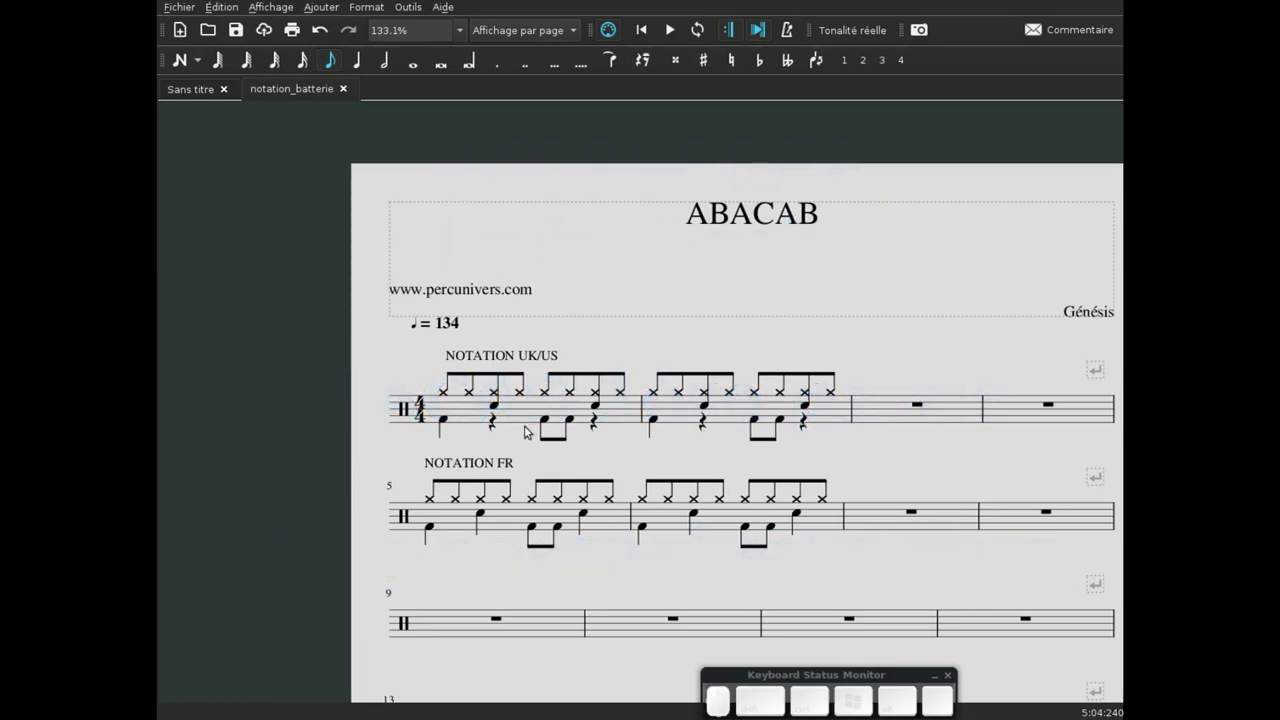
- Select the 'NOTATION FR' staff text at the top of the score for editing to 'NOTATION FR DES VOIX'
left_click_drag(645, 445, 581, 395)
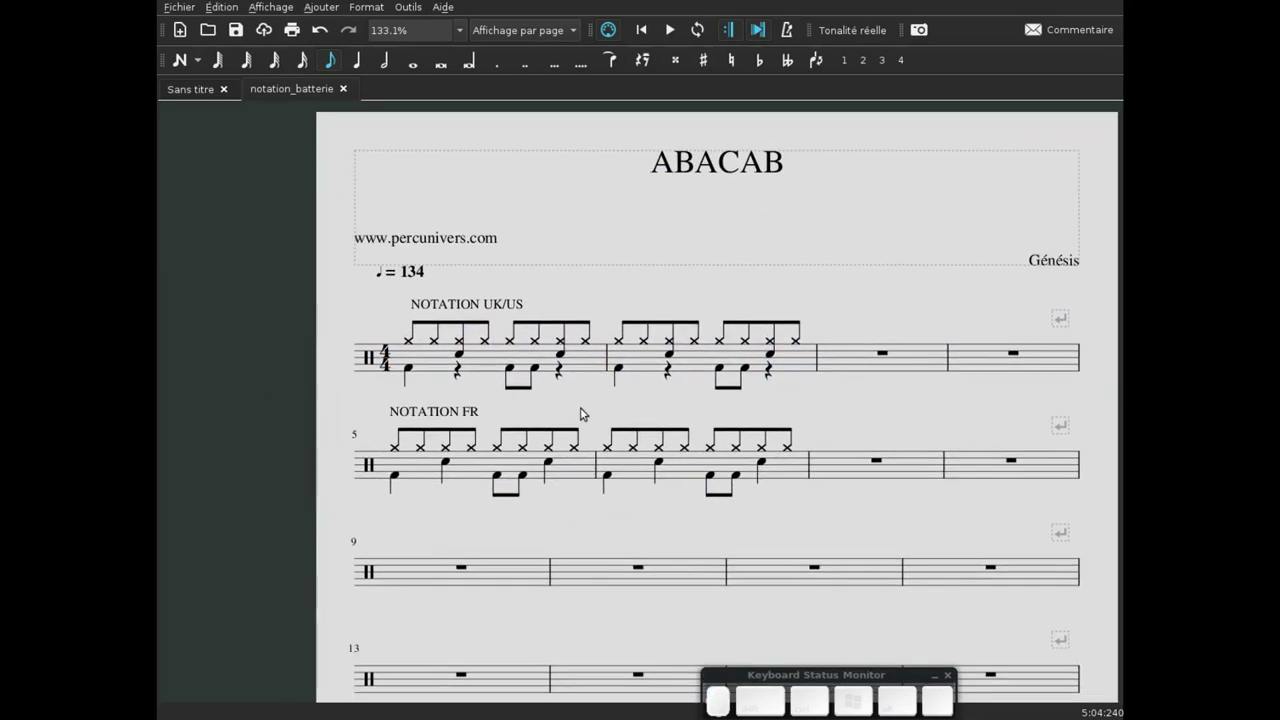
left_click(591, 405)
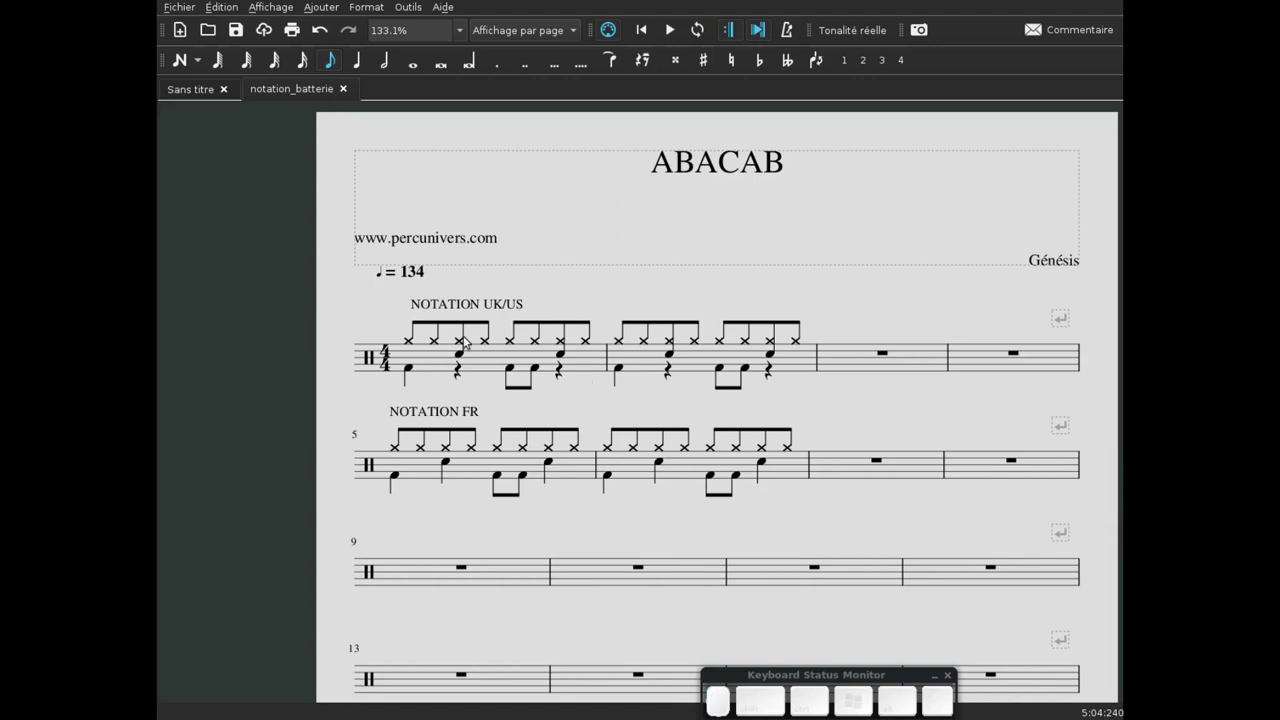
left_click(581, 405)
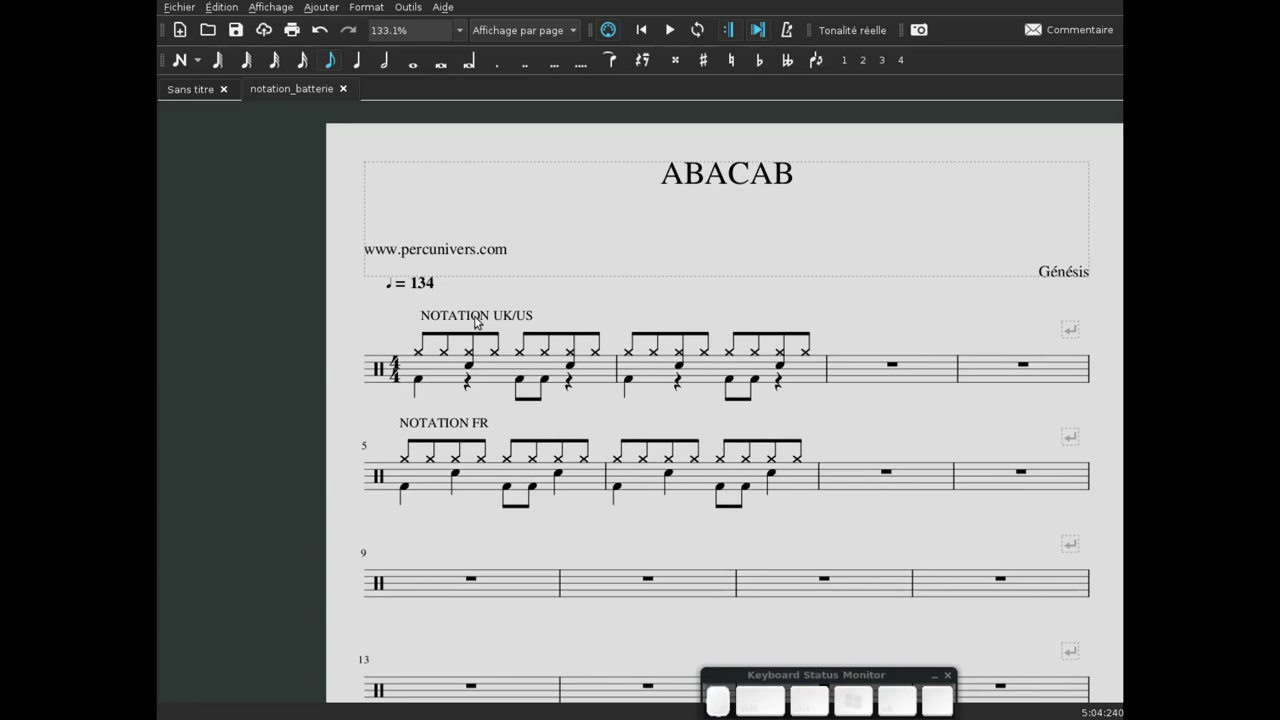
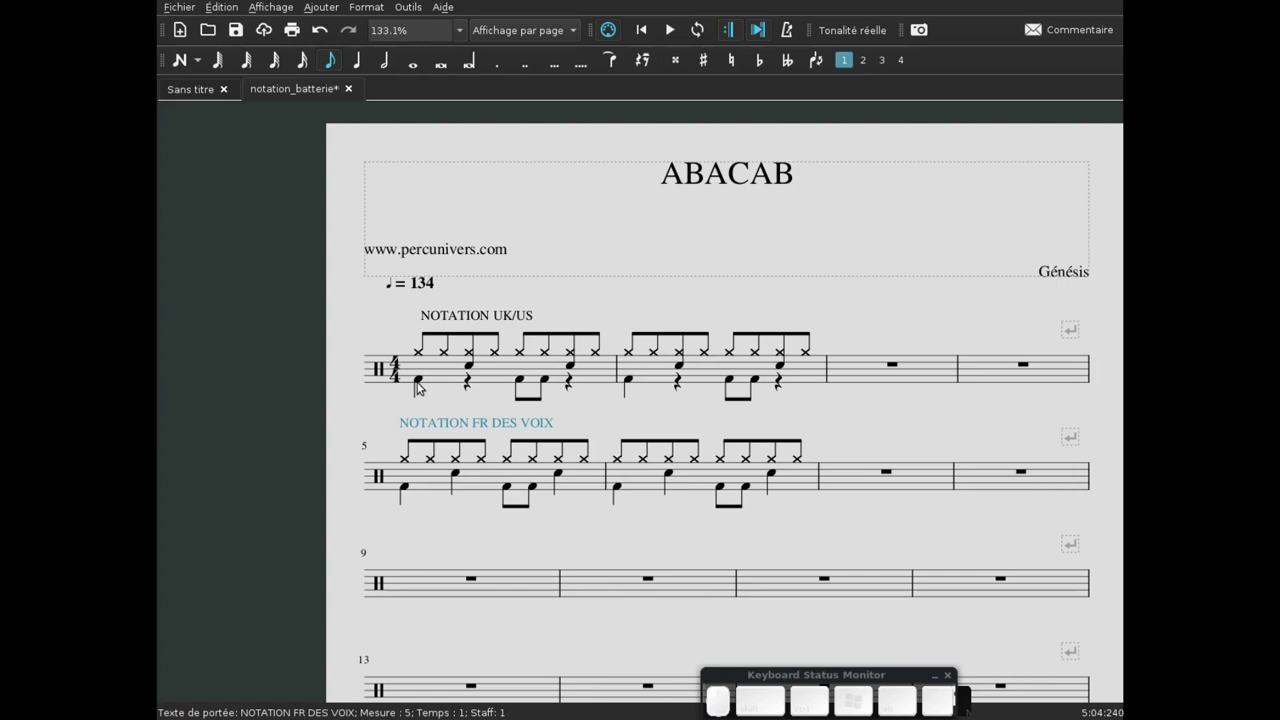
- Start note input (N) on the first bass drum note of measure 5
left_click(410, 487)
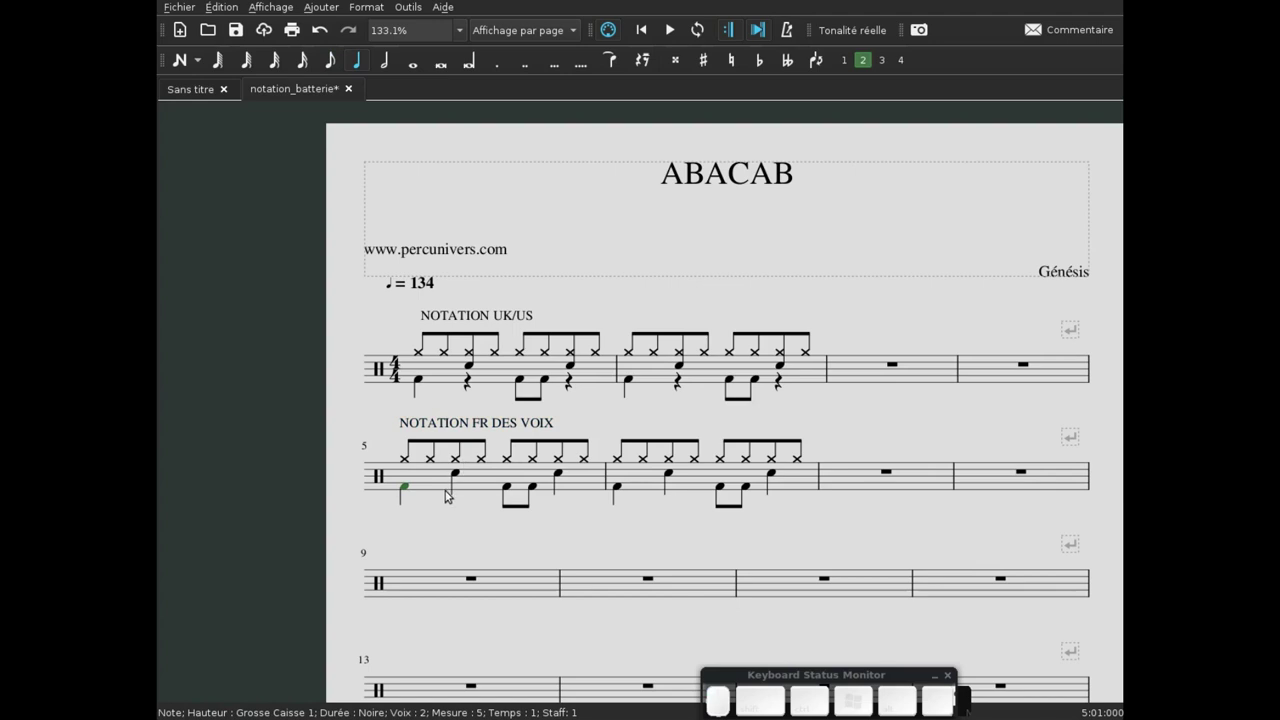
key("n")
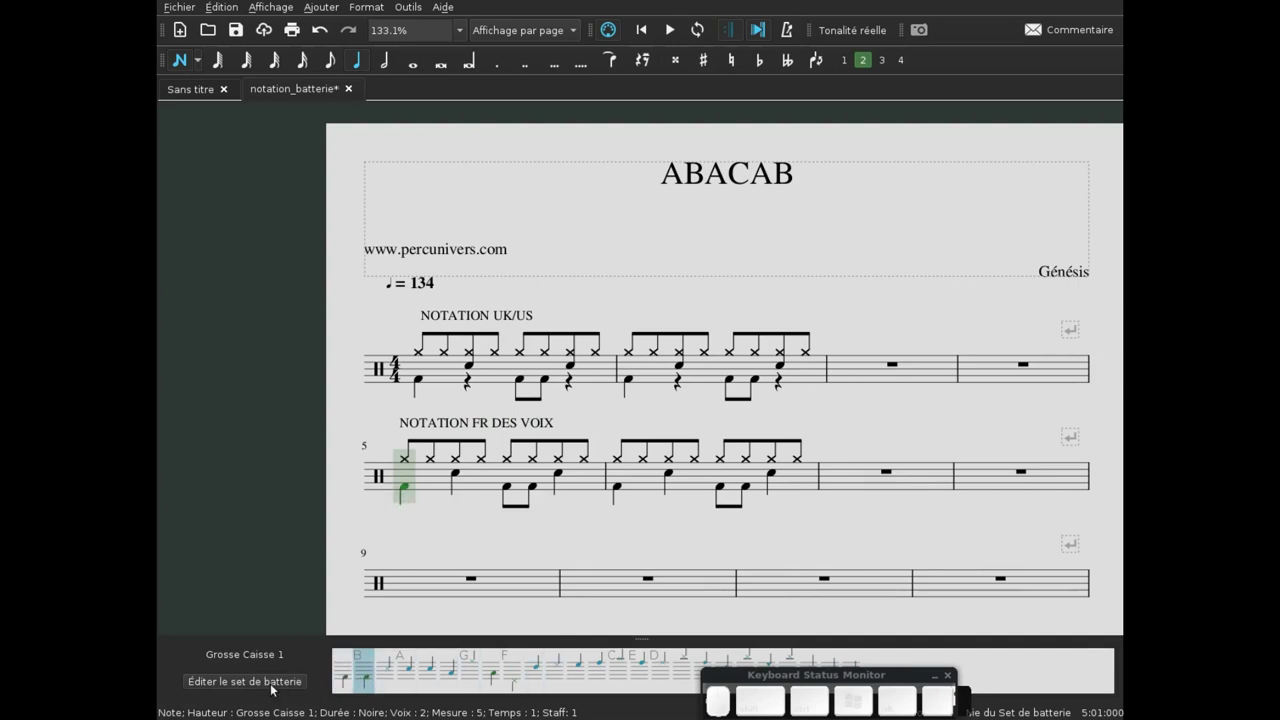
- In the drum set editor, move the Grosse Caisse to a lower staff line and confirm
left_click(254, 680)
left_click(460, 311)
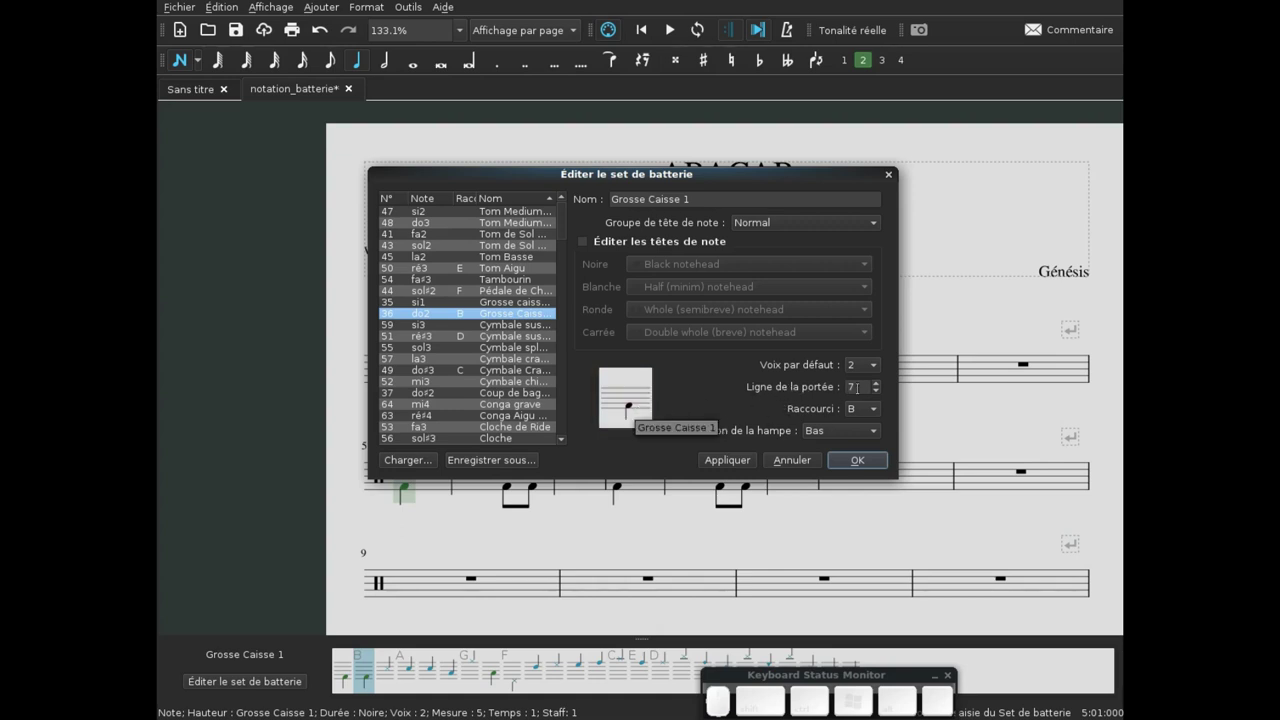
left_click(881, 397)
left_click(883, 388)
left_click(883, 388)
left_click(883, 388)
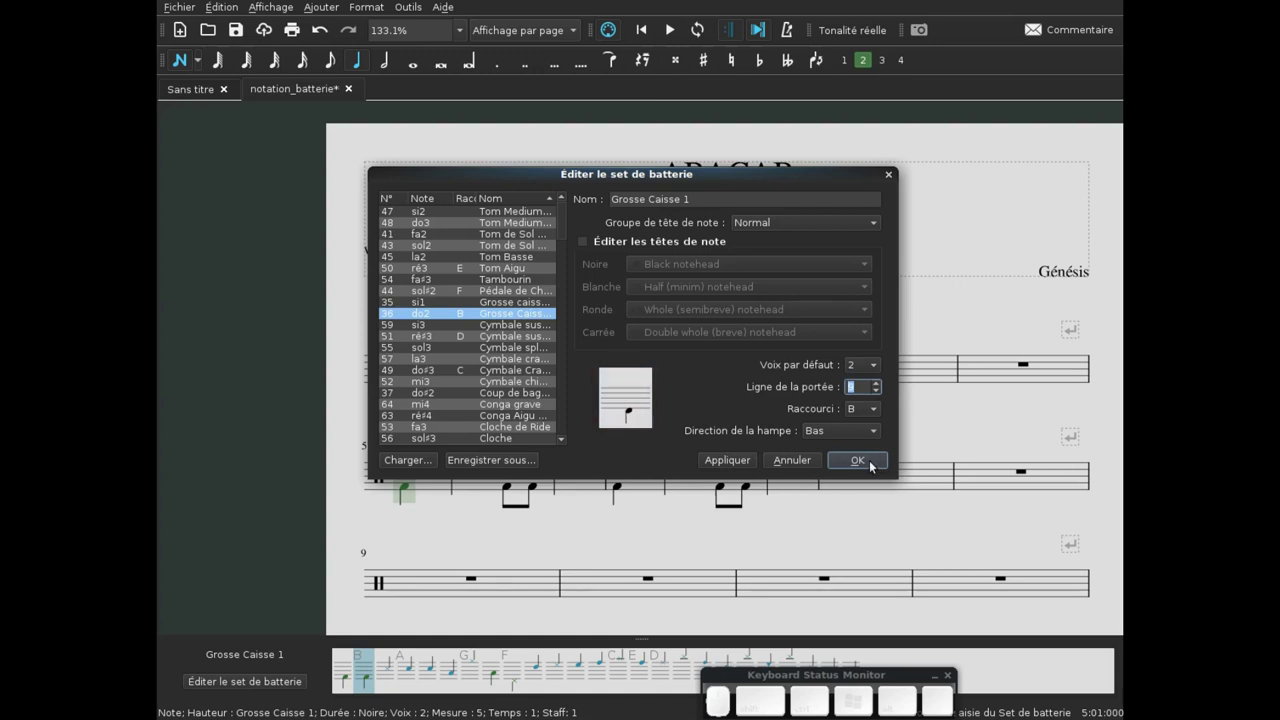
left_click(873, 457)
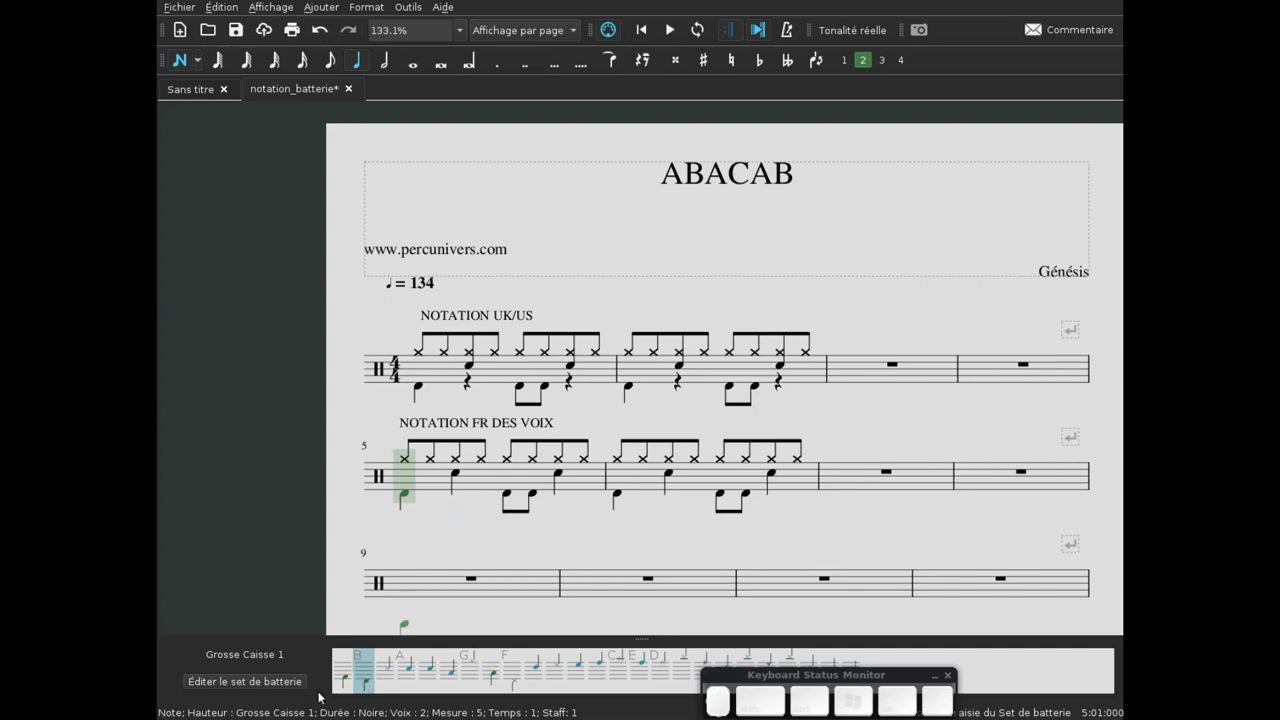
- Reopen the drum set editor, change the Caisse Claire staff line, confirm and leave note entry
left_click(235, 677)
scroll("down", 3)
left_click(473, 354)
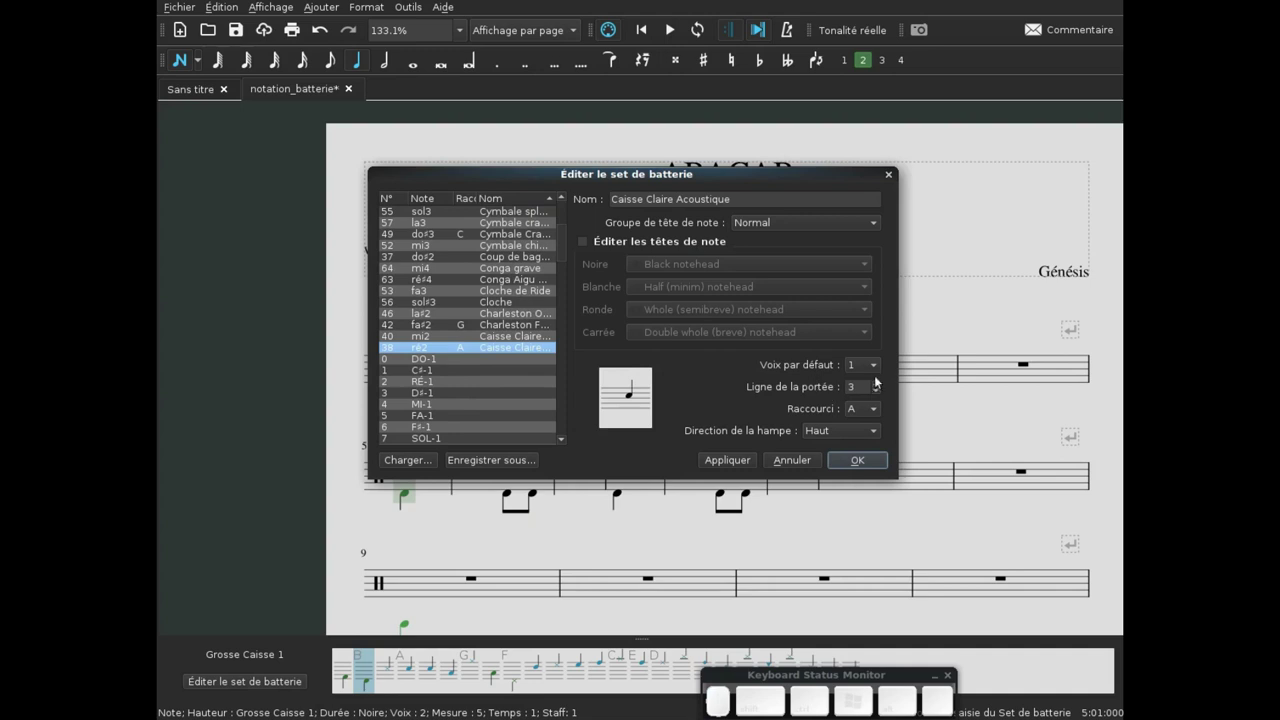
left_click(878, 380)
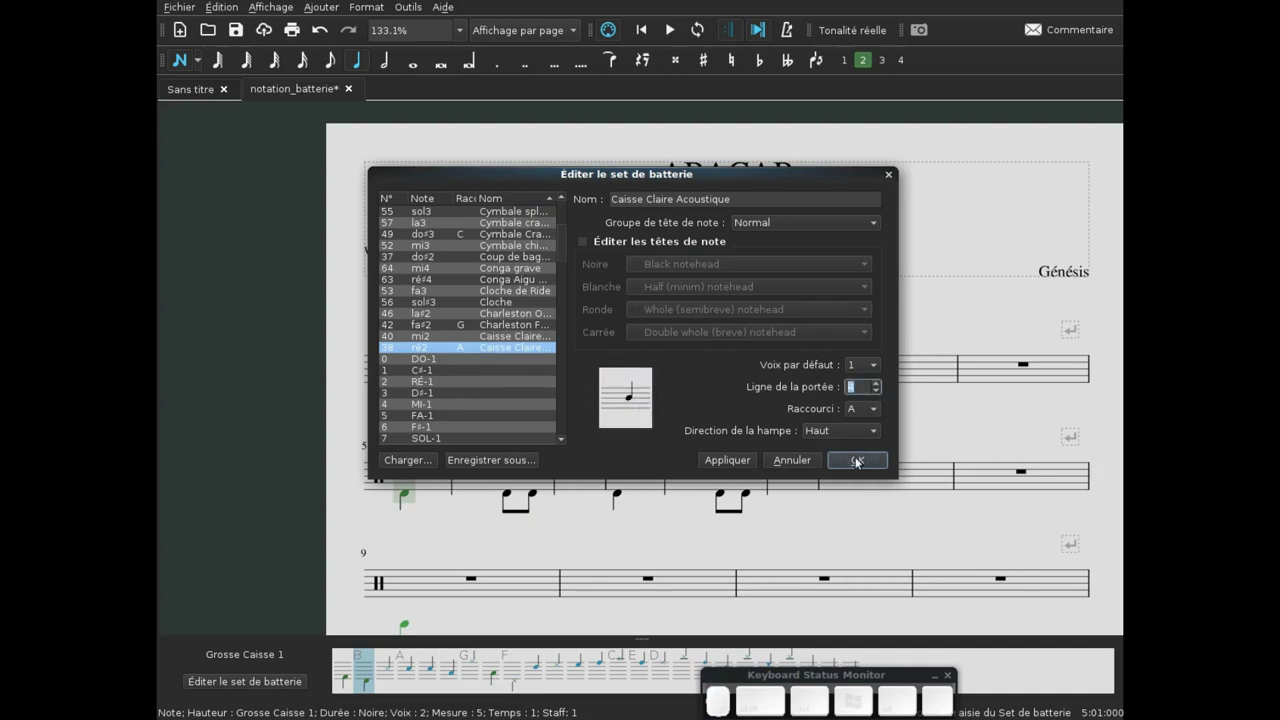
left_click(854, 458)
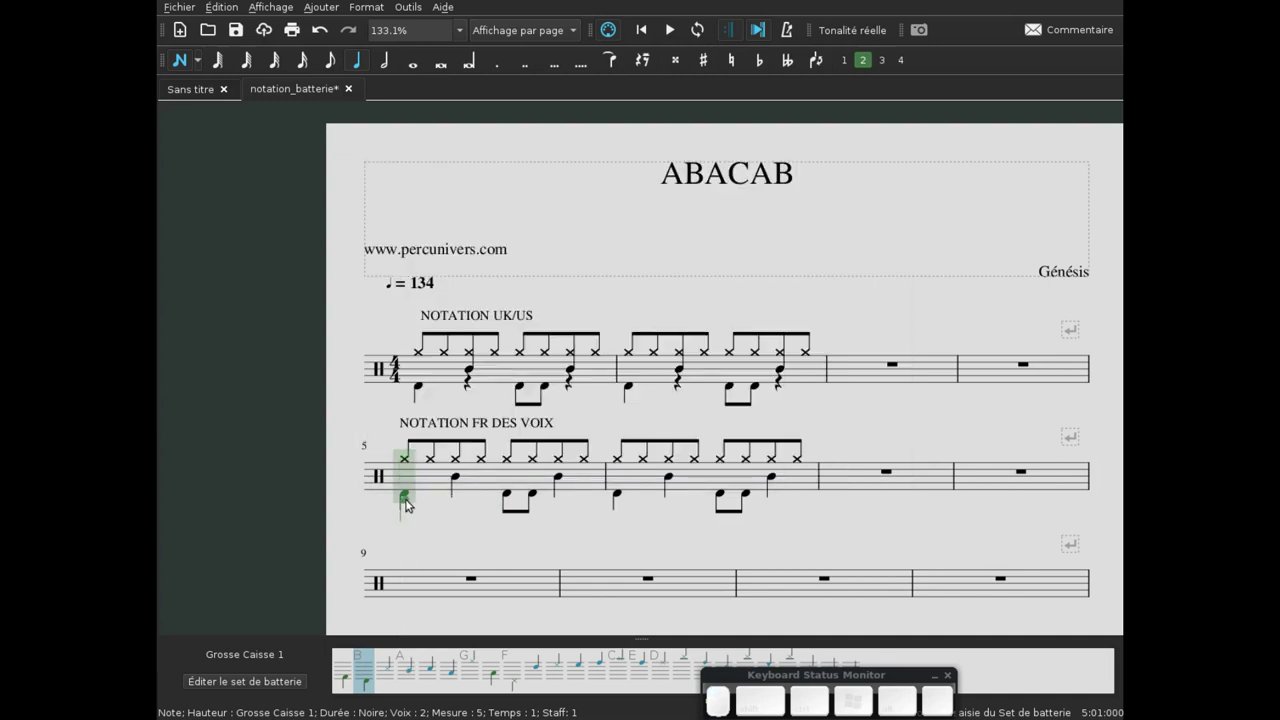
key("Escape")
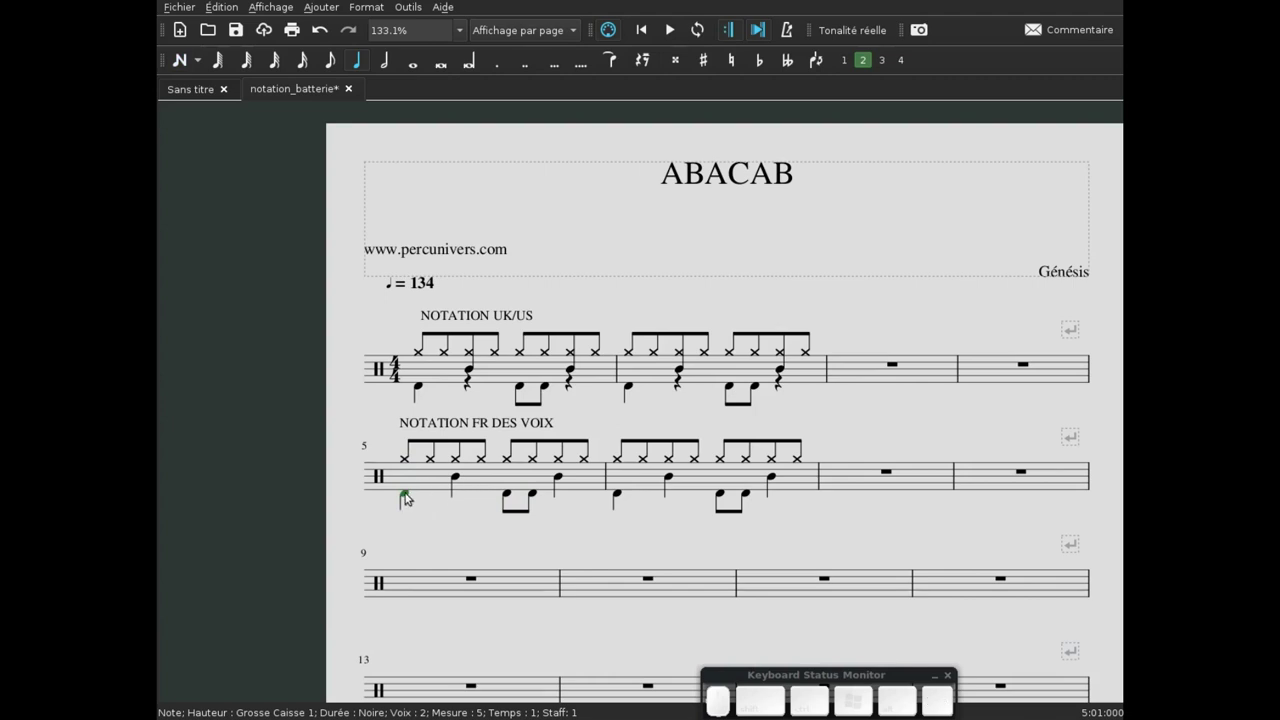
left_click(461, 475)
left_click(410, 500)
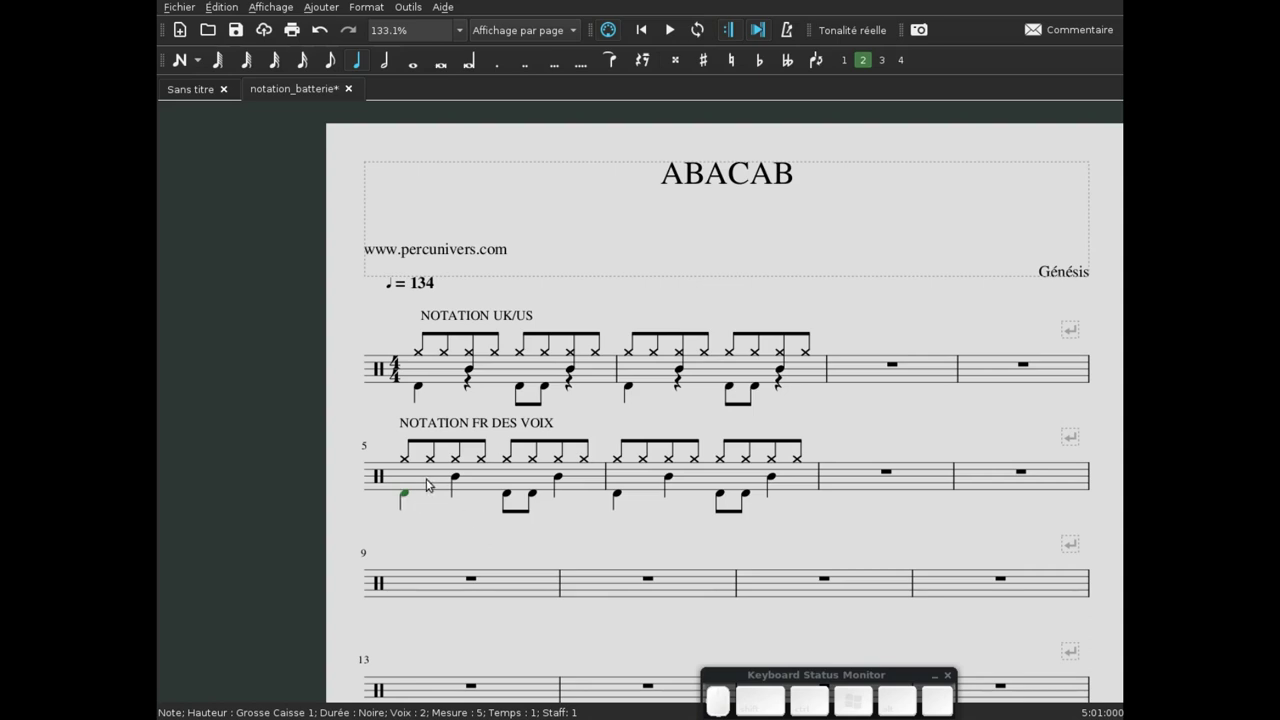
left_click(431, 482)
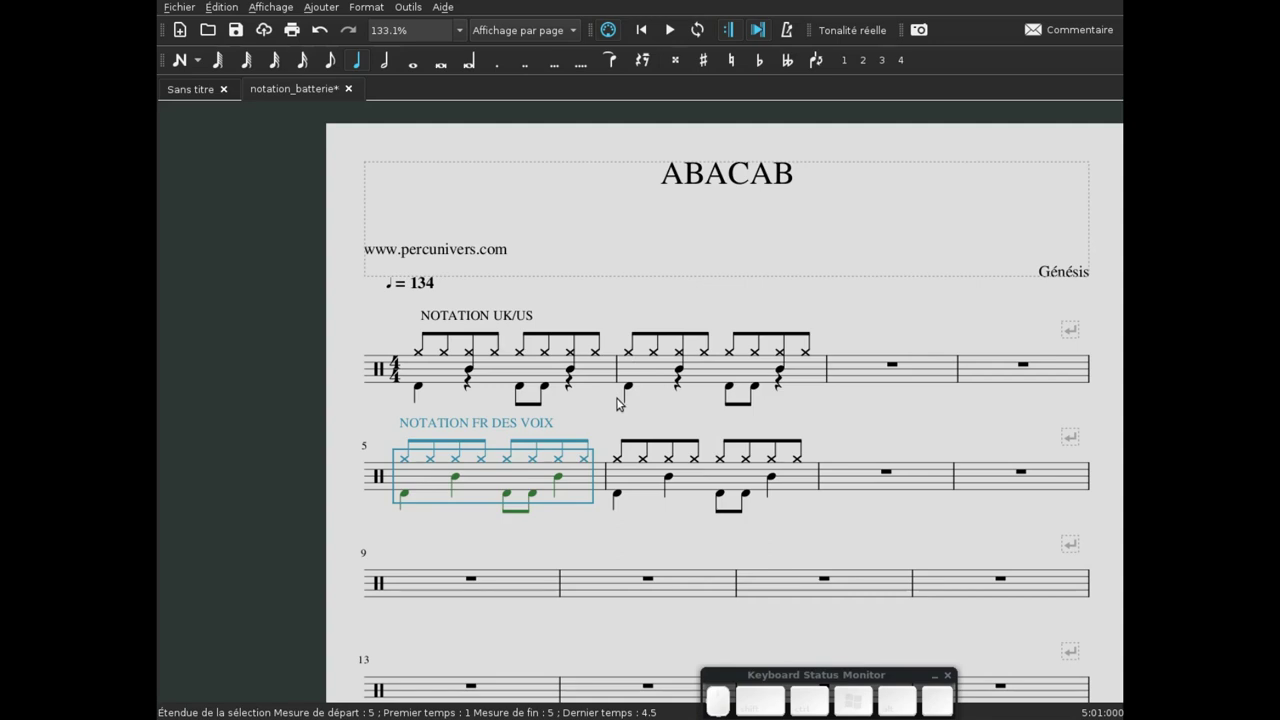
- Show the palettes and expand 'Sauts et espacements' with measure 5 selected
key("F9")
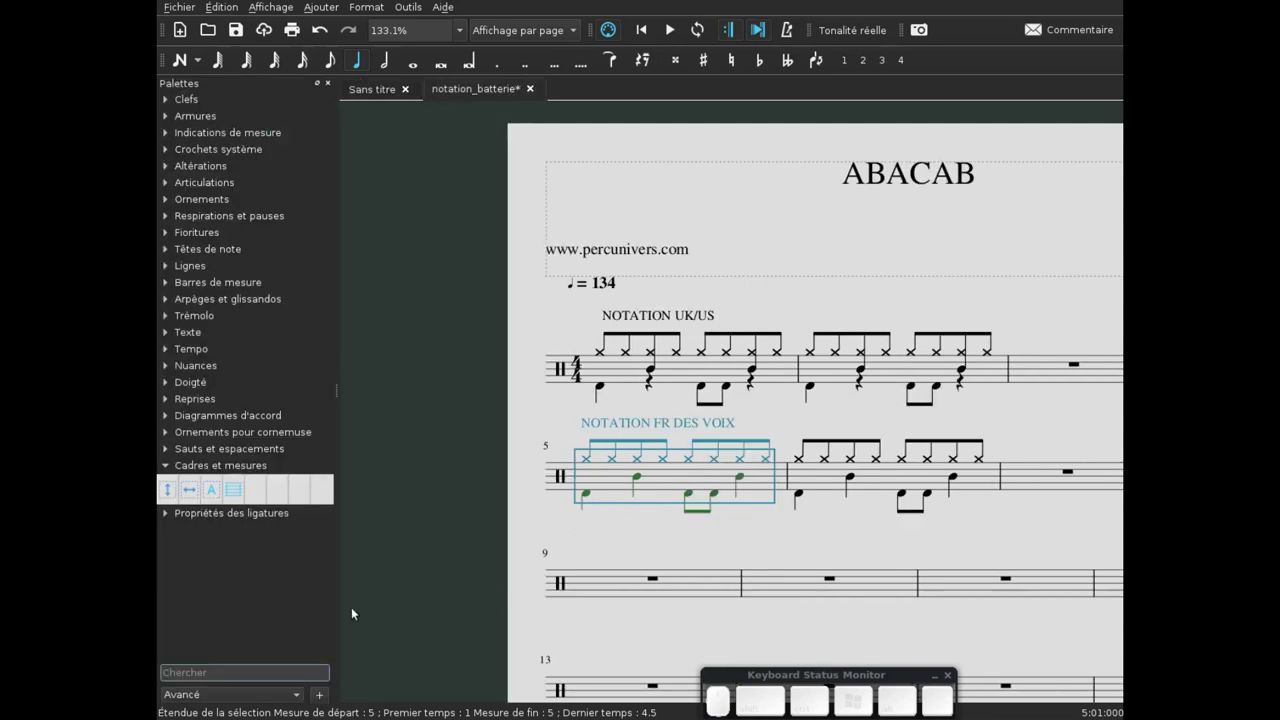
left_click(167, 463)
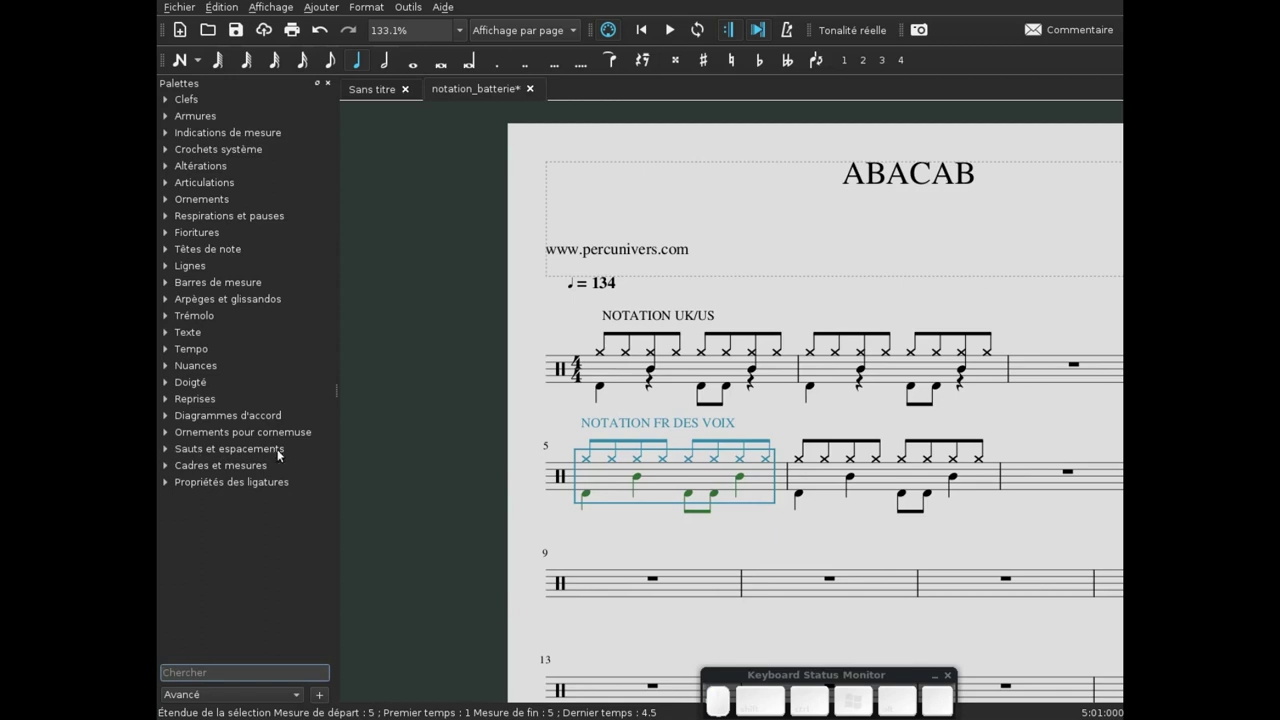
left_click(168, 449)
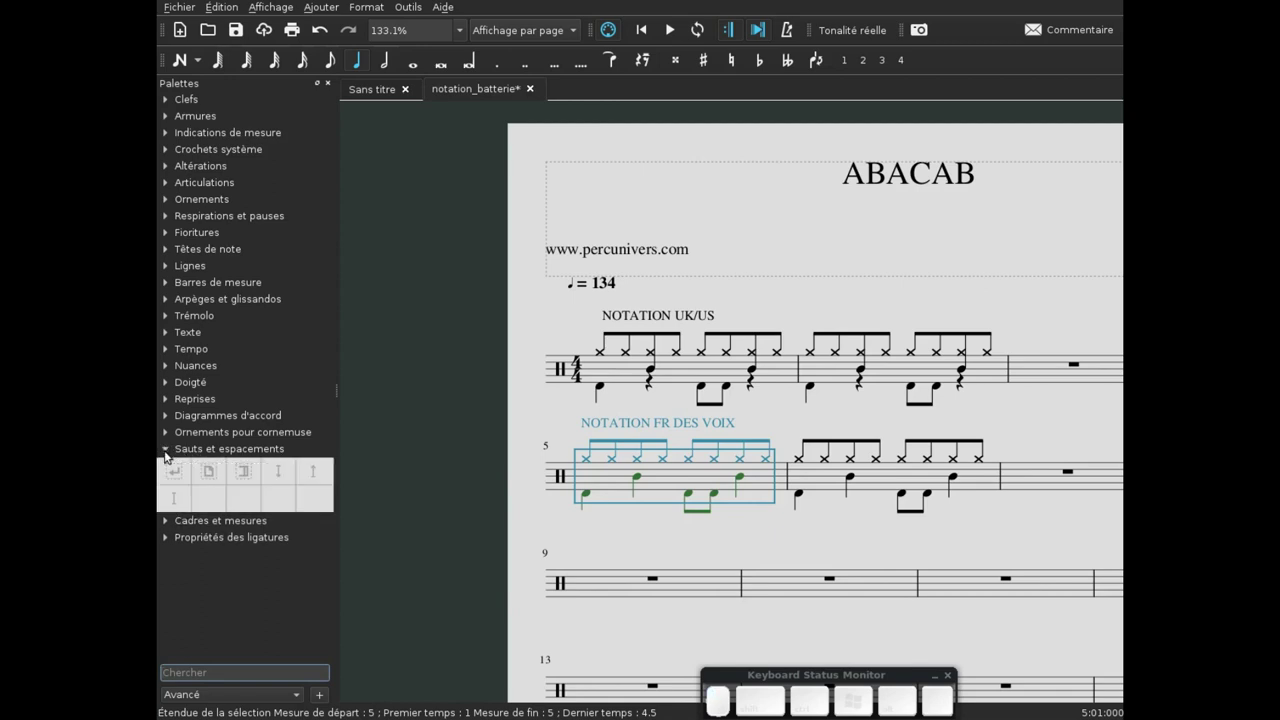
left_click(673, 484)
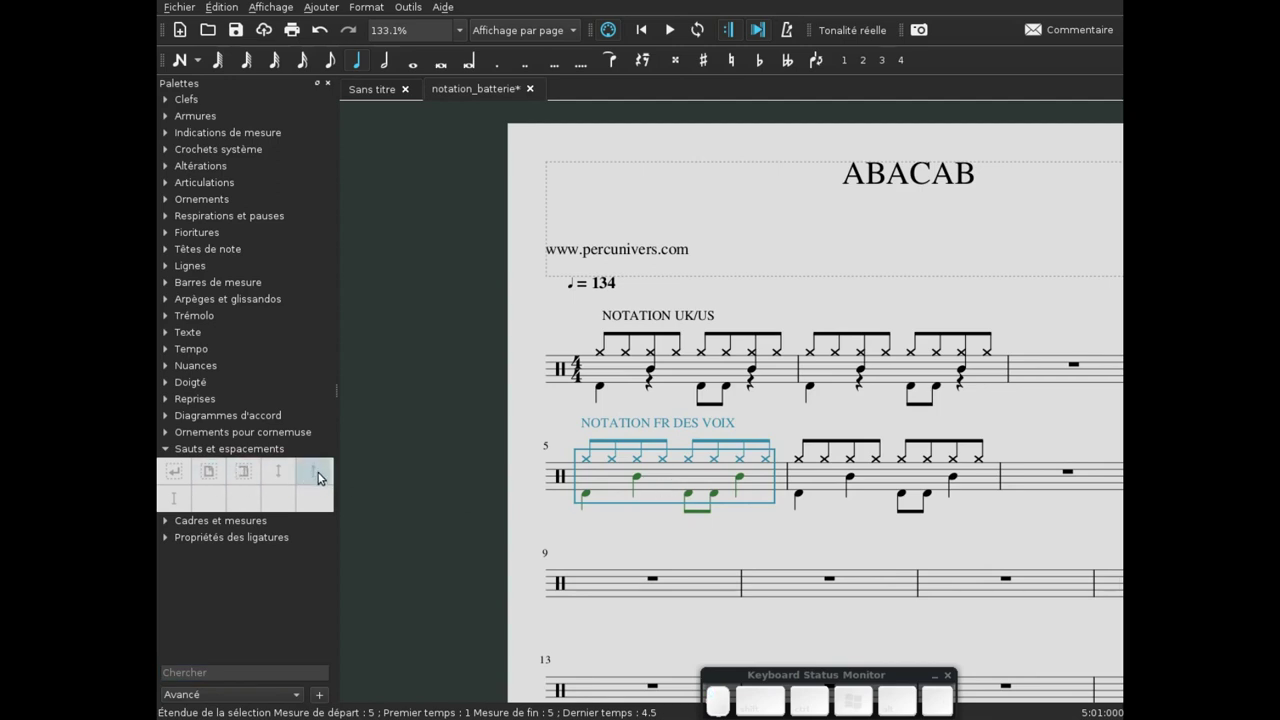
- Place a spacer above measure 5 and lengthen it to widen the gap above the second system
left_click(322, 475)
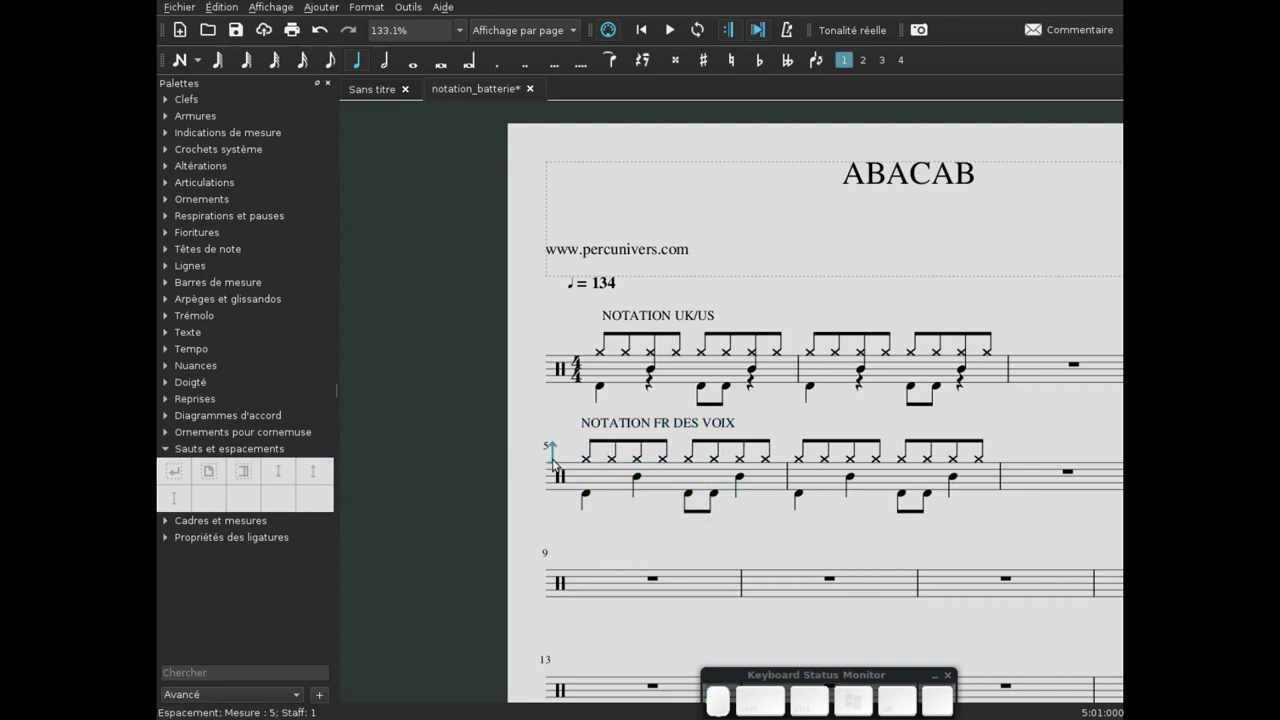
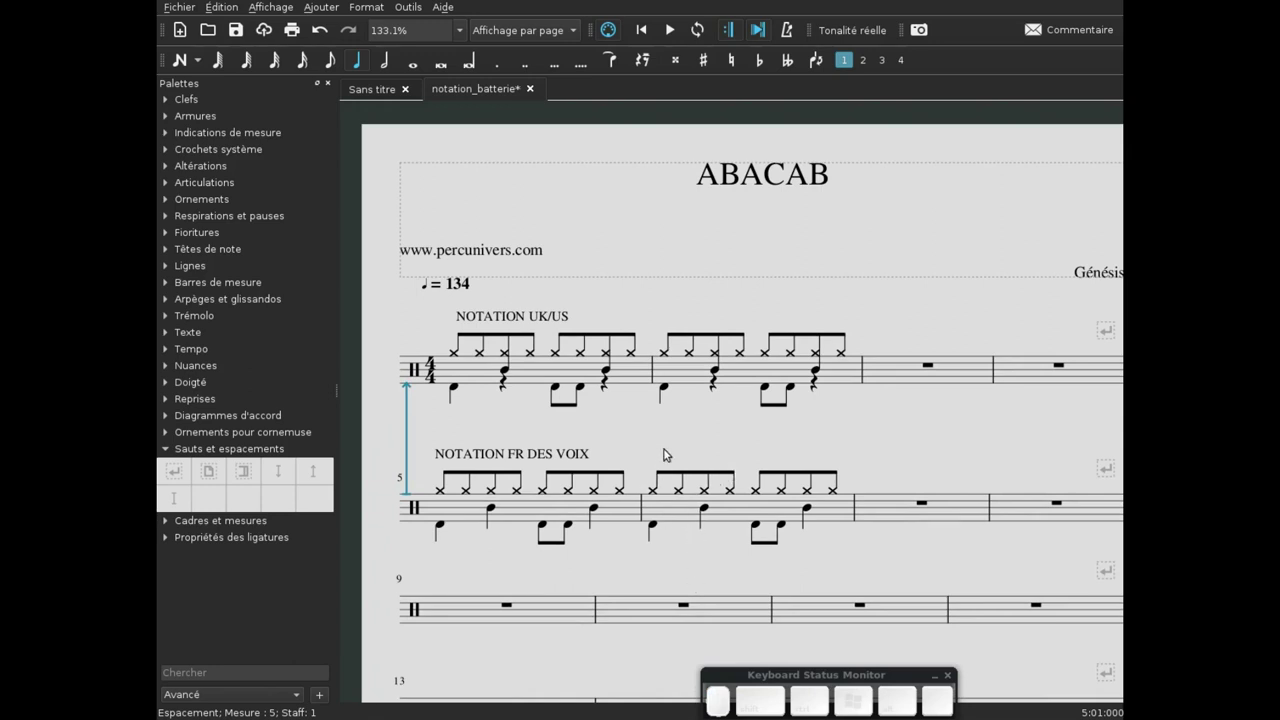
left_click(674, 436)
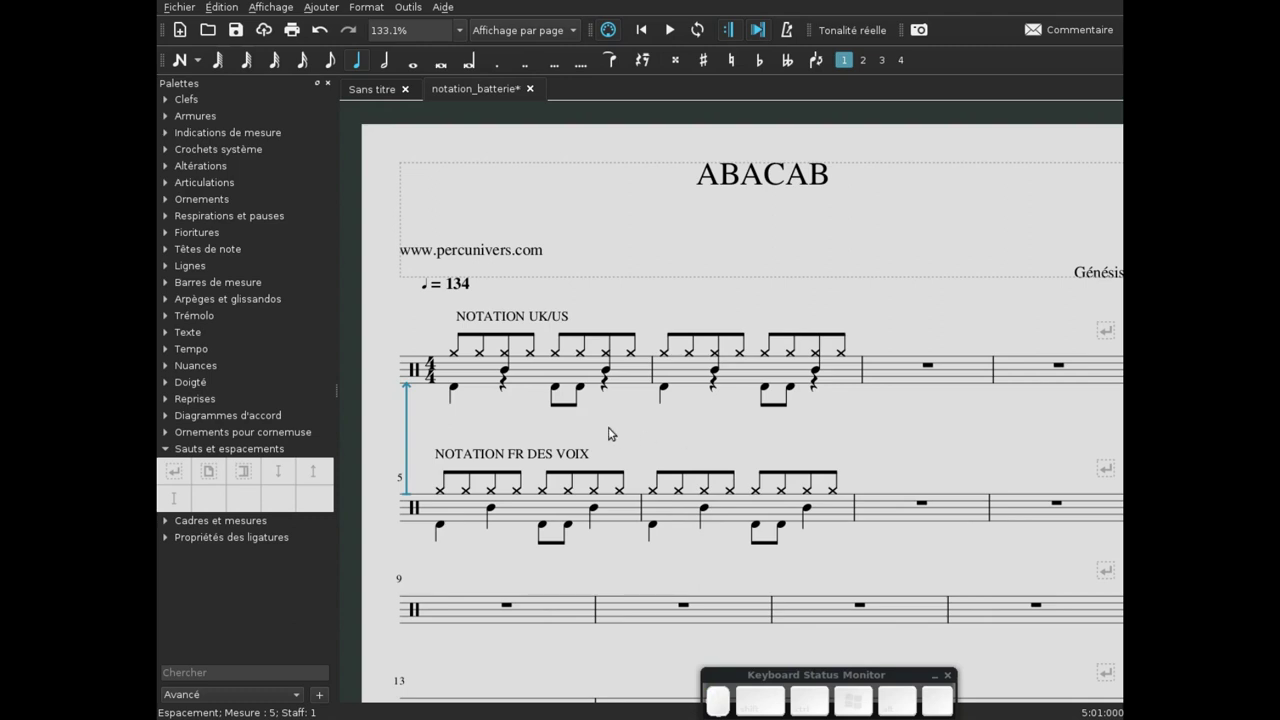
double_click(629, 439)
scroll("up", 3)
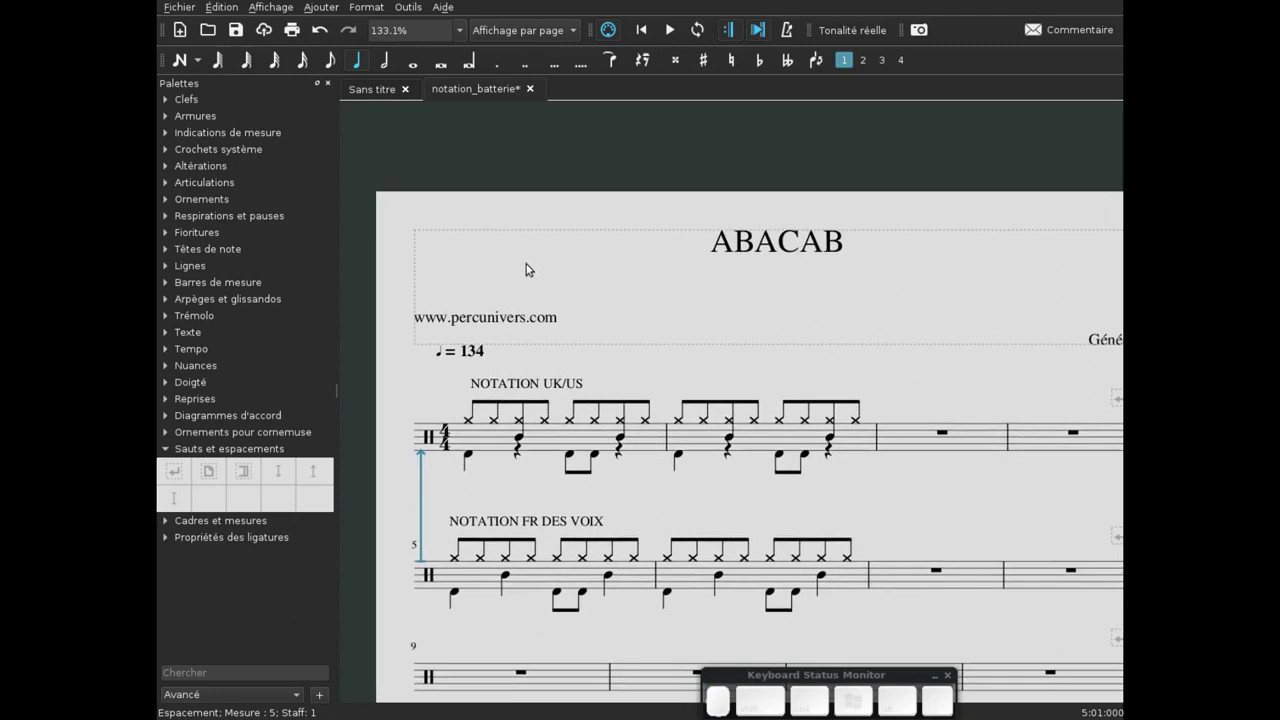
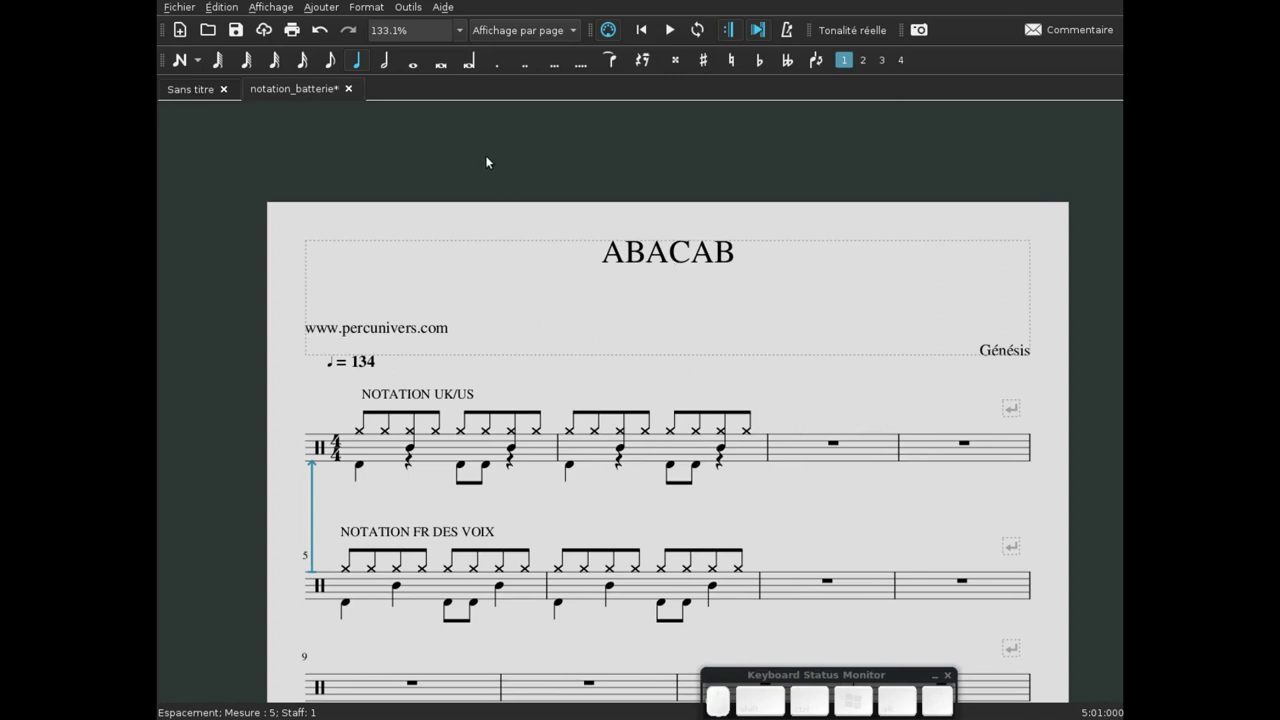
- Add a 'Nom de la partie' text reading 'Batterie' at the top left of the title area
left_click(324, 17)
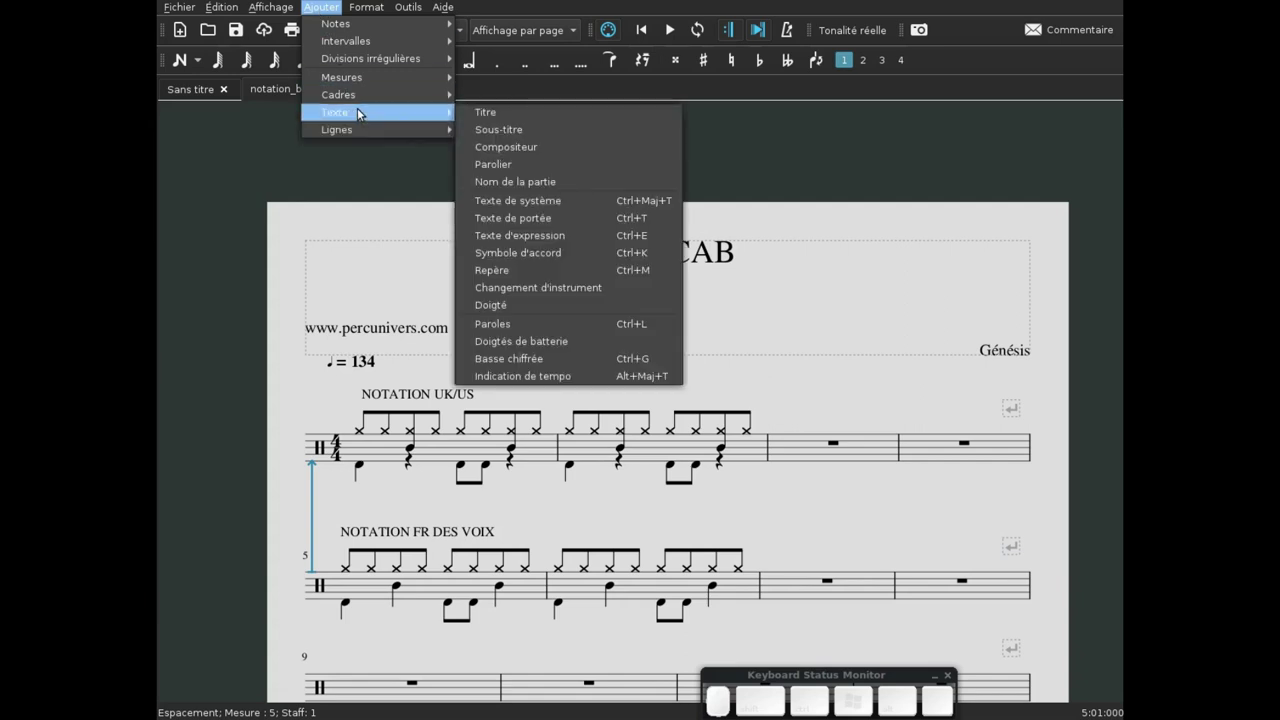
left_click(574, 180)
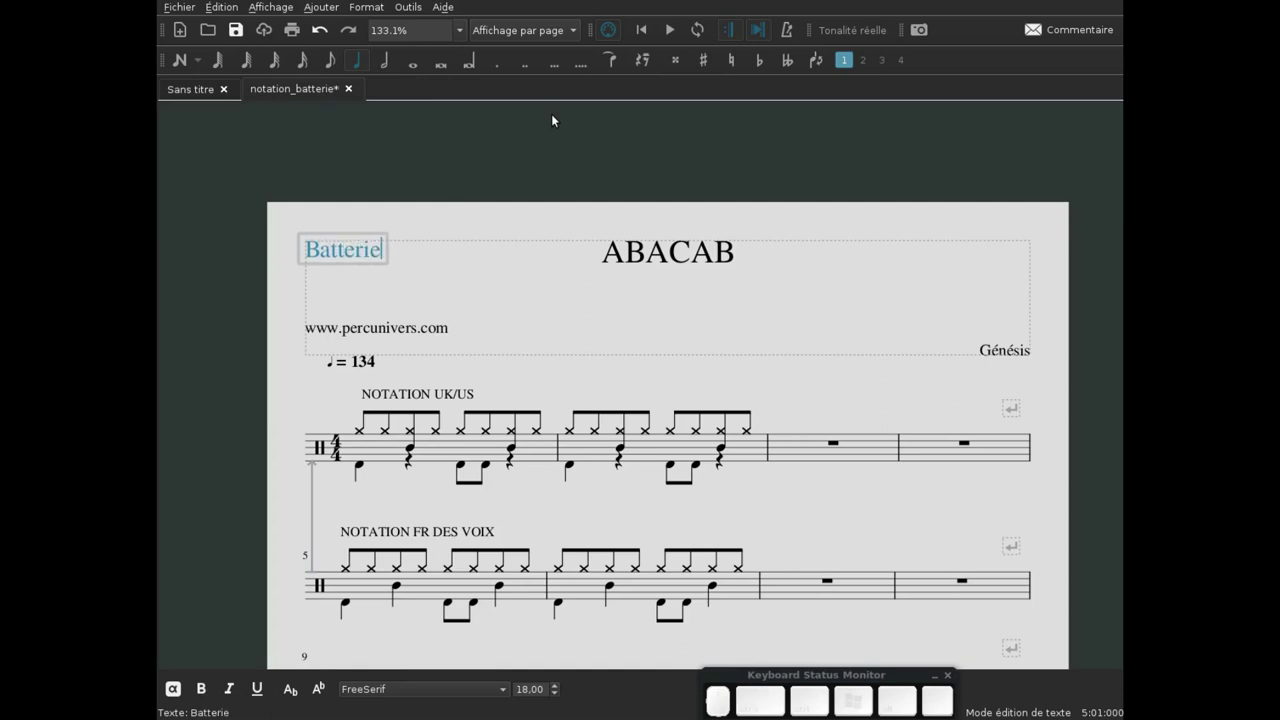
scroll("up", 3)
scroll("up", 3)
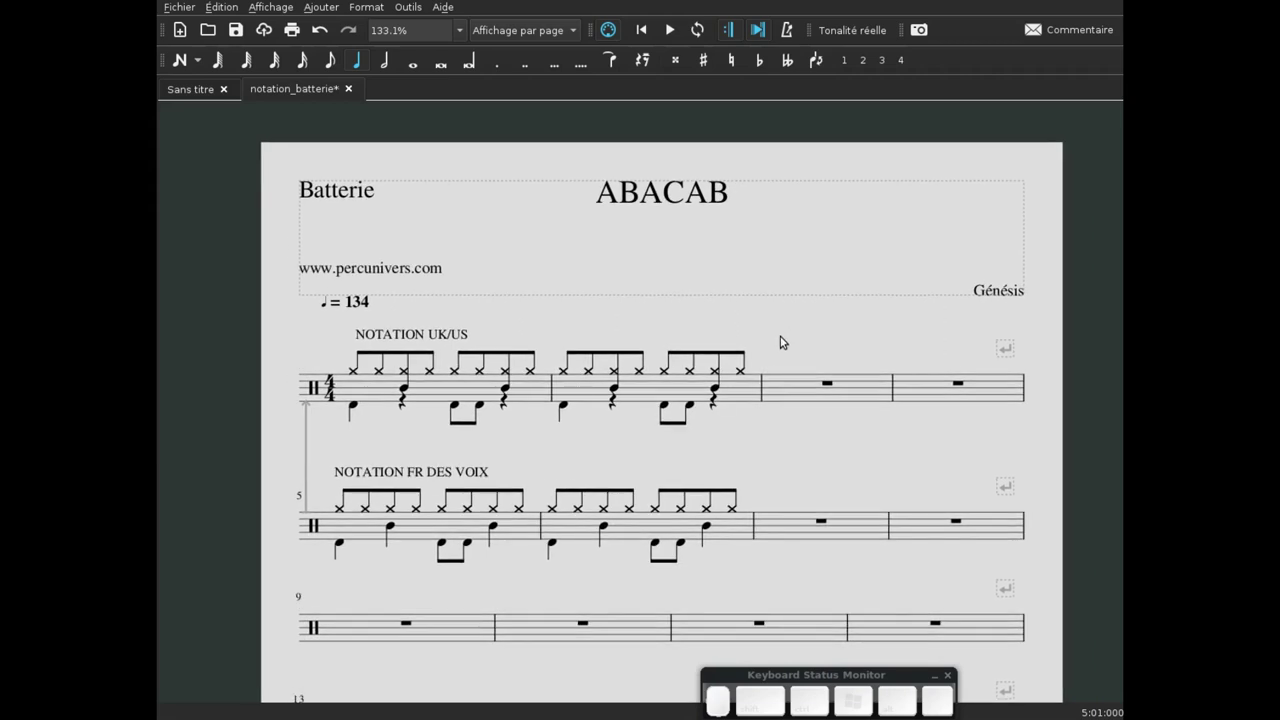
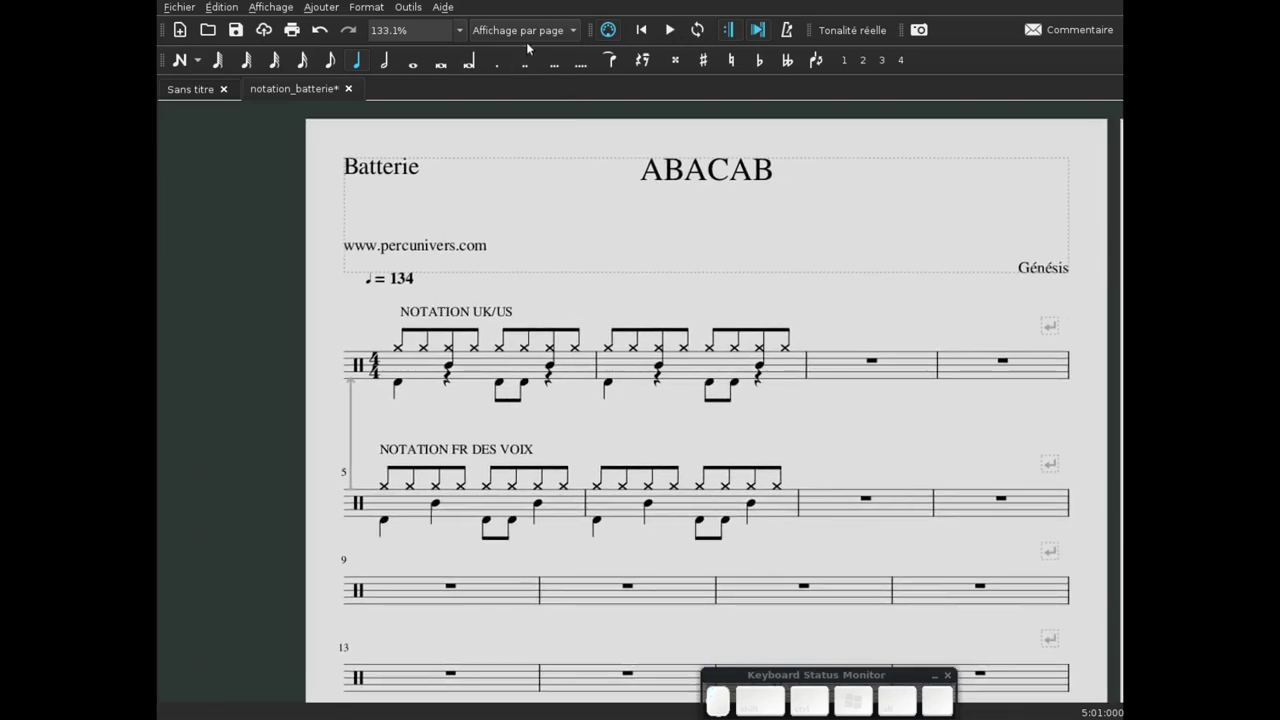
- Zoom out and switch the view mode to 'Affichage continu'
left_click(524, 28)
left_click(524, 28)
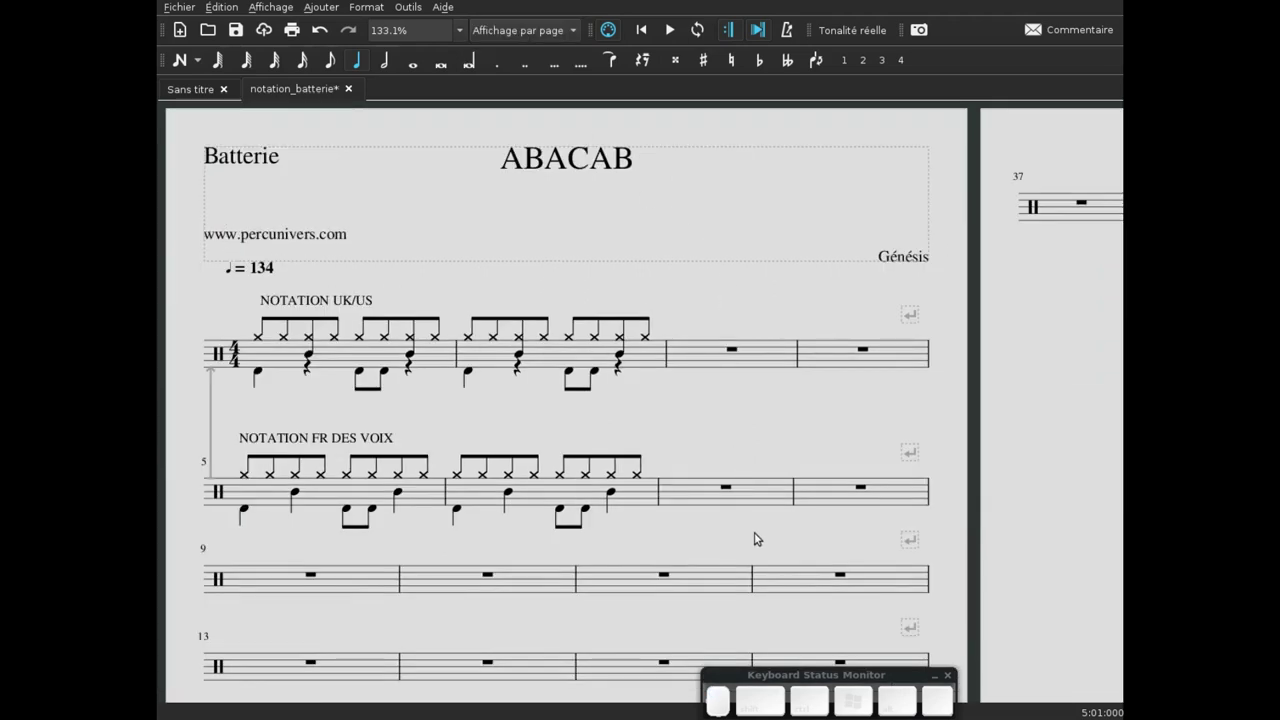
left_click_drag(759, 531, 729, 477)
double_click(741, 240)
left_click(868, 457)
left_click(1058, 385)
- Zoom back to 133% and scroll along the continuous line of bars
left_click(977, 334)
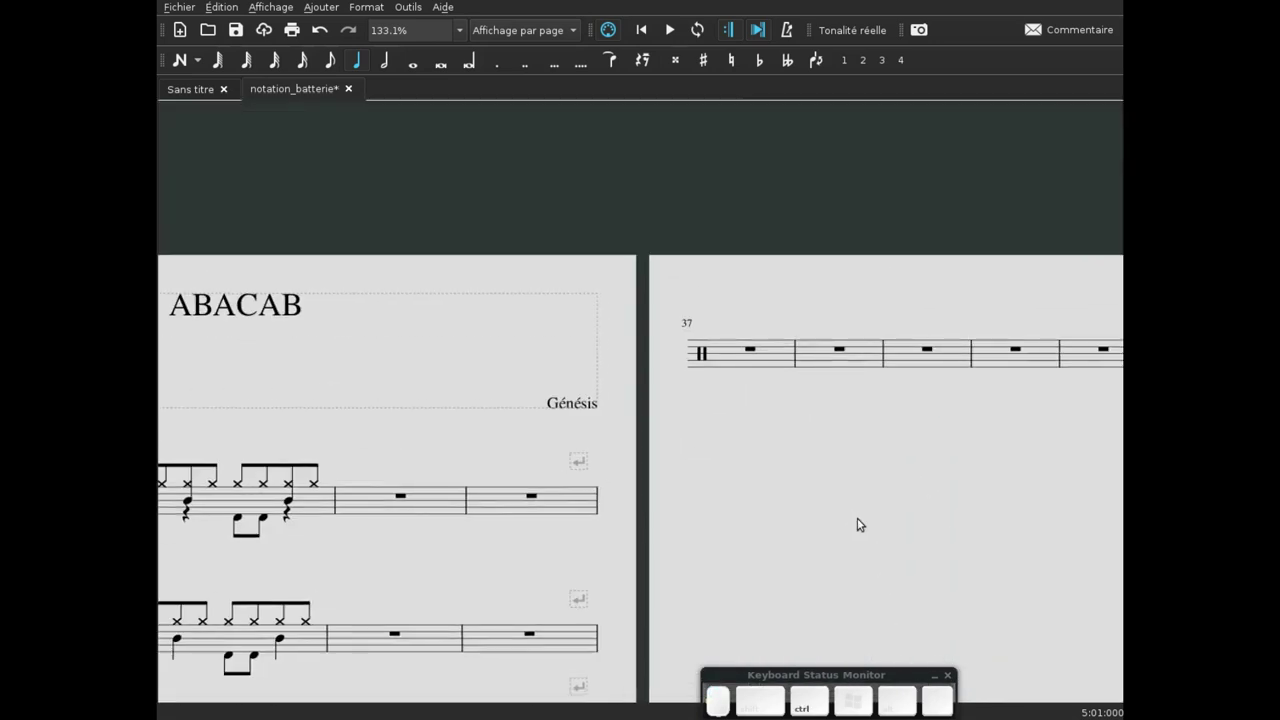
scroll("down", 3)
left_click_drag(880, 555, 810, 319)
scroll("up", 3)
left_click(823, 388)
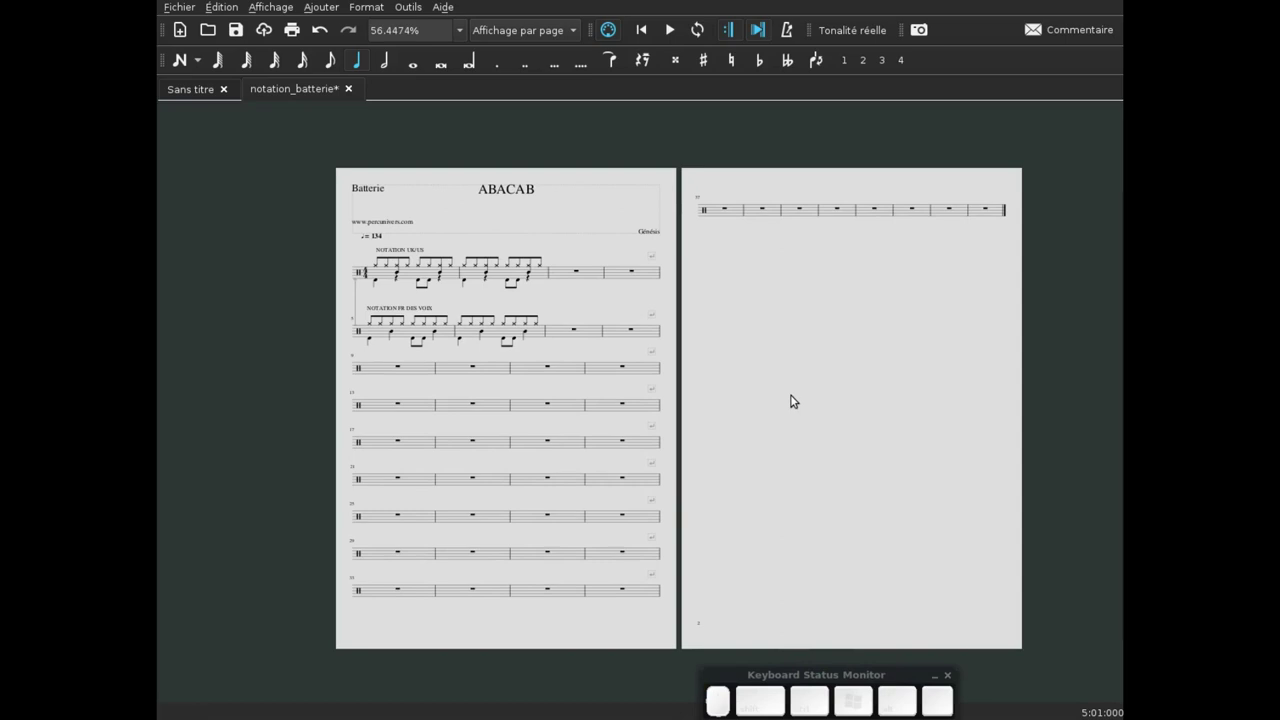
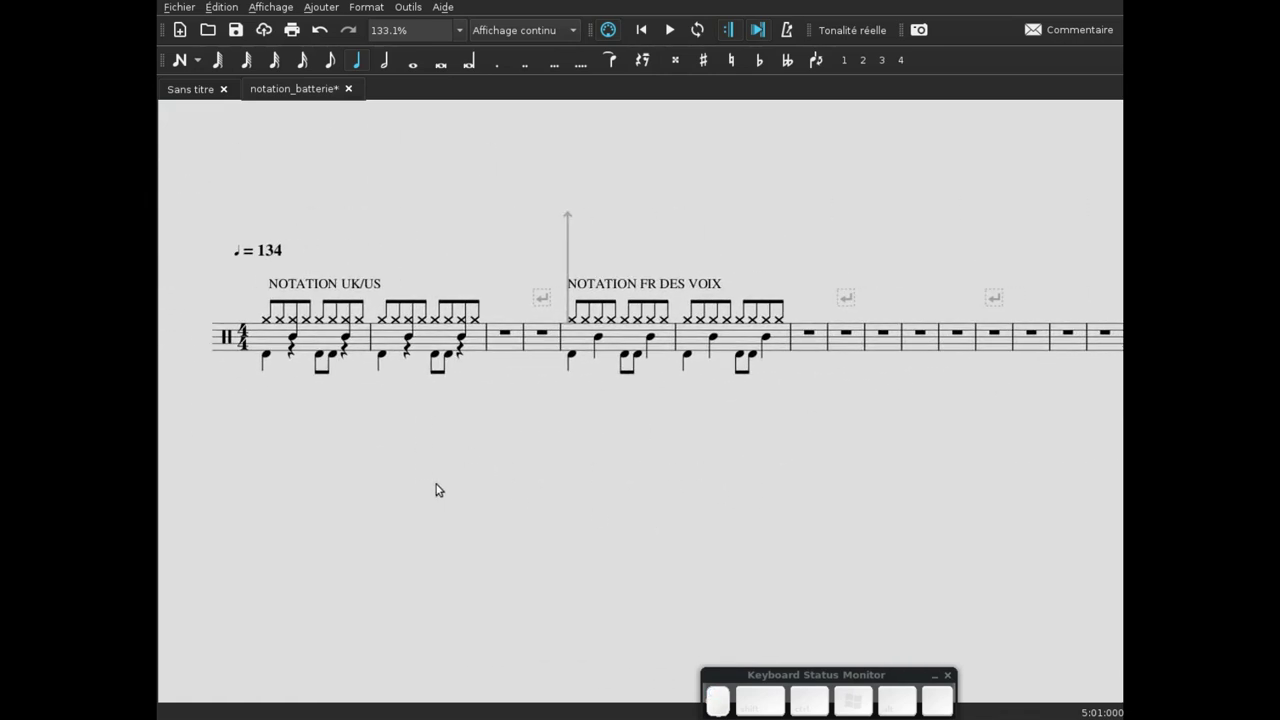
- Switch the view mode to 'Une seule page' and look down the stacked systems
left_click(542, 466)
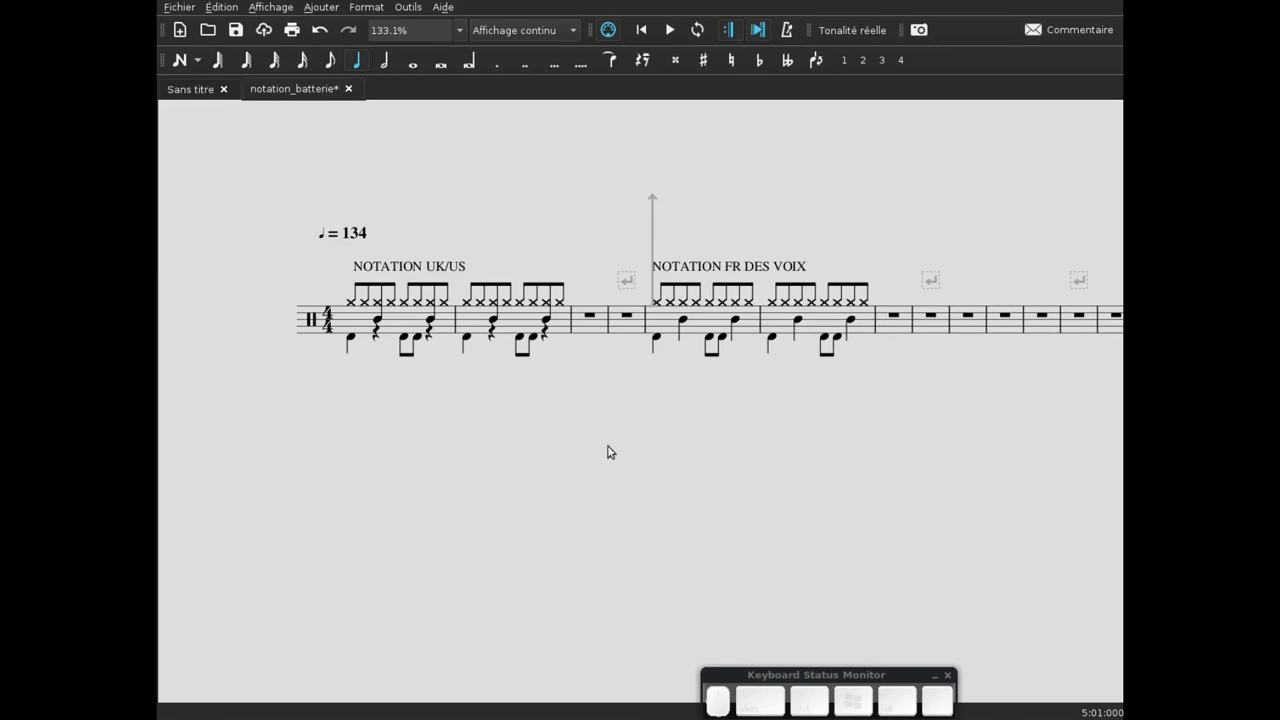
left_click(504, 27)
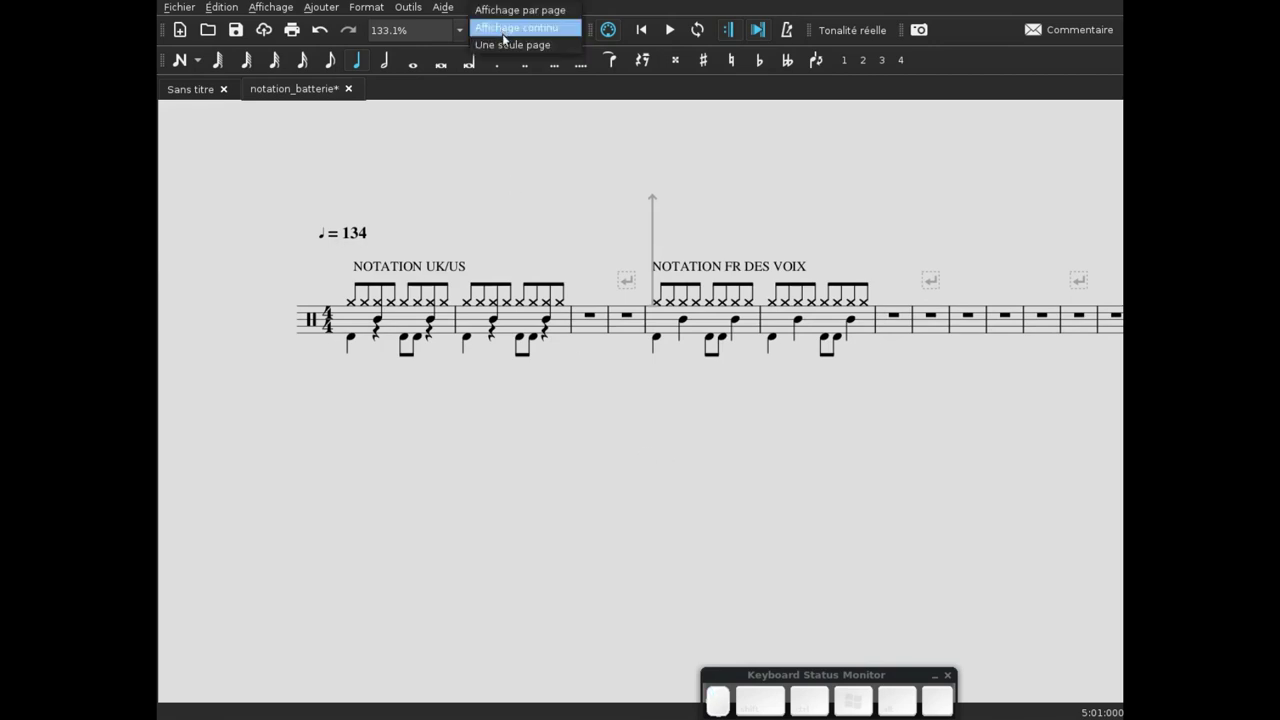
left_click(511, 55)
left_click(688, 434)
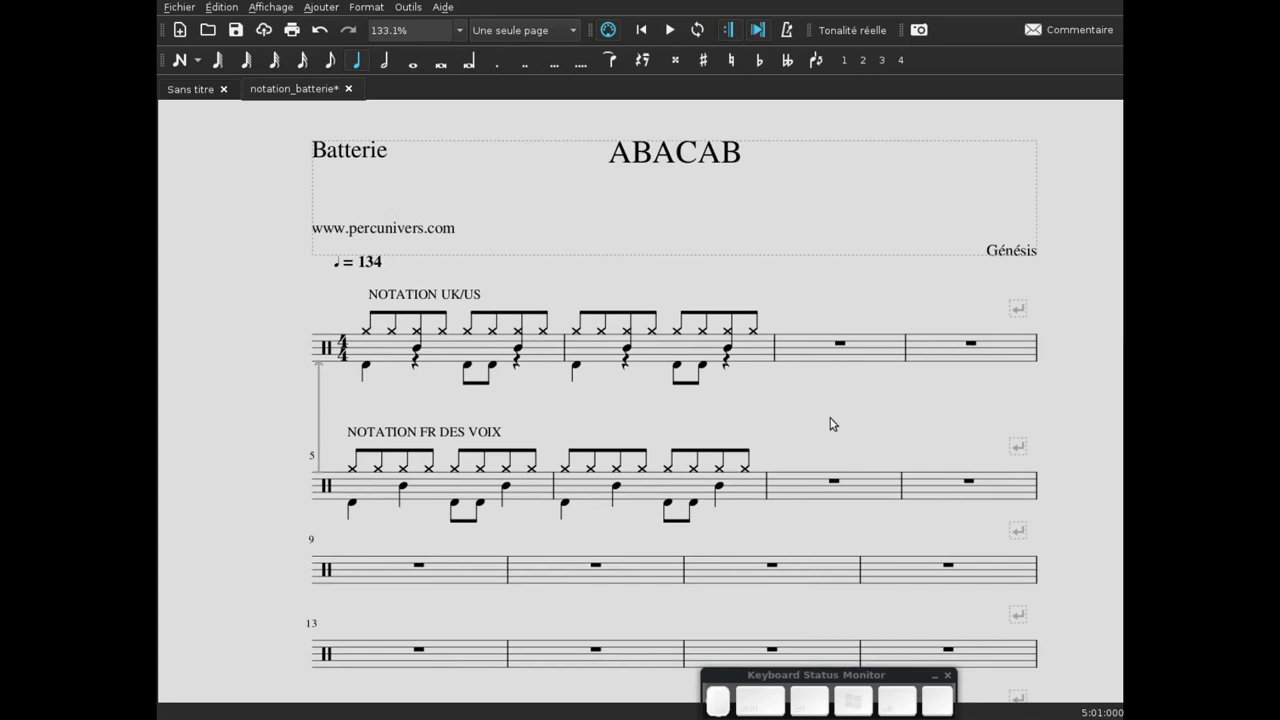
scroll("down", 3)
left_click(885, 598)
- Scroll back to the top of the score and set the zoom to 100%
scroll("up", 3)
scroll("up", 3)
scroll("up", 3)
scroll("up", 3)
scroll("up", 3)
scroll("up", 3)
scroll("up", 3)
scroll("up", 3)
left_click(1005, 556)
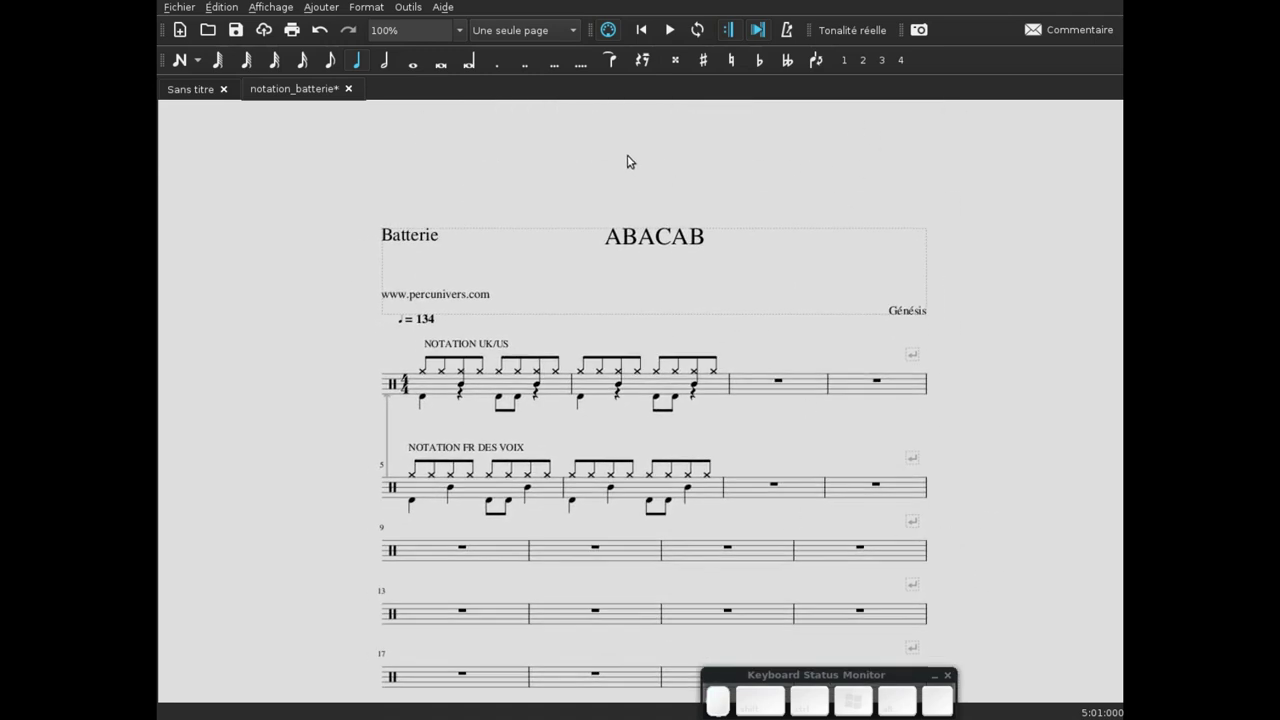
- Return to 'Affichage par page' layout and scroll through the two pages side by side
left_click(514, 42)
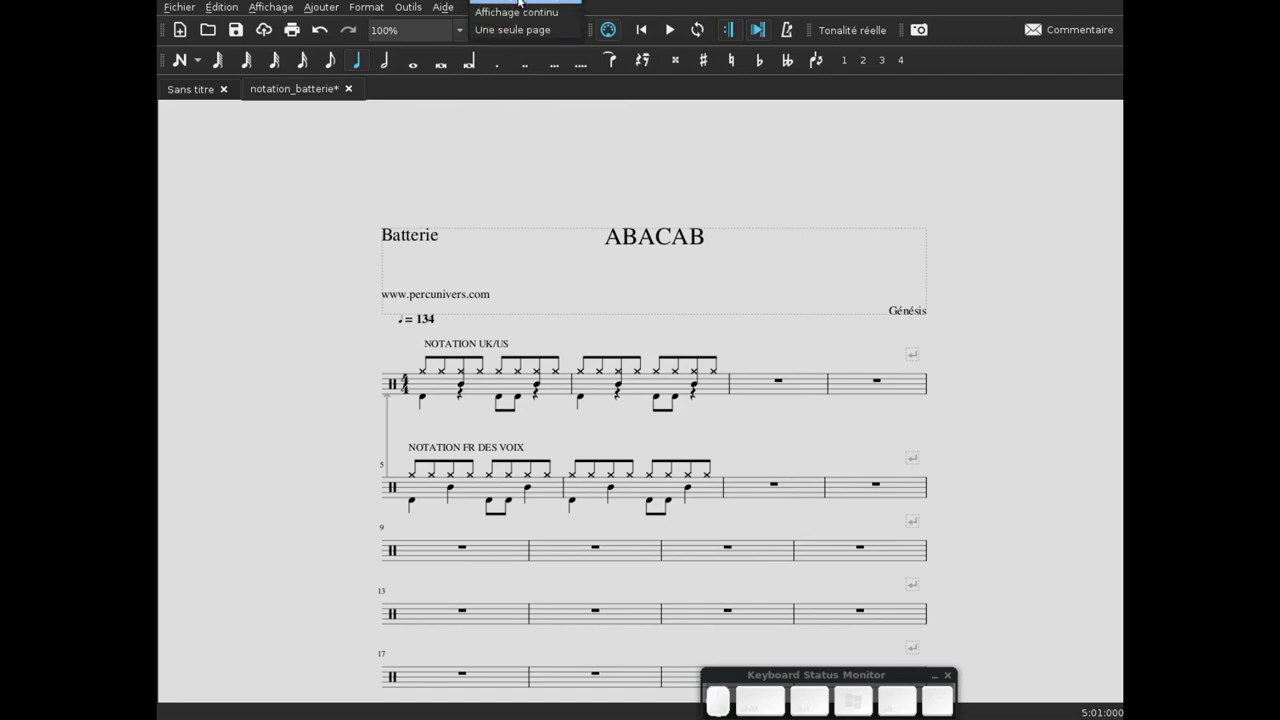
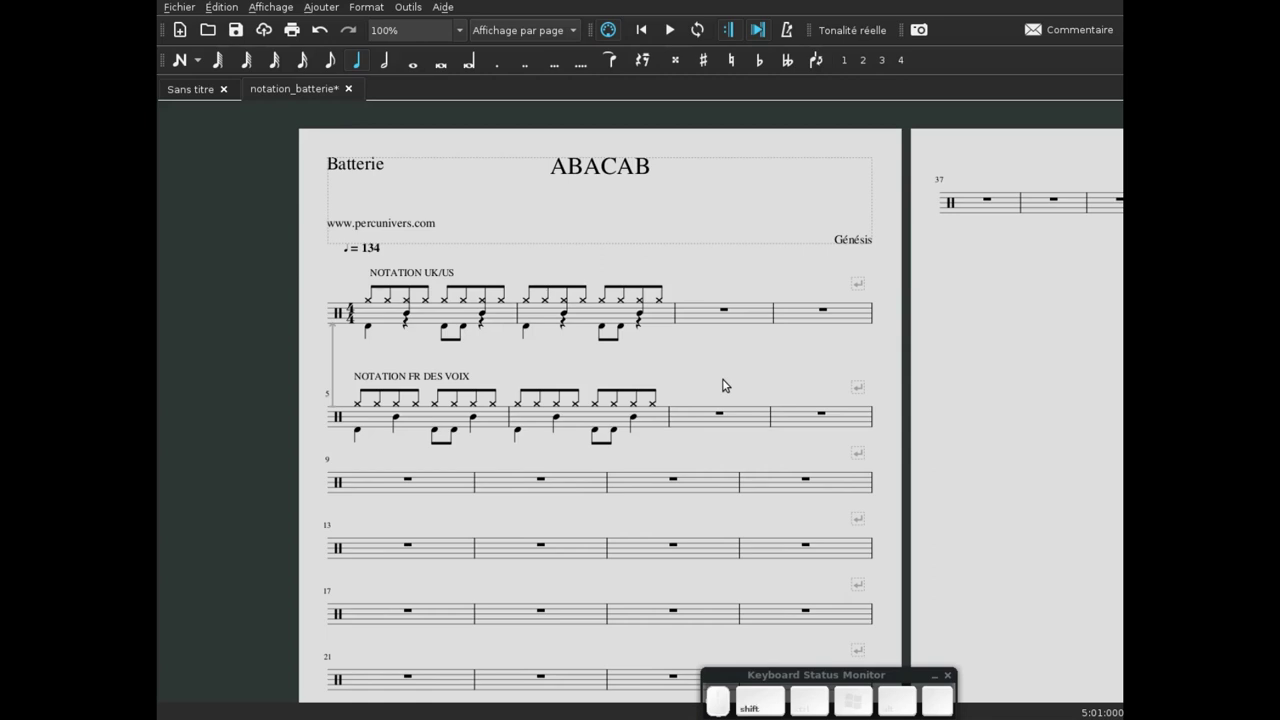
scroll("up", 3)
scroll("up", 3)
scroll("up", 3)
scroll("up", 3)
scroll("down", 3)
scroll("down", 3)
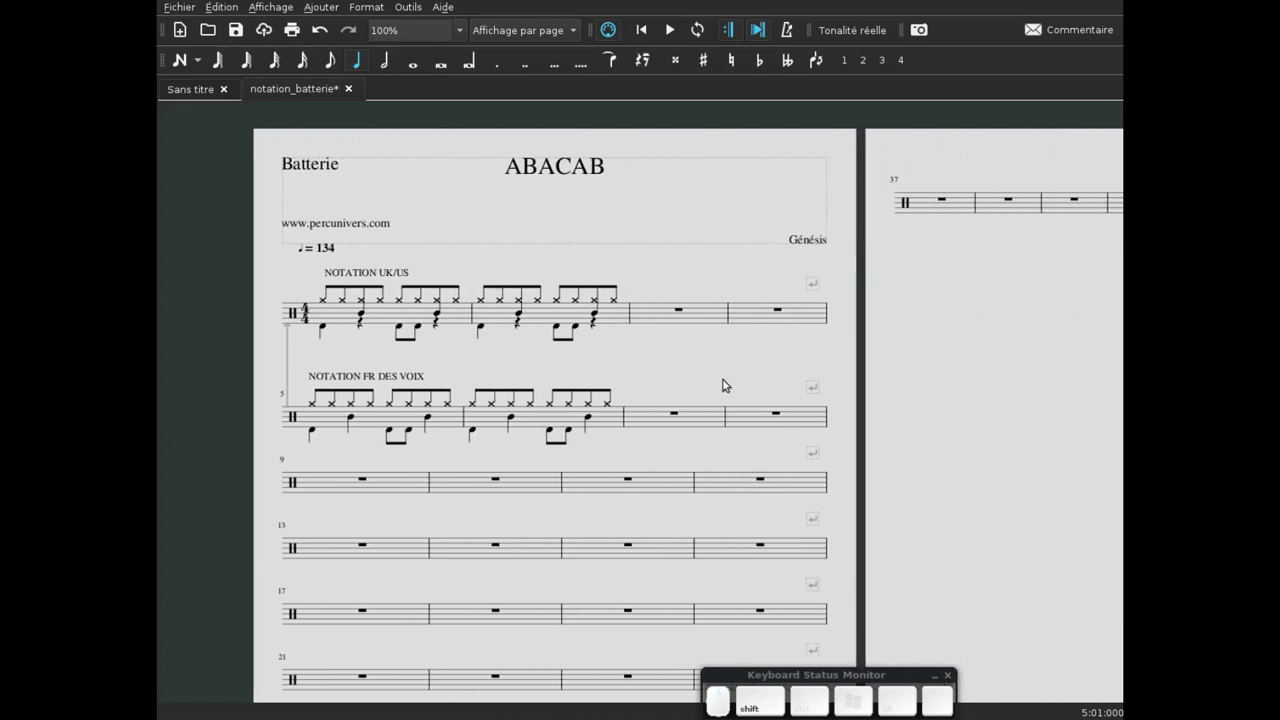
scroll("down", 3)
scroll("up", 3)
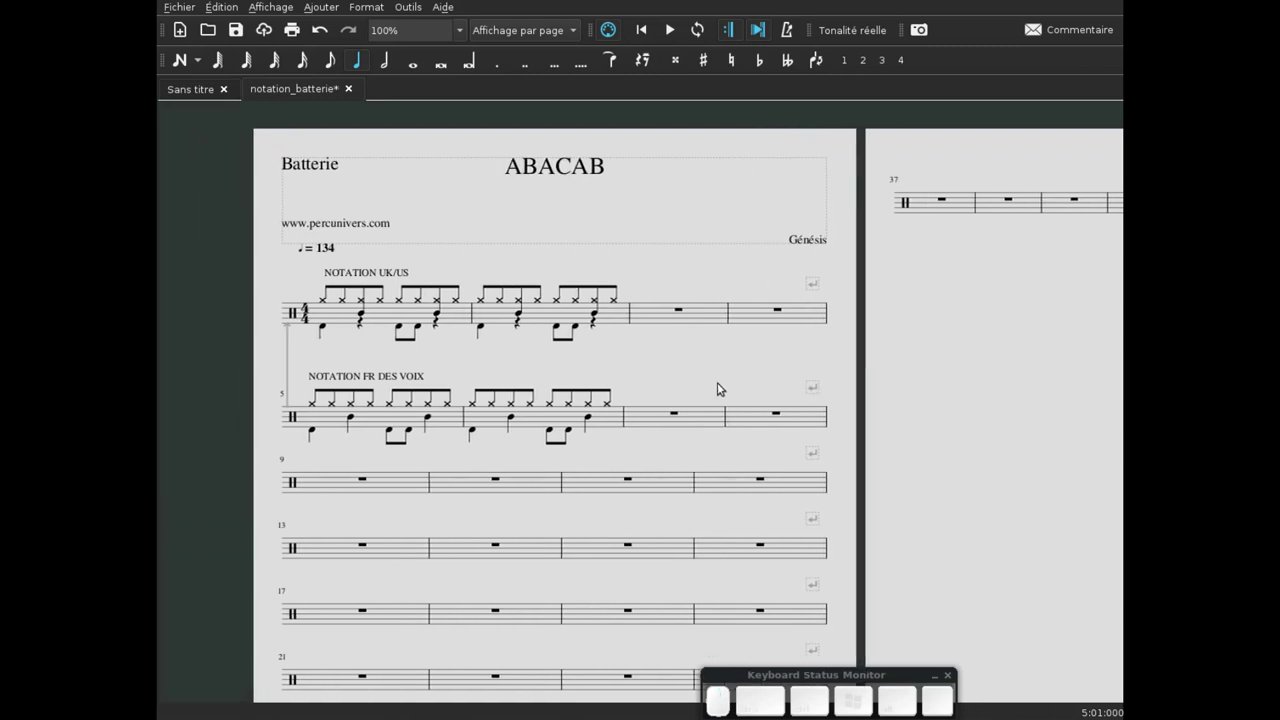
left_click(713, 373)
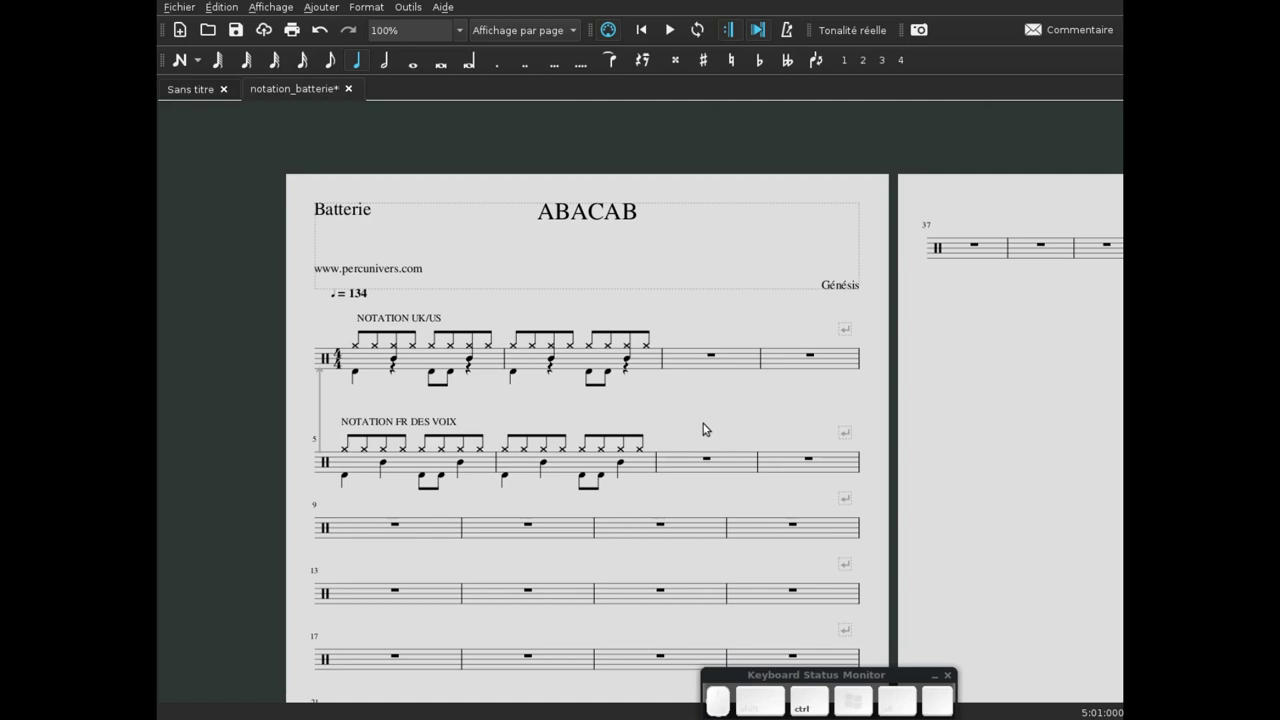
scroll("up", 3)
scroll("down", 3)
left_click_drag(700, 411, 790, 462)
scroll("up", 3)
scroll("down", 3)
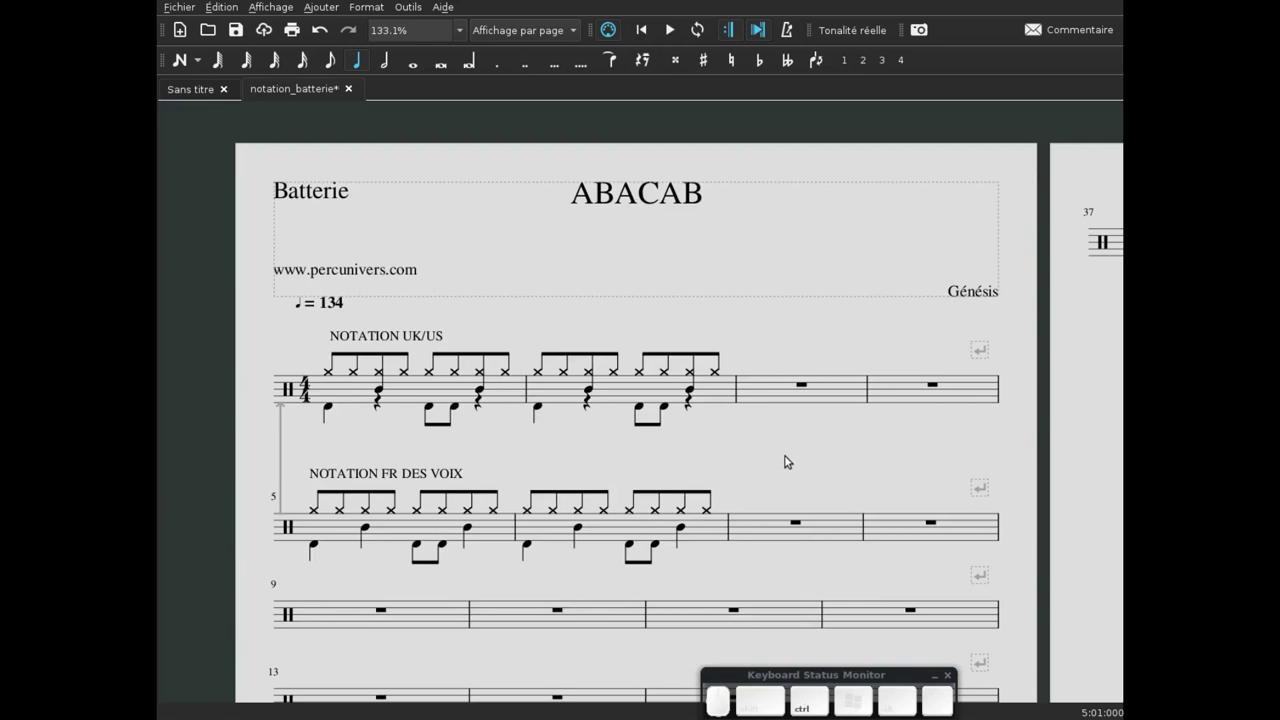
scroll("down", 3)
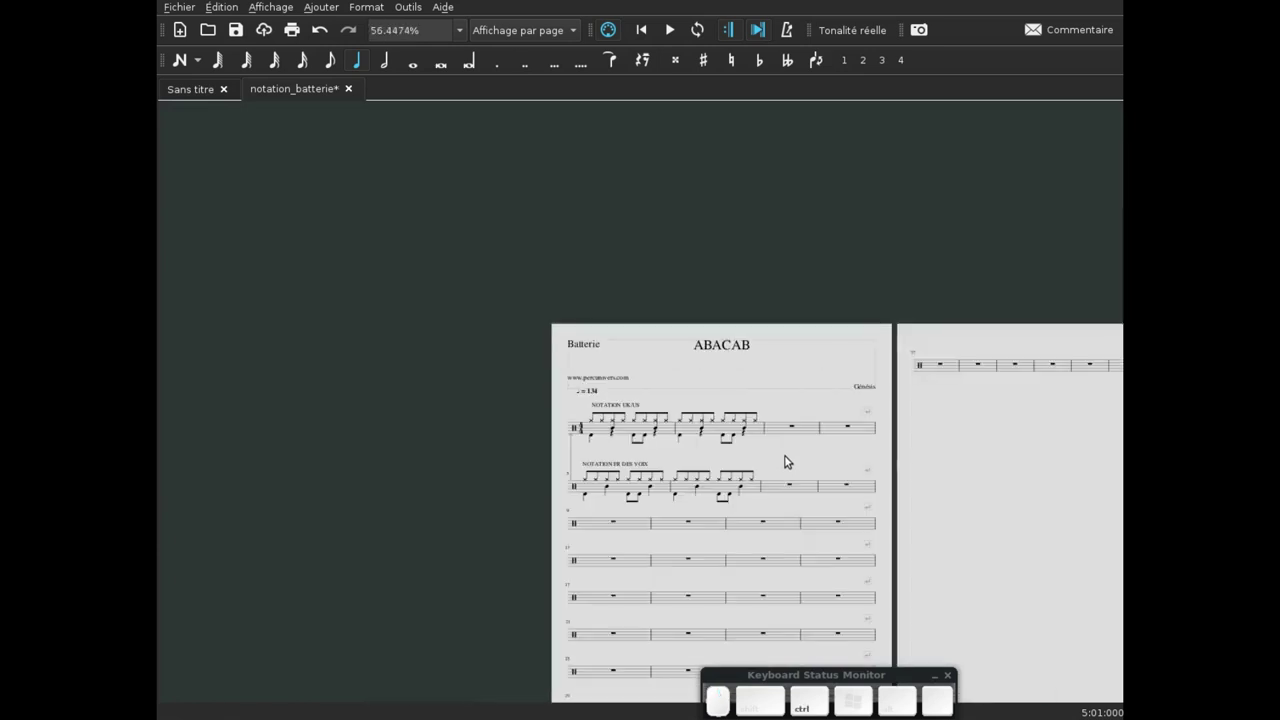
scroll("up", 3)
scroll("up", 3)
scroll("up", 3)
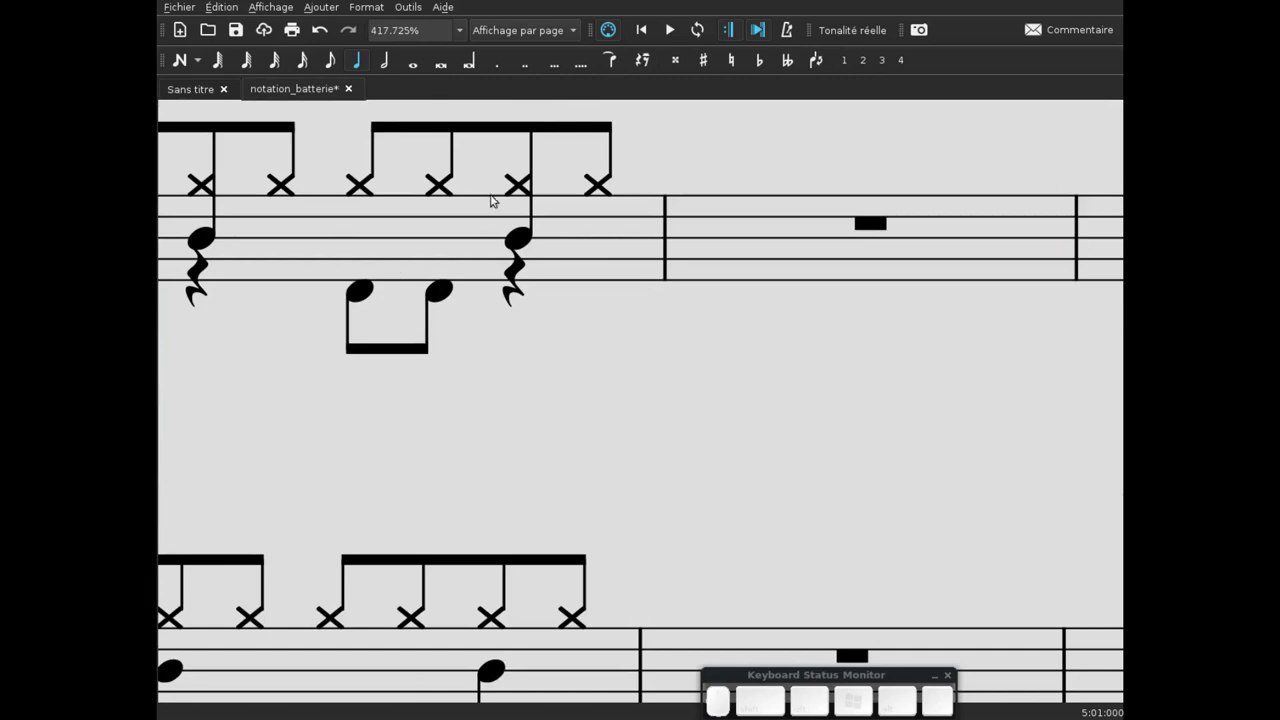
scroll("down", 3)
scroll("down", 3)
scroll("up", 3)
left_click_drag(703, 402, 755, 380)
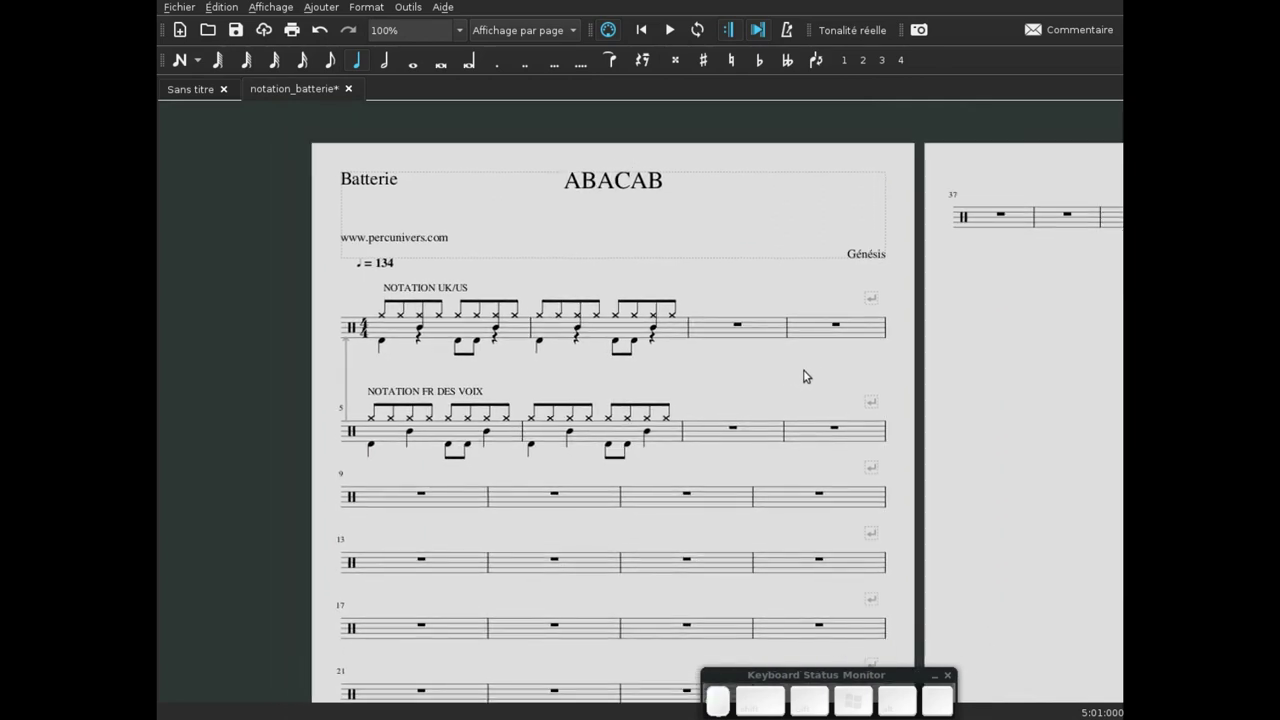
left_click_drag(826, 377, 856, 376)
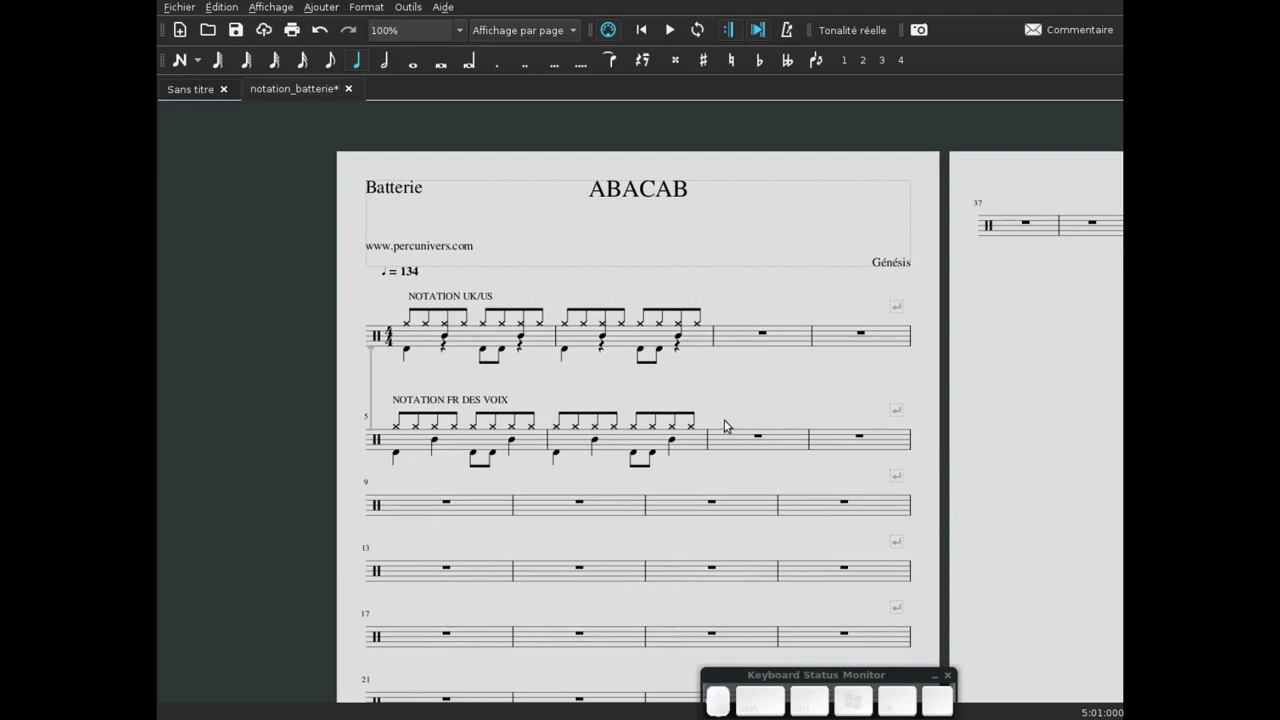
left_click_drag(1067, 447, 866, 379)
left_click(802, 341)
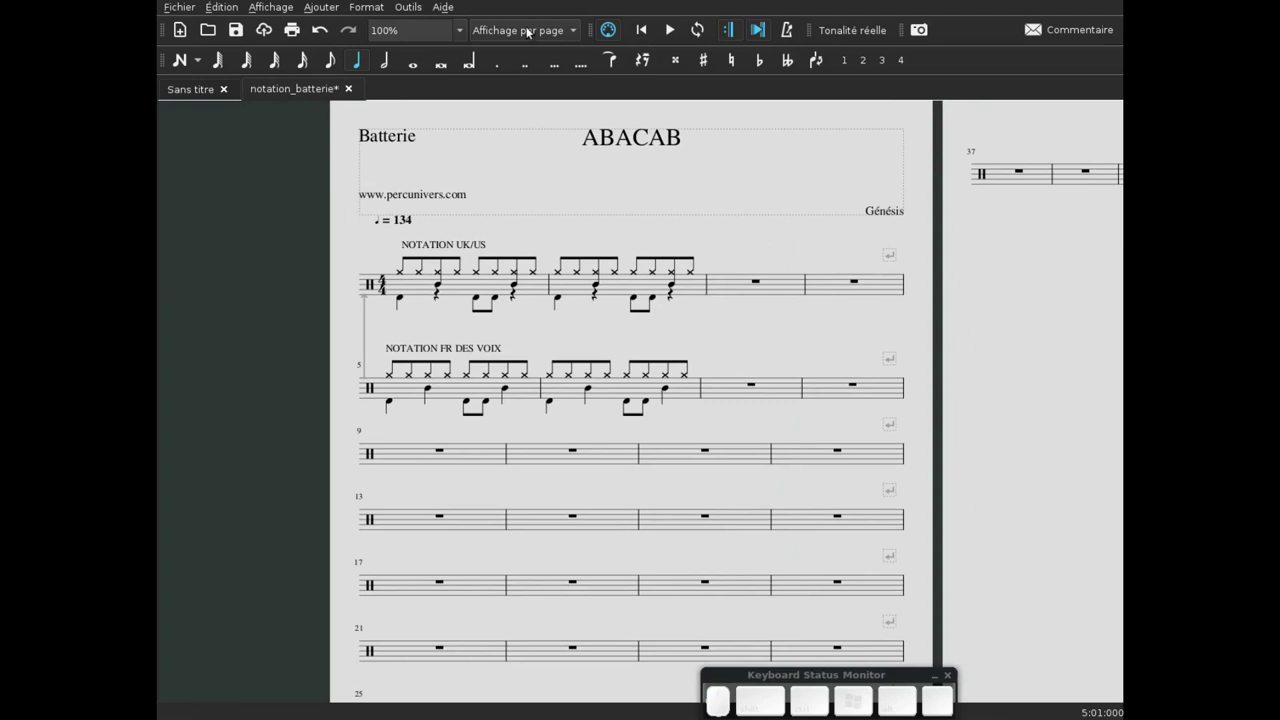
- Open the view mode list to choose 'Une seule page'
left_click(529, 25)
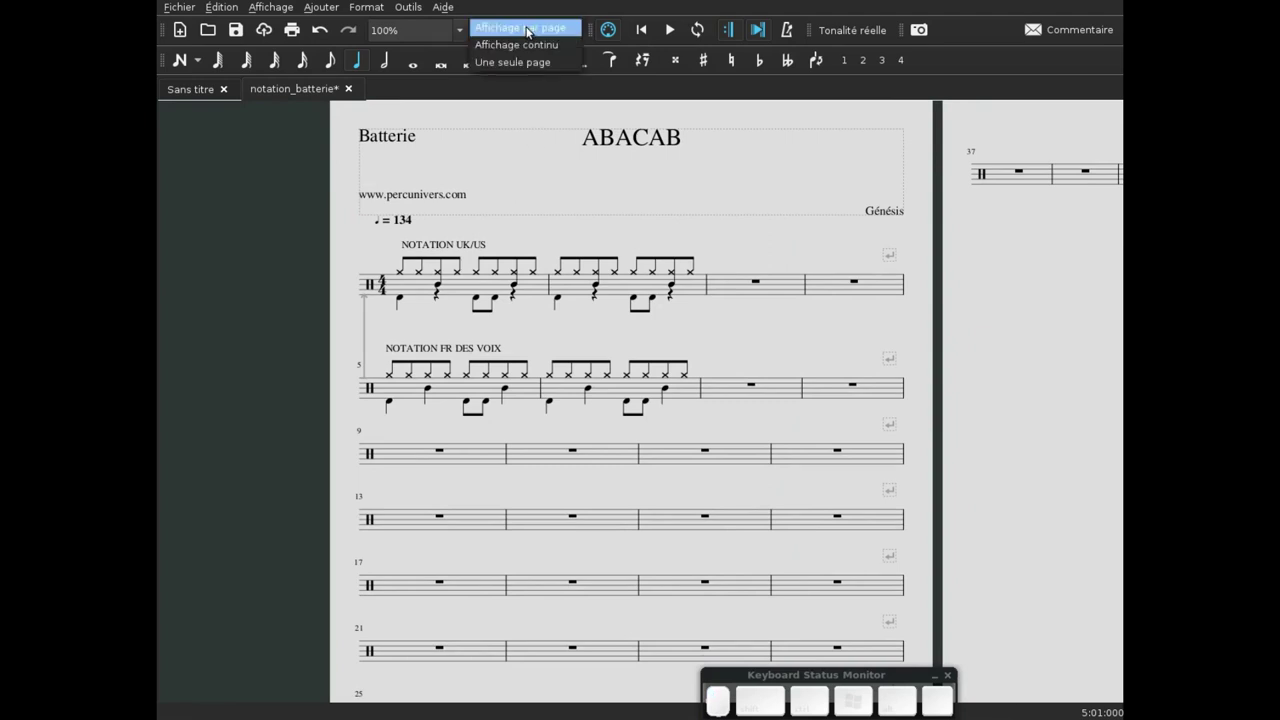
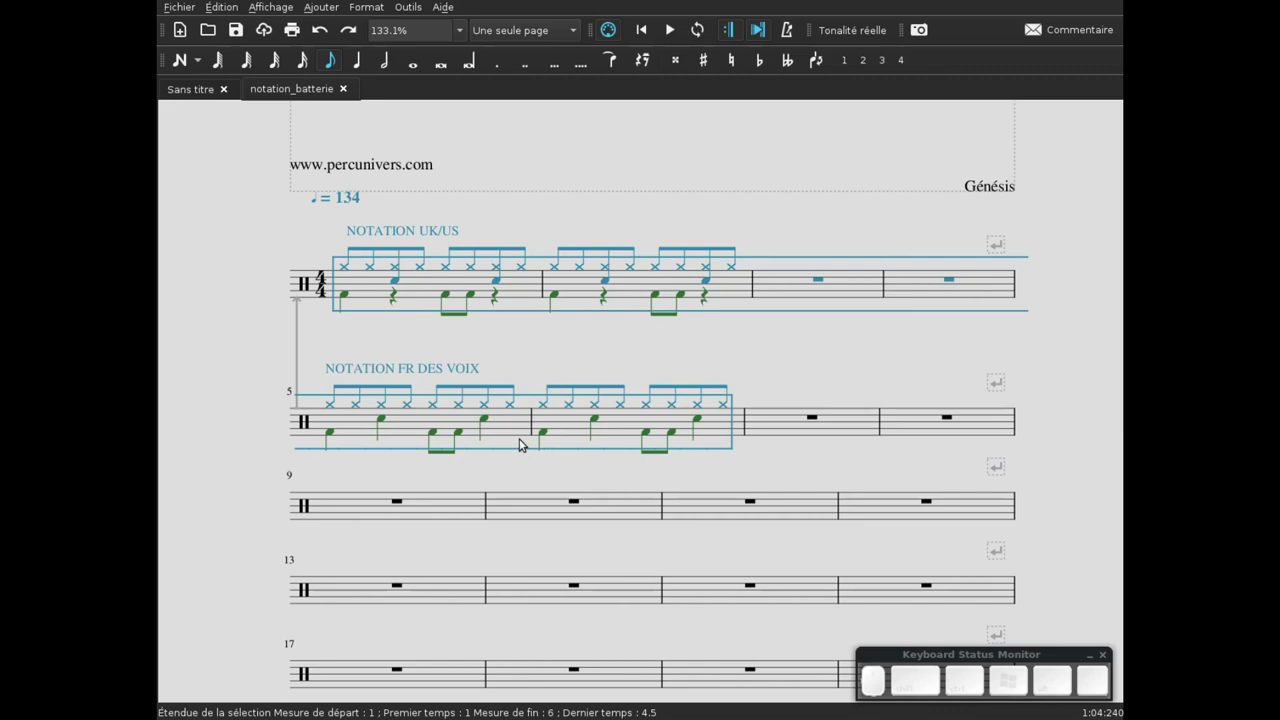
- Delete the example patterns in measures 1–6 and remove the spacer below the first system
key("Delete")
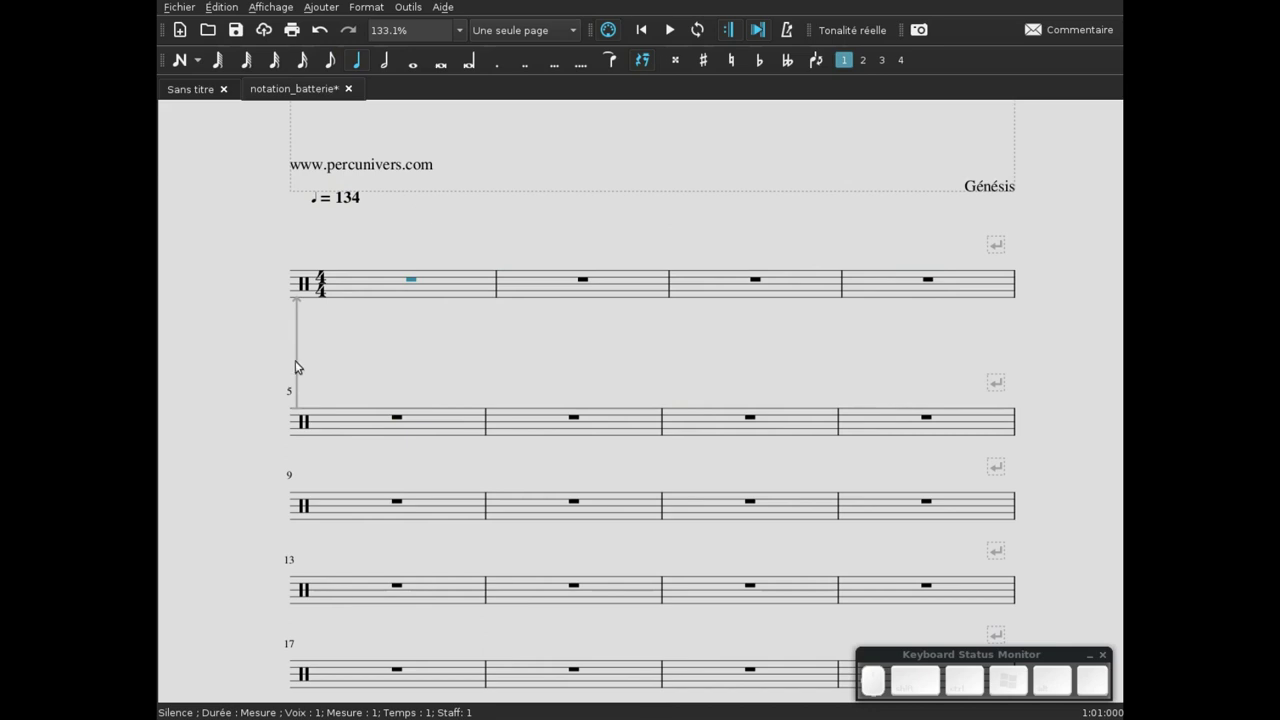
left_click(304, 366)
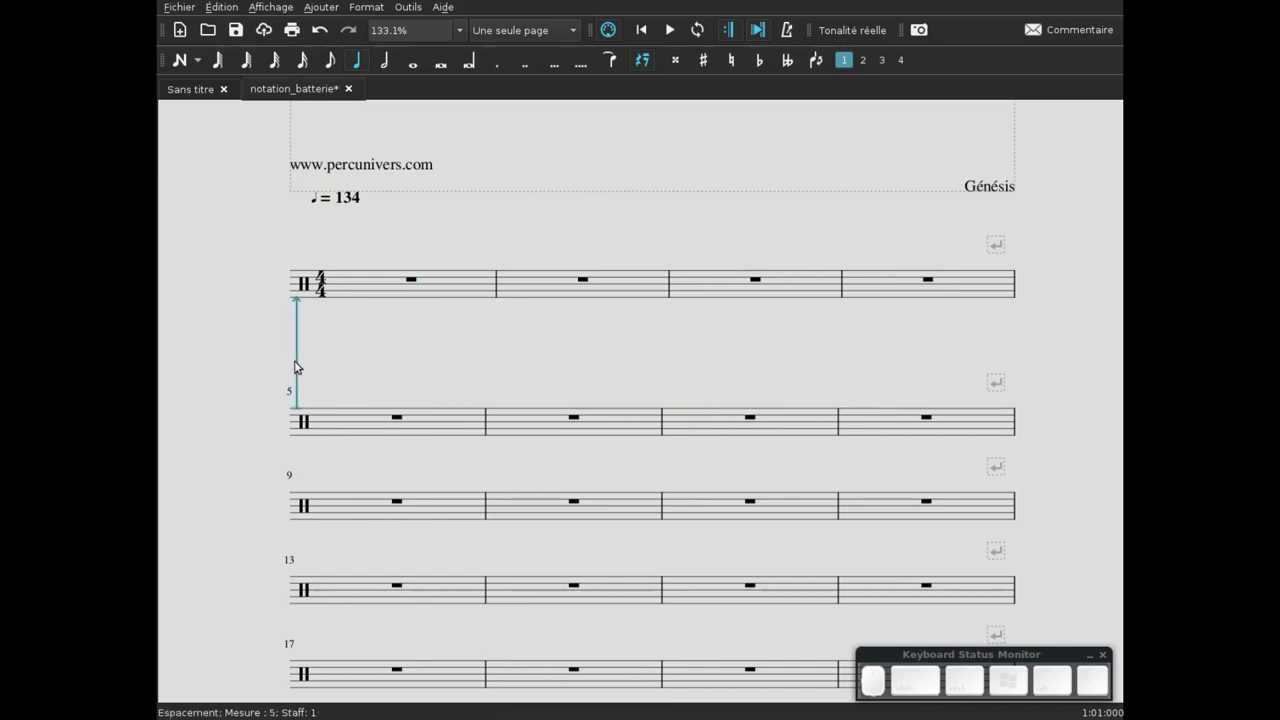
key("Delete")
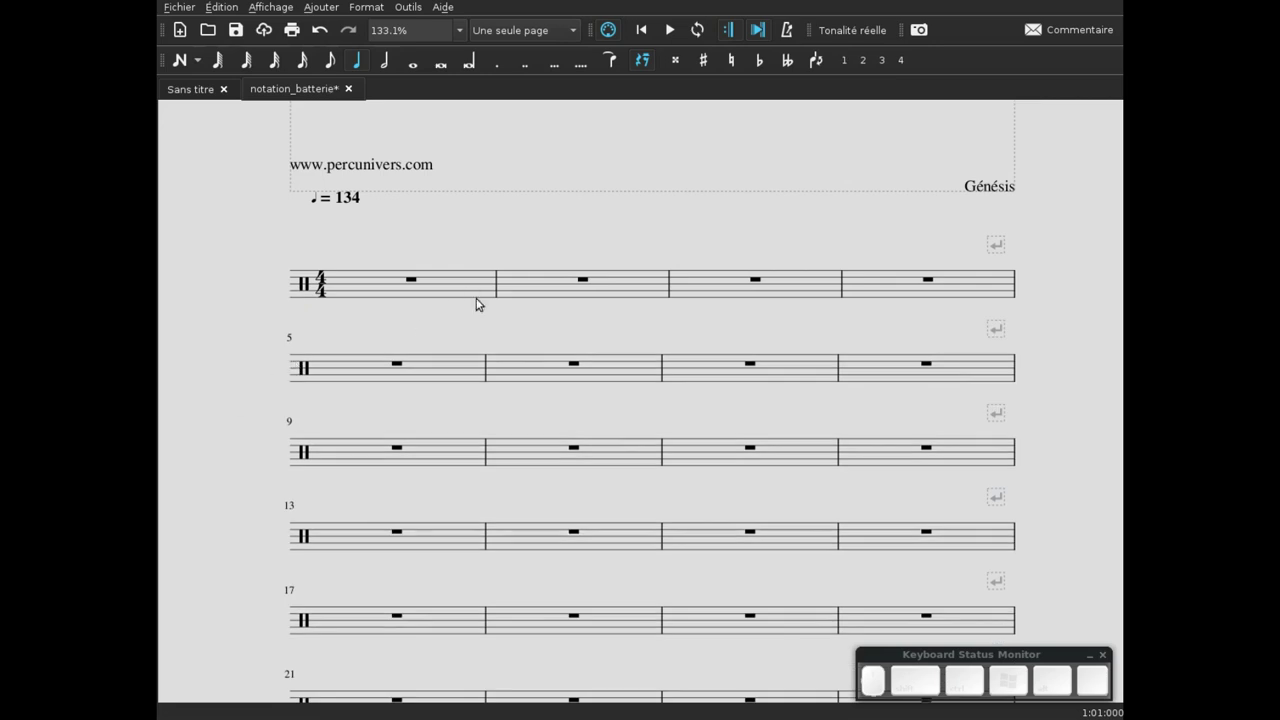
- Bring the title back into view and select the whole-bar rest in measure 1
left_click_drag(514, 333, 448, 409)
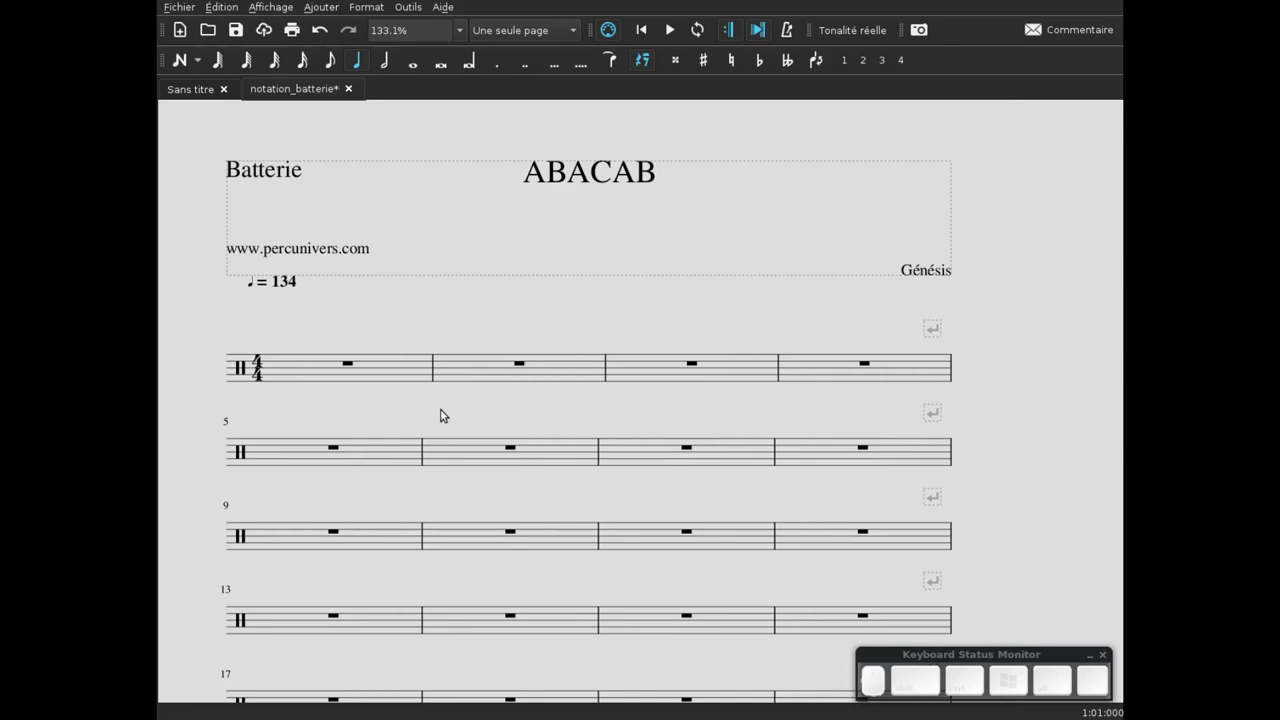
left_click(323, 368)
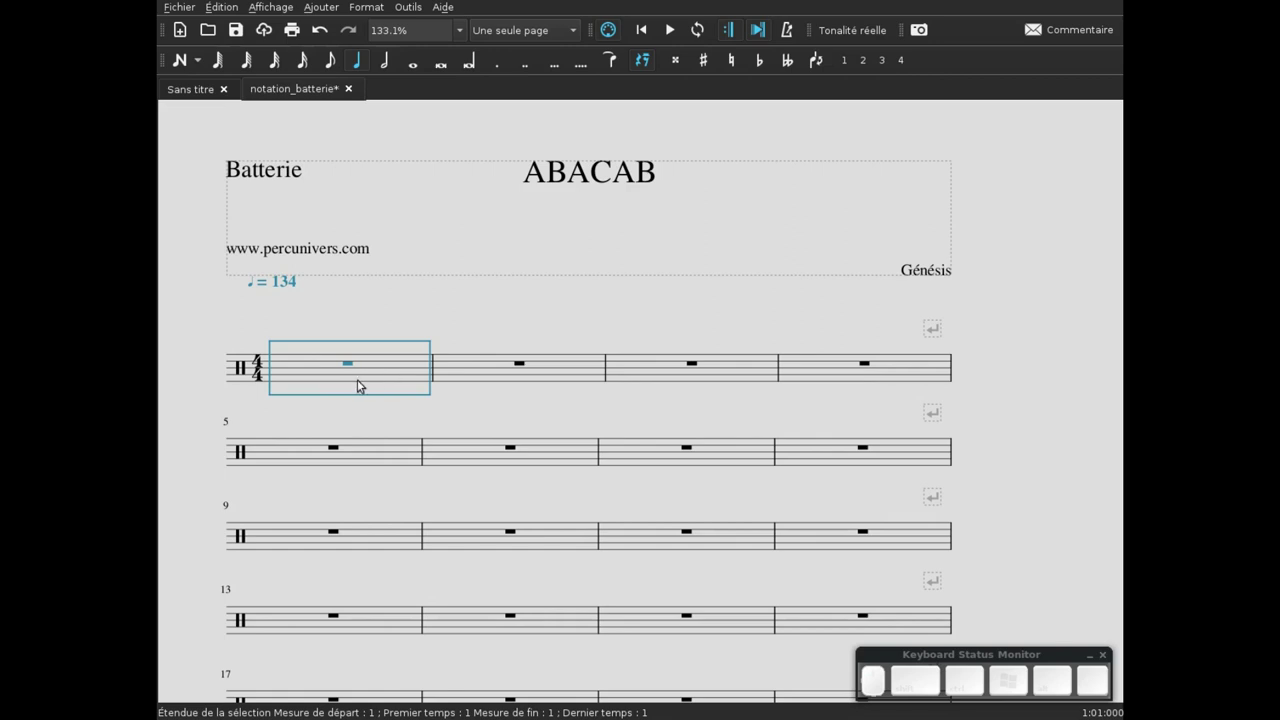
left_click(349, 361)
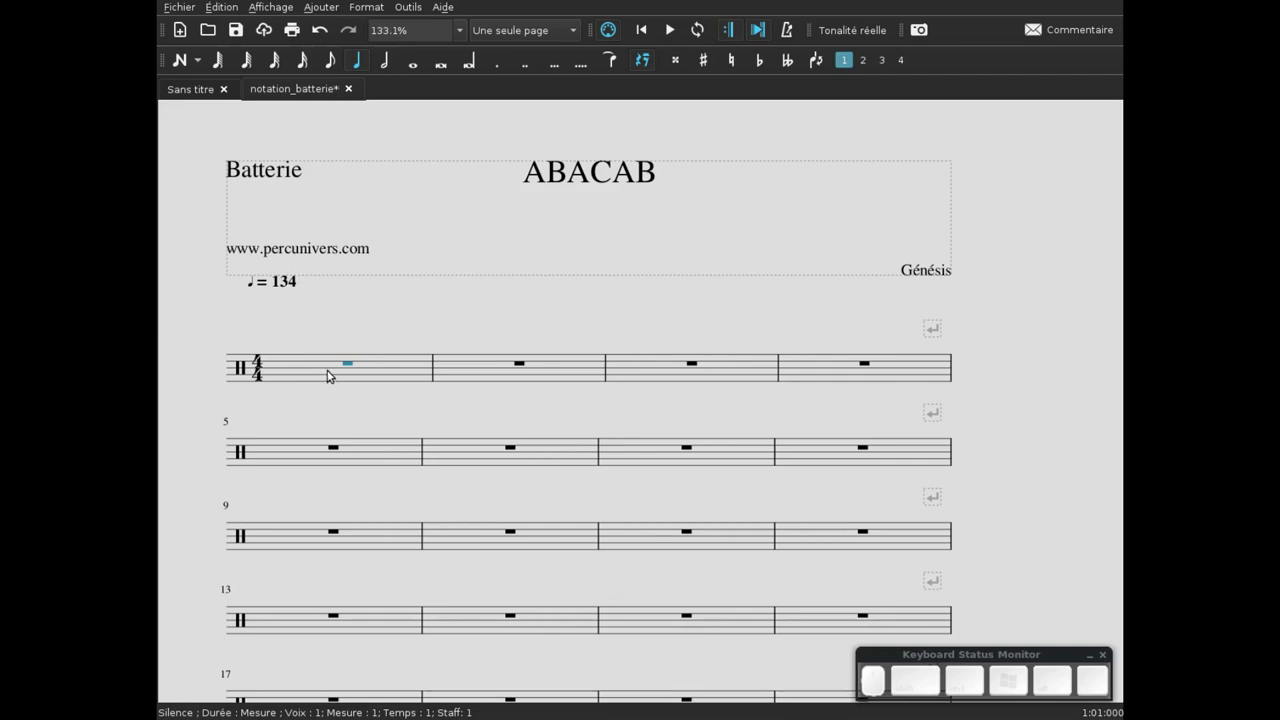
- In Measure Properties, set measure 1's actual duration to 1/8 to make an eighth-note pickup bar
right_click(330, 368)
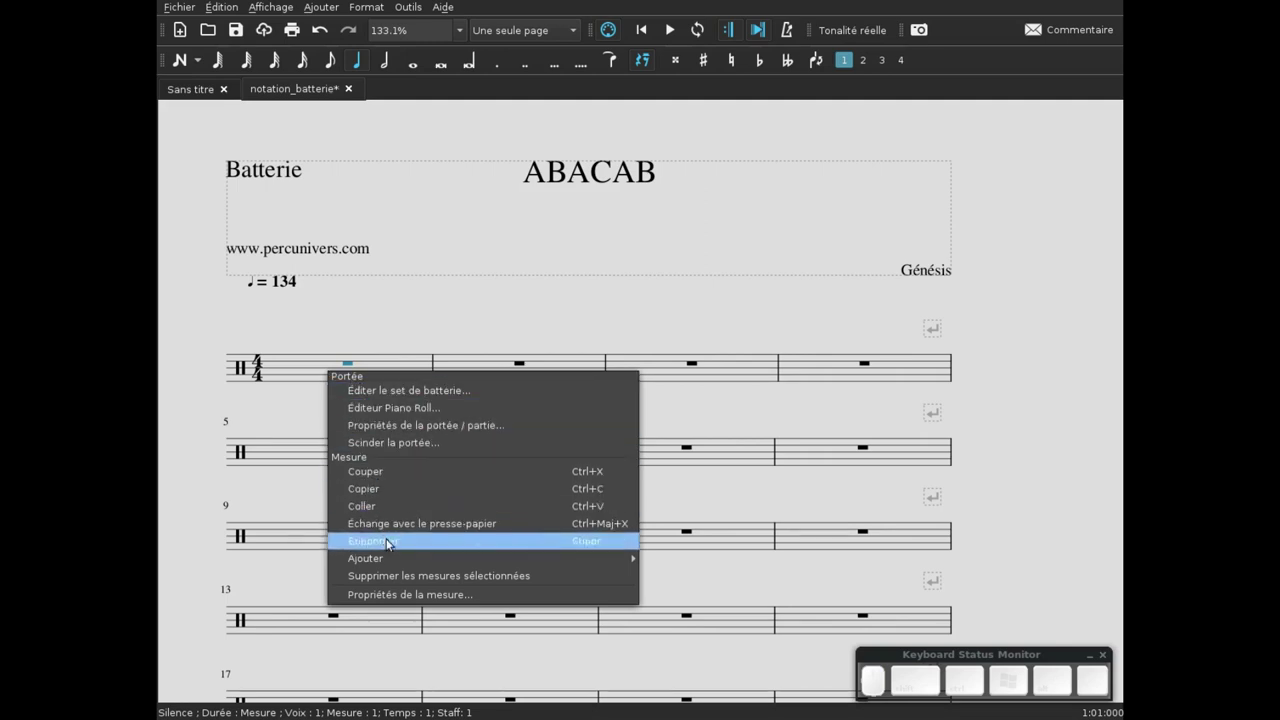
left_click(411, 596)
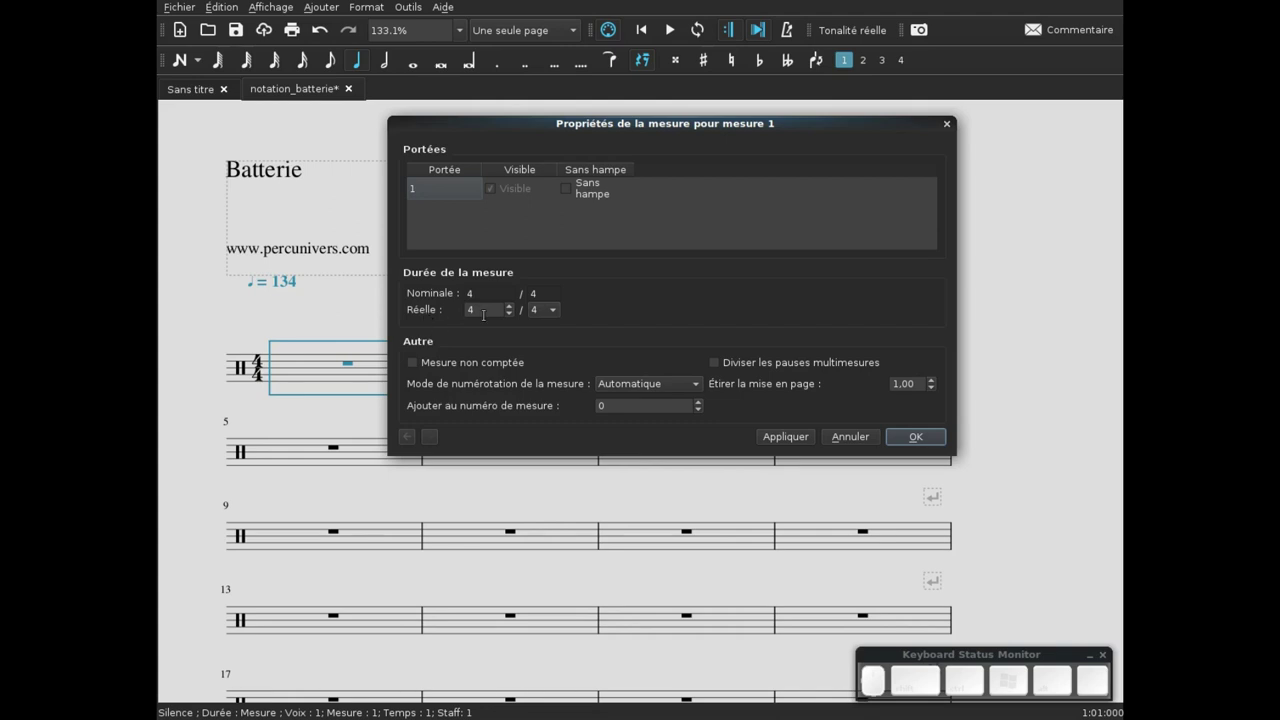
left_click(556, 305)
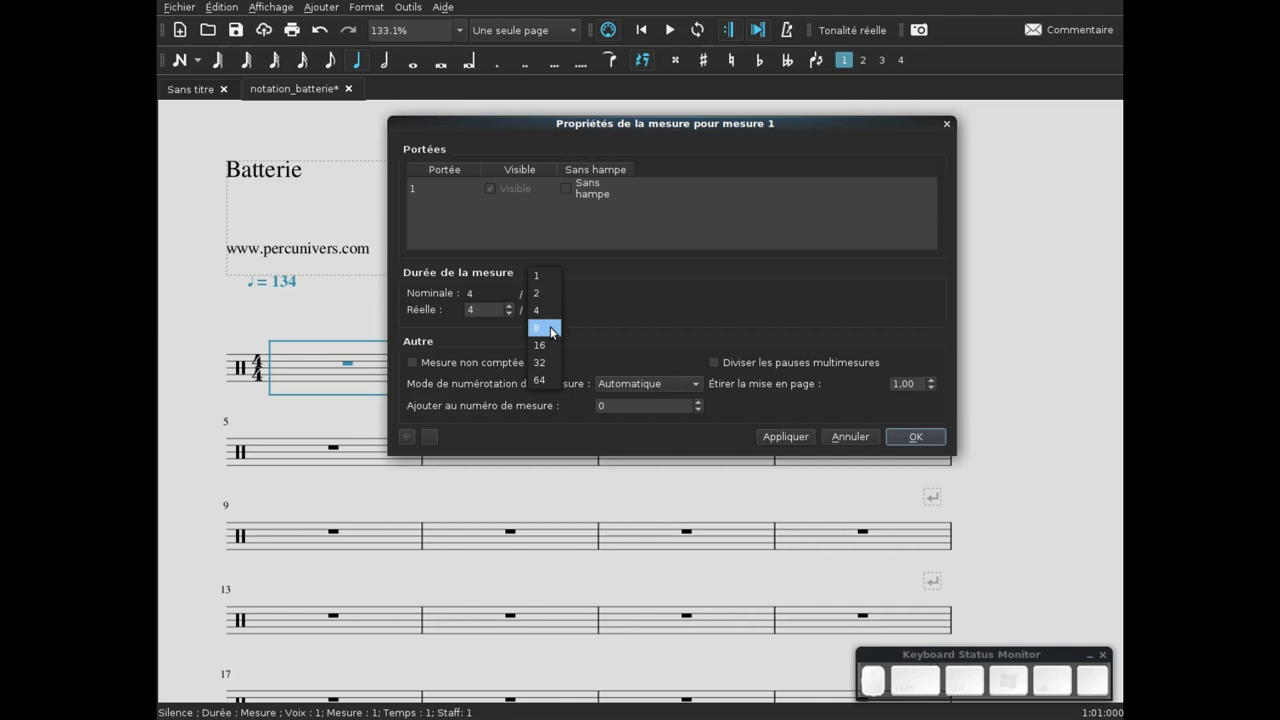
left_click(553, 325)
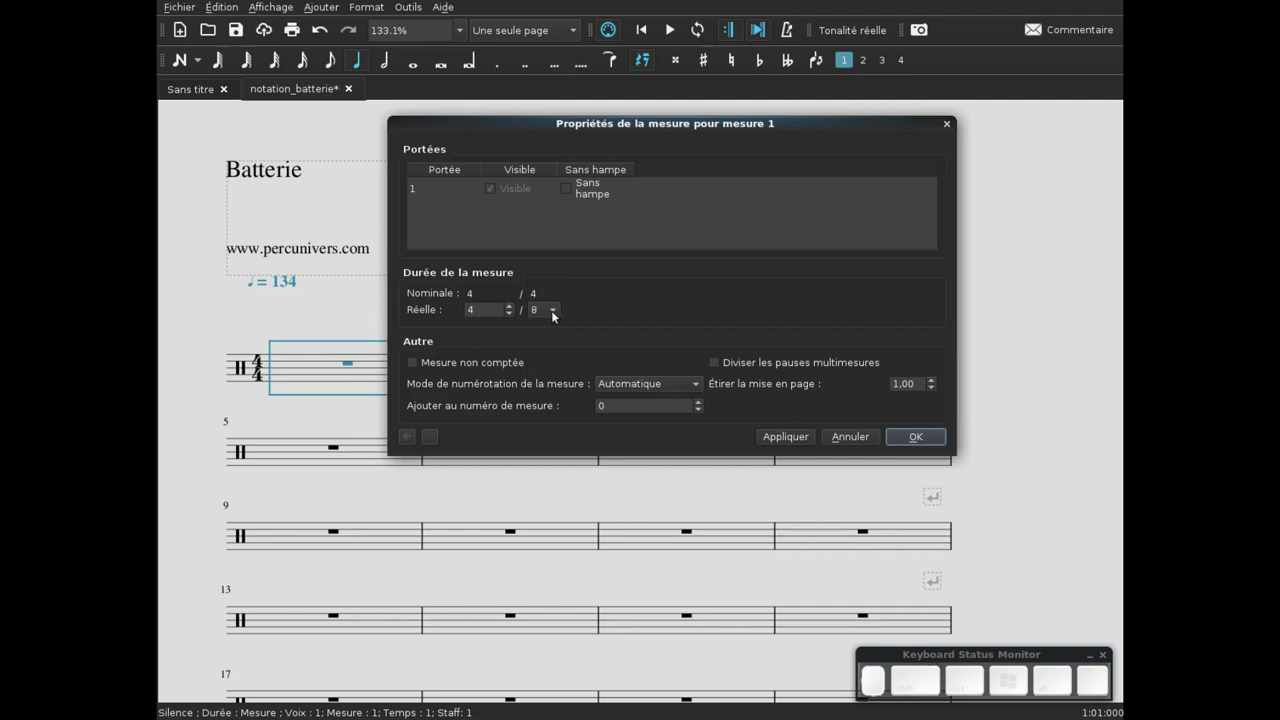
left_click(513, 321)
left_click(513, 321)
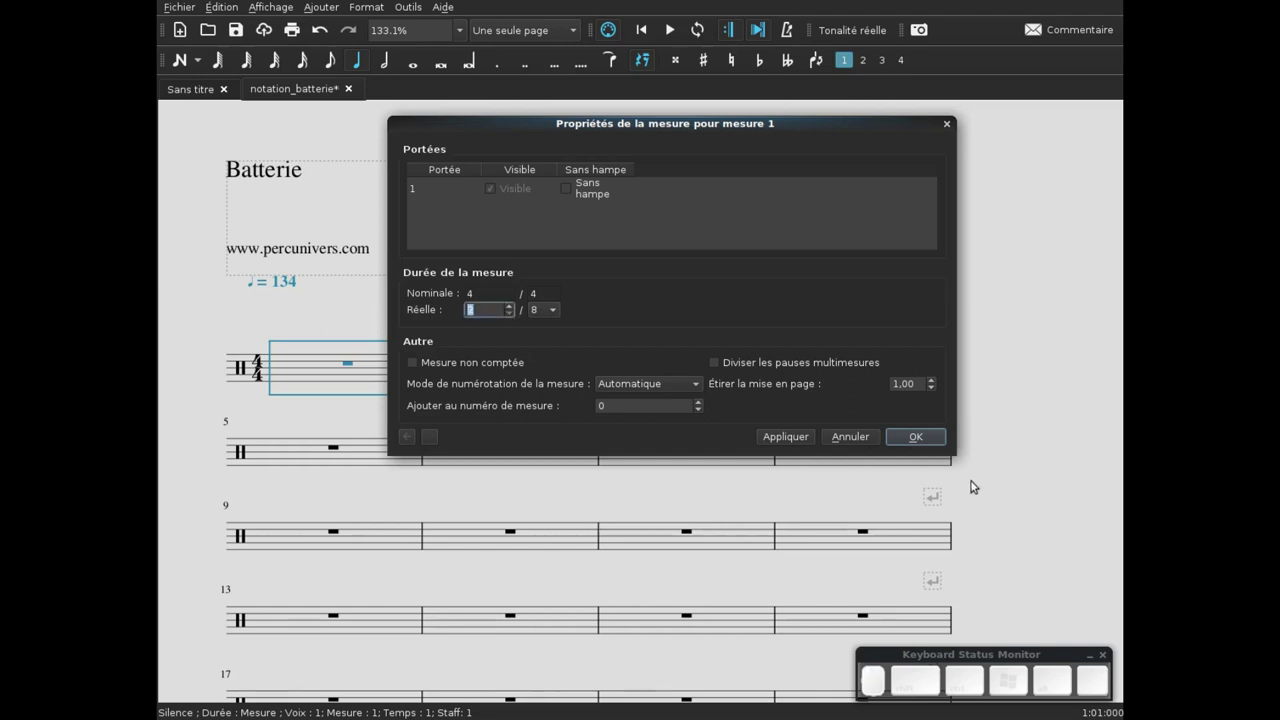
left_click(509, 313)
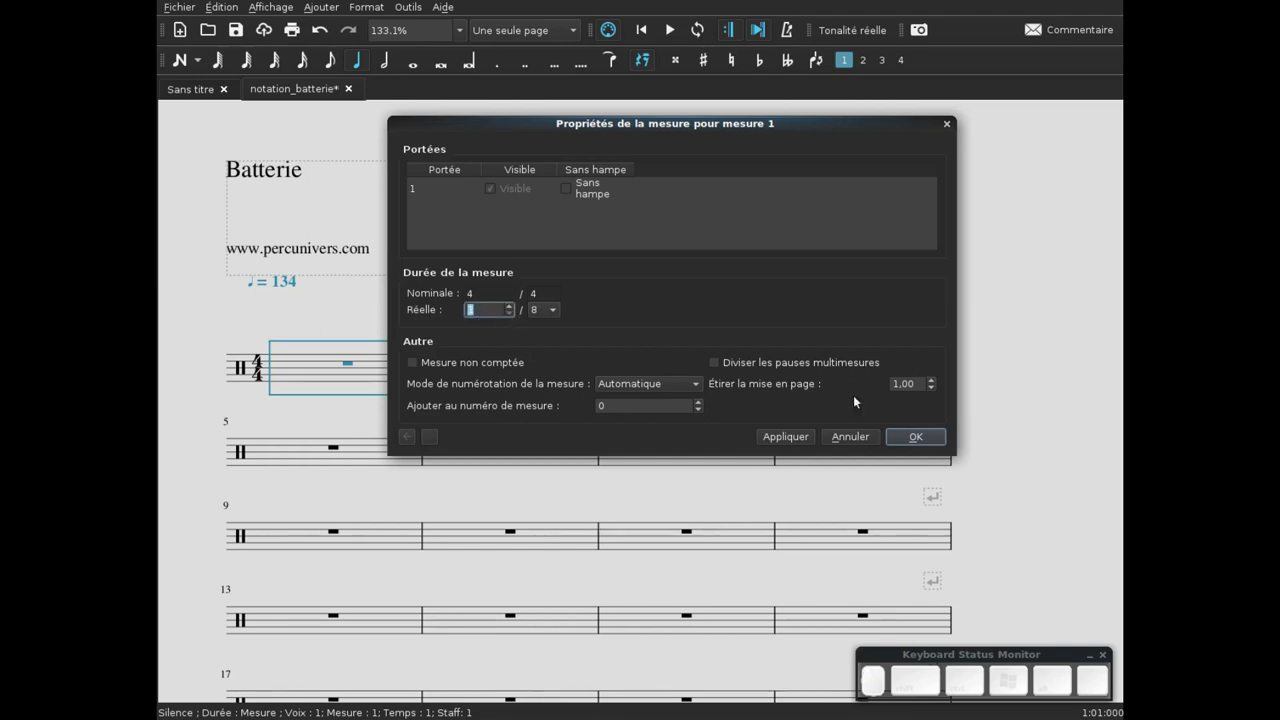
left_click(930, 448)
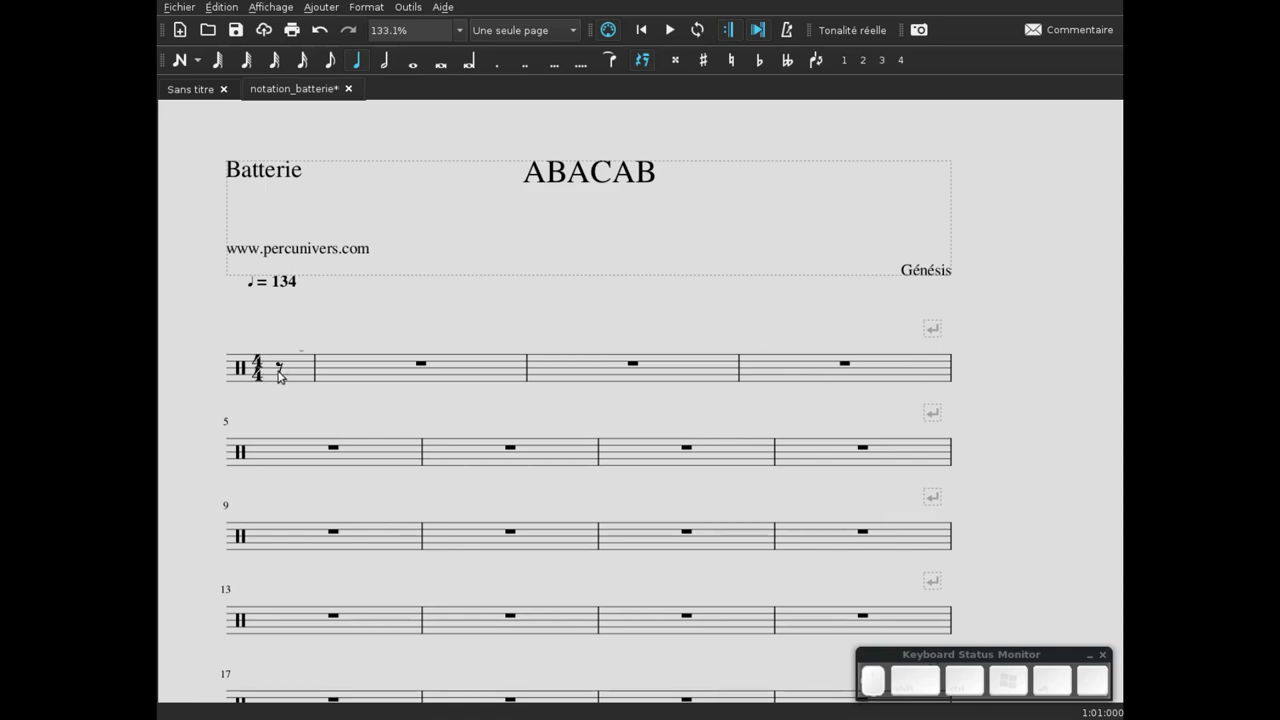
- Select the pickup bar's rest and position the cursor on the pickup beat for note entry
left_click(283, 372)
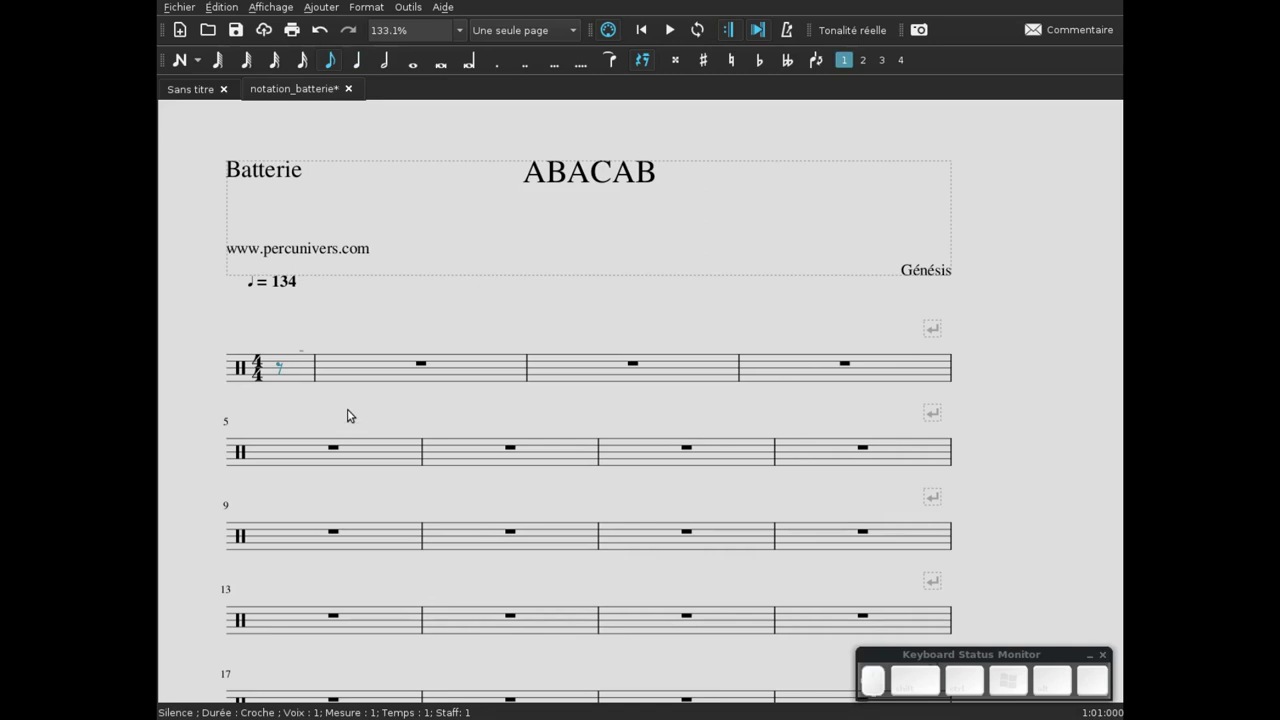
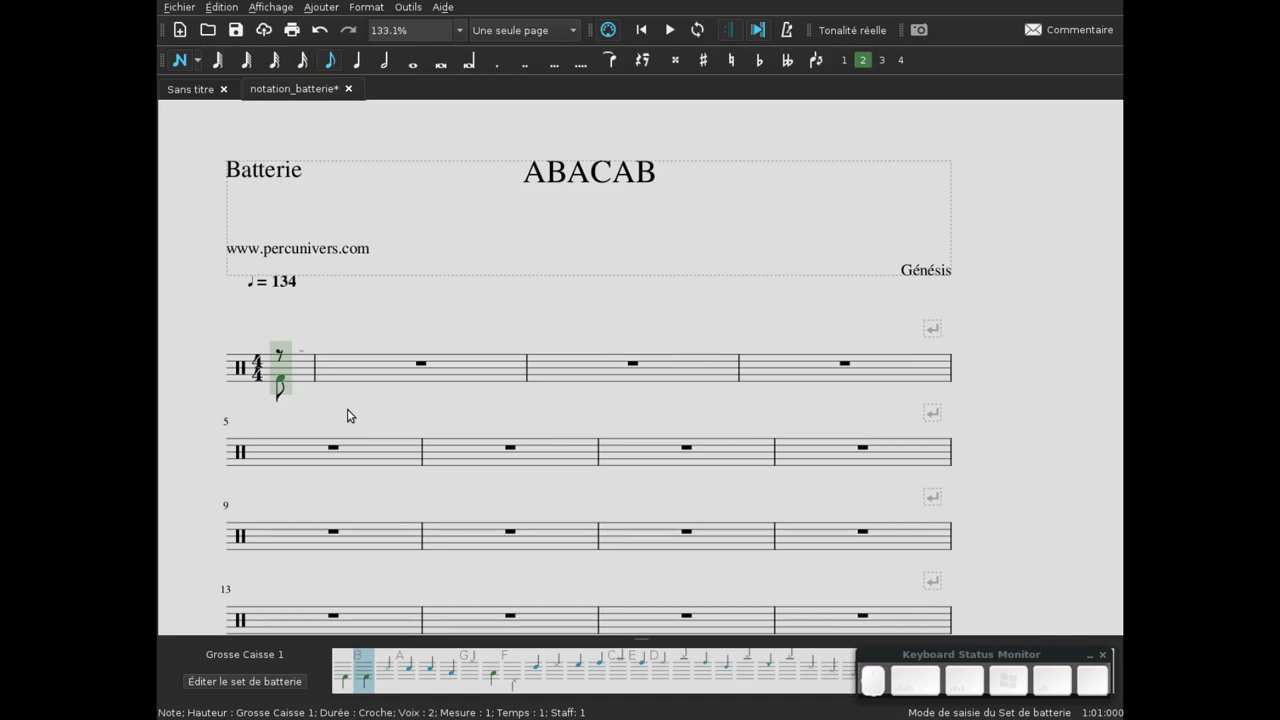
key("Right")
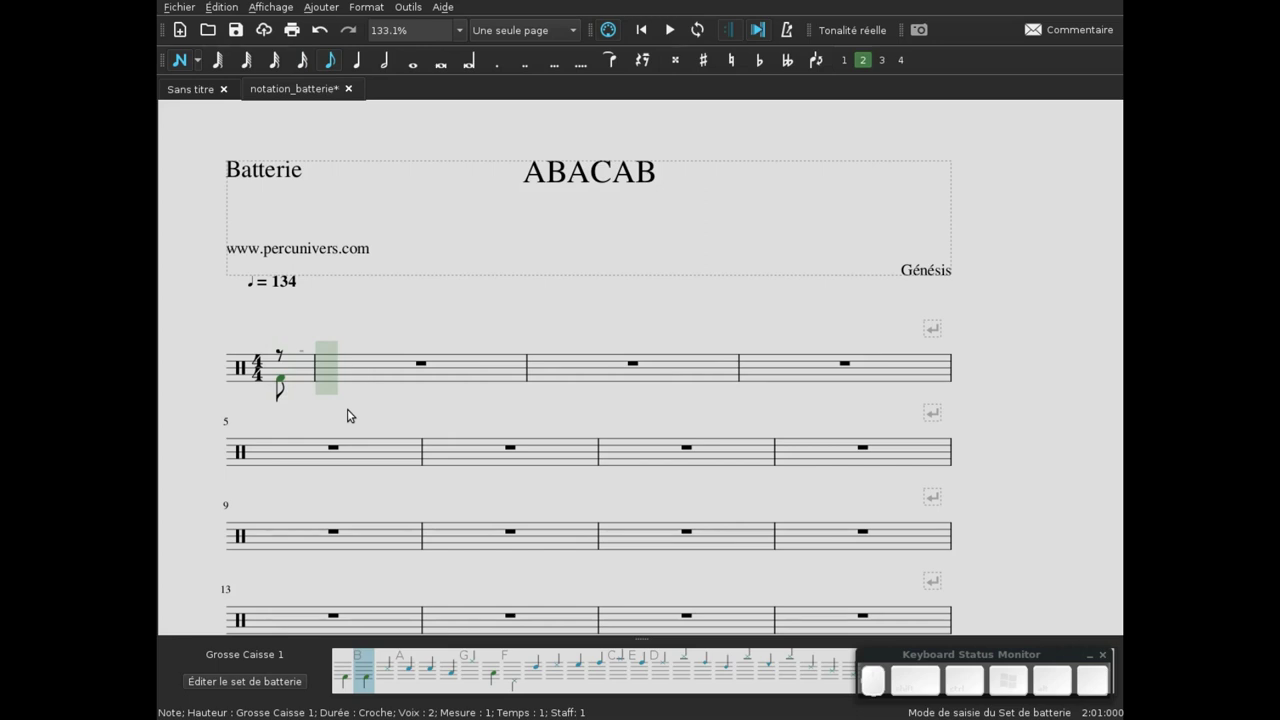
key("Left")
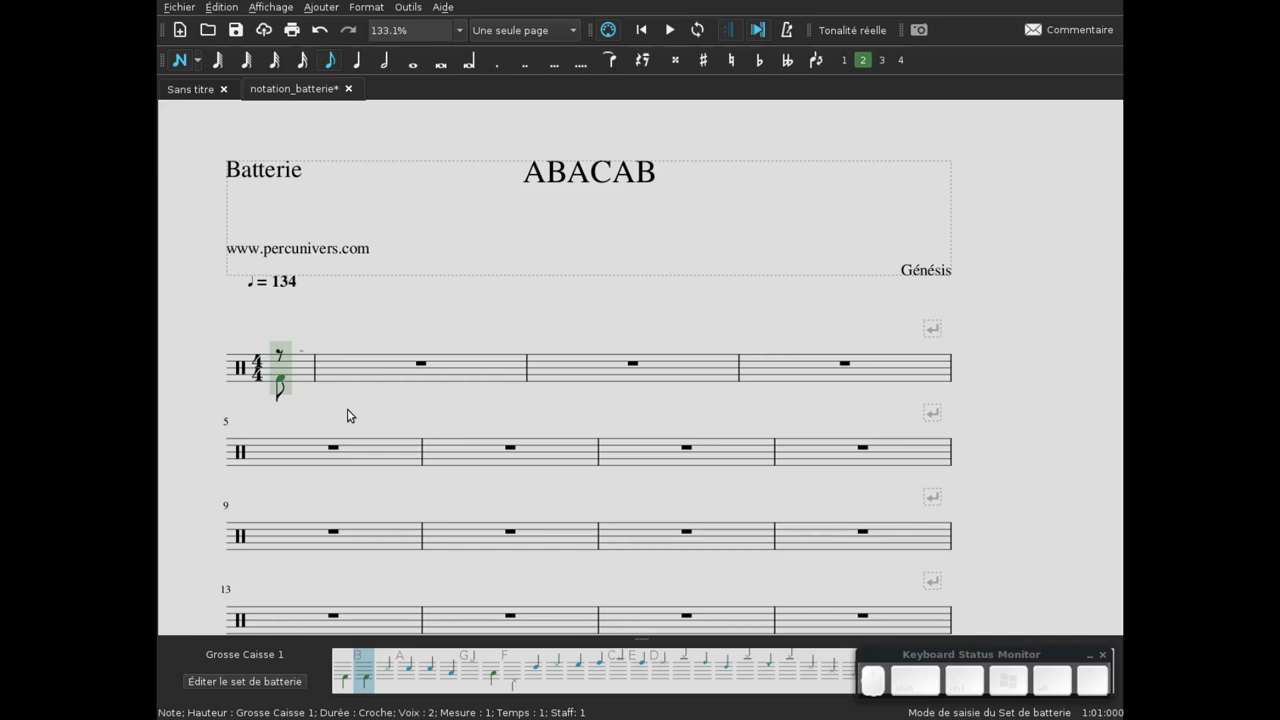
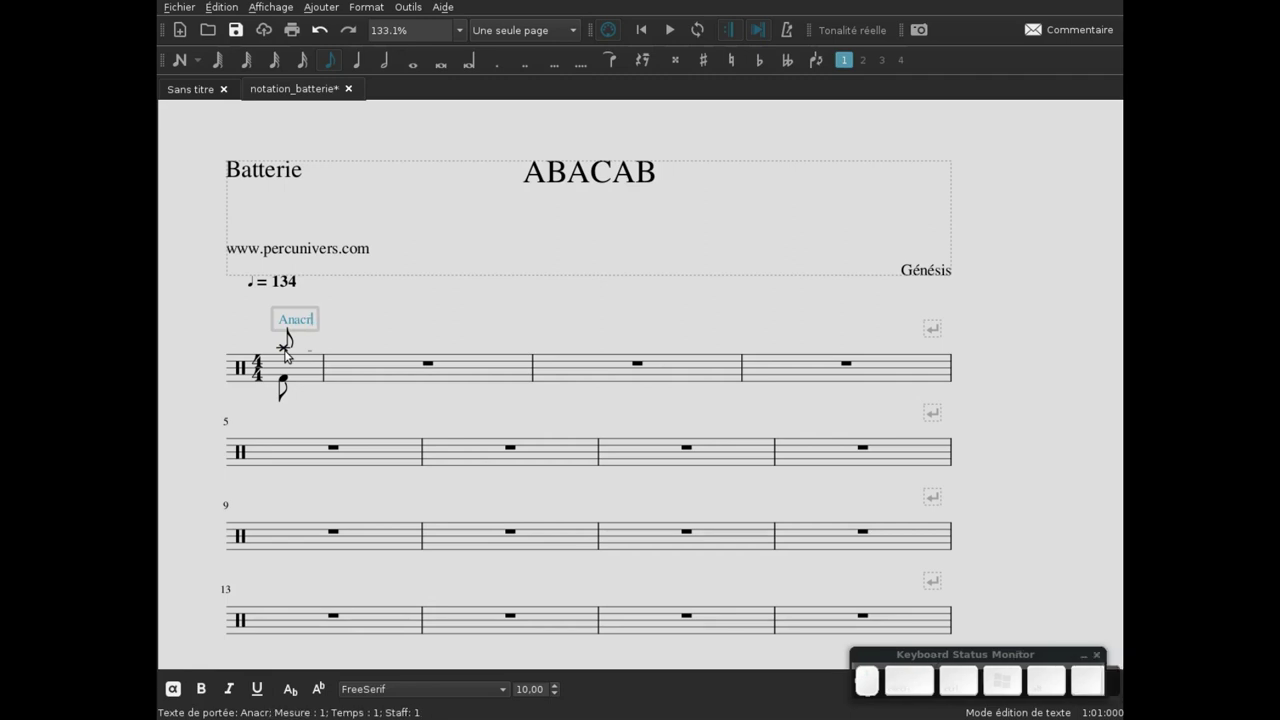
- Finish the 'Anacrouse' label and move it left to the start of the staff
key("Escape")
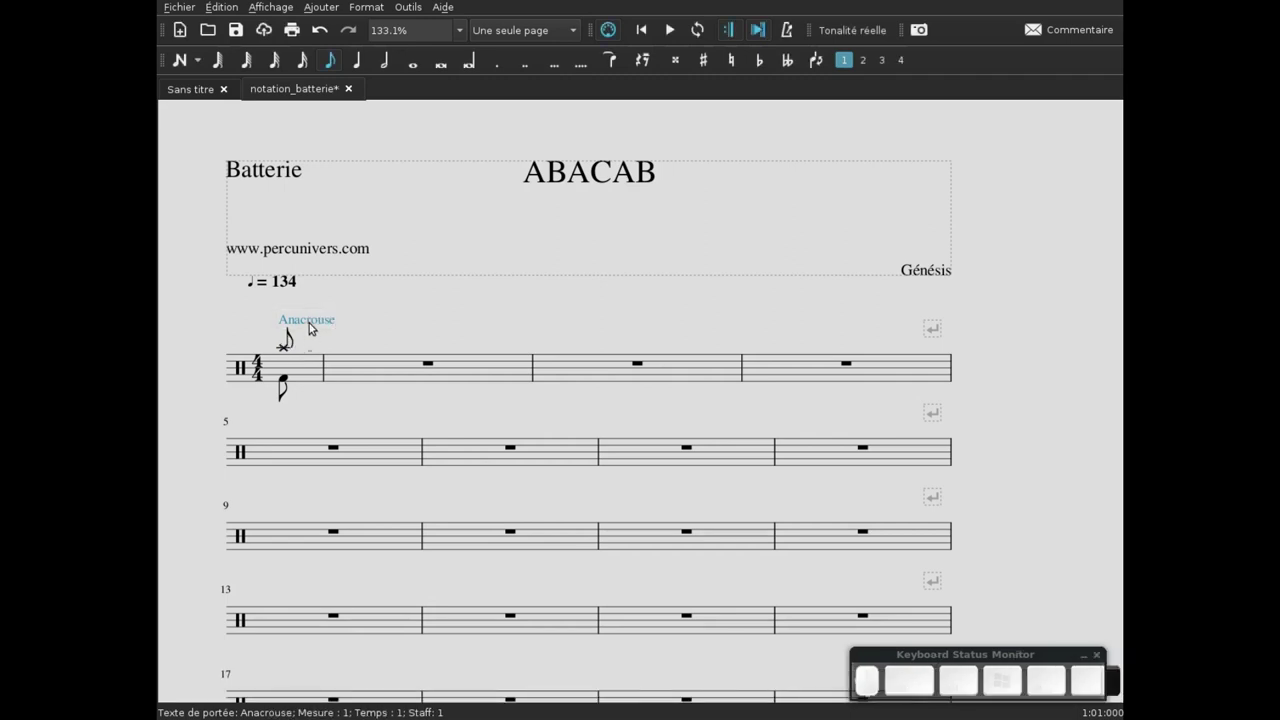
left_click_drag(319, 326, 311, 326)
left_click(336, 318)
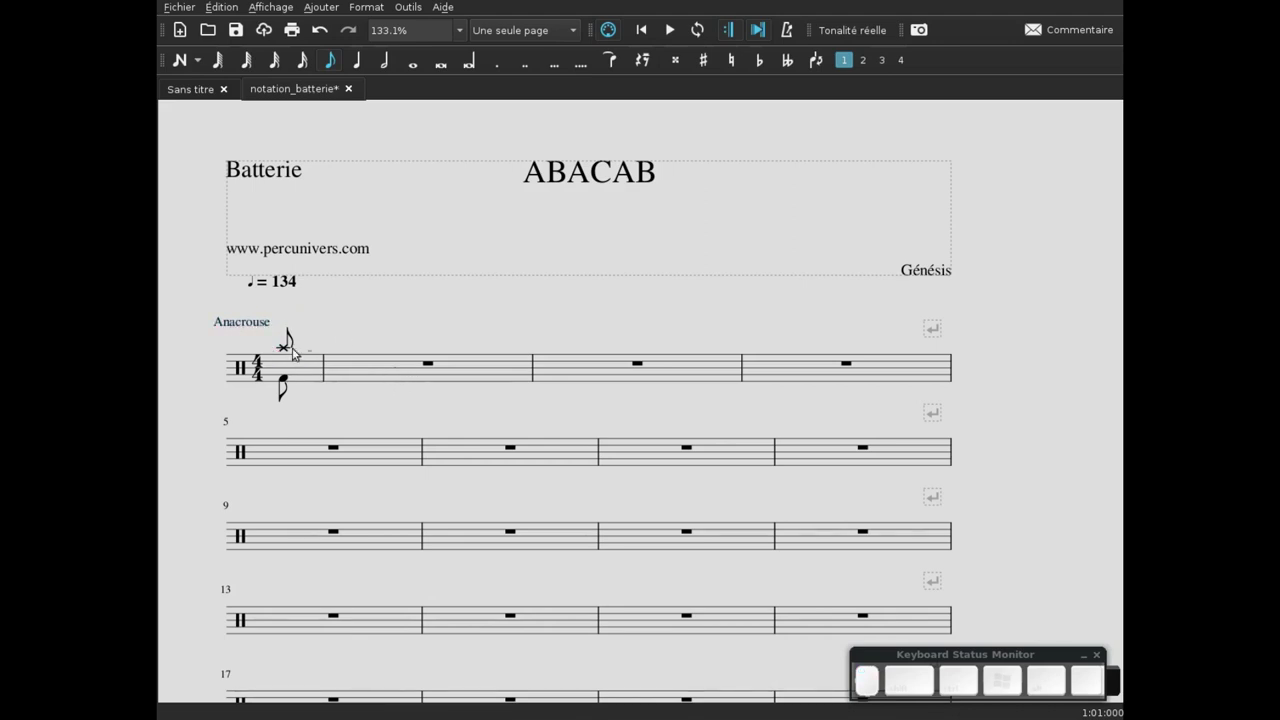
left_click(366, 366)
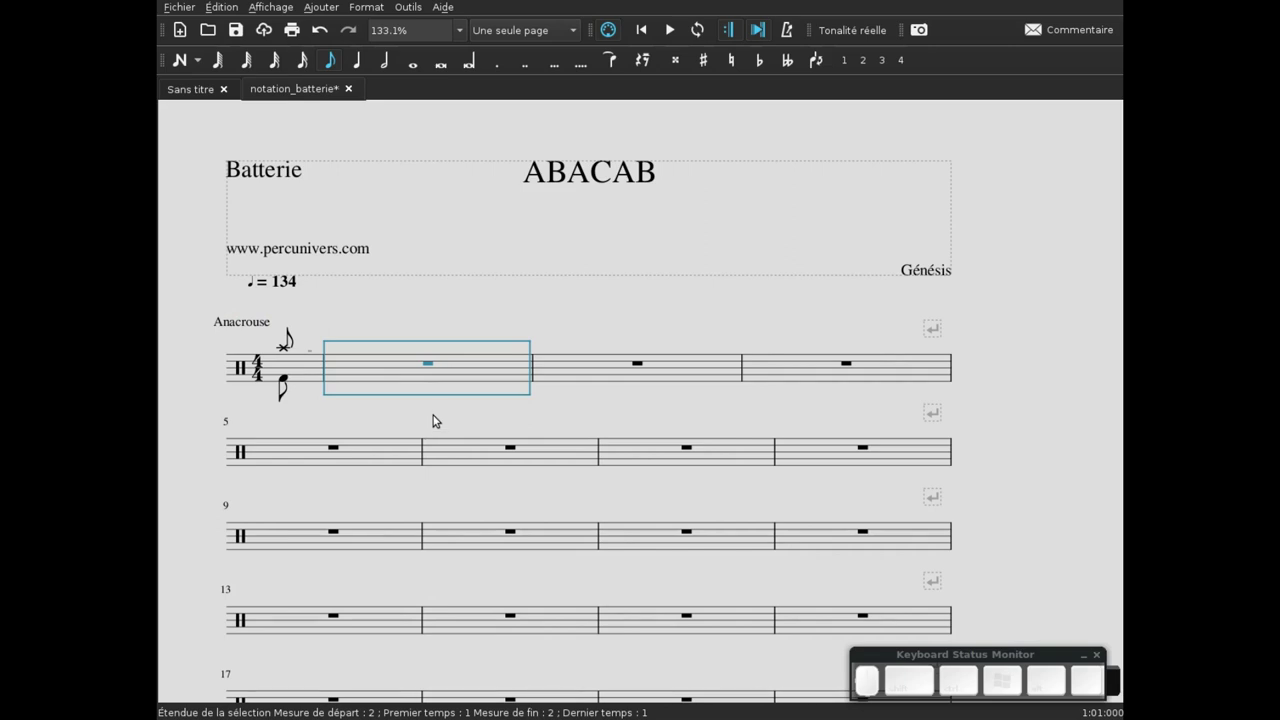
- Select the second and third measures and the first of line two, ending on measure two
left_click(438, 418)
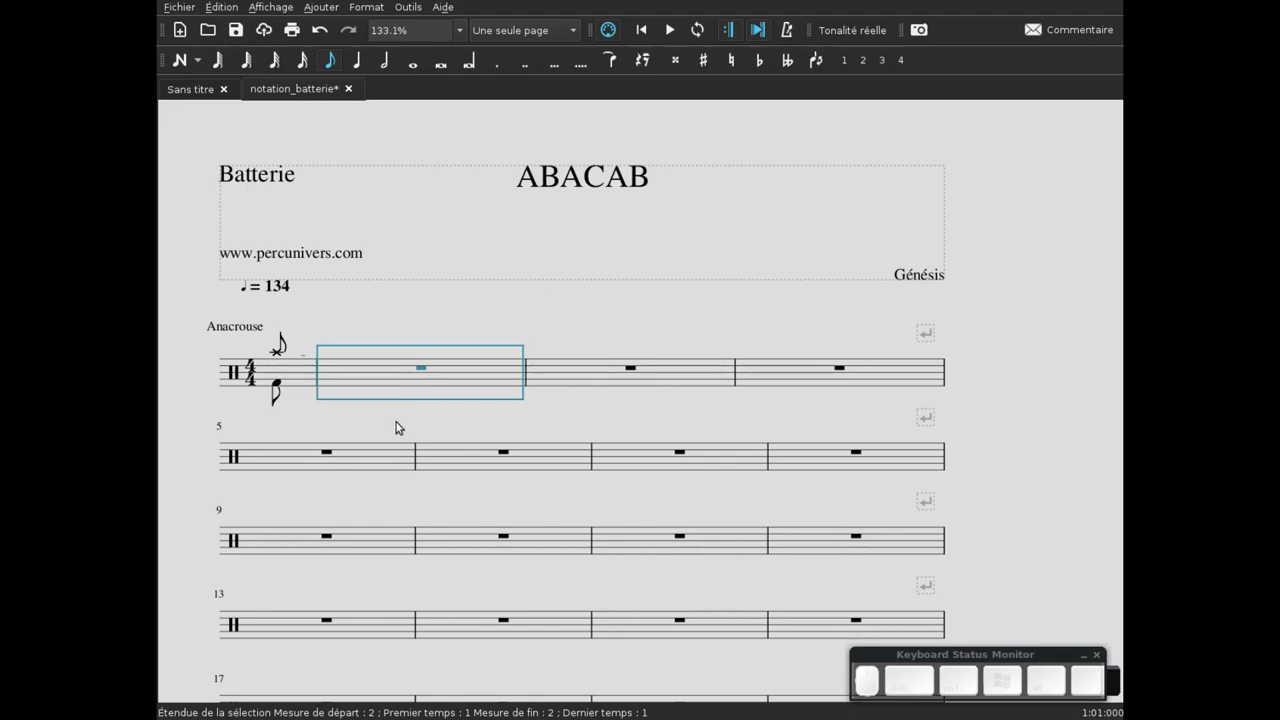
left_click(384, 424)
left_click(397, 376)
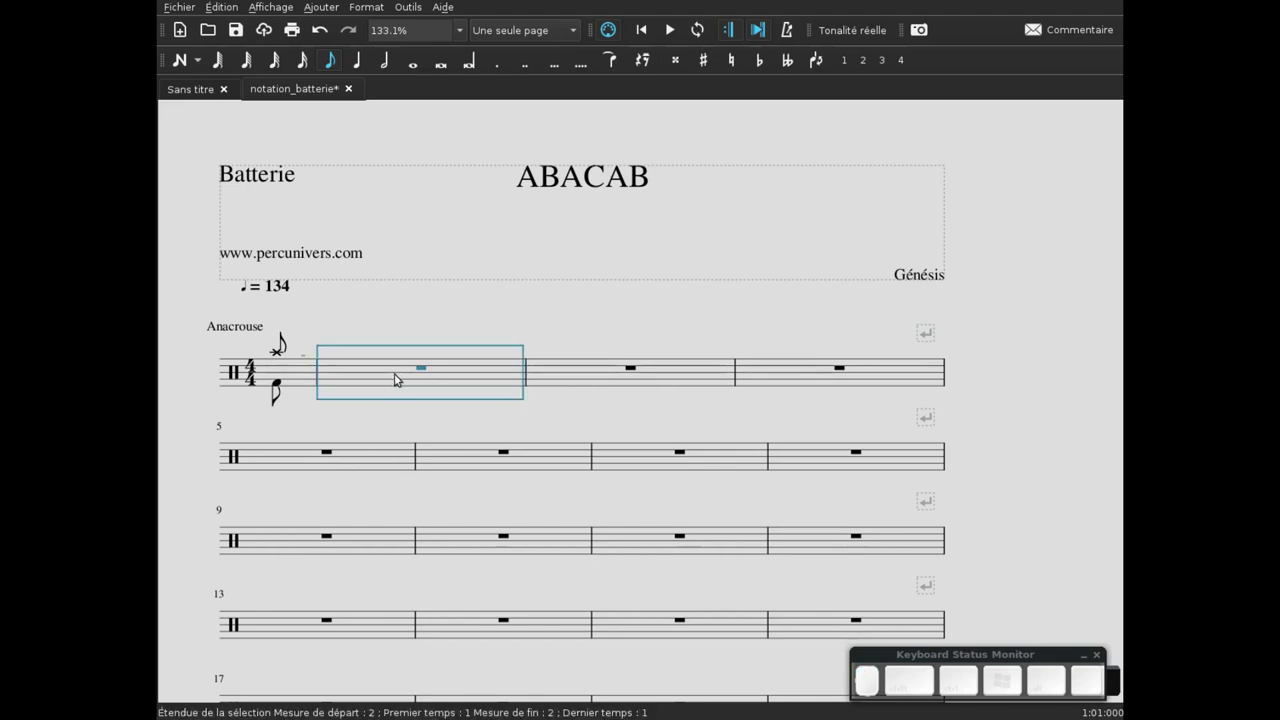
left_click(394, 373)
left_click(607, 376)
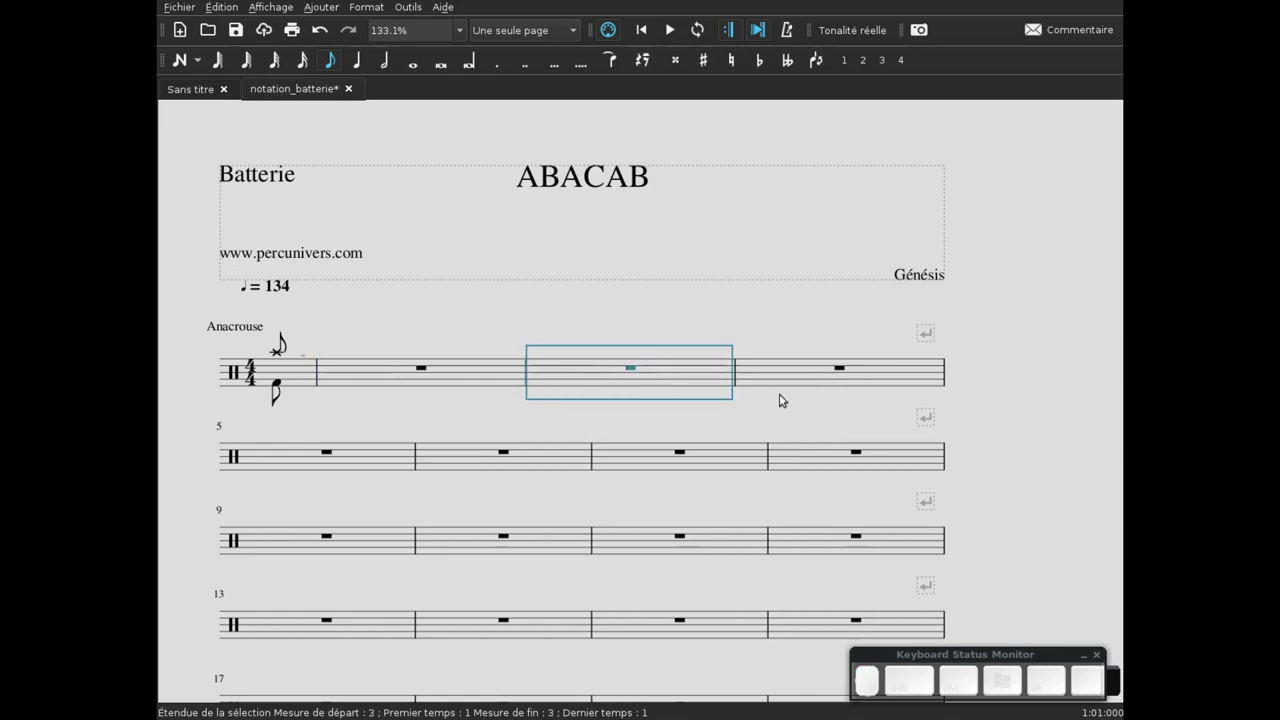
left_click(817, 372)
left_click(314, 451)
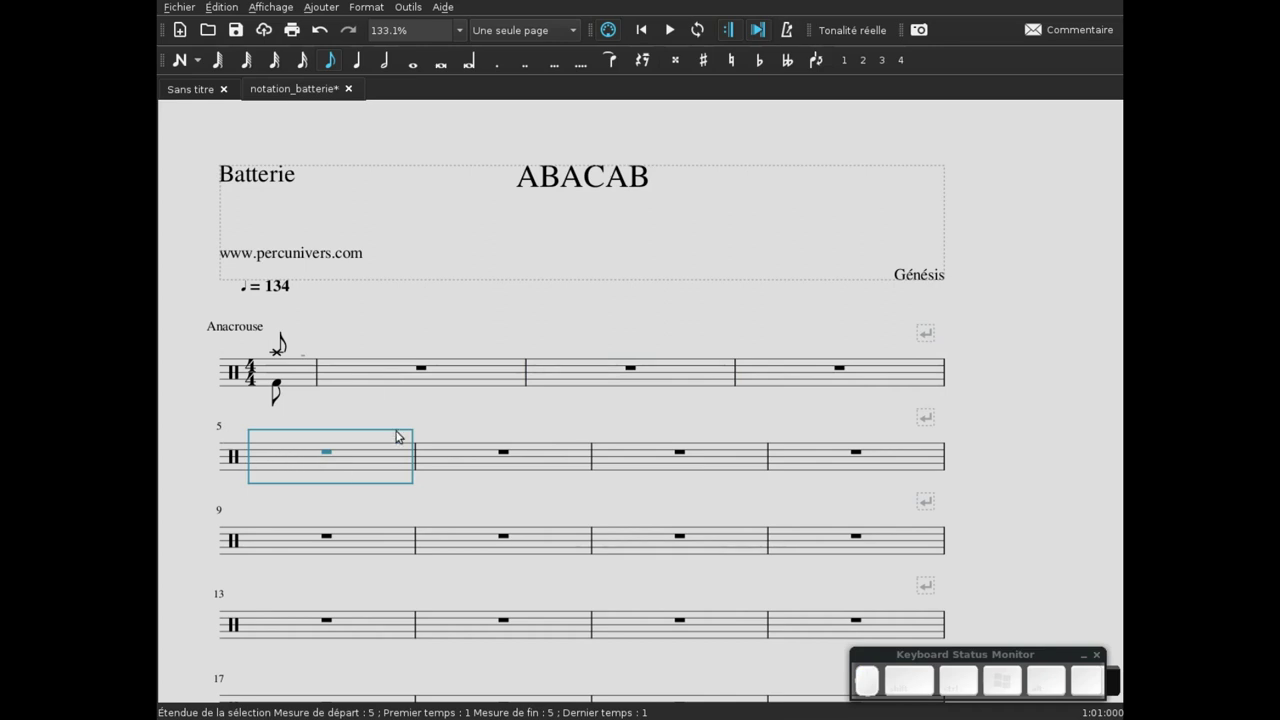
left_click(377, 375)
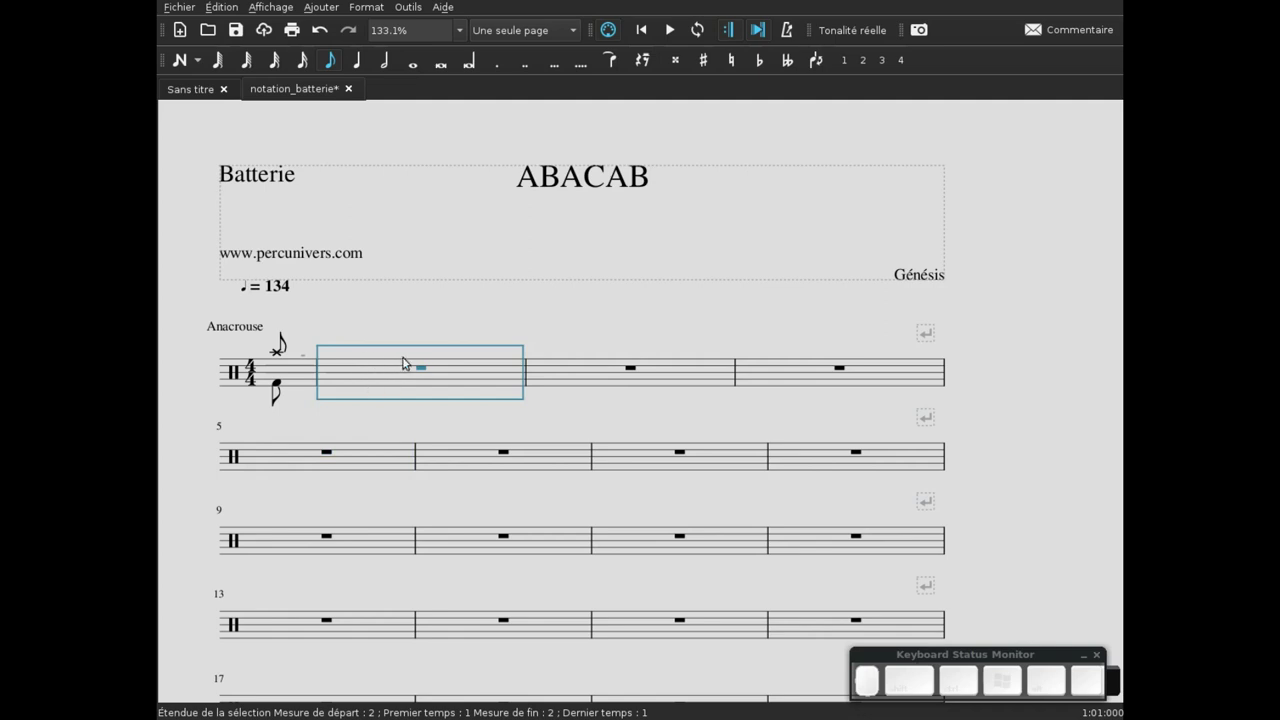
- Set measure 2's 'Add to measure number' to -1 so it counts as bar 1
right_click(385, 374)
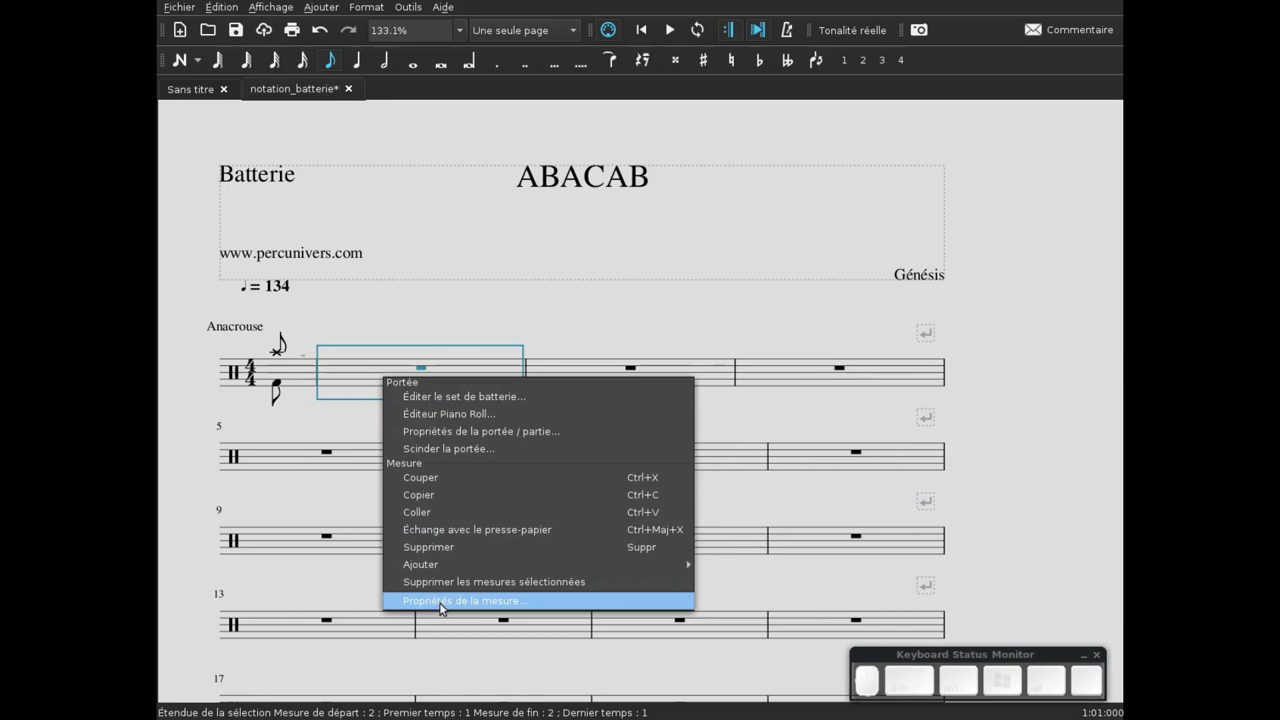
left_click(439, 598)
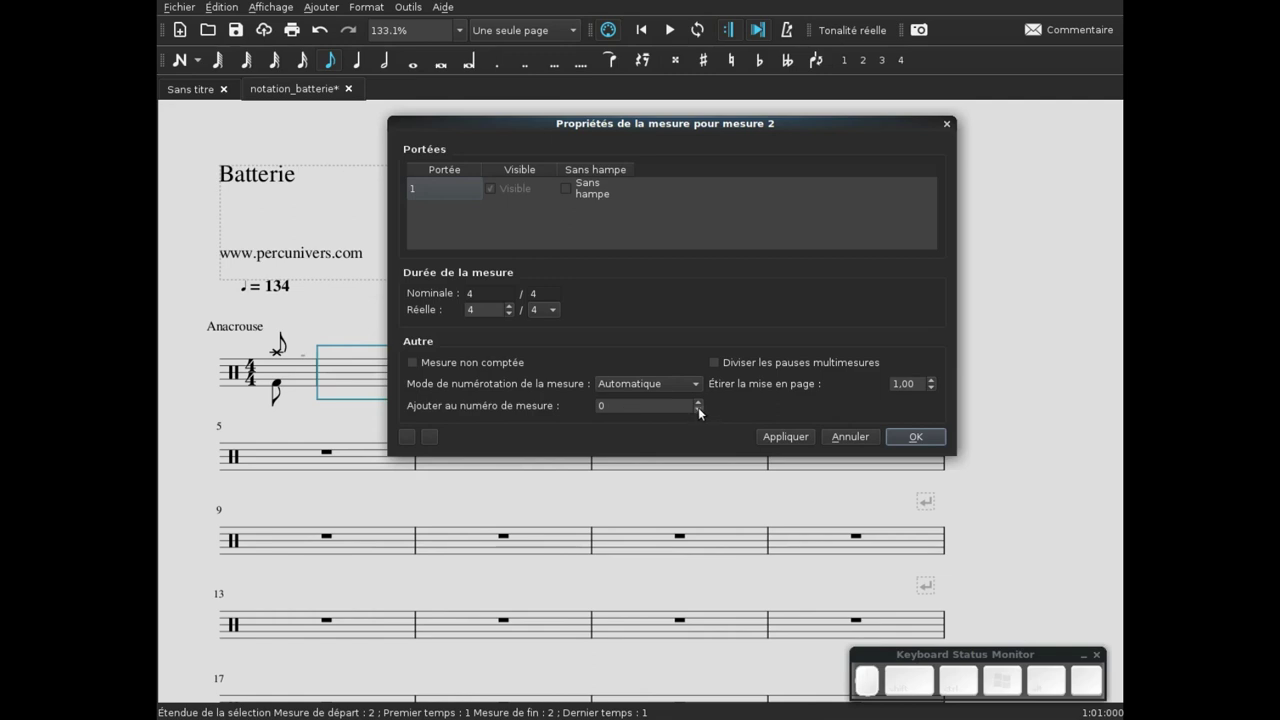
left_click(703, 416)
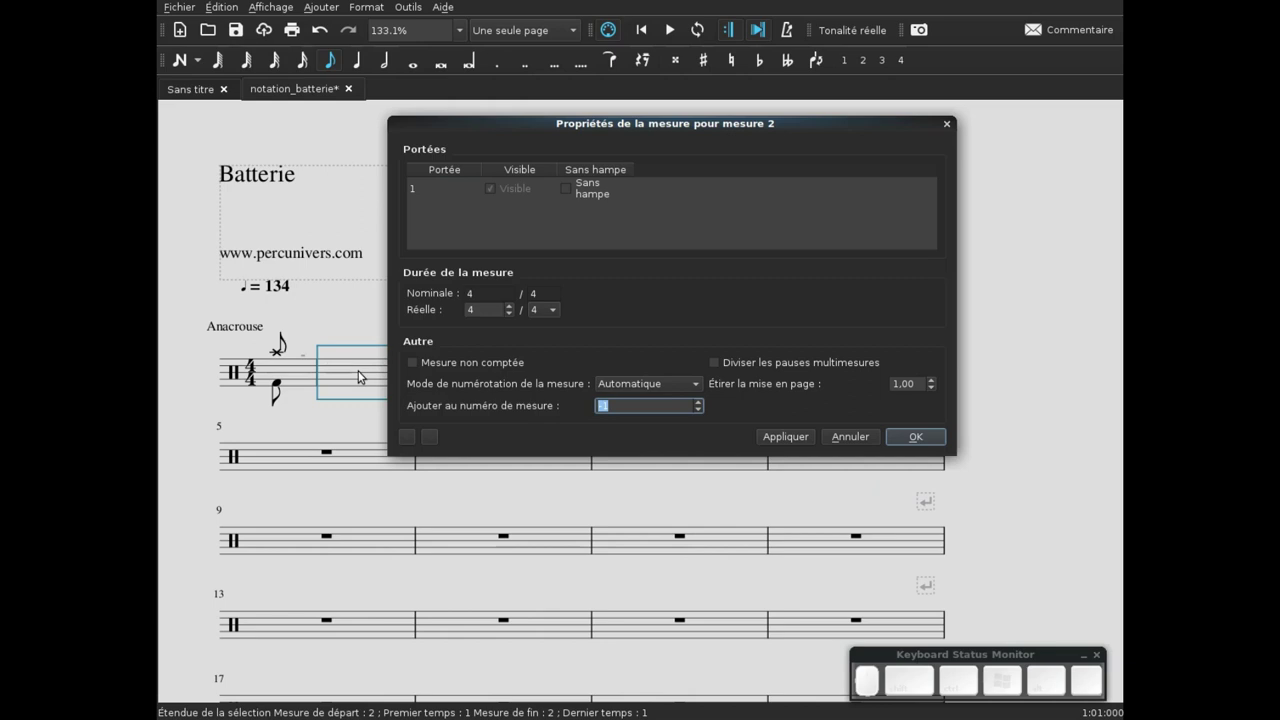
left_click(918, 443)
left_click(381, 364)
left_click(604, 378)
left_click(800, 378)
left_click(284, 457)
left_click_drag(562, 414, 891, 271)
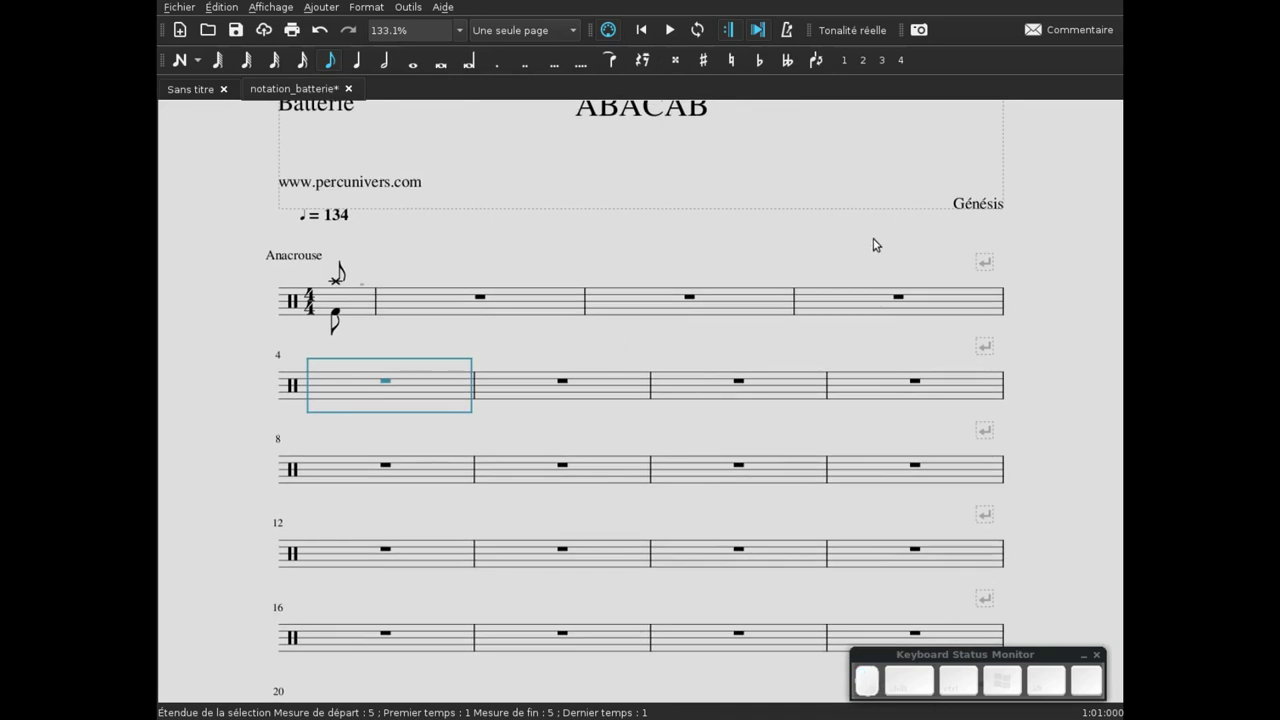
- Bring up Format > Add/Remove System Breaks for the score
left_click(888, 249)
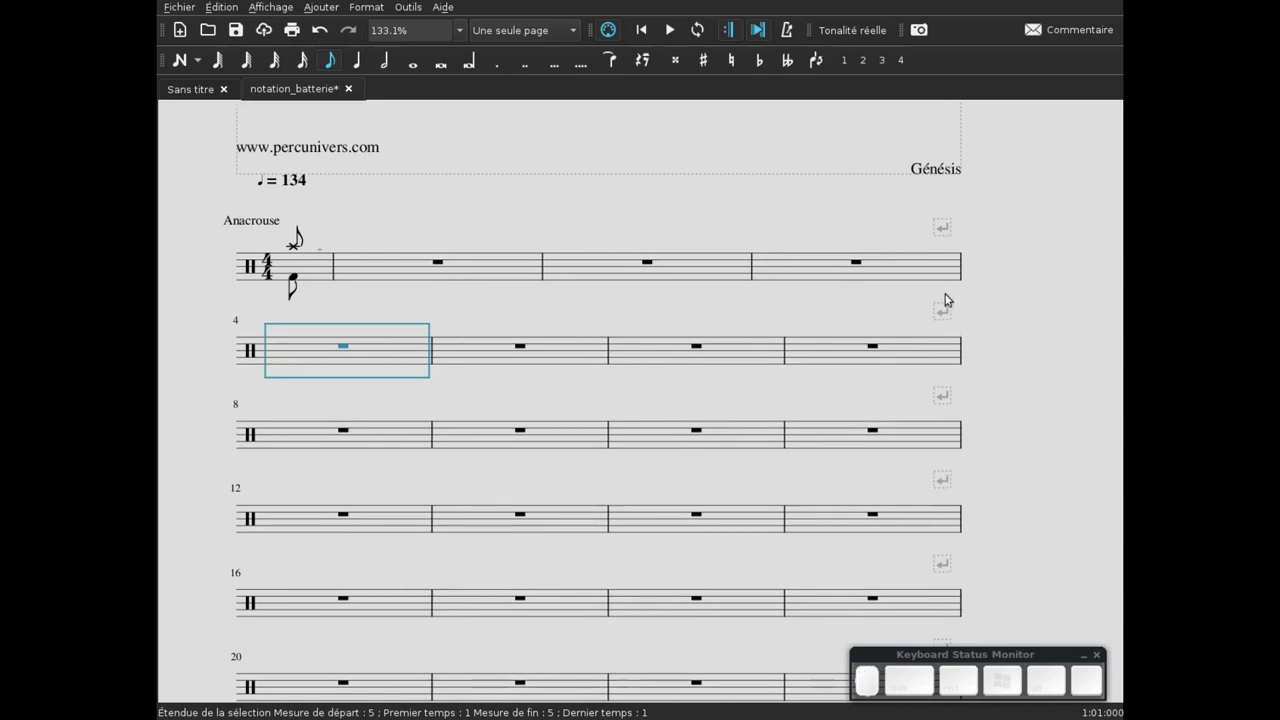
scroll("up", 3)
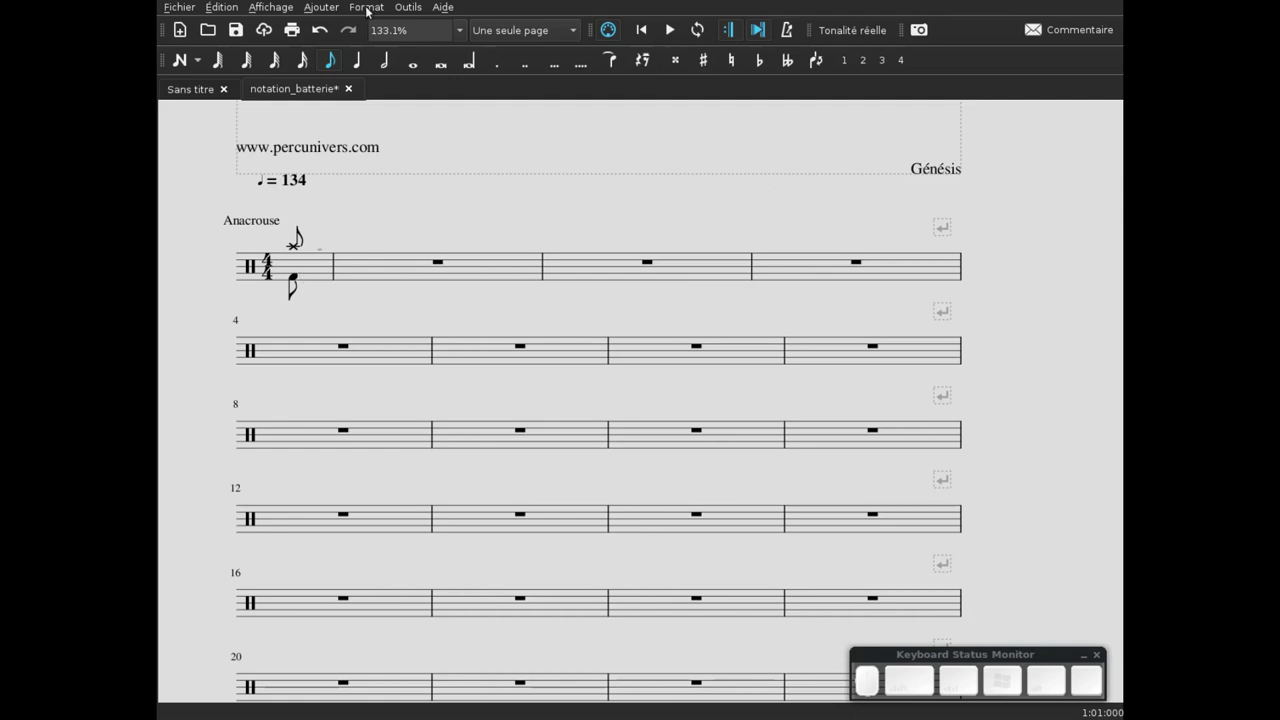
left_click(370, 14)
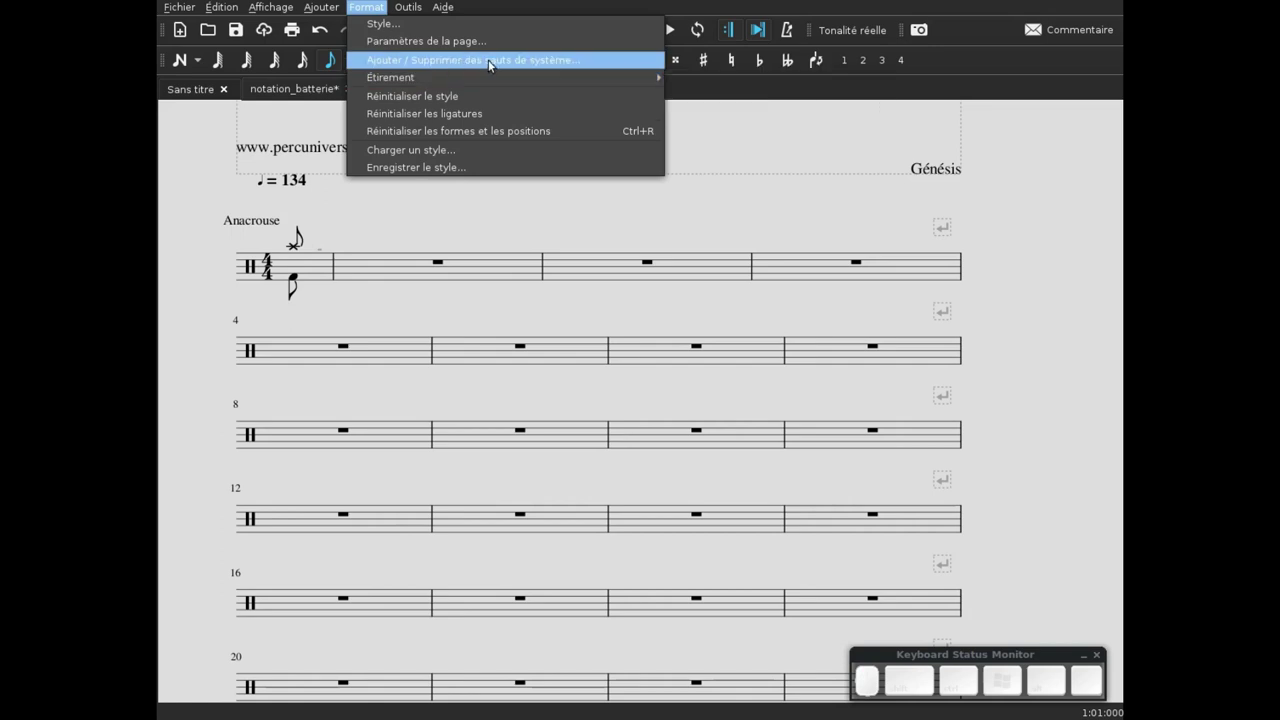
left_click(491, 58)
- Choose 'Remove current system breaks' and apply it so the bars flow in long lines
left_click(498, 319)
left_click(752, 371)
left_click(495, 554)
left_click(334, 281)
left_click(370, 273)
left_click(420, 277)
left_click(456, 278)
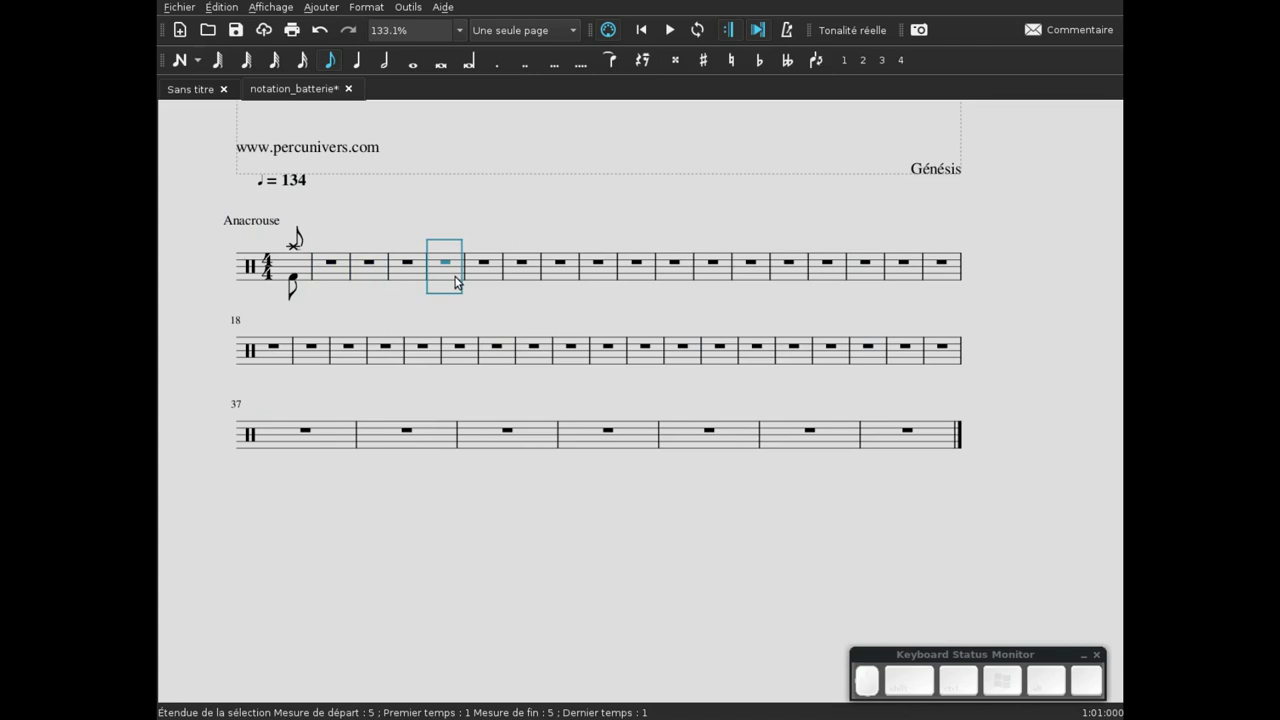
- Add system breaks from the Breaks & Spacers palette after the first and second four-bar groups
key("F9")
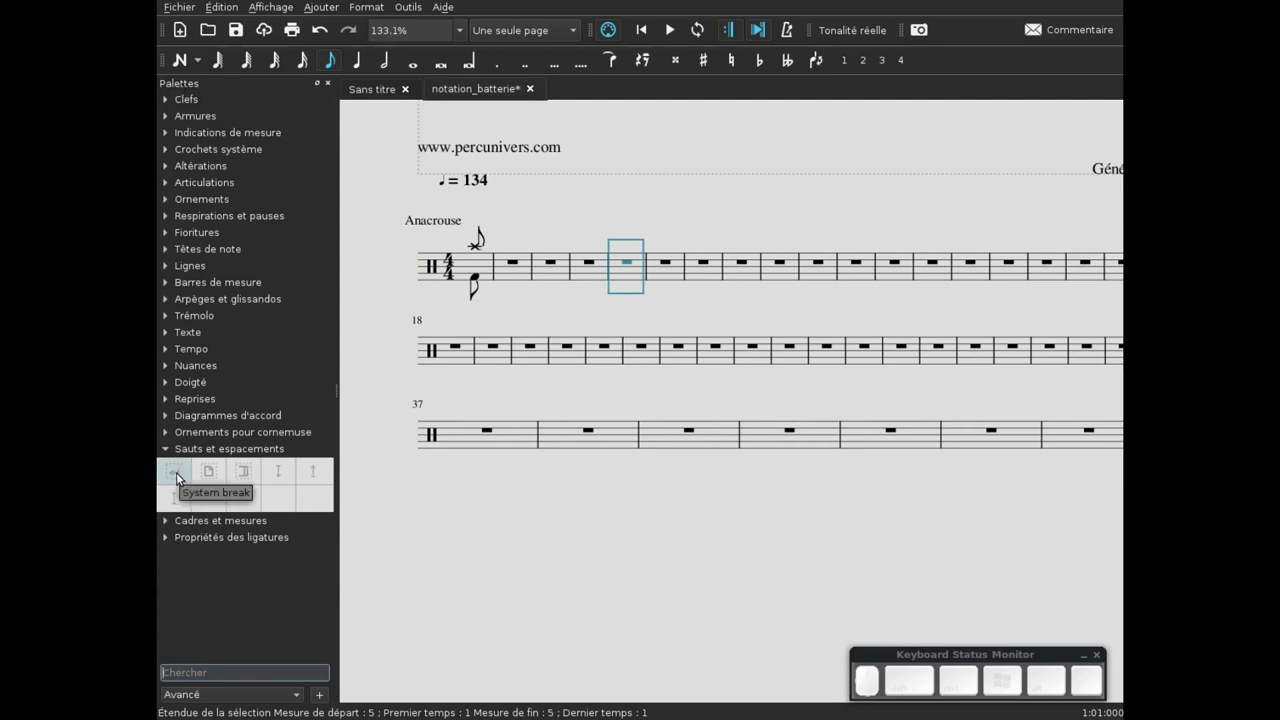
left_click(186, 478)
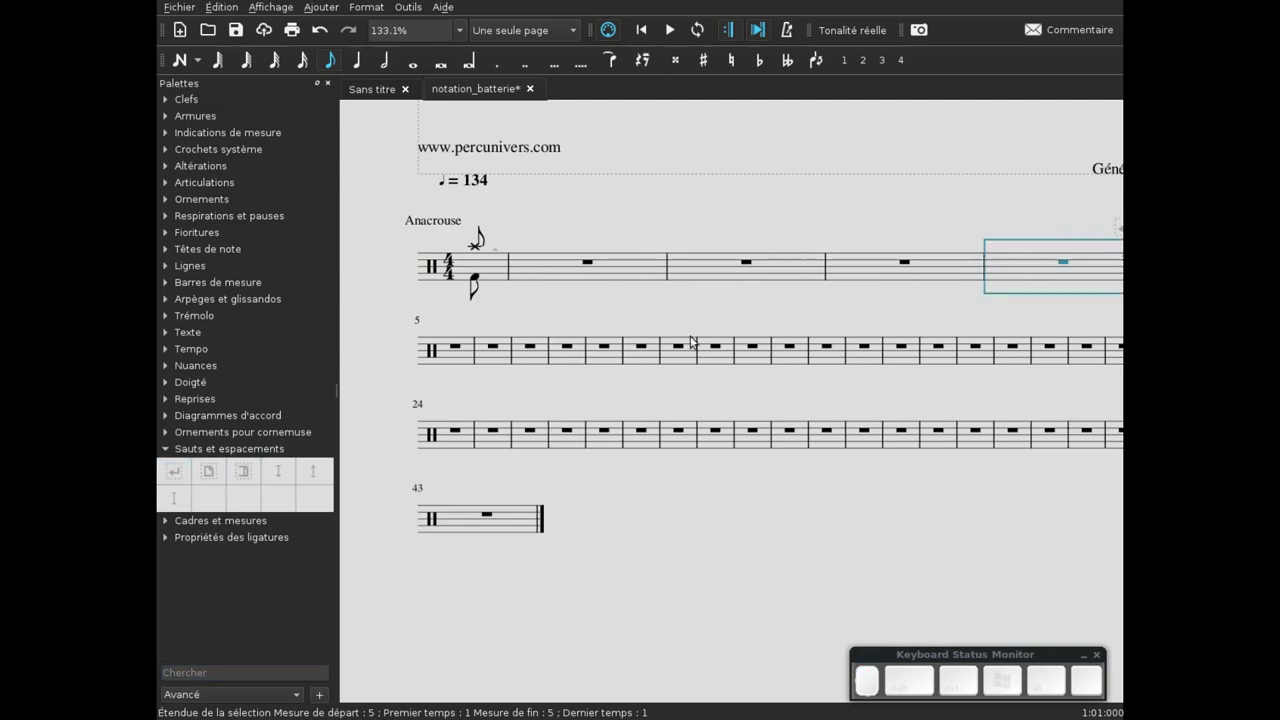
left_click(459, 361)
left_click(487, 367)
left_click(524, 365)
left_click(569, 362)
left_click(188, 479)
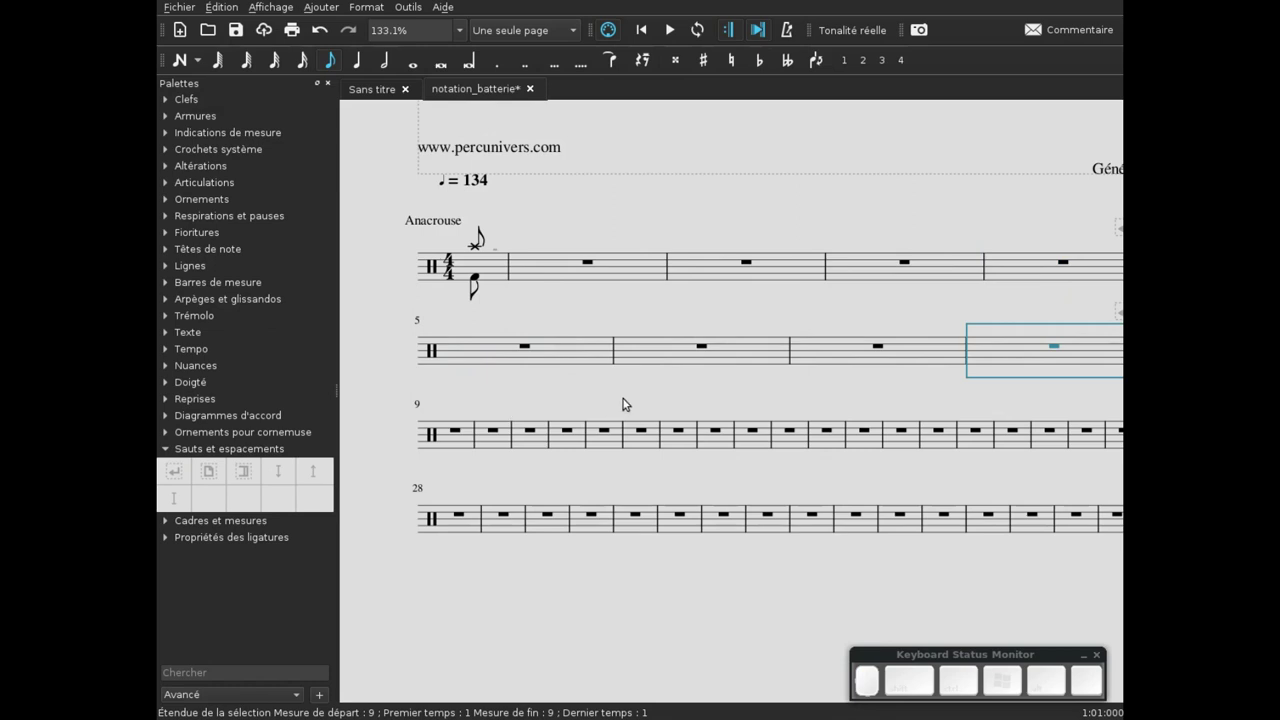
- Add system breaks after the following four-bar groups so every line holds four measures
left_click(454, 439)
left_click(499, 452)
left_click(524, 441)
left_click(583, 447)
left_click(180, 479)
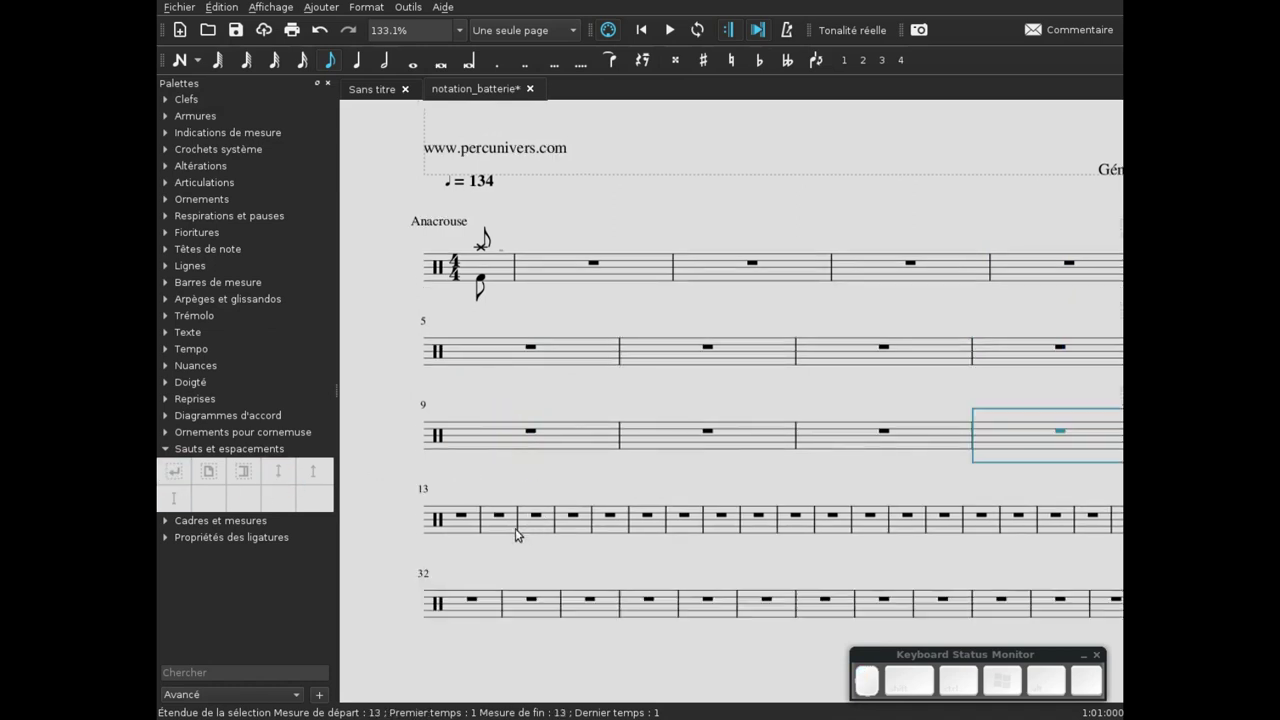
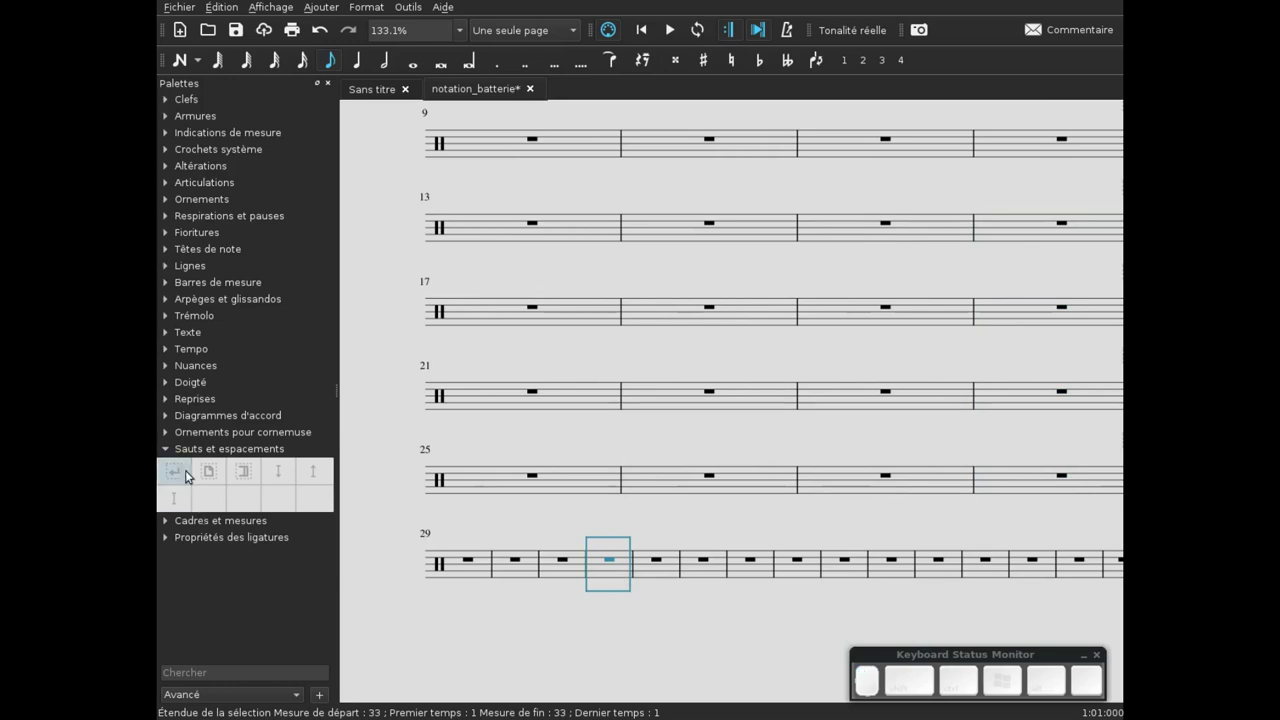
left_click(186, 478)
left_click(693, 607)
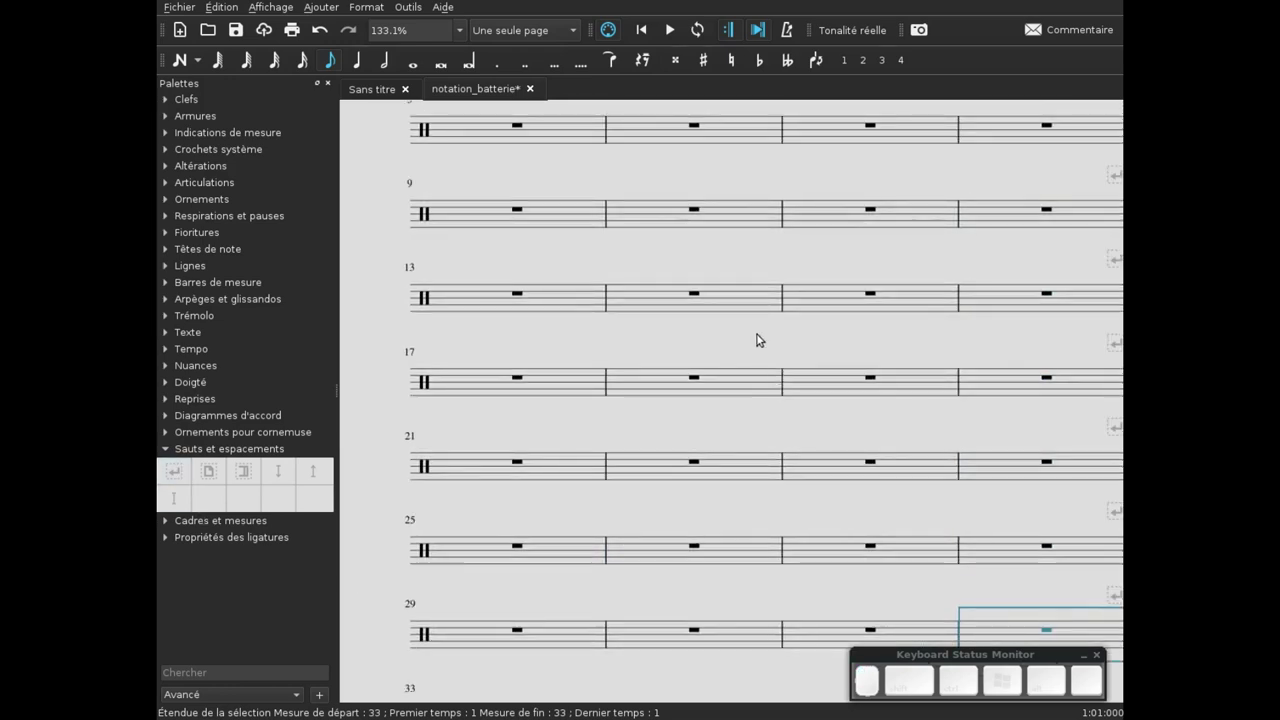
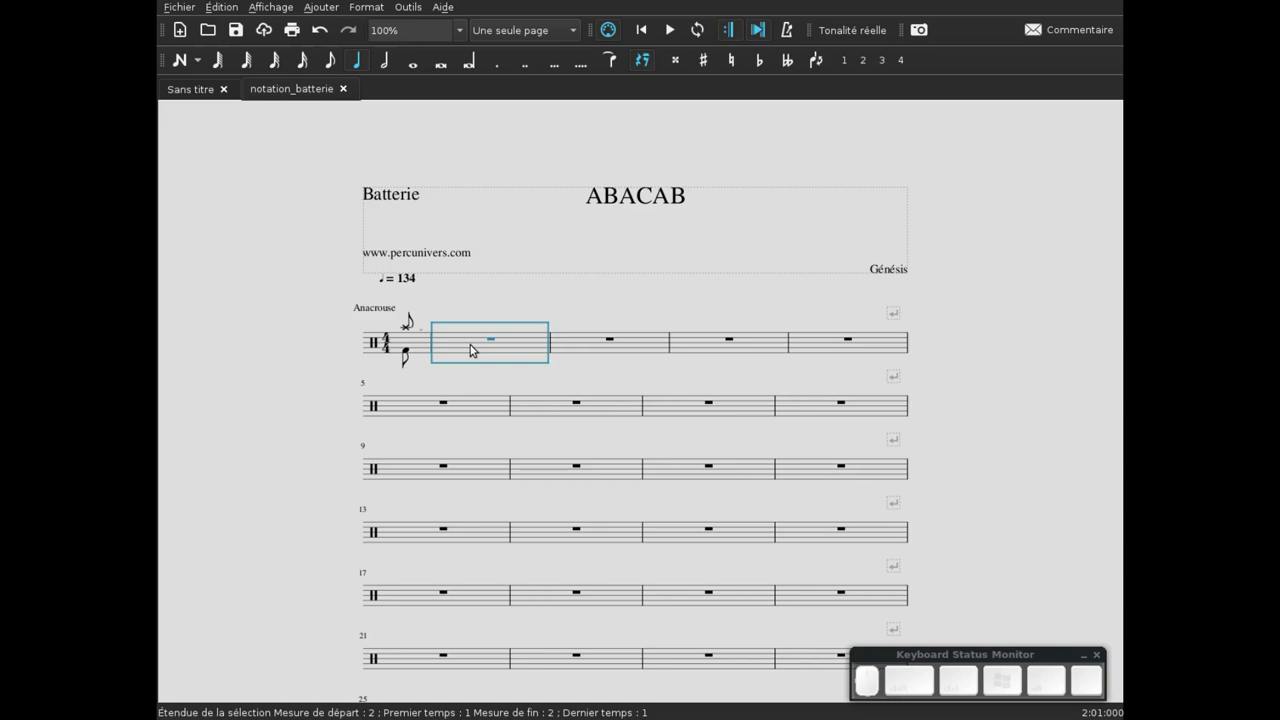
- Enter four closed hi-hat quarter notes in voice 1 of the first full measure
key("n")
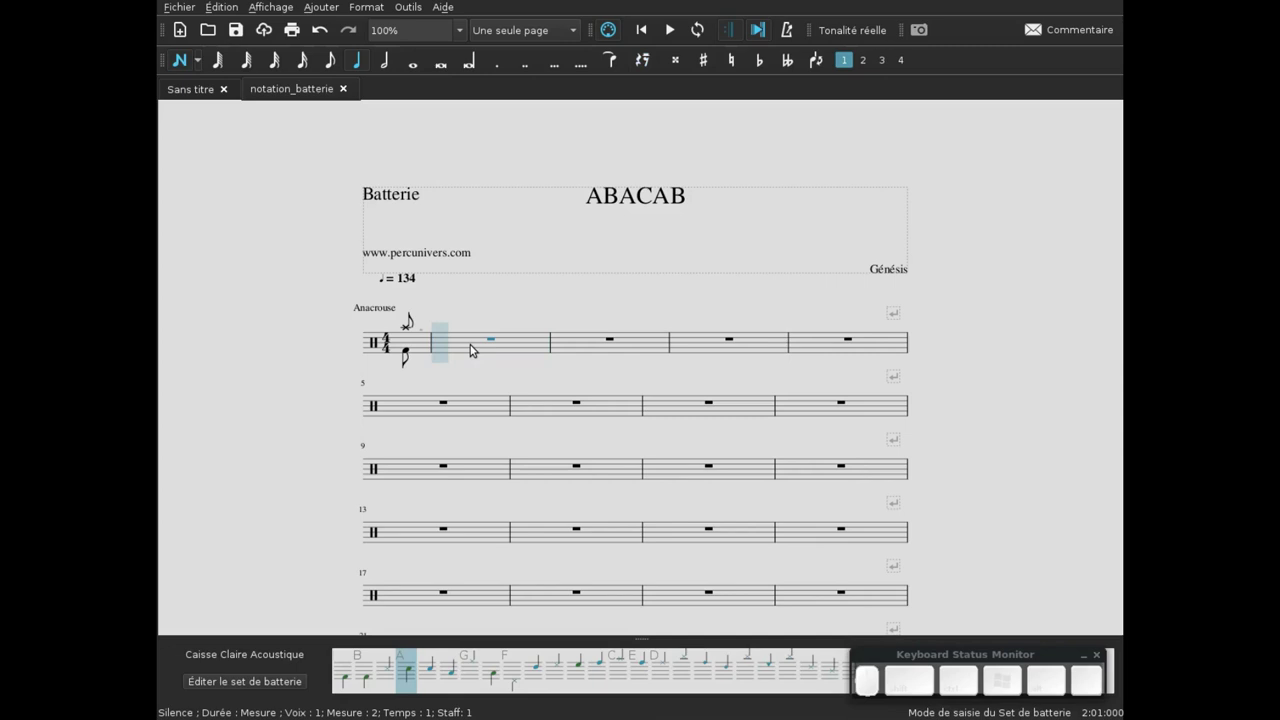
key("KP_5")
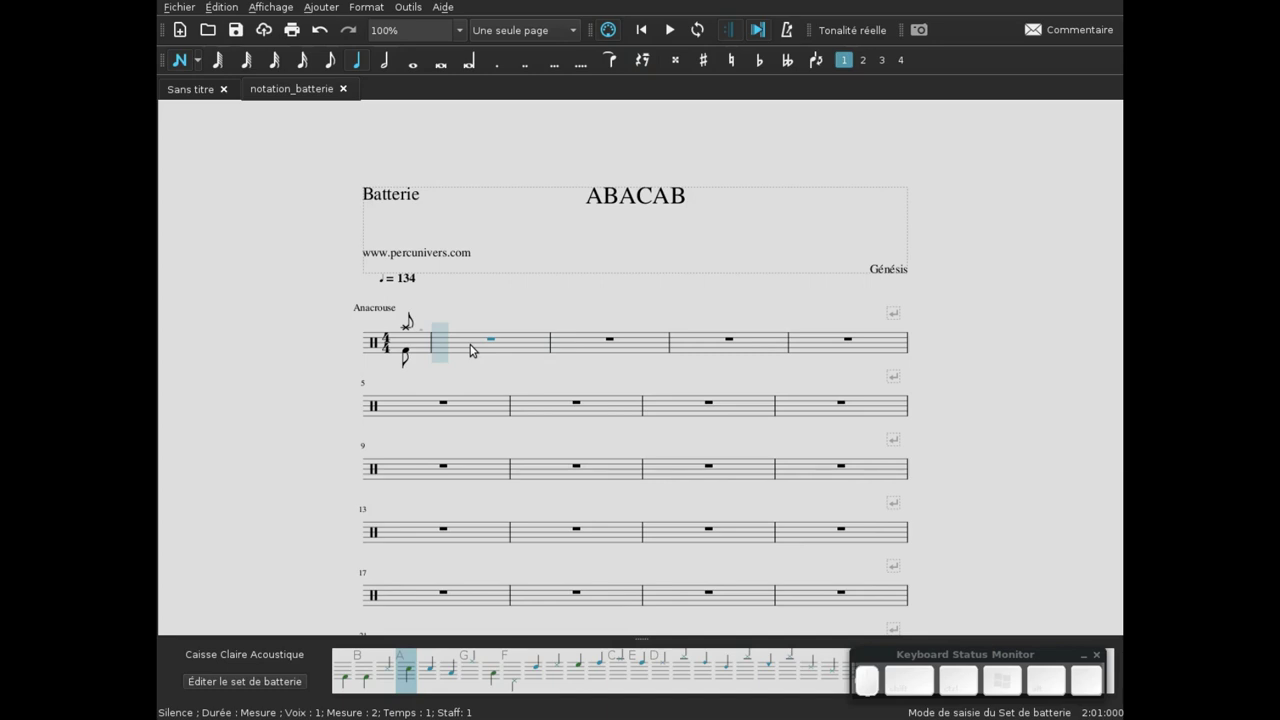
key("g")
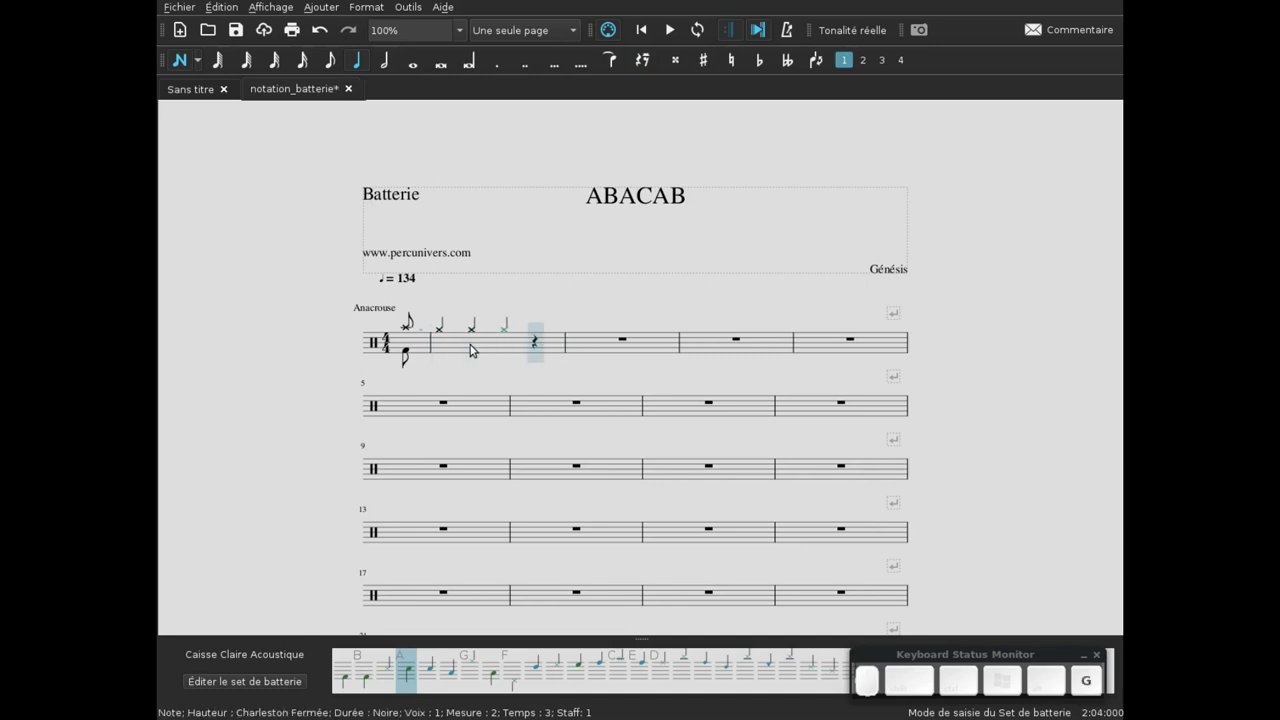
key("Left")
key("Left")
key("Right")
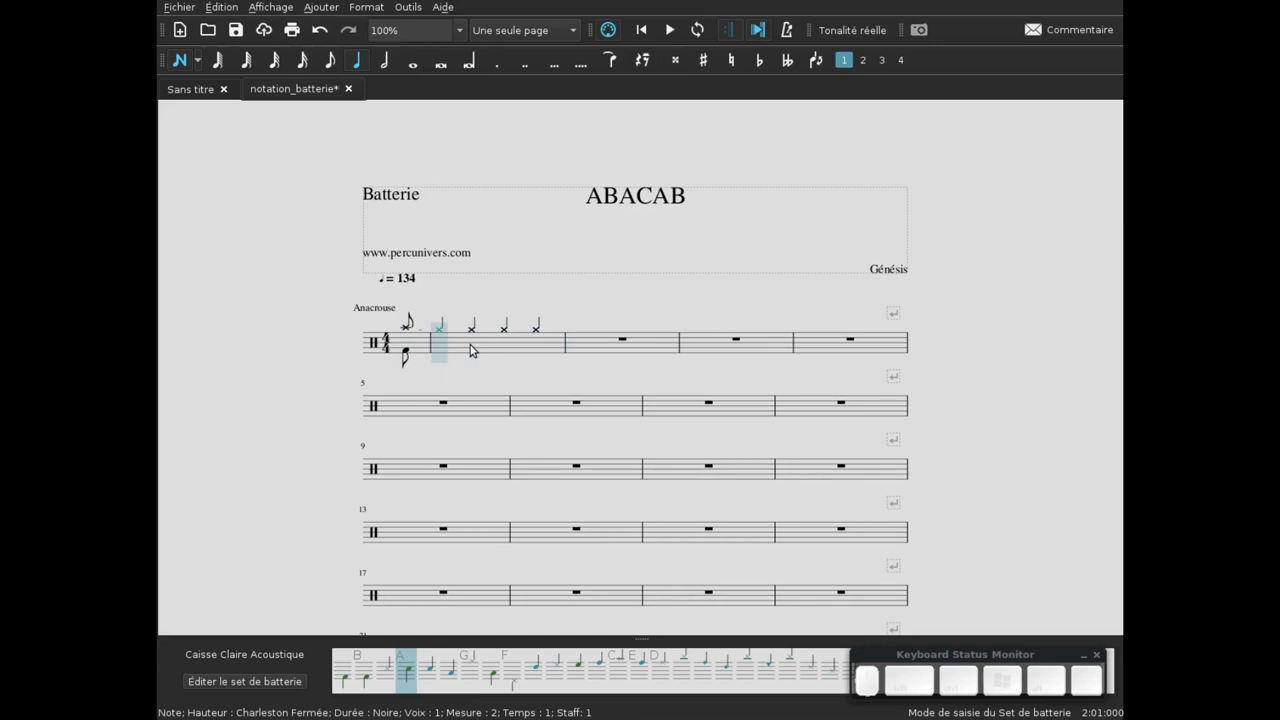
- In voice 2 add bass drum, snare, two bass drum eighths and a final snare quarter
key("b")
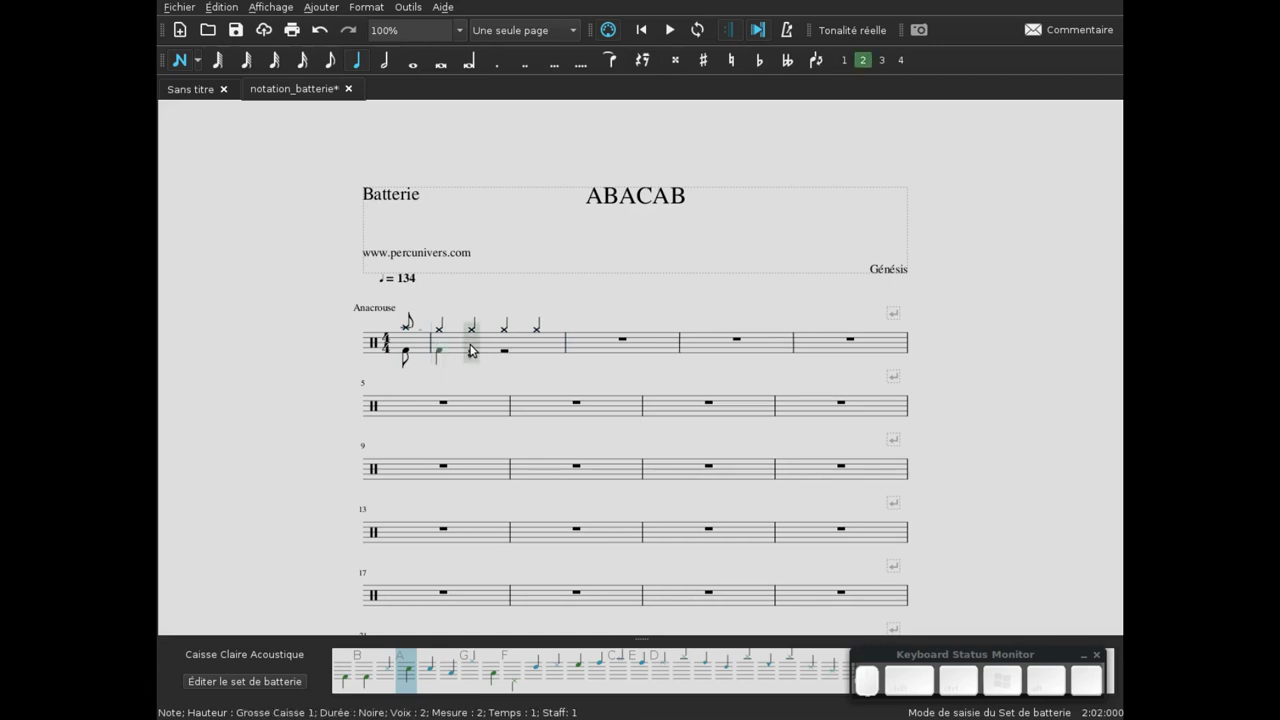
key("a")
key("KP_4")
key("b")
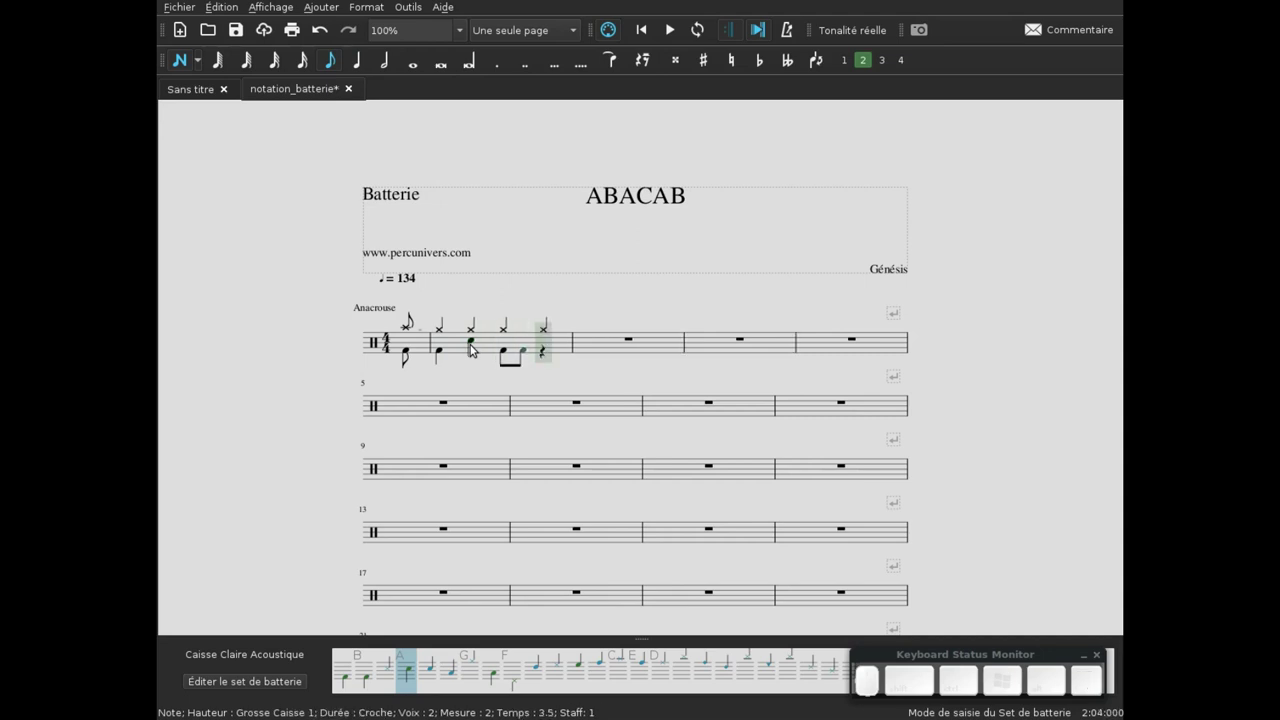
key("5")
key("a")
key("Escape")
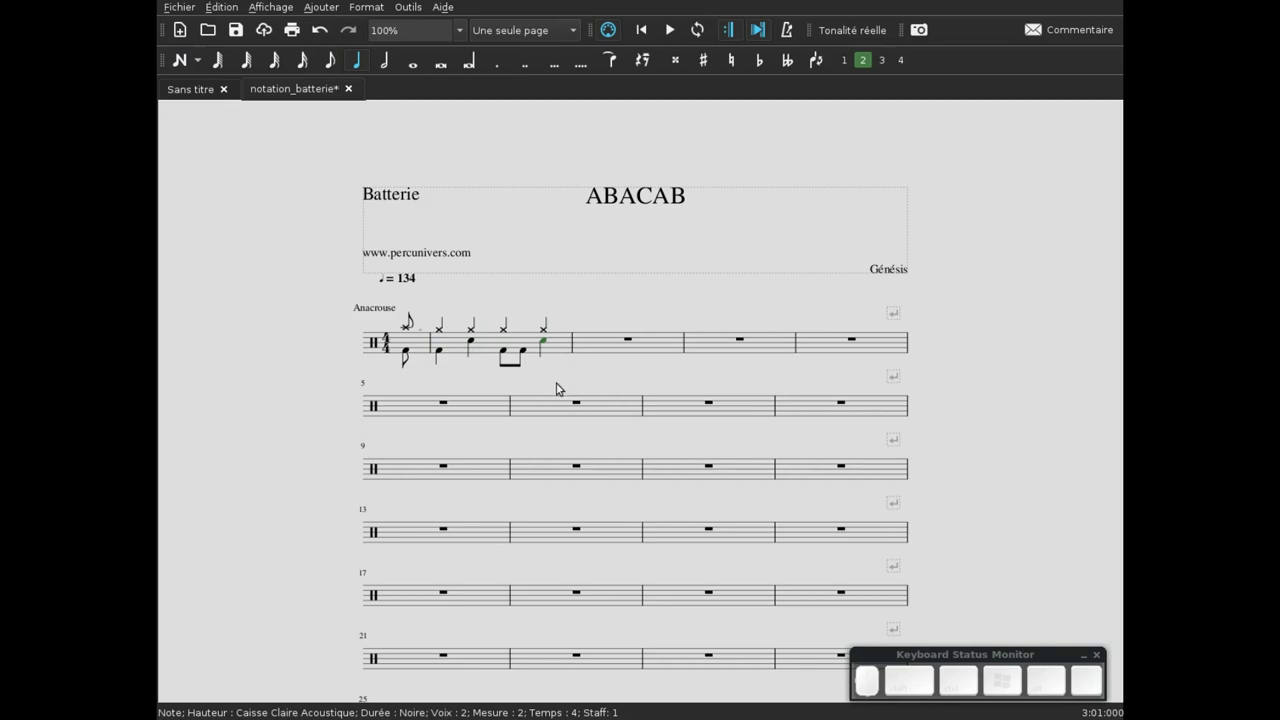
- Apply measure-repeat signs from the Repeats palette to measures 3 and 4
left_click(569, 376)
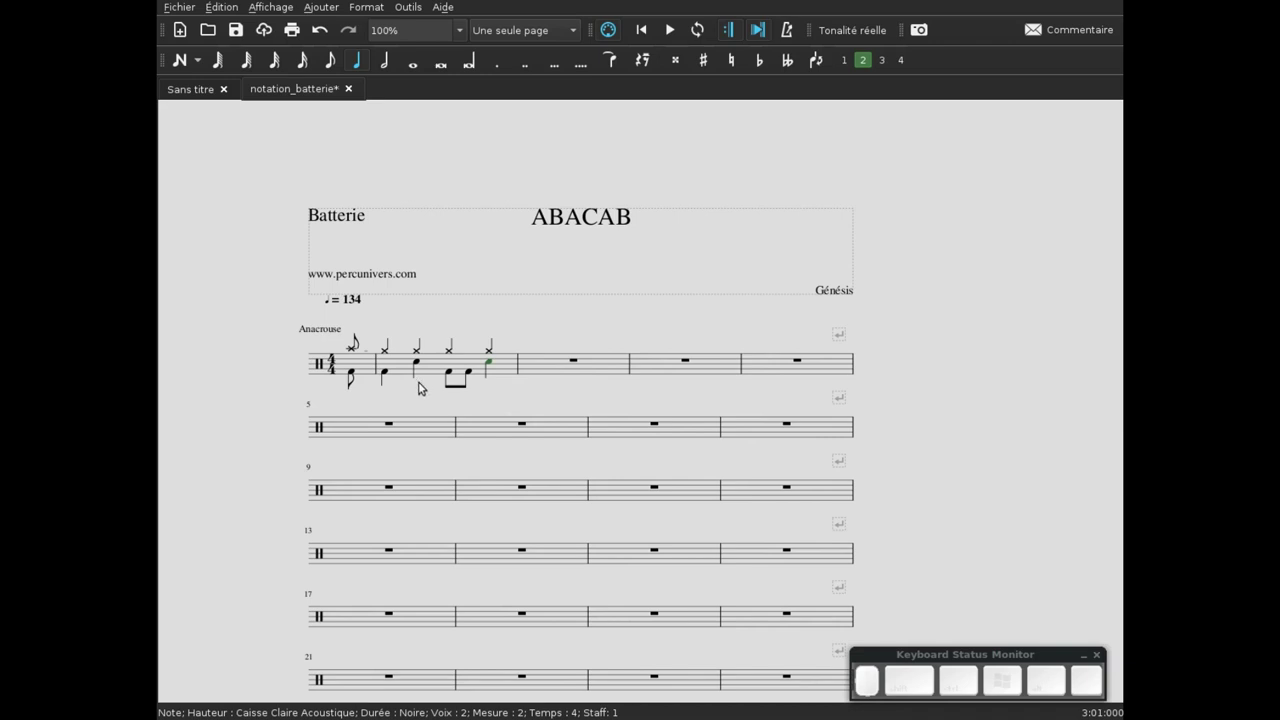
key("F9")
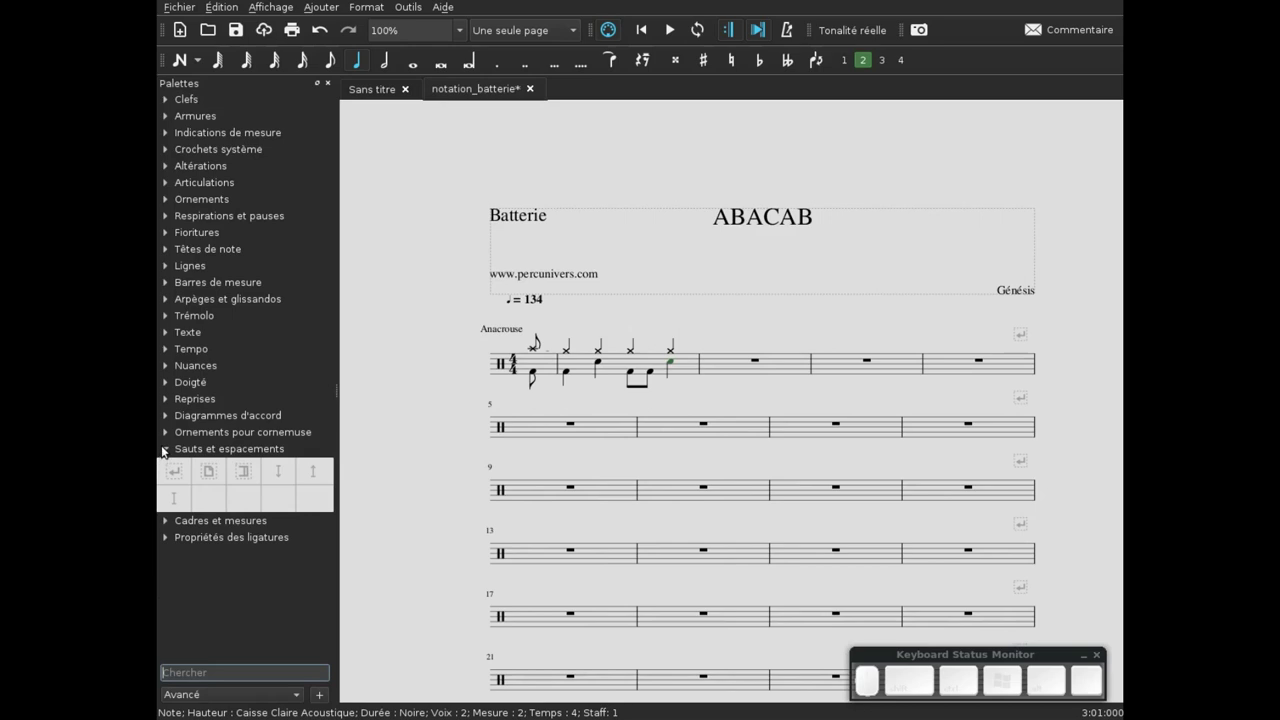
left_click(164, 443)
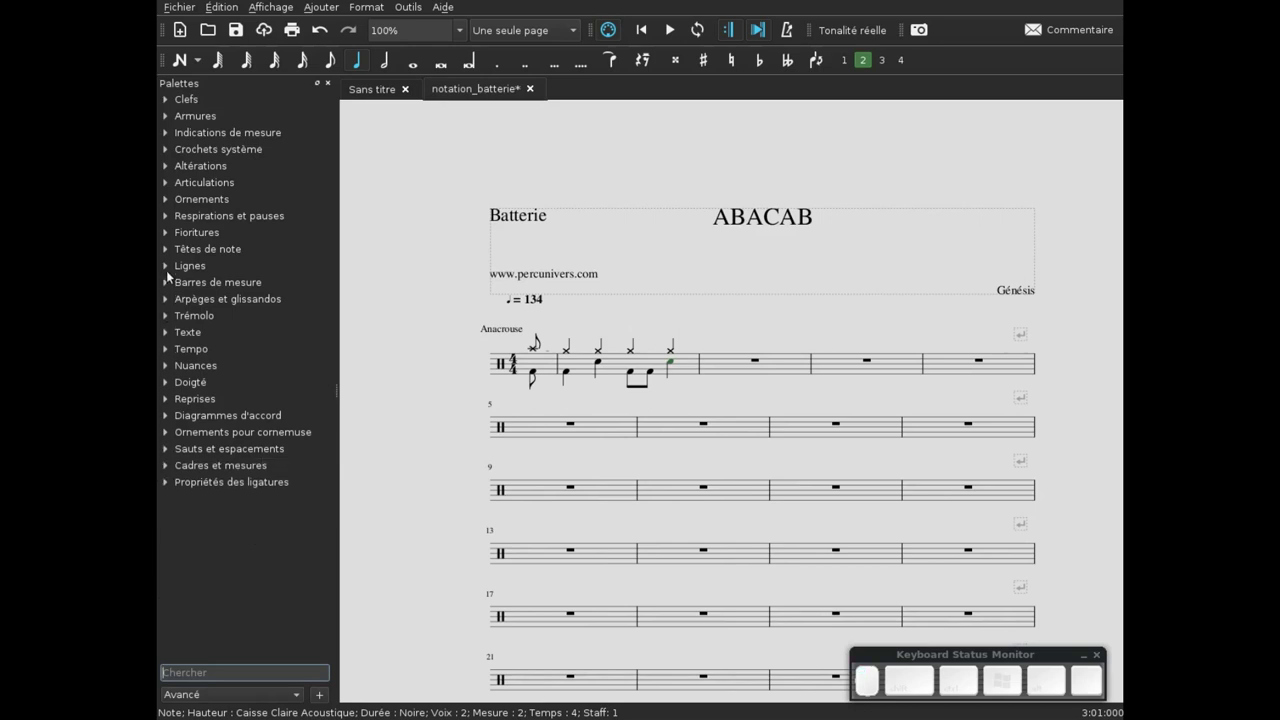
left_click(168, 392)
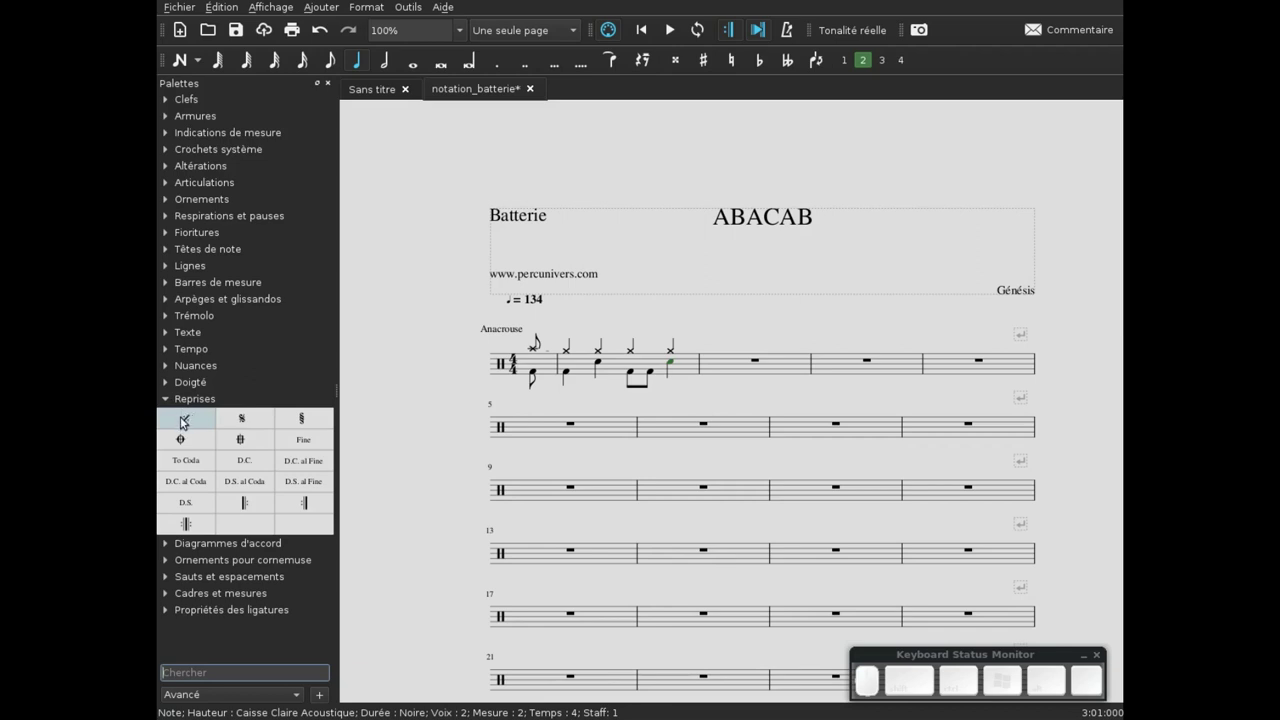
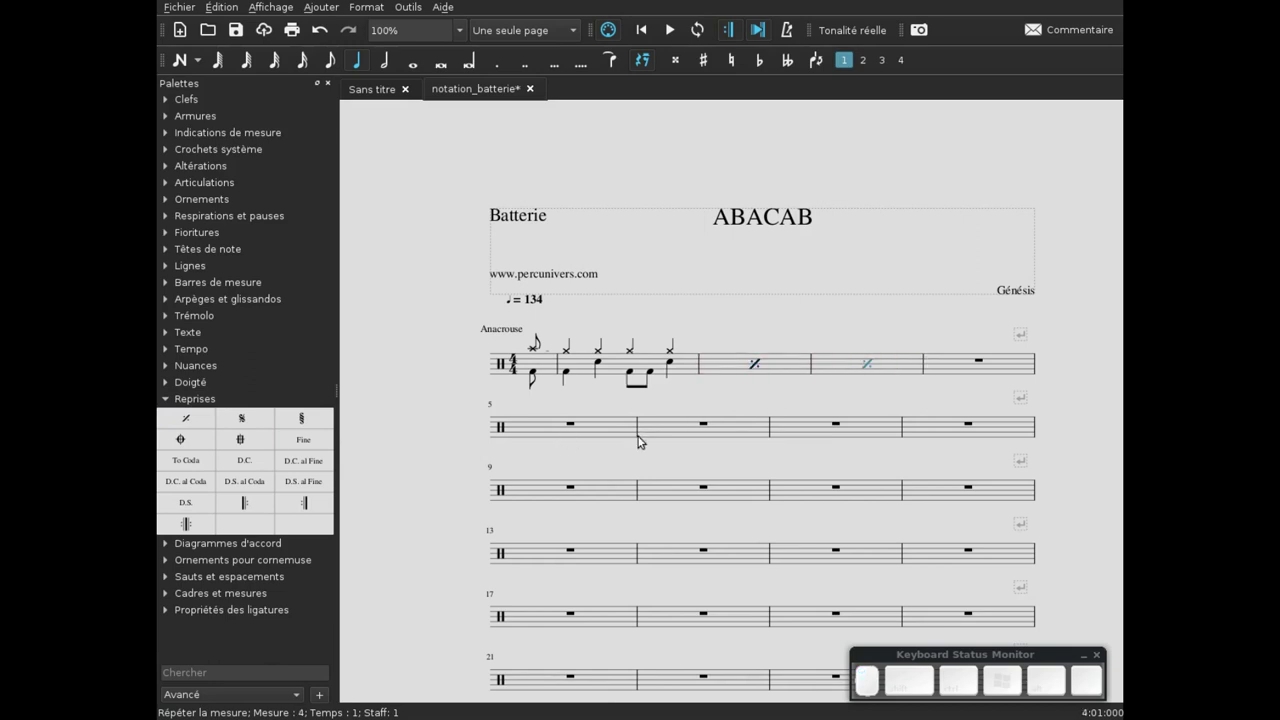
key("F9")
left_click(605, 398)
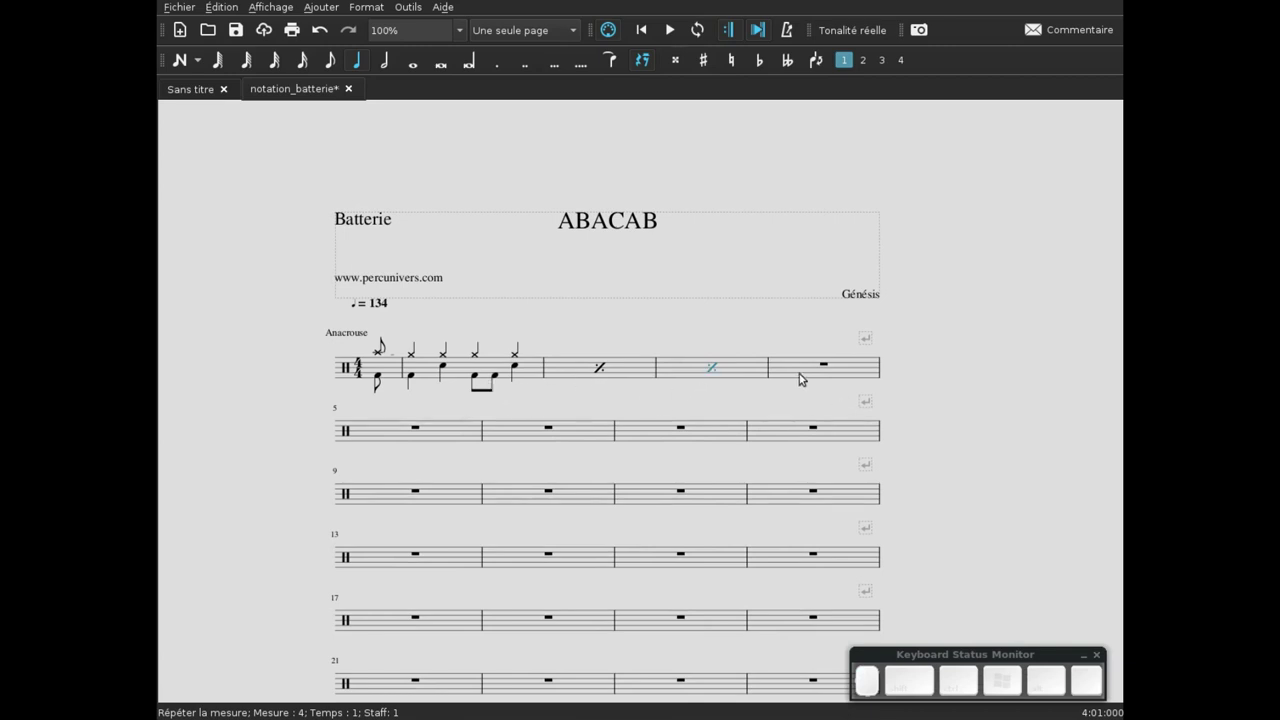
left_click(809, 378)
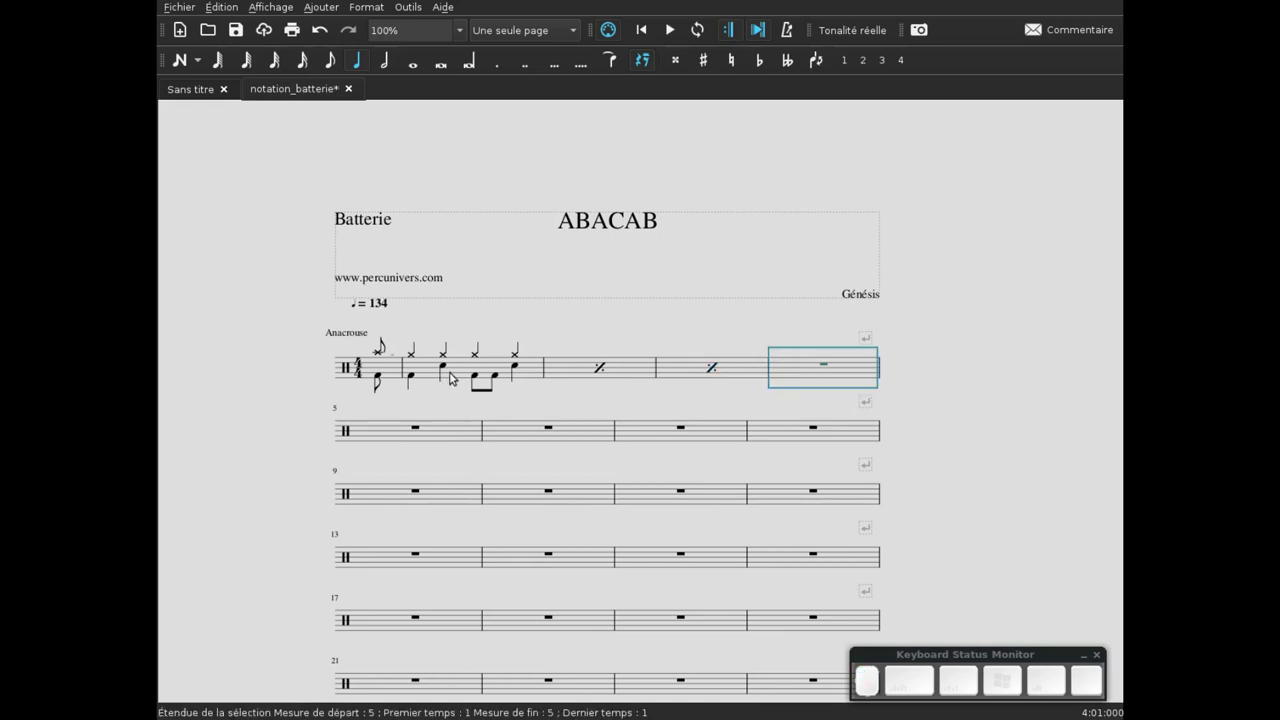
- Copy the basic beat measure and paste it into the empty last measure of line one
left_click(458, 375)
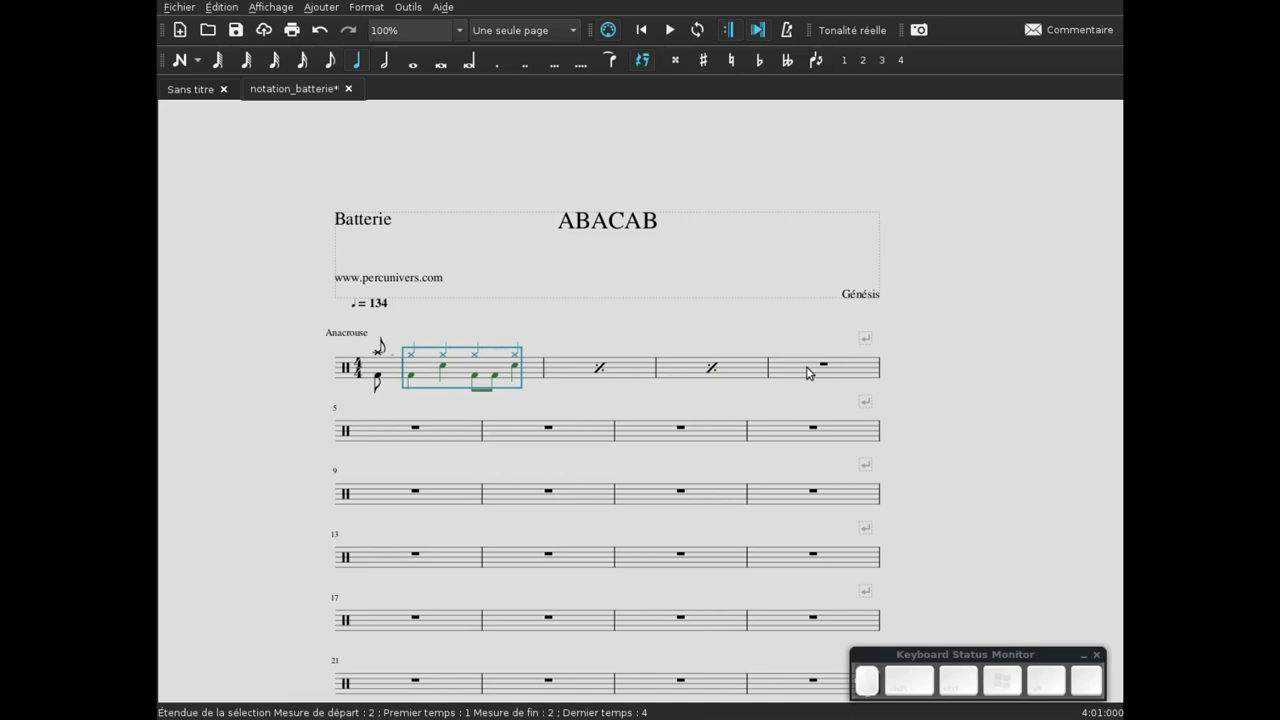
left_click(462, 372)
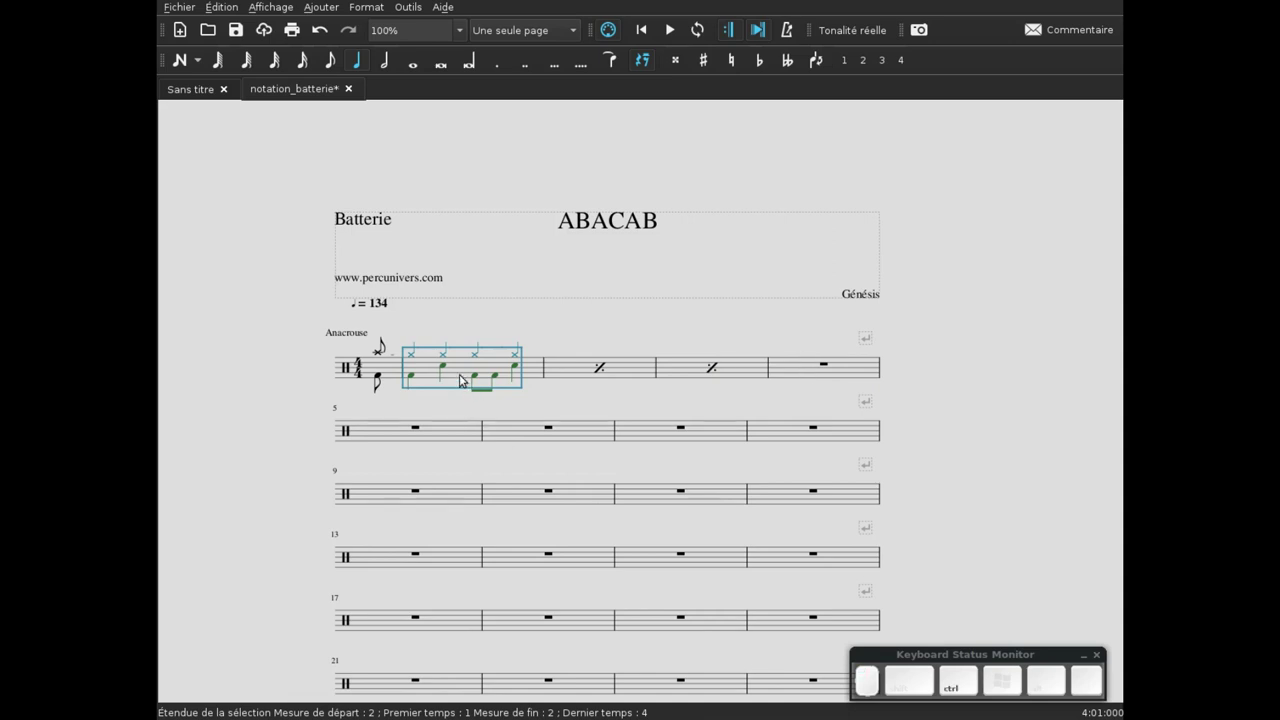
key("ctrl+c")
left_click(796, 373)
key("ctrl+v")
left_click(757, 377)
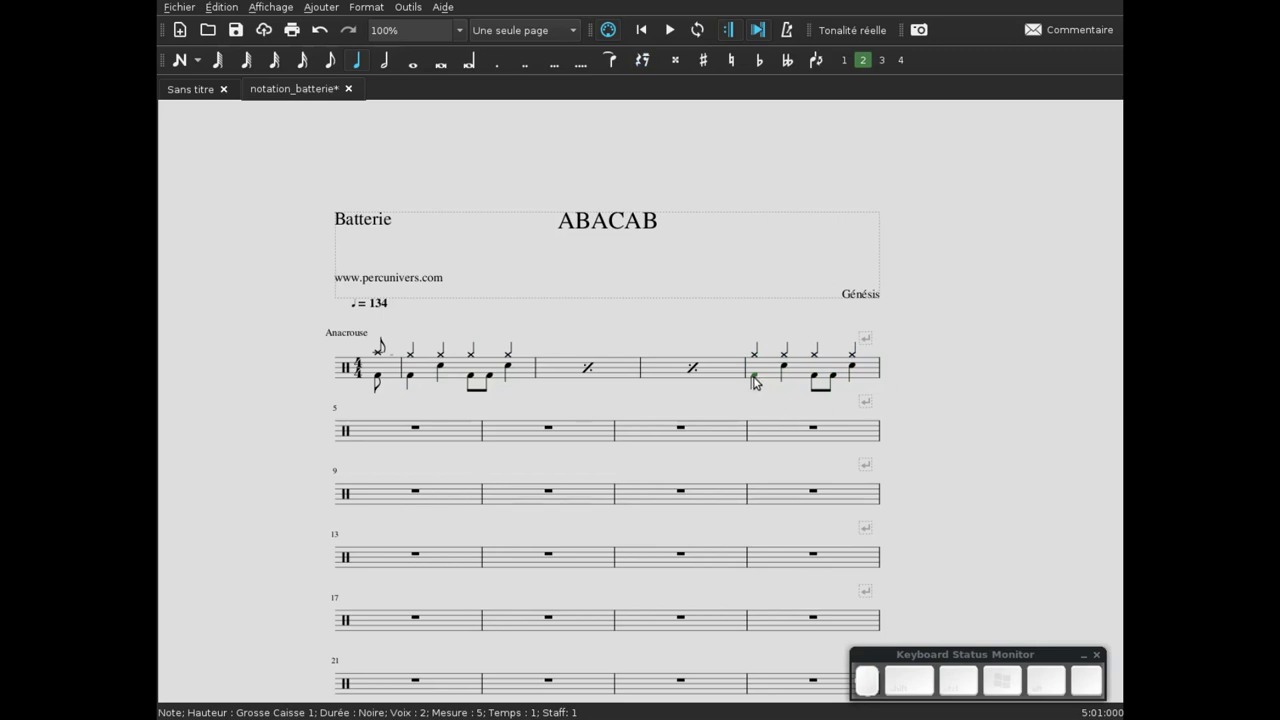
- Split the first kick of line one's last bar into two bass drum eighths
left_click(761, 379)
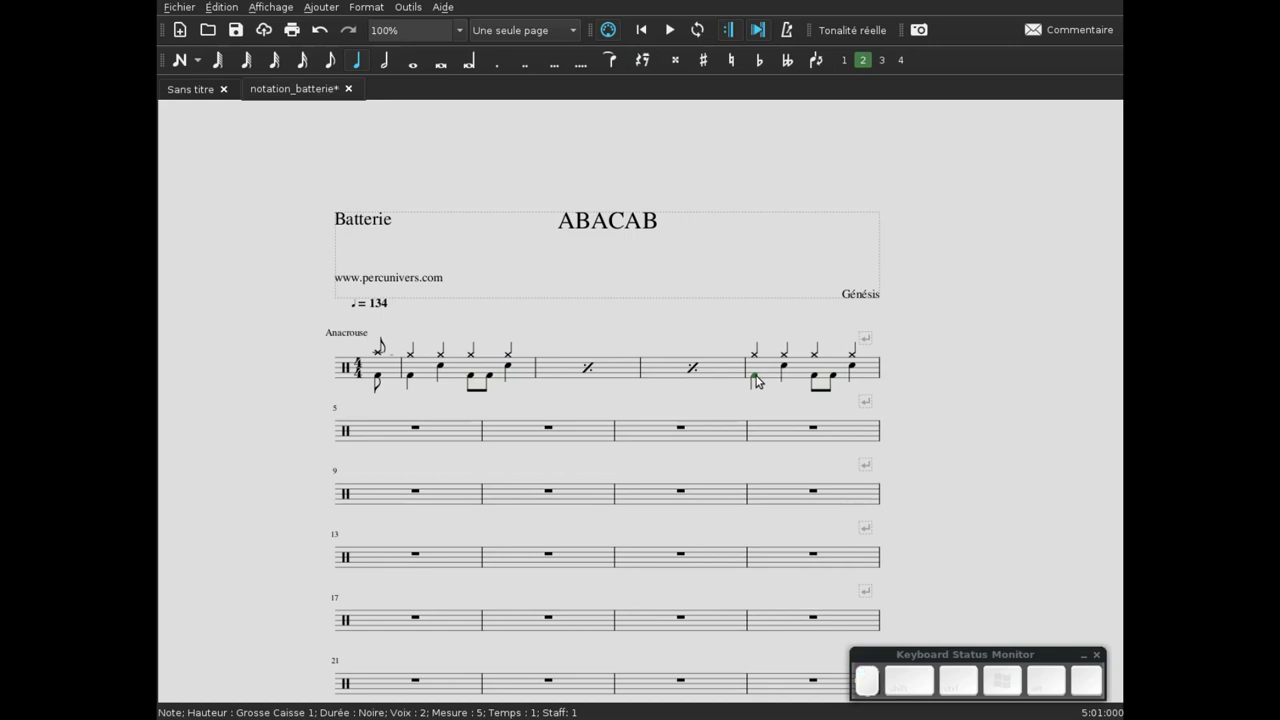
key("4")
key("Right")
key("n")
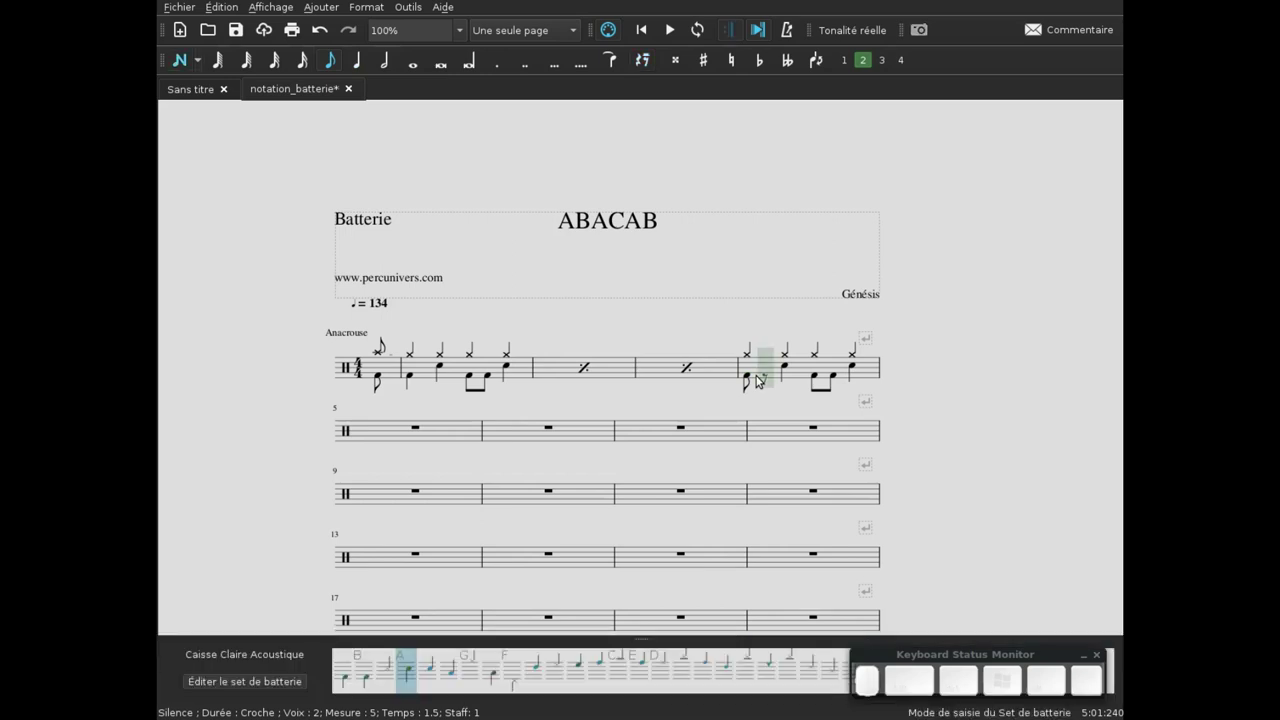
key("KP_4")
key("b")
key("Escape")
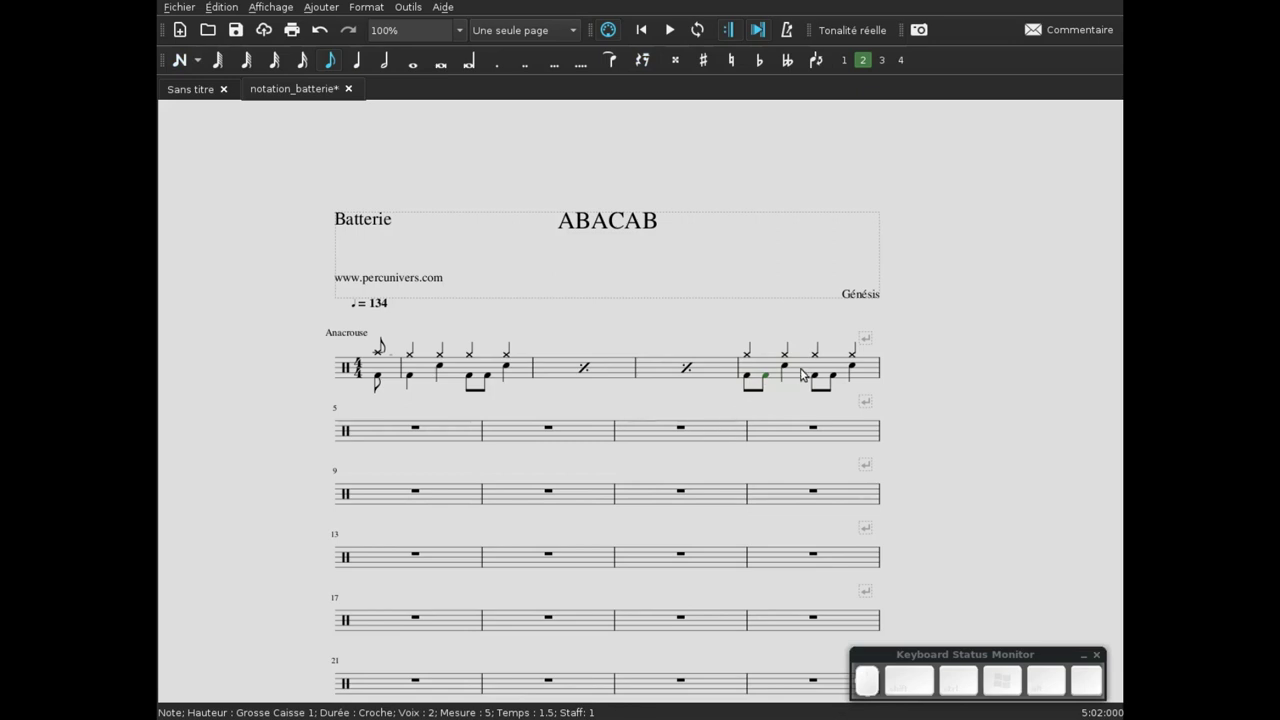
- Copy that bar to line two's first measure and end it with snare and bass drum eighths
left_click(810, 374)
key("ctrl+c")
left_click(395, 438)
key("ctrl+v")
left_click(490, 428)
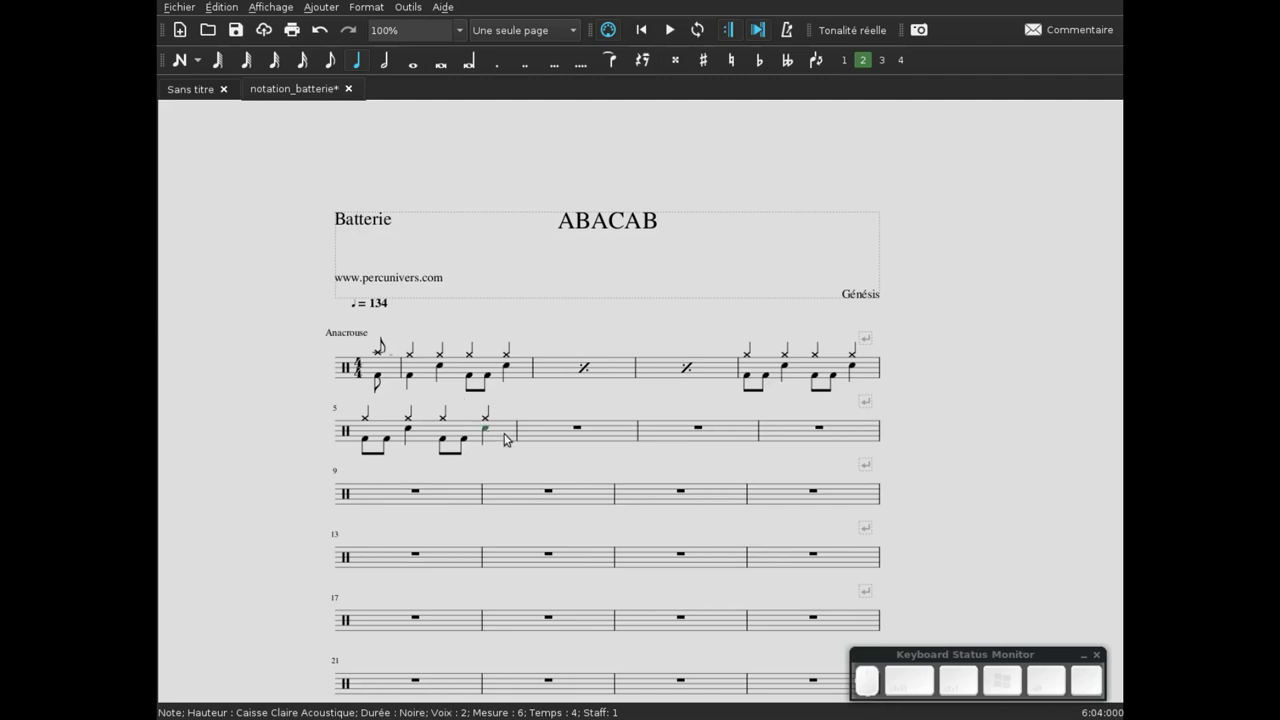
key("4")
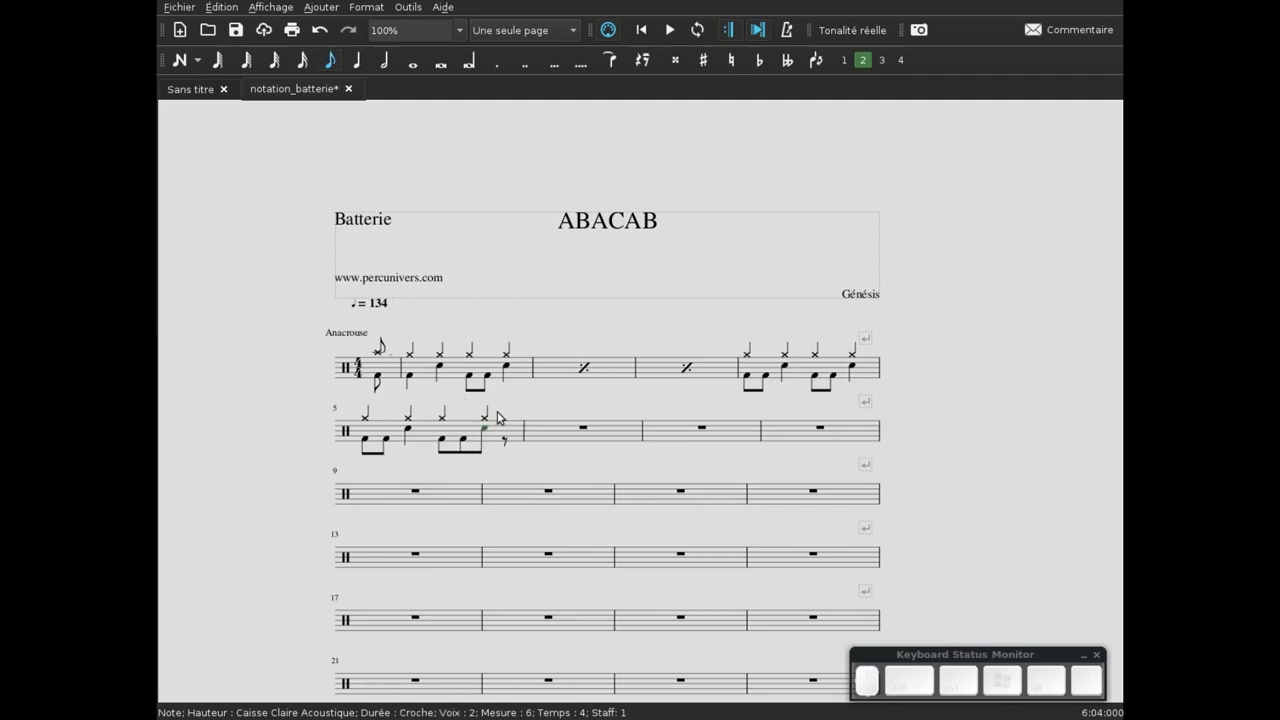
key("Right")
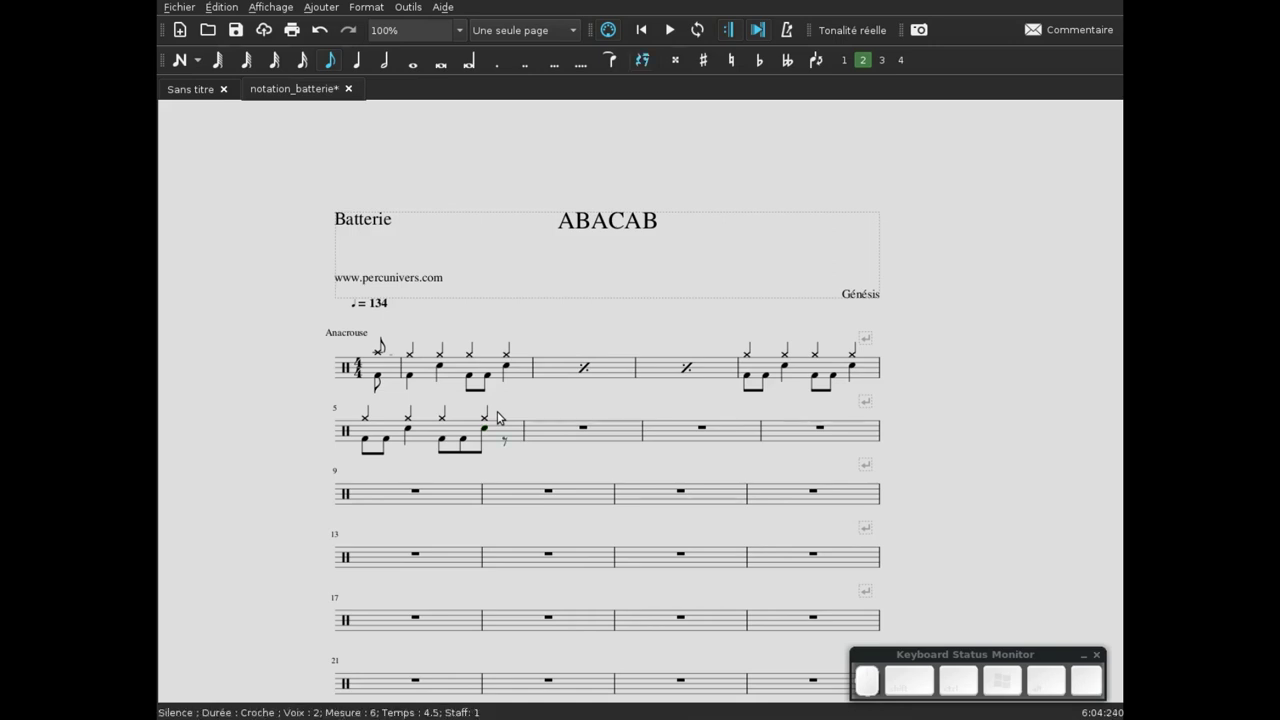
key("n")
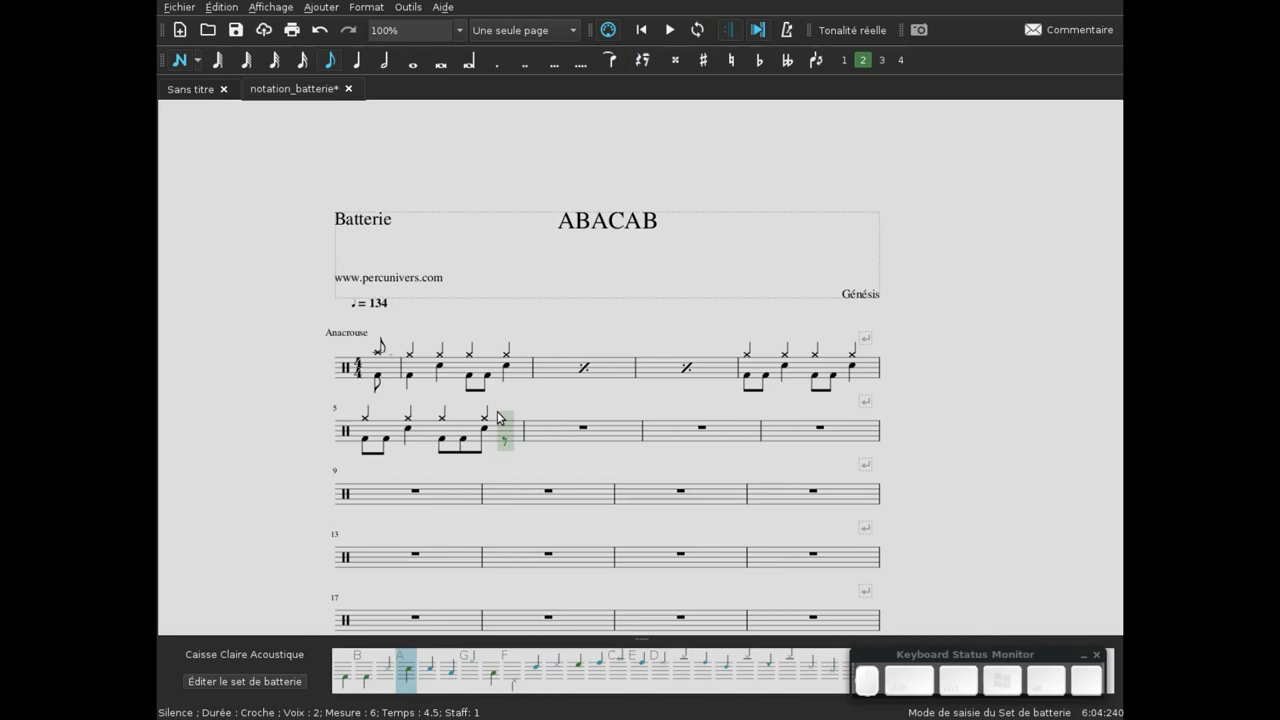
key("4")
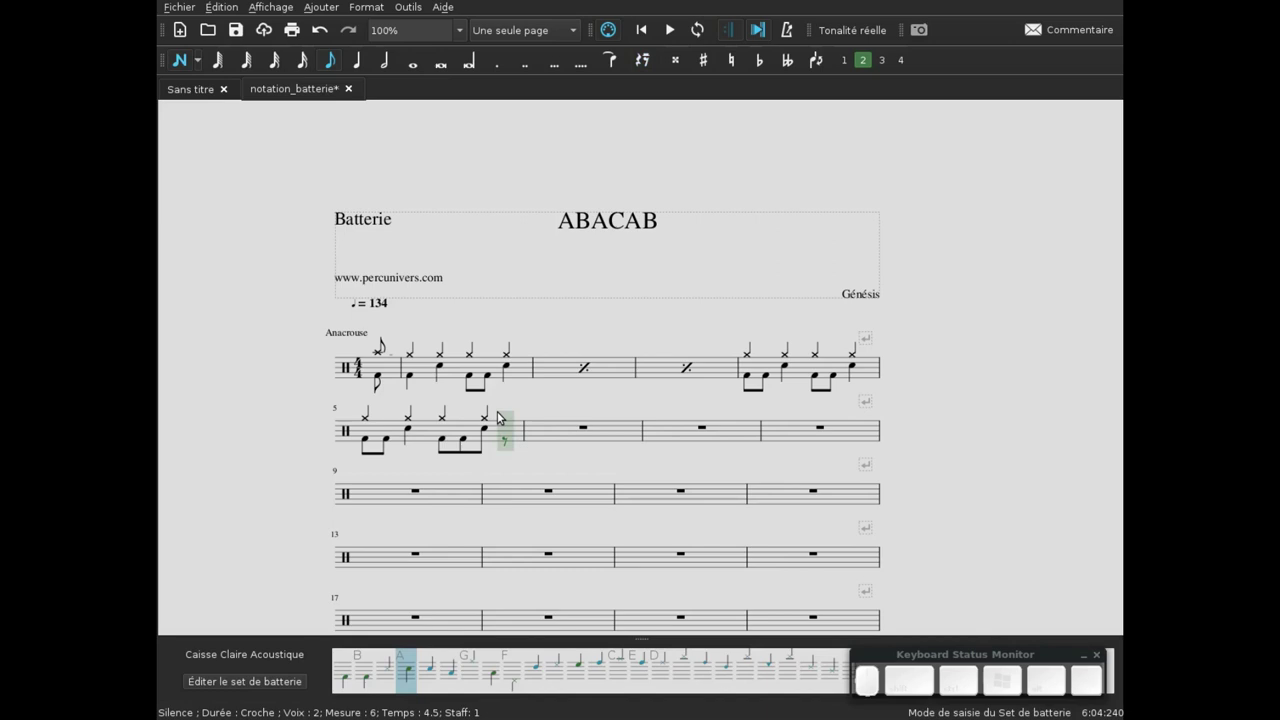
key("b")
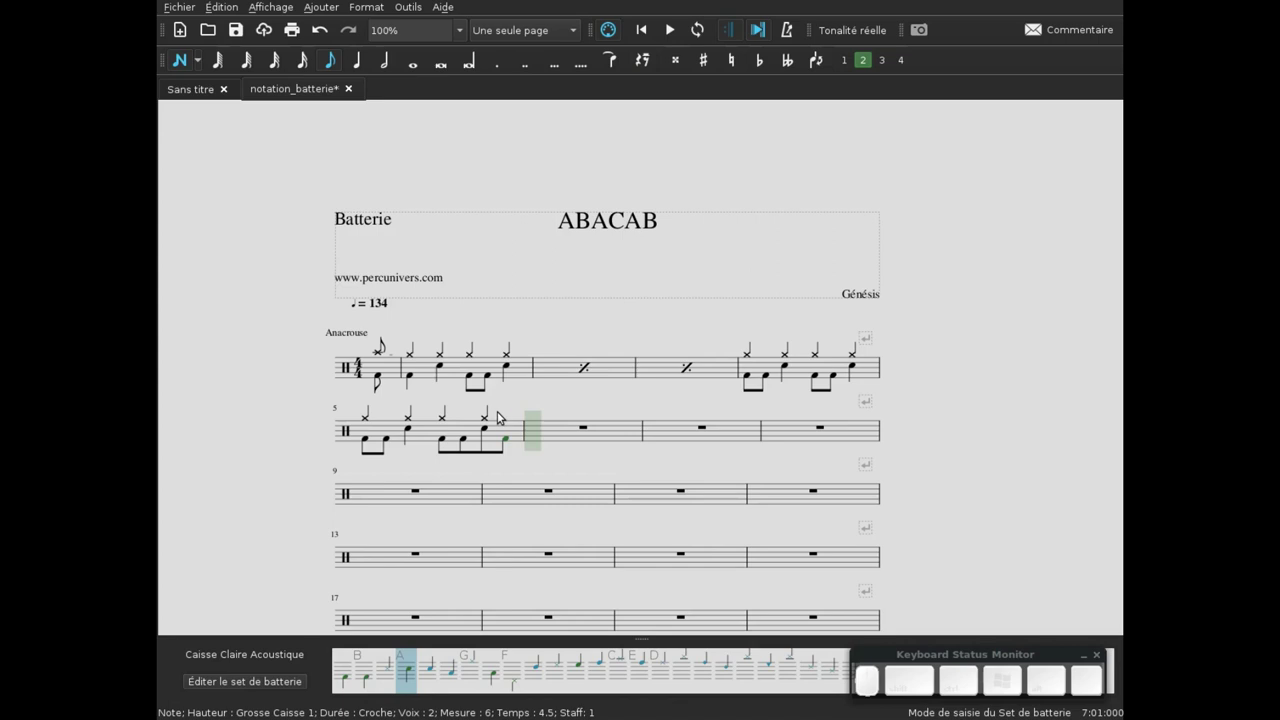
key("Escape")
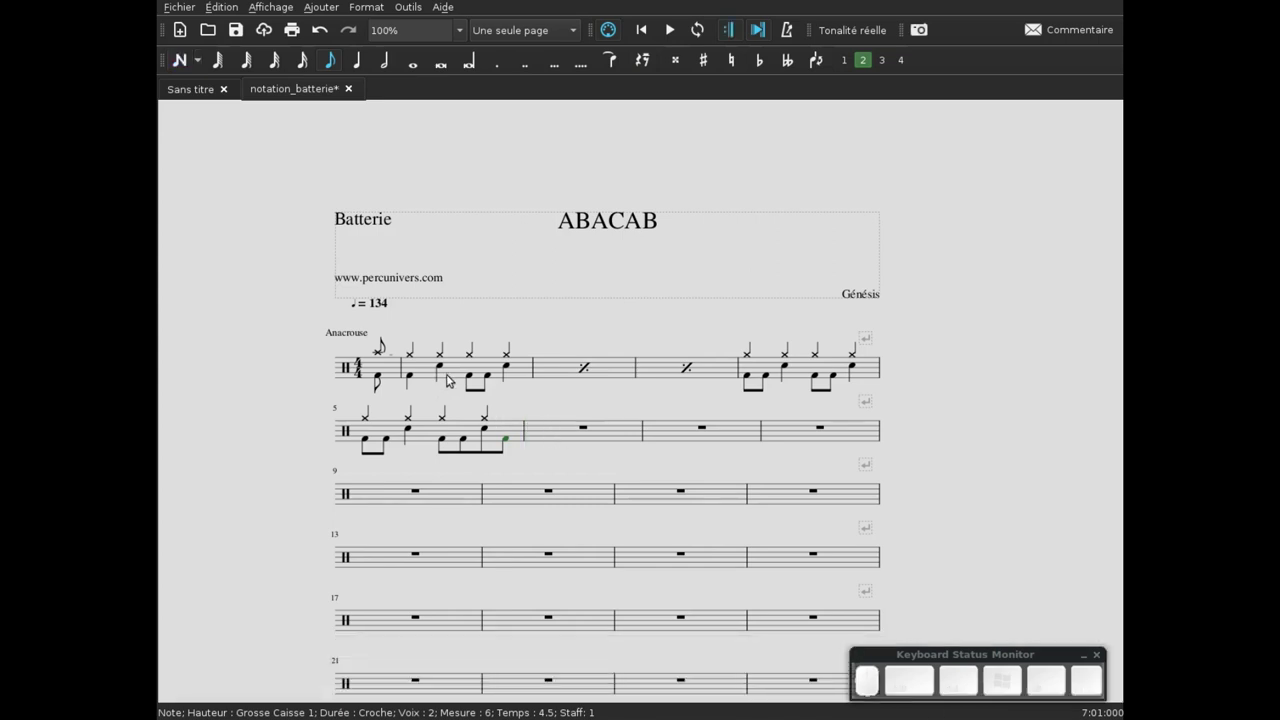
- Copy the basic beat measure ready for the next empty measure on line two
left_click(460, 377)
key("ctrl+c")
left_click(559, 437)
- Paste the basic beat, then fill the following bars up to bar 8 with one-bar repeats
key("ctrl+v")
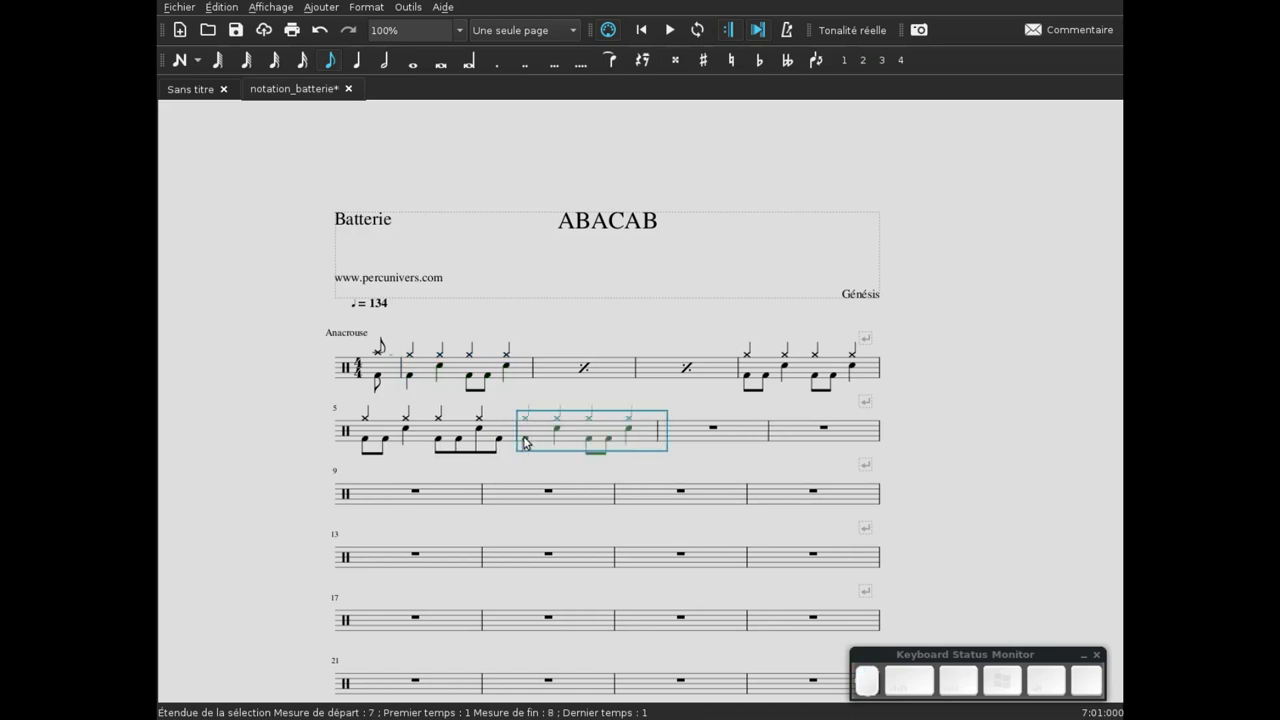
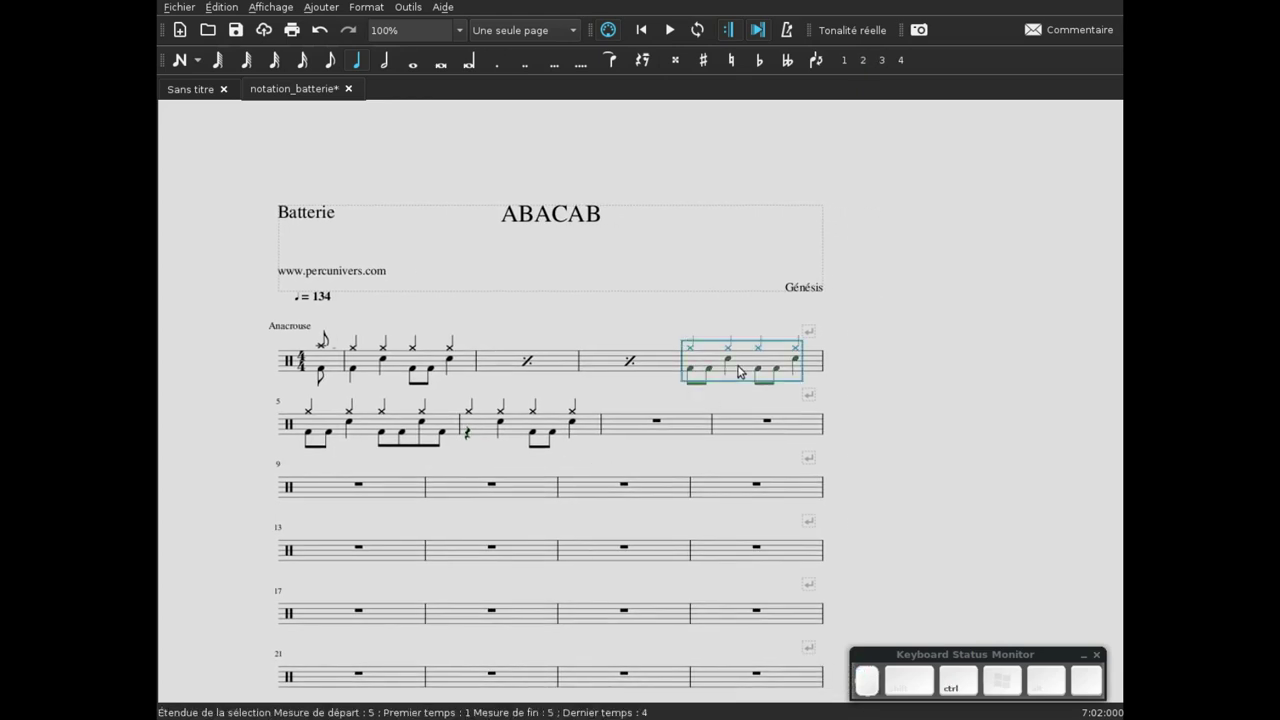
key("ctrl+c")
left_click(632, 425)
key("ctrl+v")
left_click(613, 367)
key("ctrl+c")
left_click(751, 425)
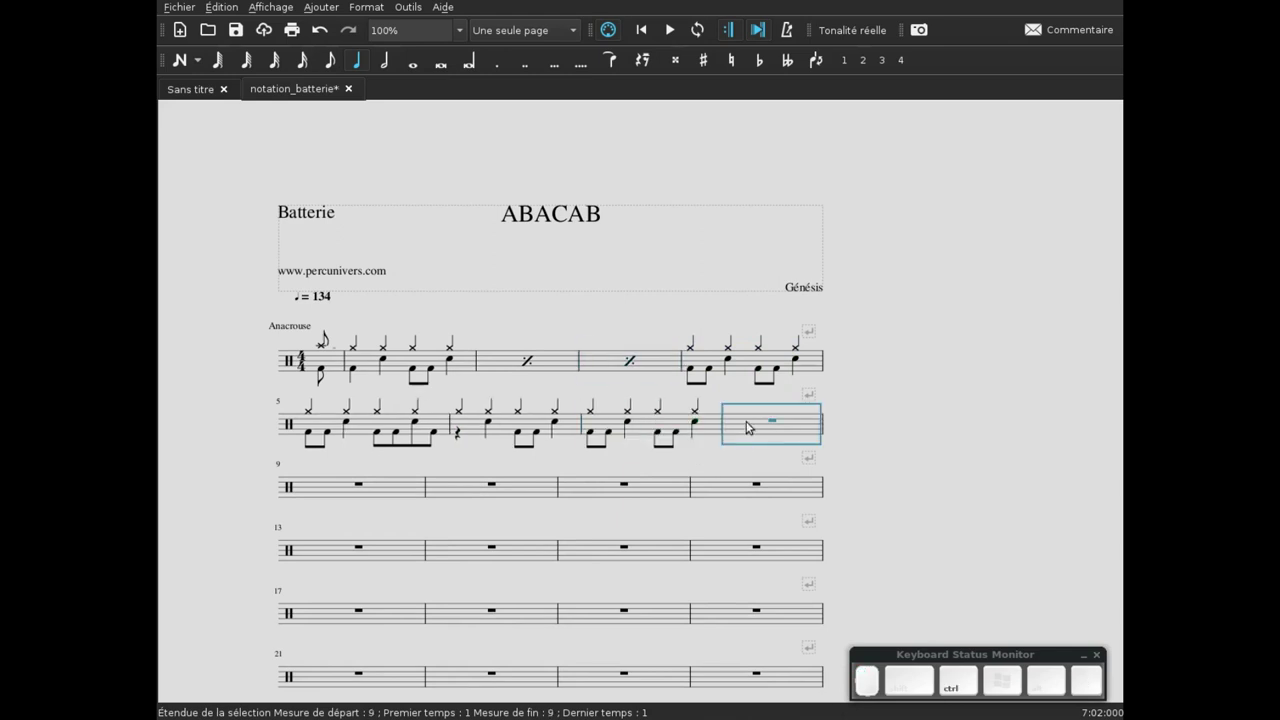
key("ctrl+v")
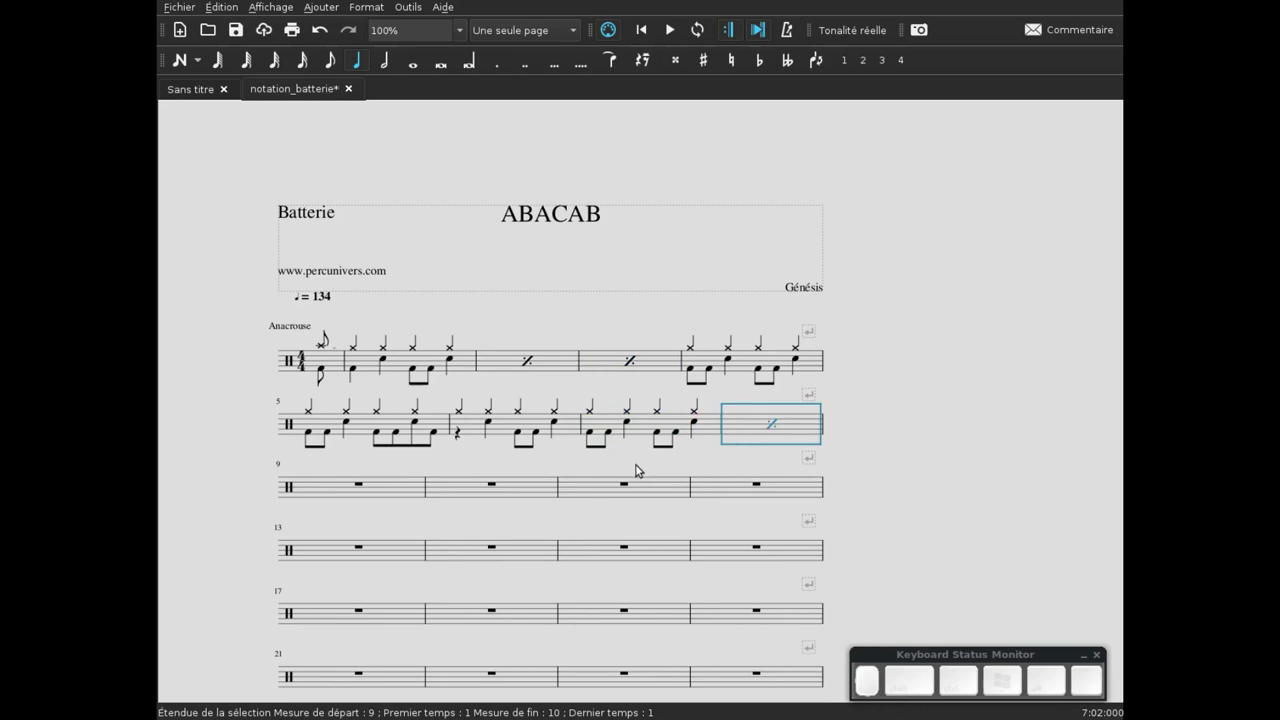
- Paste the groove into bar 9 and fill bars 10, 11 and 12 with one-bar repeats
left_click(403, 374)
key("ctrl+c")
left_click(332, 485)
key("ctrl+v")
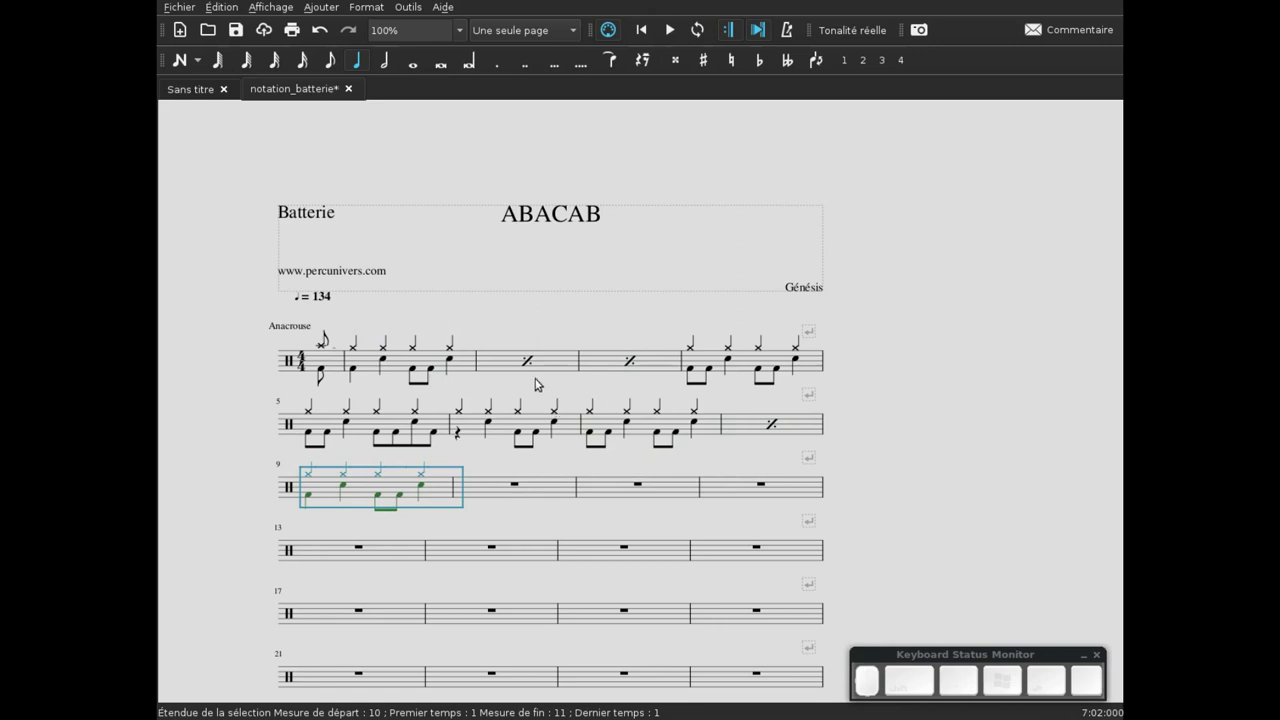
left_click(550, 366)
key("ctrl+c")
left_click(495, 492)
key("ctrl+v")
left_click(618, 495)
key("ctrl+v")
- Paste the groove into bar 13 and select empty bar 14
scroll("up", 3)
key("ctrl+v")
scroll("up", 3)
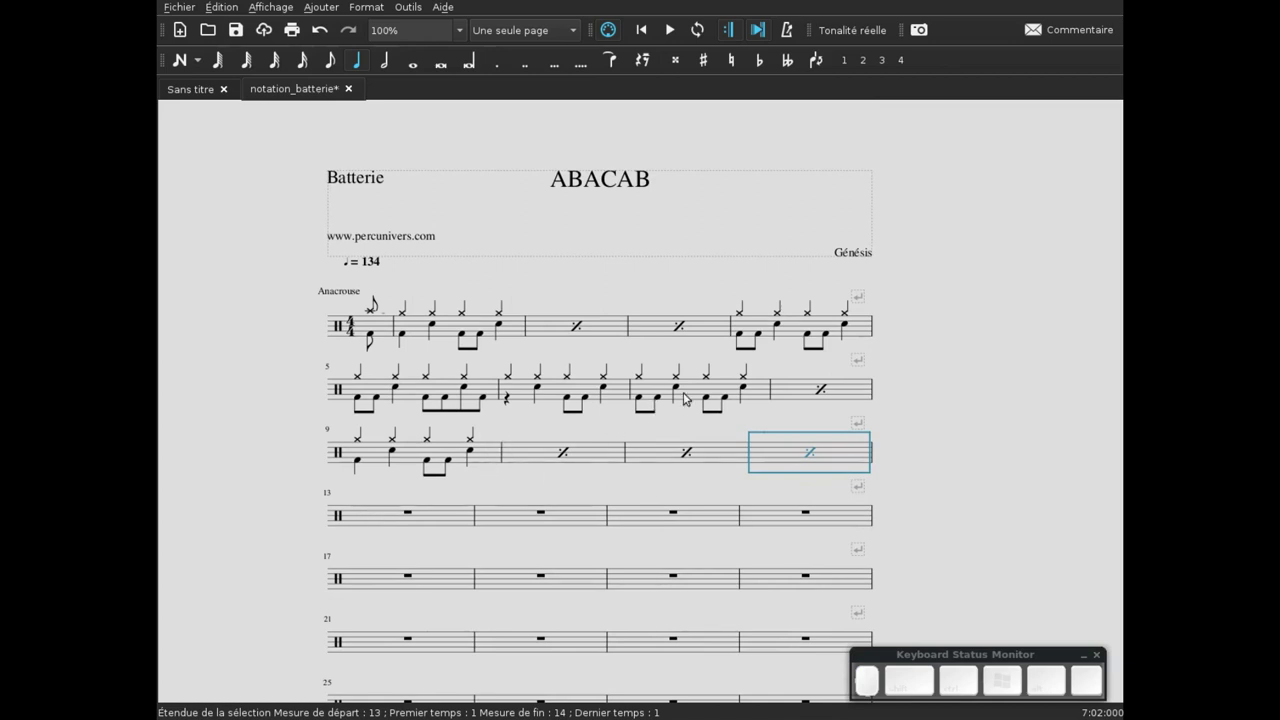
scroll("up", 3)
key("ctrl+c")
left_click(387, 516)
key("ctrl+v")
left_click_drag(569, 552, 609, 437)
left_click(609, 437)
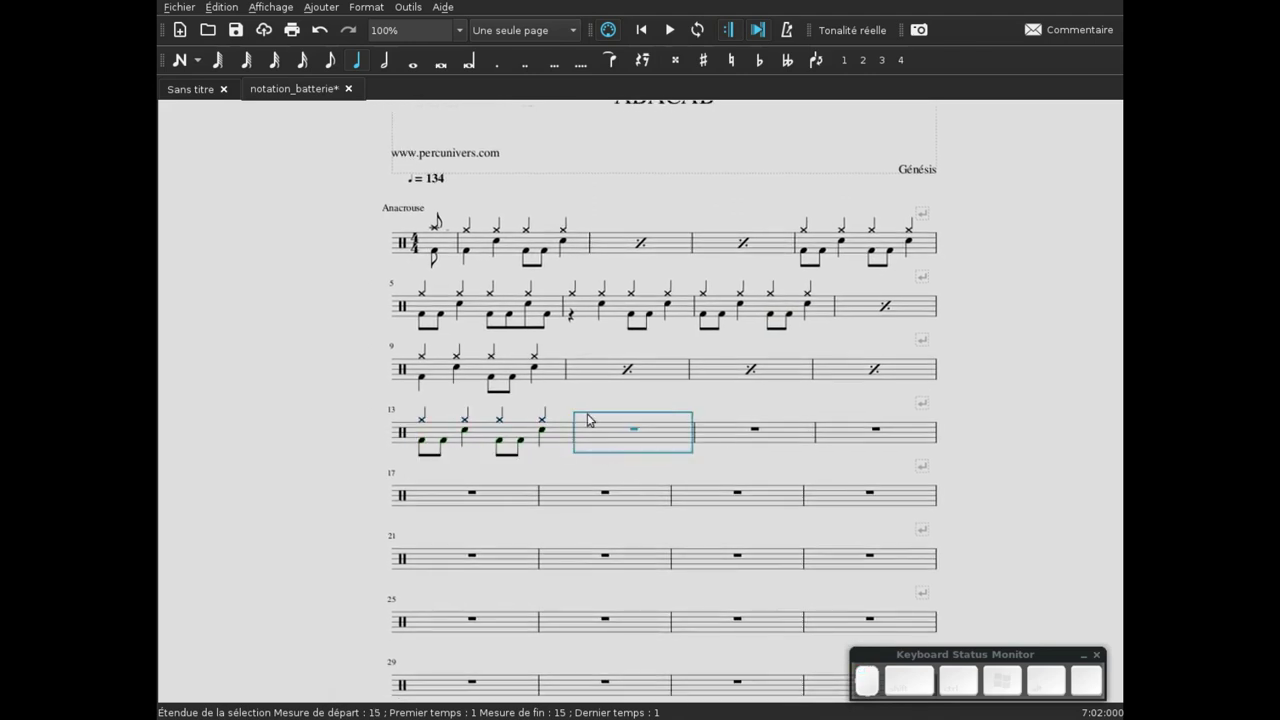
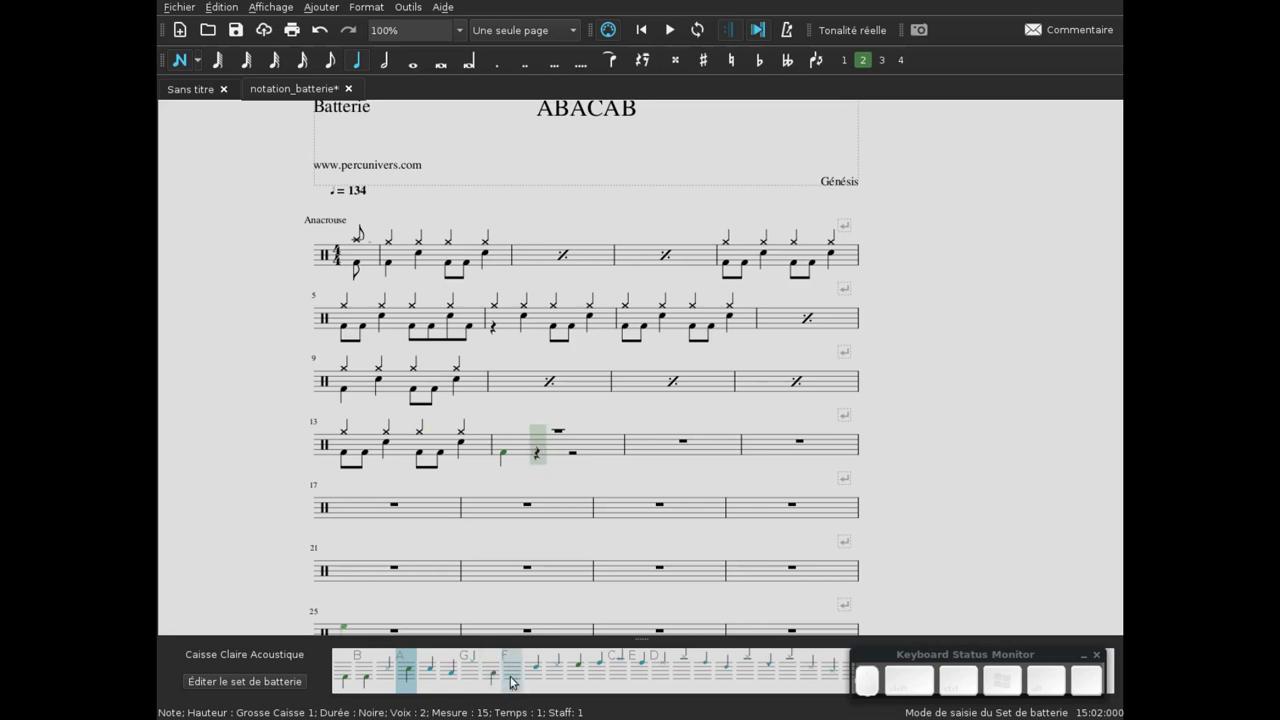
- Enter the lower-voice hi-hat pedal quarters and two bass drum eighths in bar 14
key("f")
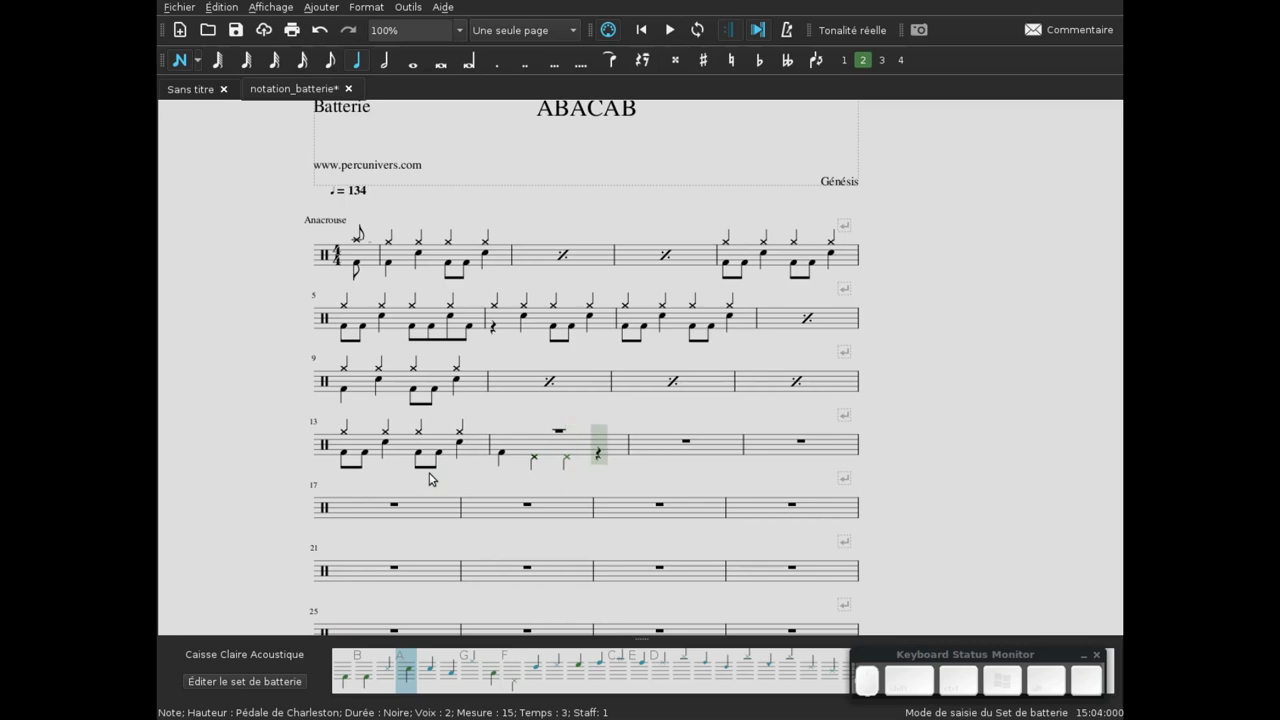
key("KP_4")
key("b")
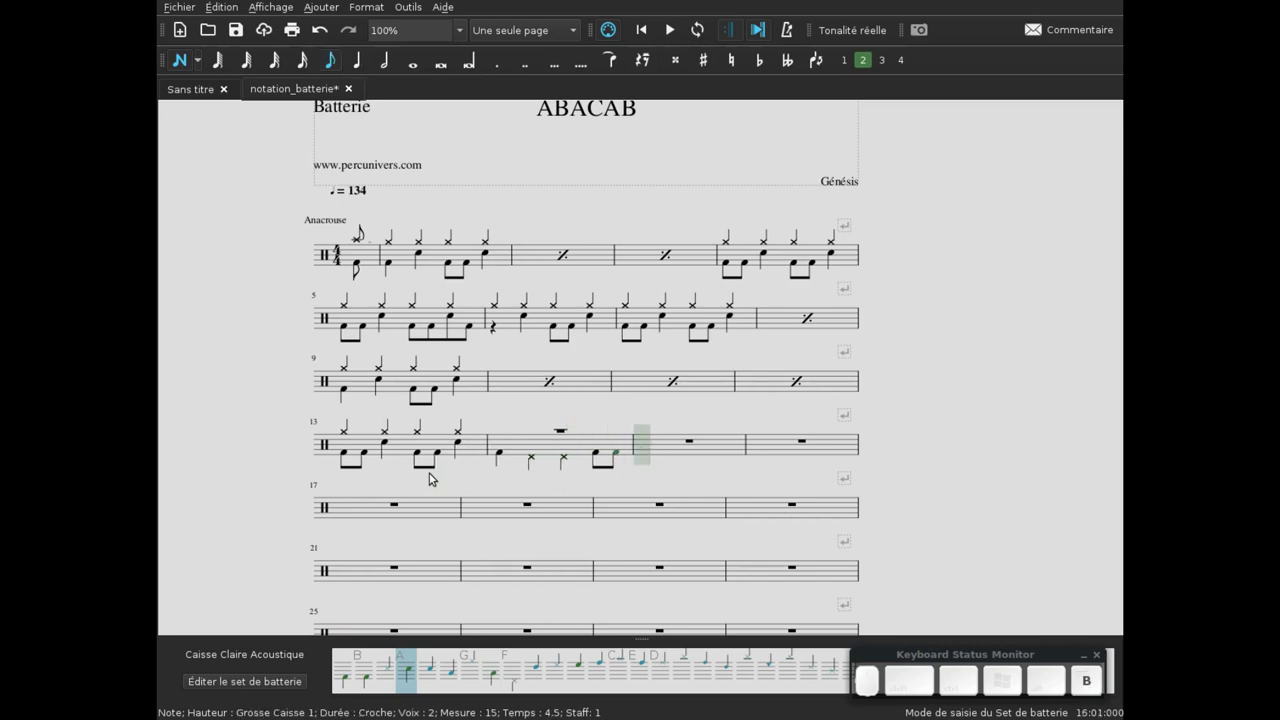
key("Left")
key("Left")
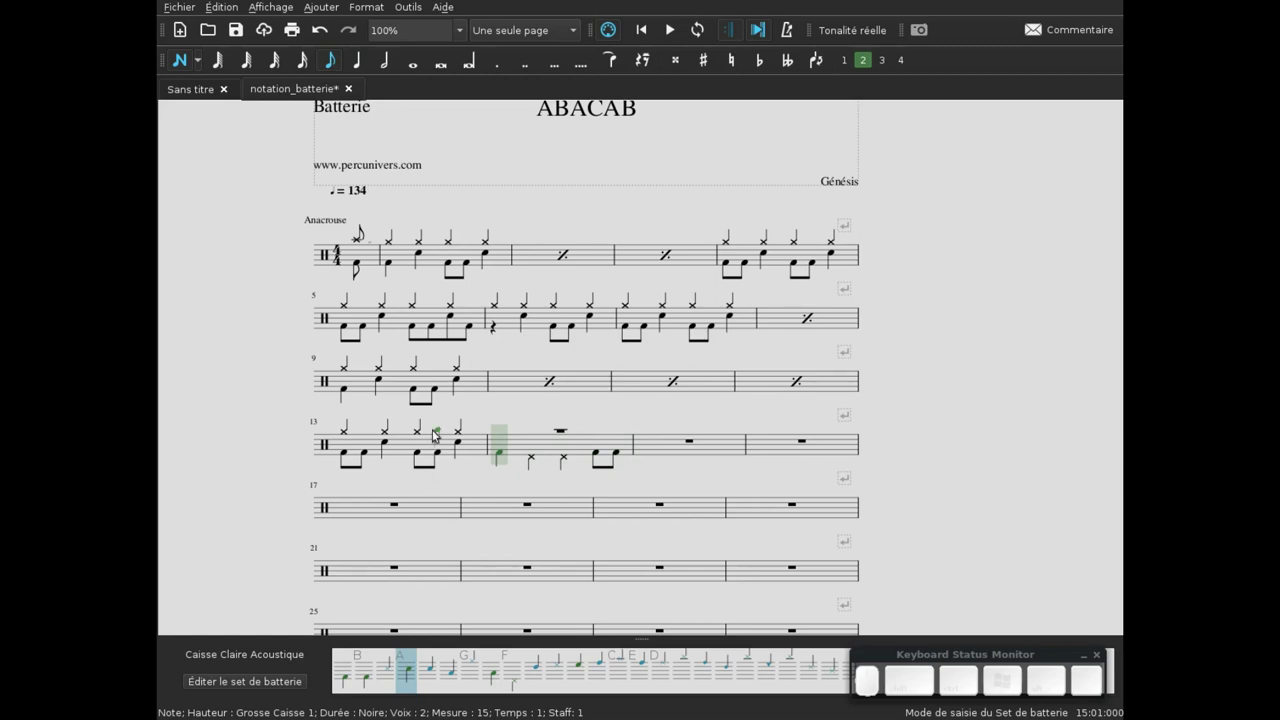
key("Escape")
- Re-enter note input in the upper voice of bar 14 and choose the Charleston Ouverte (open hi-hat) sound
left_click(506, 452)
key("n")
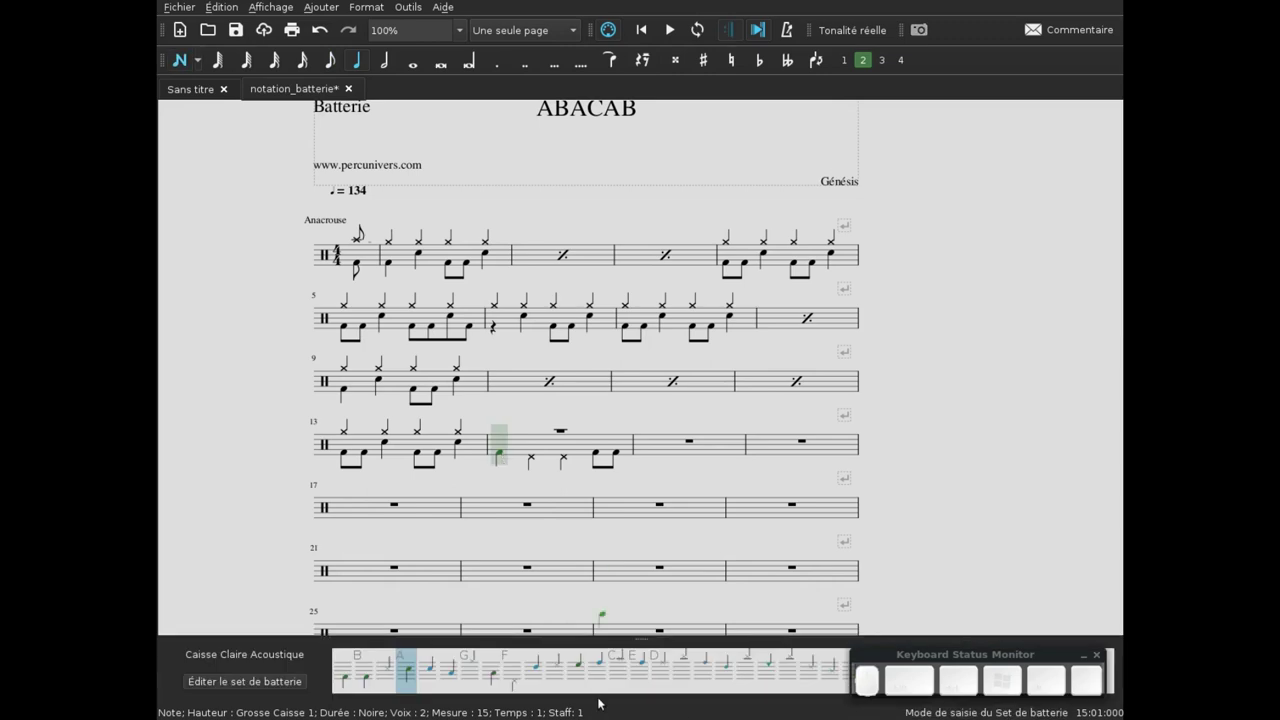
left_click(645, 676)
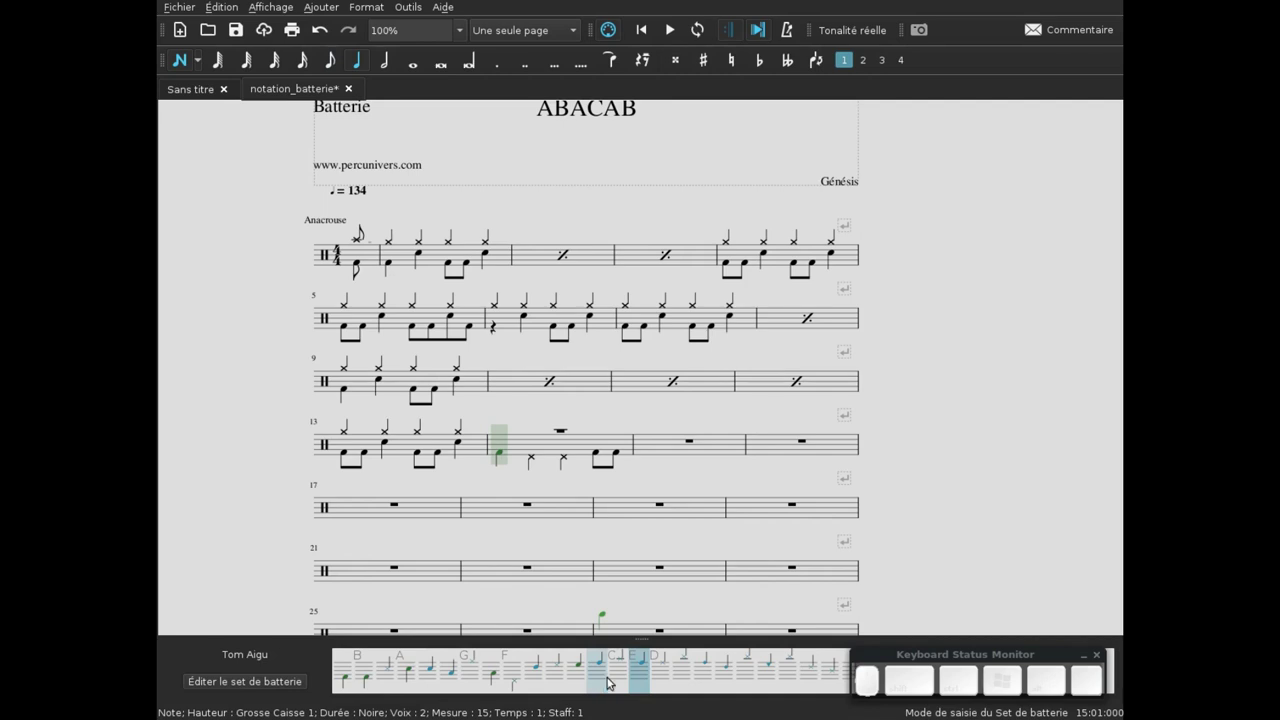
left_click(663, 678)
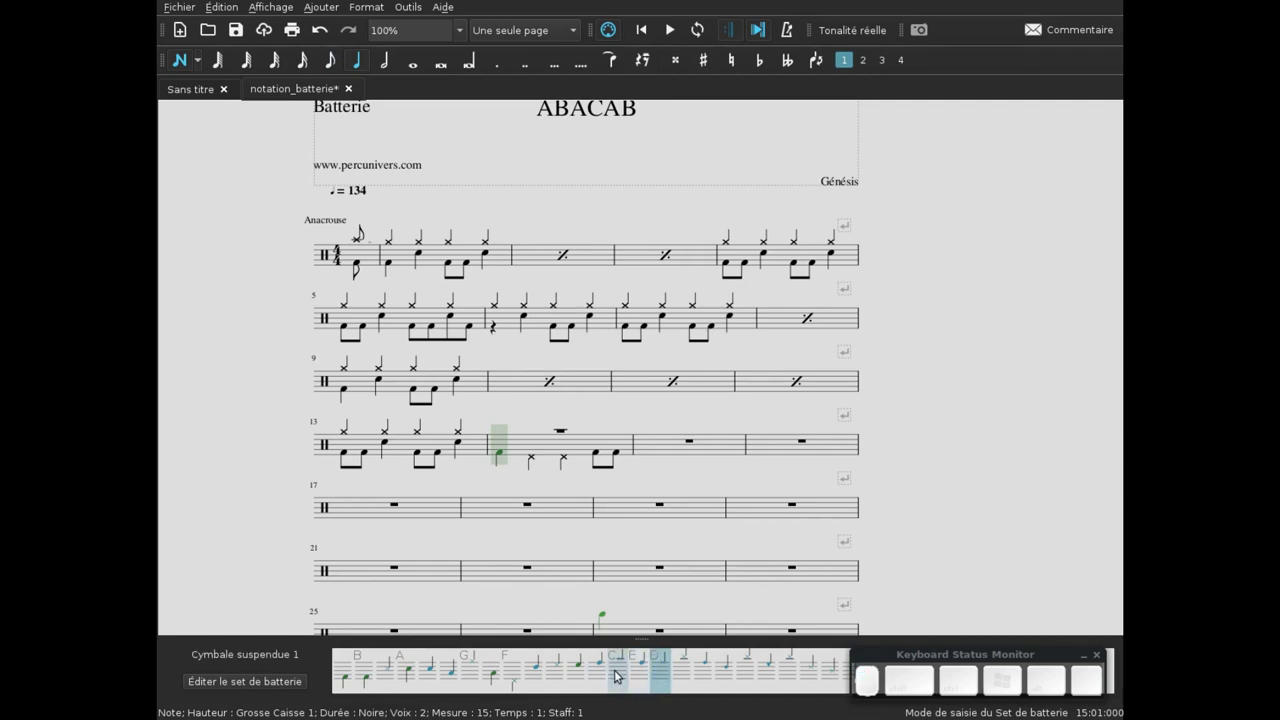
left_click(620, 674)
left_click(556, 674)
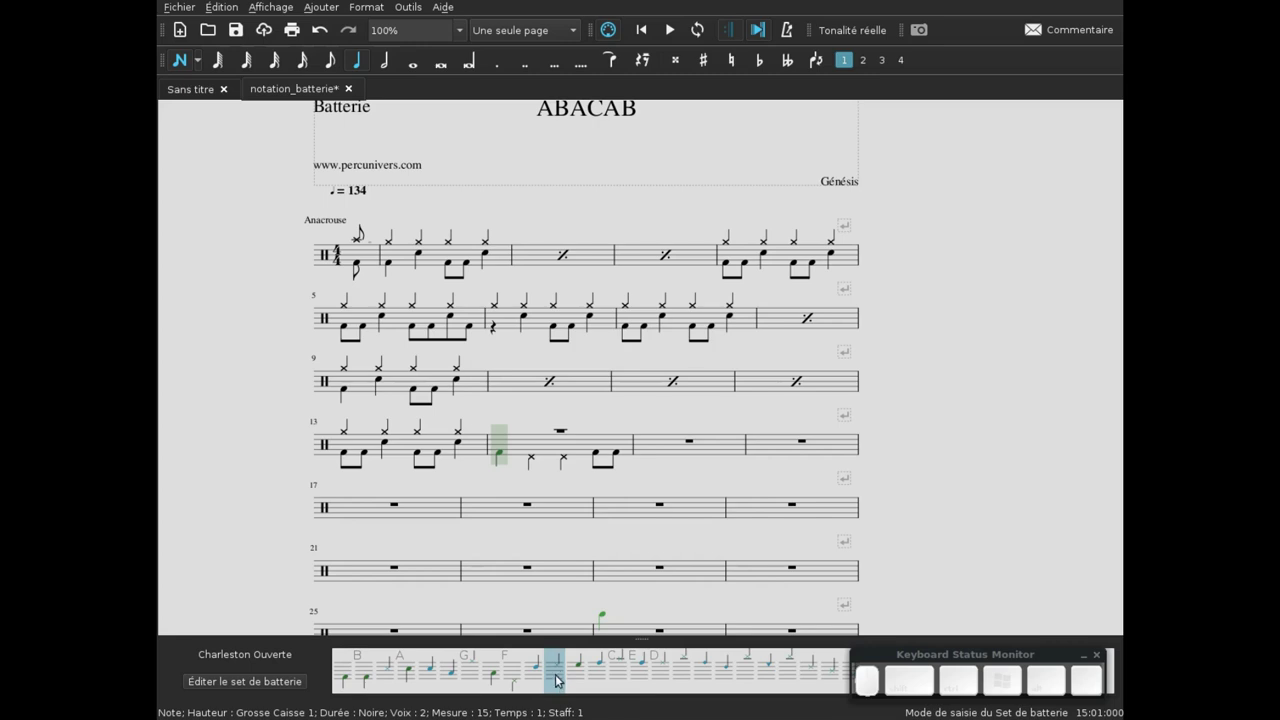
left_click(558, 667)
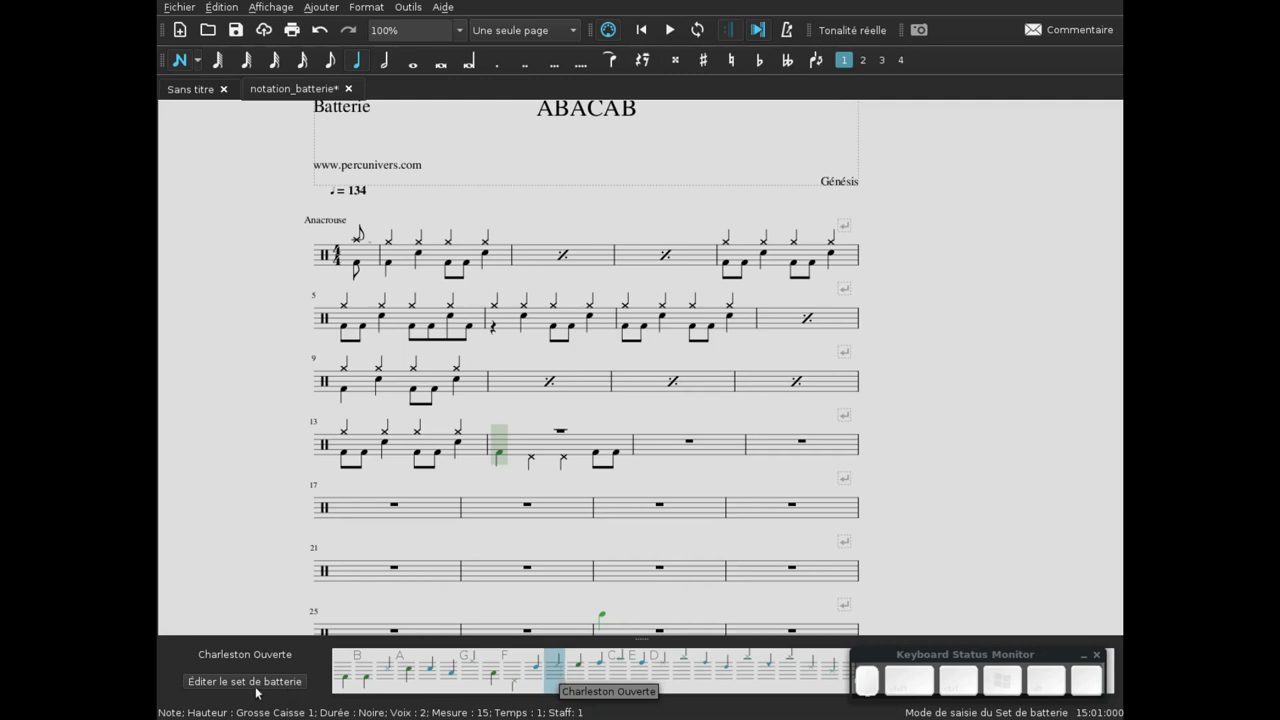
- In the drum set editor, give Charleston Ouverte a Croix cerclée (circled-cross) notehead
left_click(251, 688)
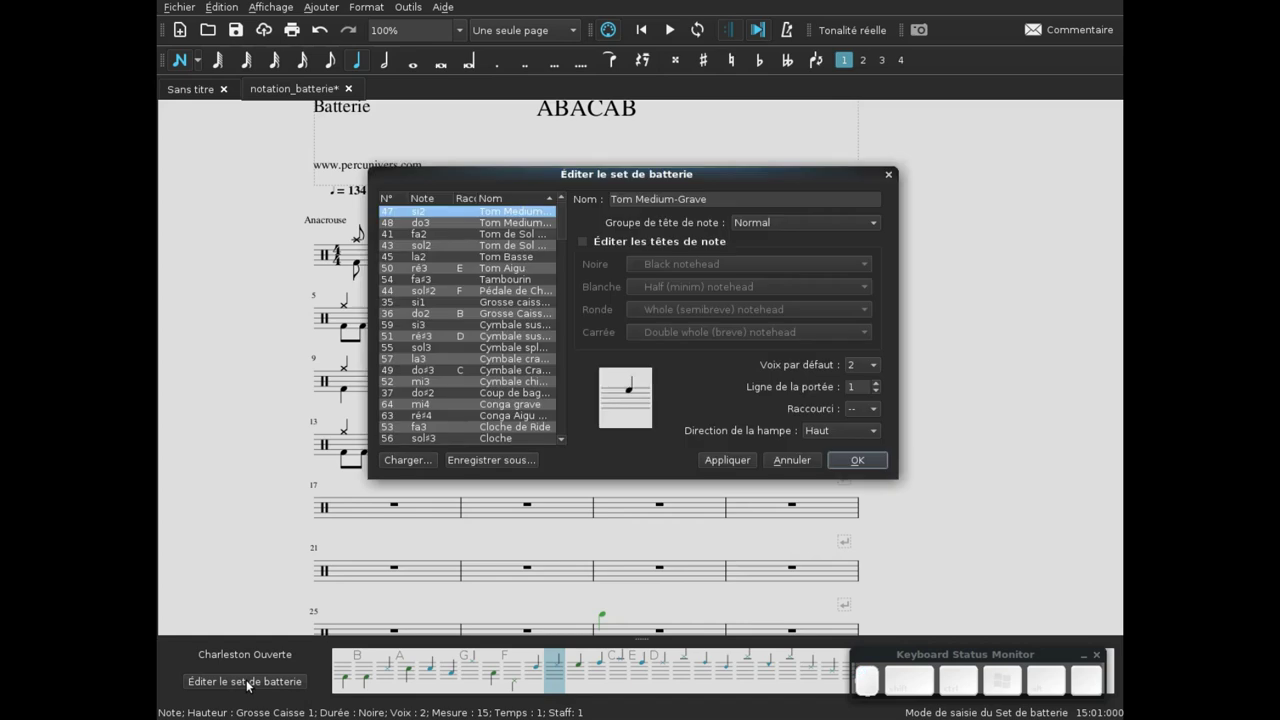
scroll("down", 3)
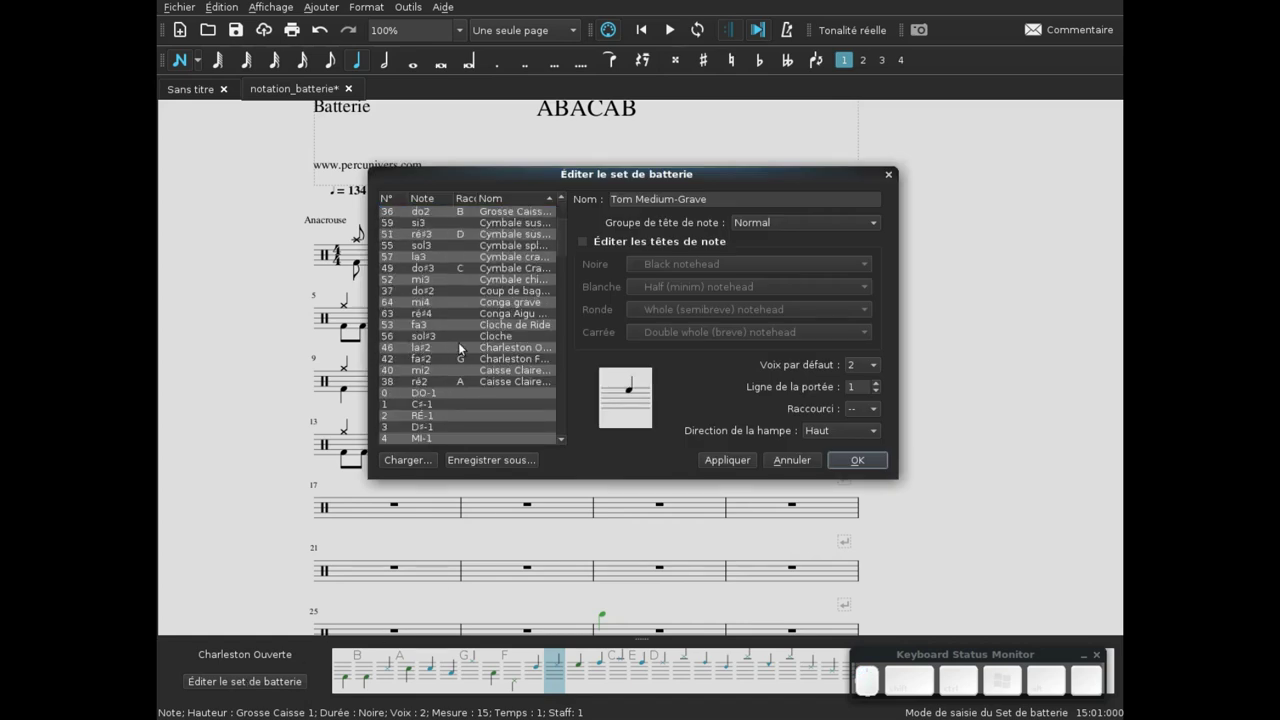
left_click(462, 341)
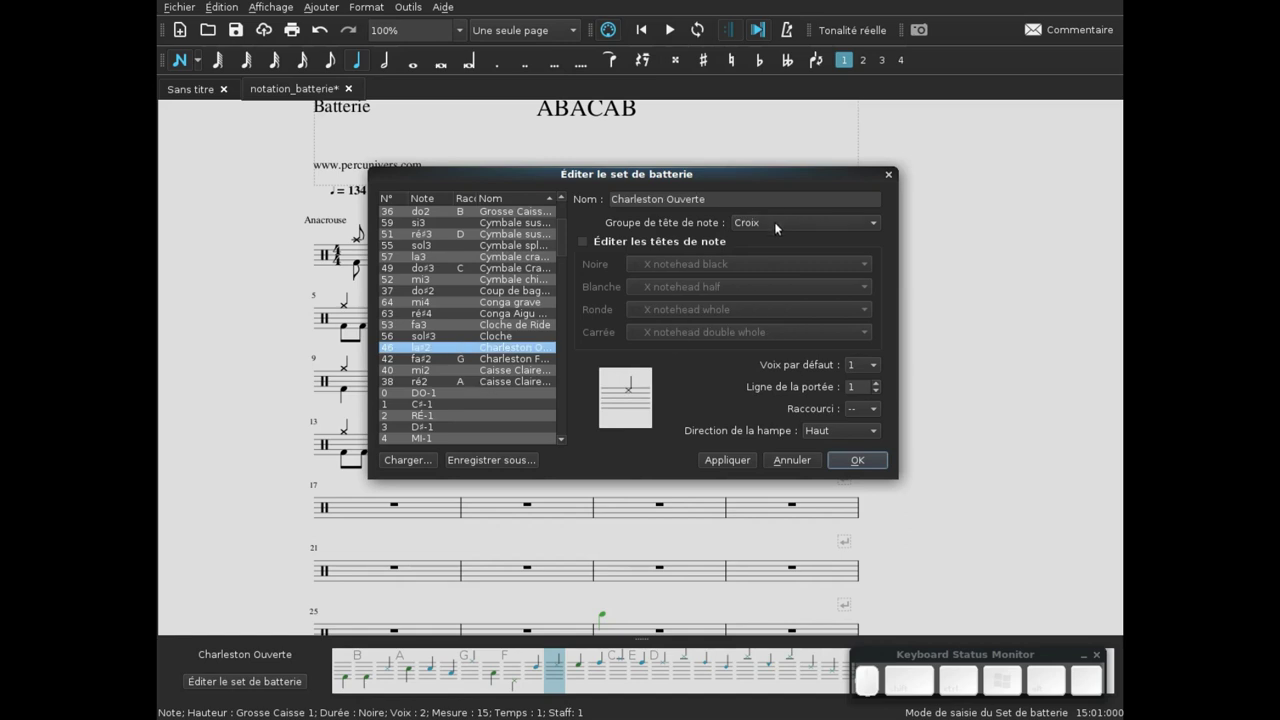
left_click(778, 221)
left_click(791, 253)
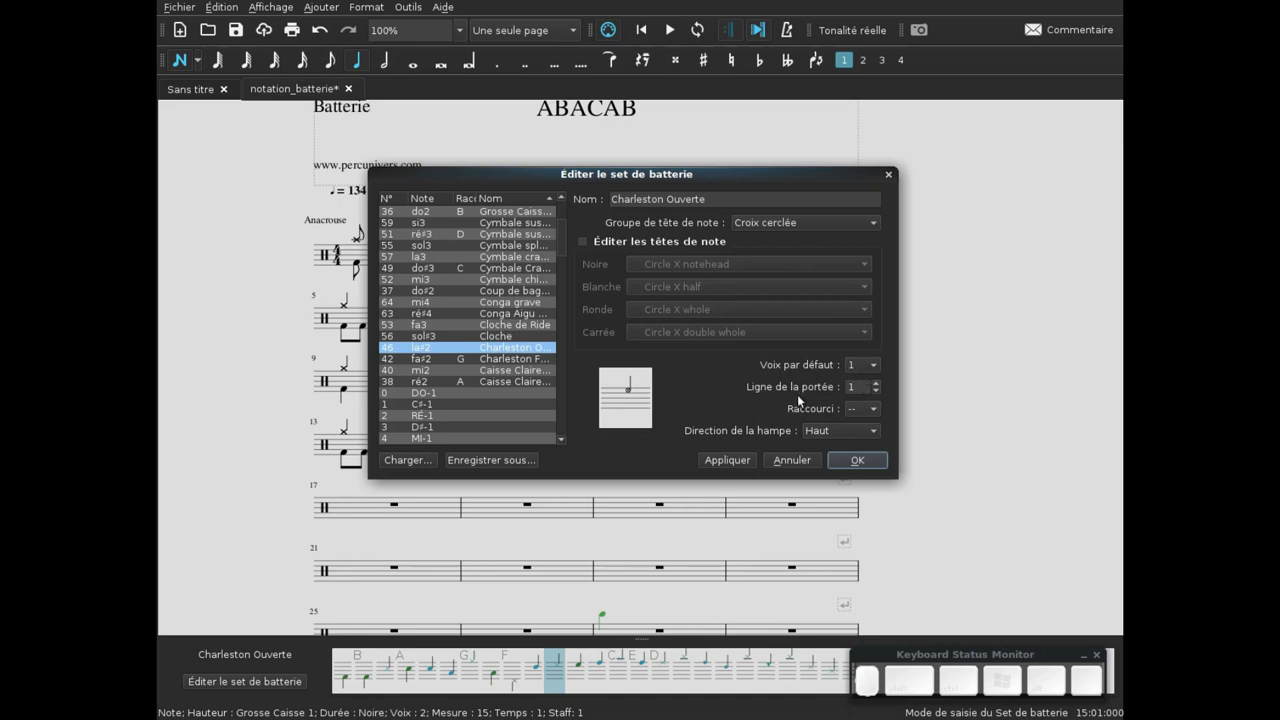
- Set the open hi-hat's staff line to -1 and its shortcut letter to E
left_click(881, 386)
left_click(881, 386)
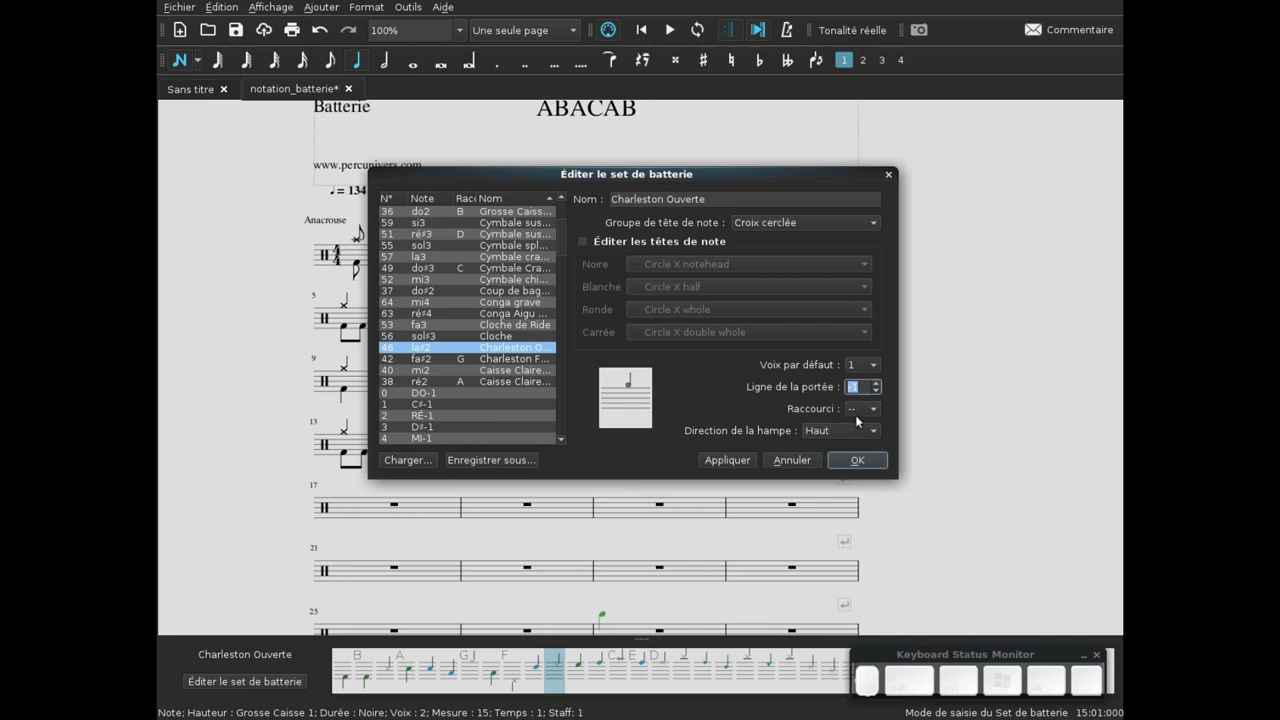
left_click(861, 420)
left_click(871, 366)
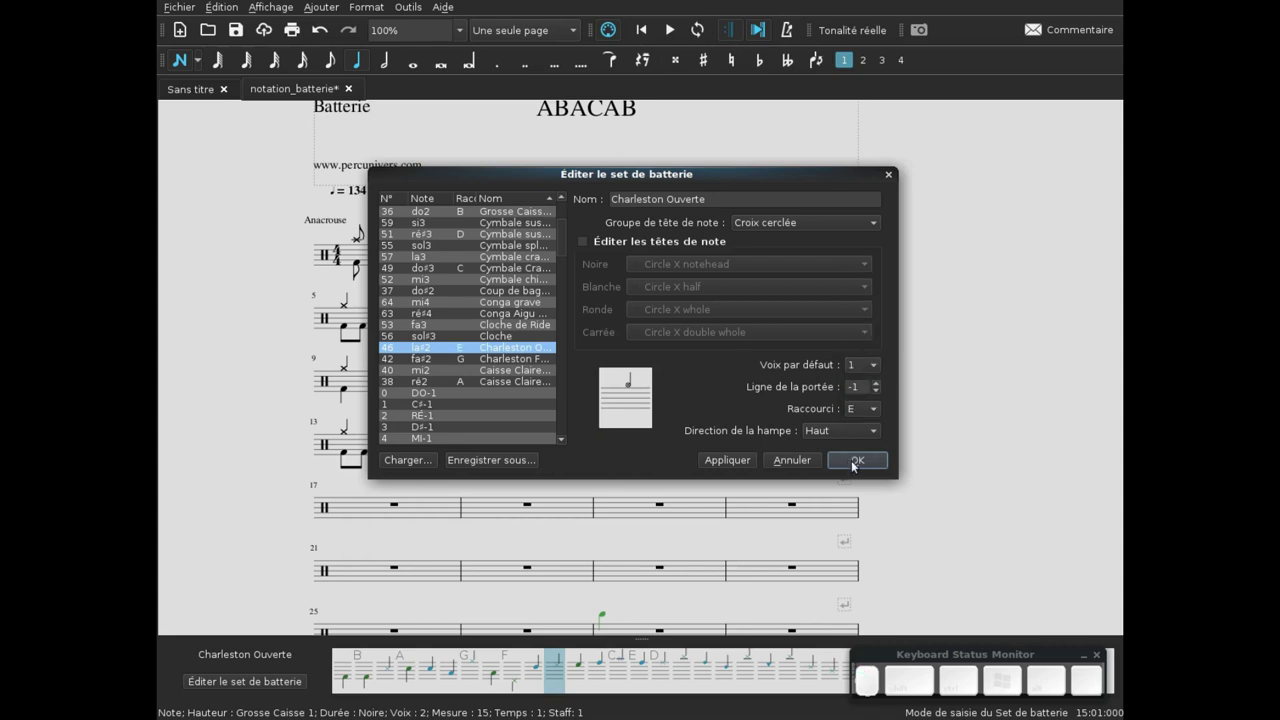
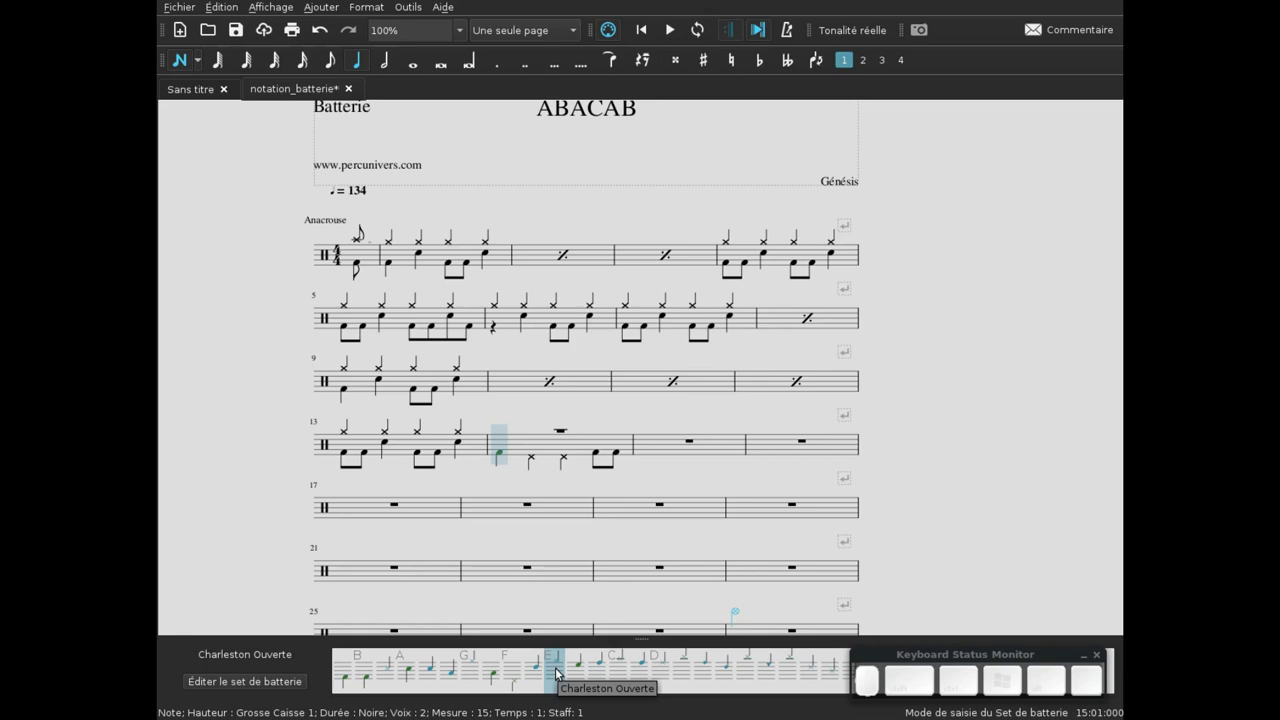
- Enter an open hi-hat eighth at bar 14's start, then a second hi-hat eighth after the rest
key("4")
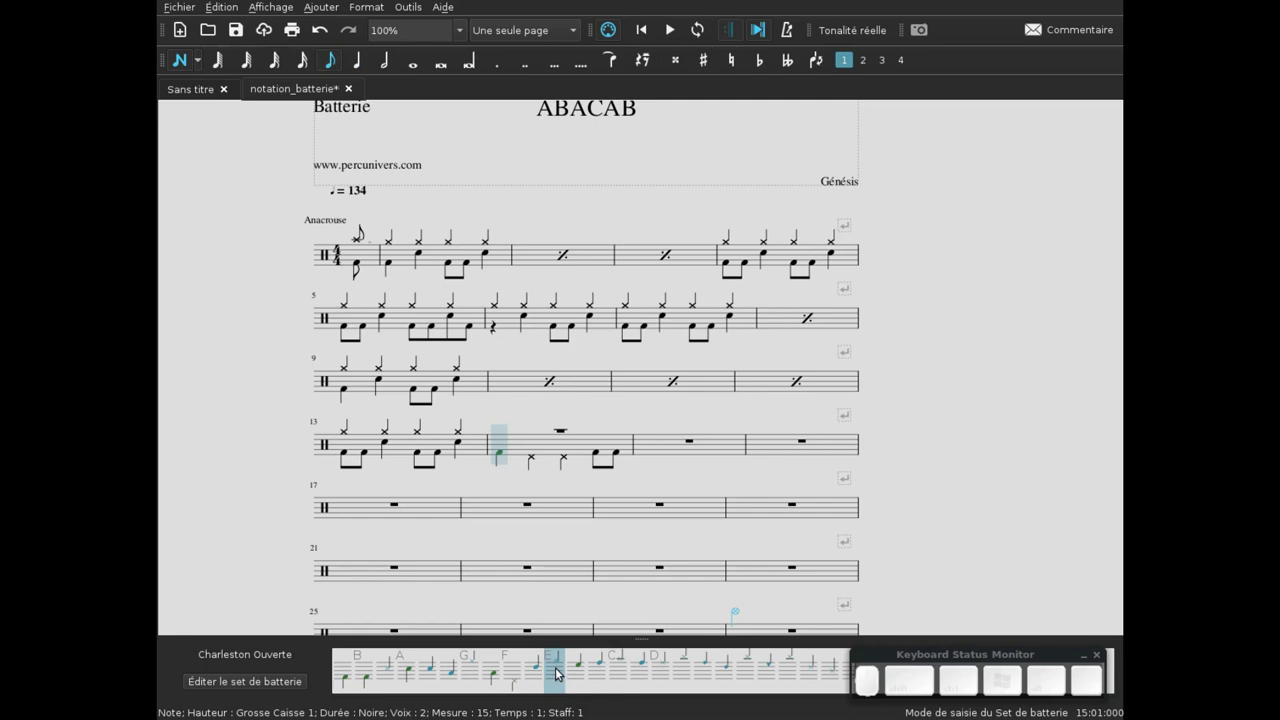
key("e")
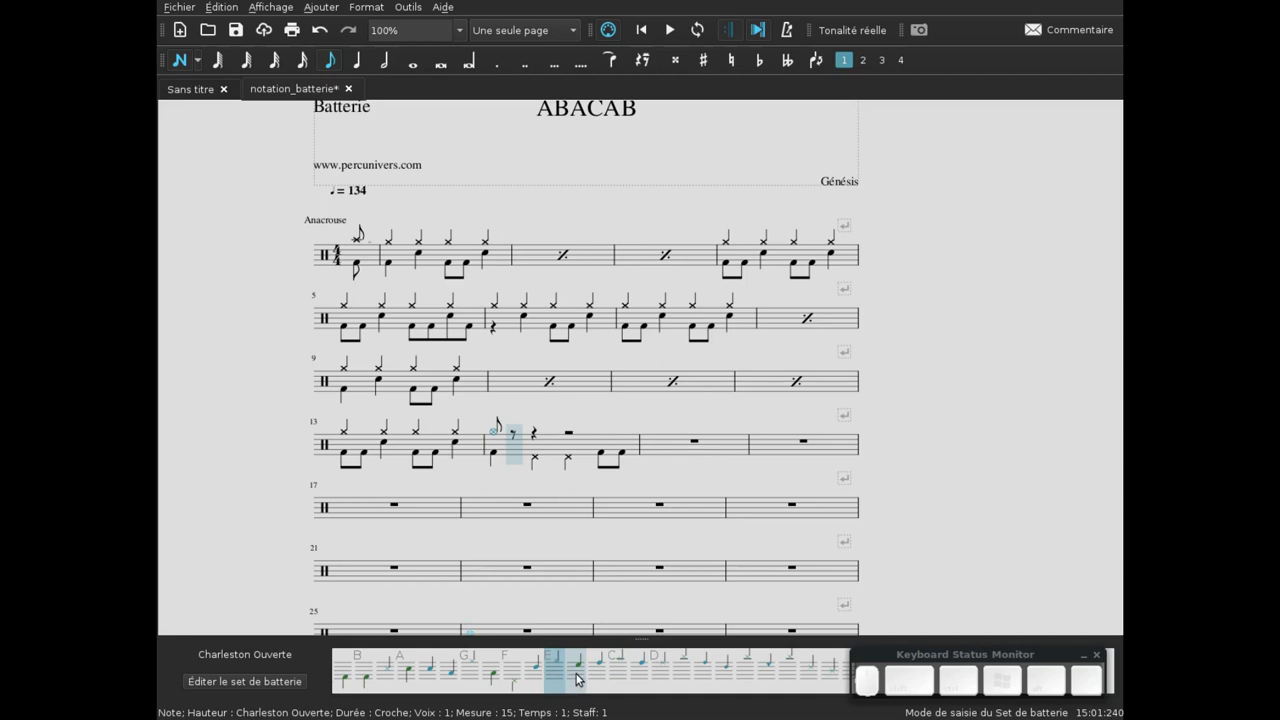
left_click(581, 677)
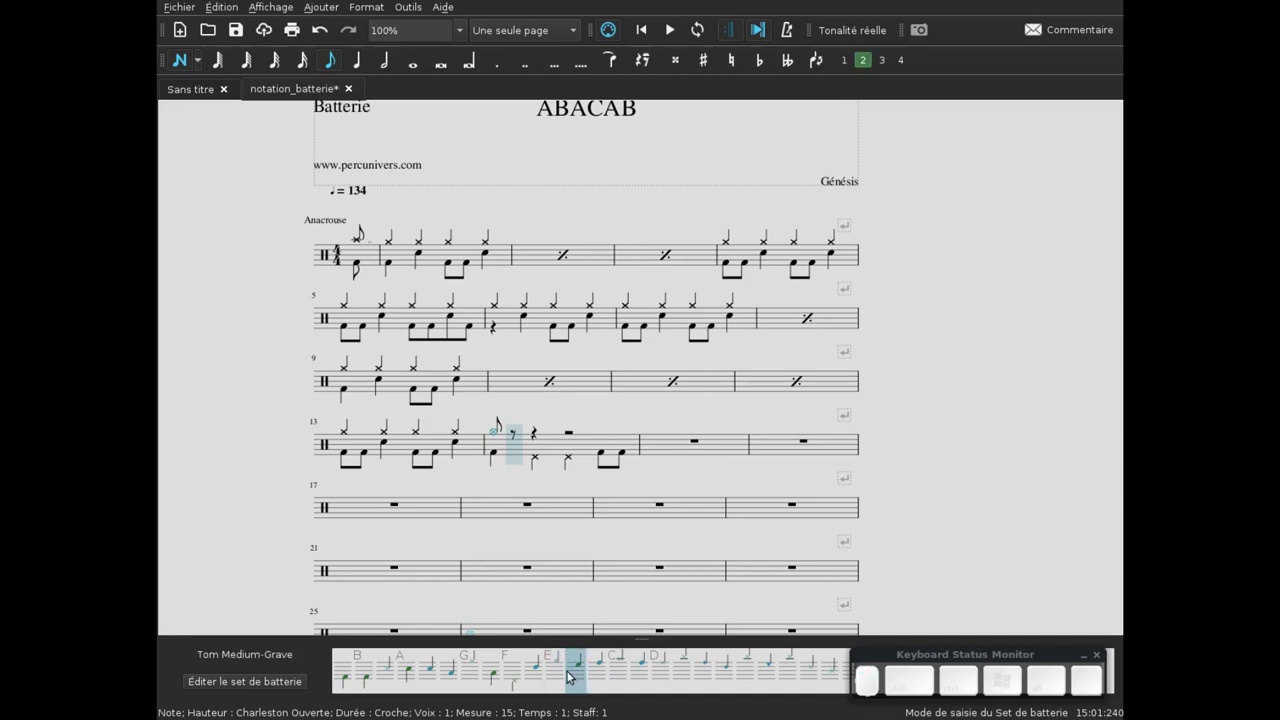
key("4")
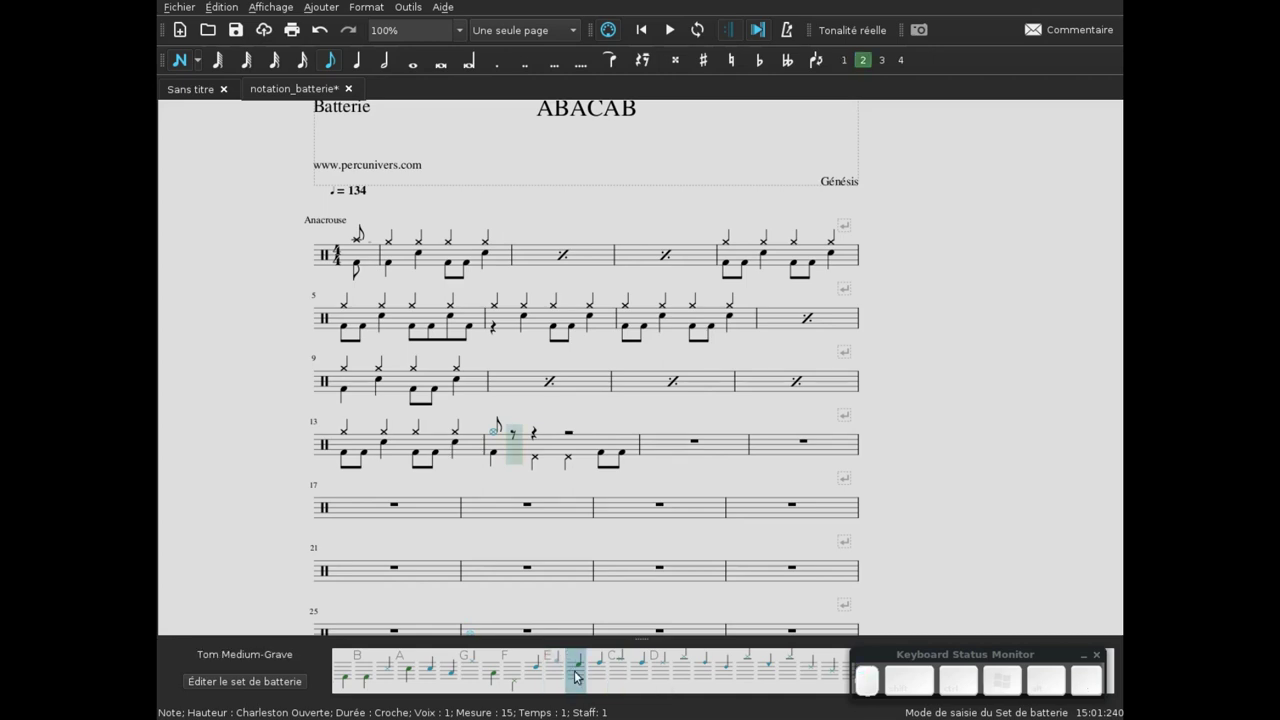
left_click(577, 669)
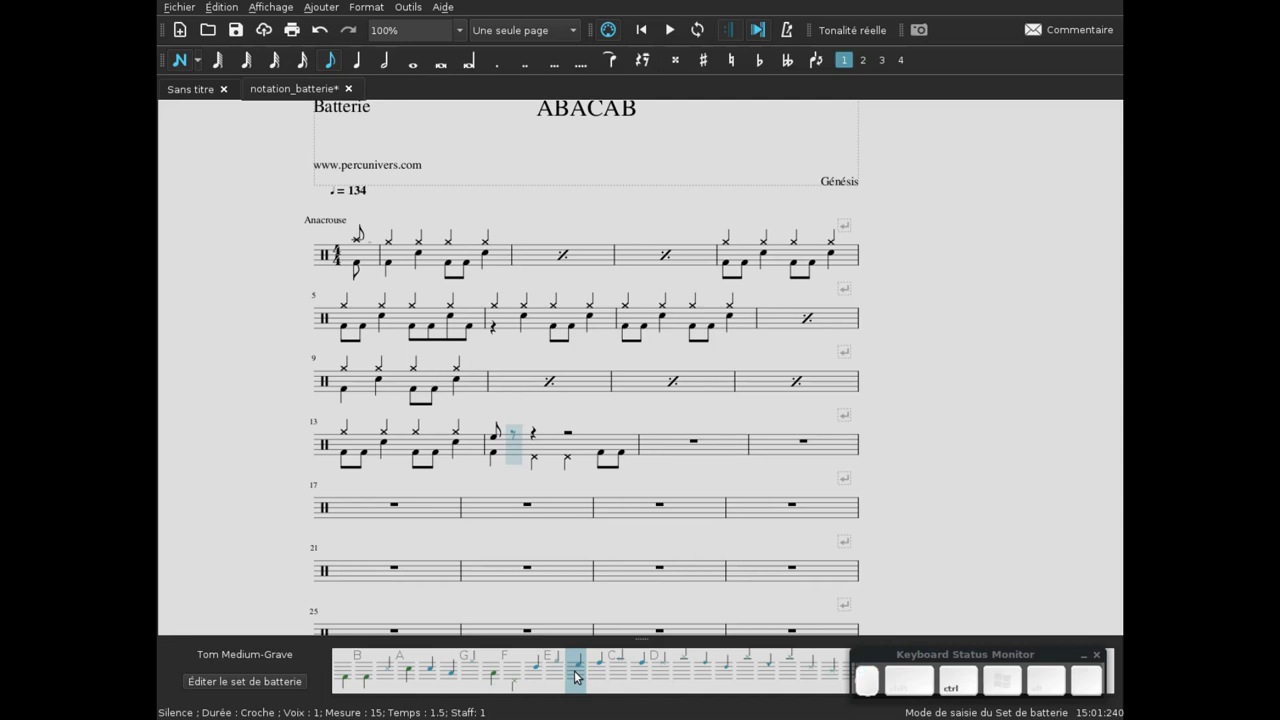
key("ctrl+z")
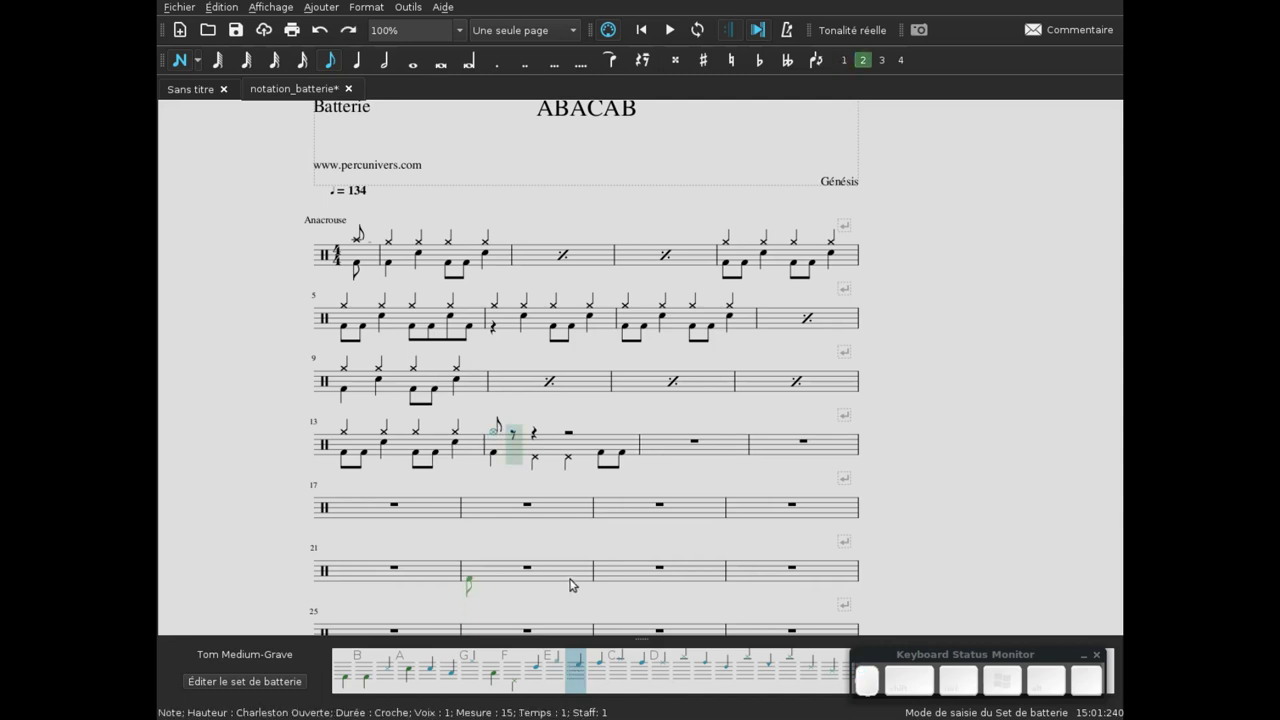
key("Right")
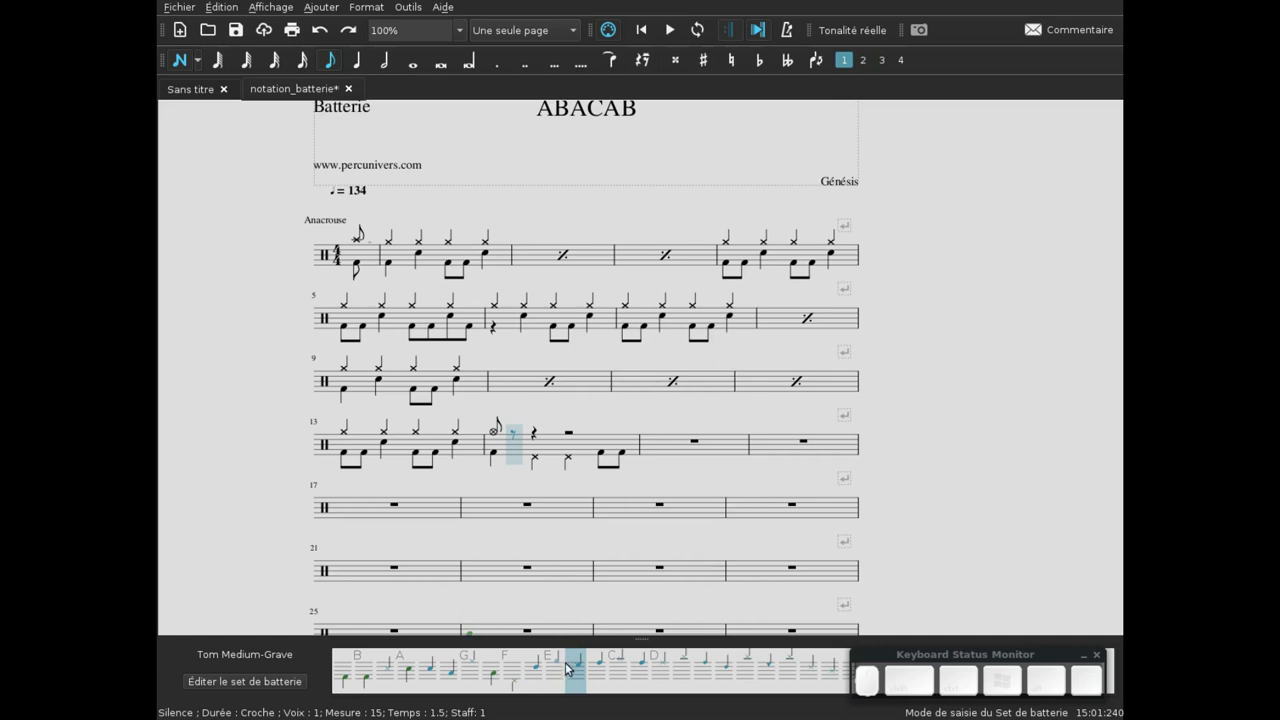
left_click(579, 664)
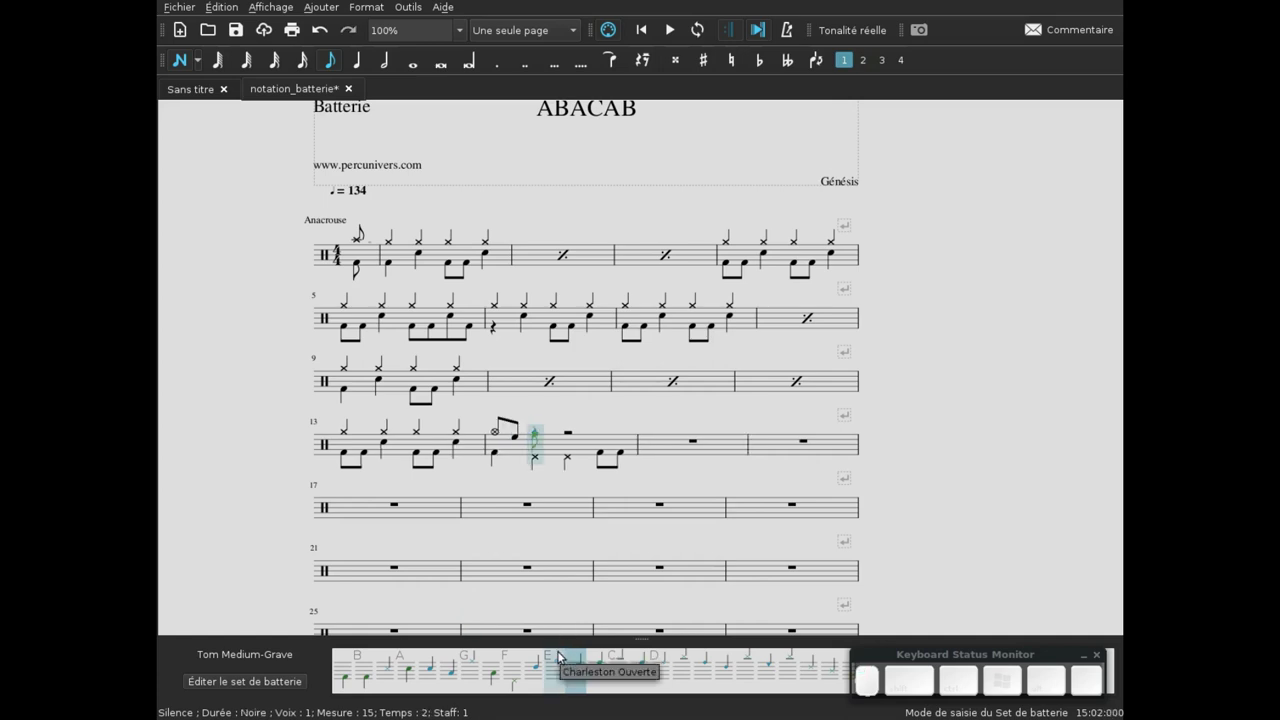
- Add eighth rests in the fill and choose the low floor tom as the drum sound
key("0")
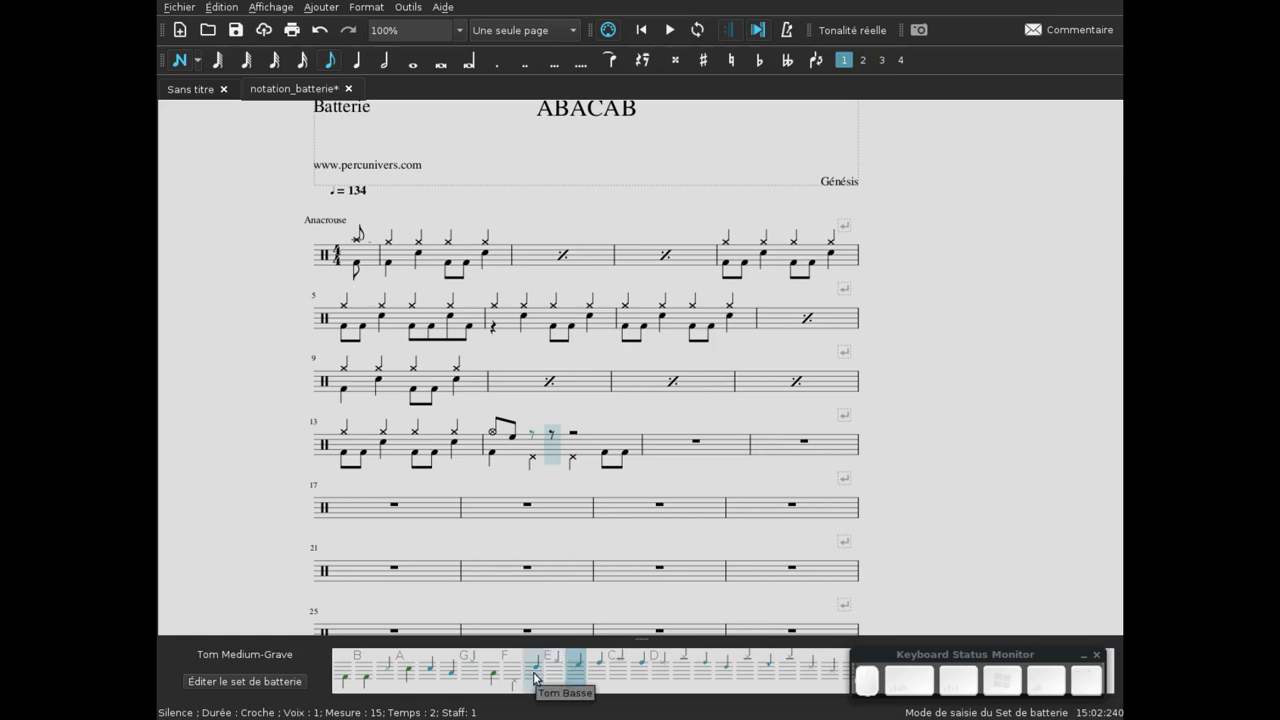
left_click(536, 670)
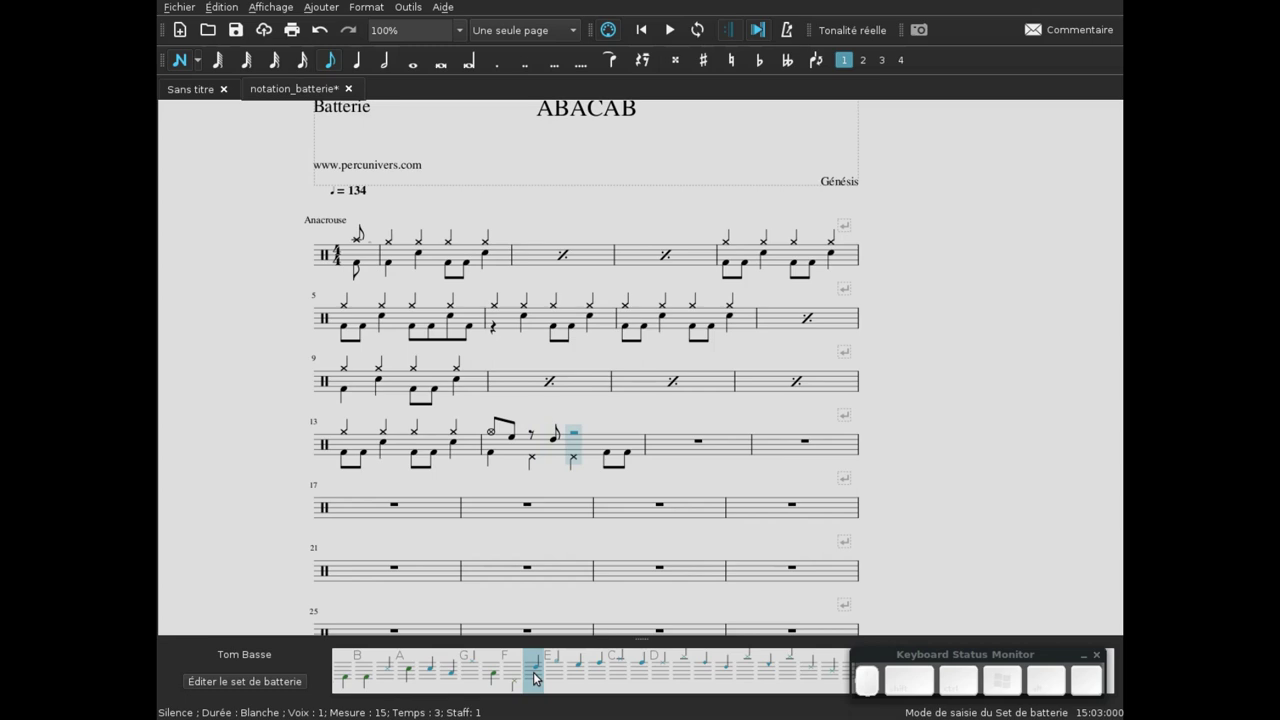
key("0")
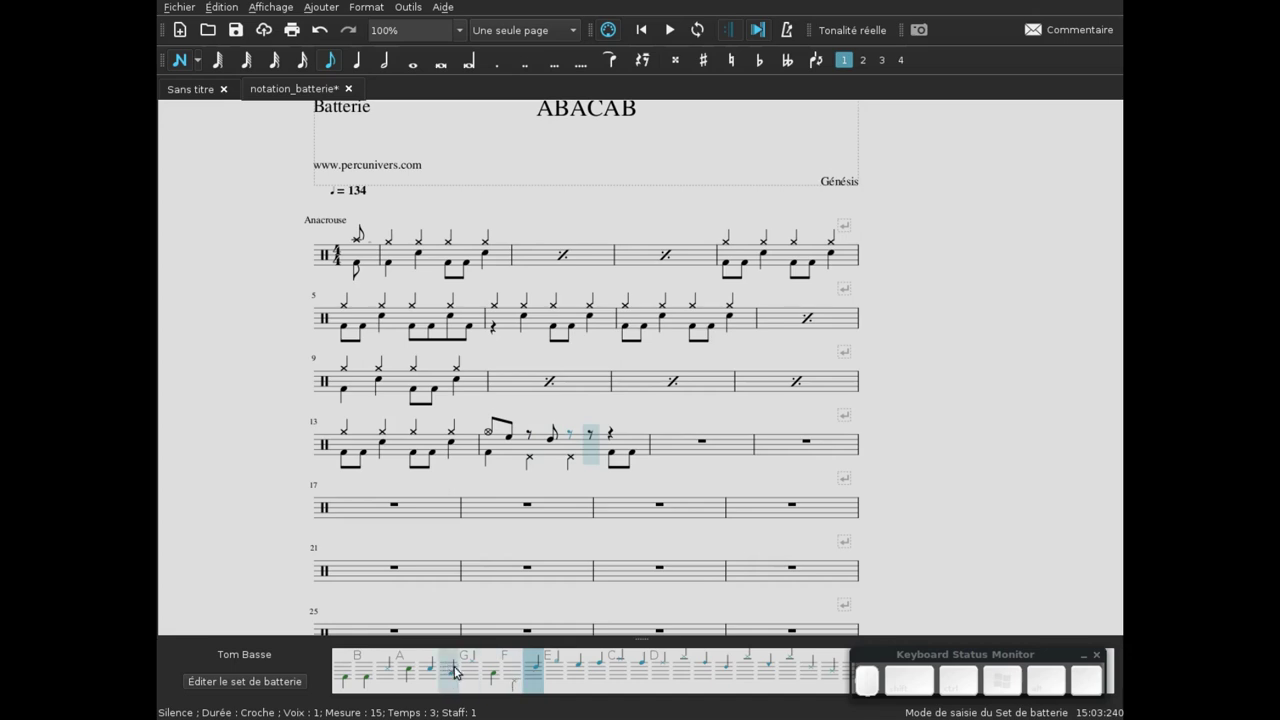
left_click(460, 675)
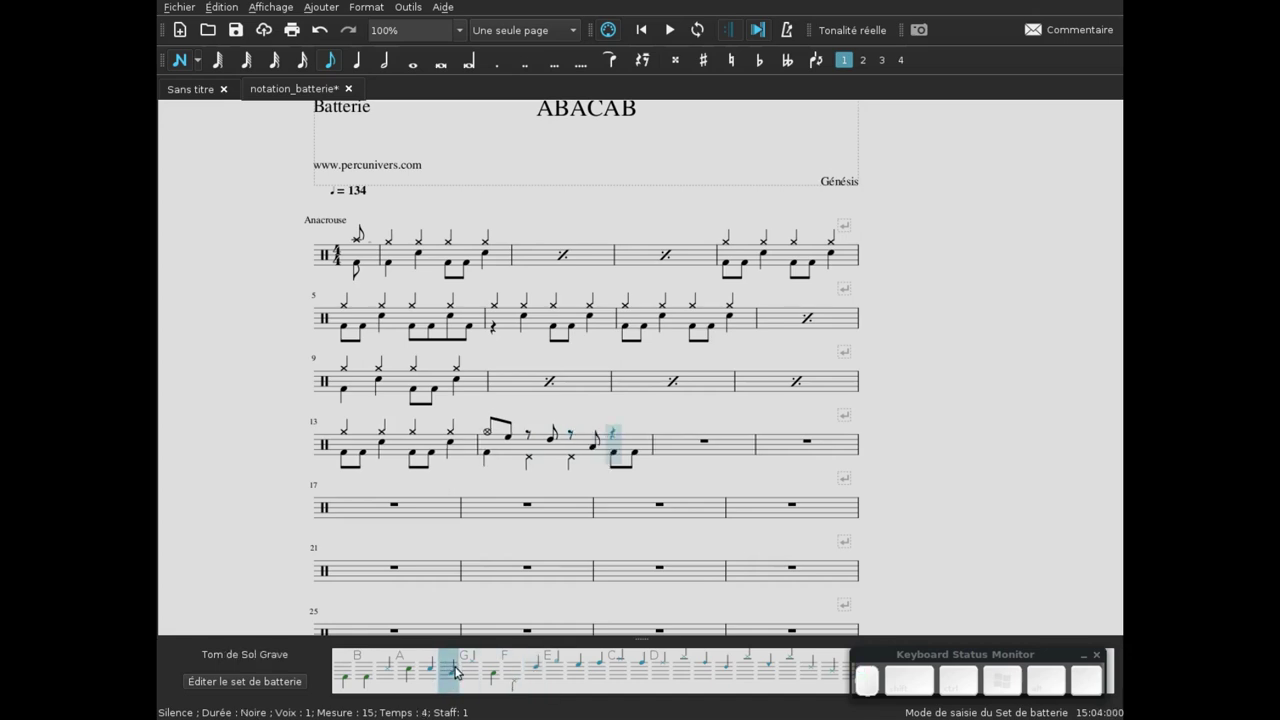
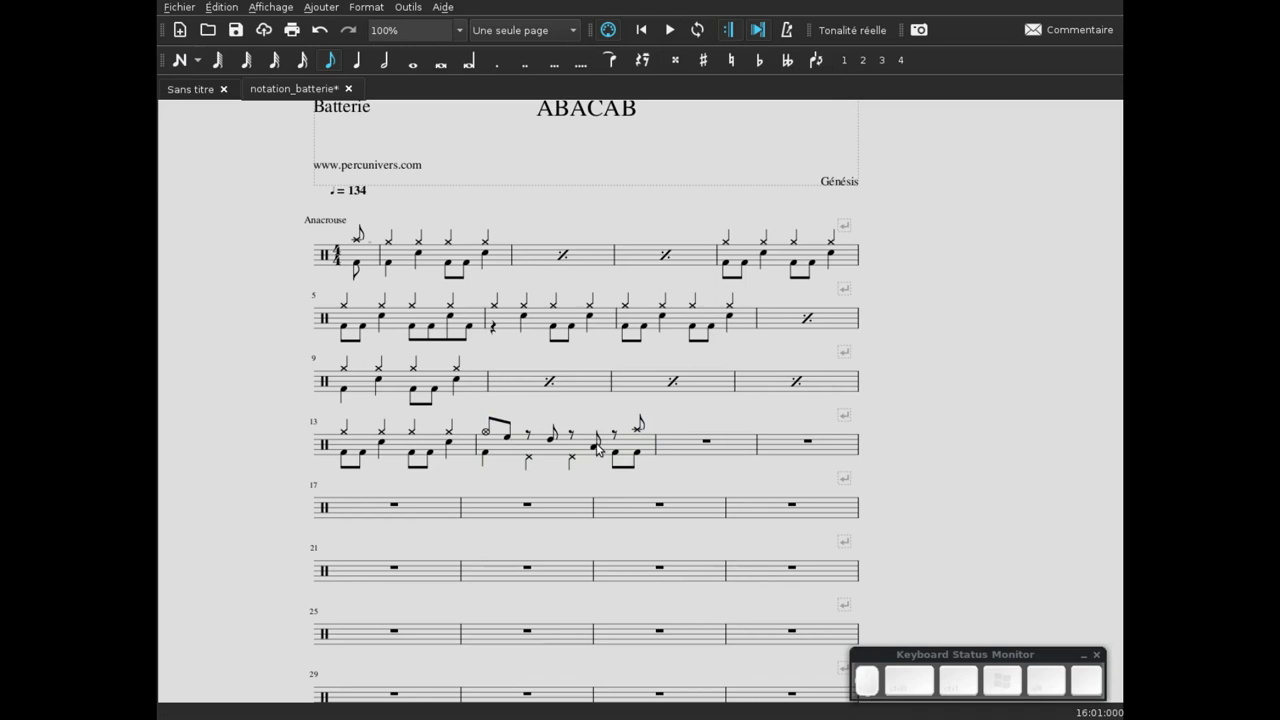
- Fill bar 15 with hi-hat eighths, turn the first into a rest and the second into an open hi-hat
left_click(682, 446)
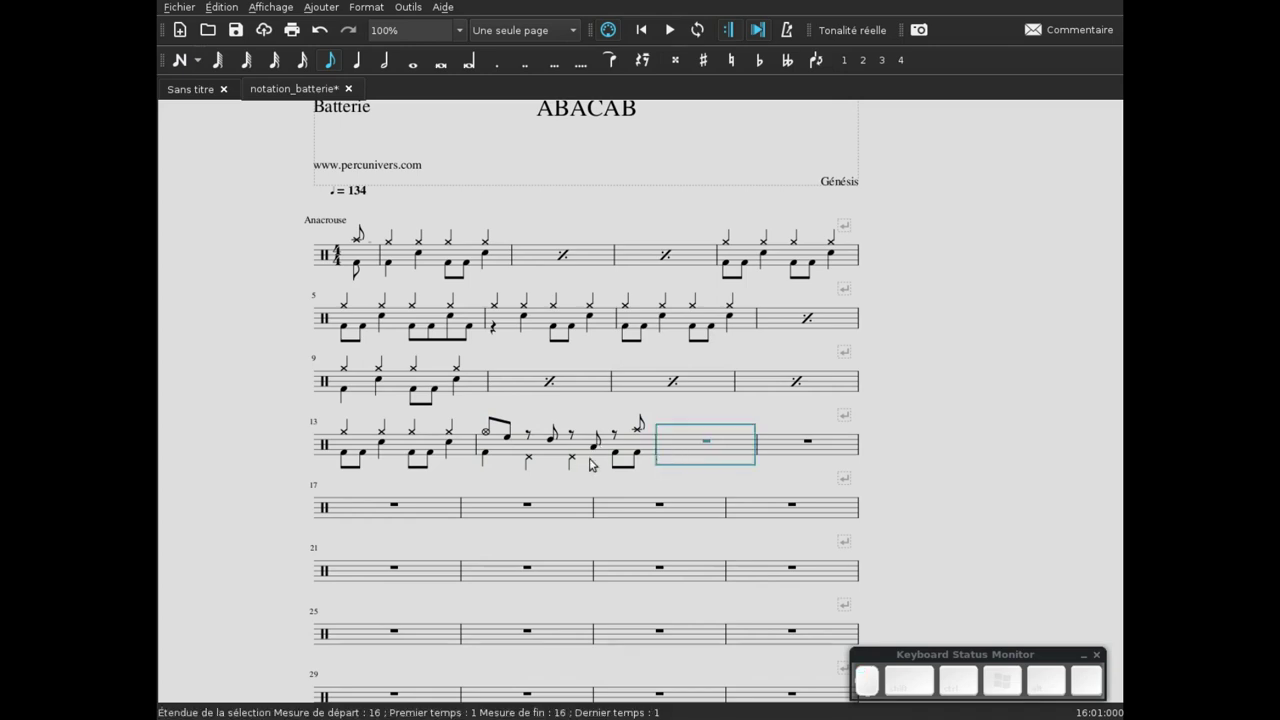
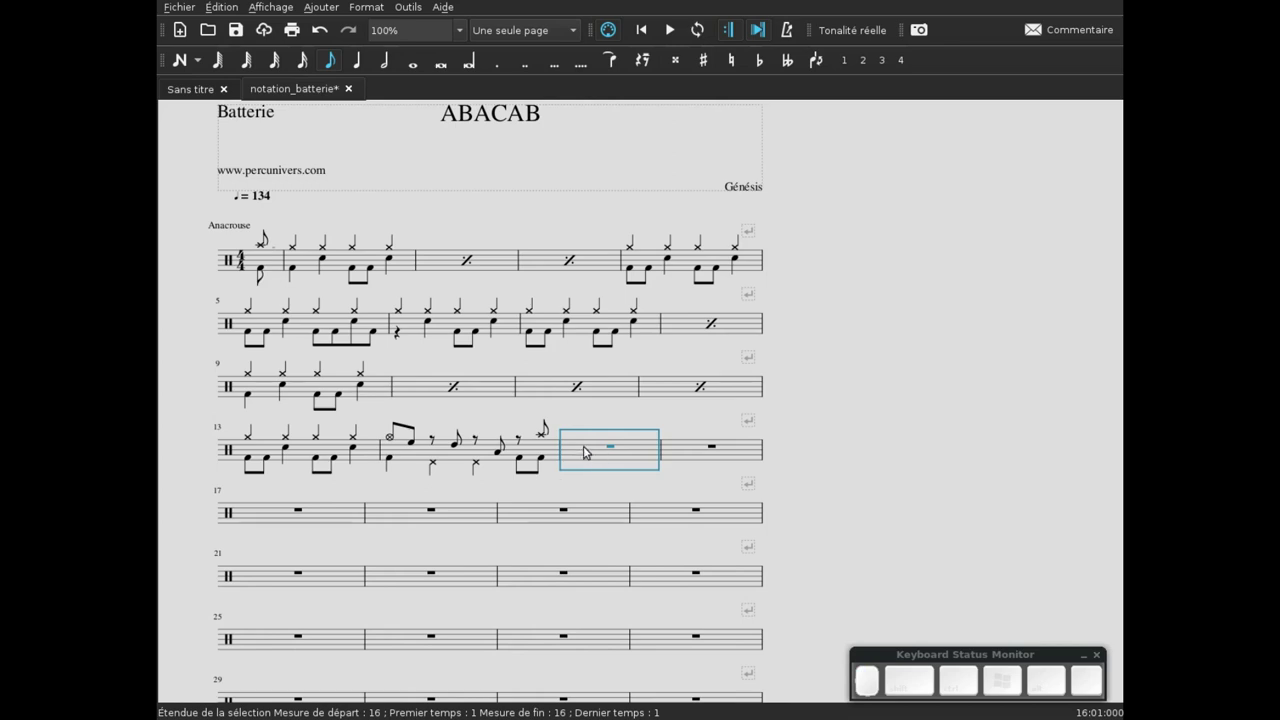
key("n")
key("KP_4")
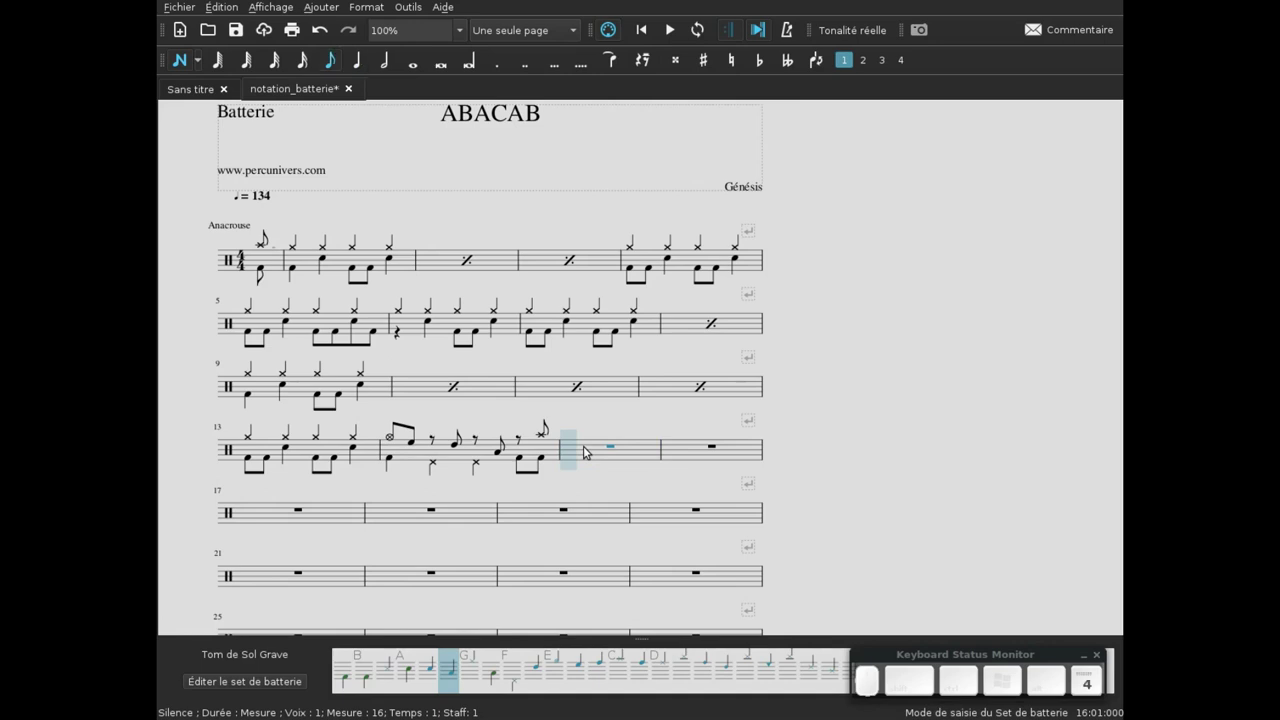
key("g")
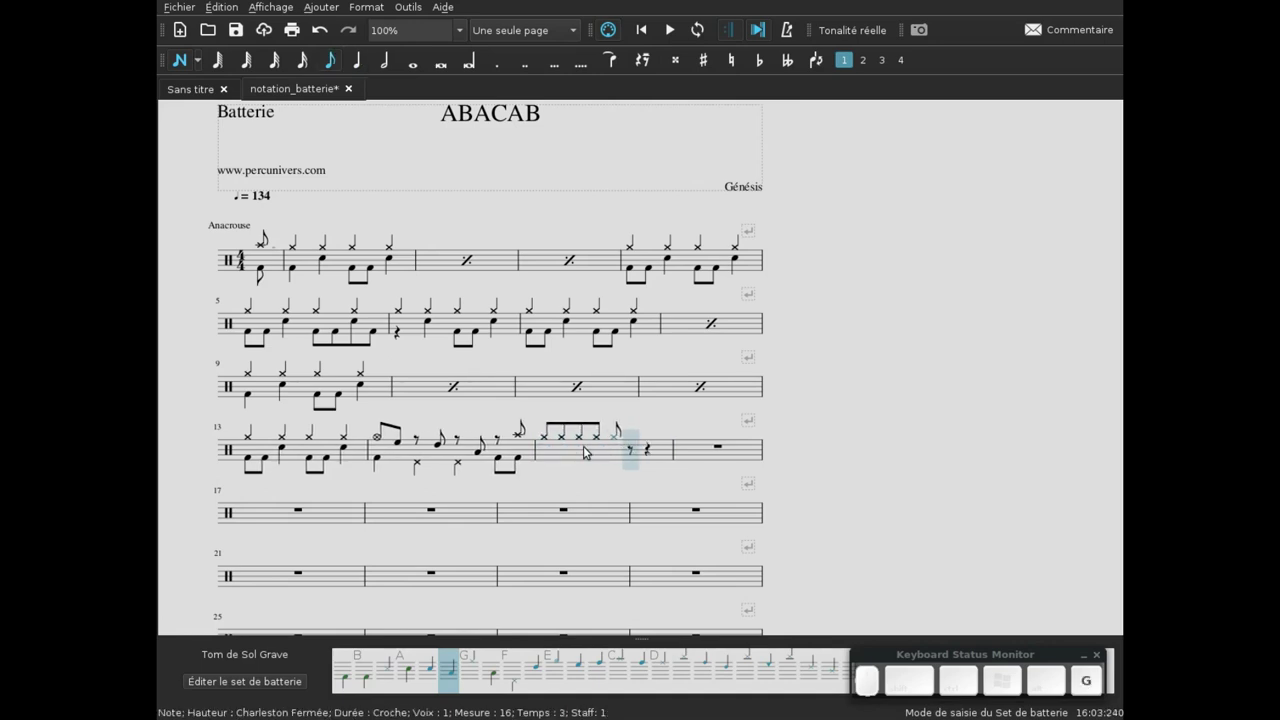
key("Escape")
left_click(548, 444)
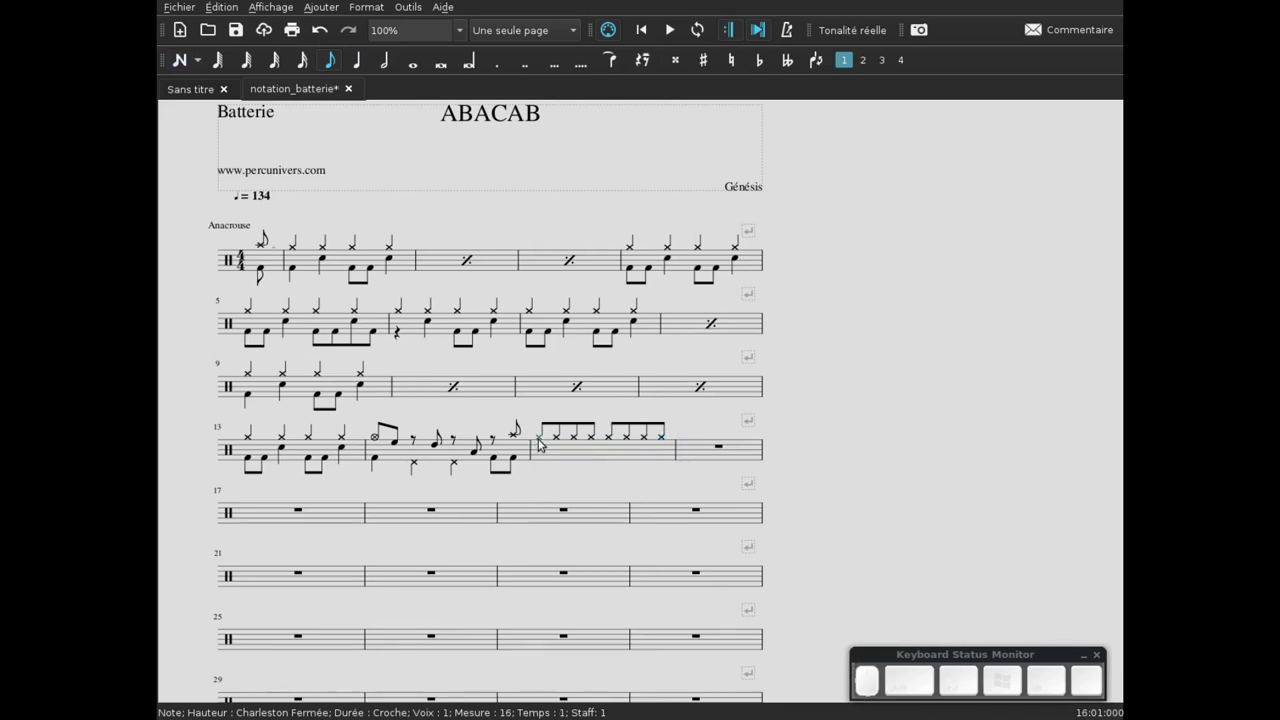
key("KP_0")
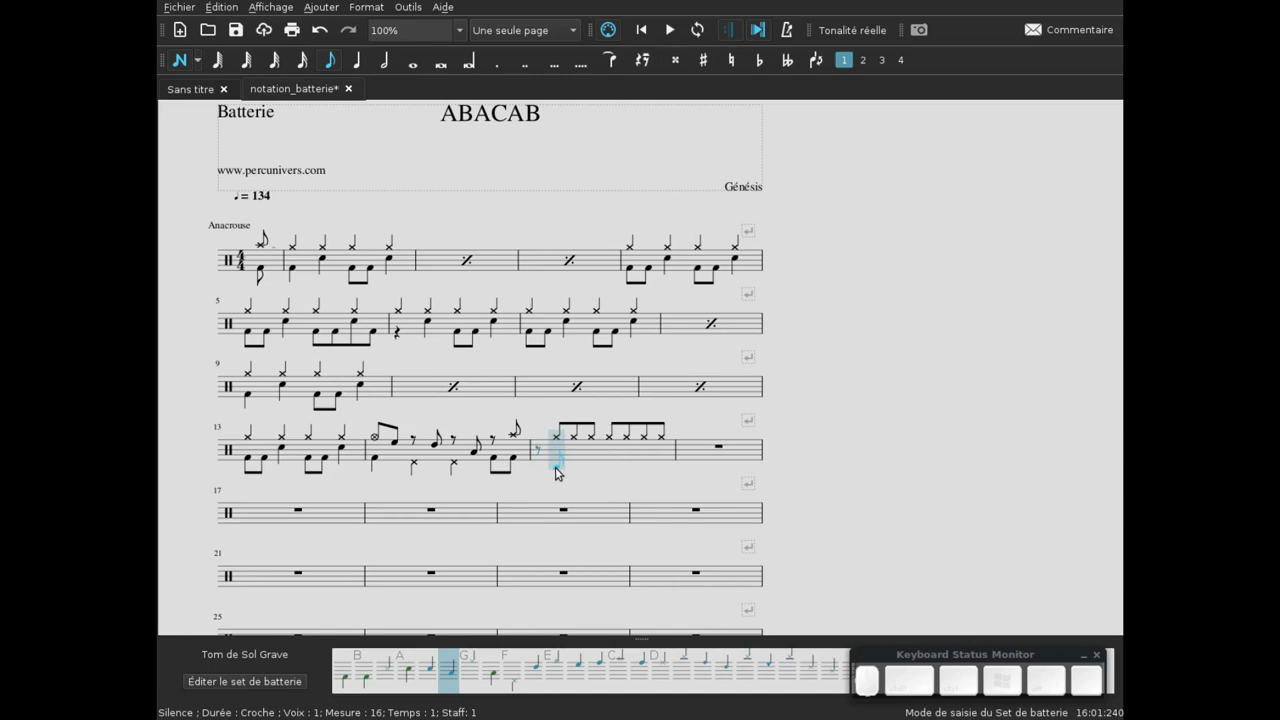
key("e")
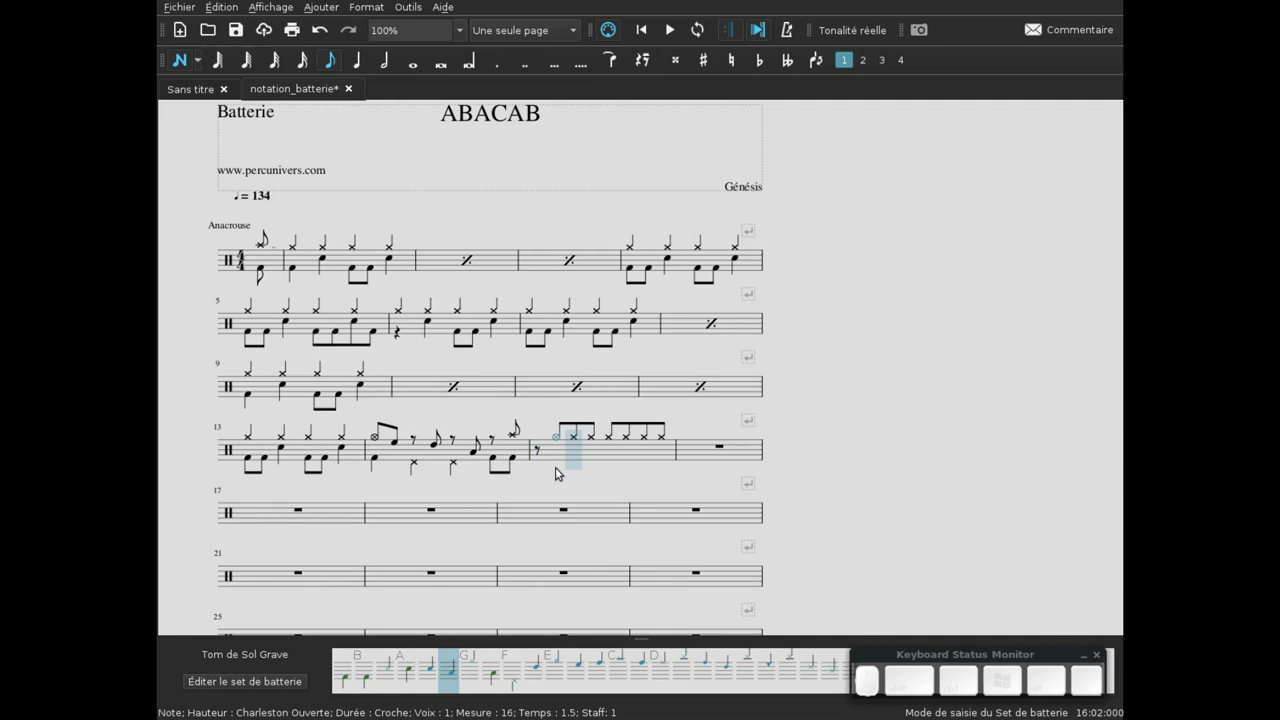
- Try lower-voice bass drum entries in bar 15, undoing the misplaced notes and repositioning the cursor
key("KP_4")
key("b")
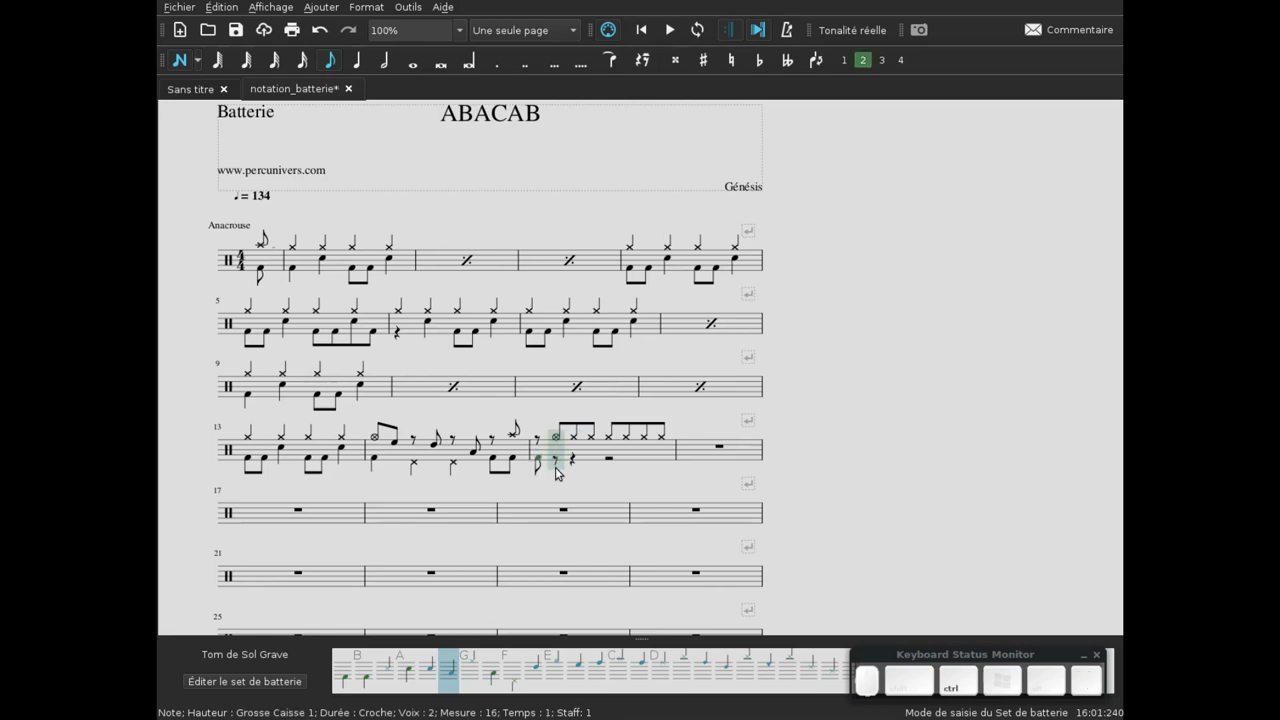
key("ctrl+z")
key("Right")
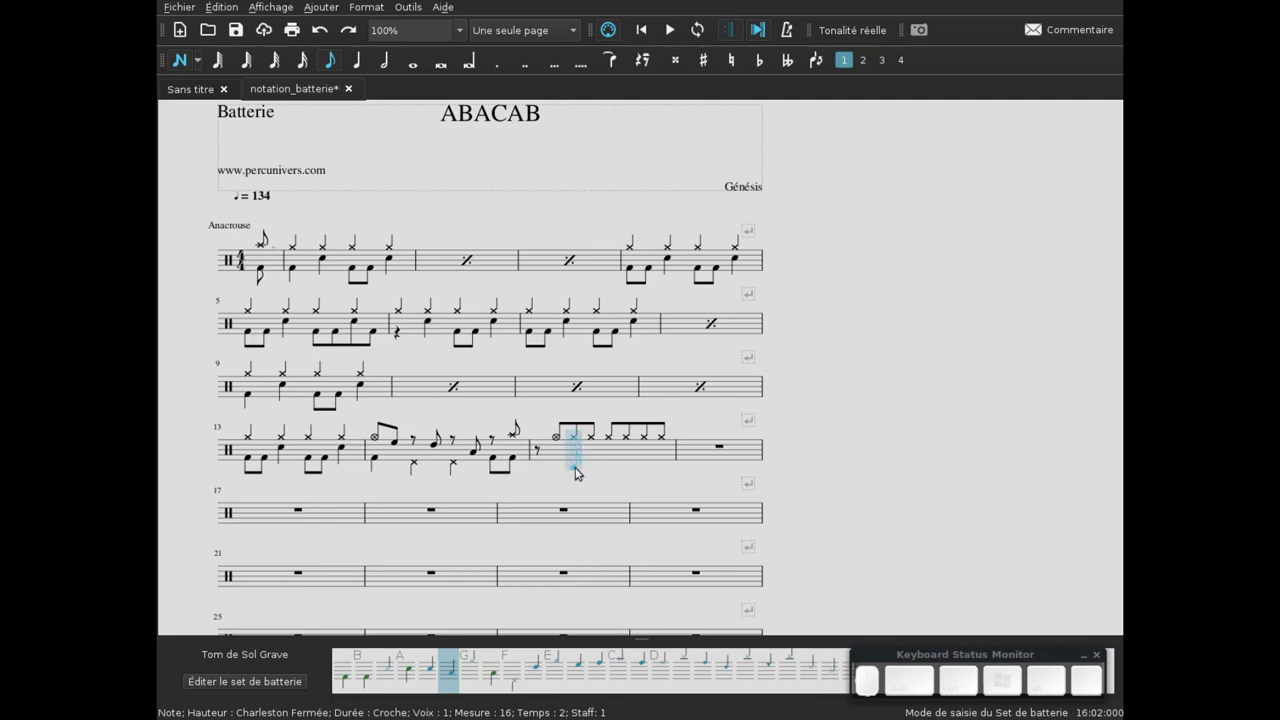
key("Left")
key("Right")
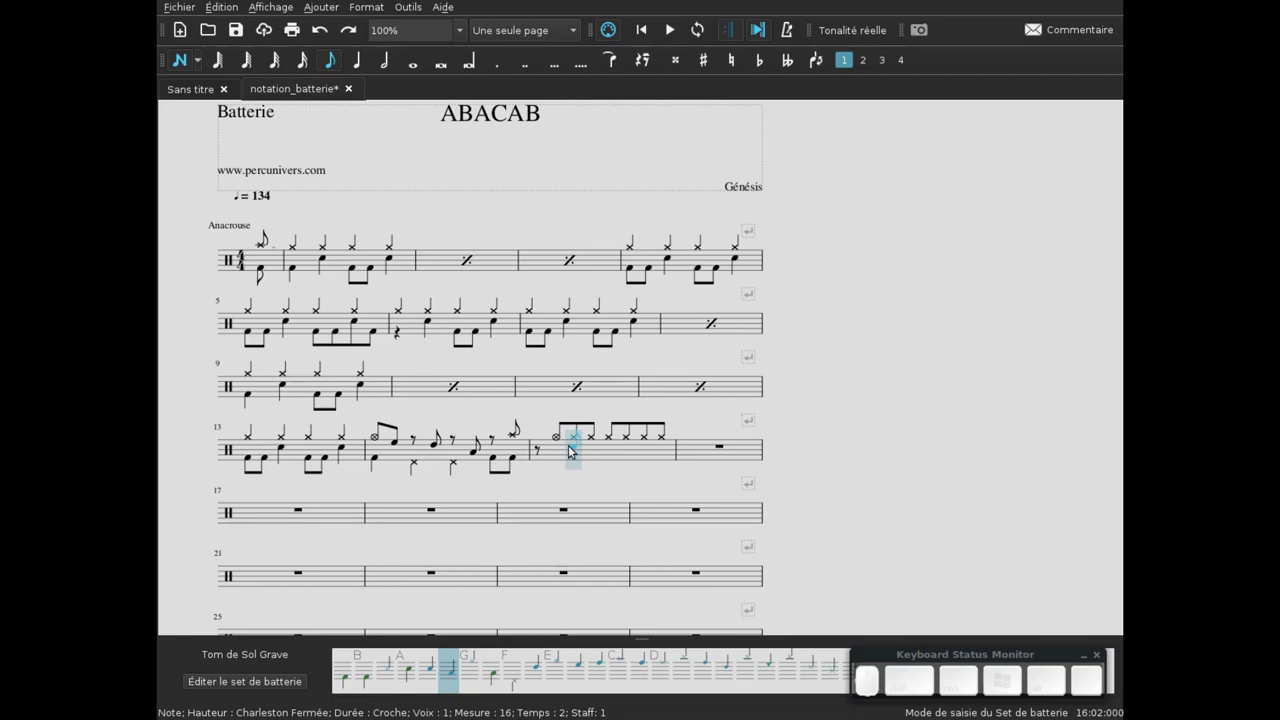
key("5")
key("b")
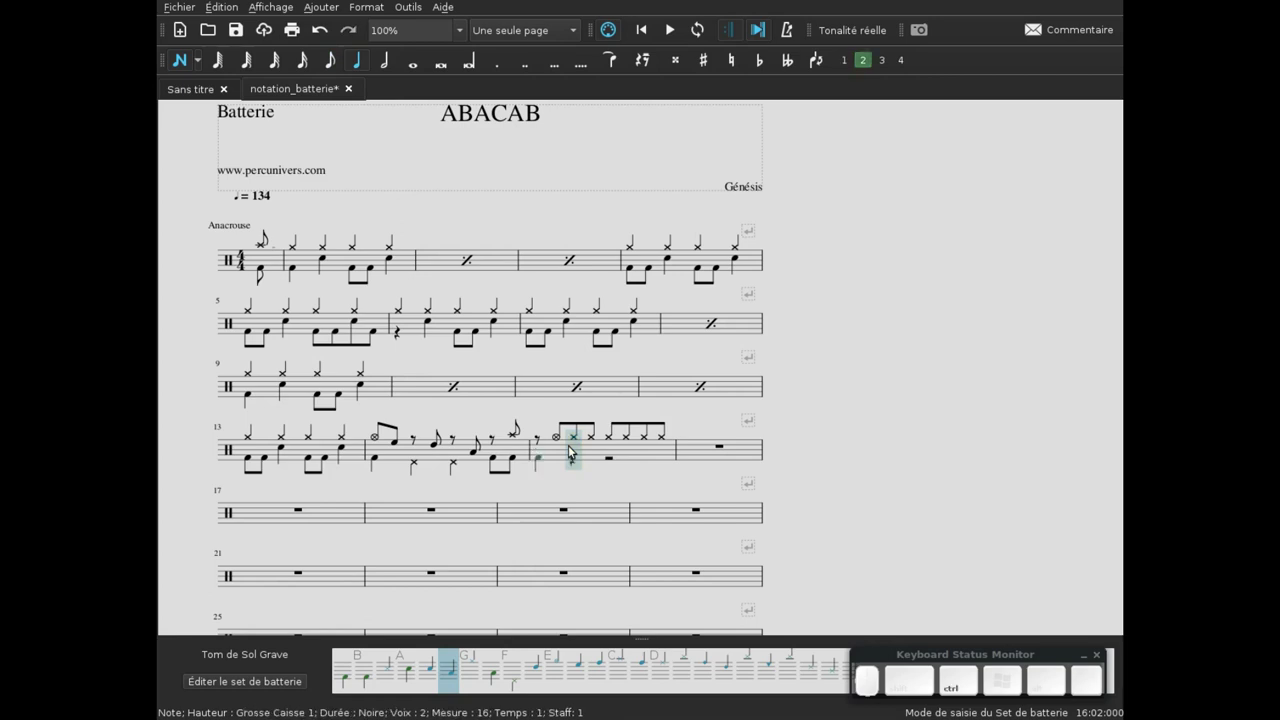
key("ctrl+z")
key("Left")
key("Left")
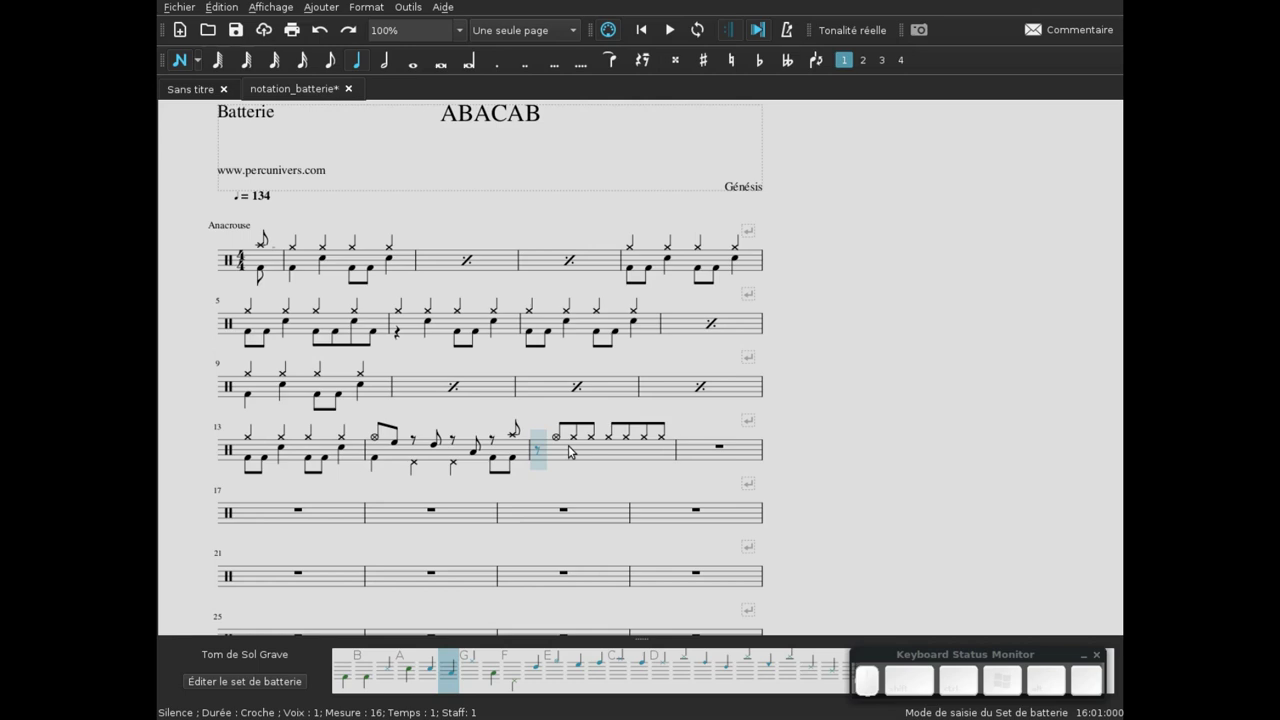
key("Left")
key("Right")
key("Right")
key("Left")
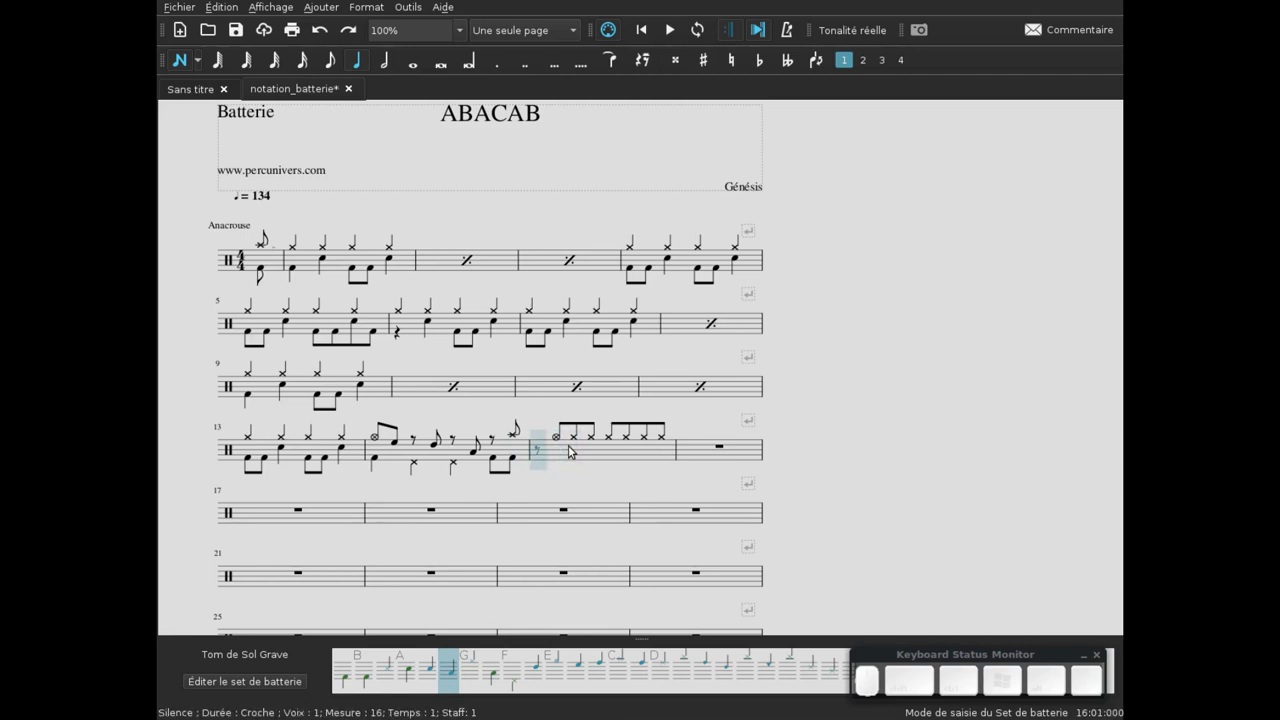
- Enter bass drum quarter notes and a quarter rest in bar 15's lower voice
key("KP_4")
key("KP_5")
key("b")
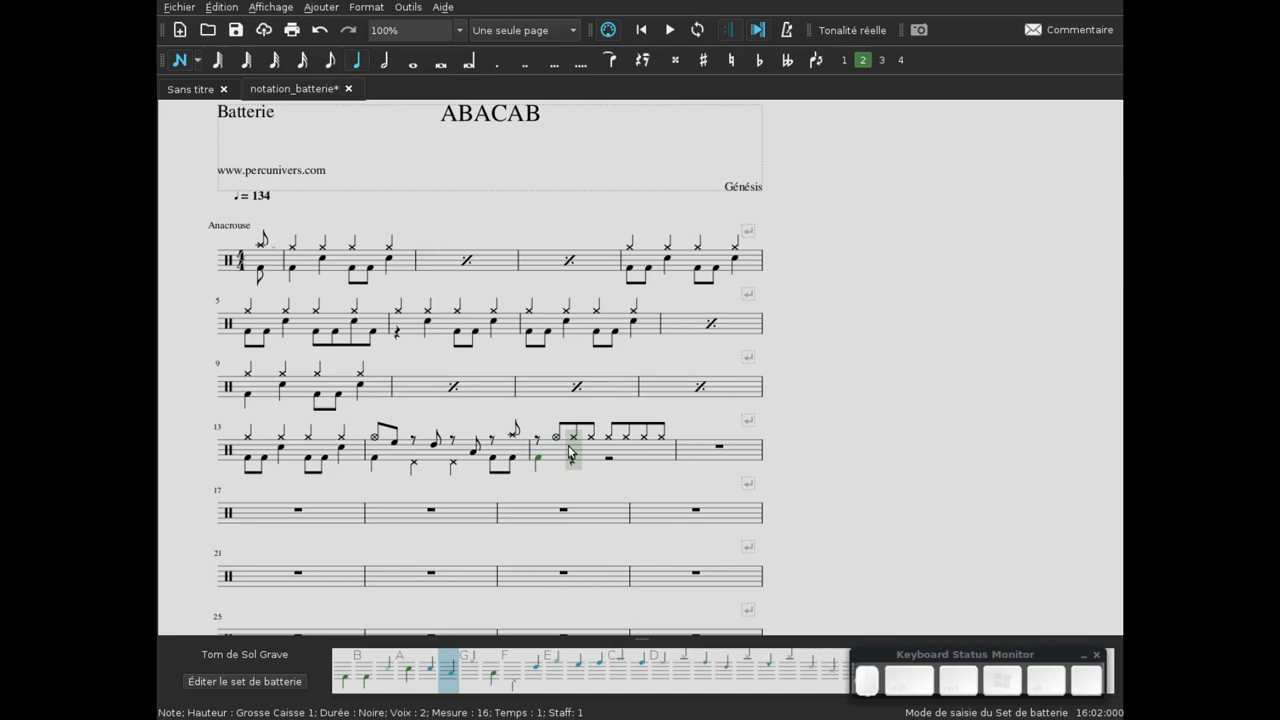
key("b")
key("b")
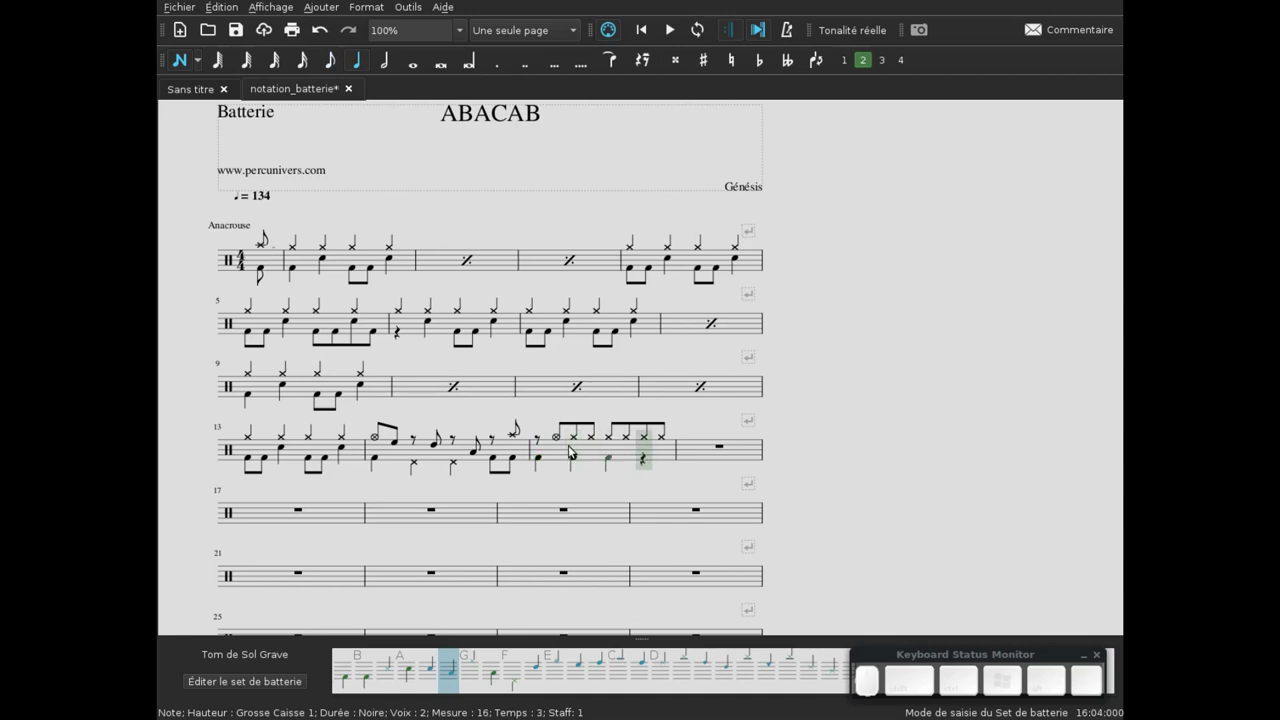
key("a")
key("Left")
key("Left")
key("Right")
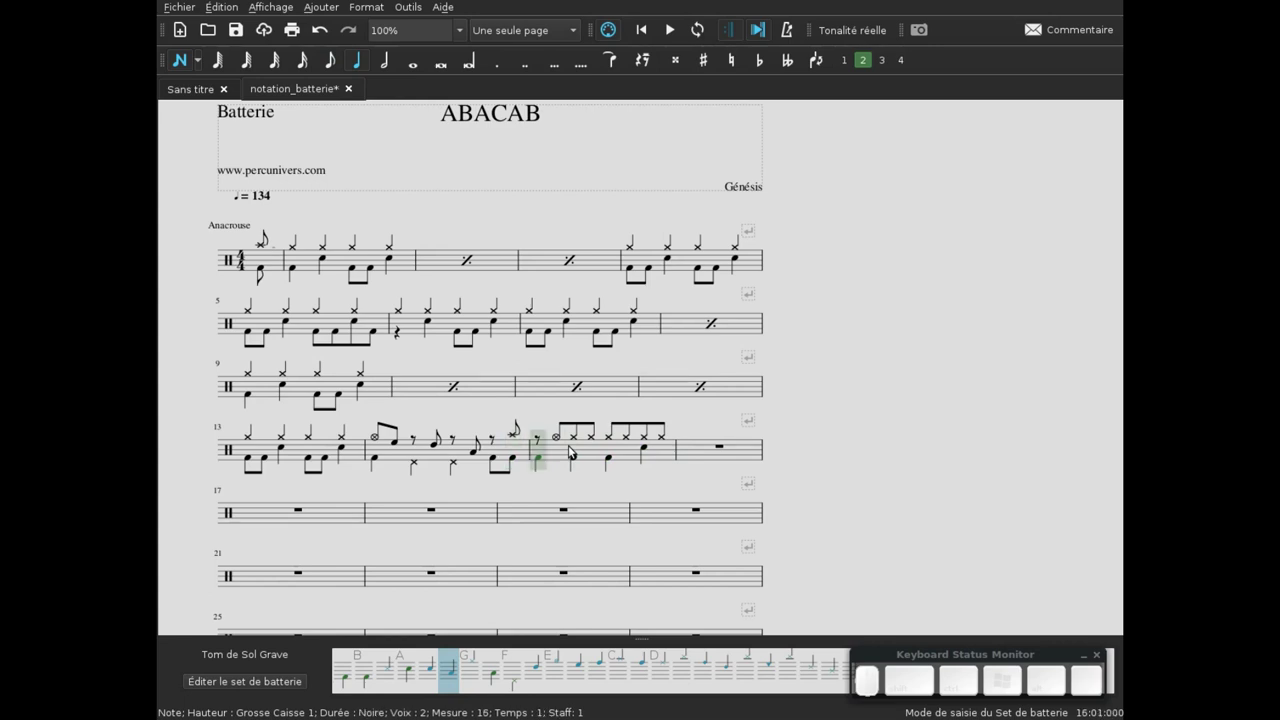
key("KP_0")
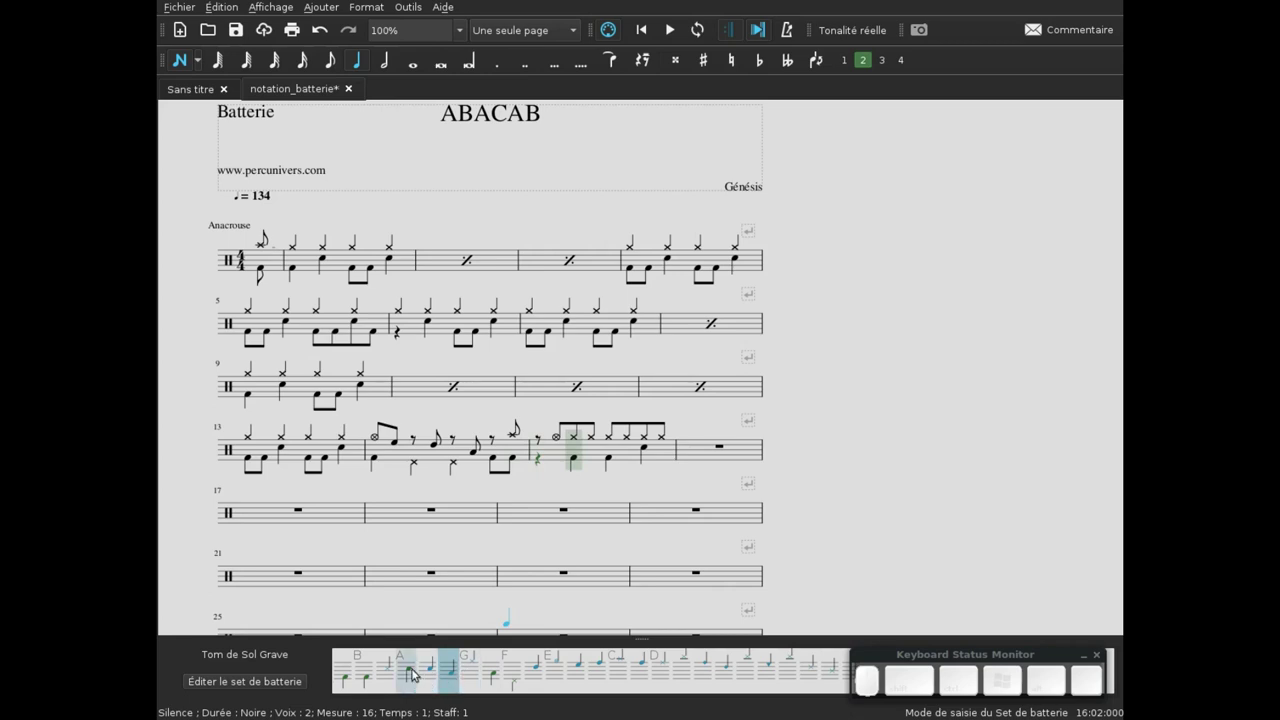
- Place an acoustic snare note on beat two of bar 15 and select the line's last empty bar
left_click(417, 667)
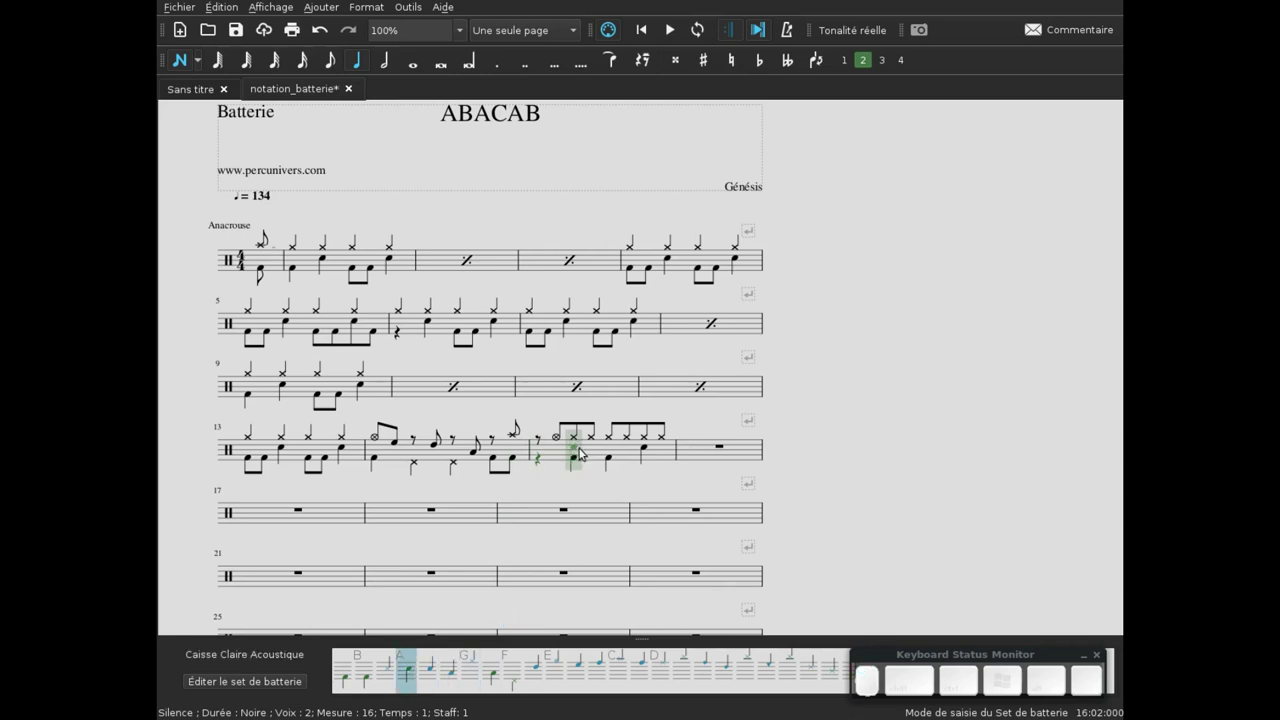
left_click(583, 446)
key("Escape")
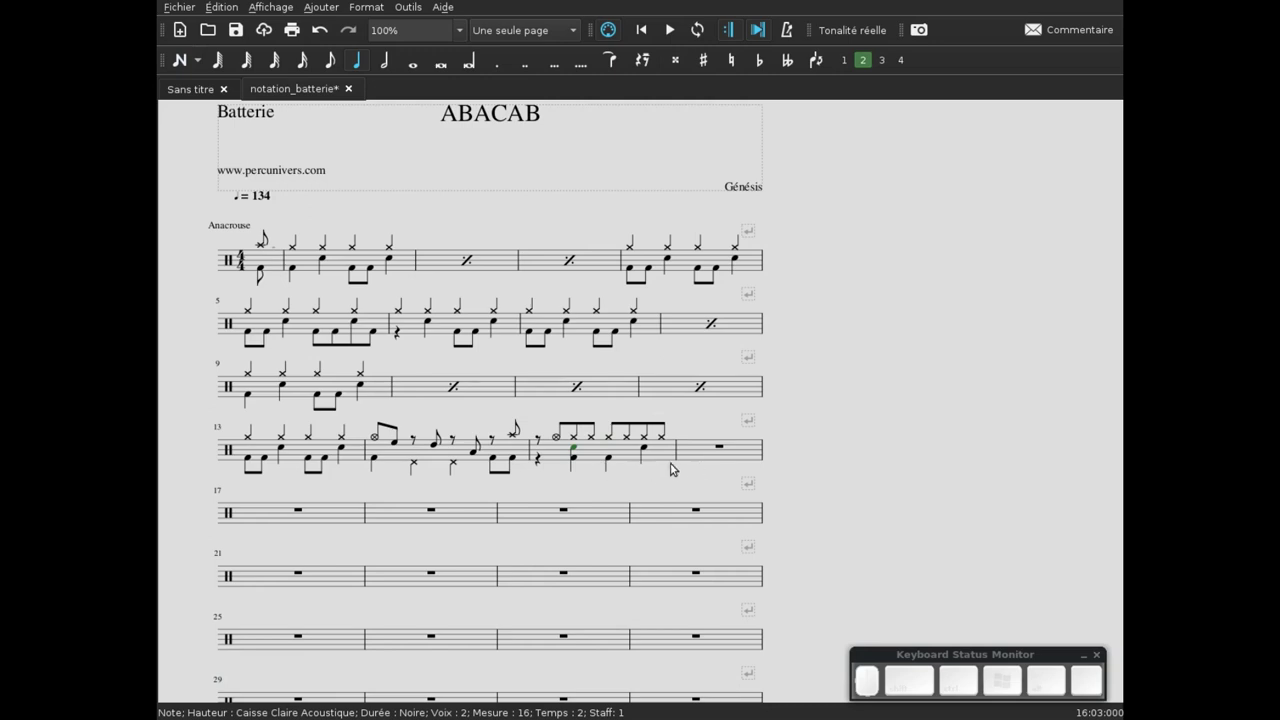
left_click(700, 451)
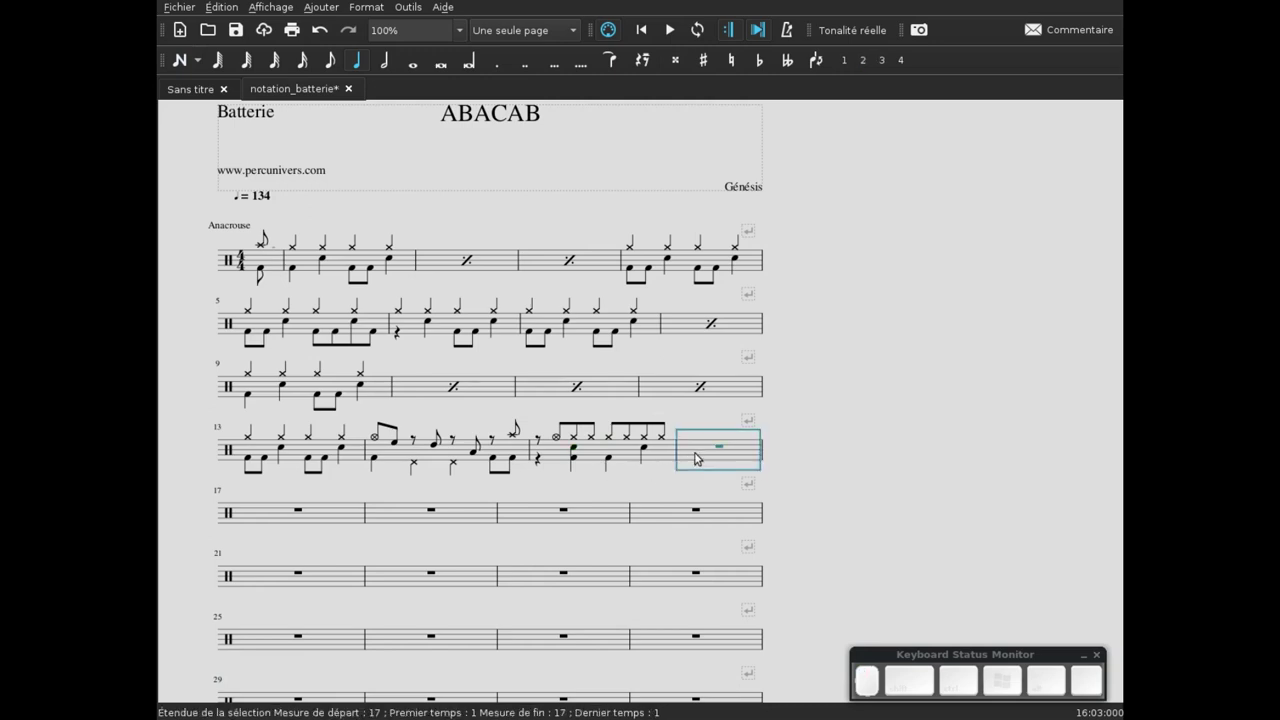
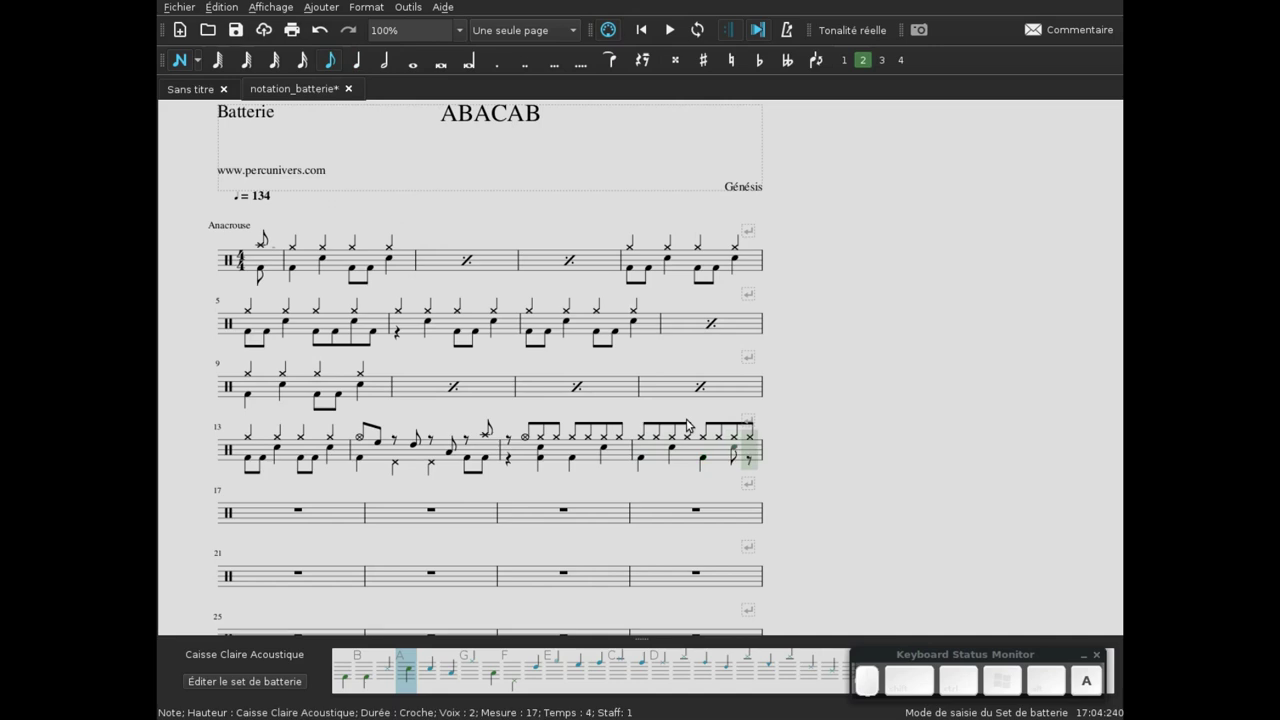
- Add a bass drum eighth on bar 16's last off-beat and select the first empty bar of line five
key("b")
key("Escape")
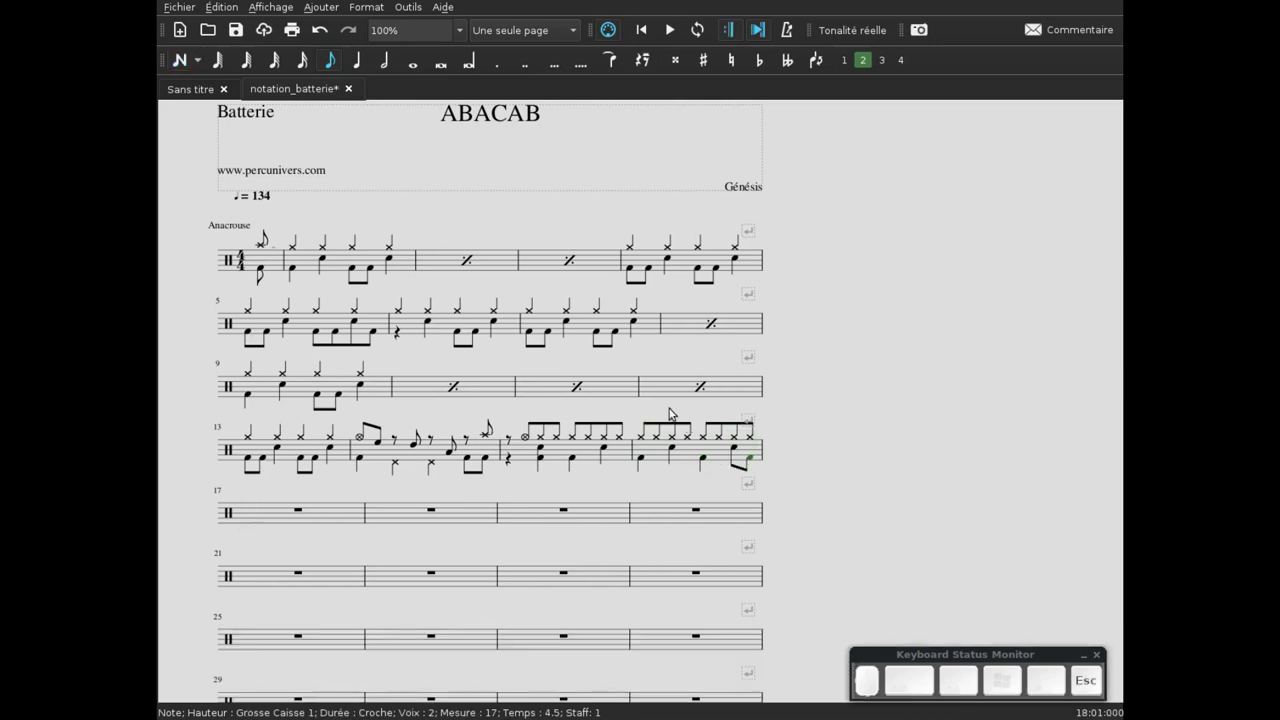
left_click(694, 458)
left_click(663, 486)
left_click(448, 514)
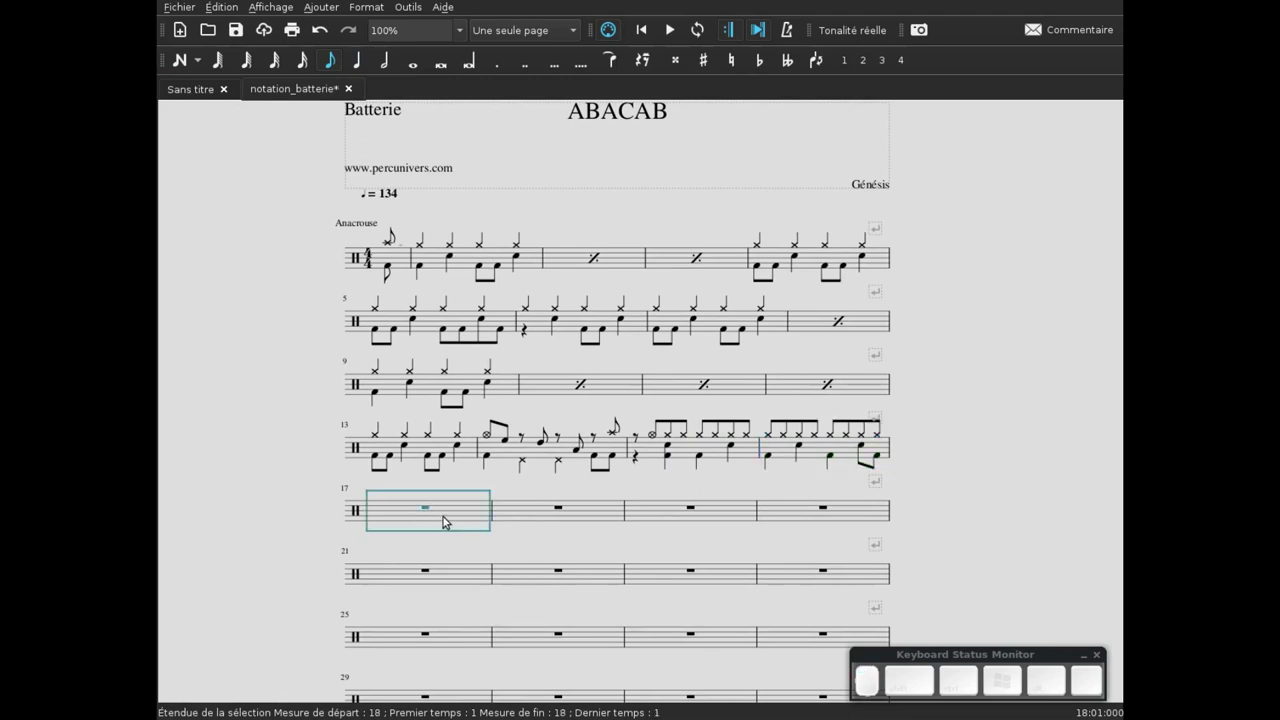
- Copy the hi-hat groove into bar 17 and change its last snare to a quarter note
key("ctrl+v")
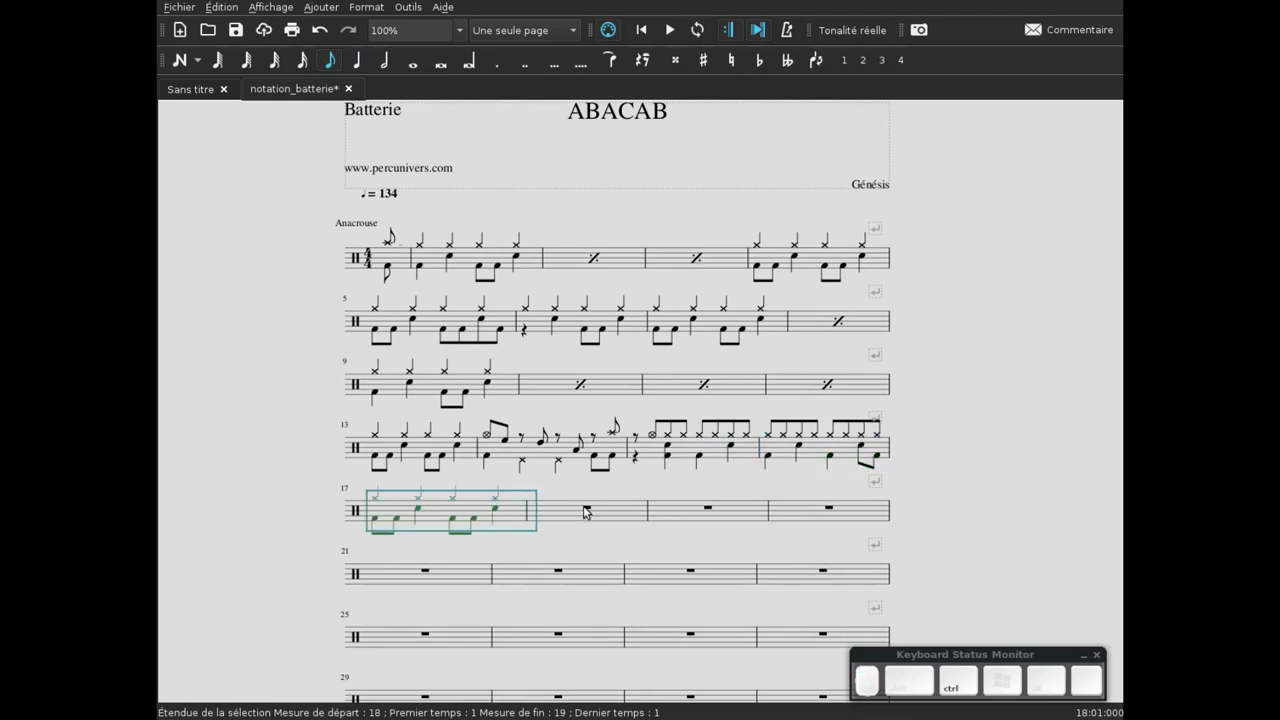
key("ctrl+z")
left_click(795, 451)
key("ctrl+c")
left_click(457, 512)
key("ctrl+v")
left_click(510, 512)
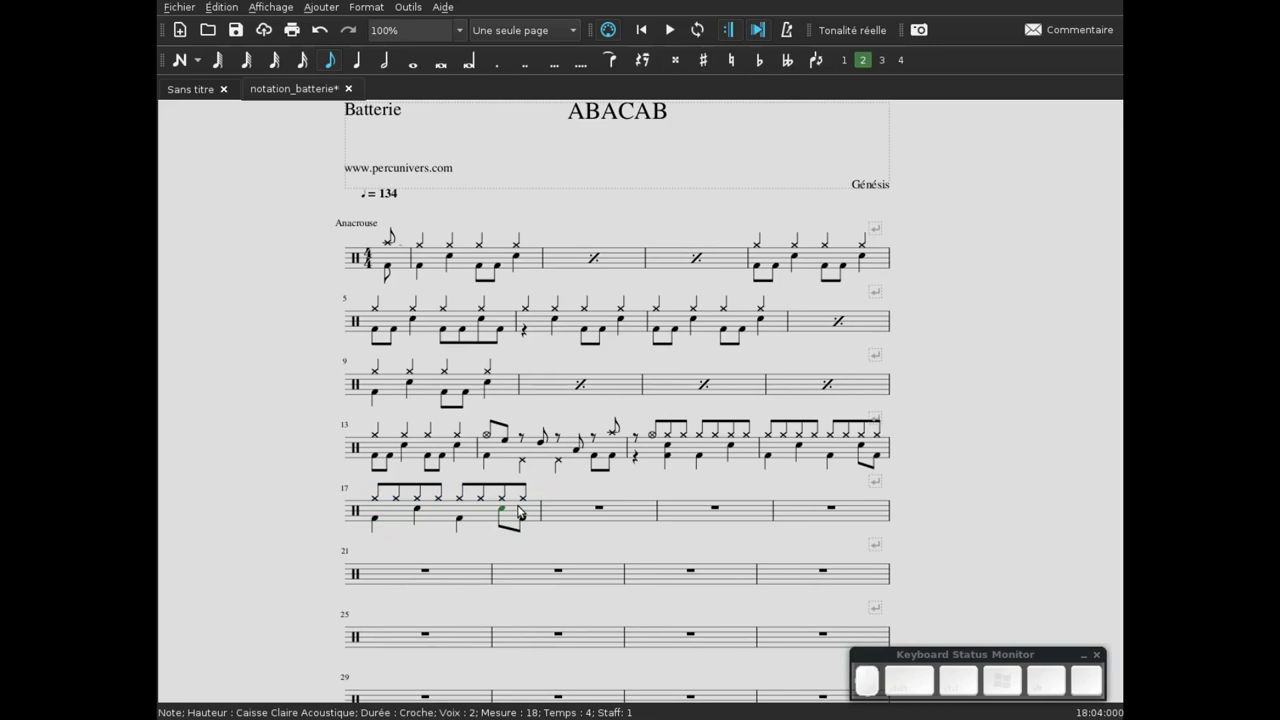
key("5")
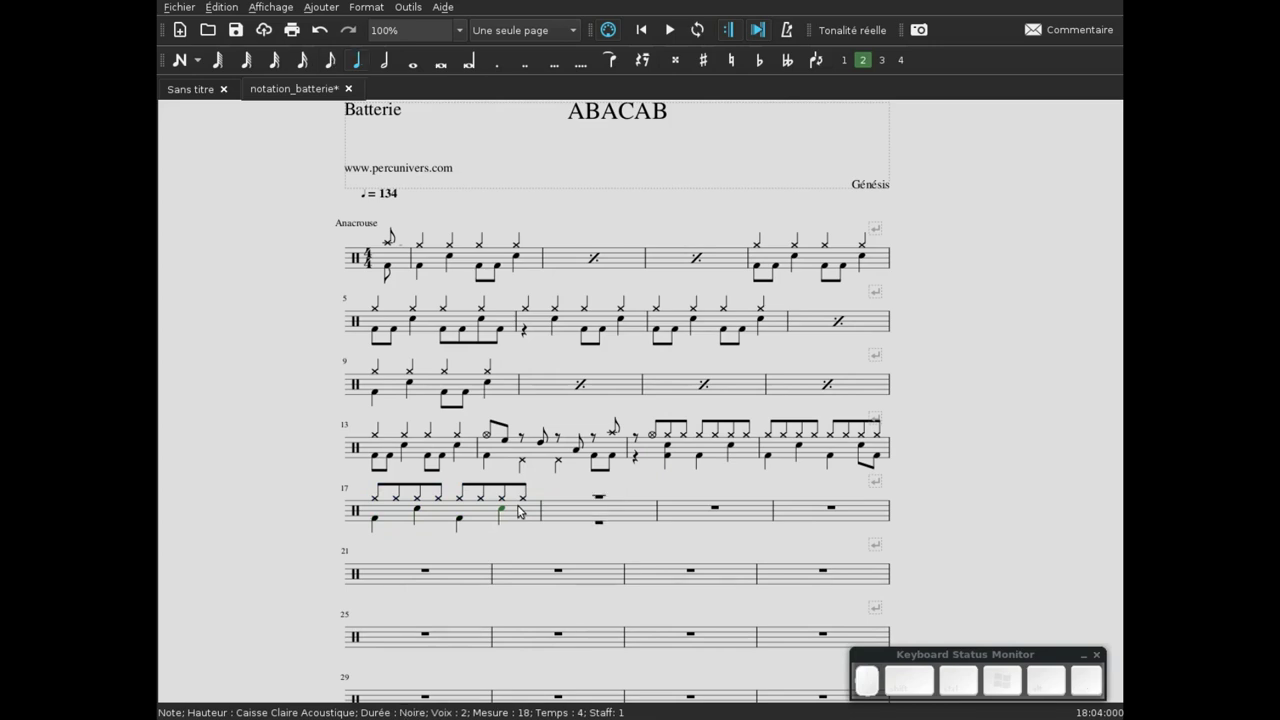
- Paste the copied groove into the empty measure 18
left_click(582, 511)
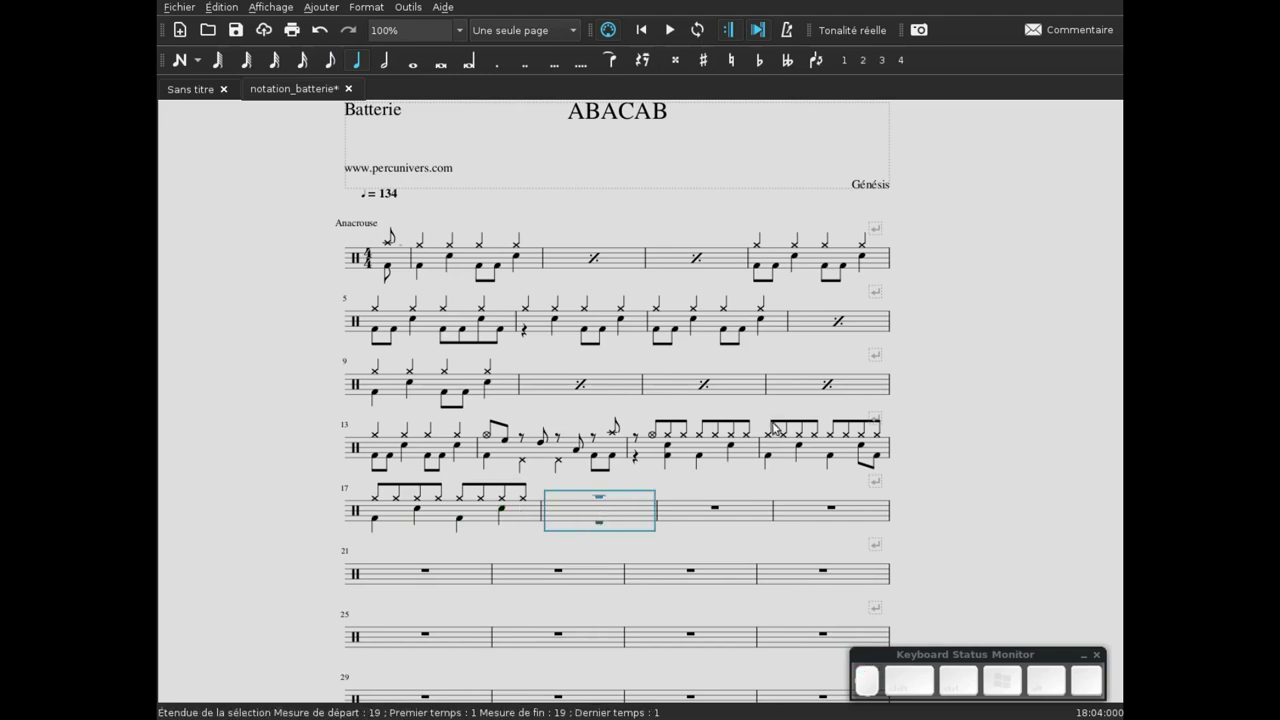
key("ctrl+v")
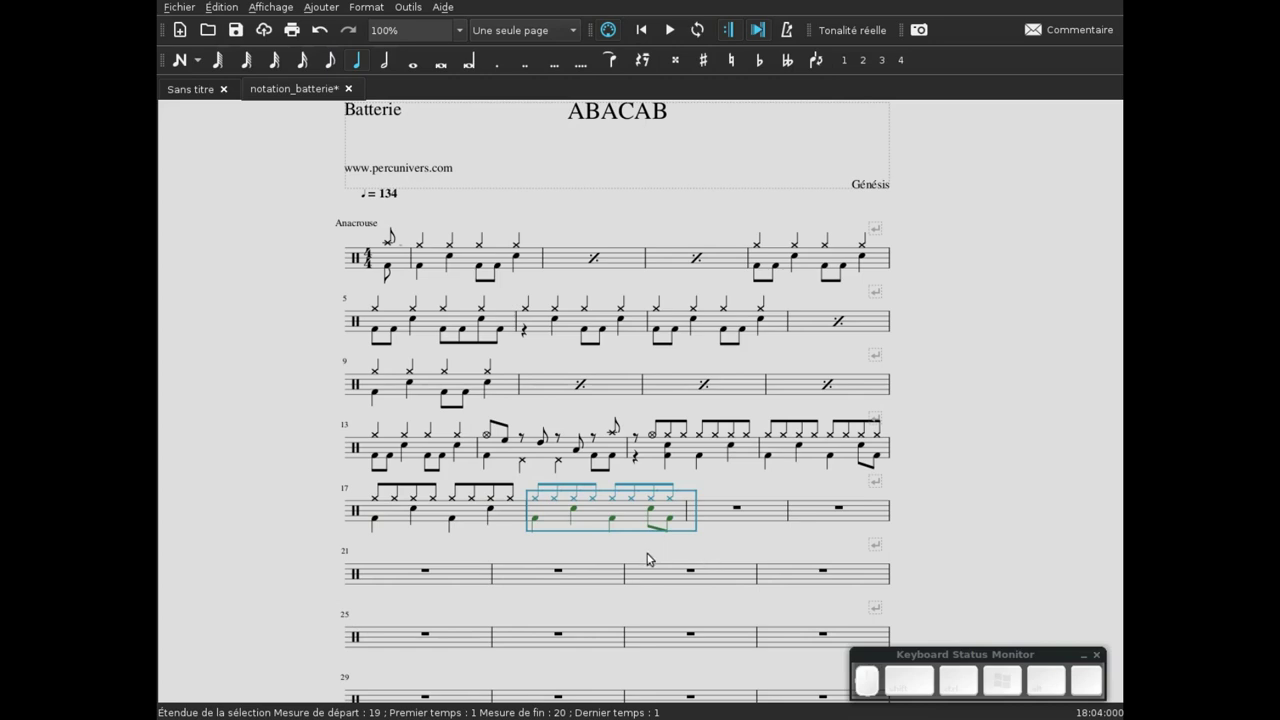
left_click(648, 548)
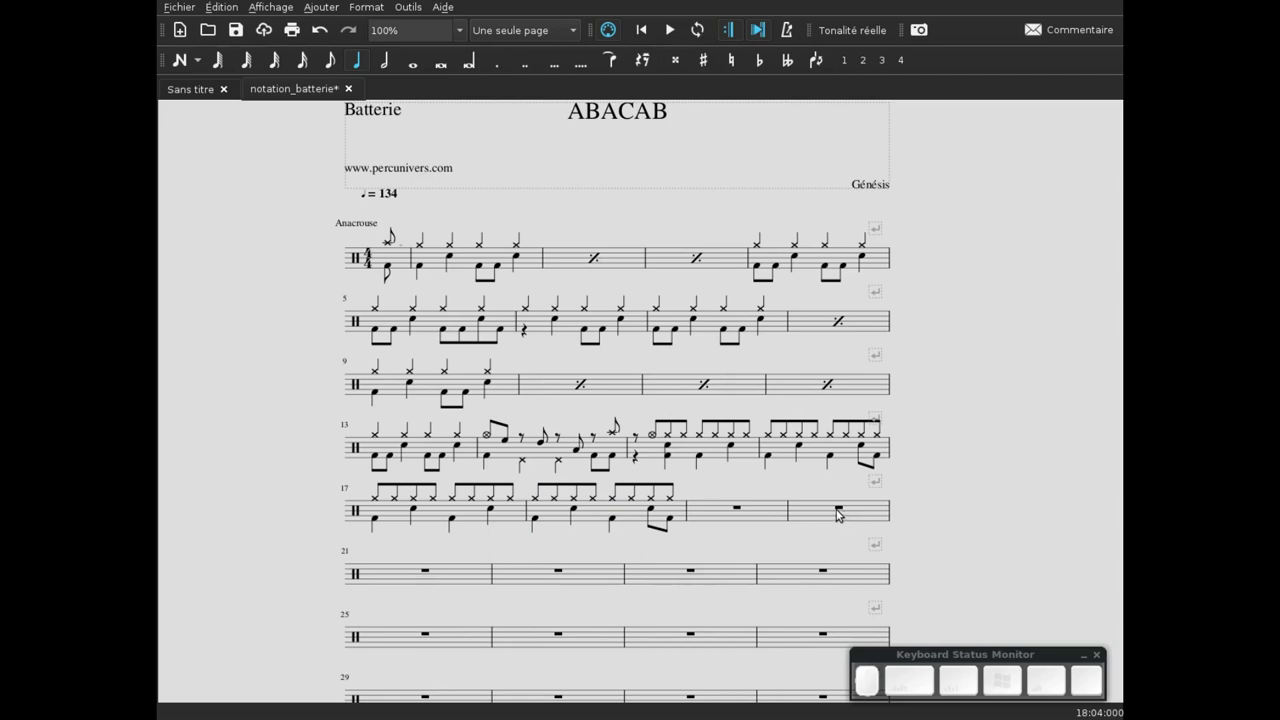
- Play the ABACAB drum score back from its first note
left_click(392, 243)
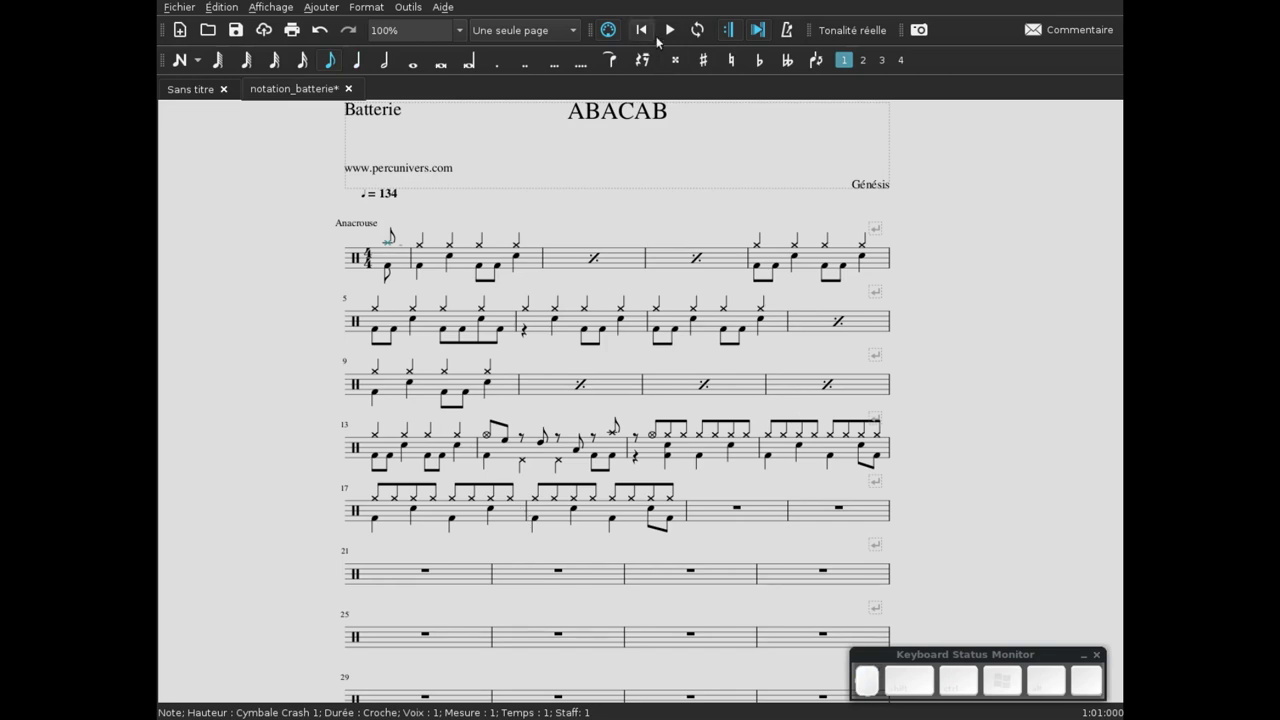
left_click(674, 37)
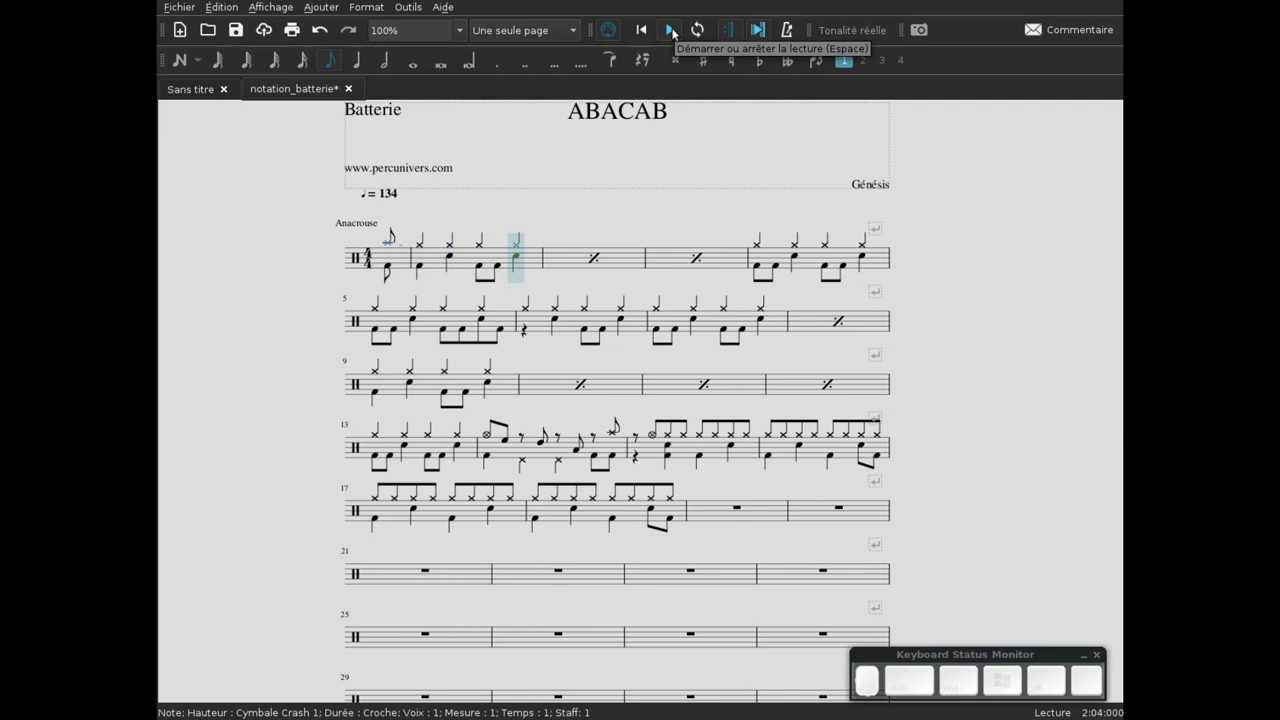
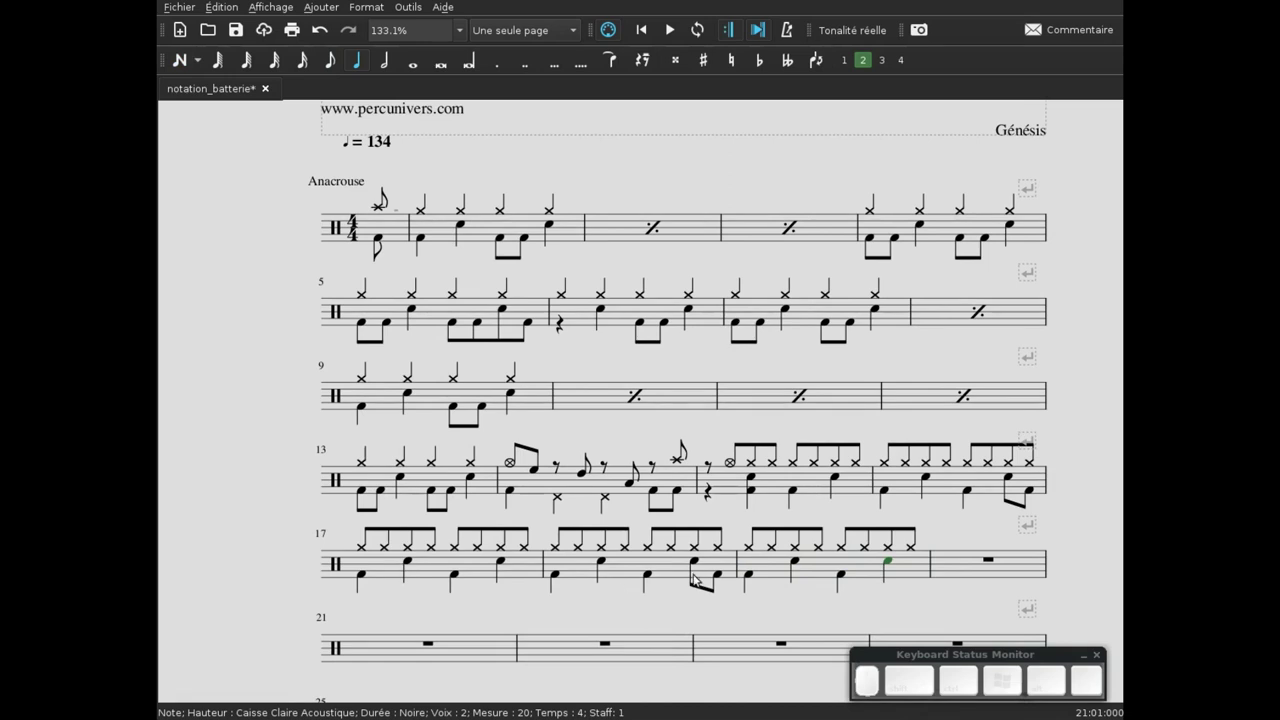
- Attach an 'Introduction' staff text to the first hi-hat of measure 1
left_click(679, 614)
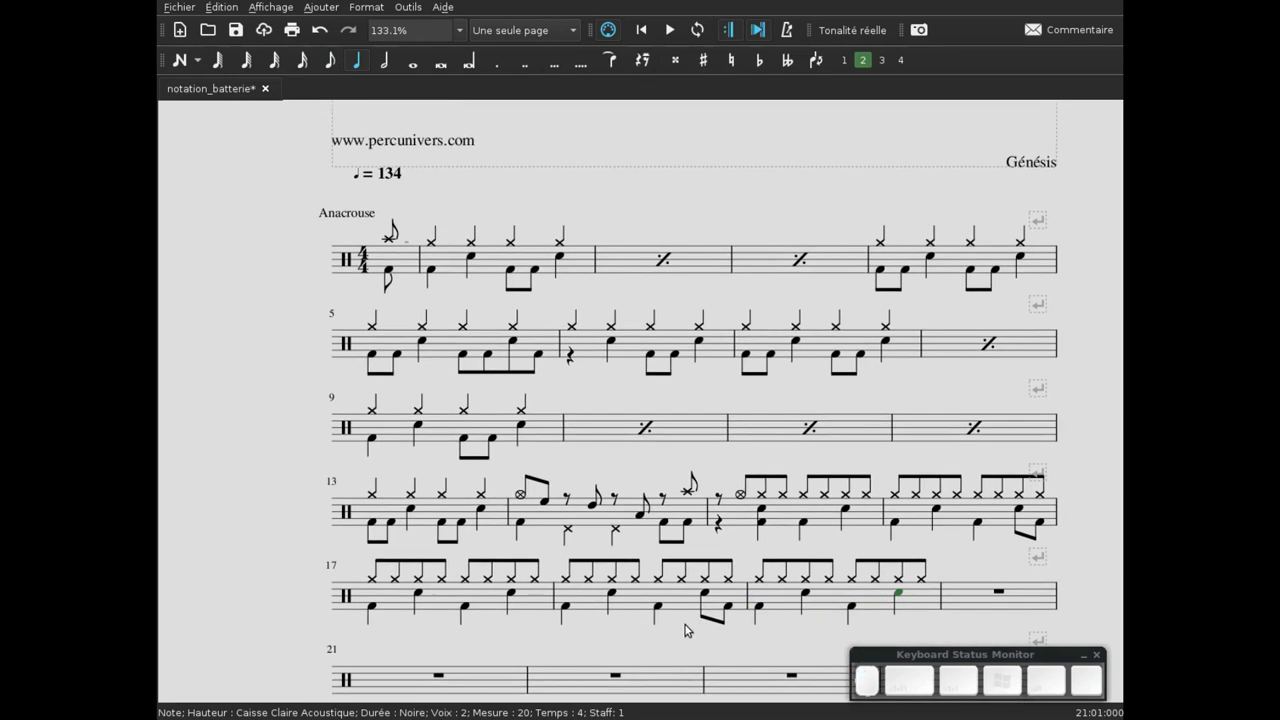
left_click(675, 637)
left_click(438, 248)
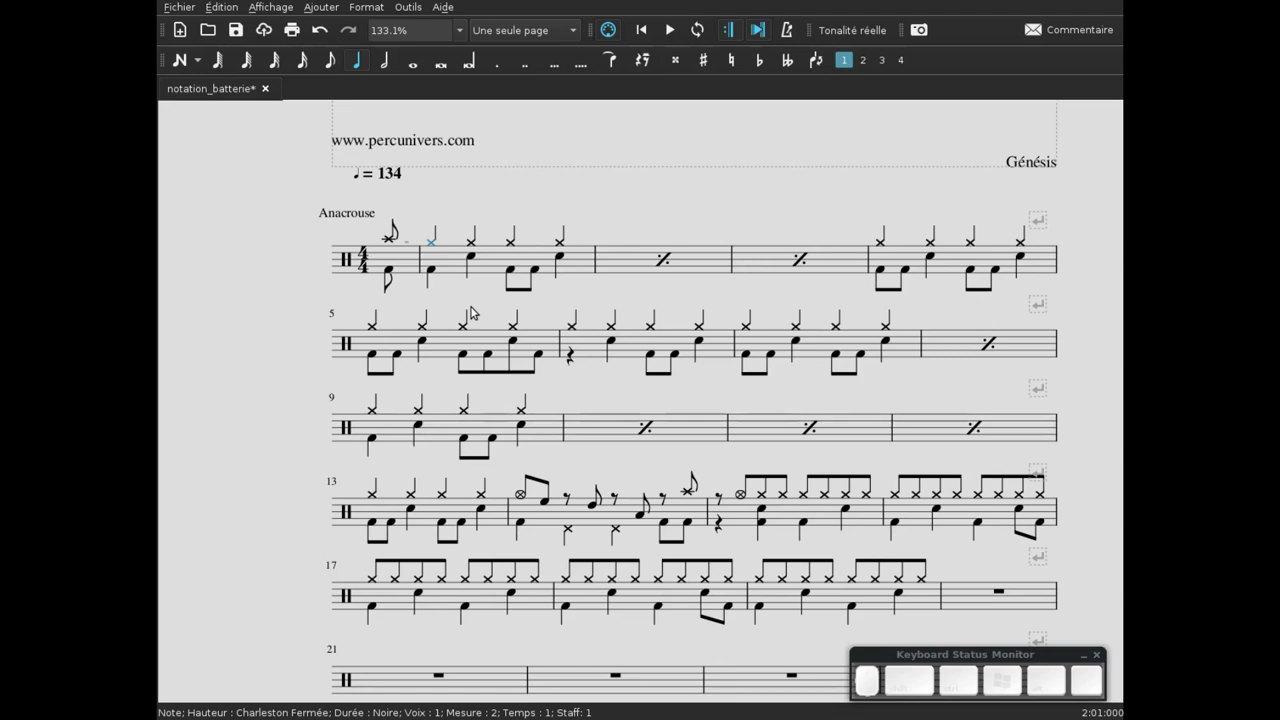
key("ctrl+t")
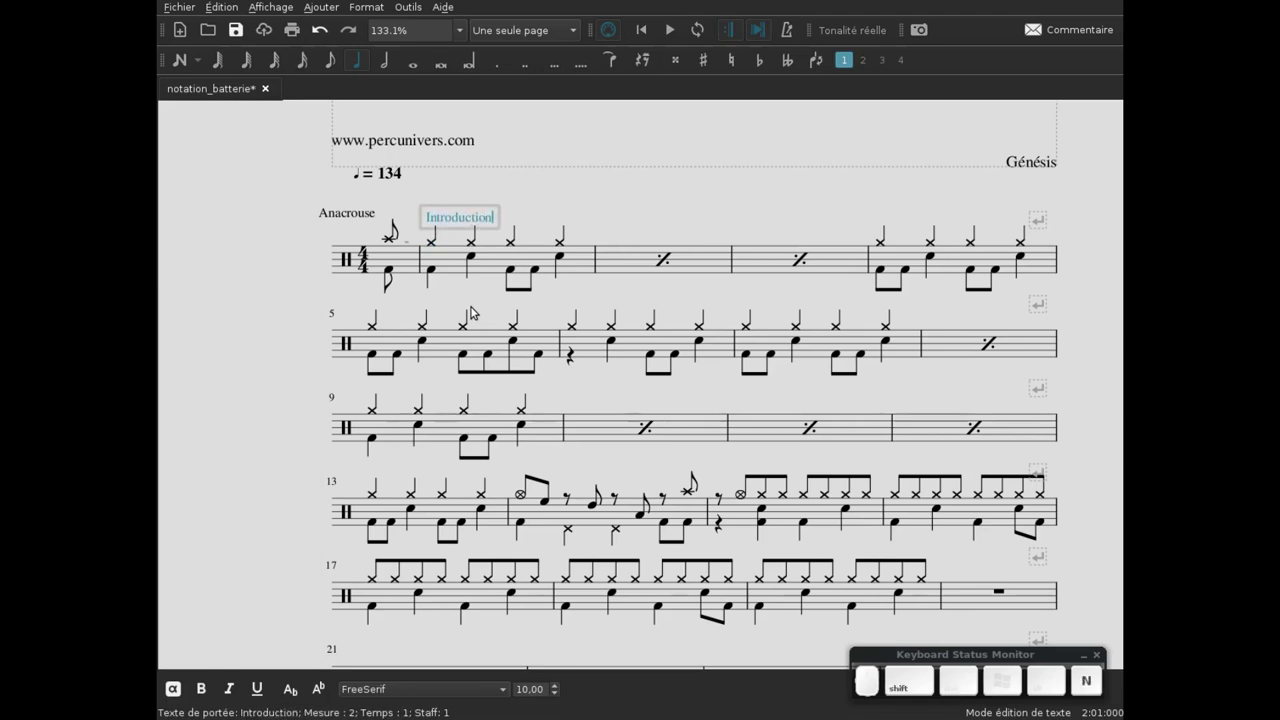
key("Escape")
left_click(576, 301)
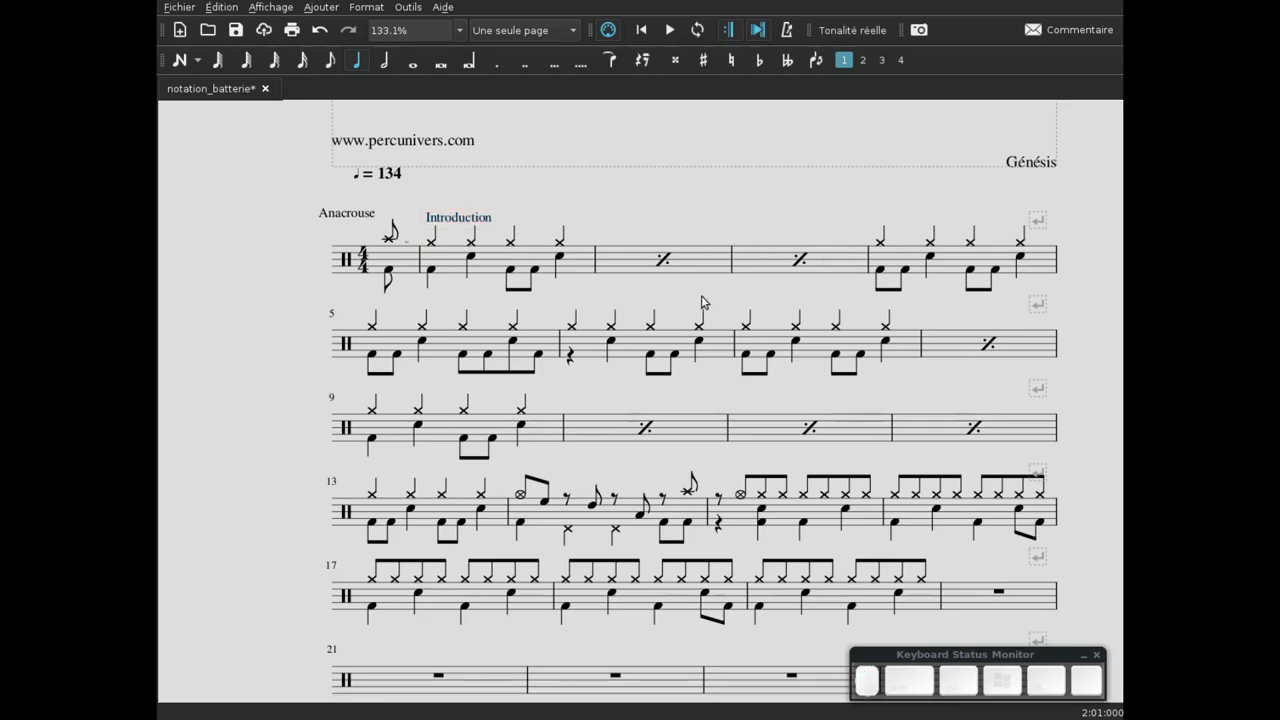
- Delete the 'Anacrouse' label from the pickup bar
left_click(351, 218)
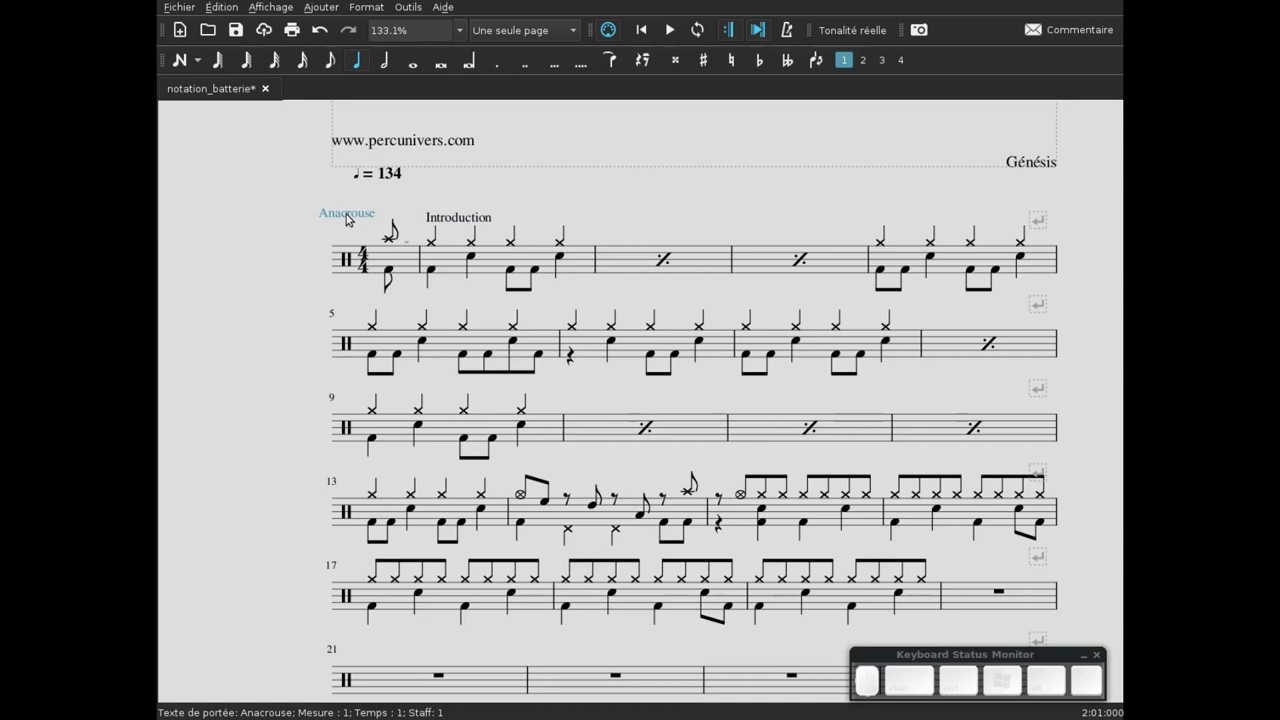
key("Delete")
- Select measure 18 and the surrounding notes where the section boundary goes
left_click(576, 303)
left_click(735, 460)
left_click(611, 420)
left_click(610, 420)
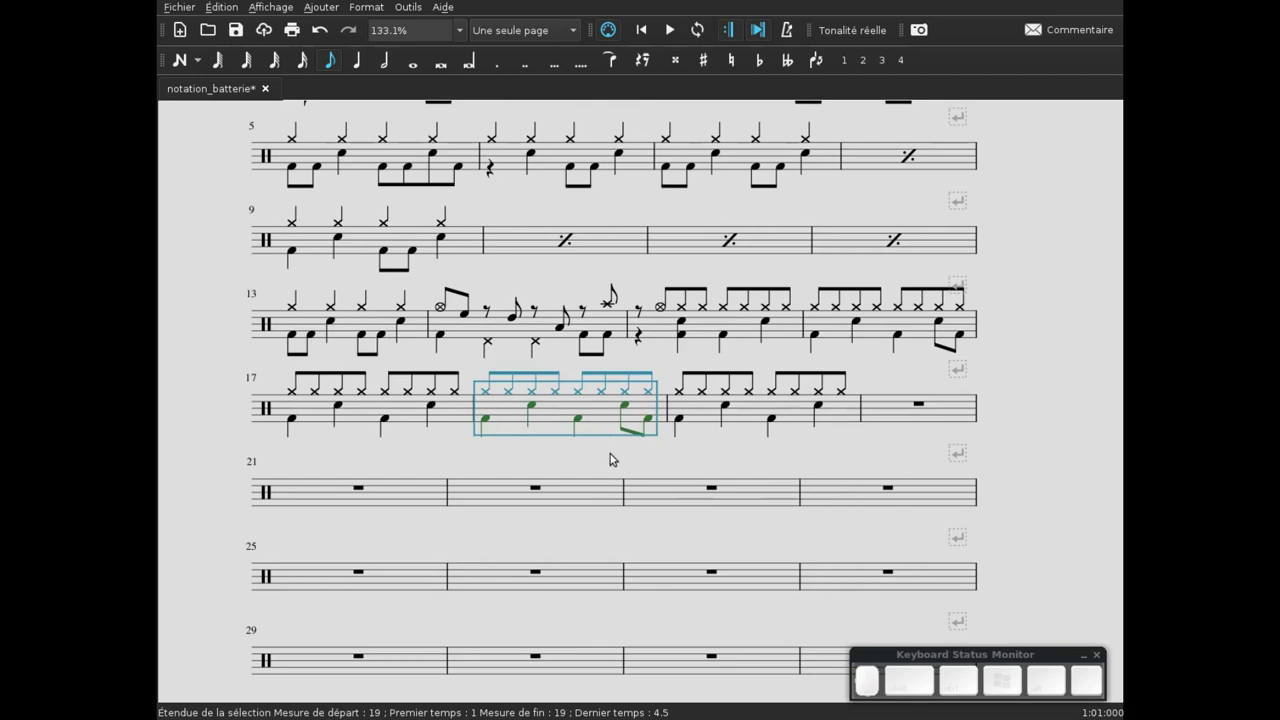
left_click(707, 412)
left_click(616, 464)
left_click(614, 441)
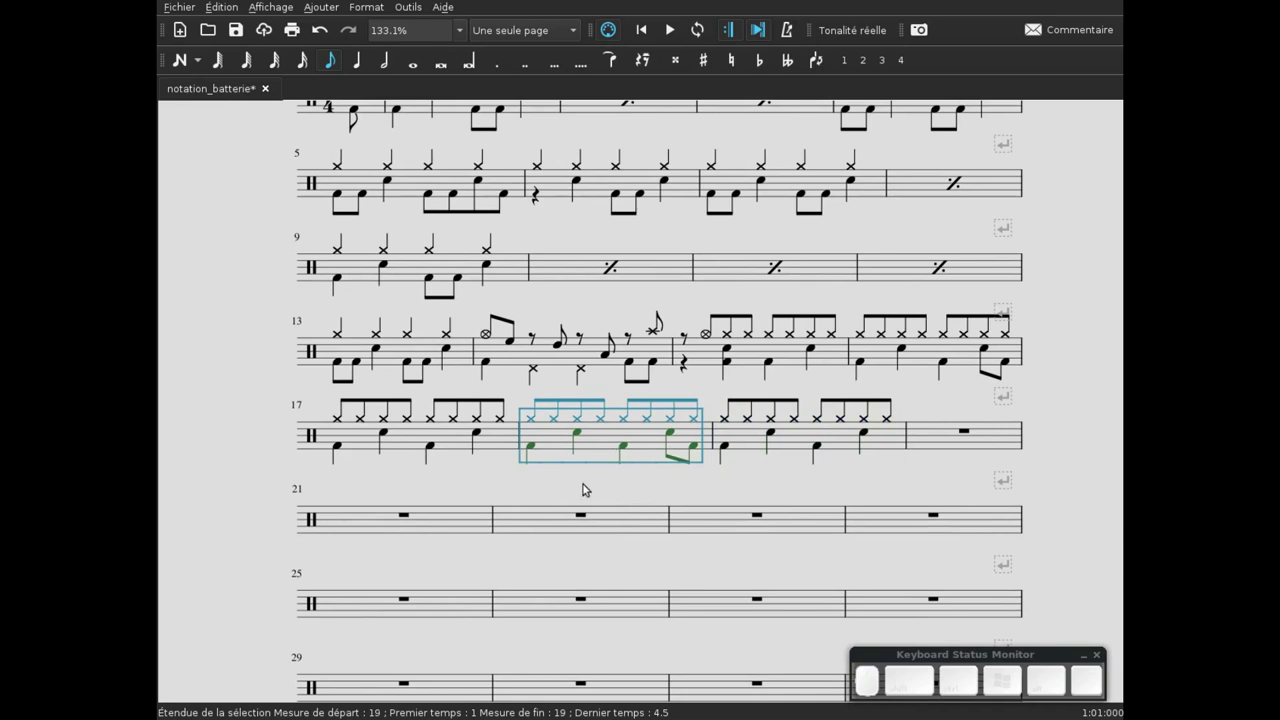
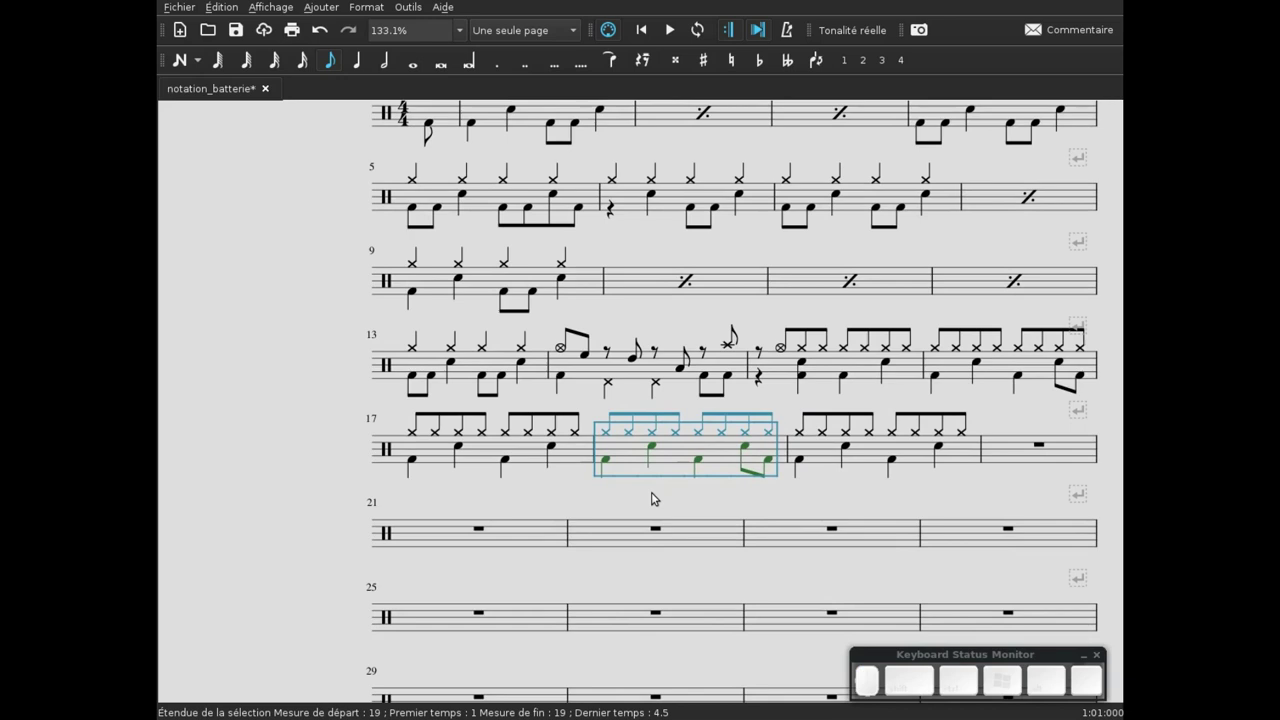
- From the Barres de mesure palette (F9), apply a double bar line after measure 18
key("F9")
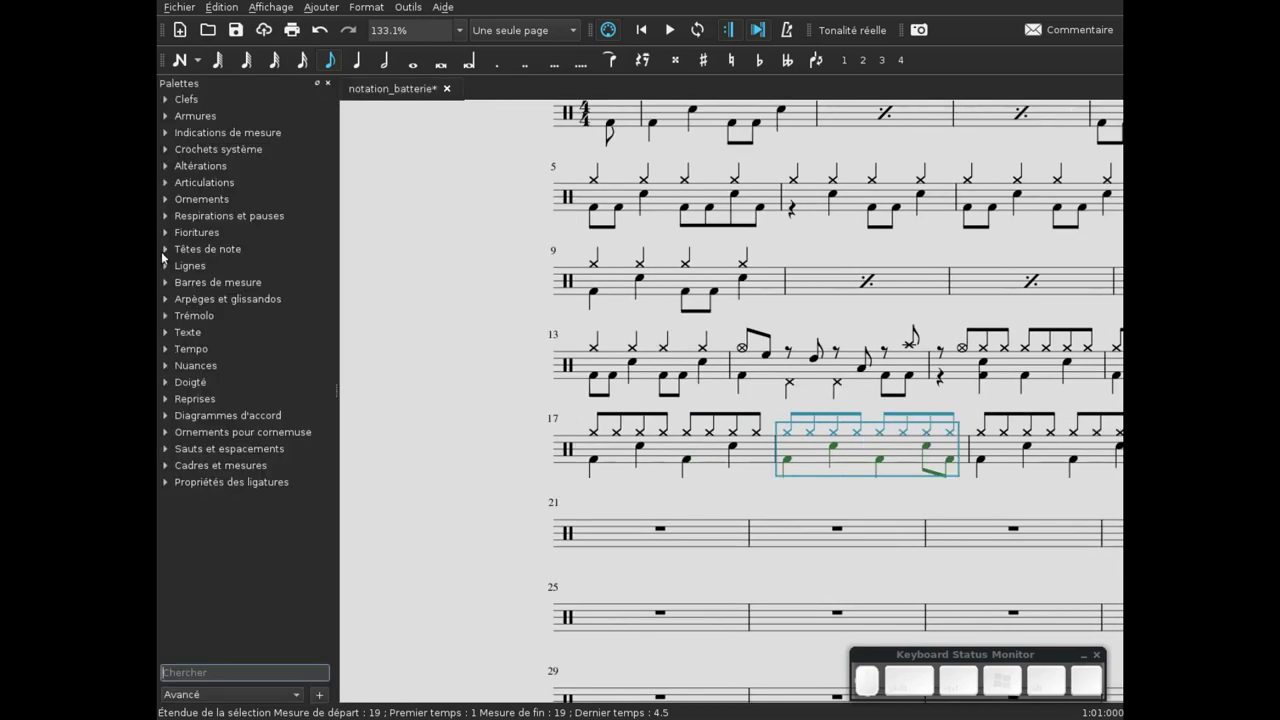
left_click(168, 290)
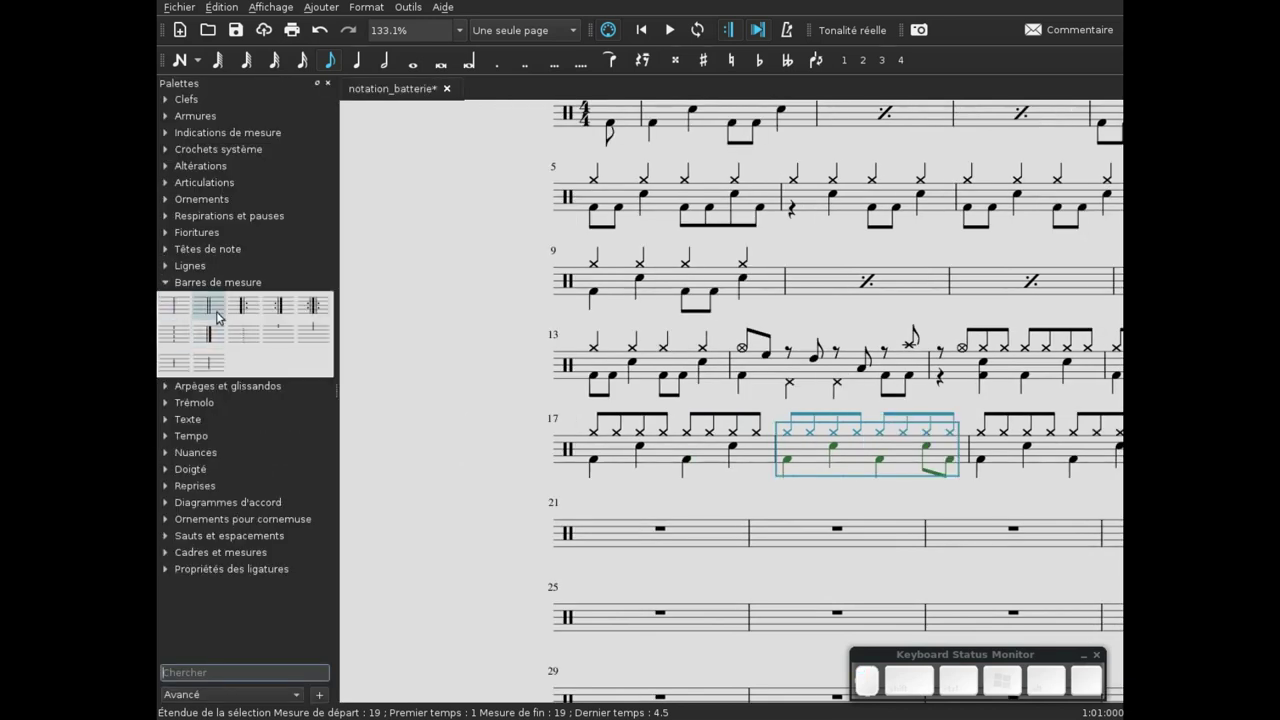
left_click(219, 313)
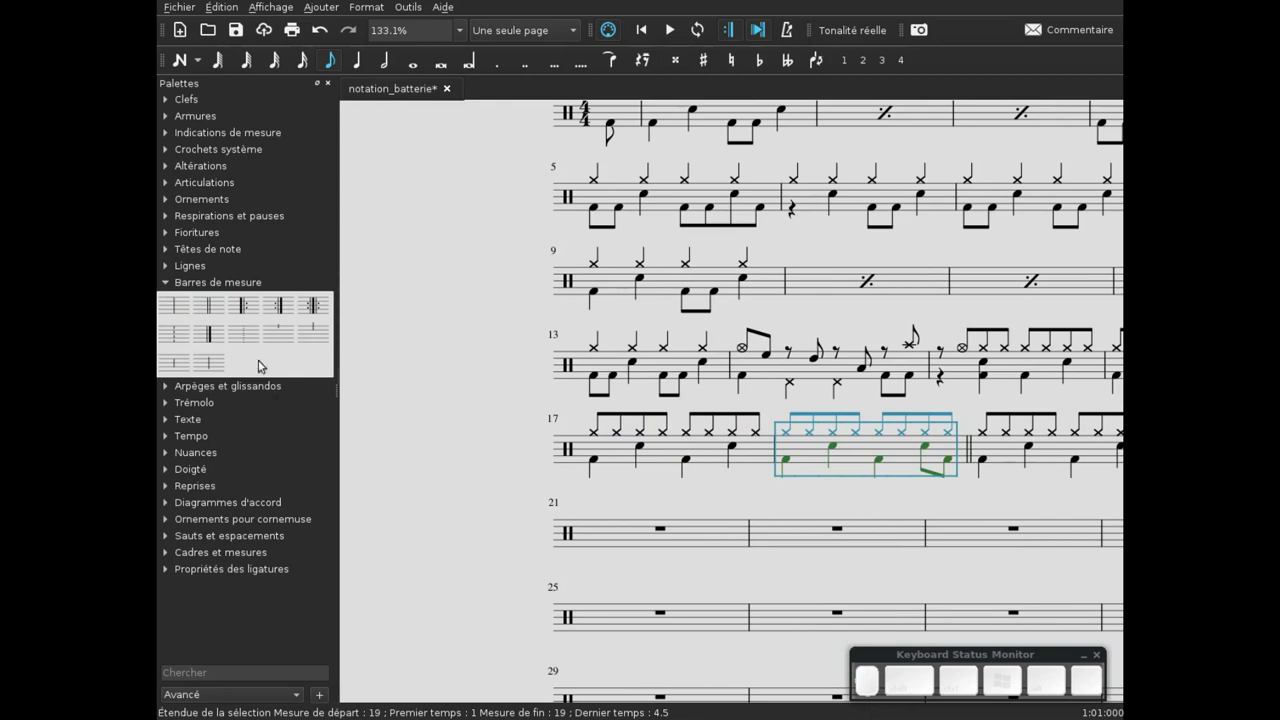
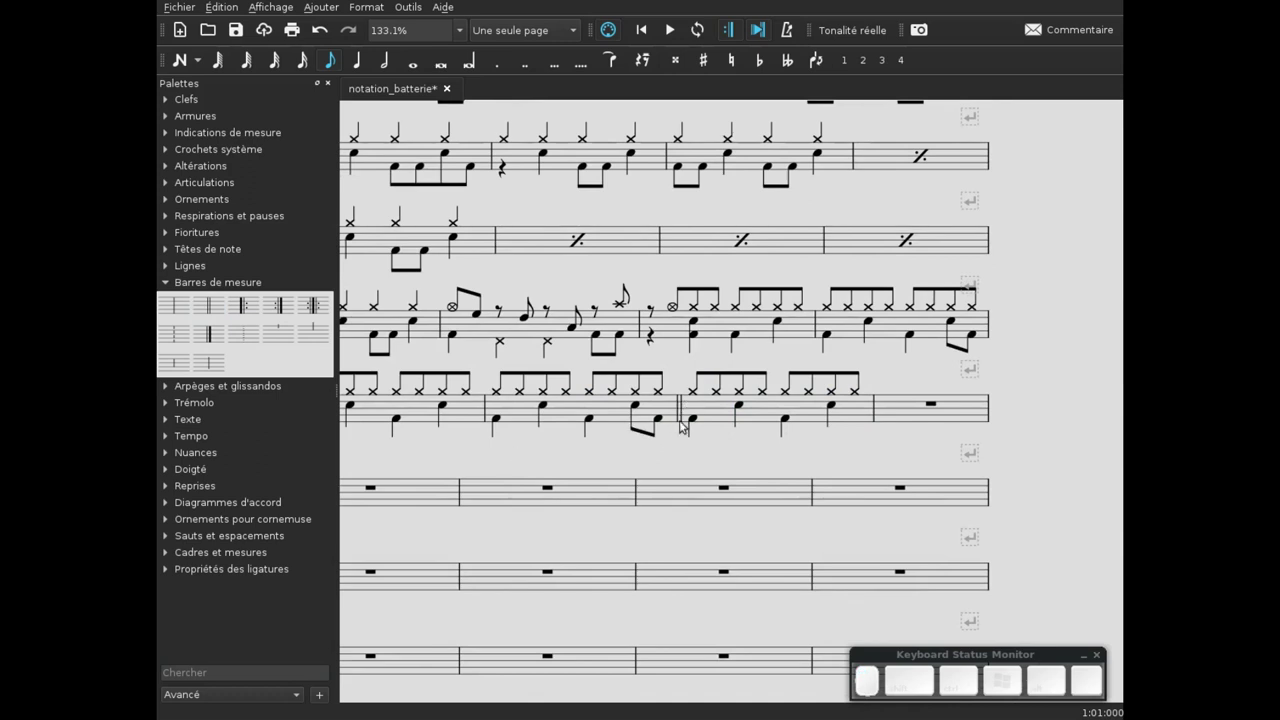
left_click(788, 551)
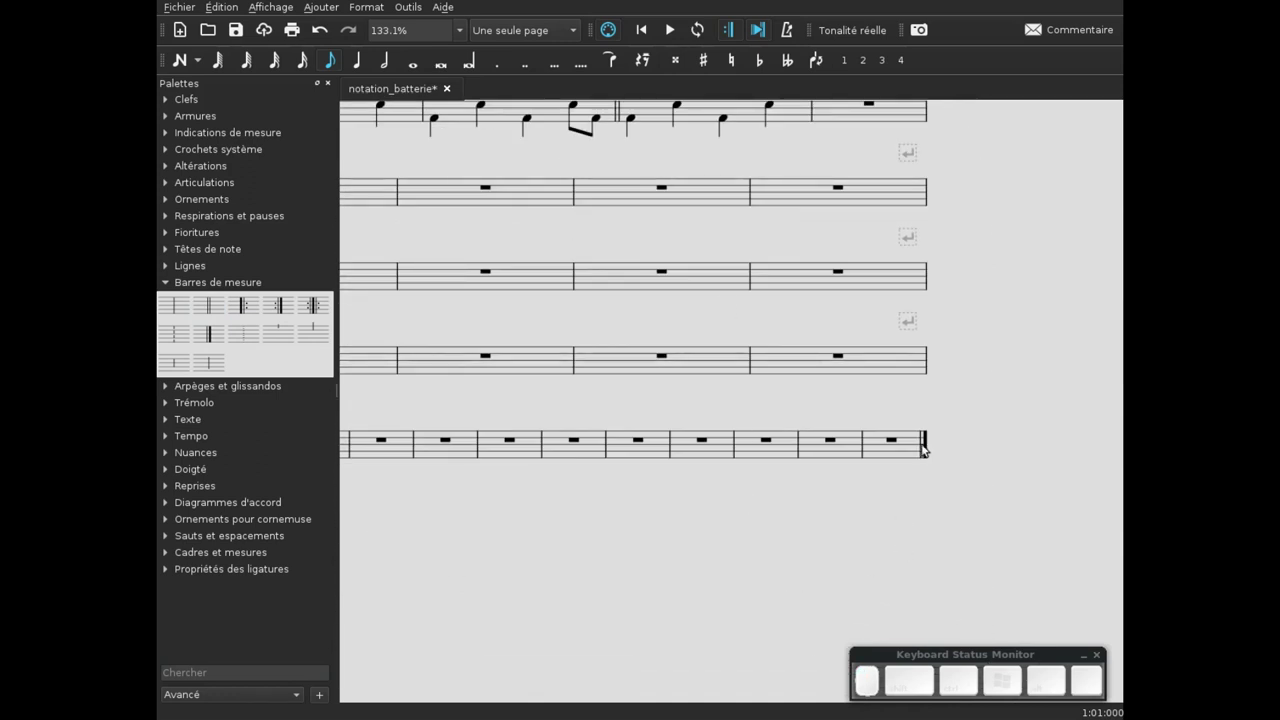
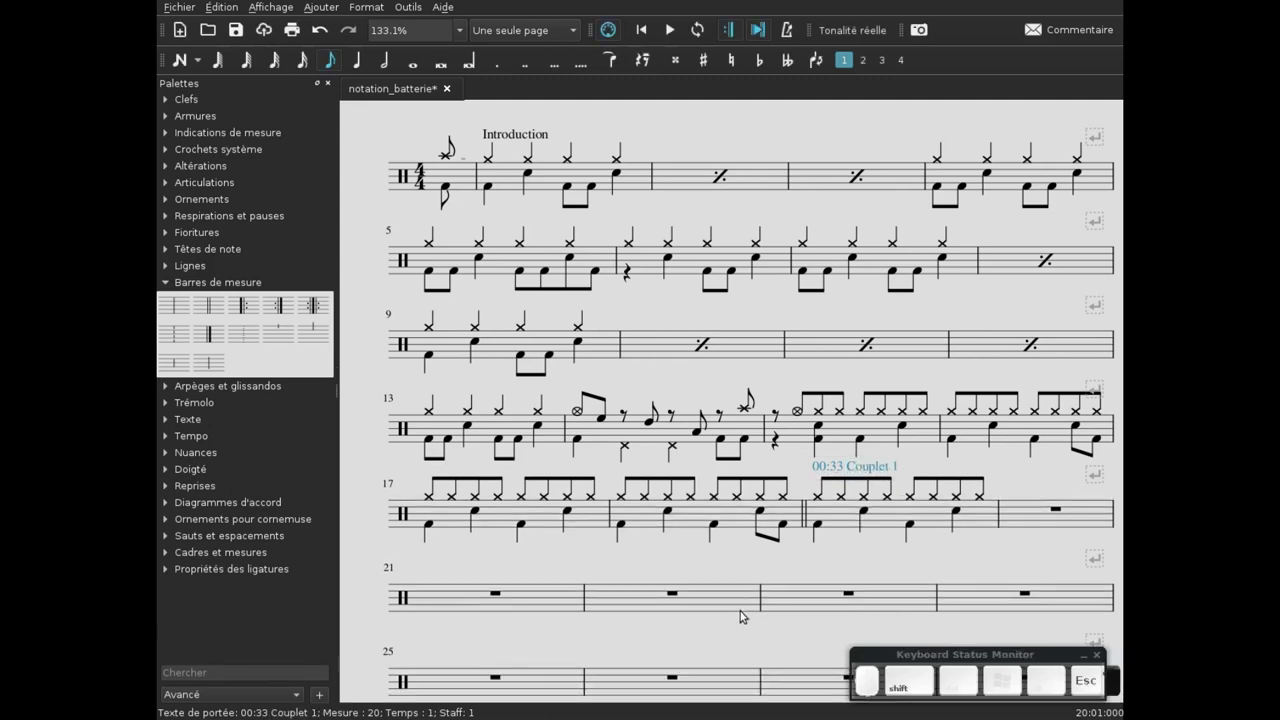
- Finish the '00:33 Couplet 1' staff text label on measure 19
left_click(839, 553)
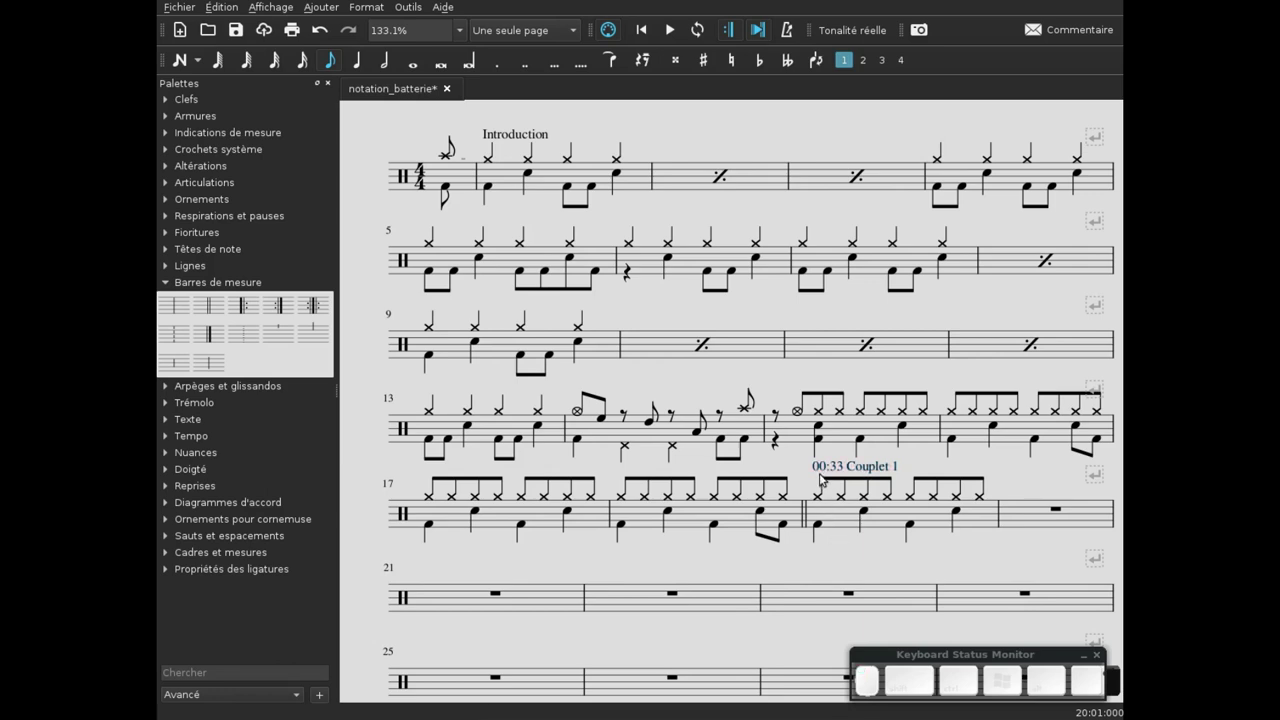
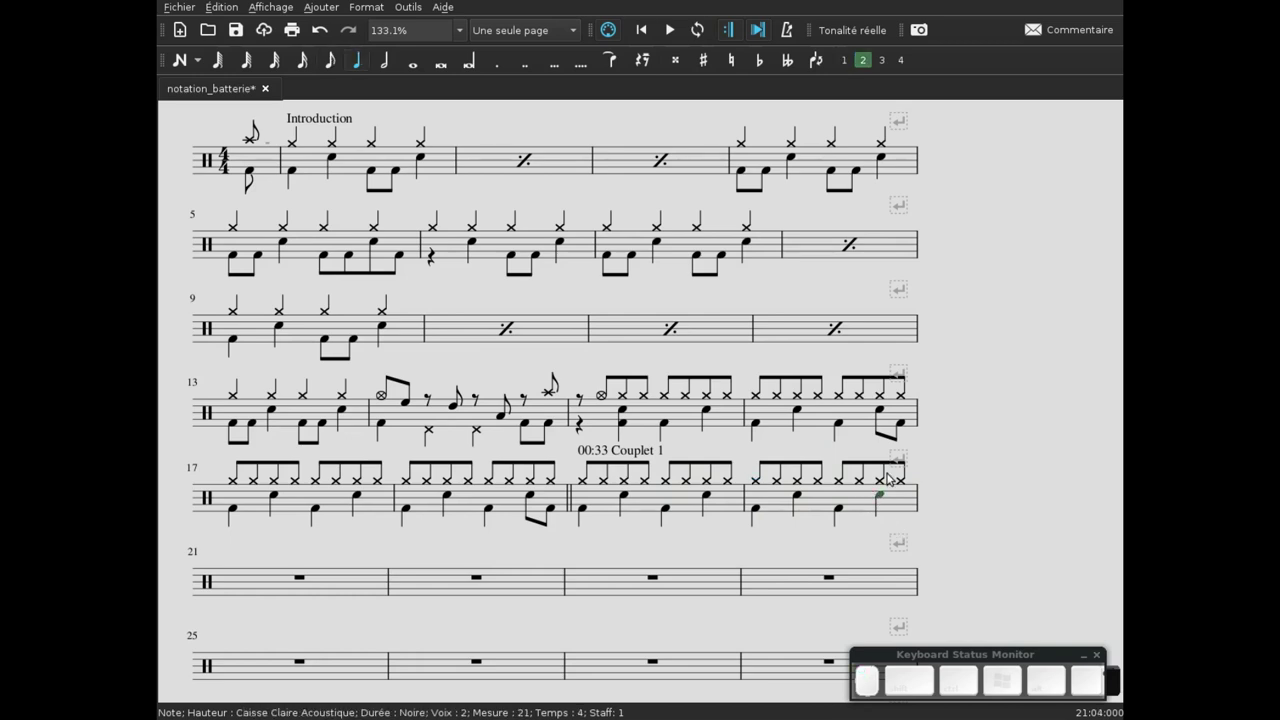
- Shorten measure 20's last snare to an eighth and add a bass drum eighth on the final off-beat
key("KP_4")
key("Right")
key("KP_4")
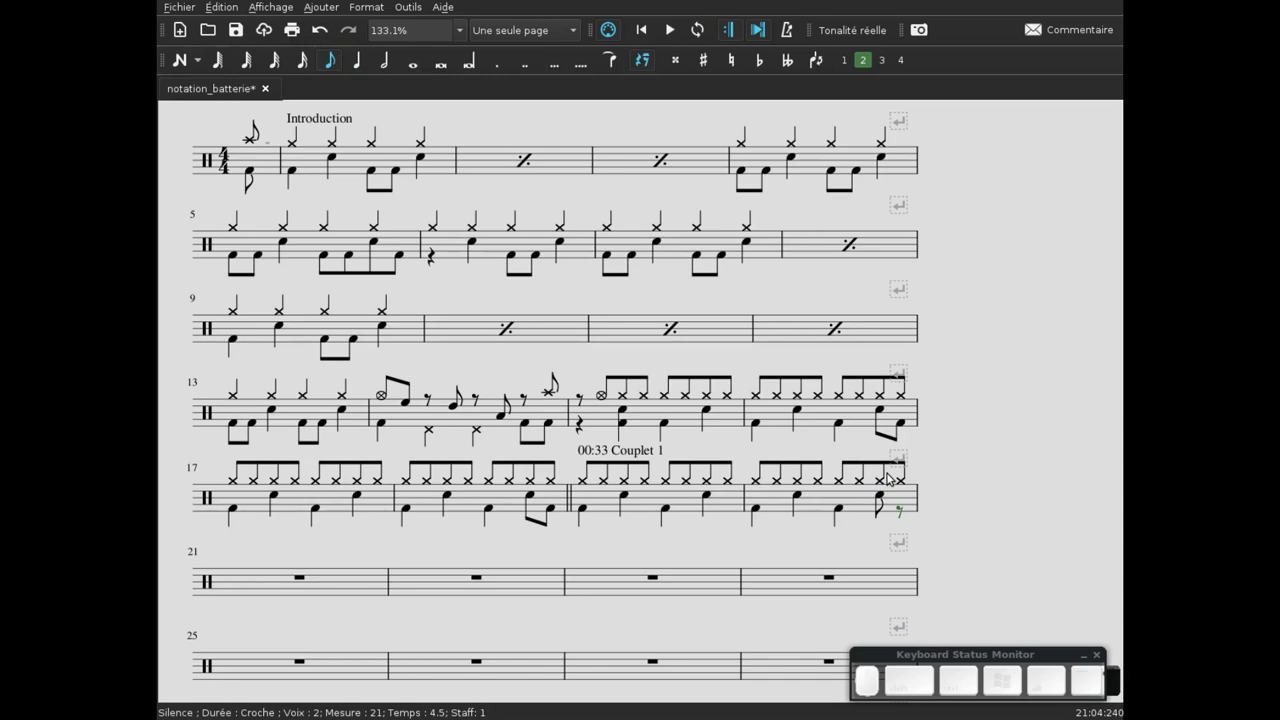
key("n")
key("KP_4")
key("b")
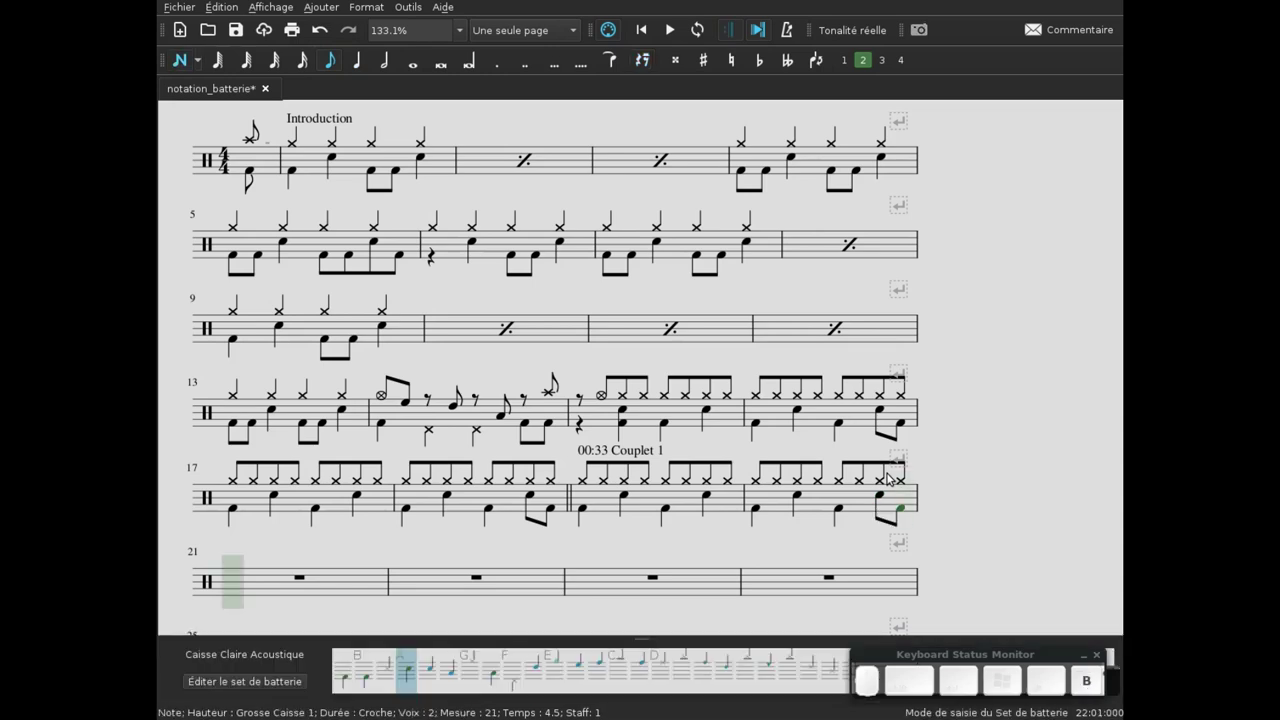
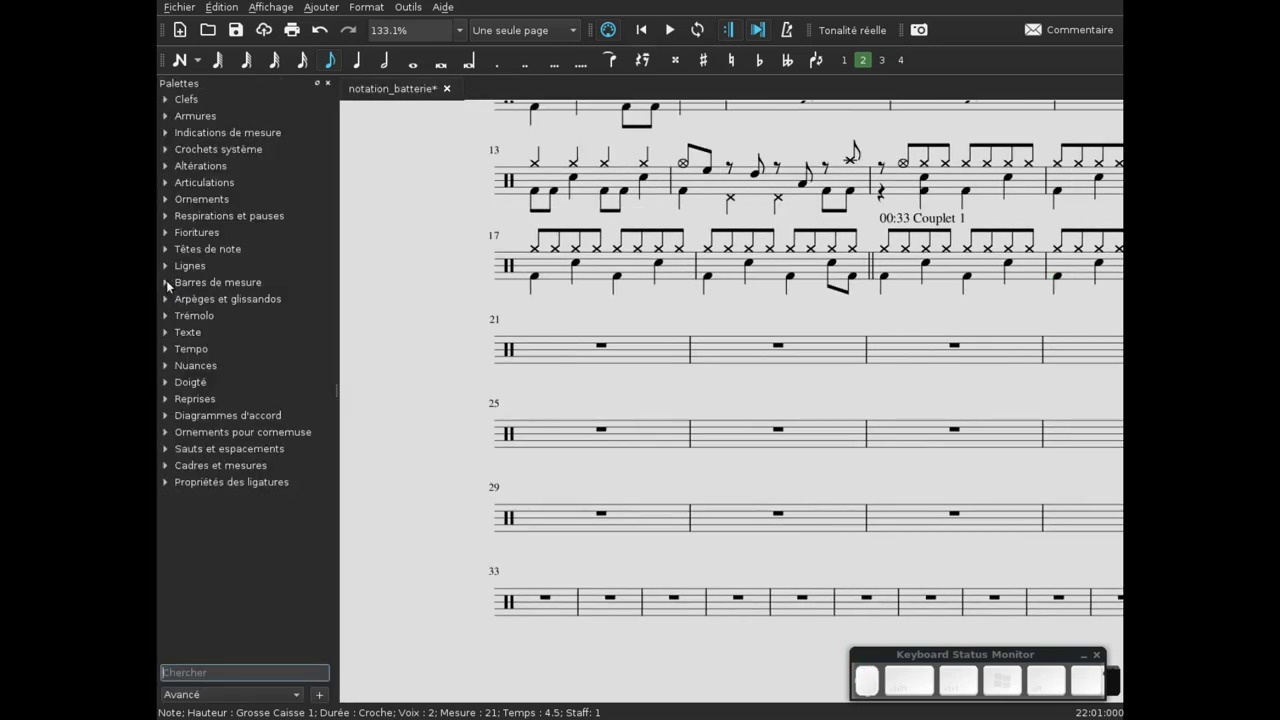
left_click(167, 392)
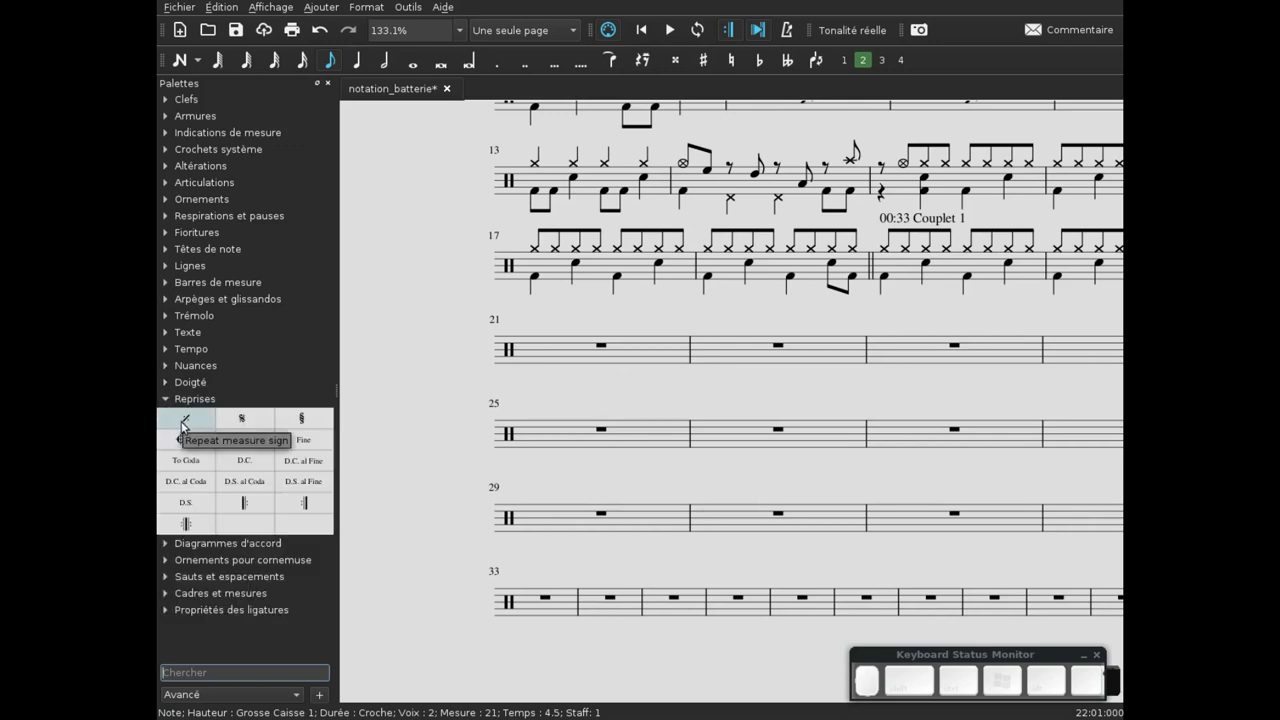
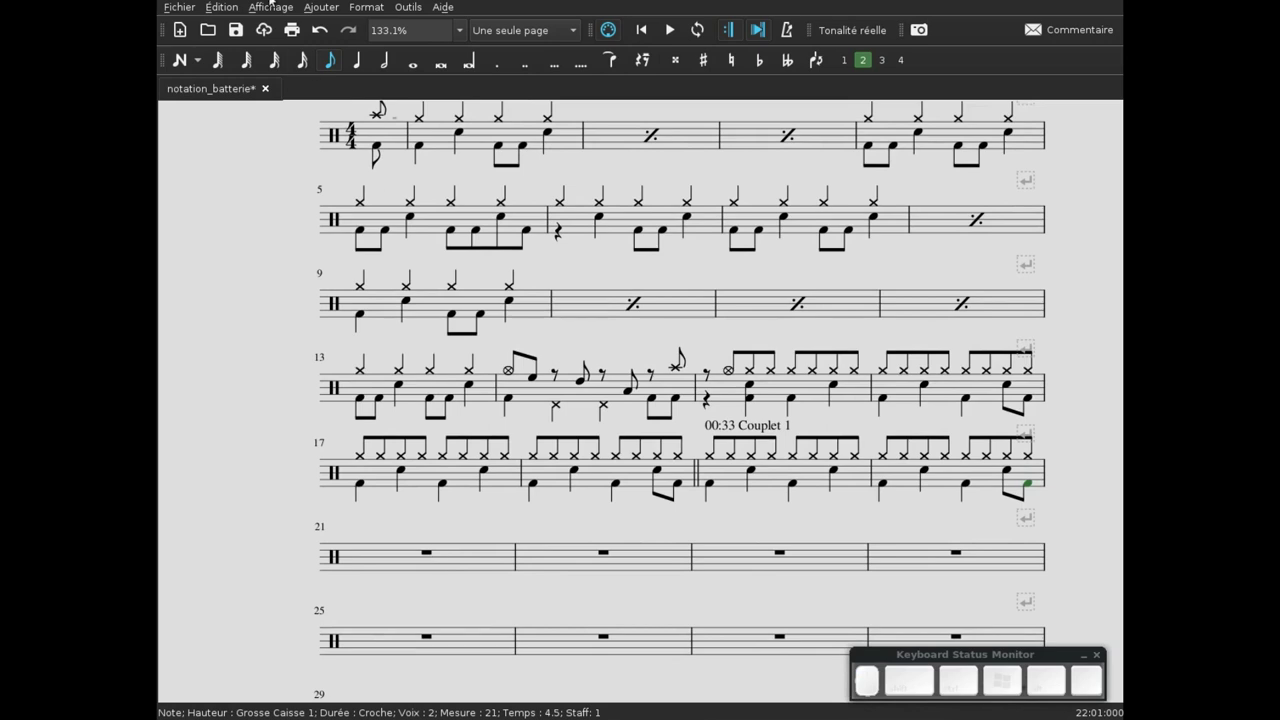
- Browse the Master Palette's Symbols category down to the bar-repeat symbols
left_click(272, 4)
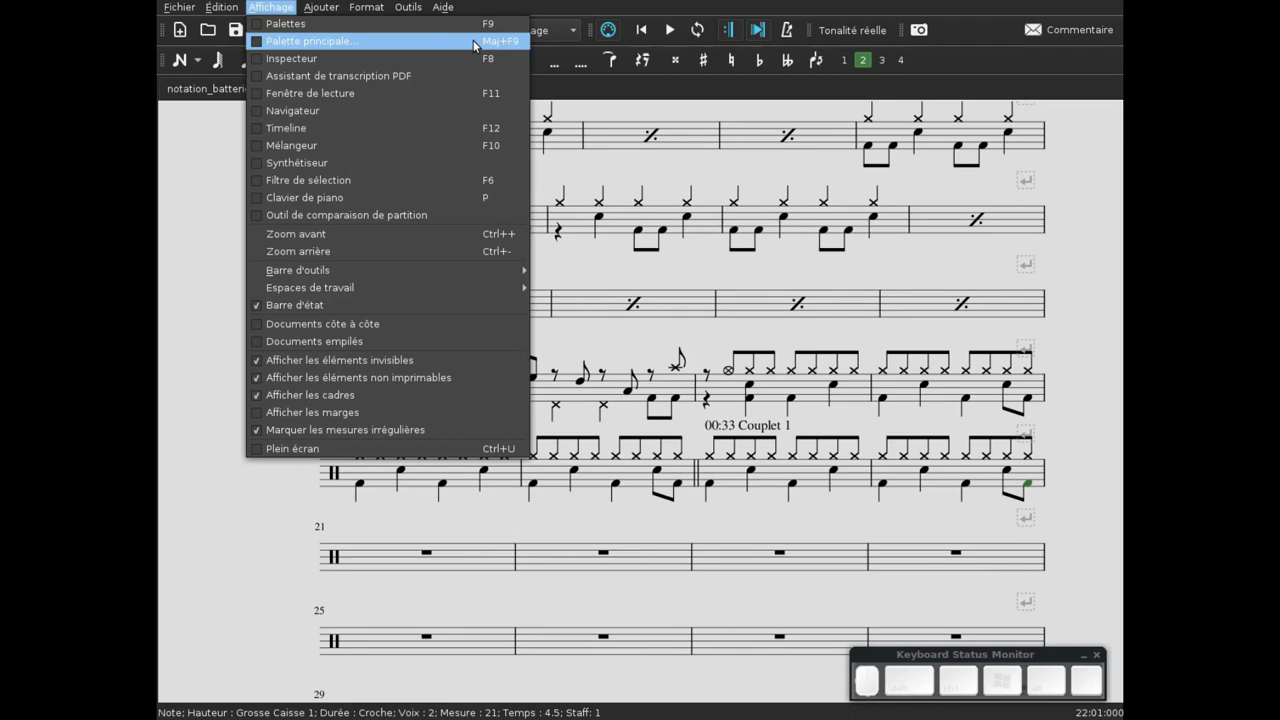
left_click(476, 38)
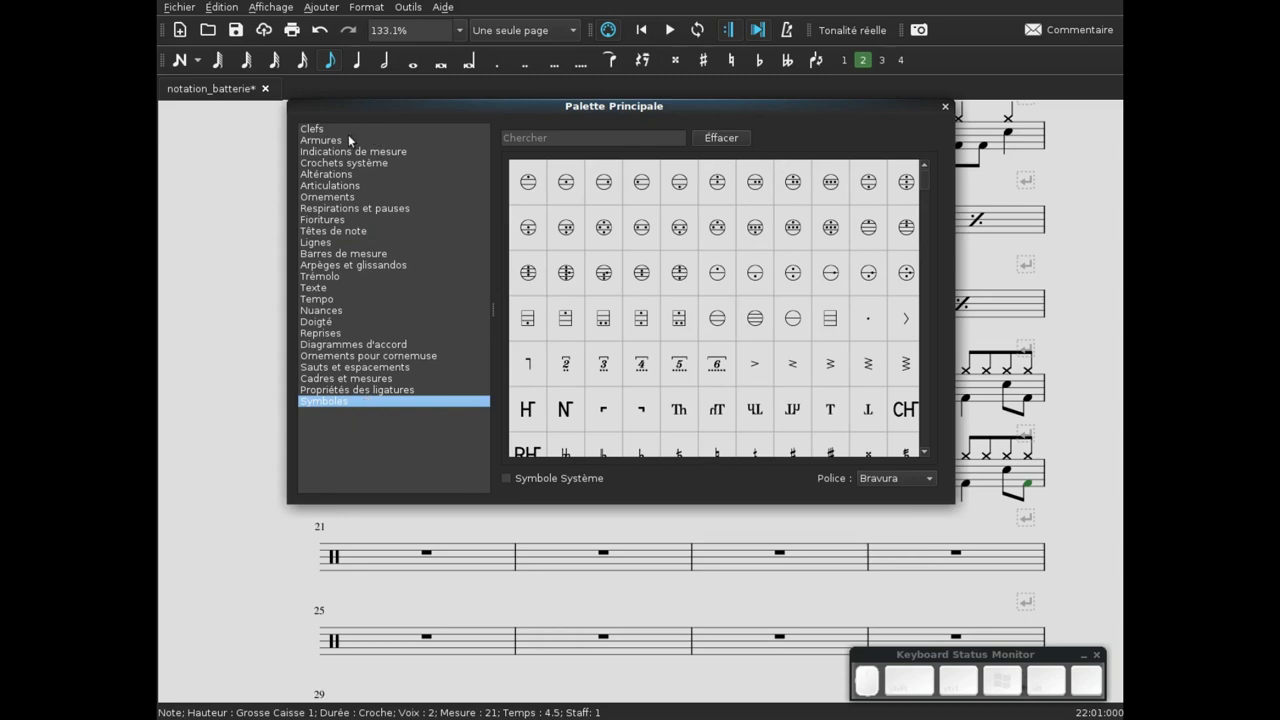
left_click(315, 398)
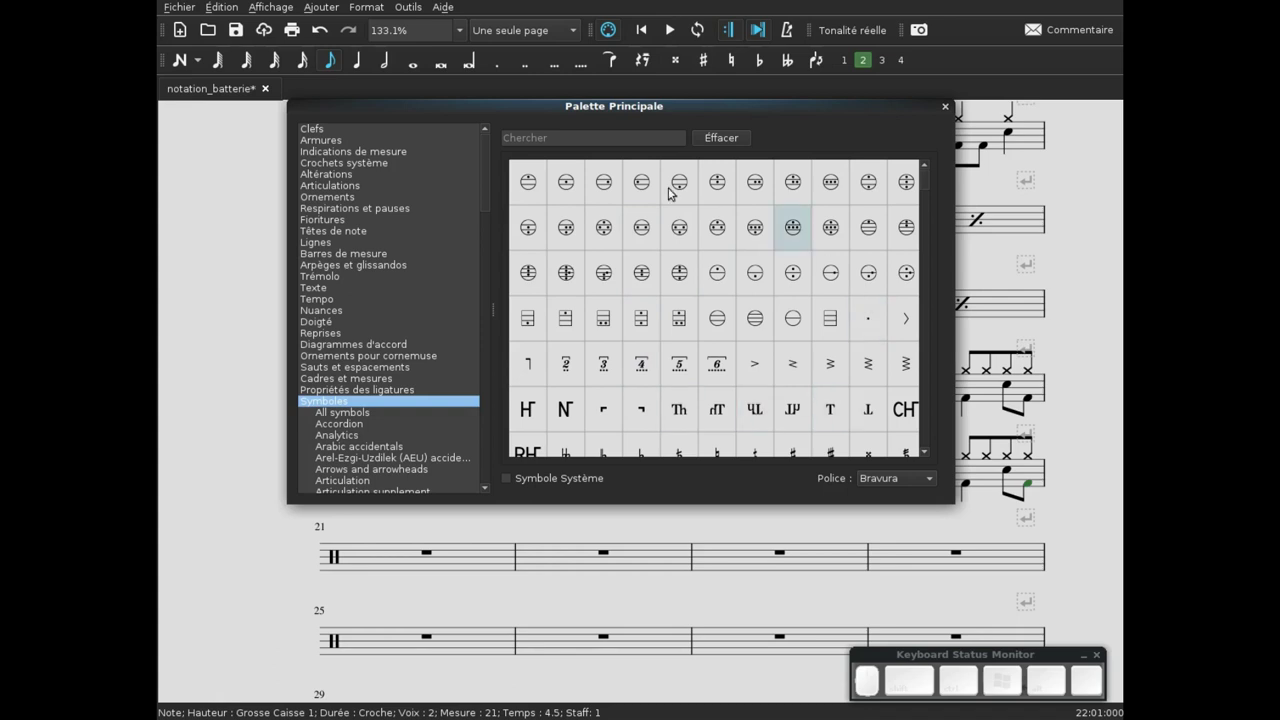
scroll("down", 3)
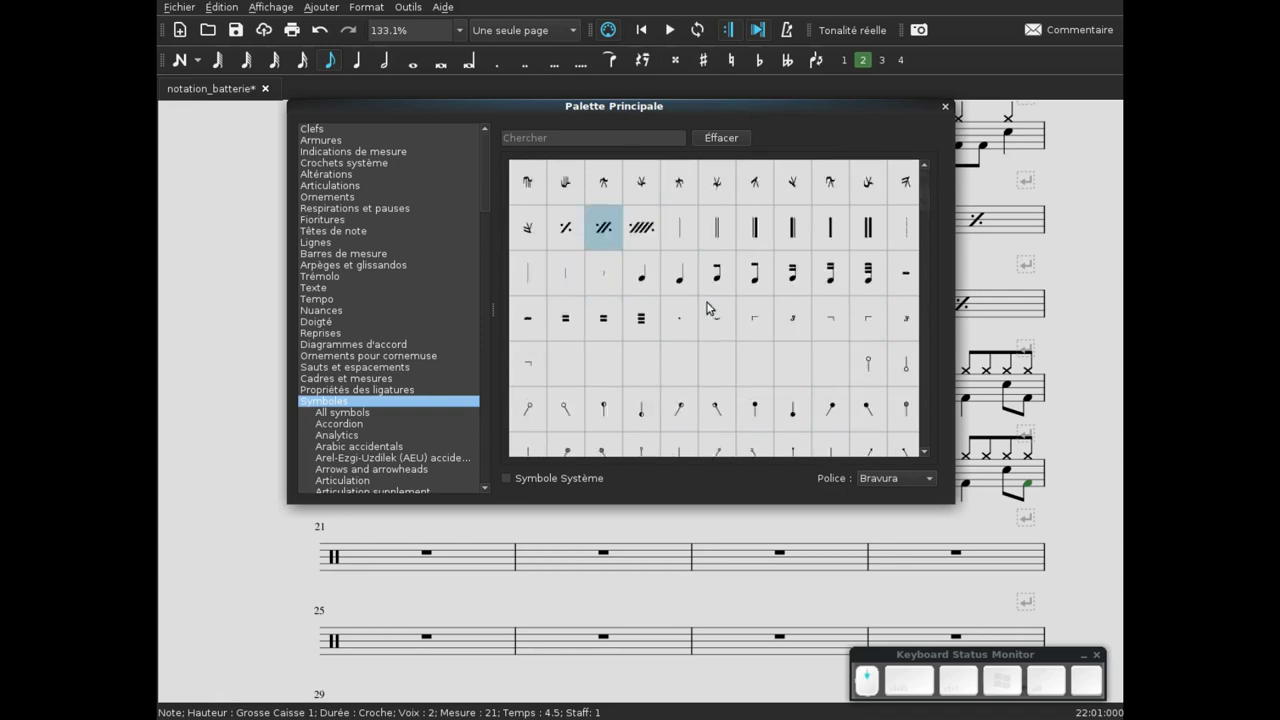
scroll("down", 3)
scroll("up", 3)
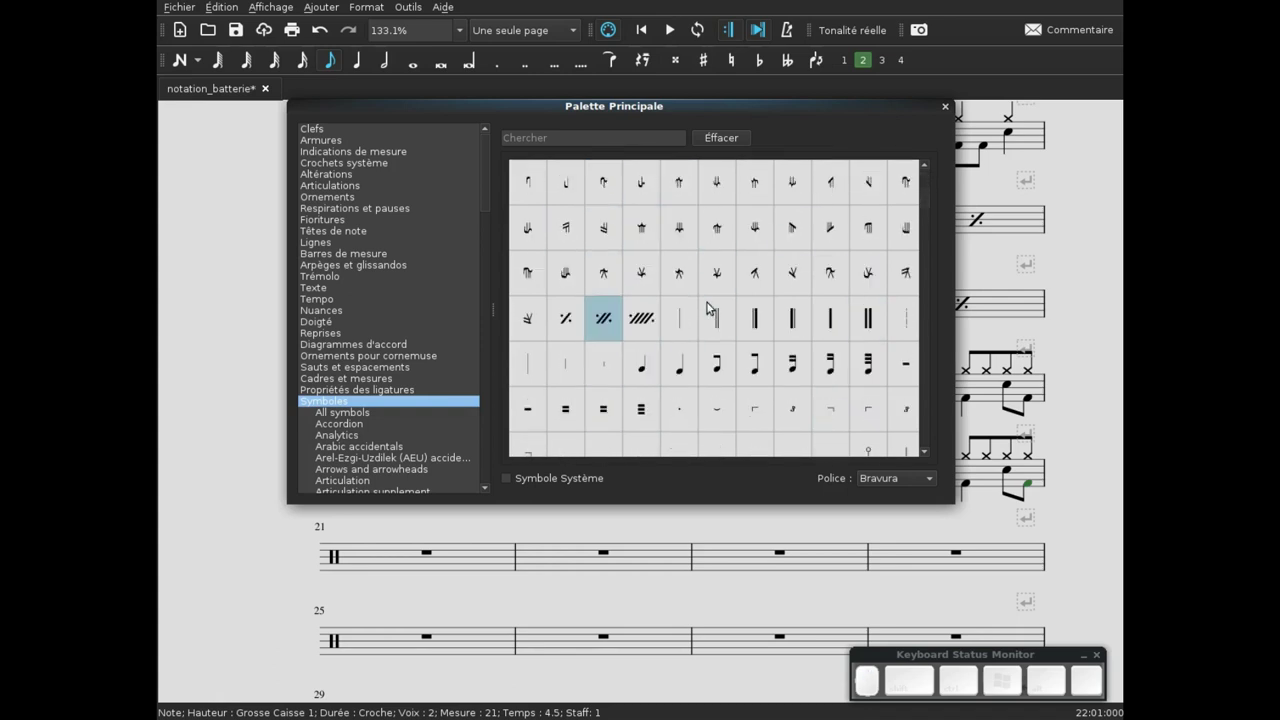
scroll("up", 3)
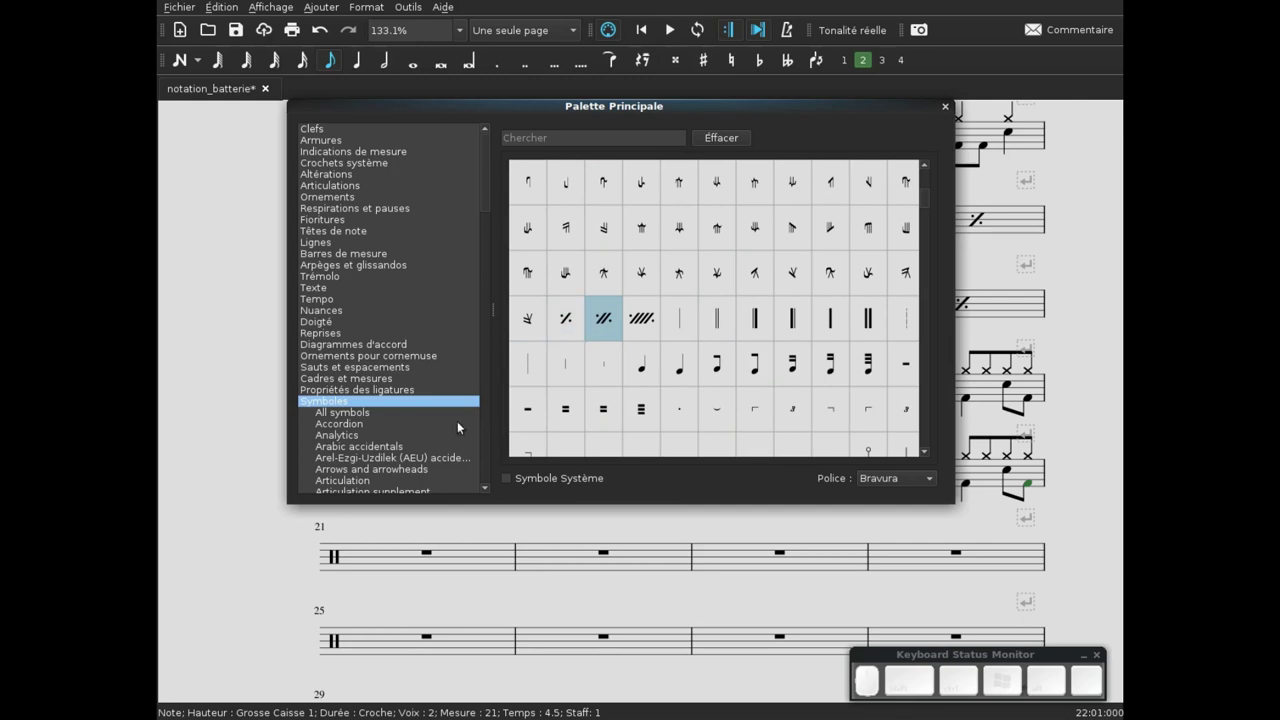
scroll("down", 3)
scroll("up", 3)
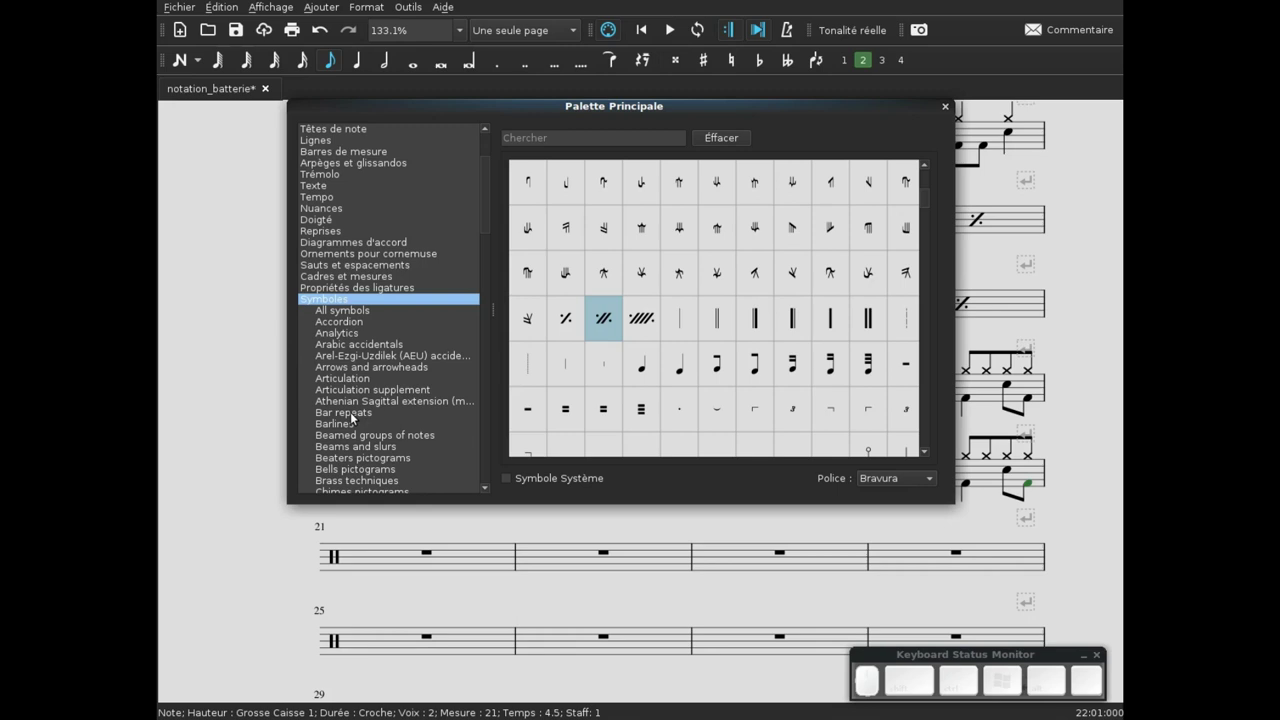
left_click(353, 410)
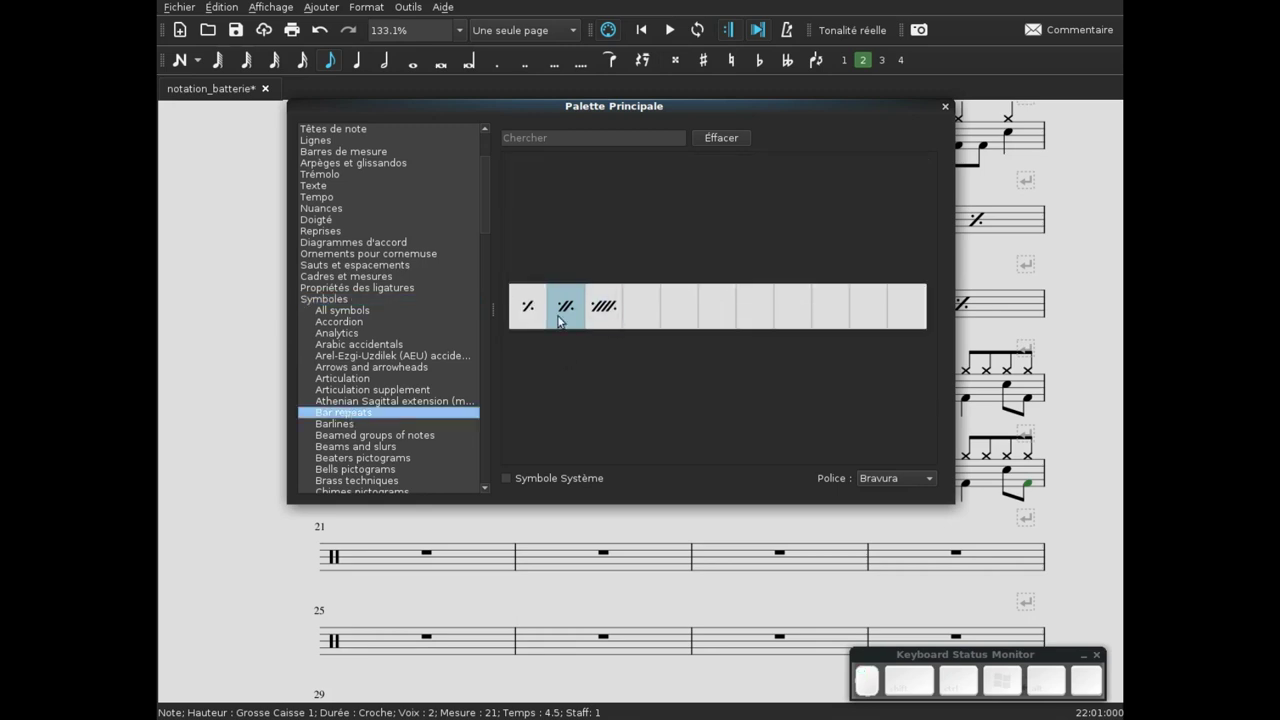
scroll("down", 3)
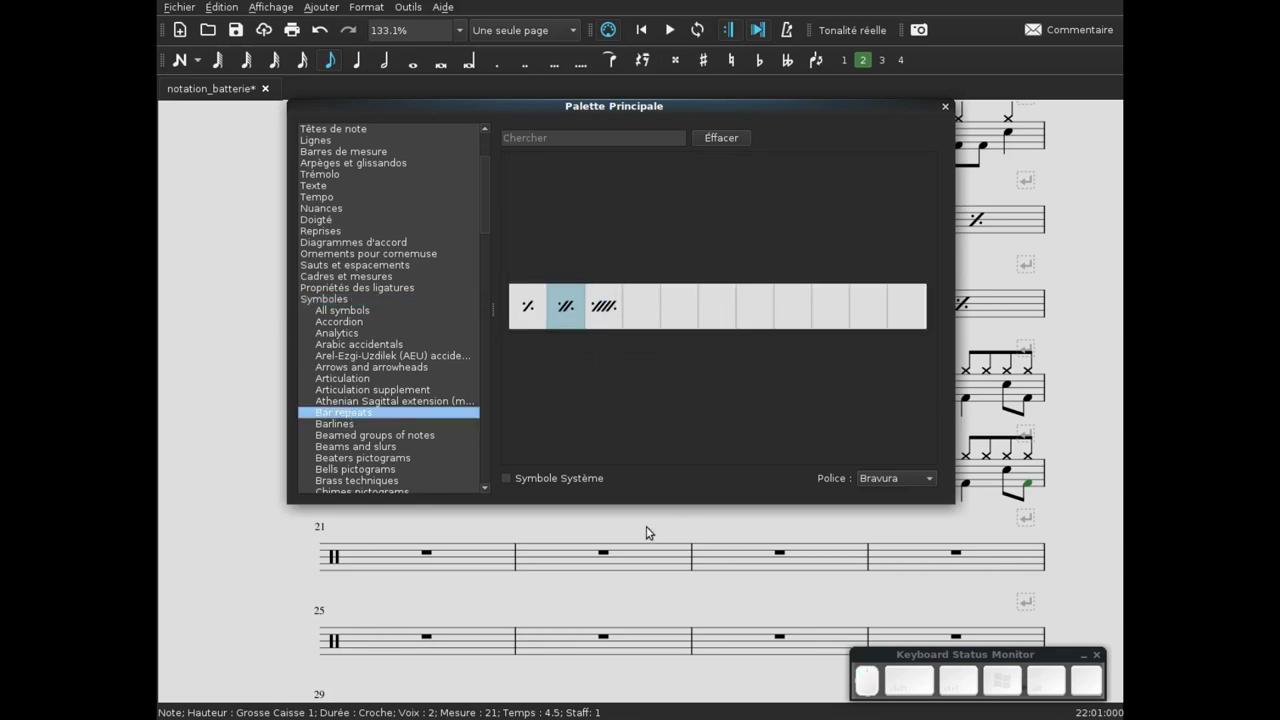
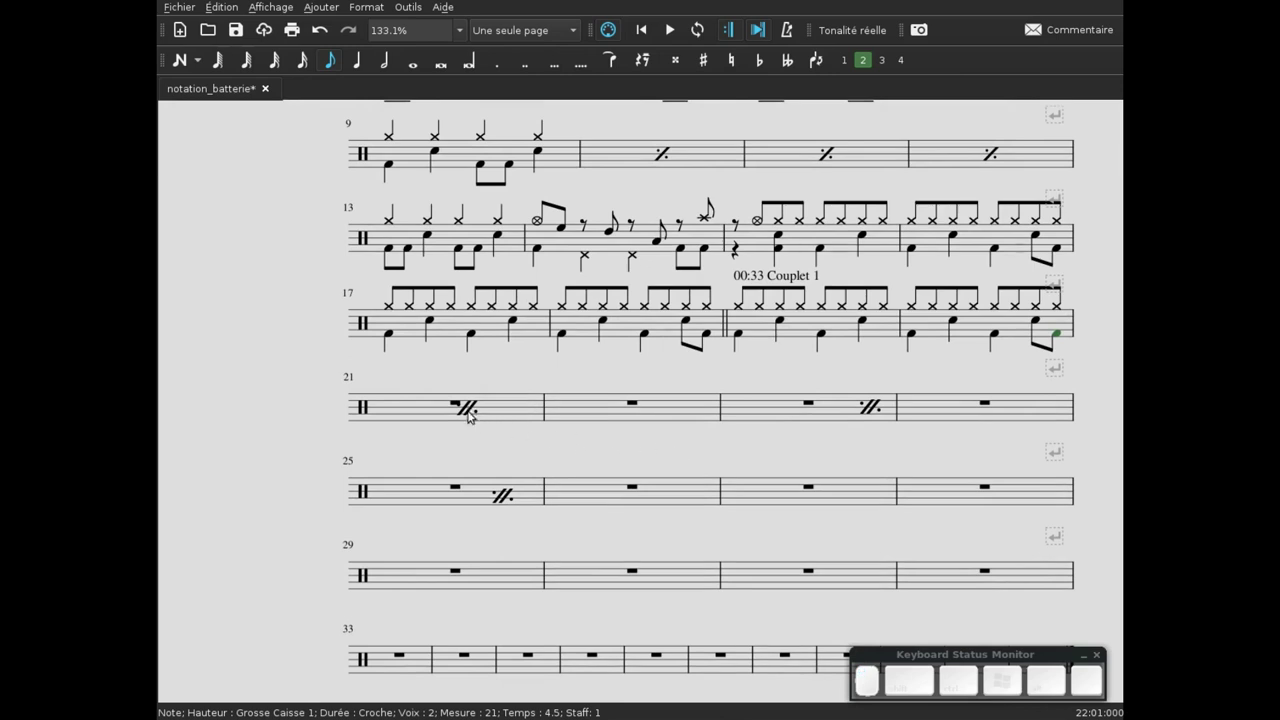
- Drag the two-bar repeat signs of bars 21, 23 and 25 onto the barlines between their bars
left_click_drag(470, 404, 563, 405)
left_click_drag(873, 405, 654, 580)
left_click_drag(505, 494, 546, 491)
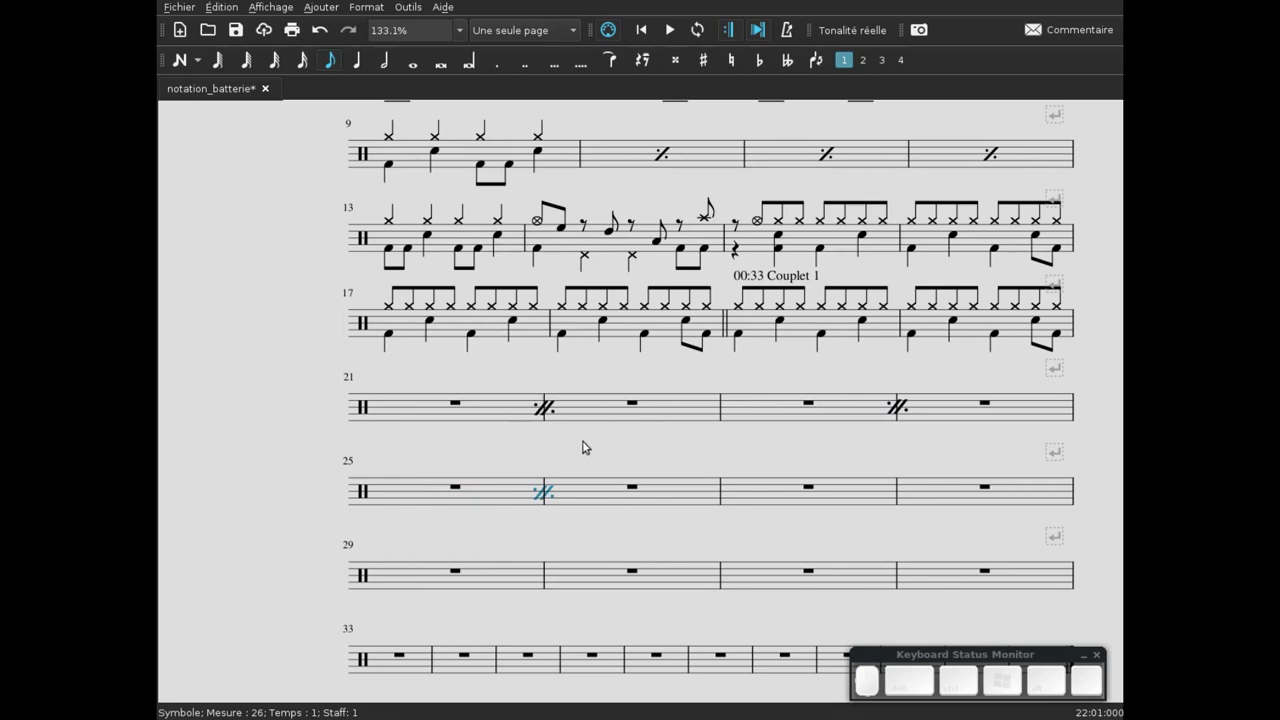
left_click(592, 449)
left_click(592, 449)
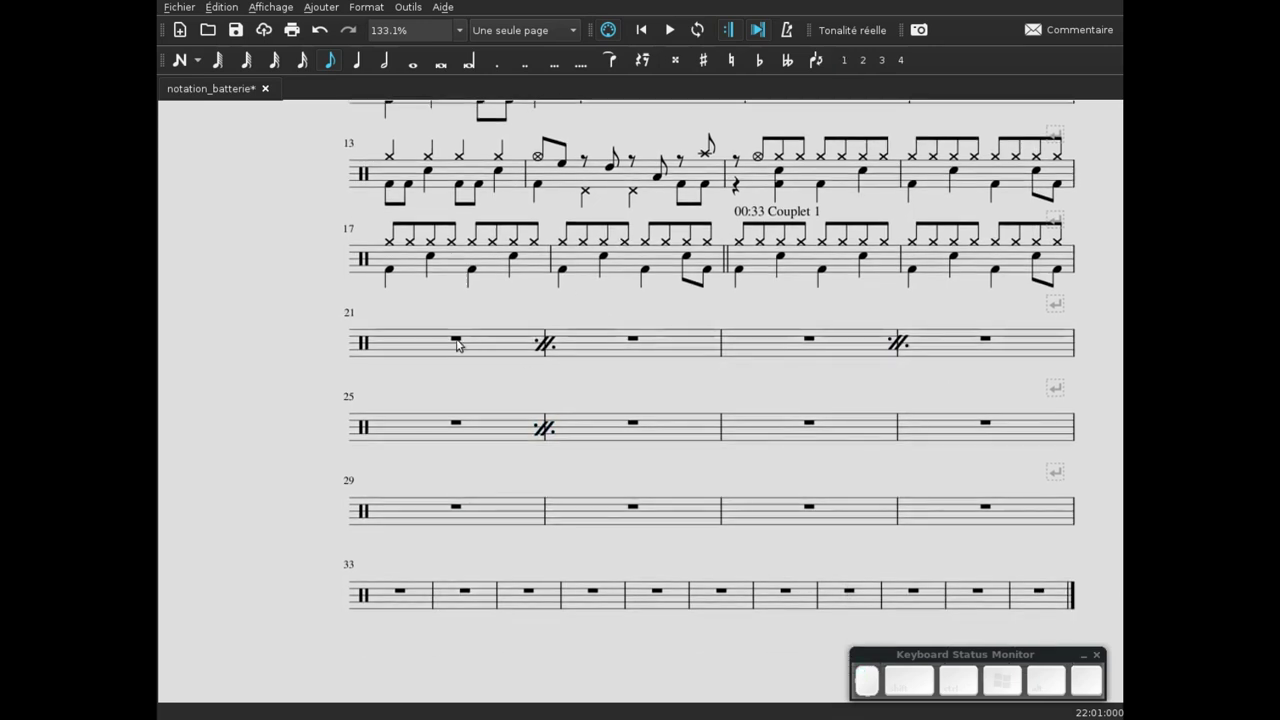
- Make the rests in bars 21 through 26 invisible
left_click(461, 342)
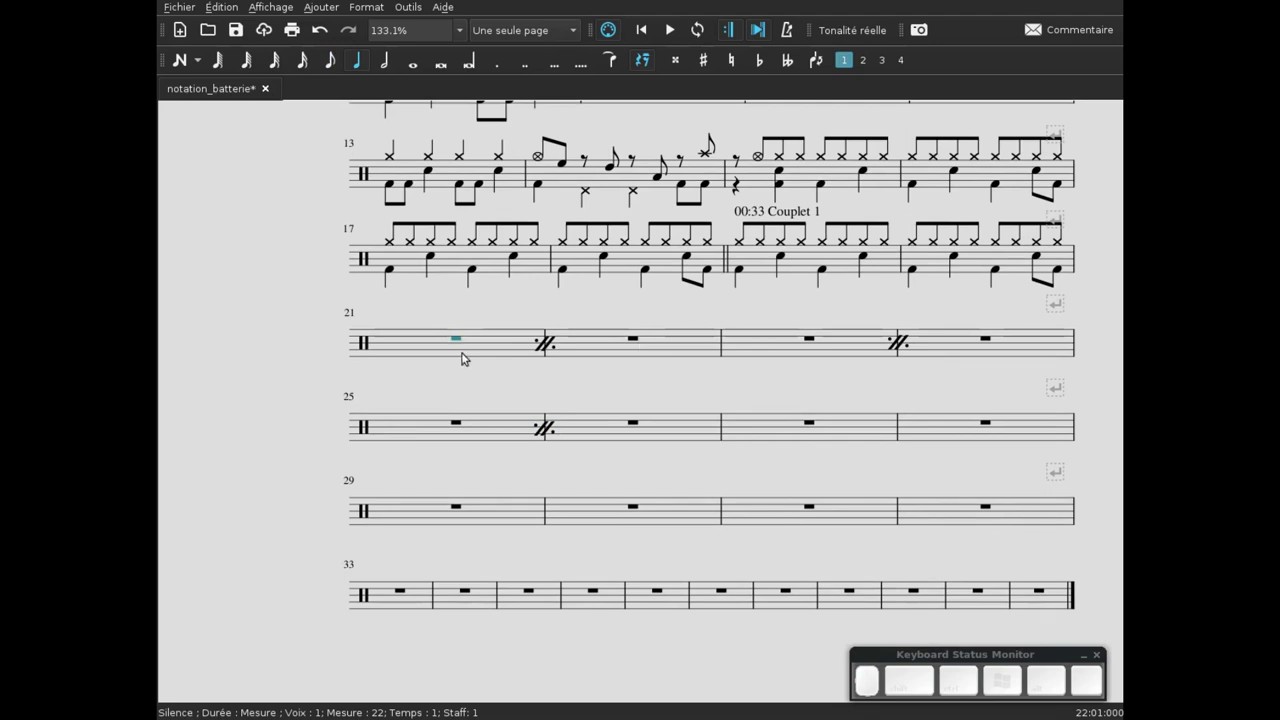
left_click(476, 376)
left_click(462, 342)
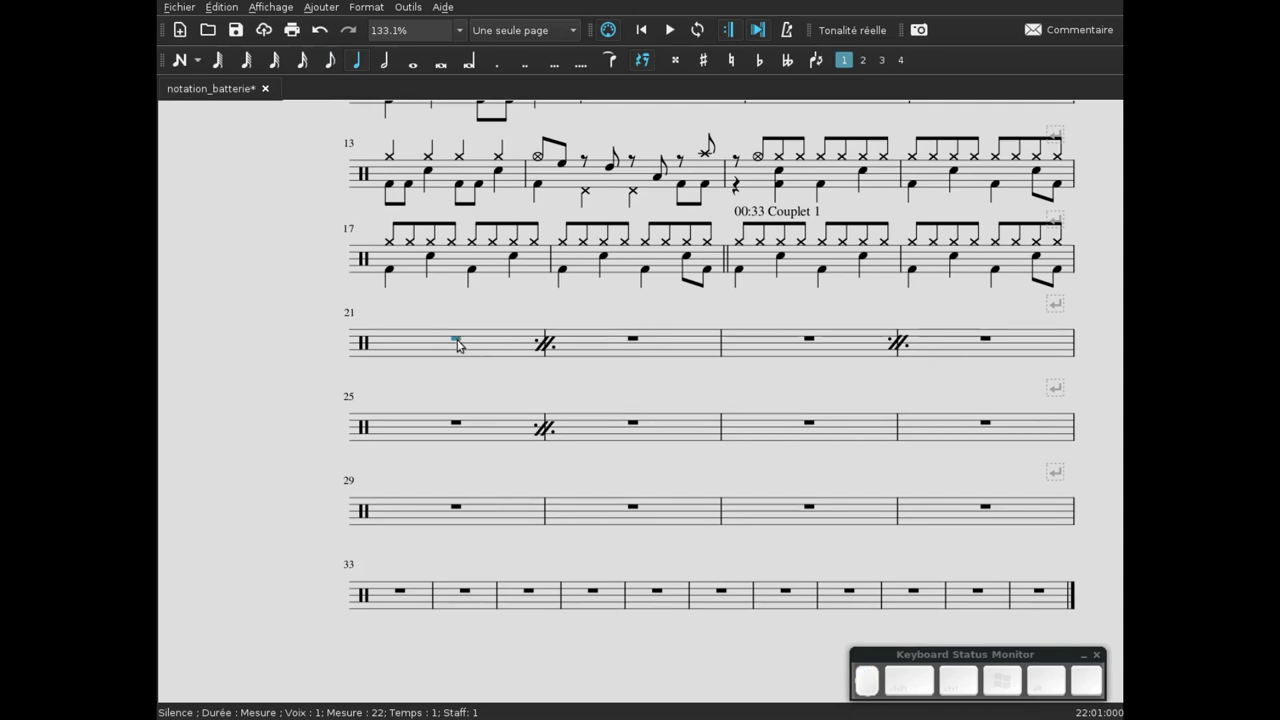
key("v")
left_click(636, 343)
key("v")
left_click(814, 344)
key("v")
left_click(991, 344)
key("v")
left_click(457, 426)
key("v")
left_click(635, 419)
key("v")
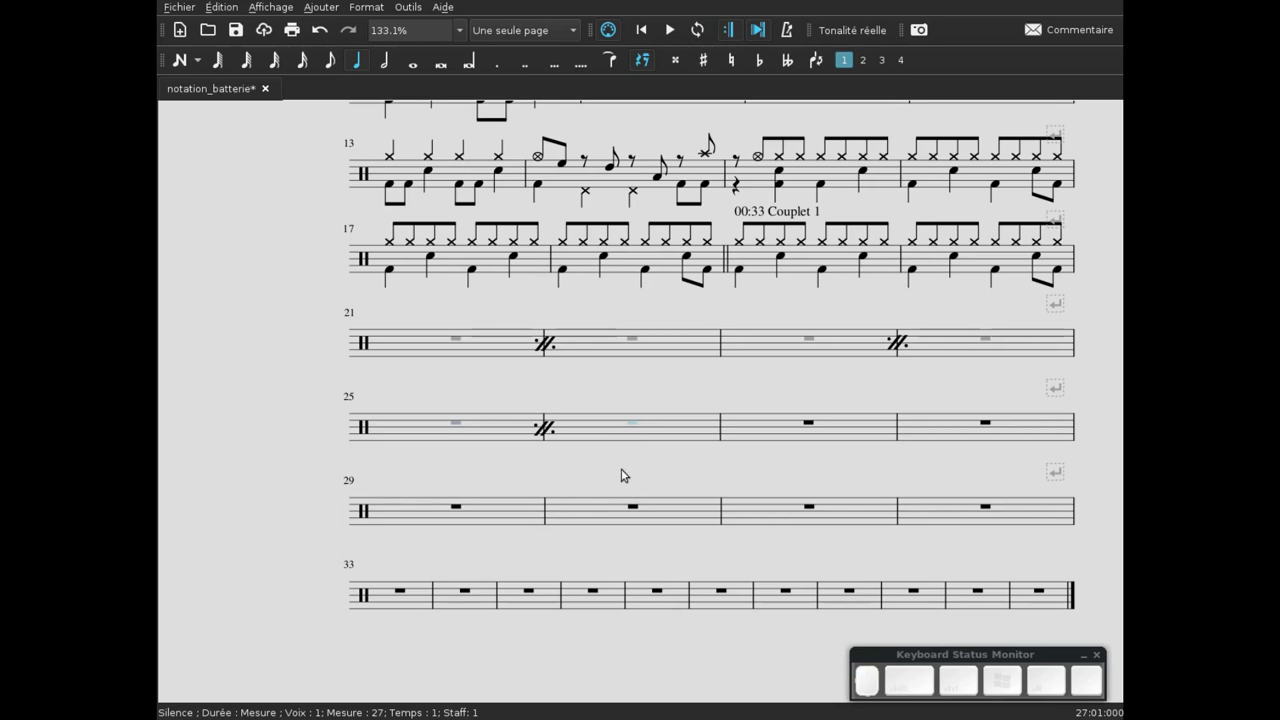
left_click(482, 384)
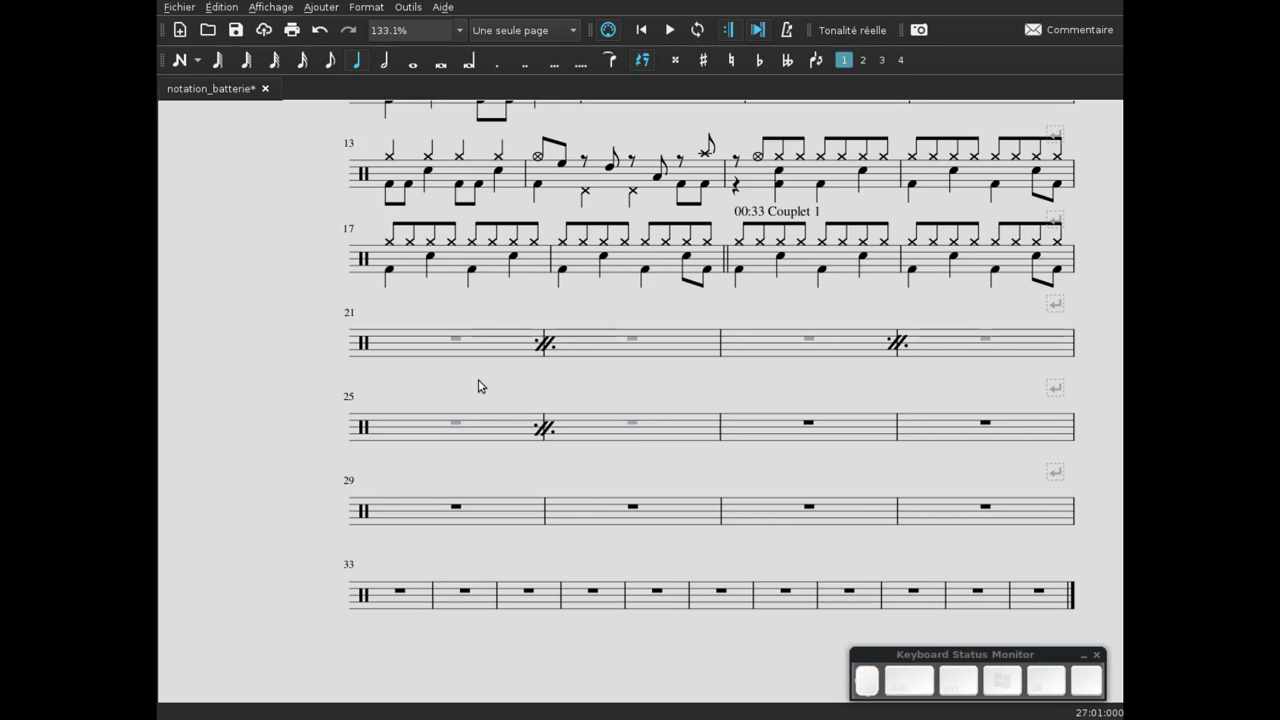
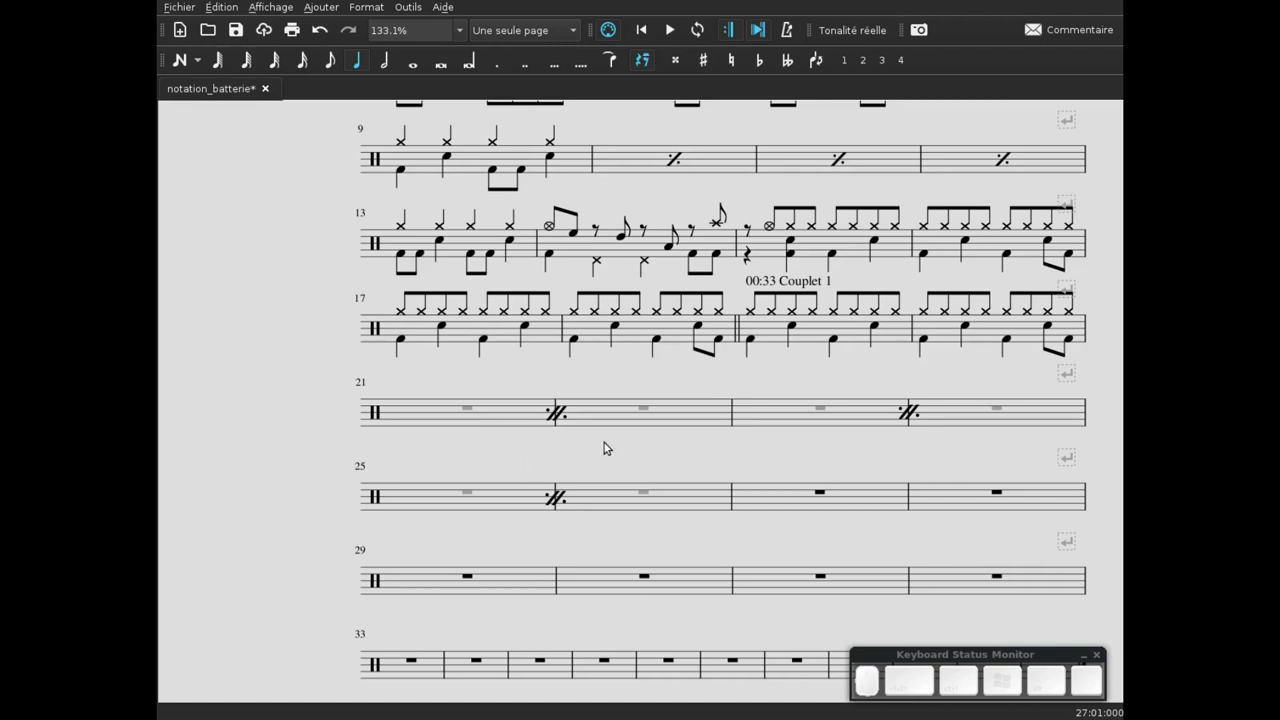
- Shift the page view to check the repeat bars and move it back into place
left_click(803, 461)
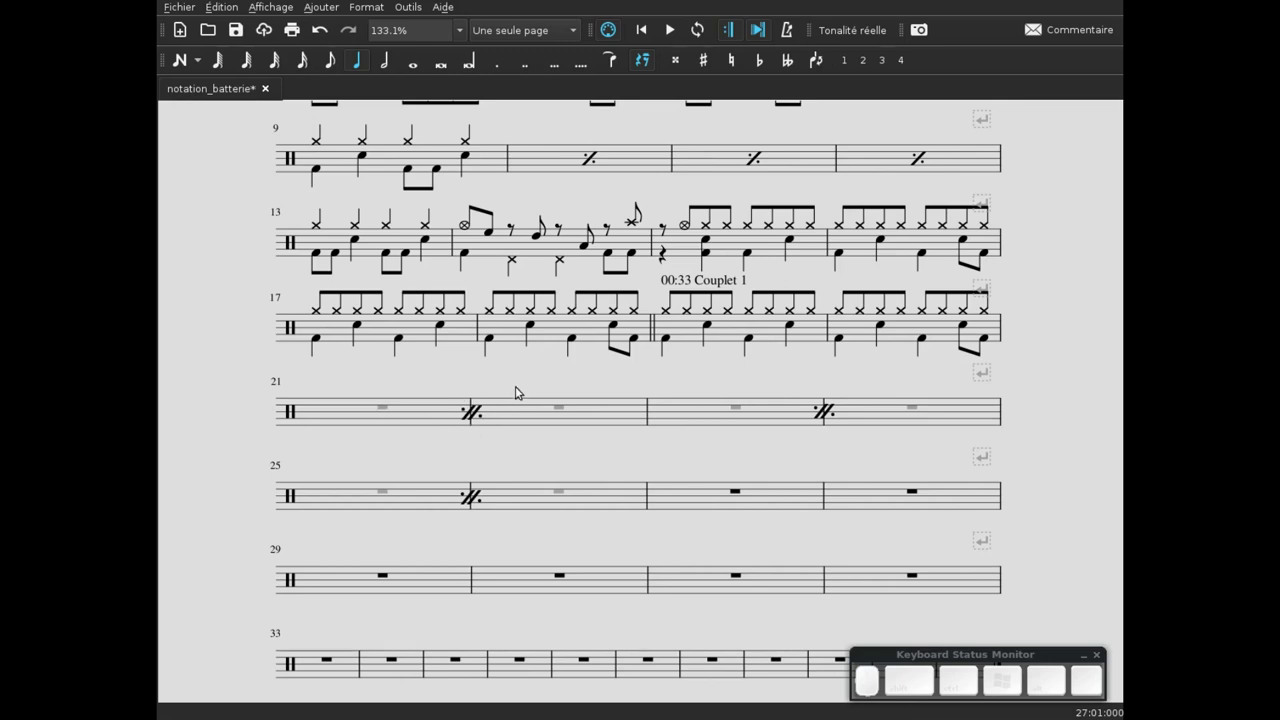
left_click_drag(545, 365, 520, 401)
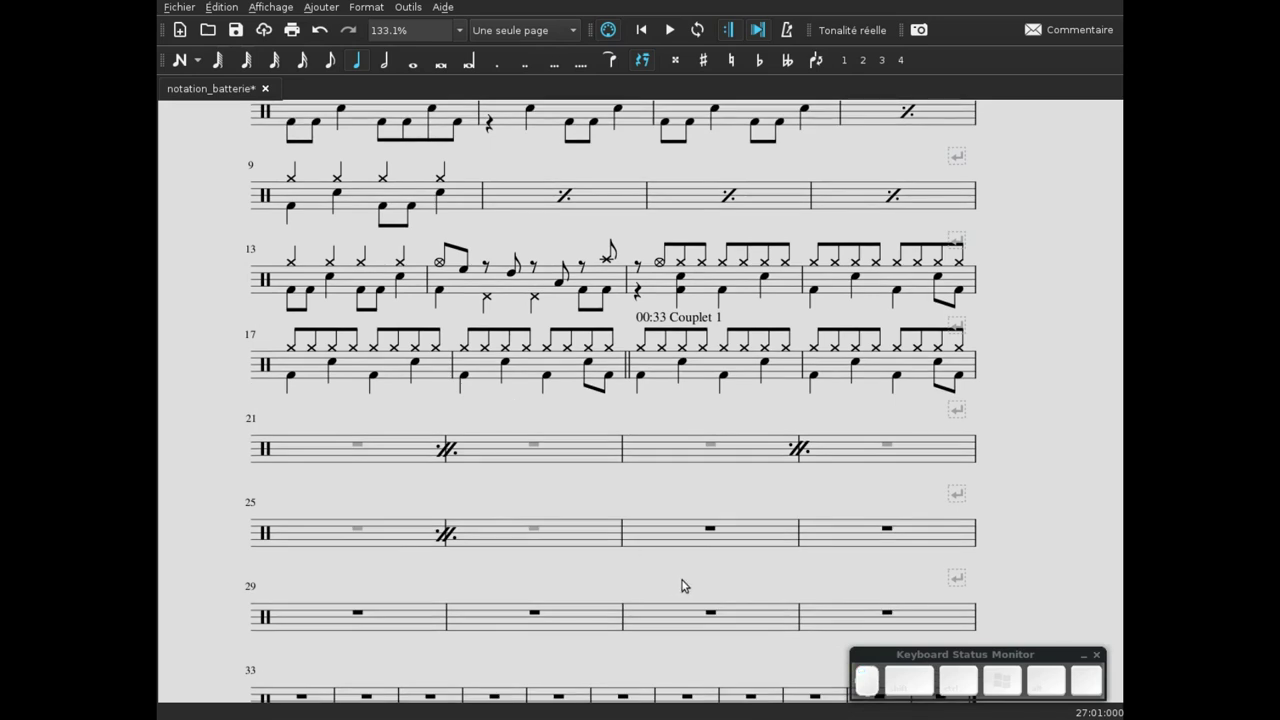
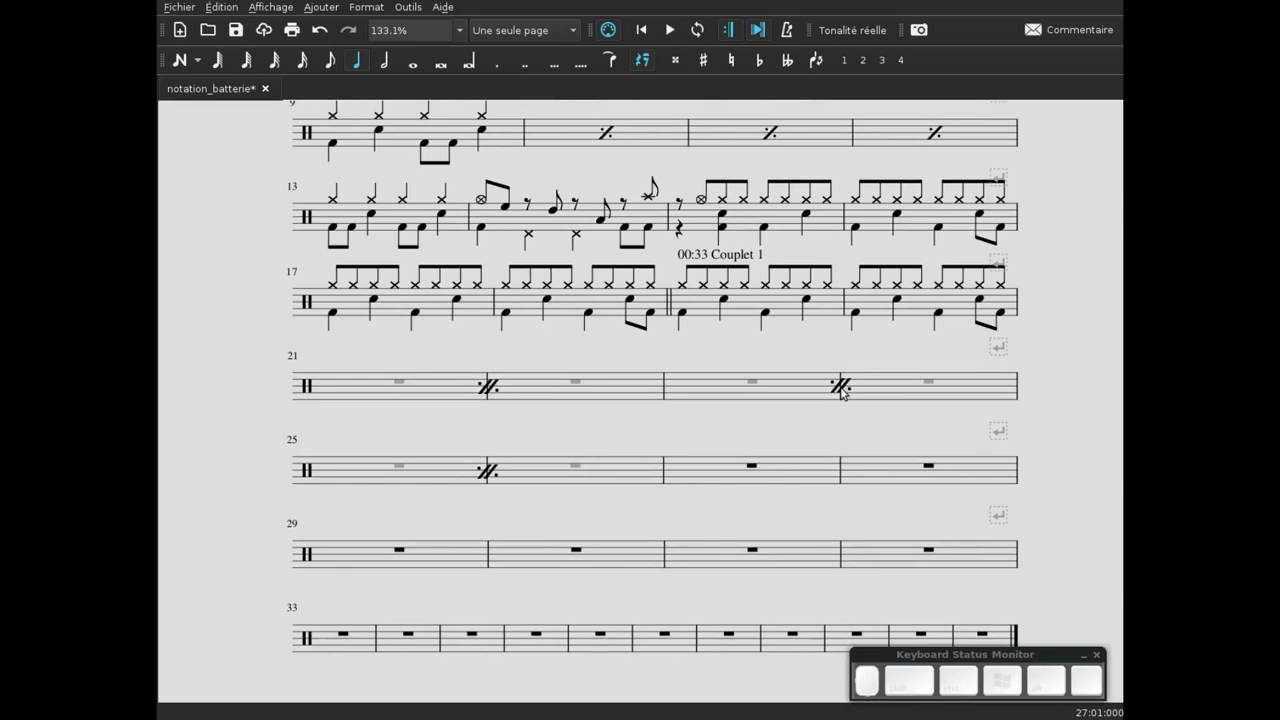
left_click(633, 444)
left_click(525, 432)
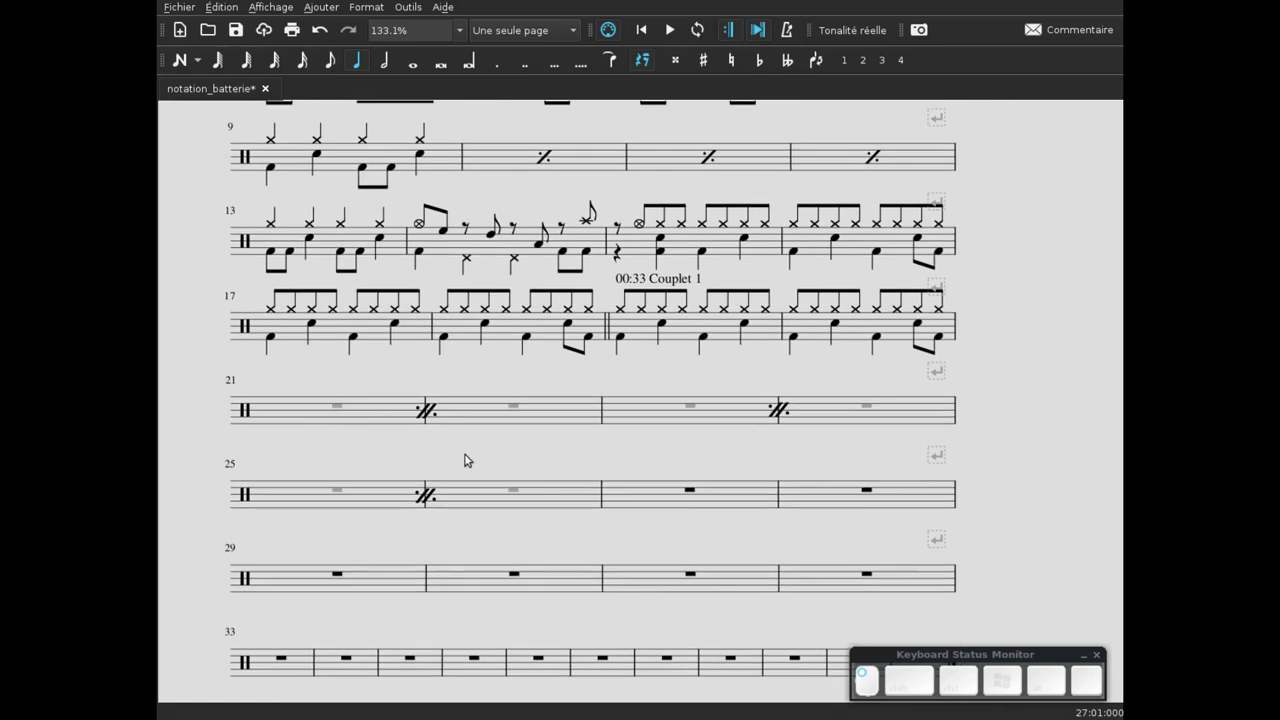
left_click_drag(553, 455, 548, 412)
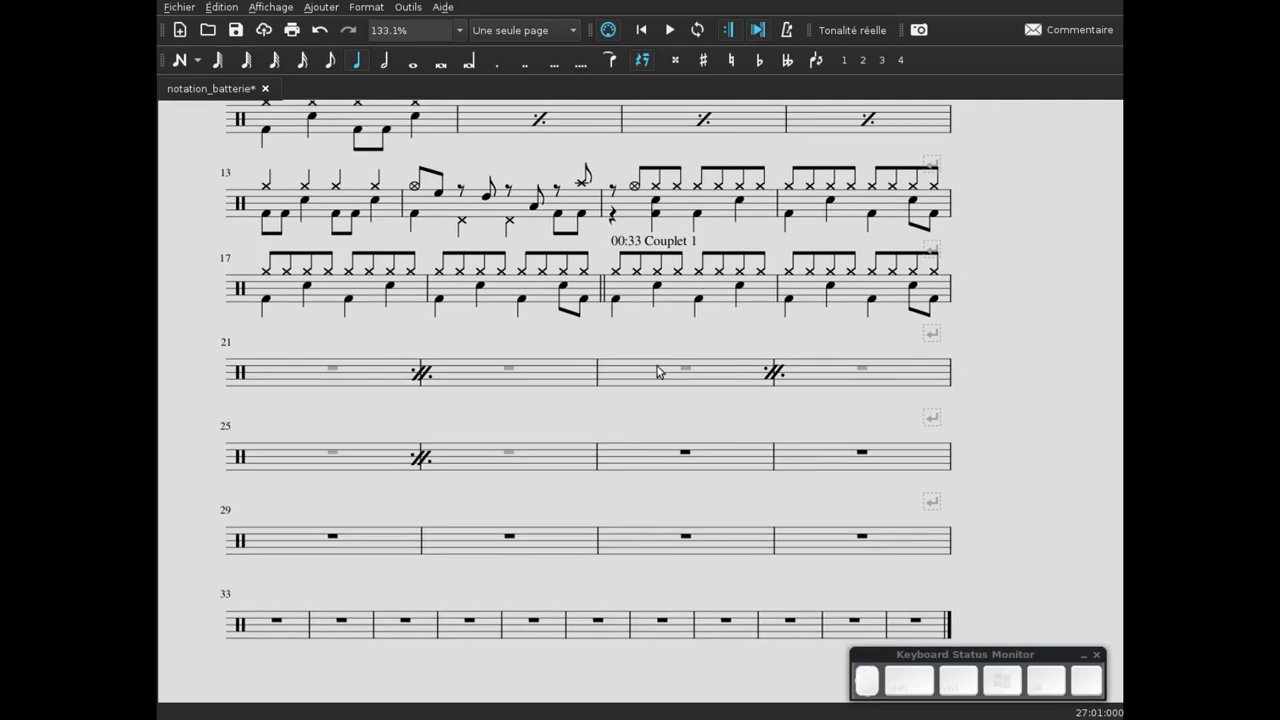
- Copy the Couplet groove of bars 19 and 20 into bars 27 and 28
left_click(691, 297)
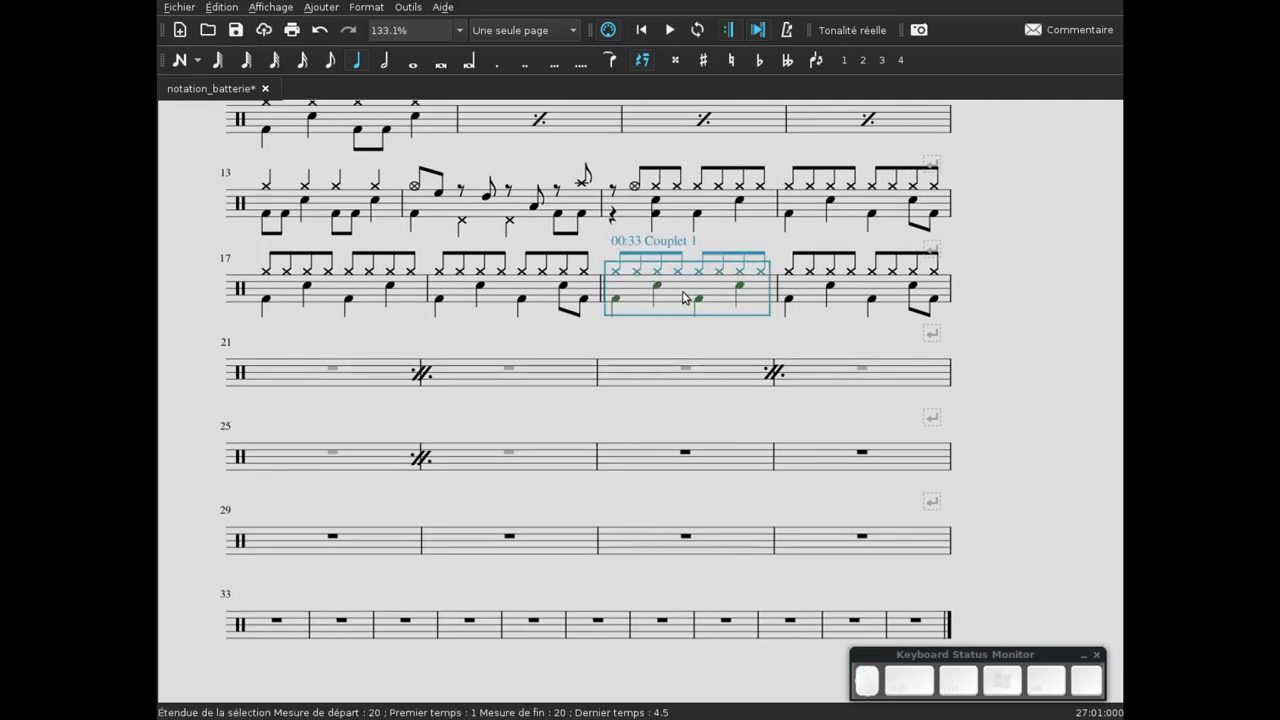
key("ctrl+c")
left_click(655, 460)
key("ctrl+v")
left_click(605, 403)
key("Delete")
left_click(722, 504)
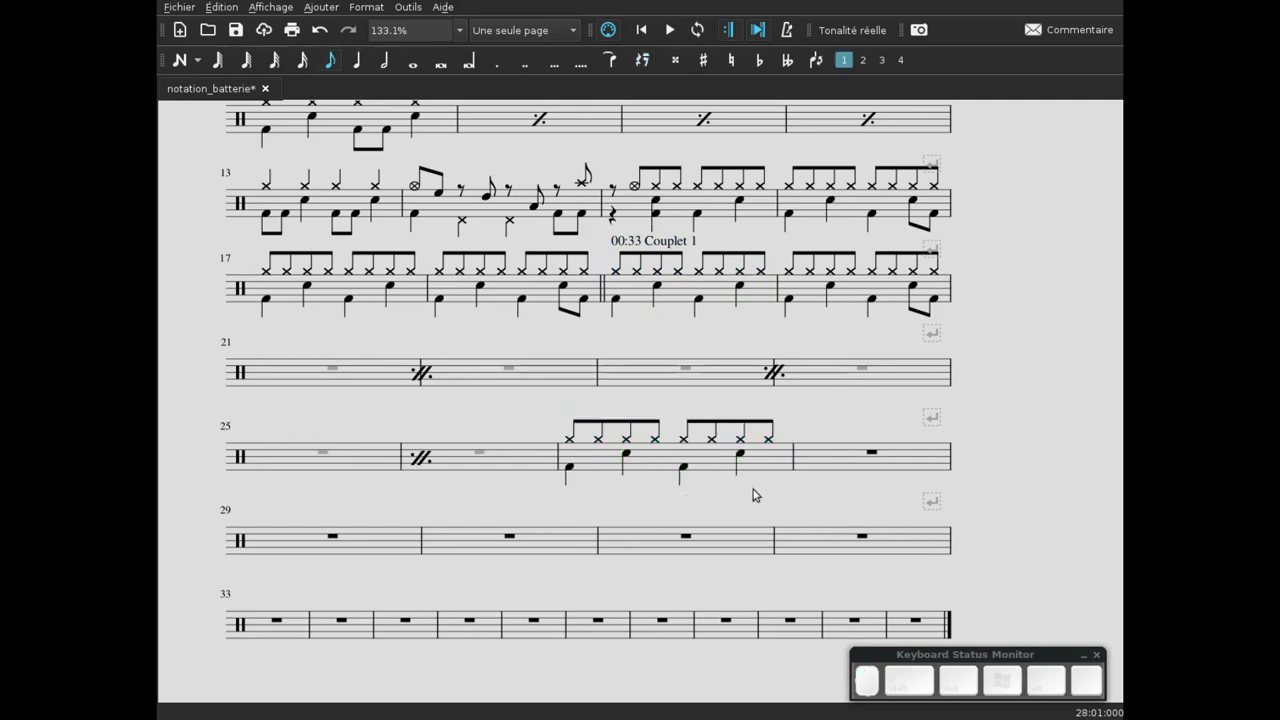
left_click(815, 501)
left_click(789, 304)
key("ctrl+c")
left_click(772, 469)
key("ctrl+v")
- Rewrite bar 28's opening beat as bass drum eighth notes
left_click(693, 480)
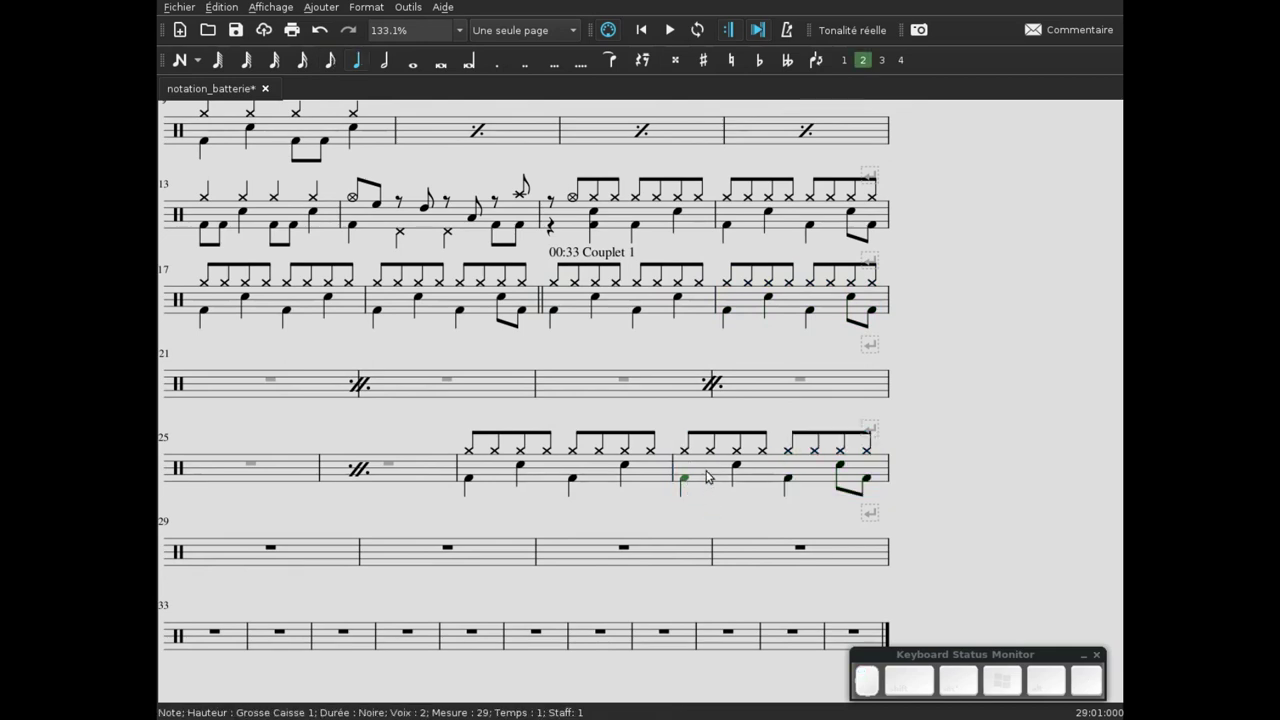
key("KP_4")
key("Right")
key("n")
key("KP_4")
key("b")
key("Right")
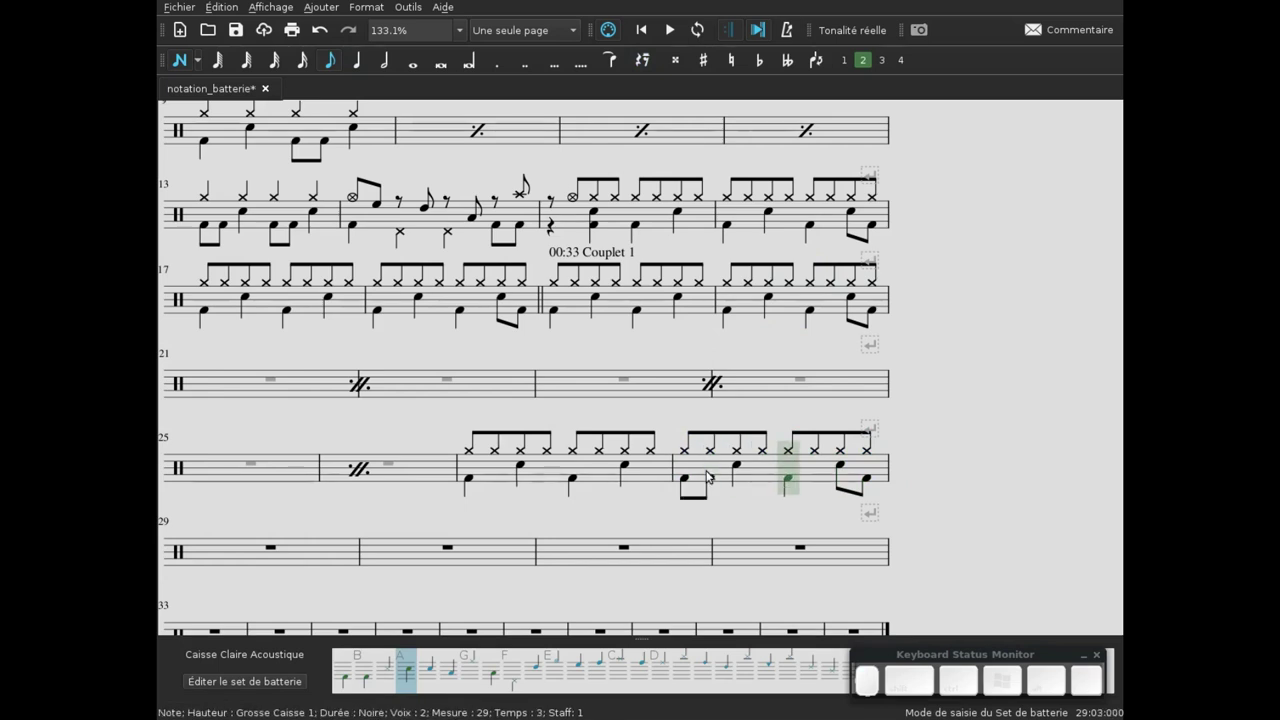
key("Escape")
- Enter bass drum eighth notes on beat 3 of bar 28
left_click(791, 475)
key("KP_4")
key("Right")
key("n")
key("KP_4")
key("b")
key("Escape")
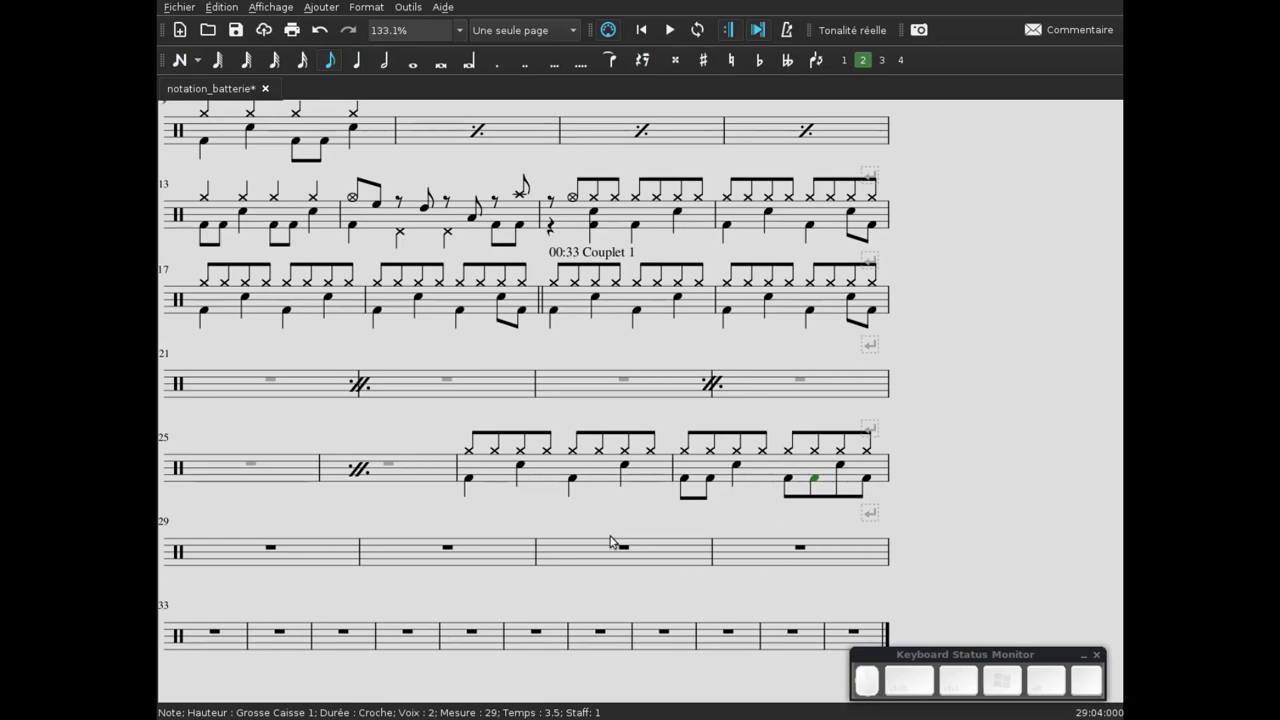
- Paste the groove into bar 29 and edit its opening beat
left_click(604, 519)
left_click_drag(601, 516, 781, 417)
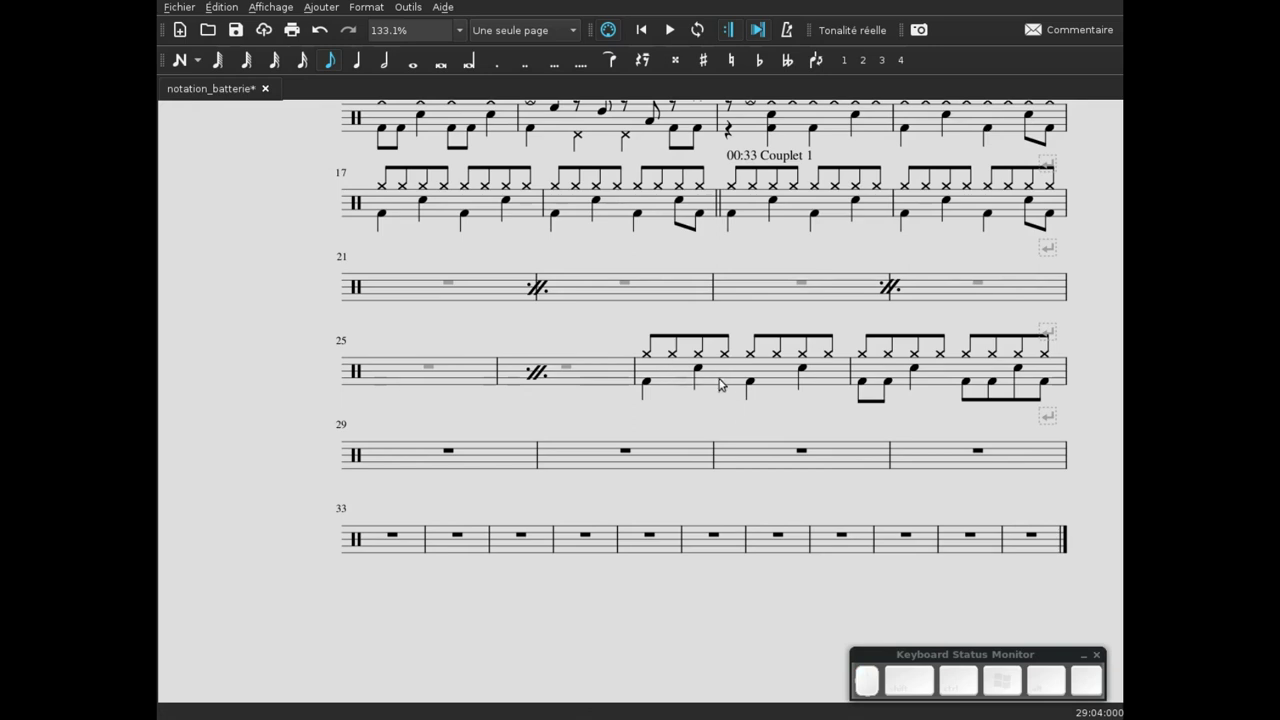
left_click(726, 382)
key("ctrl+c")
left_click(433, 454)
key("ctrl+v")
left_click(385, 471)
key("KP_0")
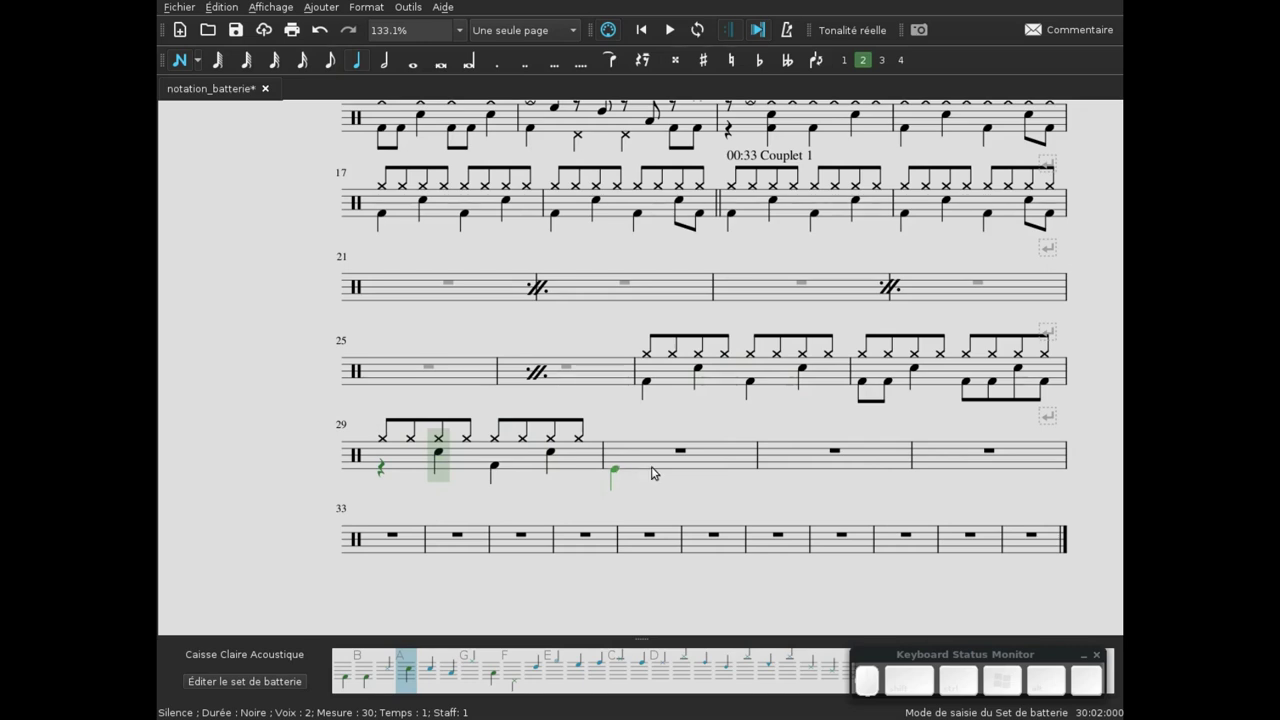
key("Escape")
- Copy the groove onward into bars 30, 31 and 32
left_click(966, 208)
key("ctrl+c")
left_click(653, 452)
key("ctrl+v")
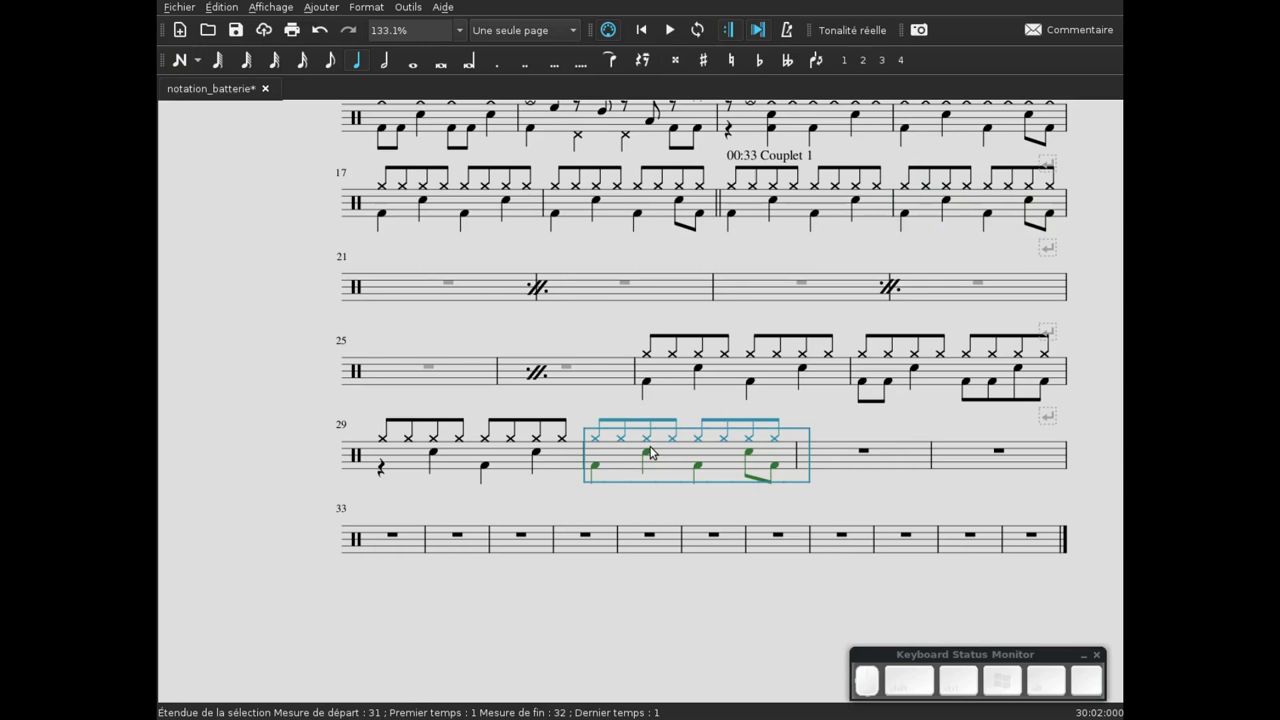
left_click(732, 381)
key("ctrl+c")
left_click(842, 462)
key("ctrl+v")
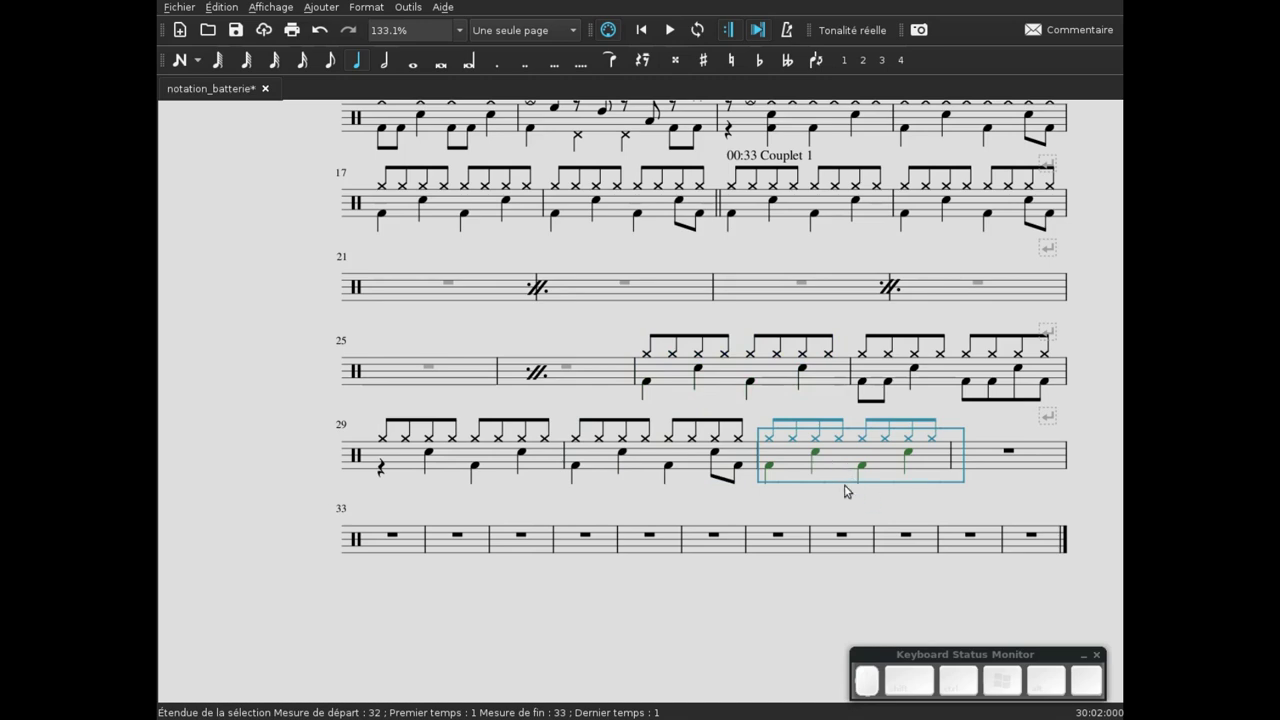
left_click(987, 463)
key("ctrl+v")
left_click(908, 469)
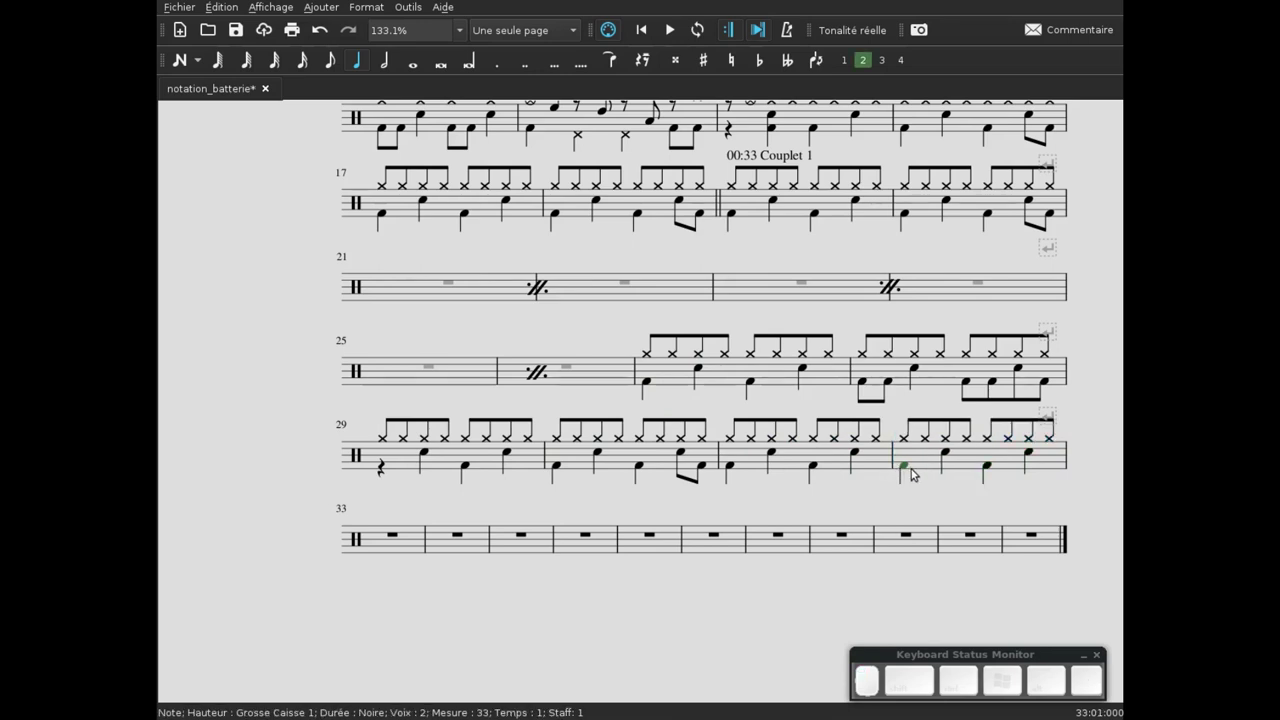
- Give bar 32 paired bass drum eighth notes on its opening beat and leave note input
key("4")
key("Right")
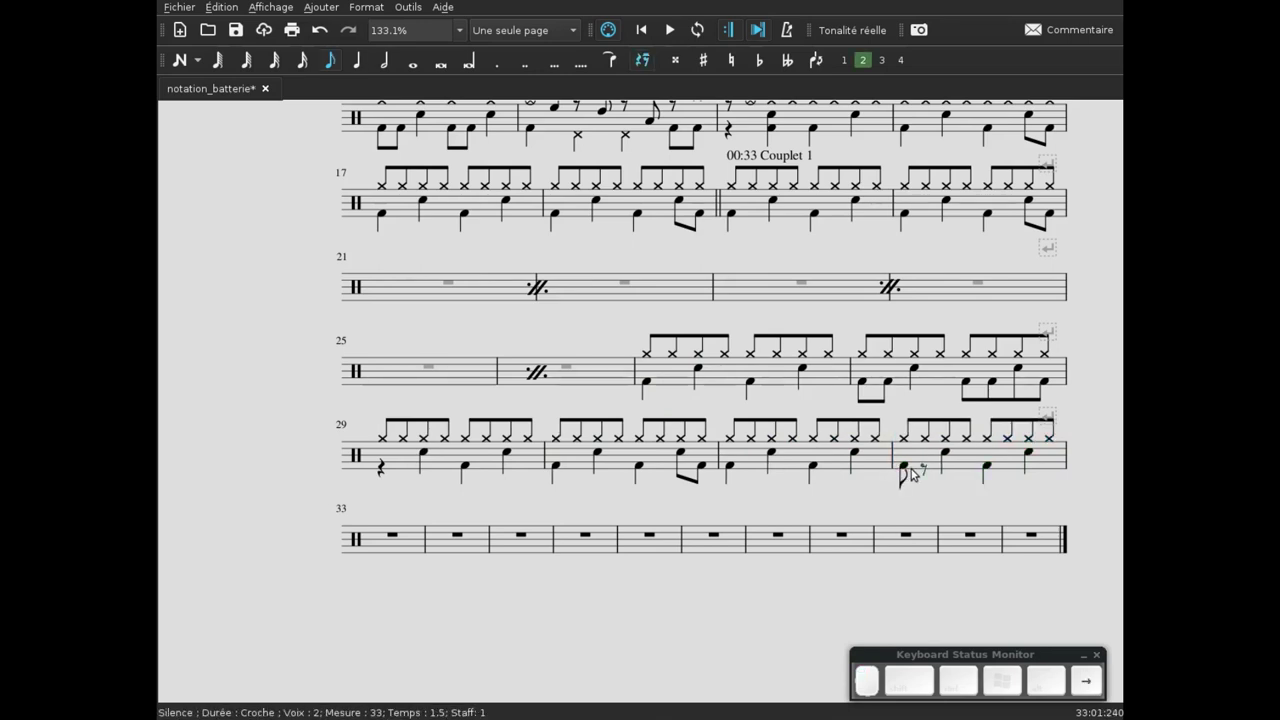
key("n")
key("KP_4")
key("b")
key("Escape")
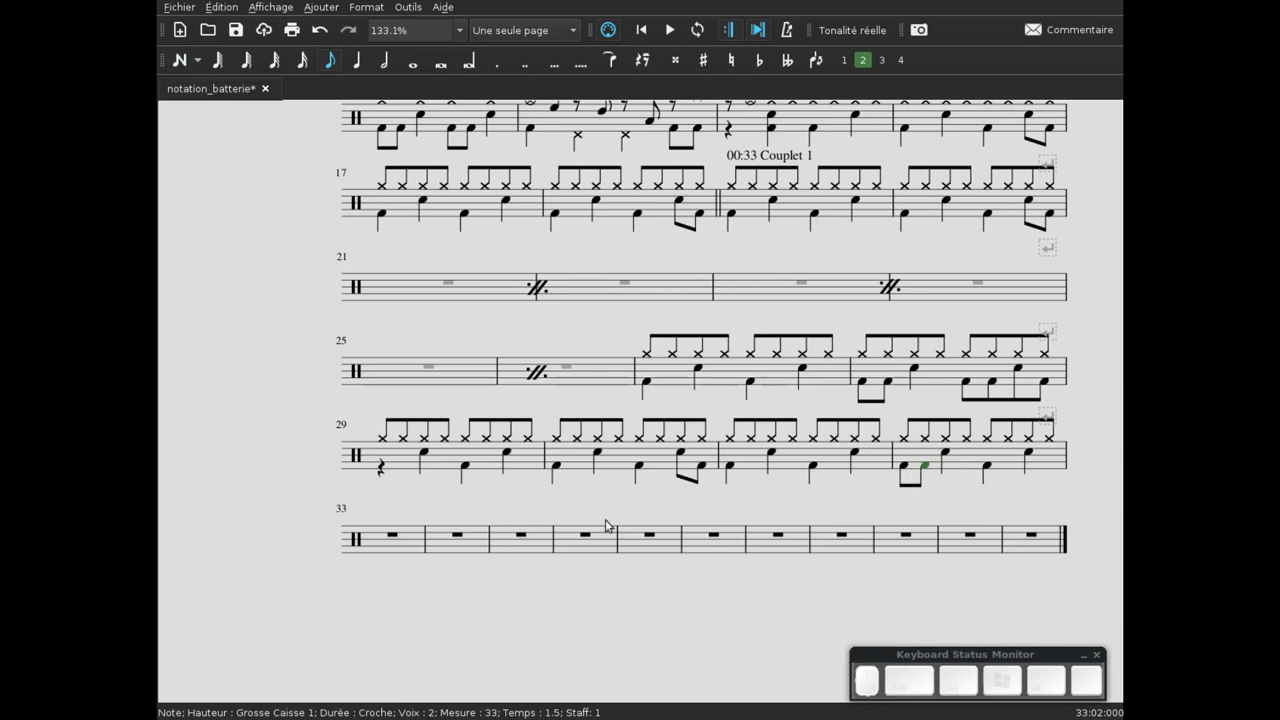
left_click(467, 614)
left_click(498, 475)
left_click(395, 365)
left_click(435, 376)
left_click(514, 384)
- Add system breaks after bars 36 and 40 so the empty bars fall into four-bar lines
left_click(580, 384)
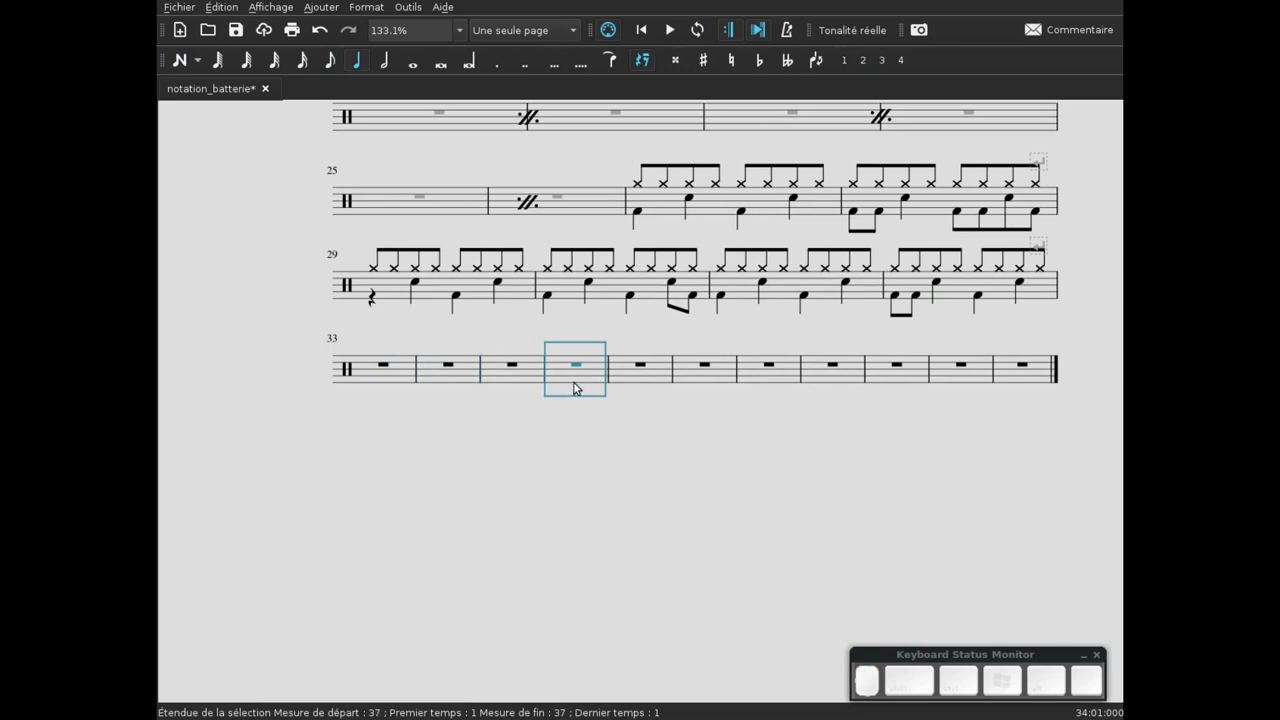
key("F9")
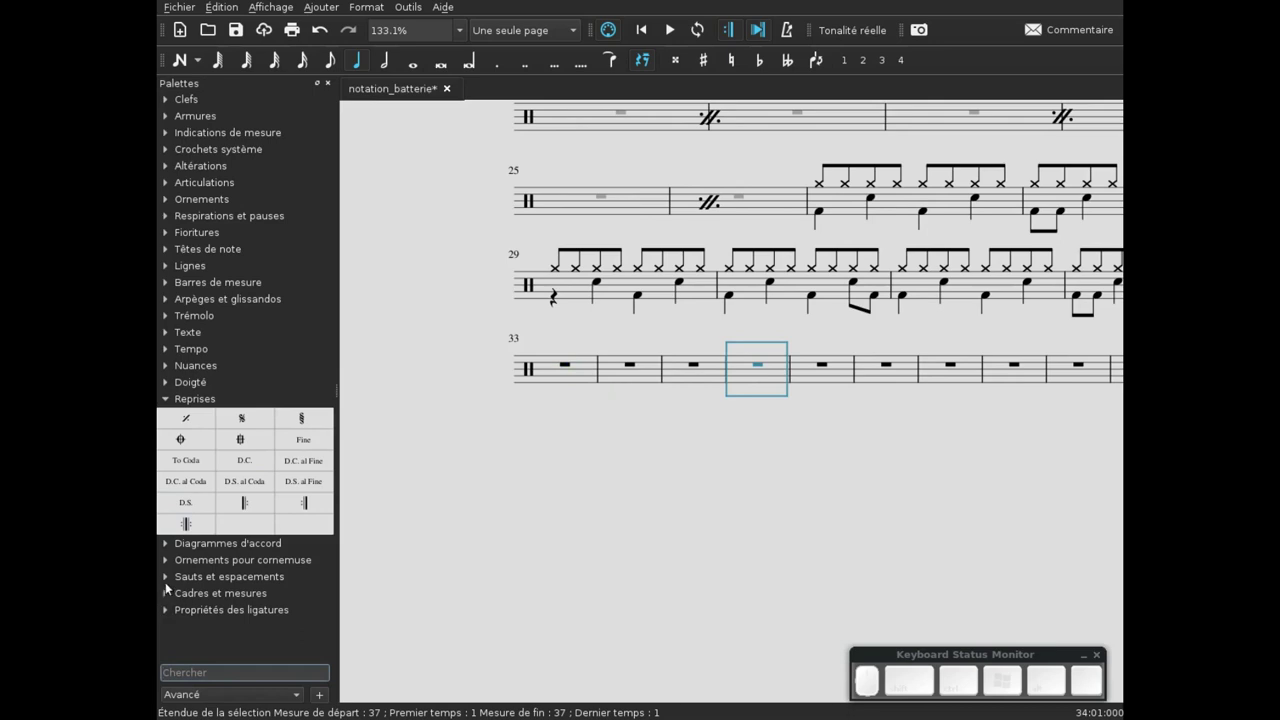
left_click(168, 575)
left_click(180, 638)
left_click(904, 455)
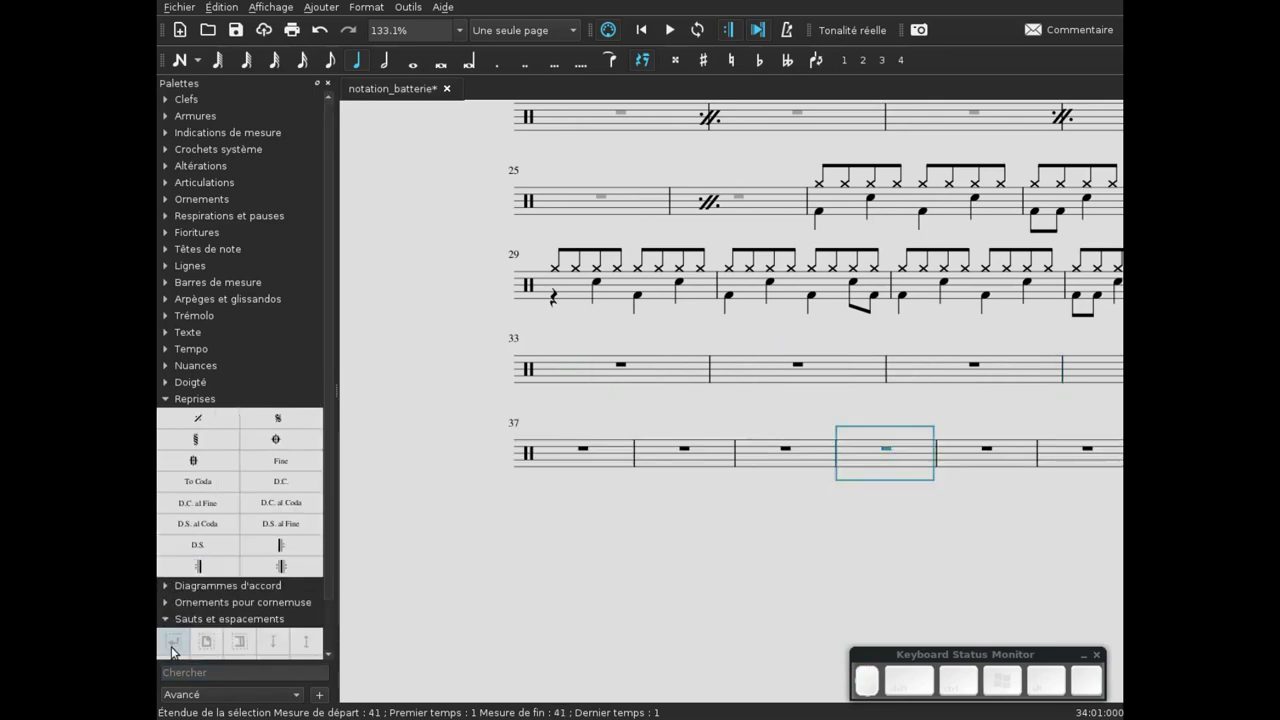
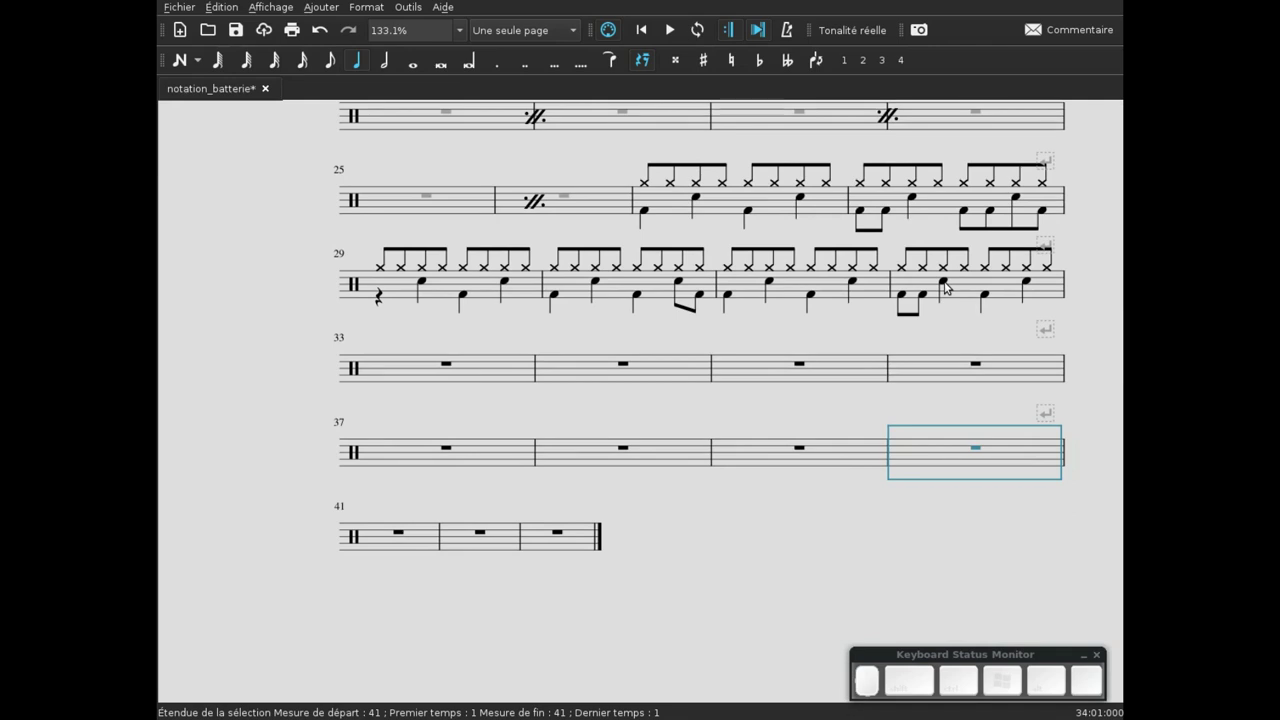
left_click(976, 291)
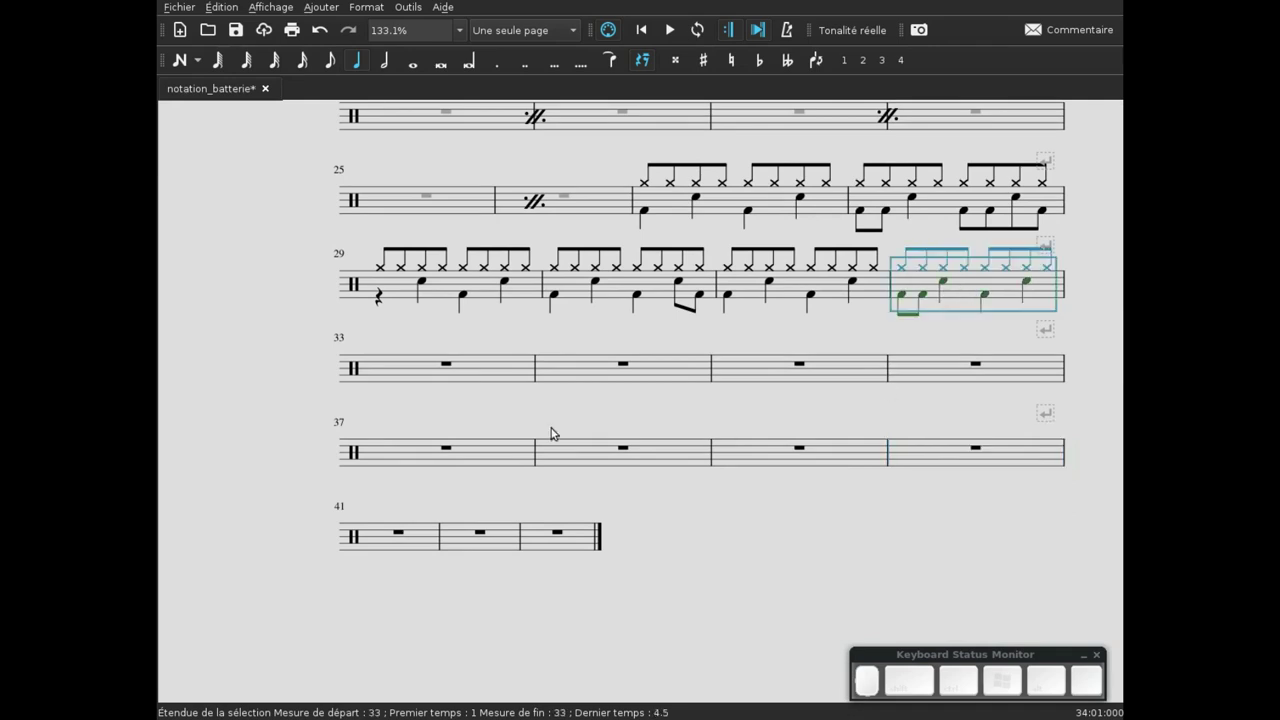
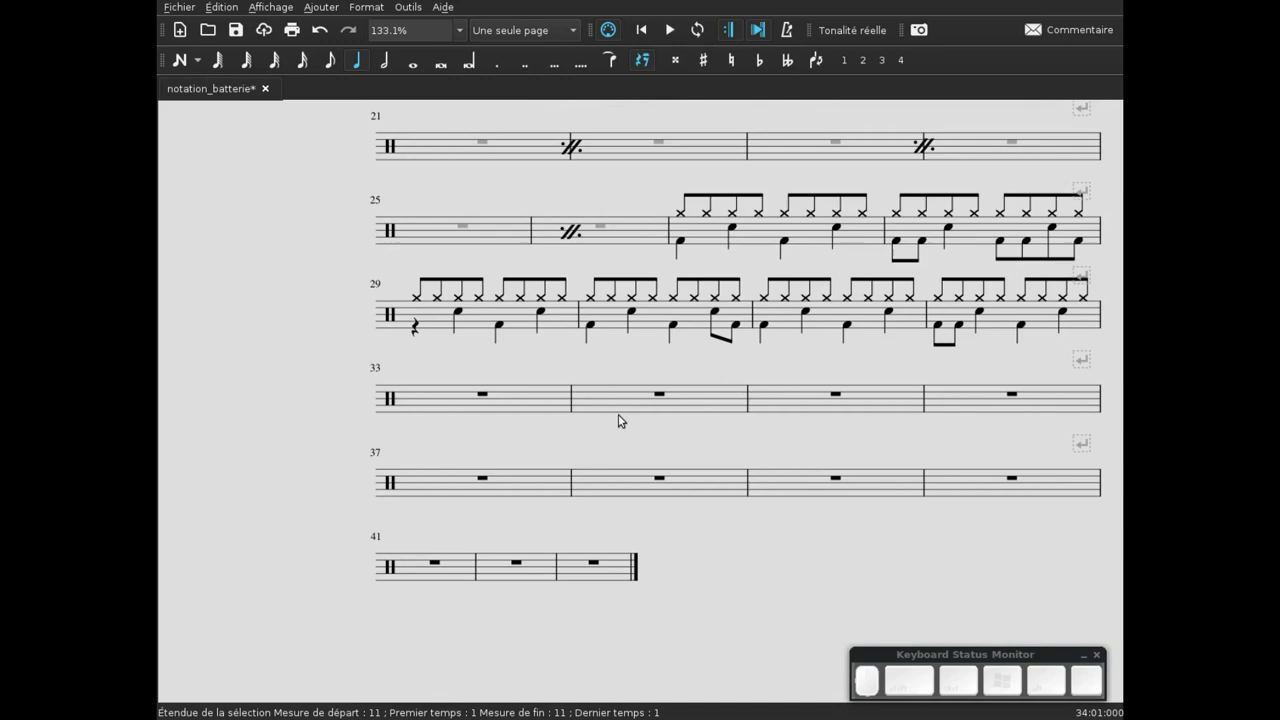
- Place a one-bar repeat sign in bar 33 and move on to bar 34
left_click(471, 412)
key("ctrl+v")
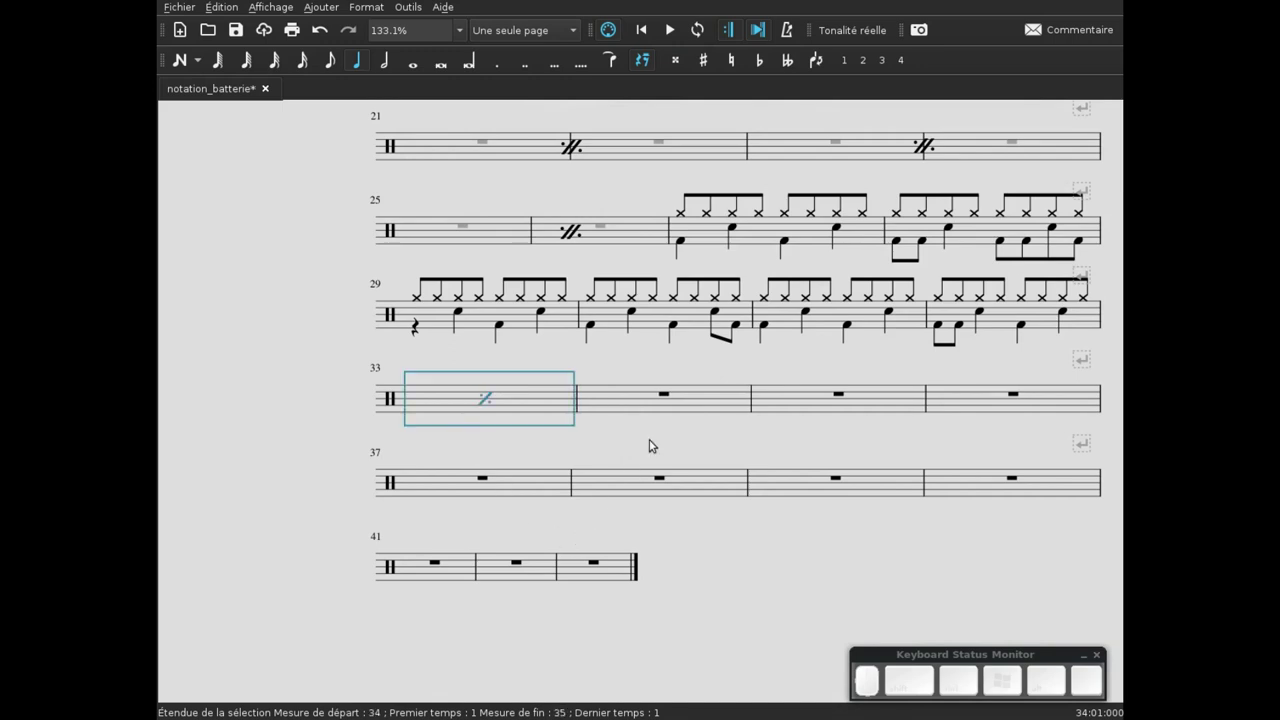
left_click(665, 447)
left_click(672, 449)
left_click(648, 468)
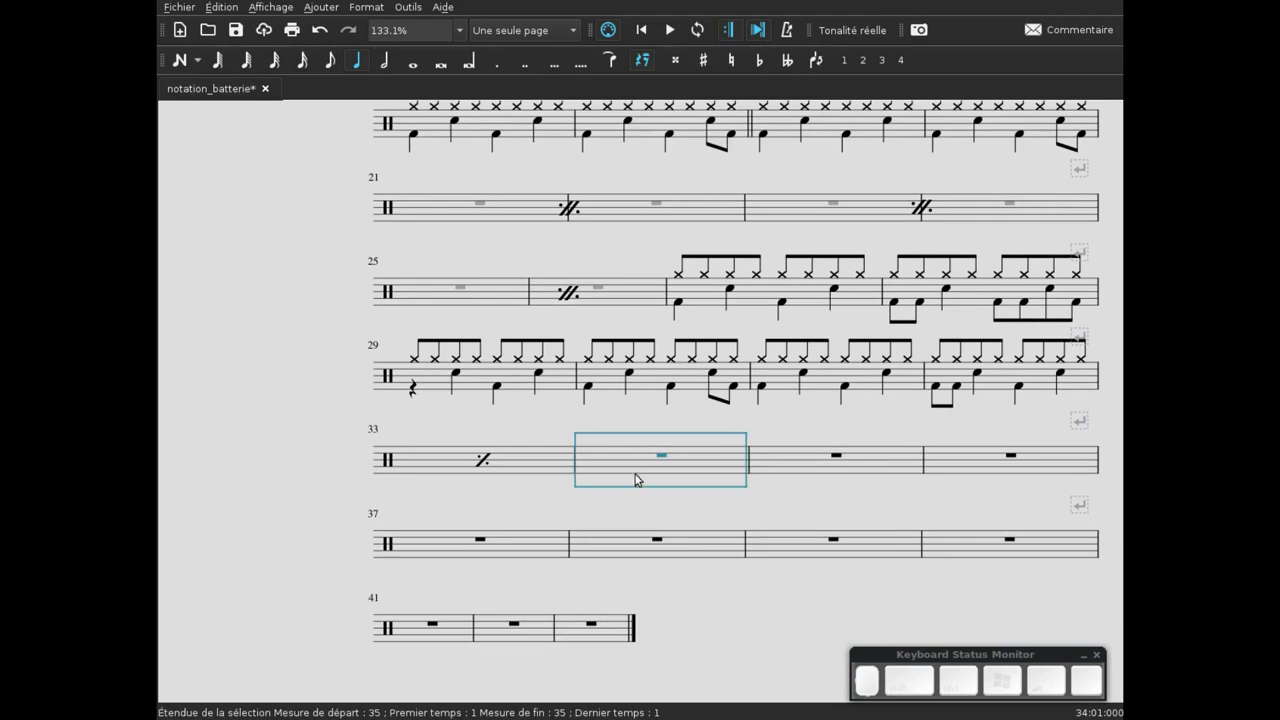
left_click(650, 506)
scroll("up", 3)
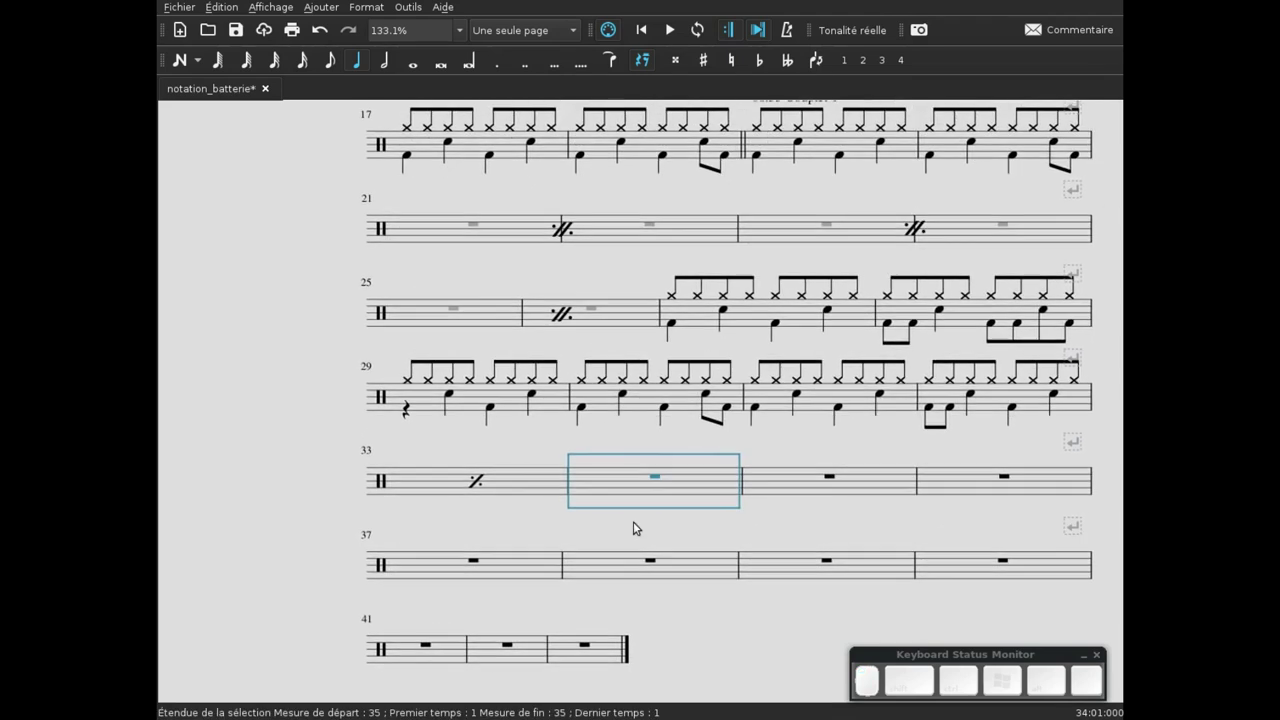
scroll("up", 3)
scroll("up", 3)
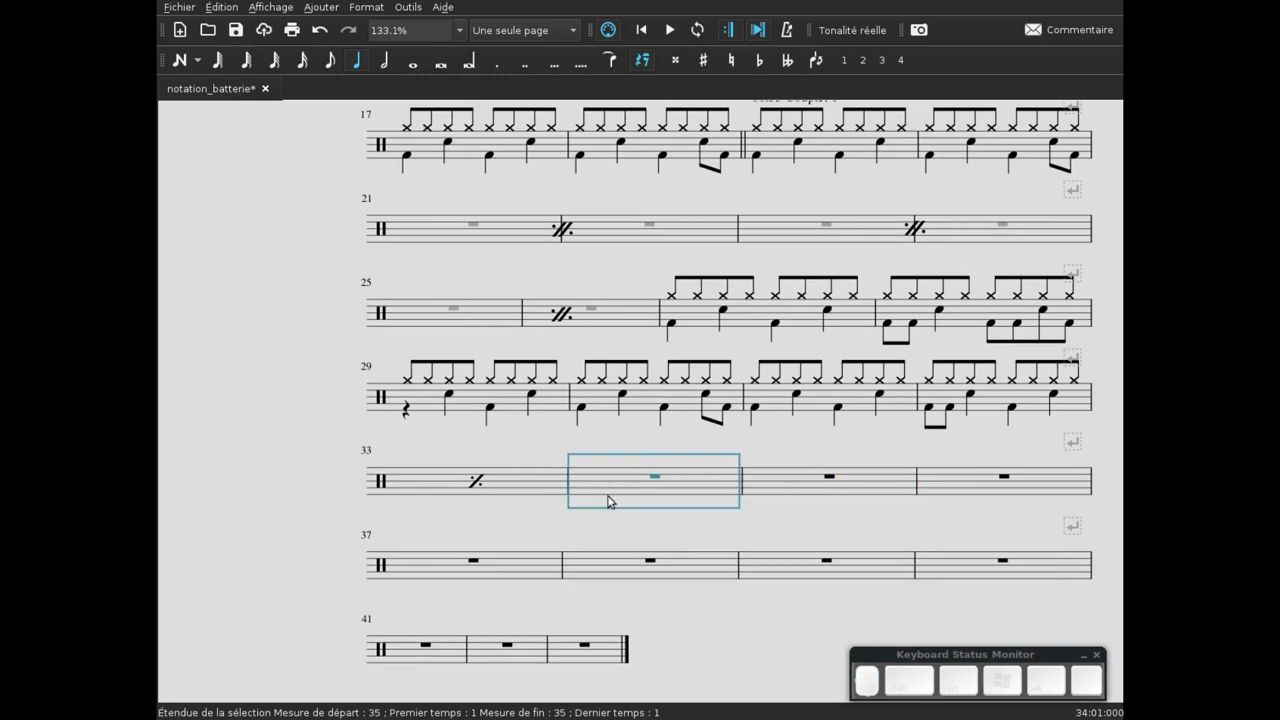
scroll("up", 3)
- Centre the two-bar repeat sign of bars 25–26 on their shared barline
left_click(585, 445)
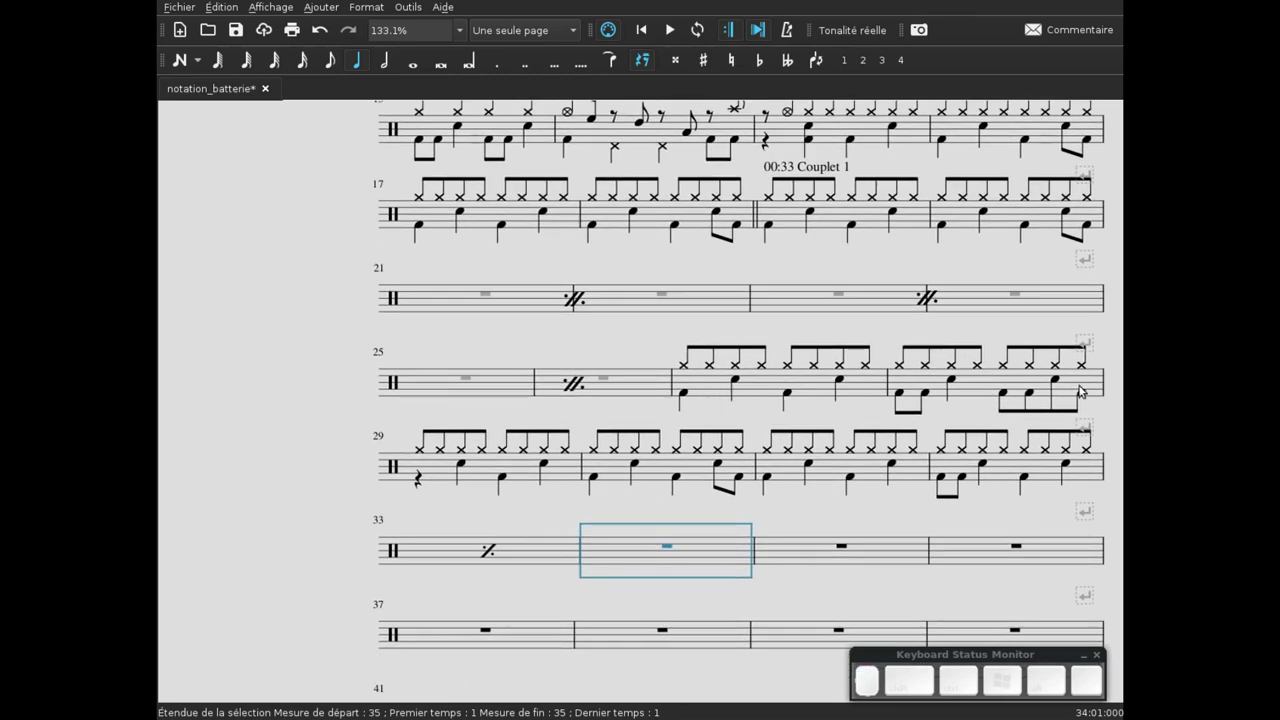
left_click(577, 385)
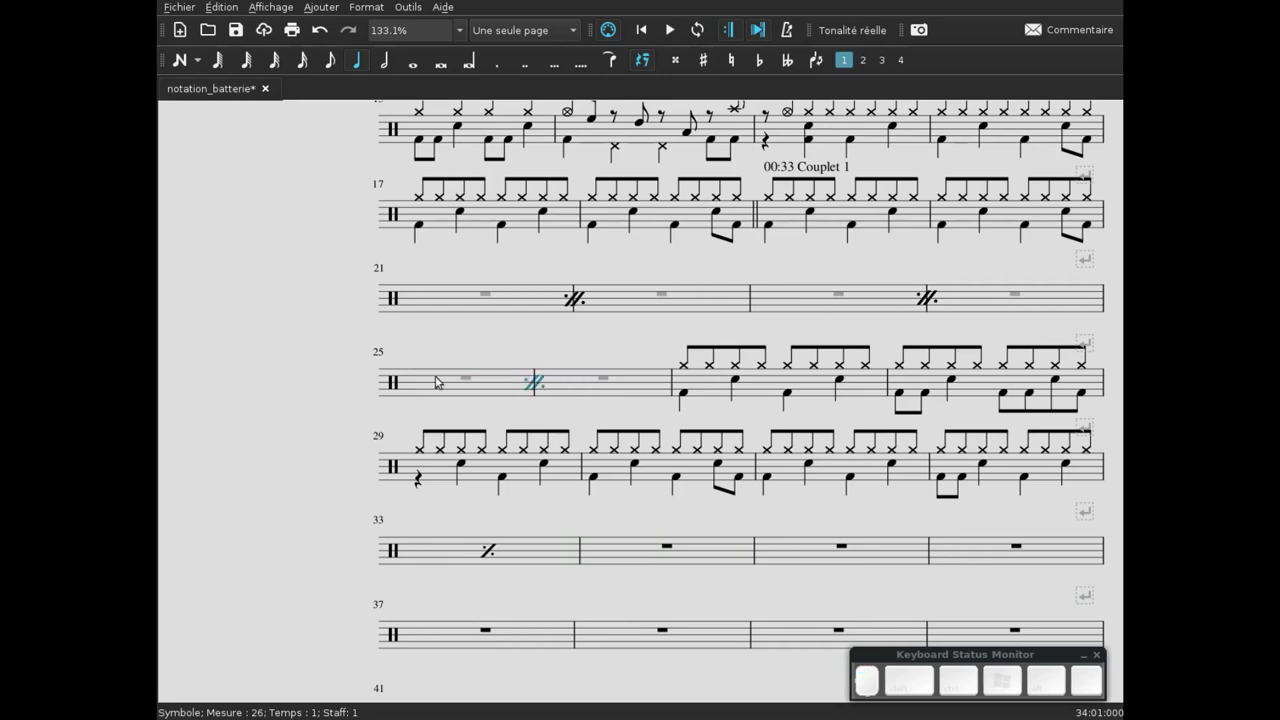
left_click_drag(536, 379, 534, 371)
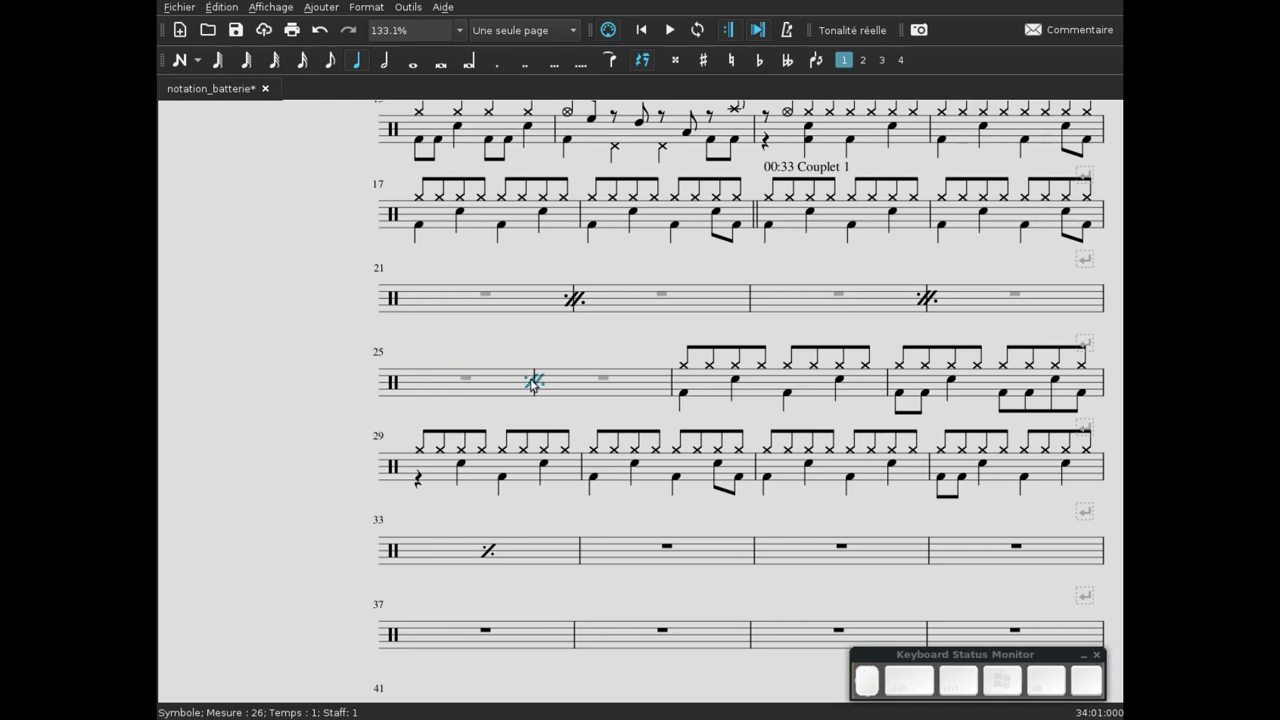
left_click_drag(533, 380, 533, 380)
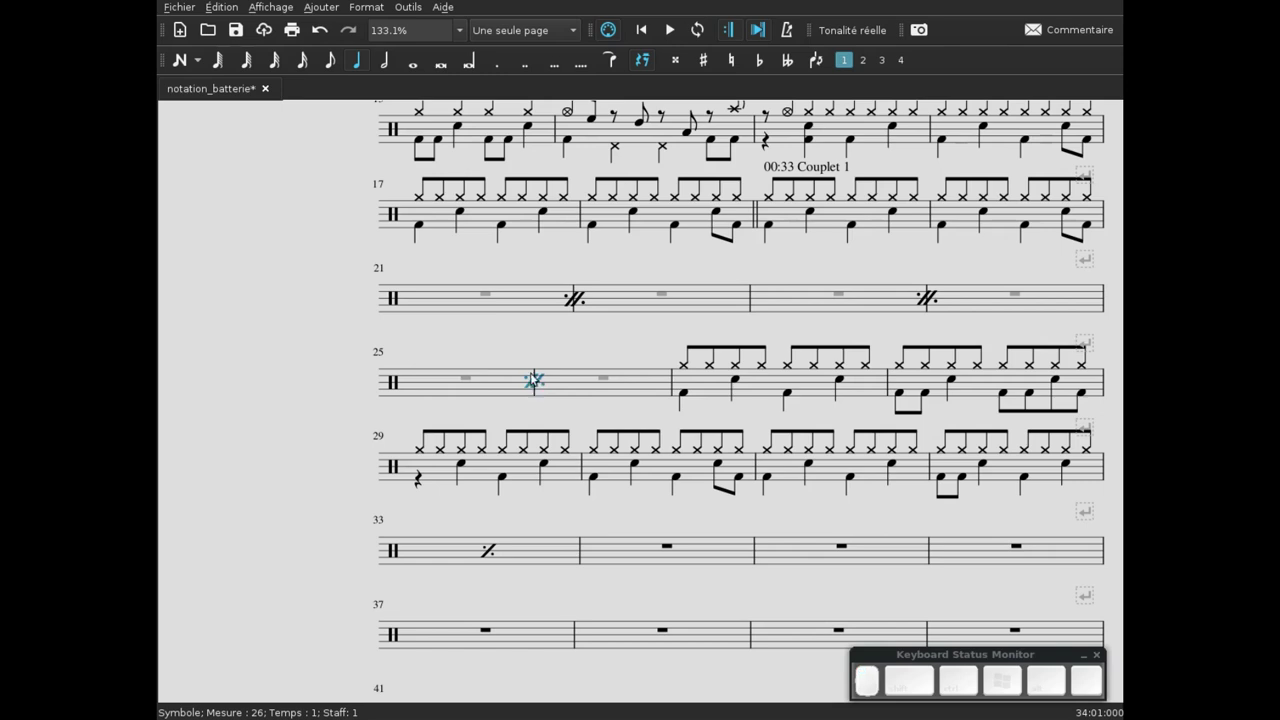
left_click(567, 402)
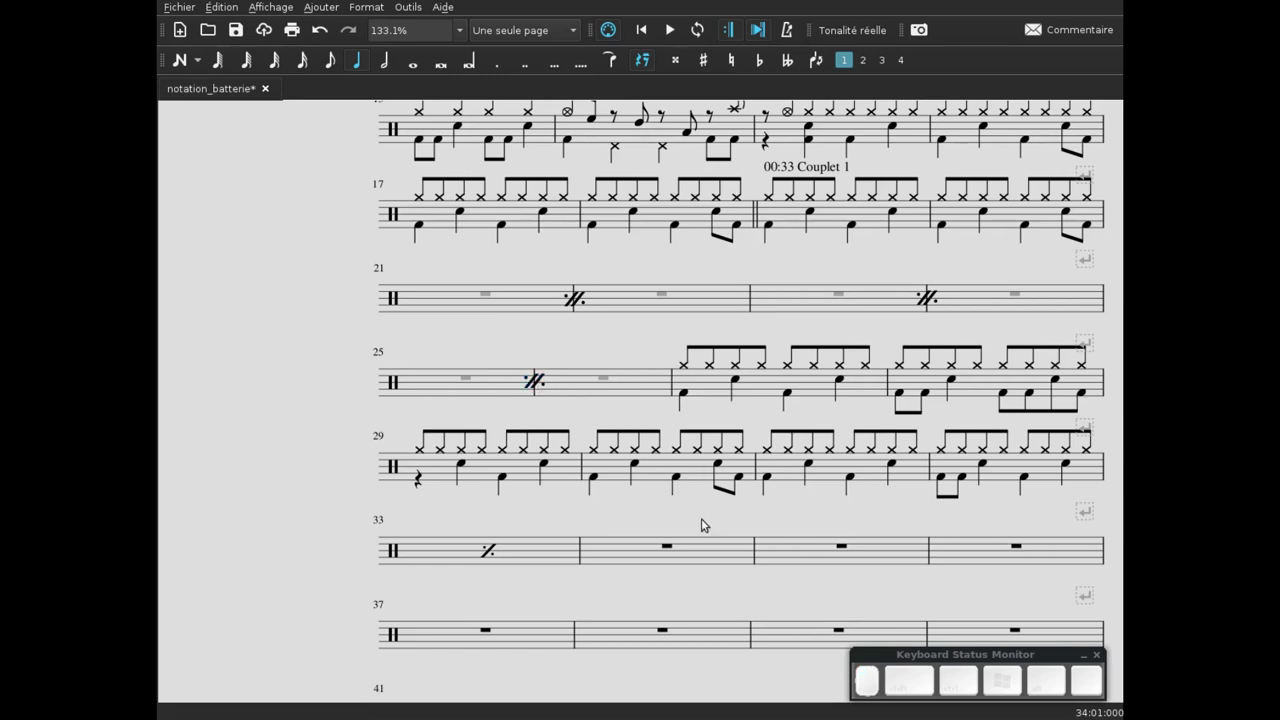
left_click_drag(711, 524, 484, 486)
- Enter hi-hat eighth notes in the upper voice of bar 34, ending on a crash
left_click(492, 486)
left_click(609, 492)
key("n")
key("KP_4")
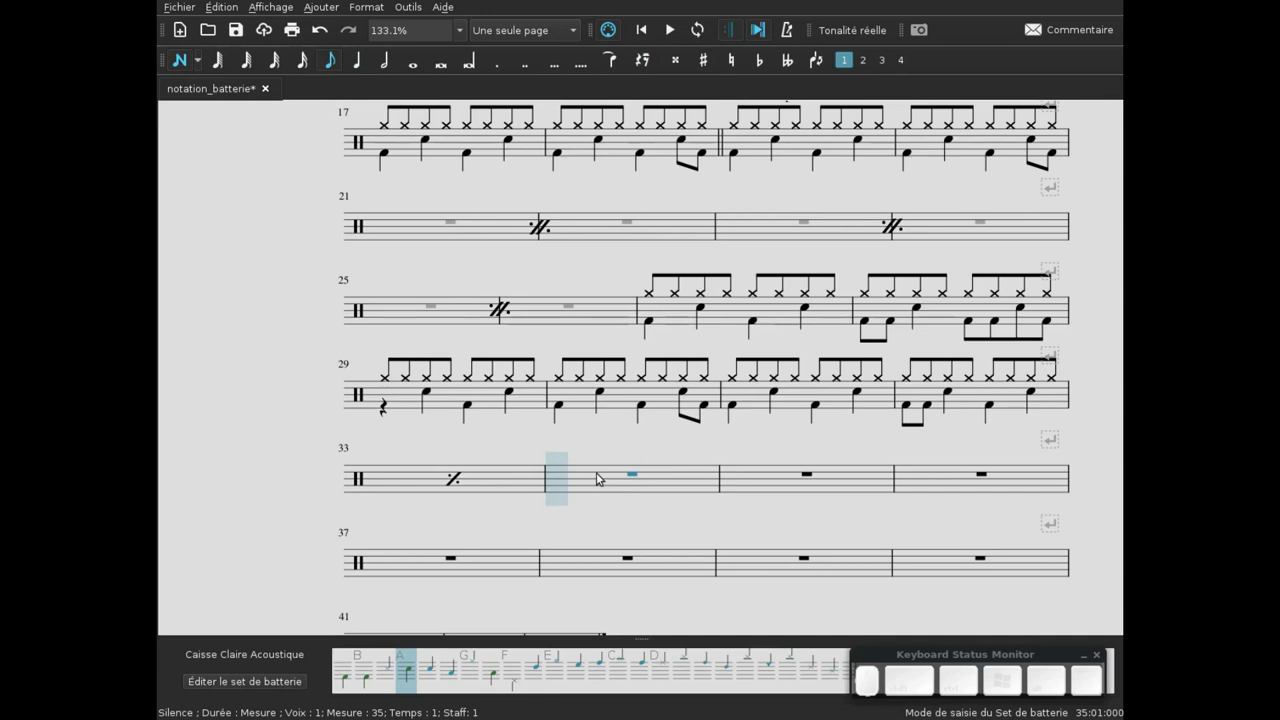
key("h")
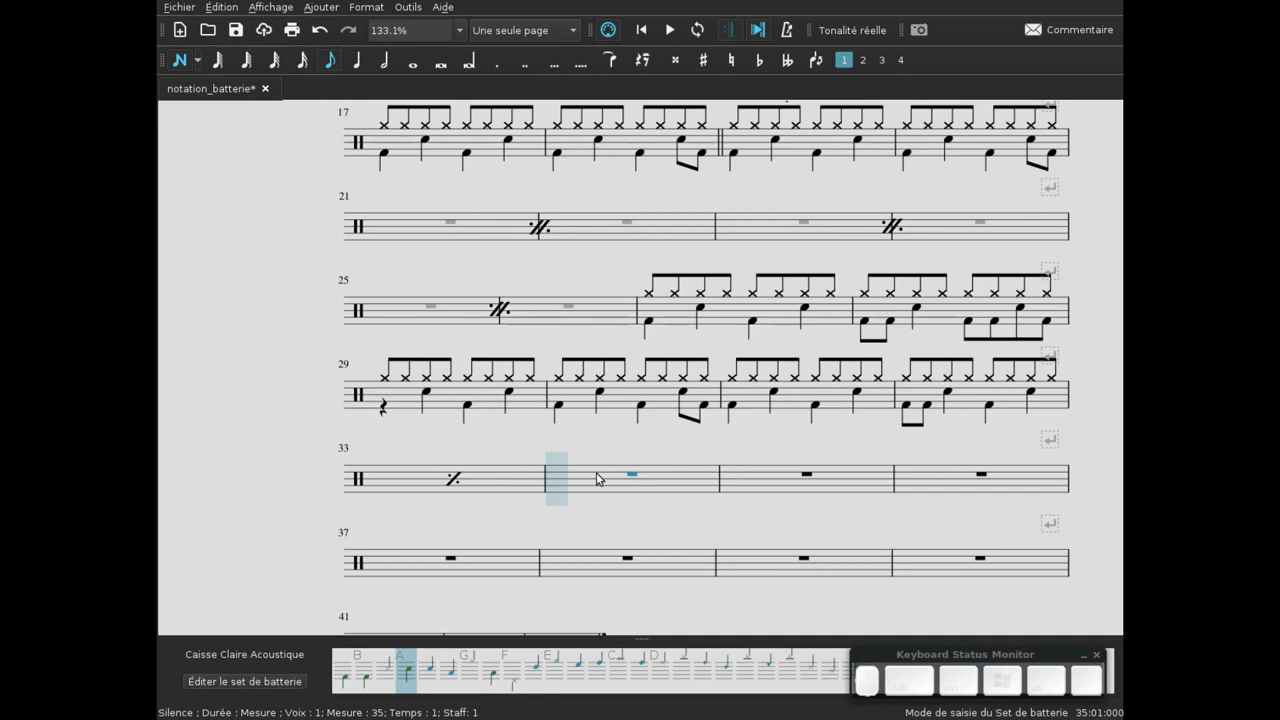
key("g")
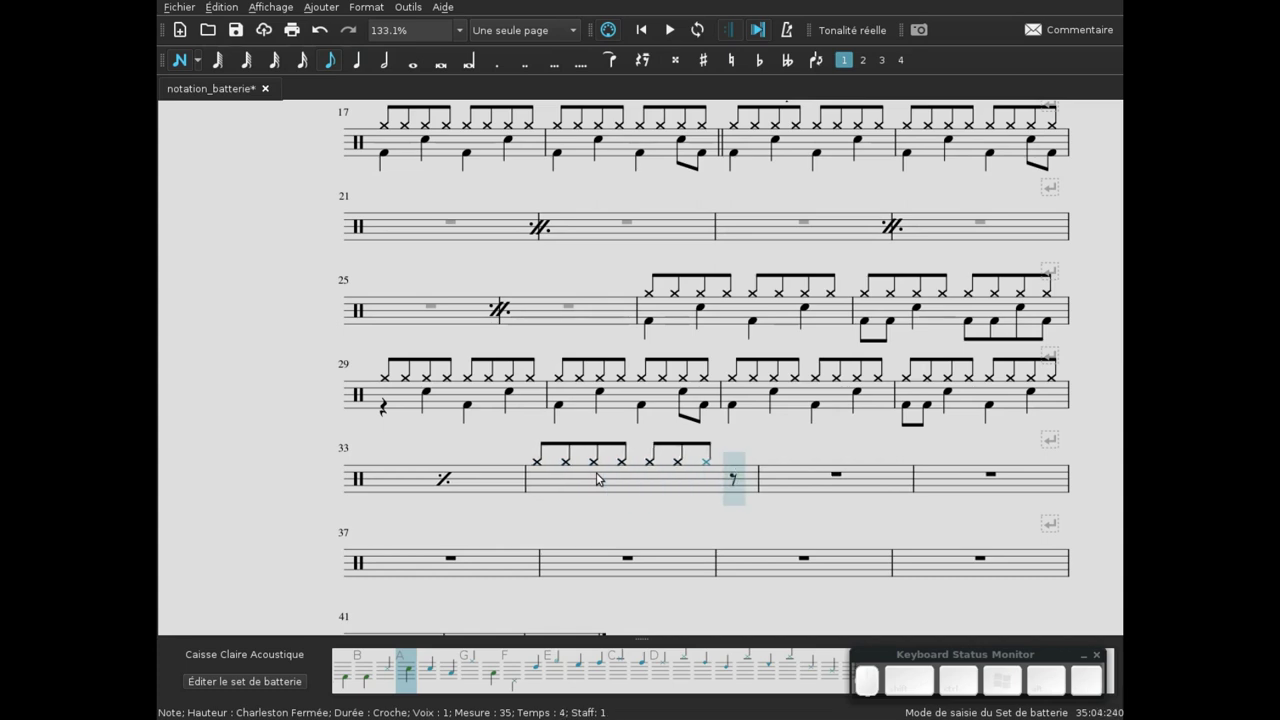
key("c")
key("Left")
key("Left")
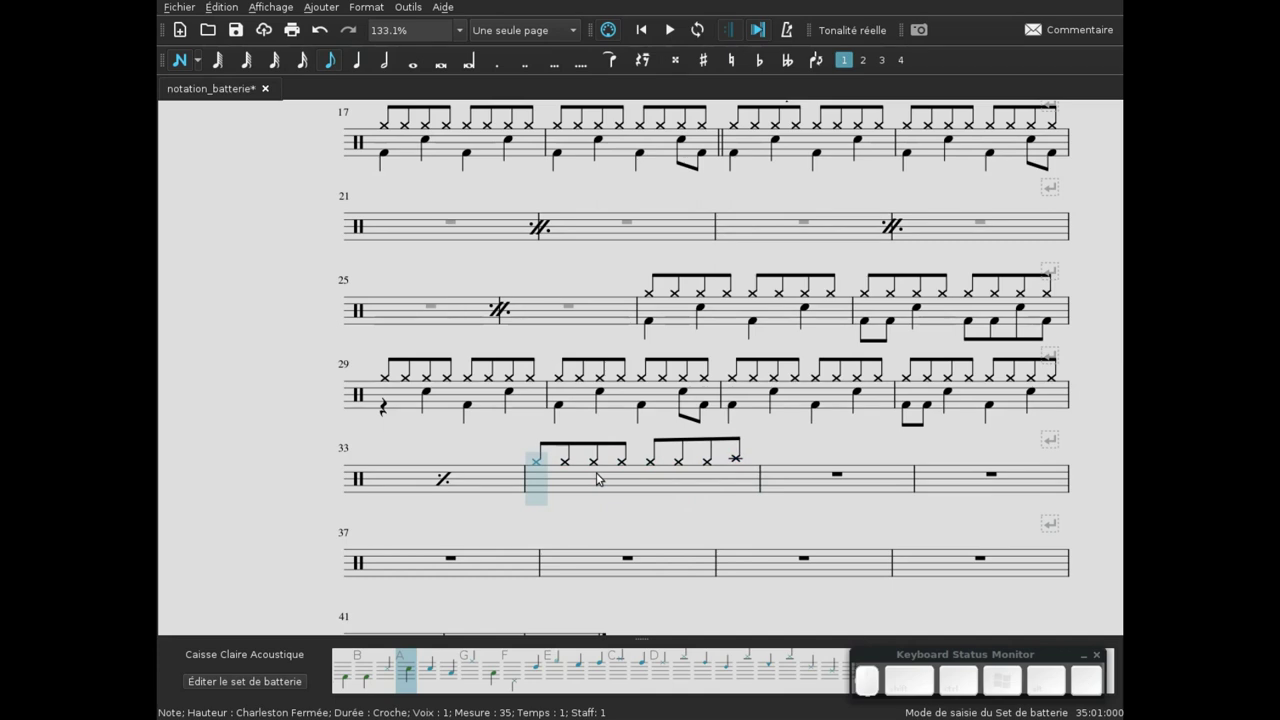
- Add the bass drum and snare pattern in the lower voice of bar 34 and leave note entry
key("4")
key("b")
key("5")
key("a")
key("b")
key("4")
key("a")
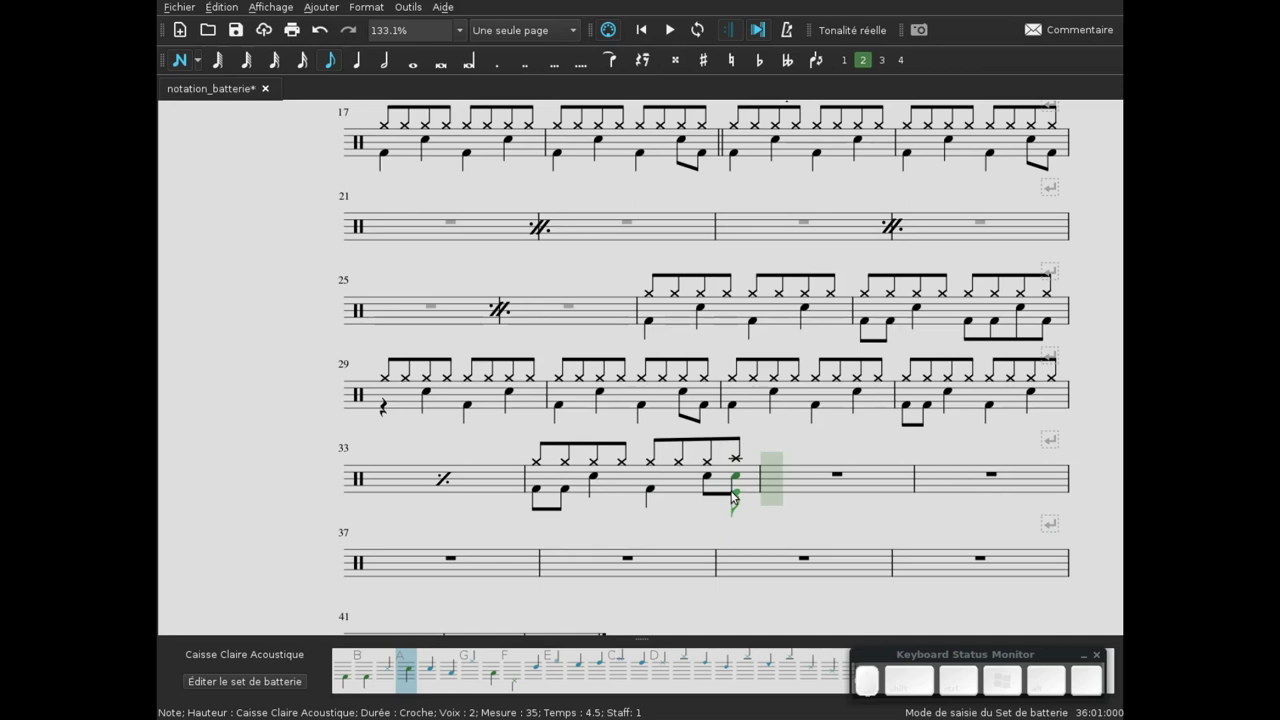
key("Escape")
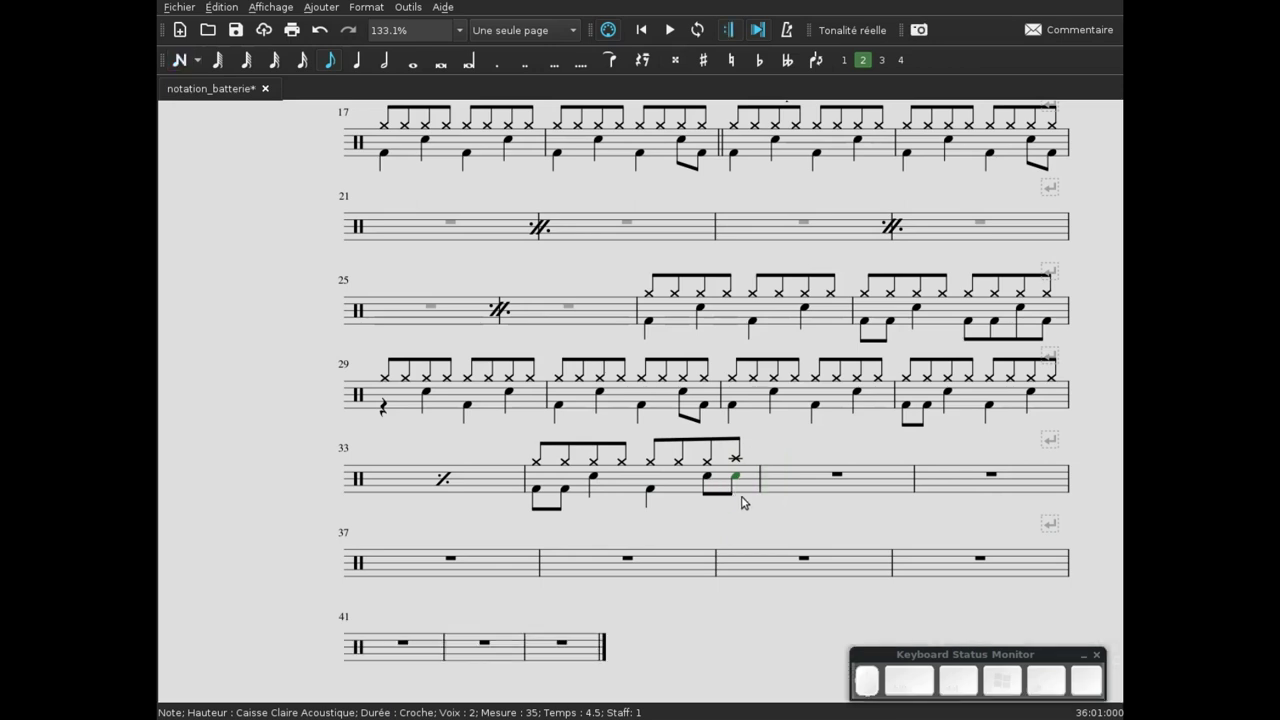
left_click(670, 540)
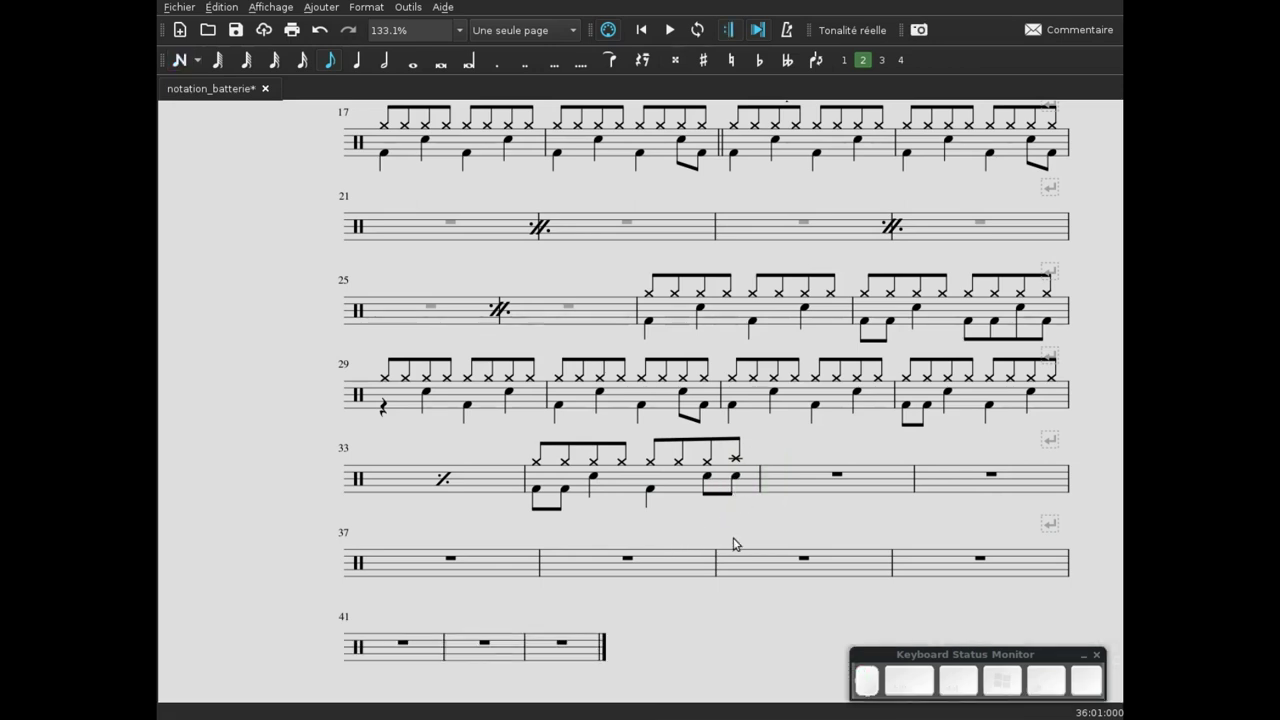
key("F9")
left_click(168, 396)
- Play the score back from bar 20, then place a double barline at the end of bar 34
left_click(168, 444)
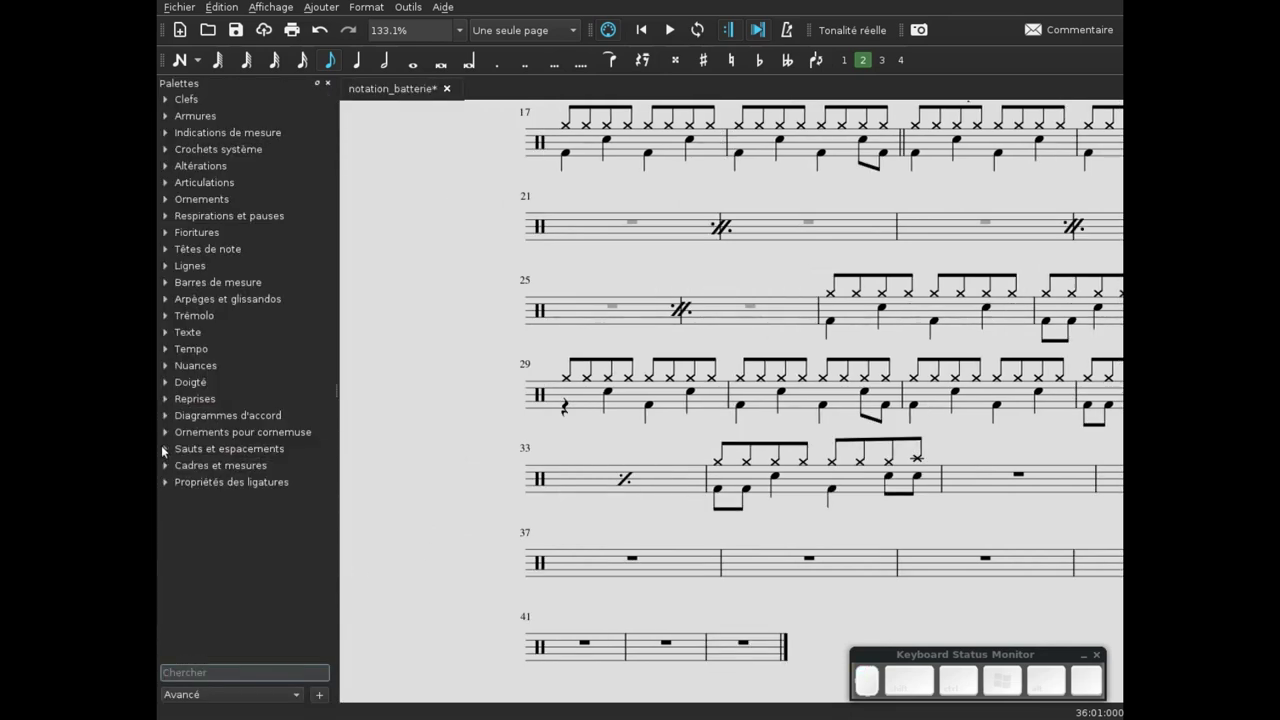
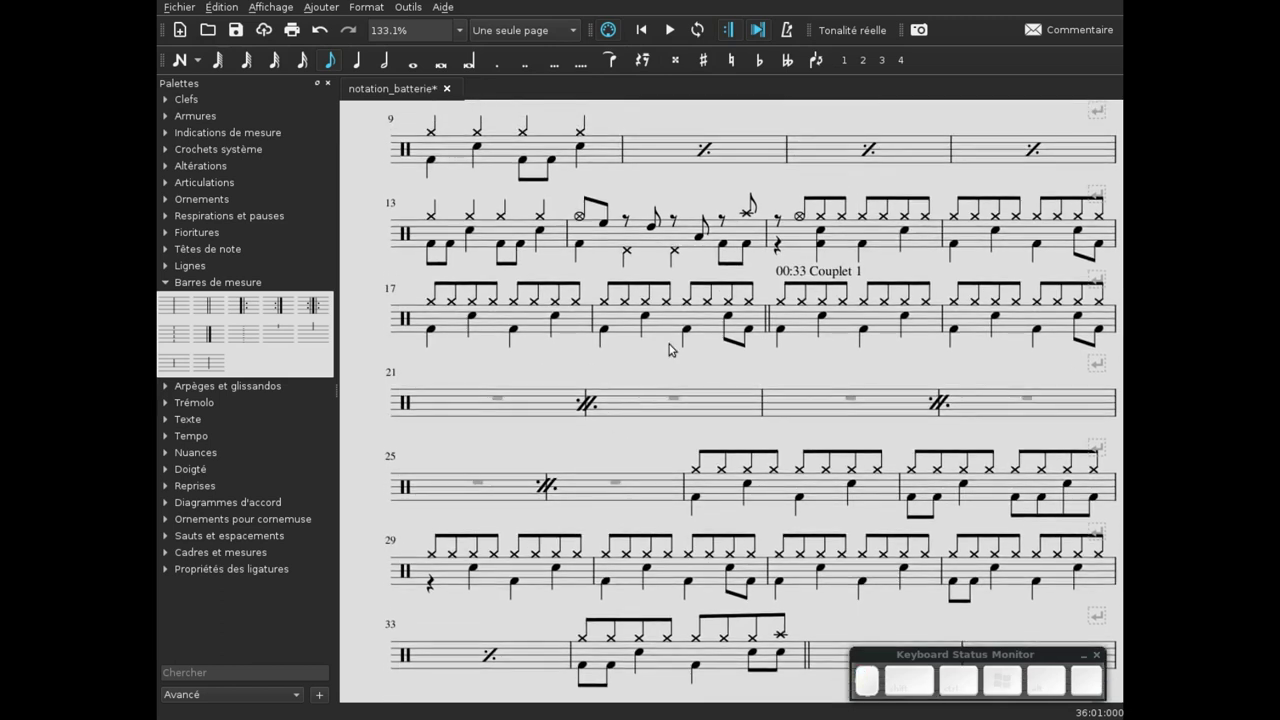
left_click(654, 361)
left_click(765, 361)
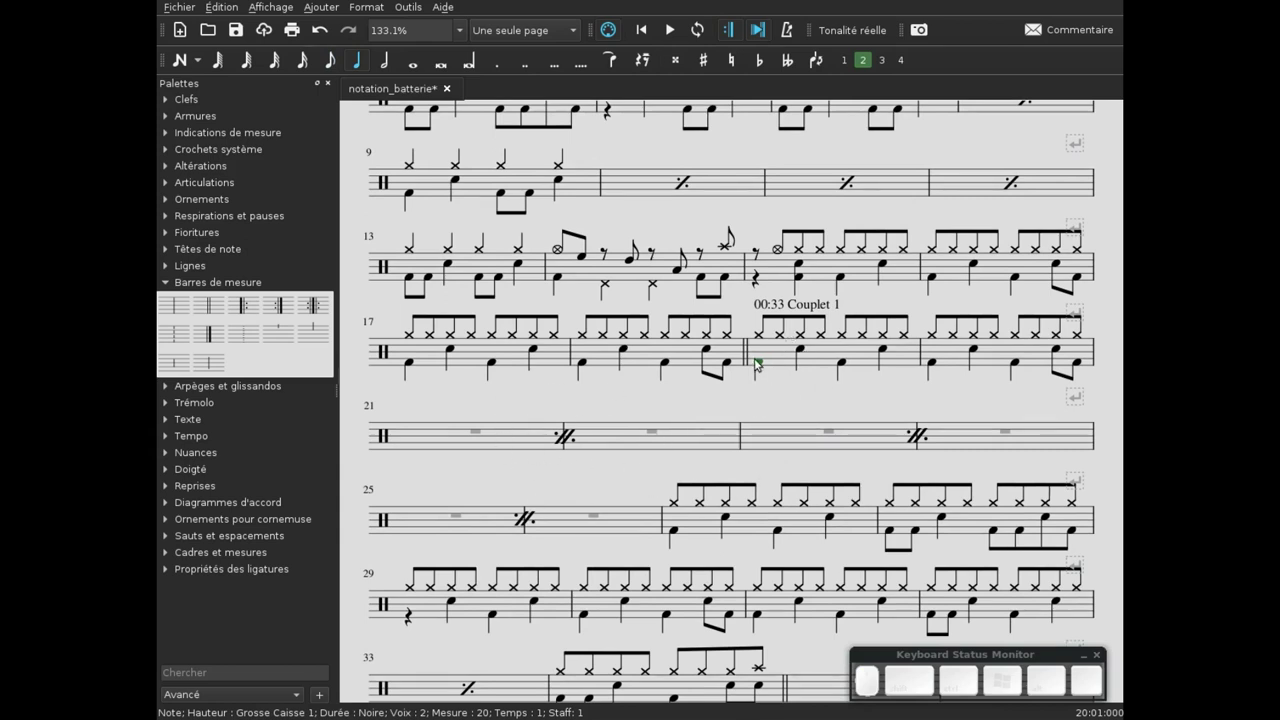
left_click(765, 365)
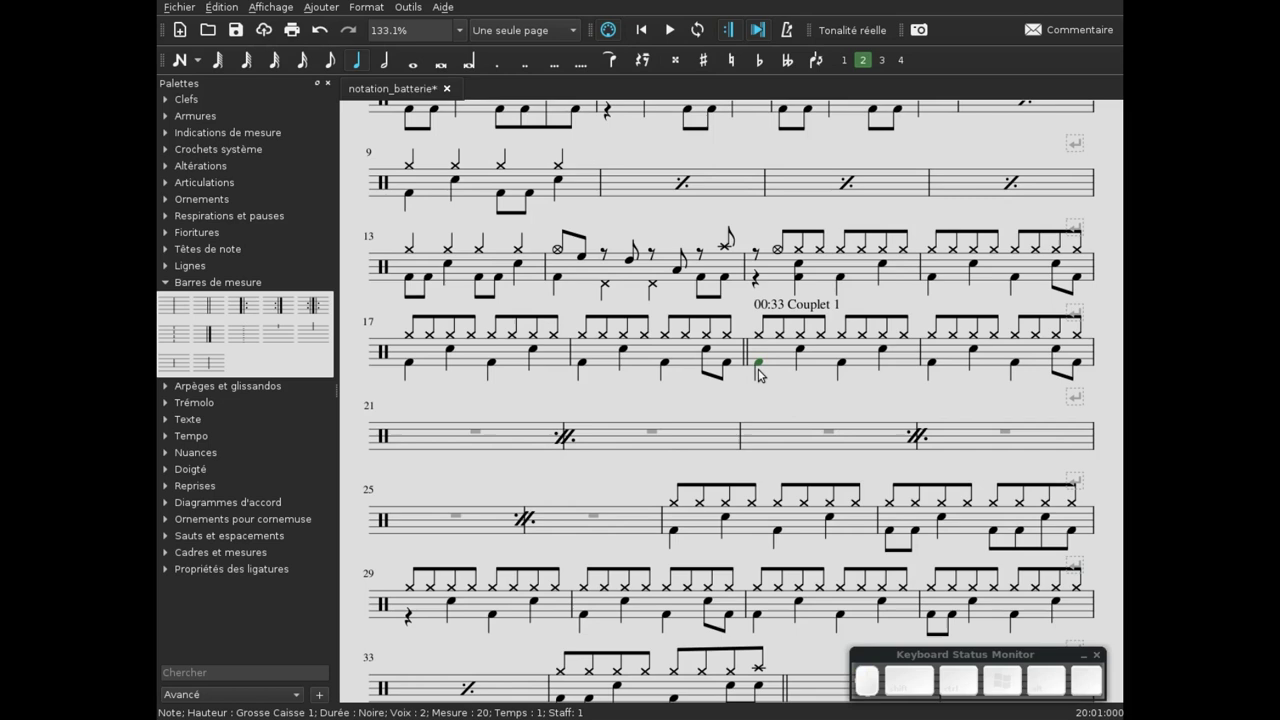
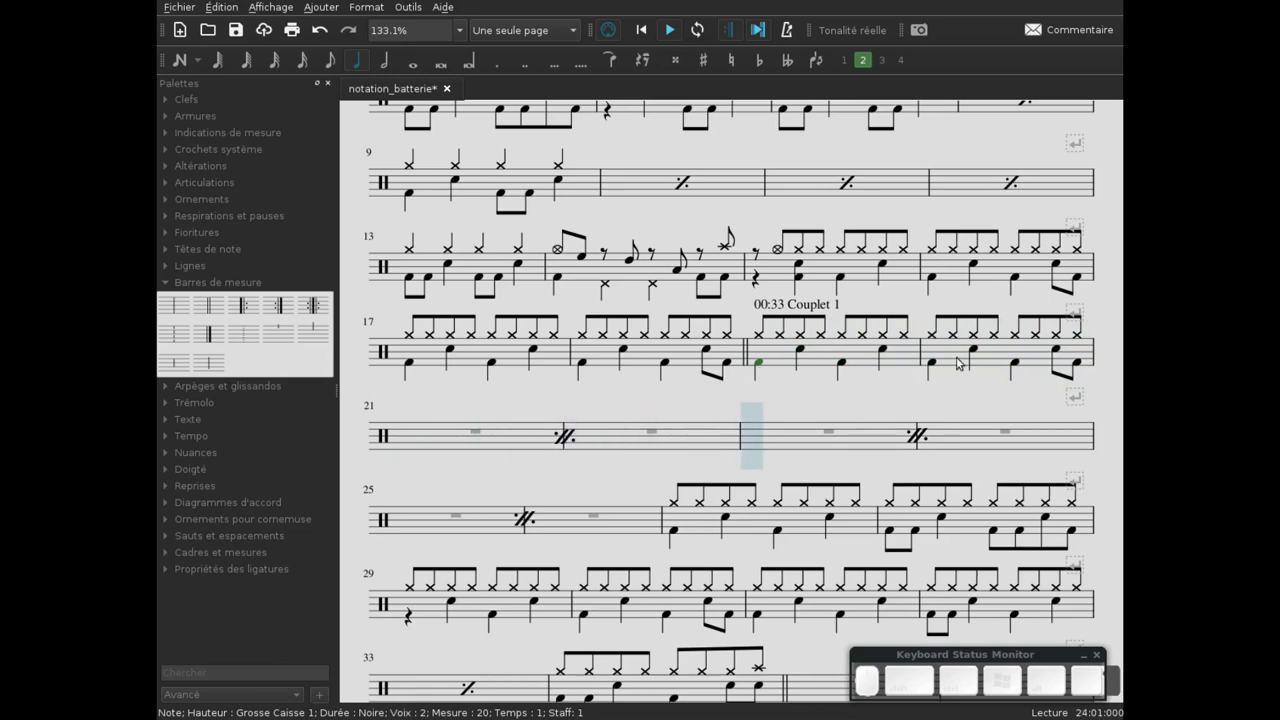
key("space")
left_click_drag(685, 404, 697, 326)
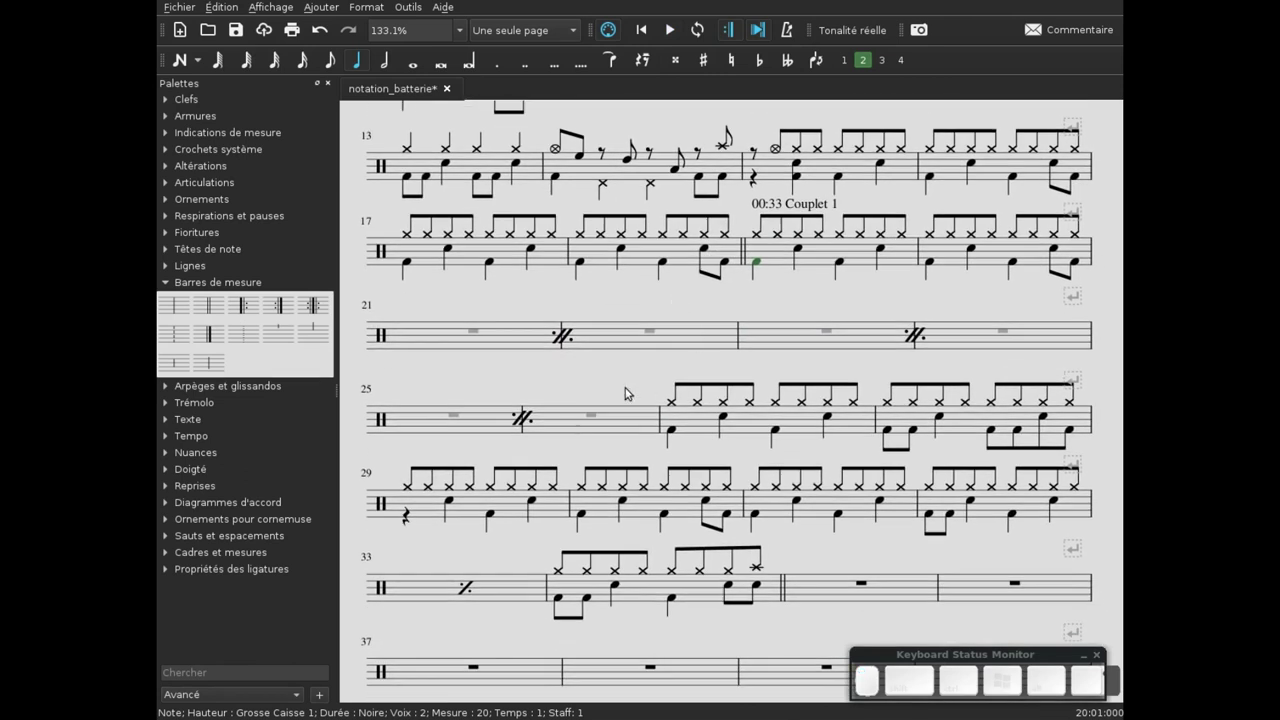
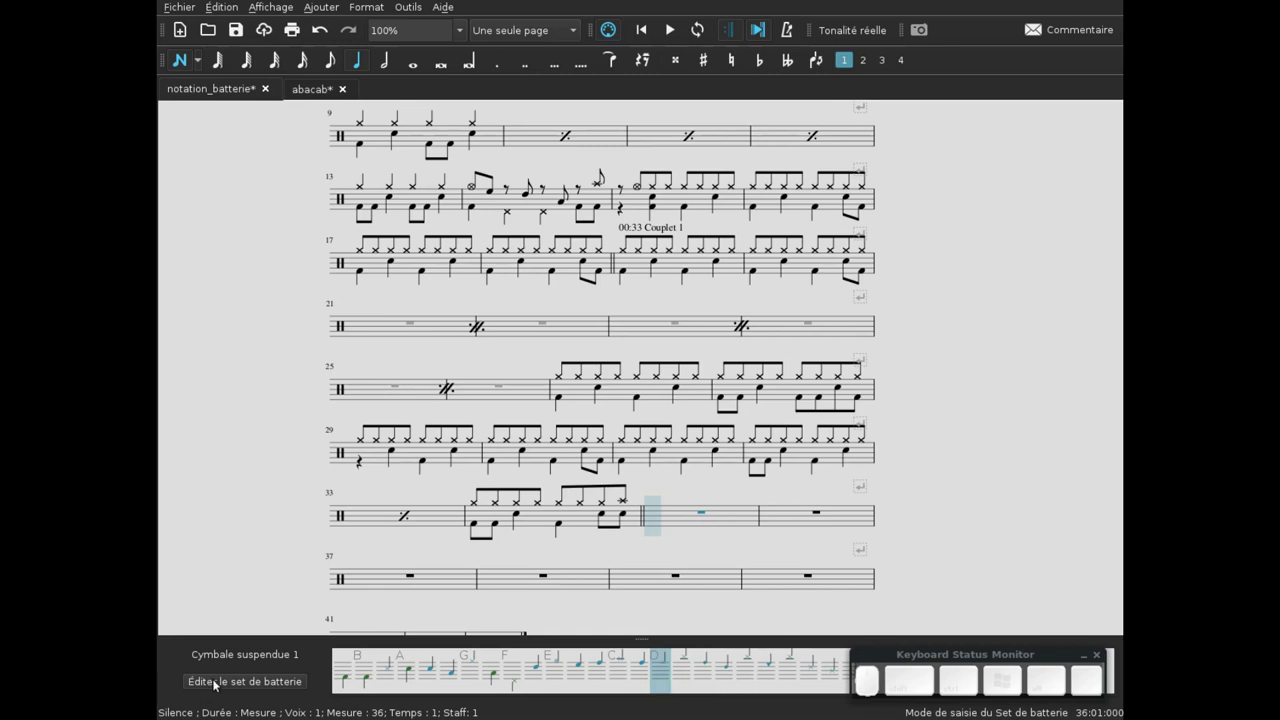
- In the drum set editor, change the staff line of Cymbale suspendue 1
left_click(226, 678)
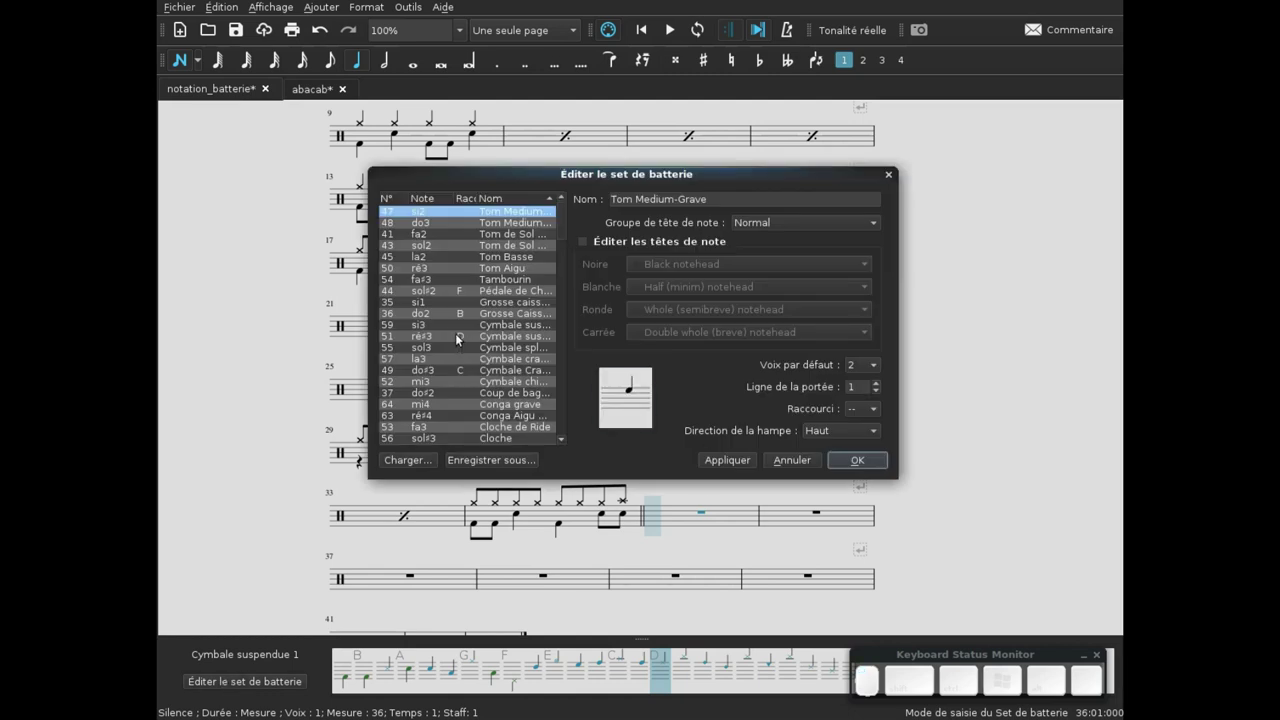
left_click(460, 341)
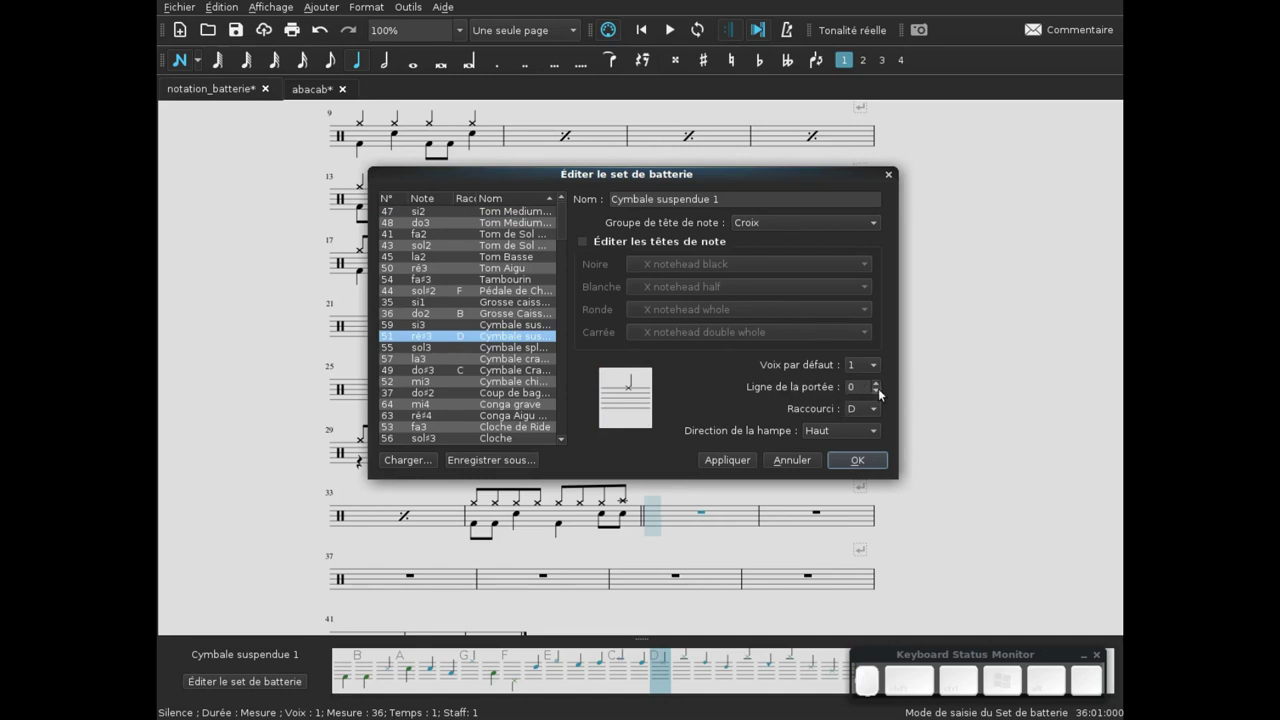
left_click(883, 397)
left_click(883, 397)
left_click(883, 397)
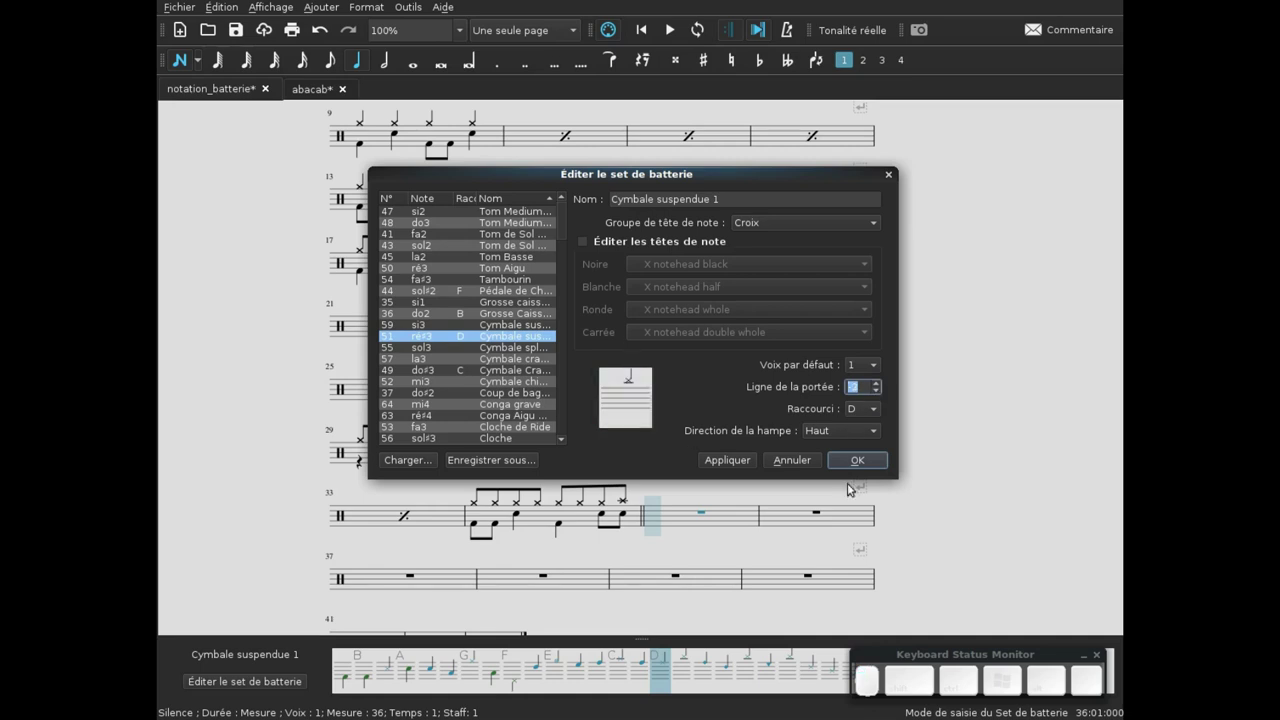
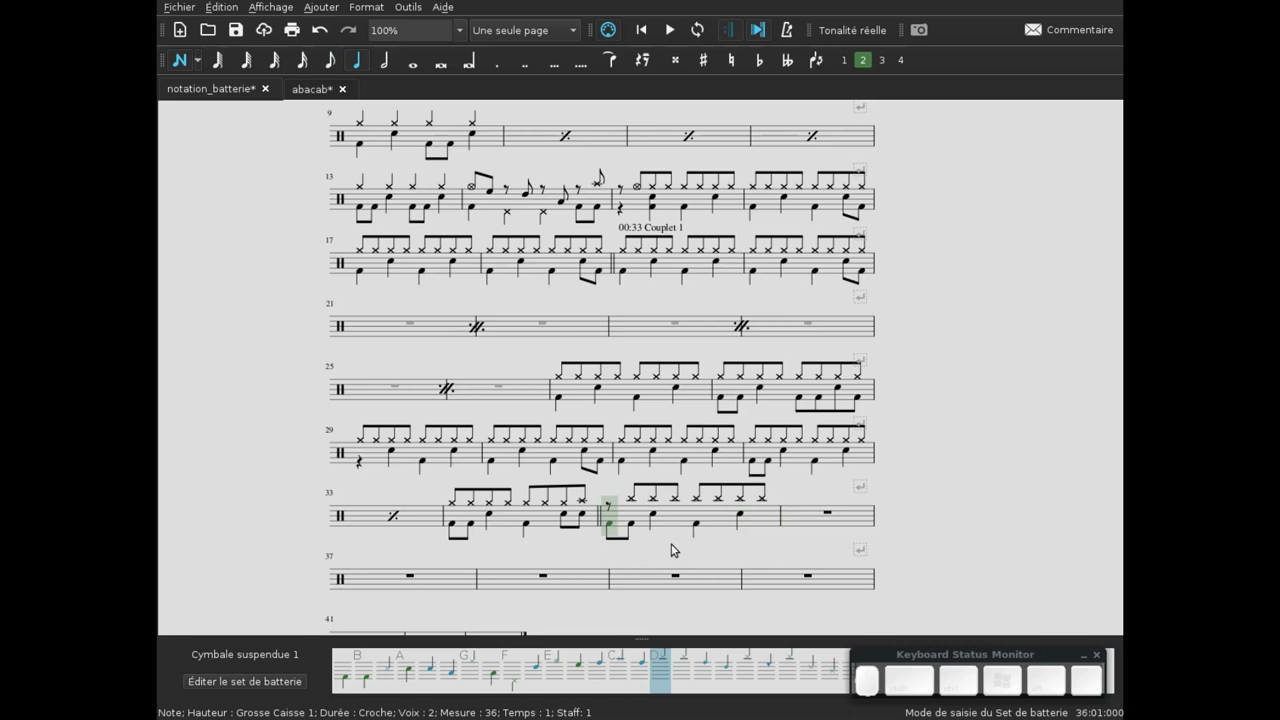
- Start the lower voice of bar 36 with an eighth rest followed by bass drum and snare notes
key("0")
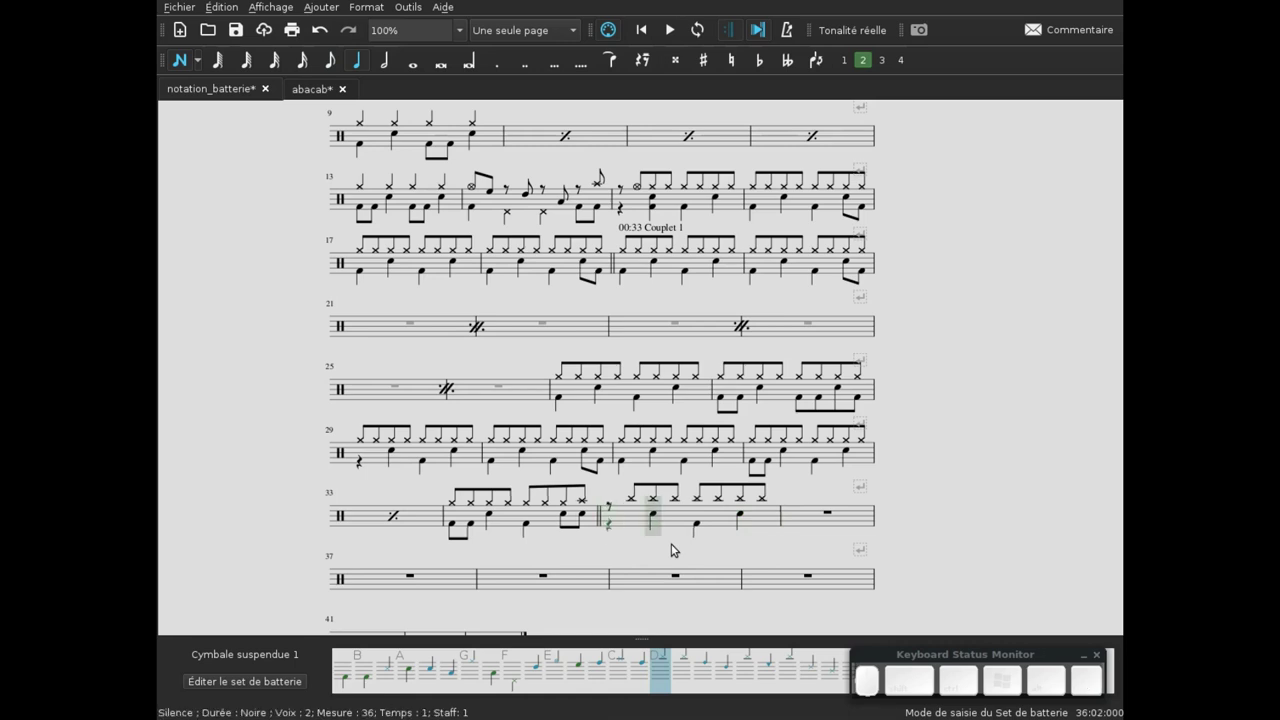
key("Left")
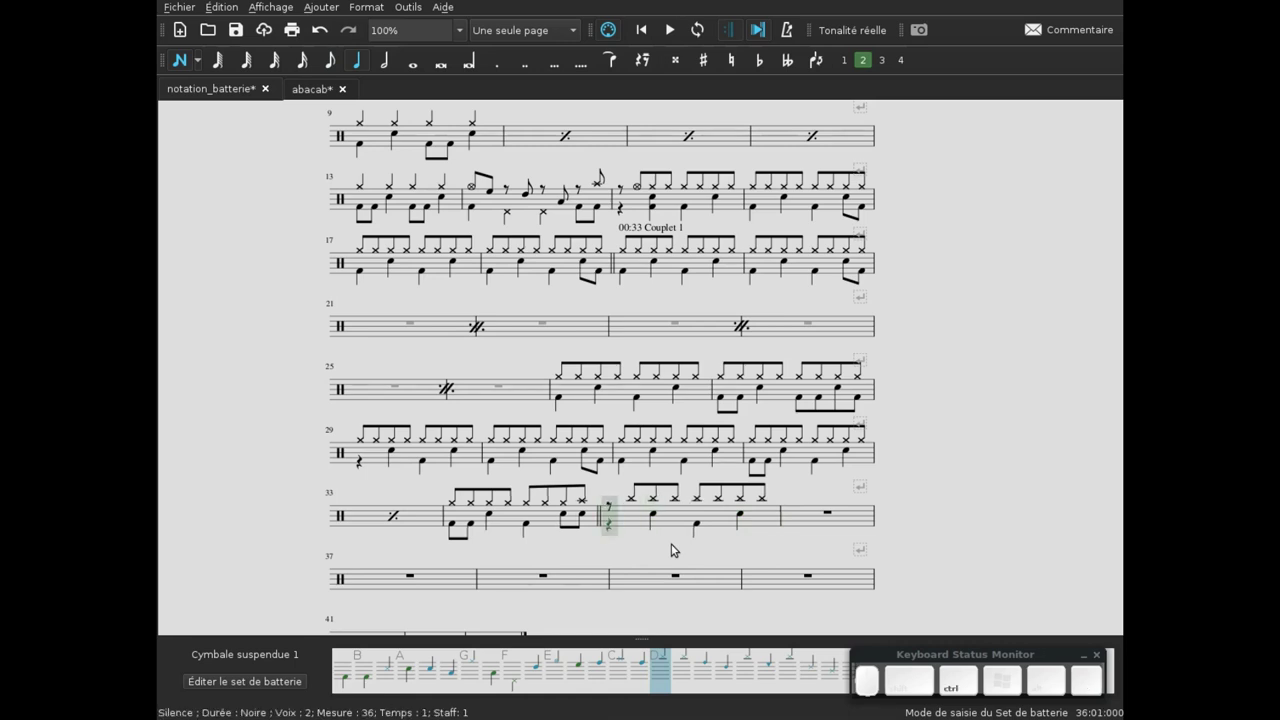
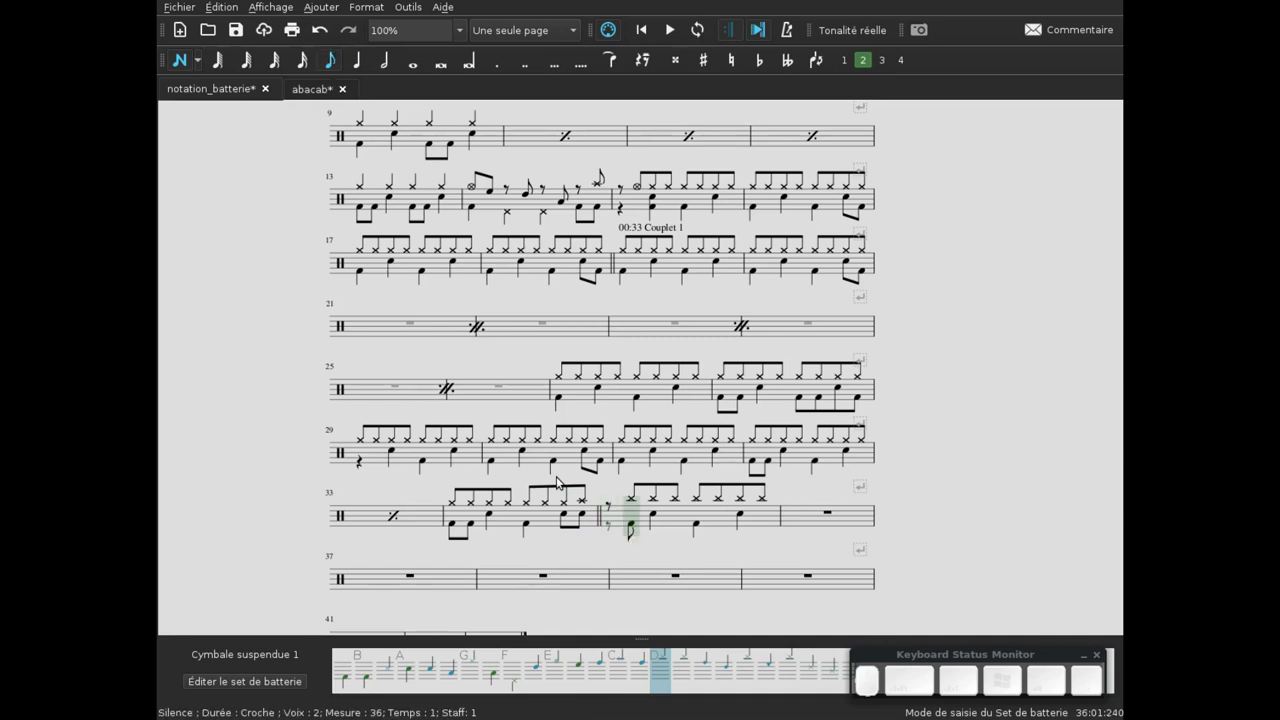
key("Left")
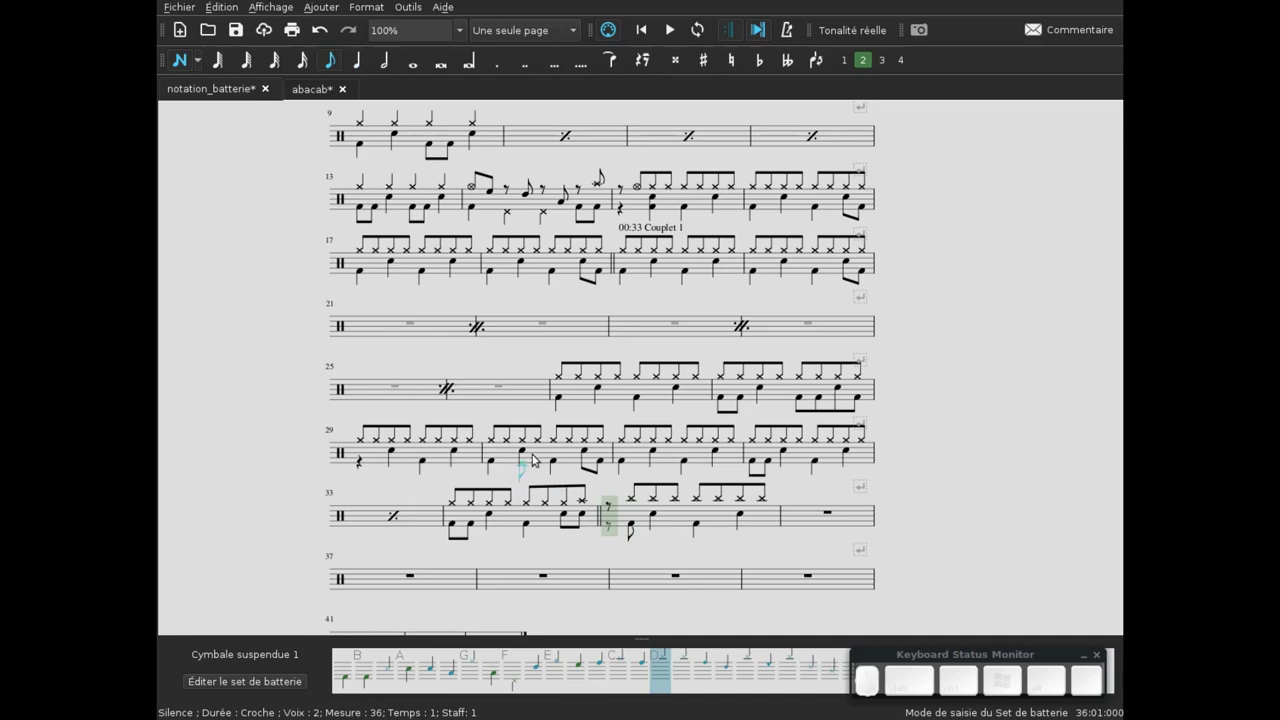
scroll("up", 3)
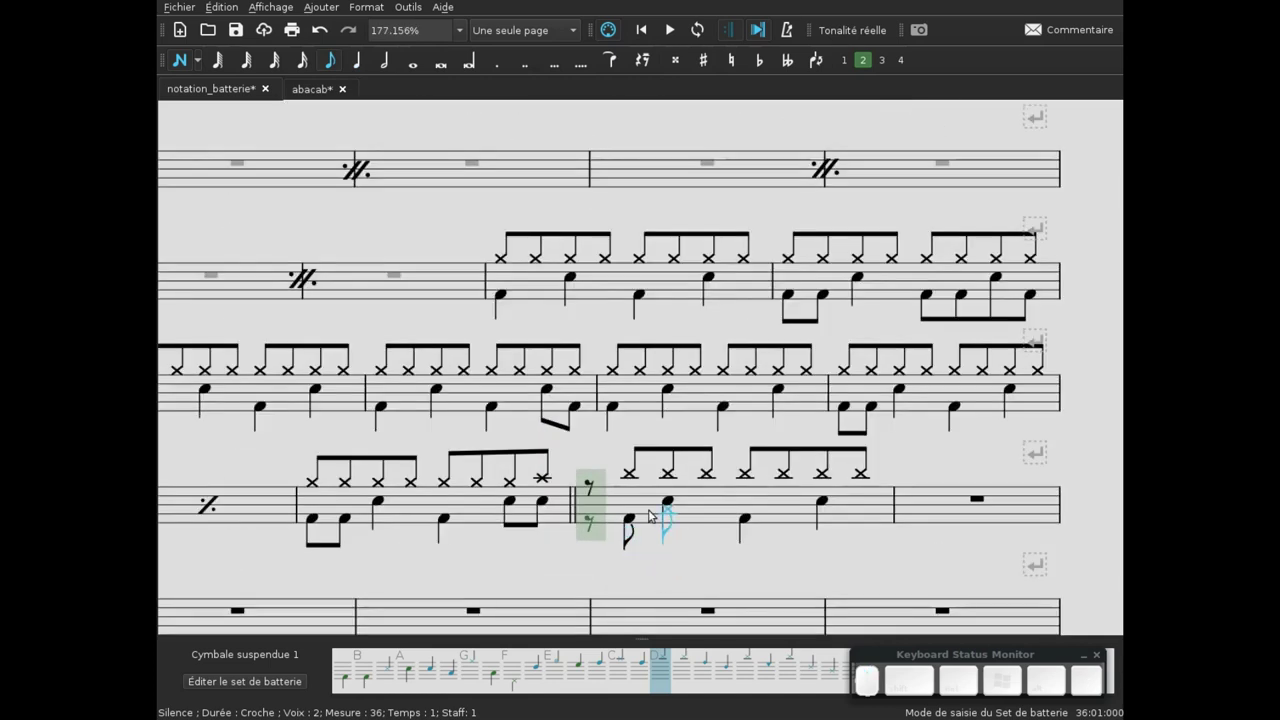
key("Escape")
- Select the duplicate eighth rest in bar 36 and make it invisible with V
left_click(647, 579)
left_click(712, 380)
left_click(716, 347)
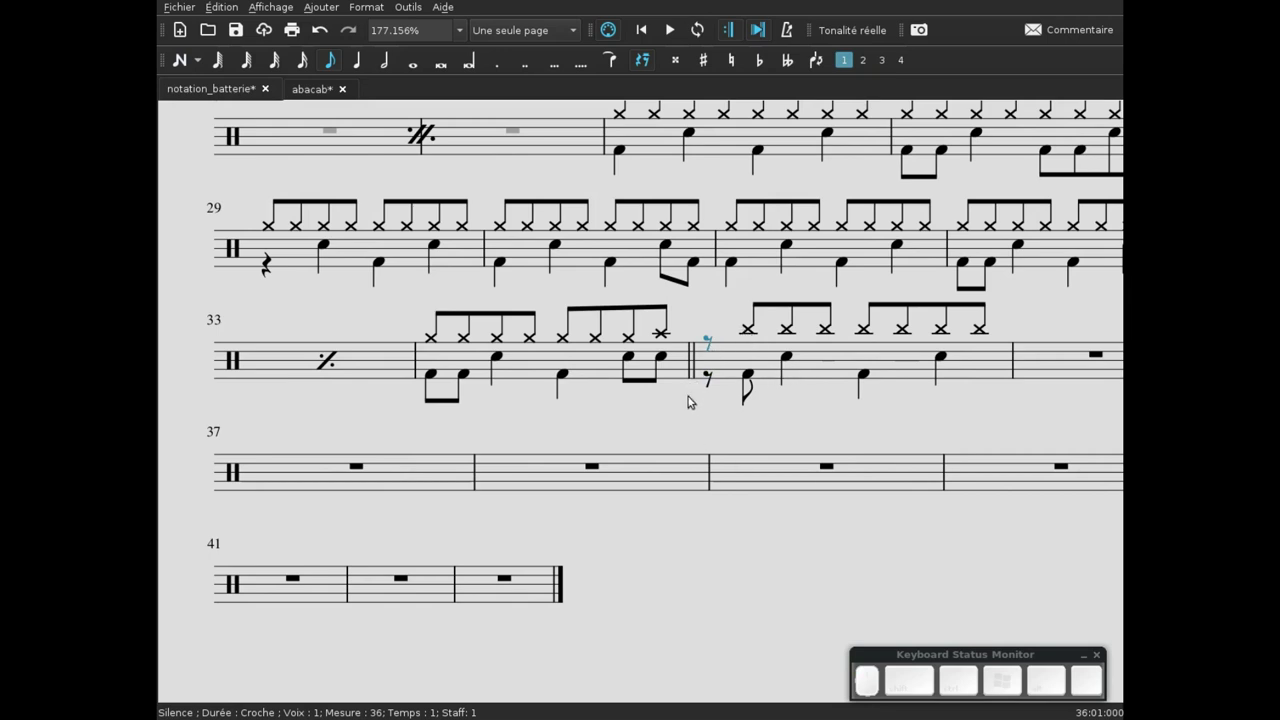
left_click(676, 424)
left_click(625, 445)
left_click(636, 464)
left_click(662, 460)
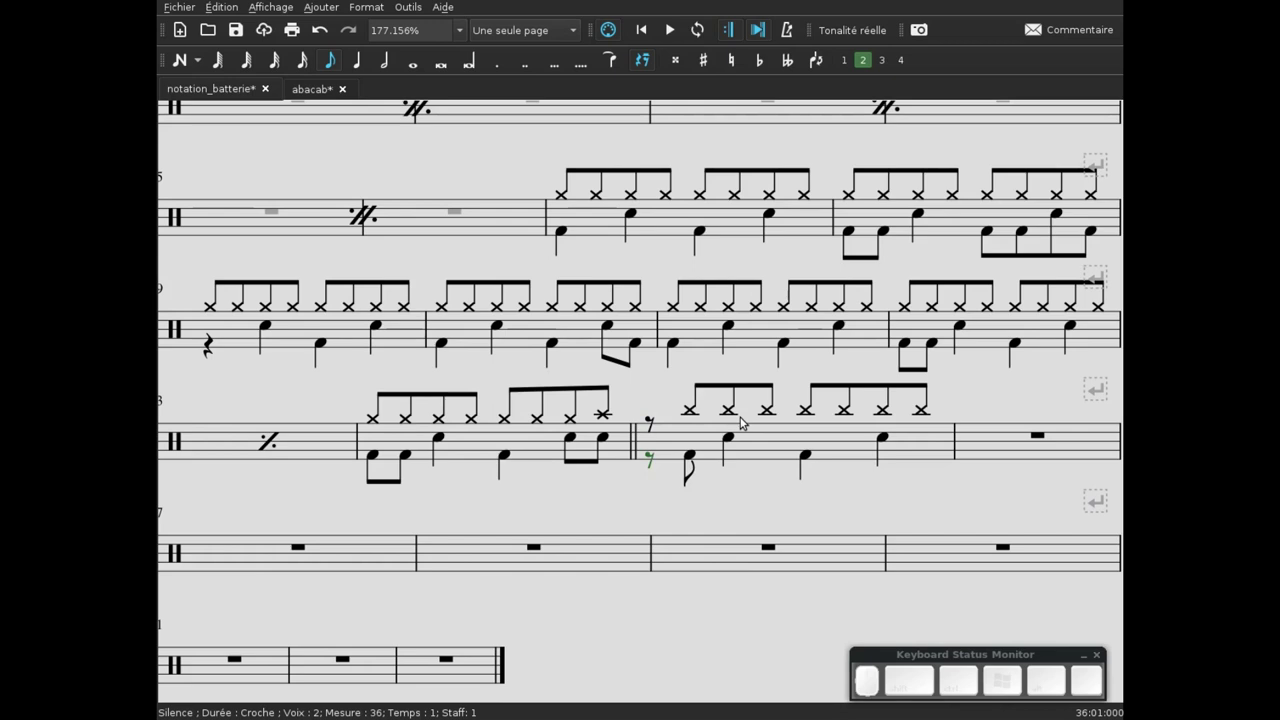
key("v")
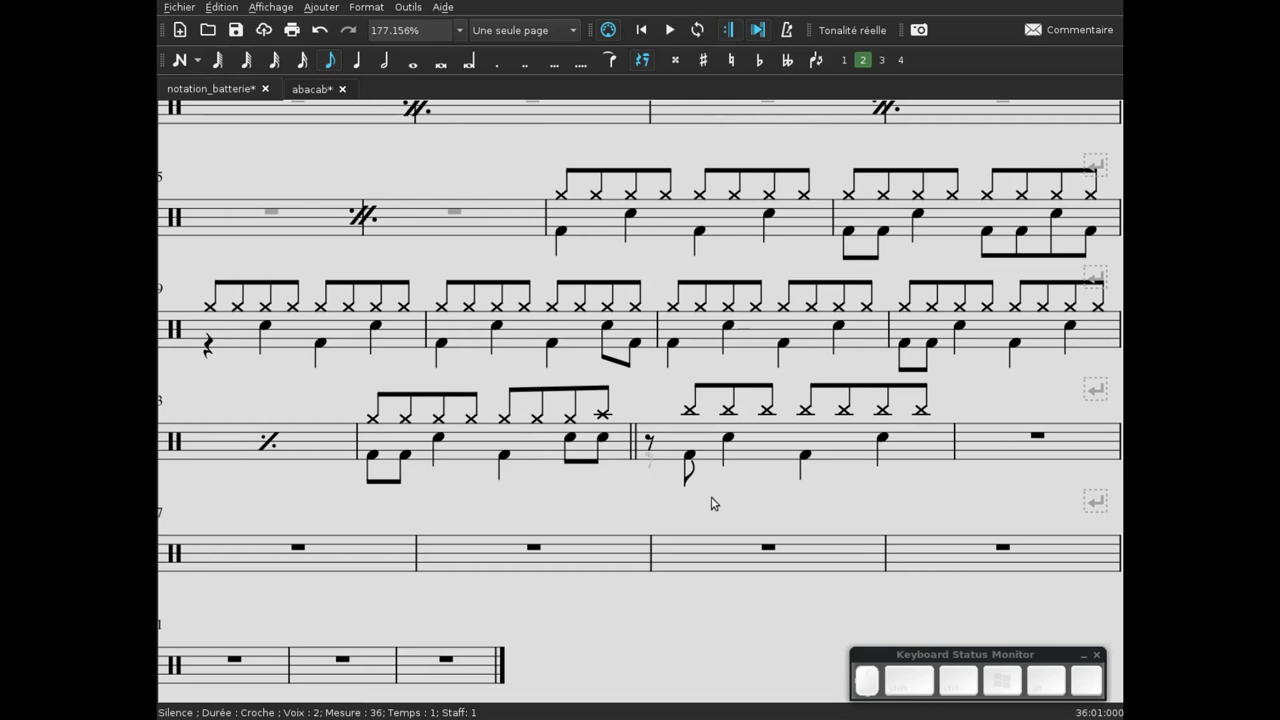
left_click(720, 513)
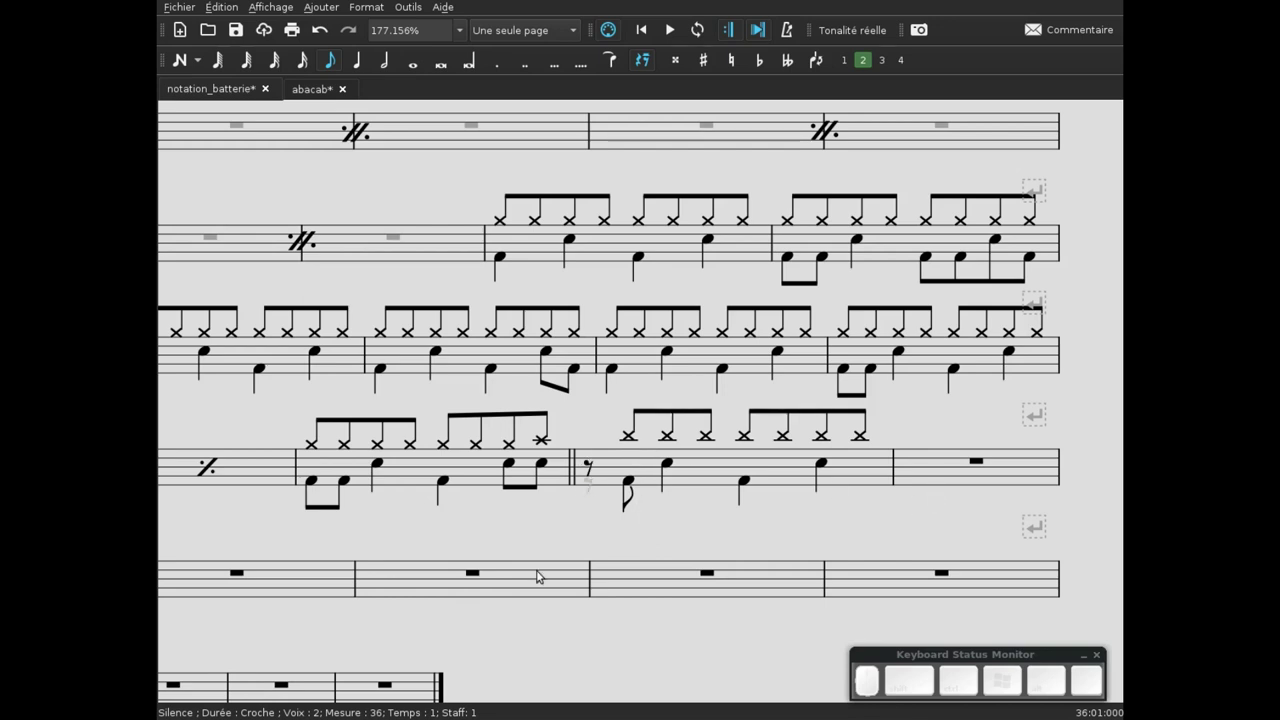
left_click(593, 536)
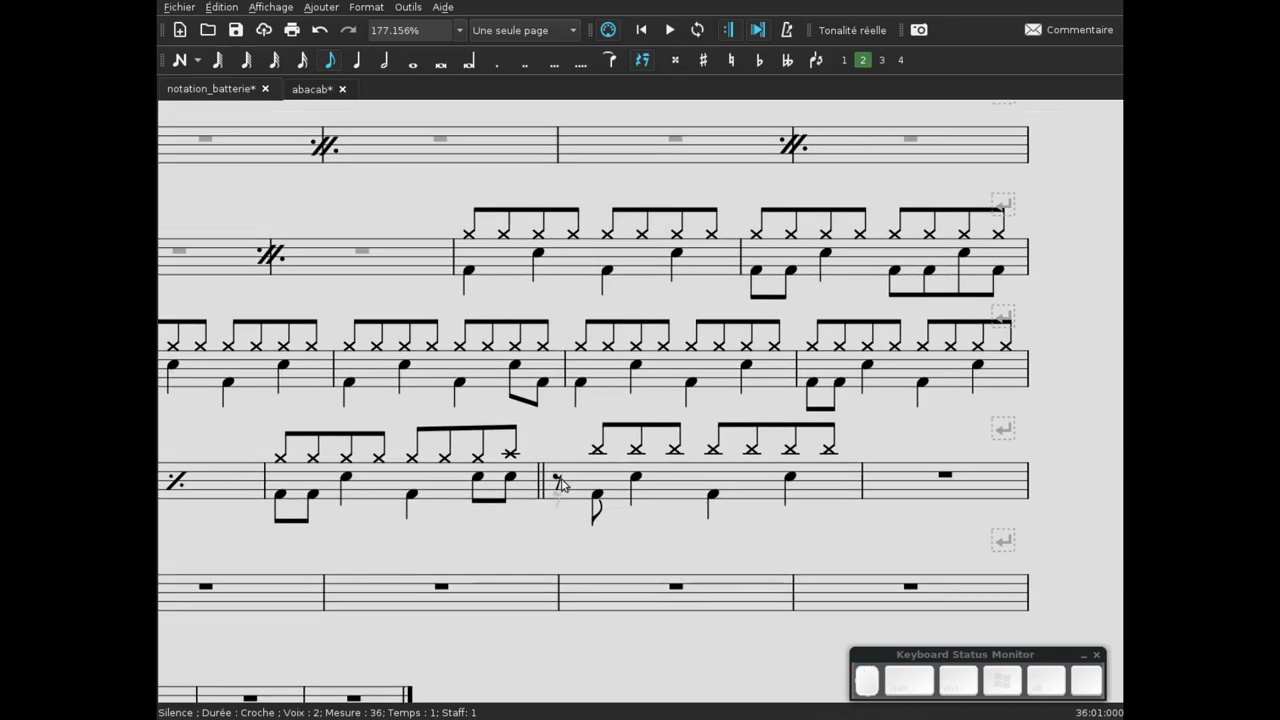
- Add the staff text '01:03 Refrain 1' above the start of bar 36
left_click(571, 484)
key("ctrl+t")
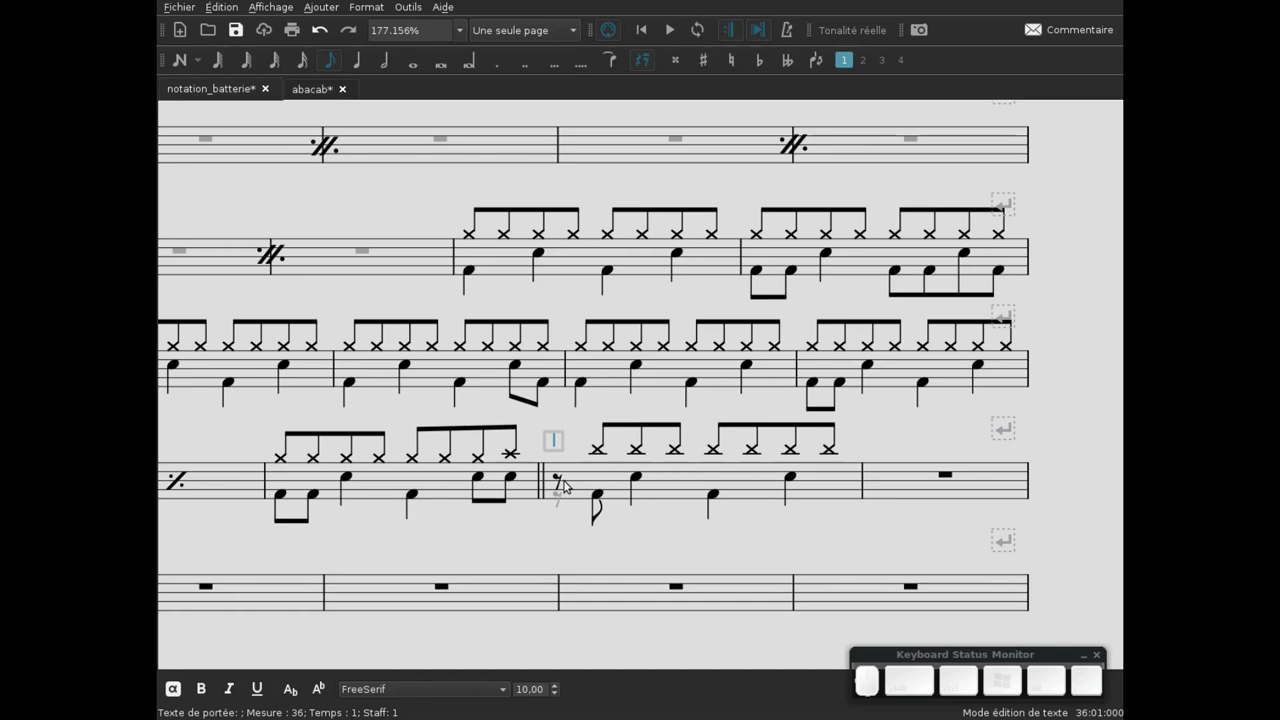
key("KP_0")
key("KP_1")
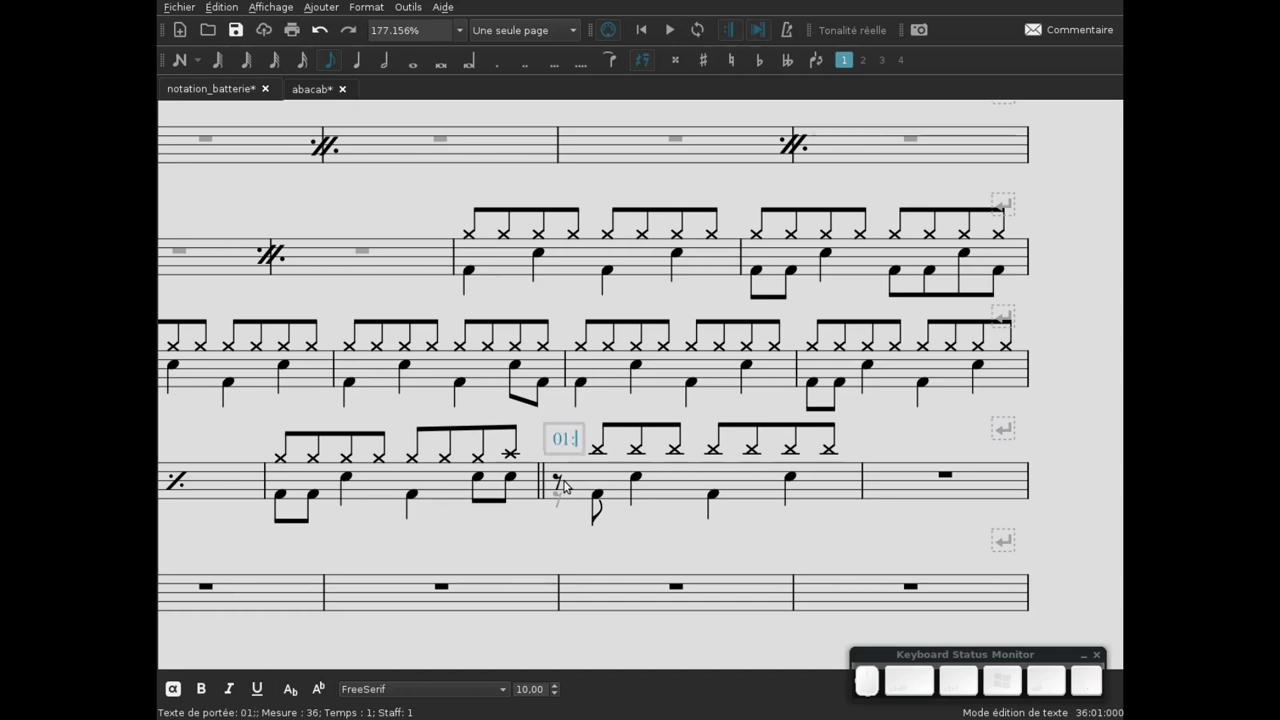
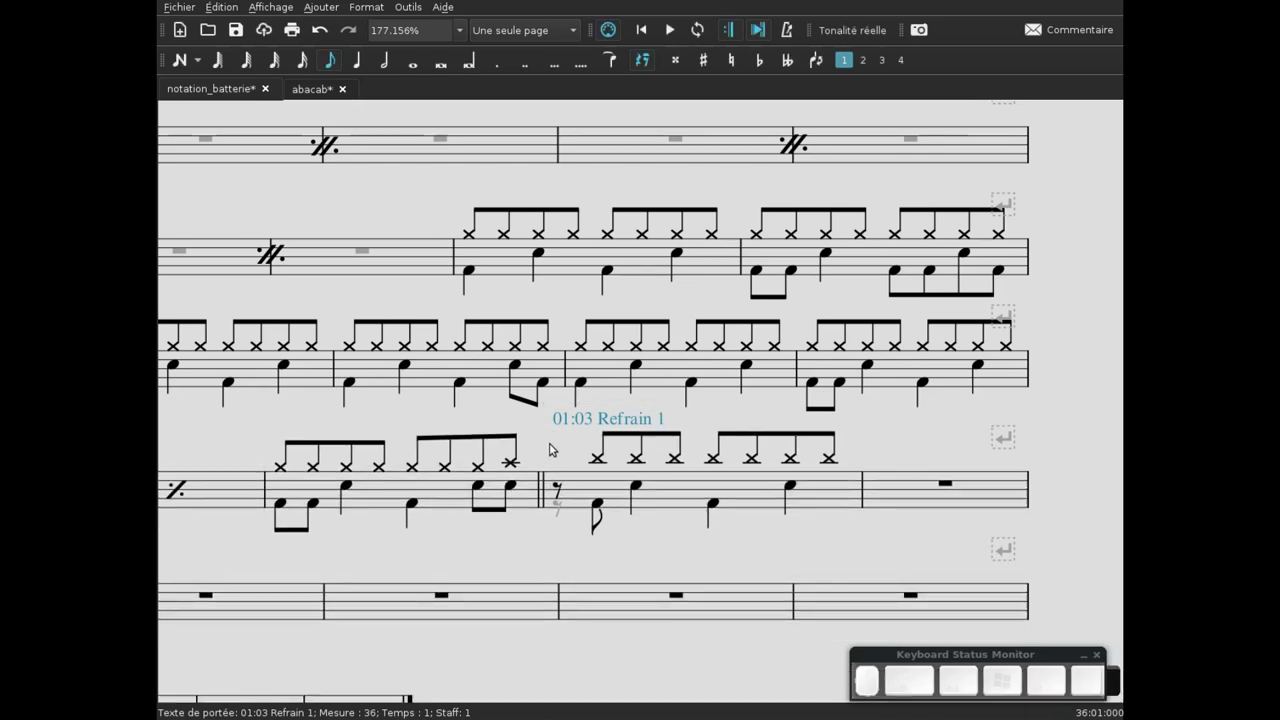
left_click(566, 433)
left_click_drag(569, 451, 630, 455)
left_click(676, 448)
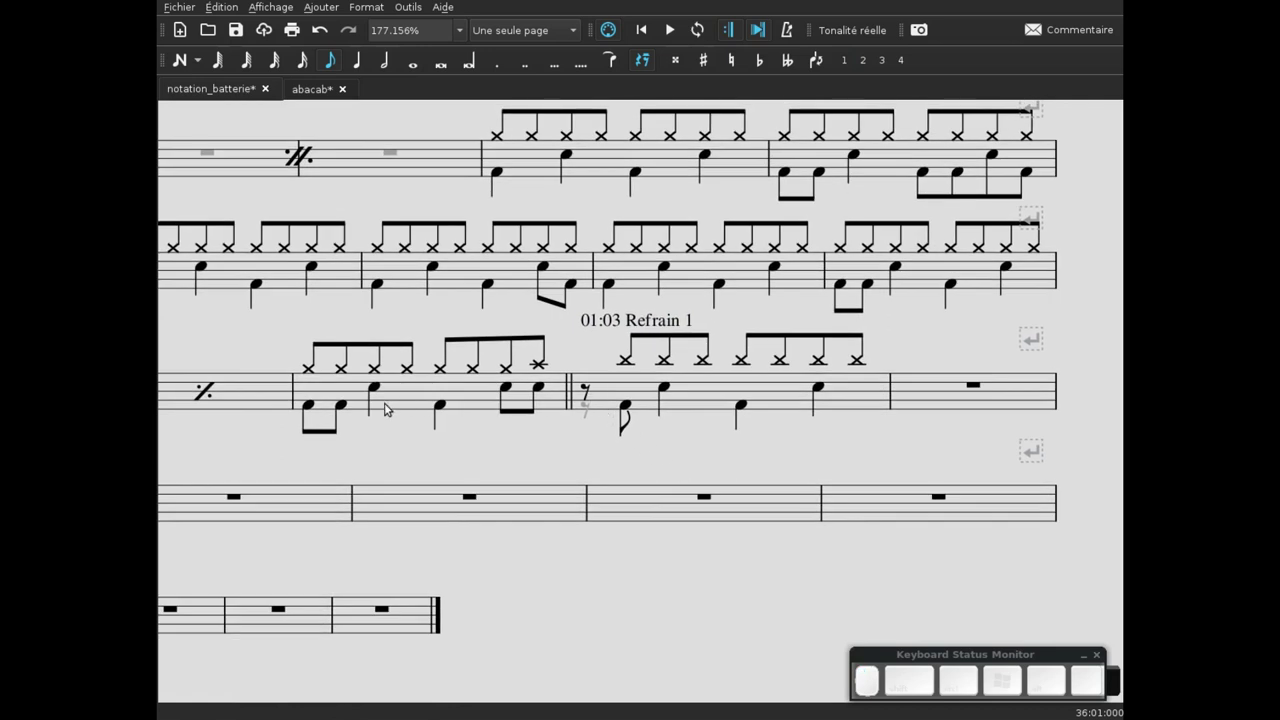
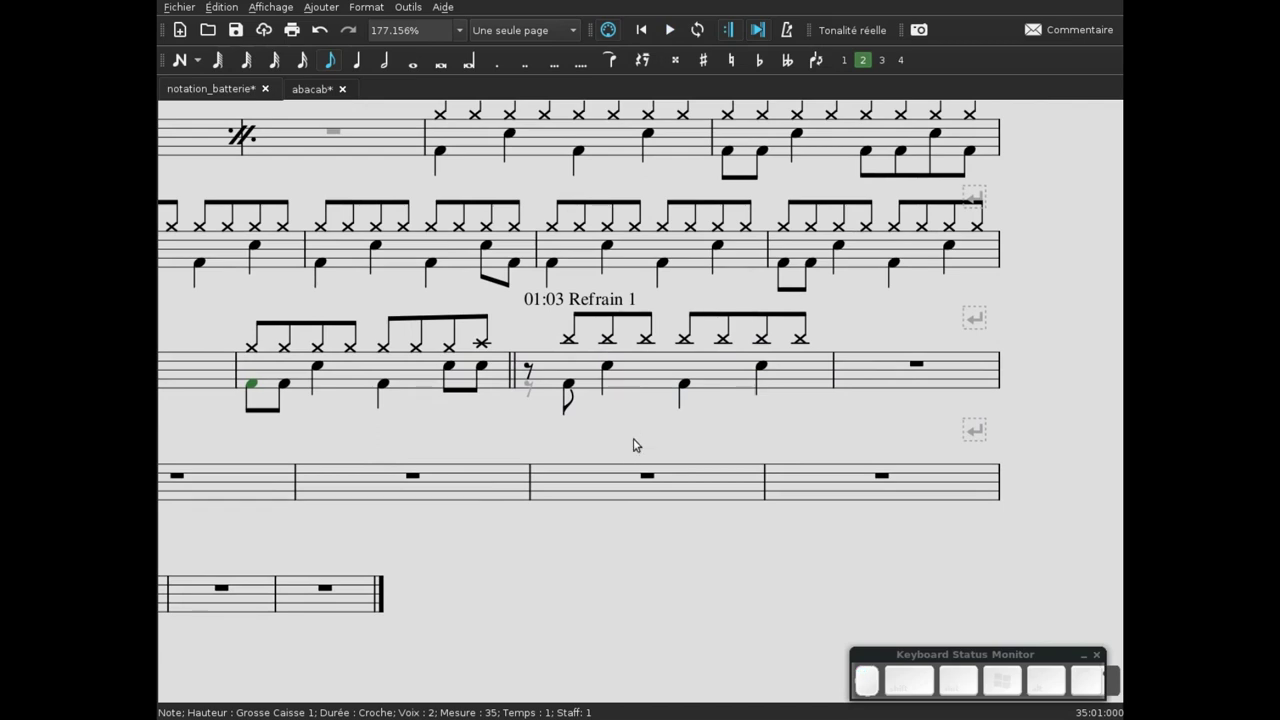
left_click(634, 418)
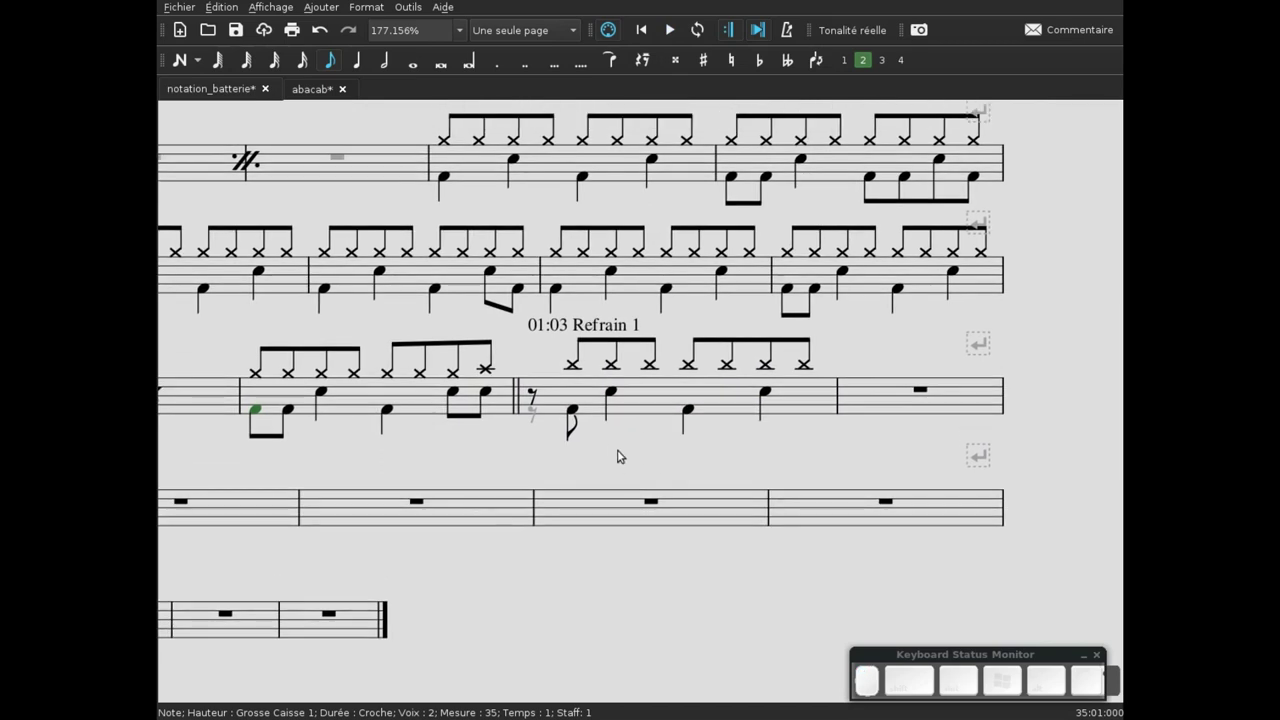
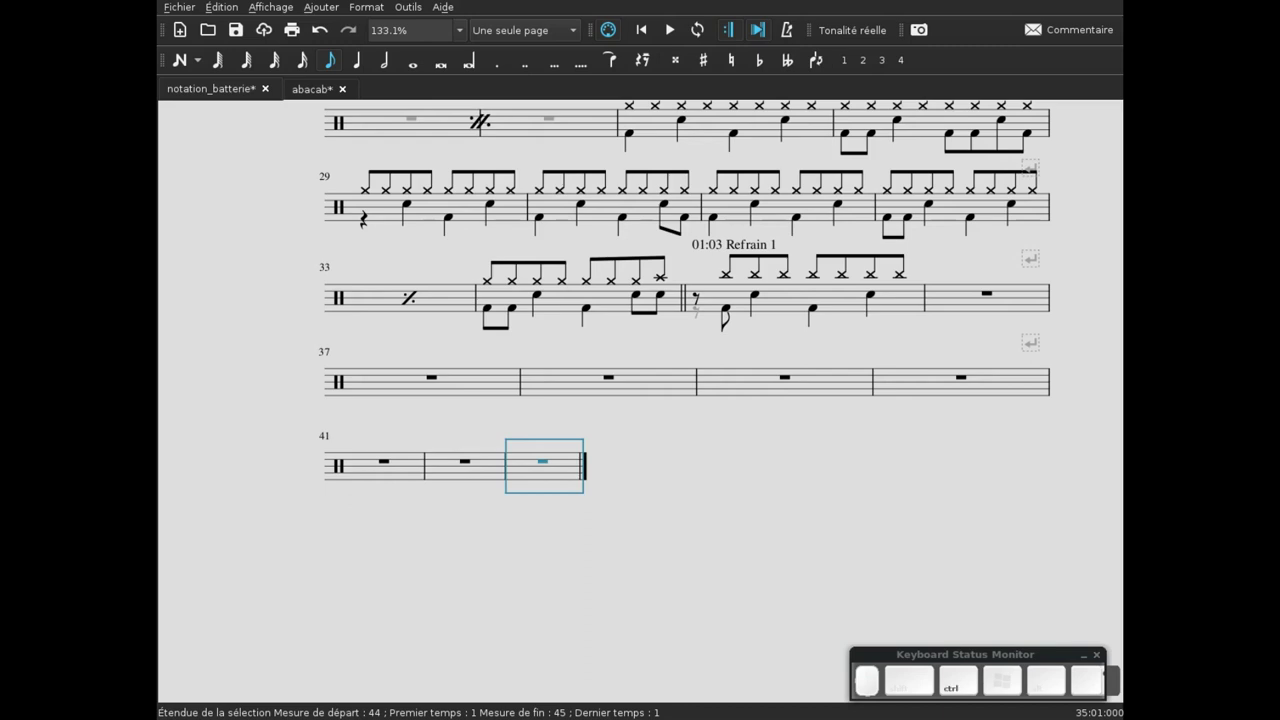
- Append empty measures, break them four per line, and pick where the refrain groove gets pasted
key("ctrl+b")
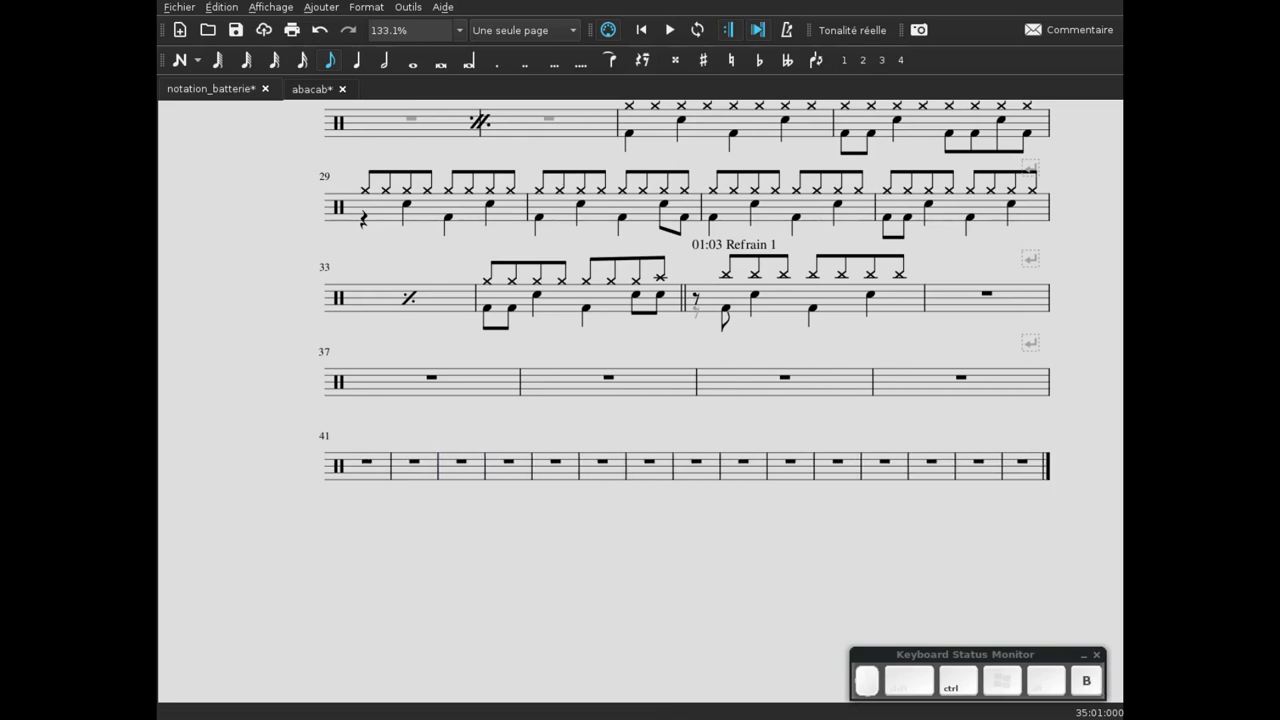
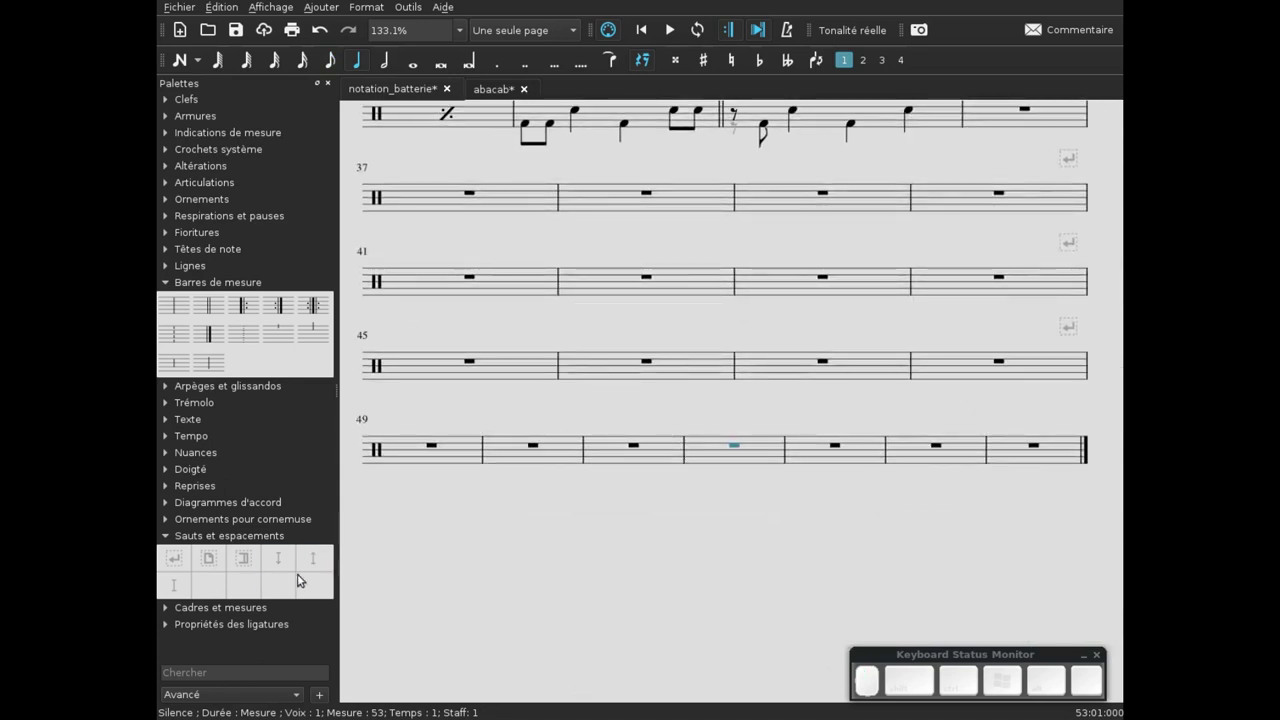
left_click(186, 559)
left_click(676, 587)
key("ctrl+b")
double_click(839, 534)
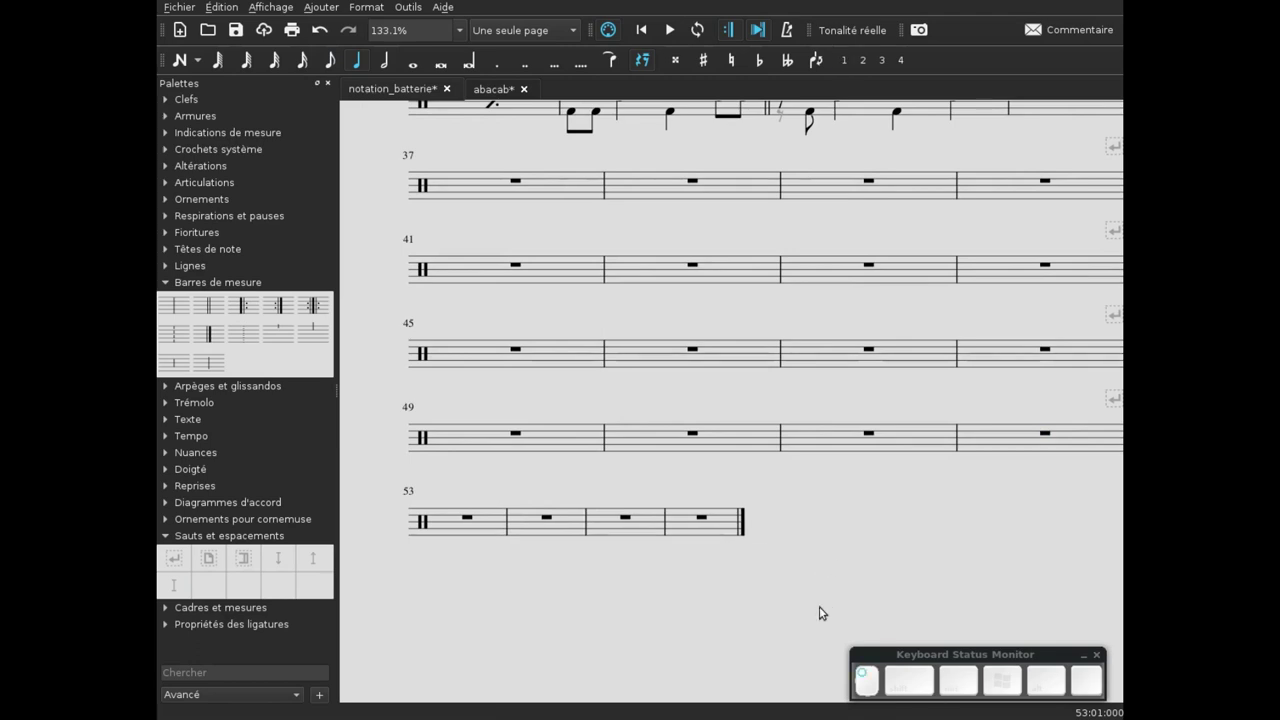
key("F9")
left_click(782, 537)
scroll("up", 3)
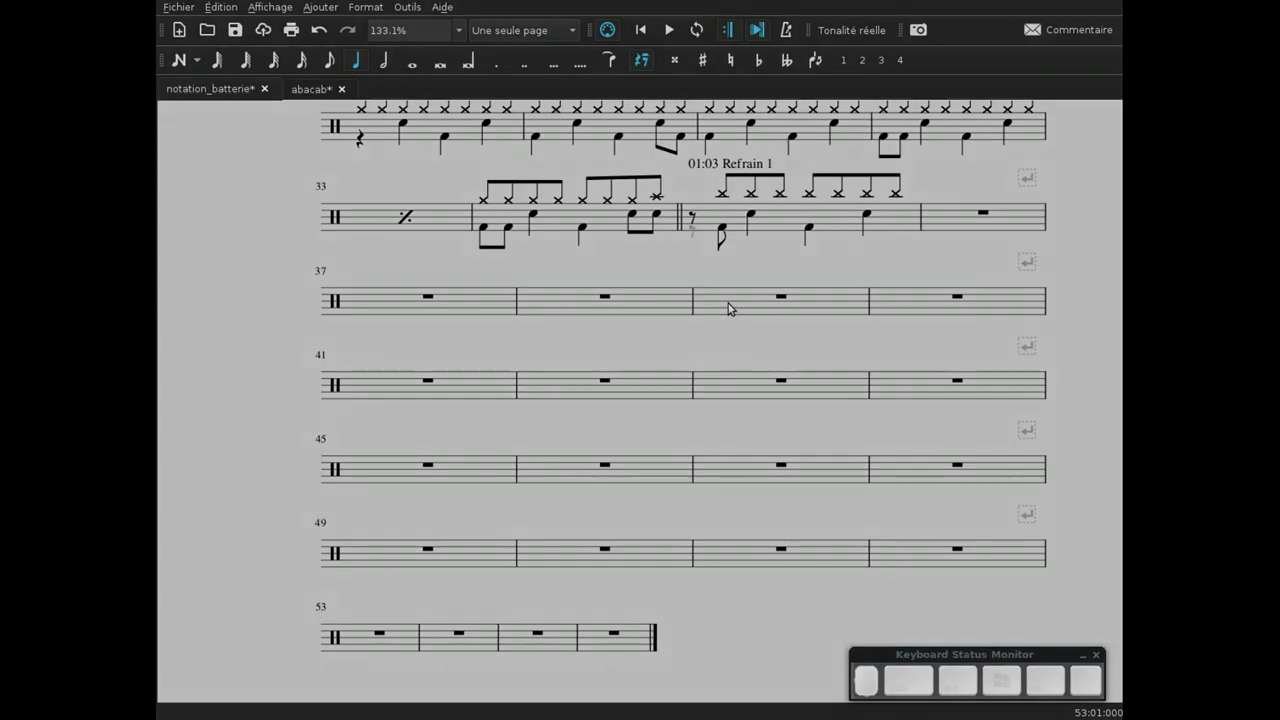
- Begin the fill in bar 43 with a bass drum note in the second voice
left_click(564, 446)
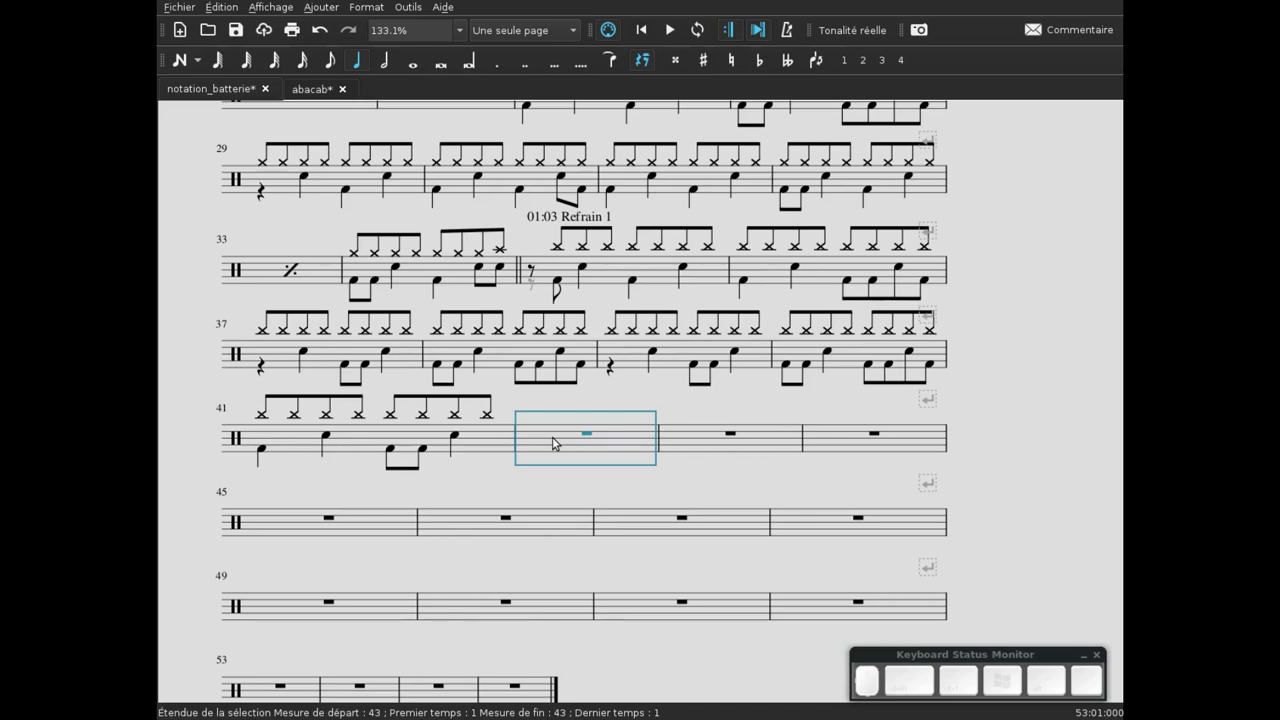
left_click(563, 448)
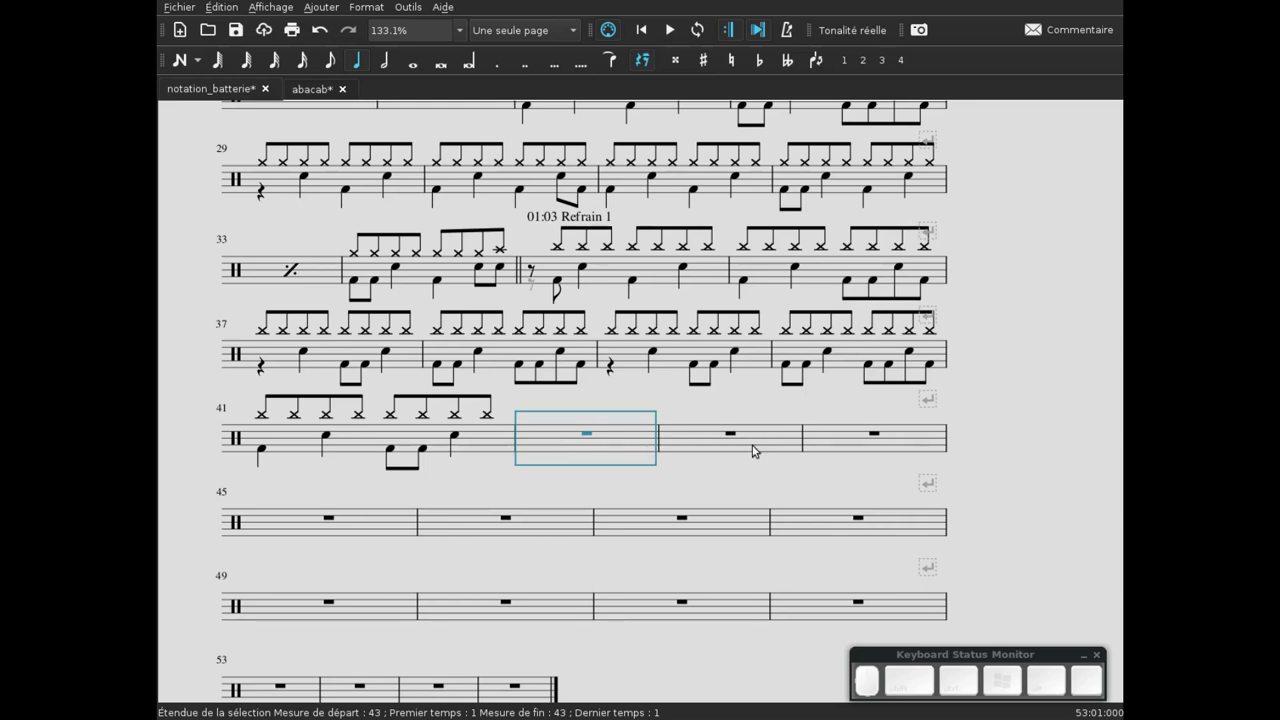
left_click(566, 447)
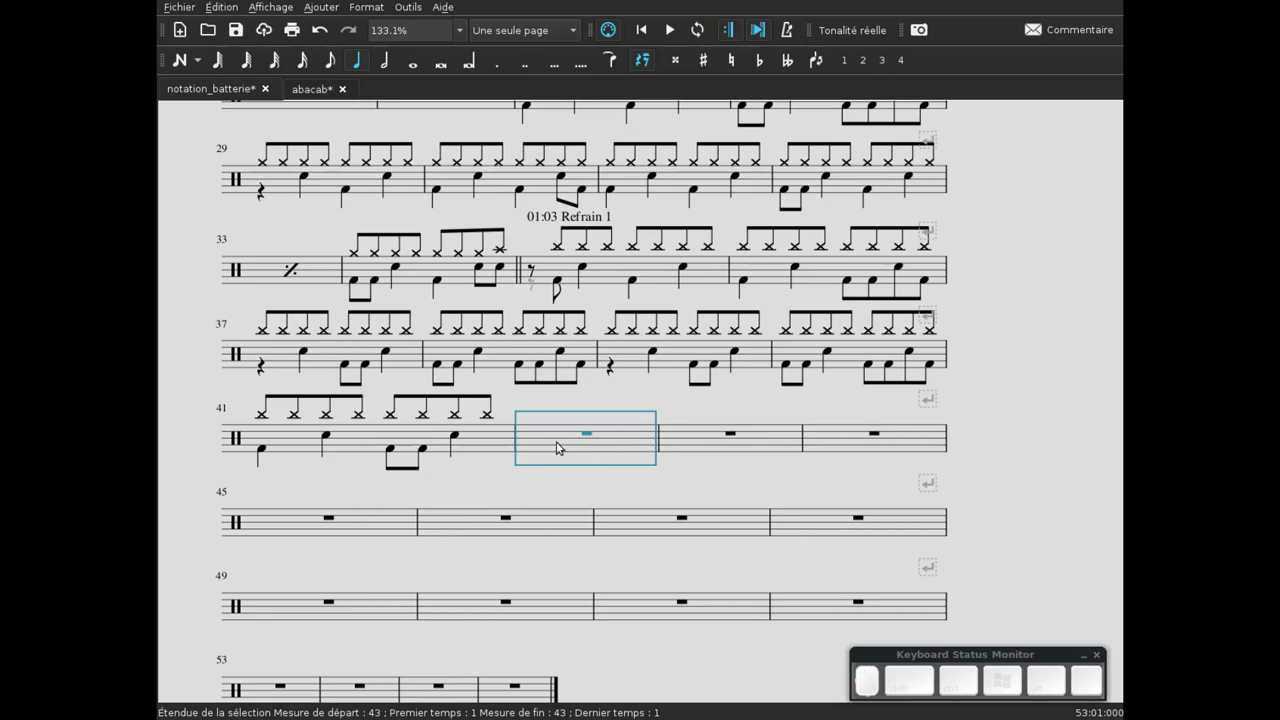
key("n")
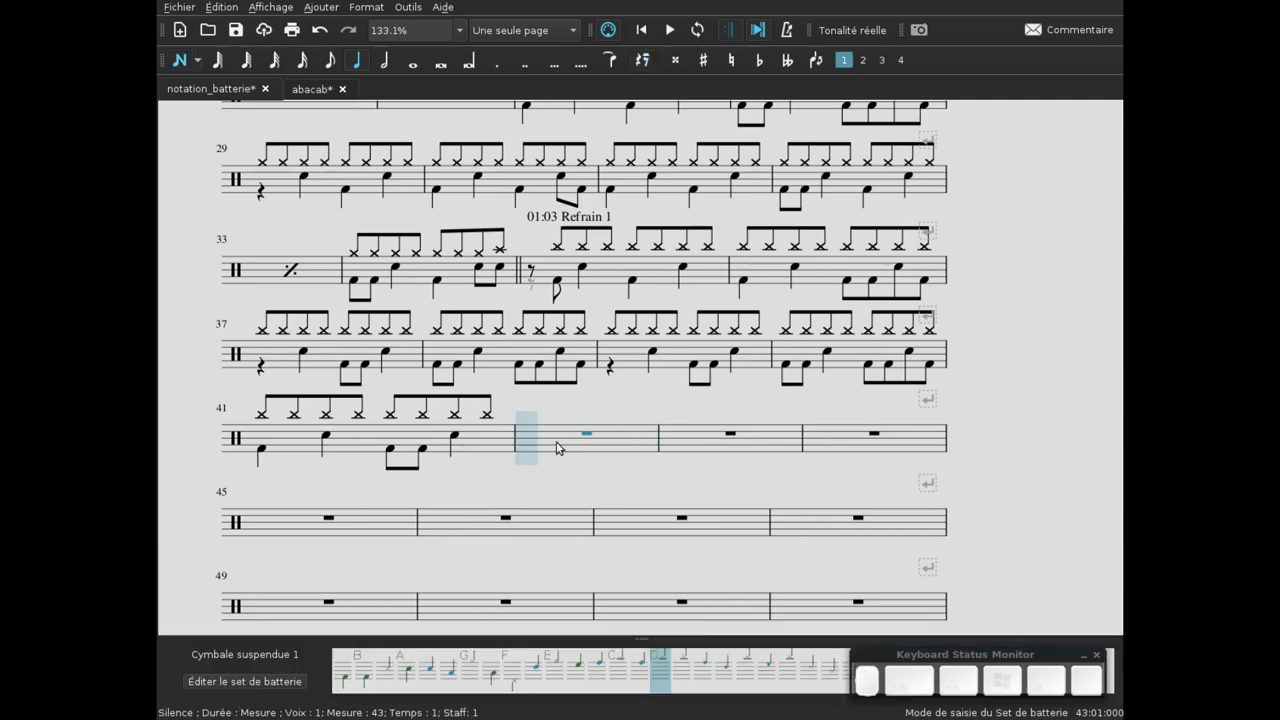
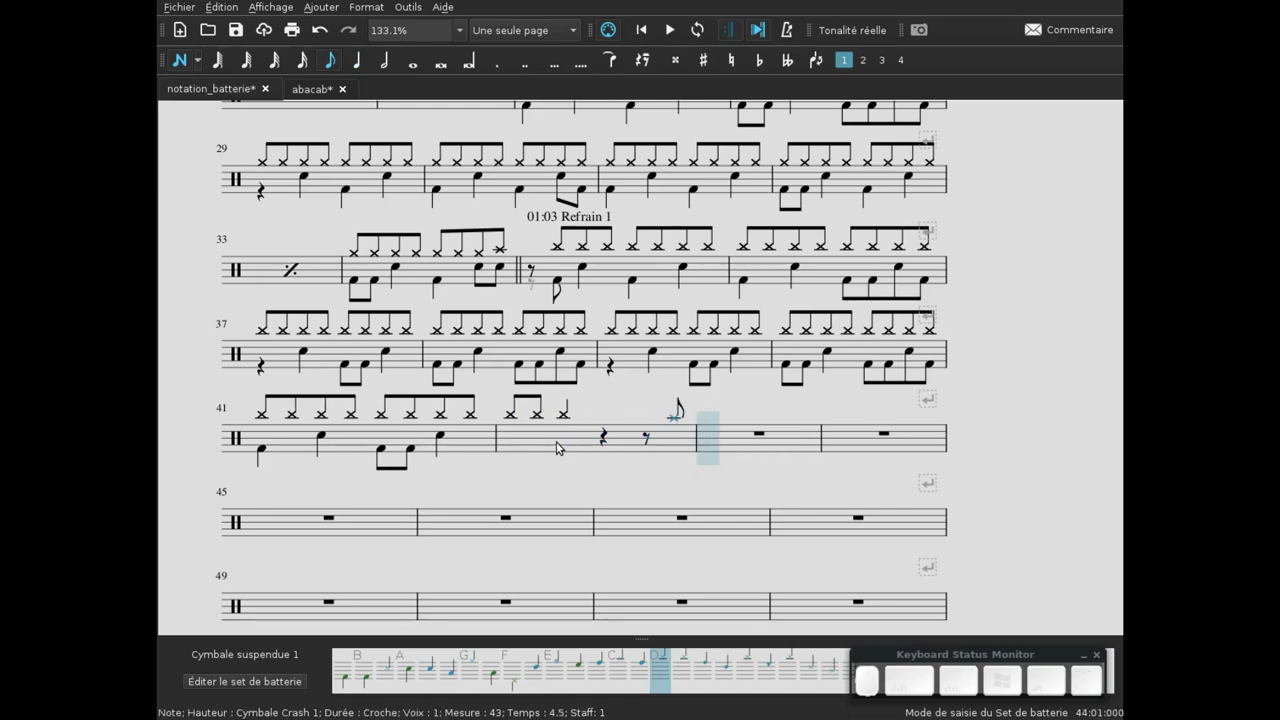
key("Left")
key("Left")
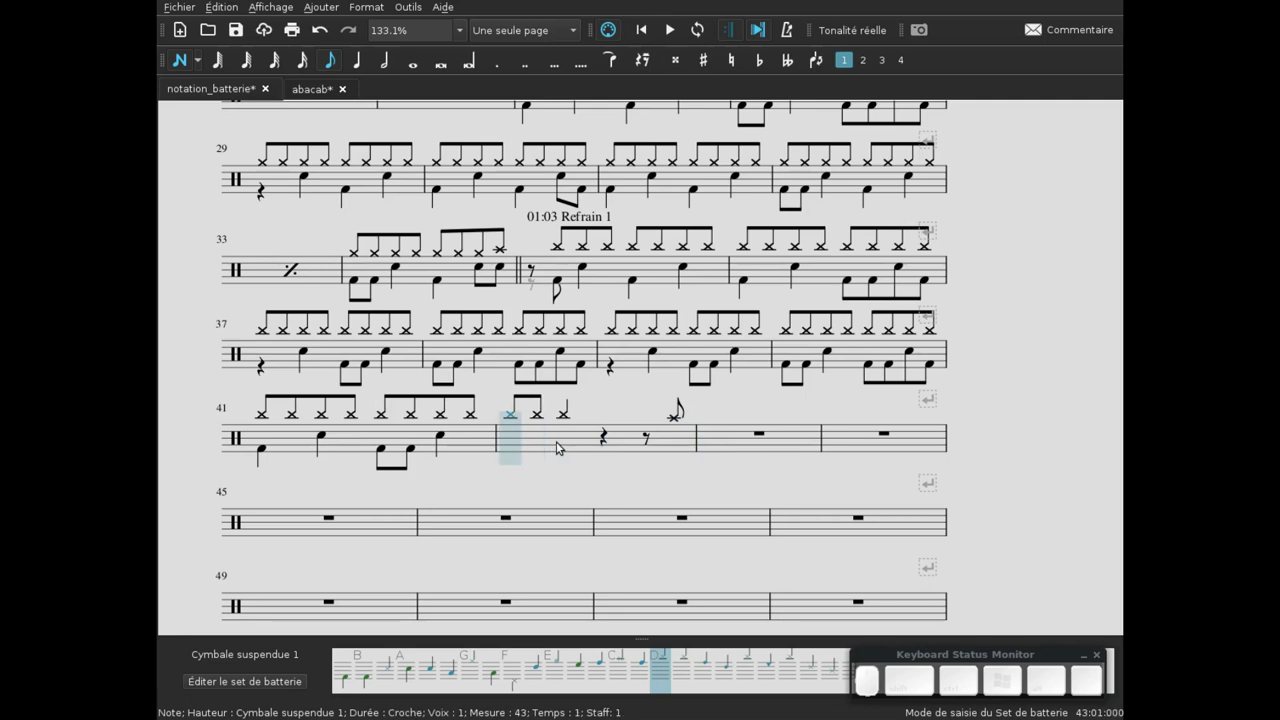
key("4")
key("b")
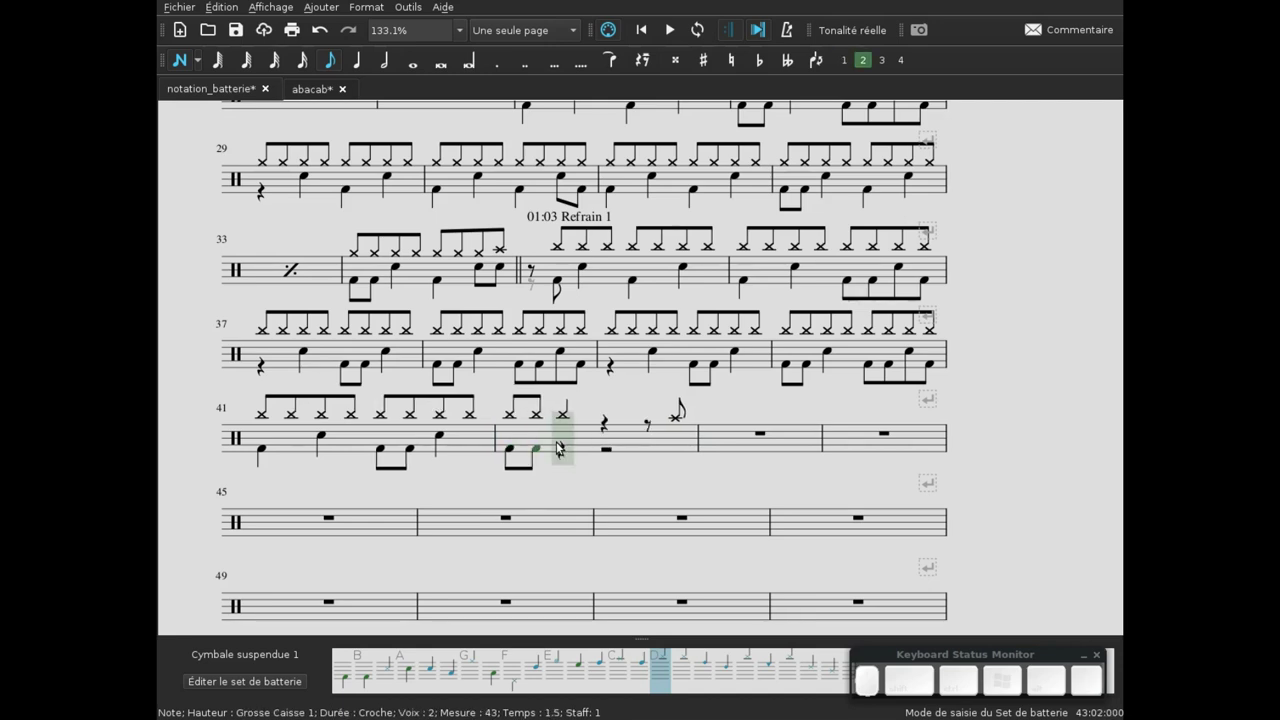
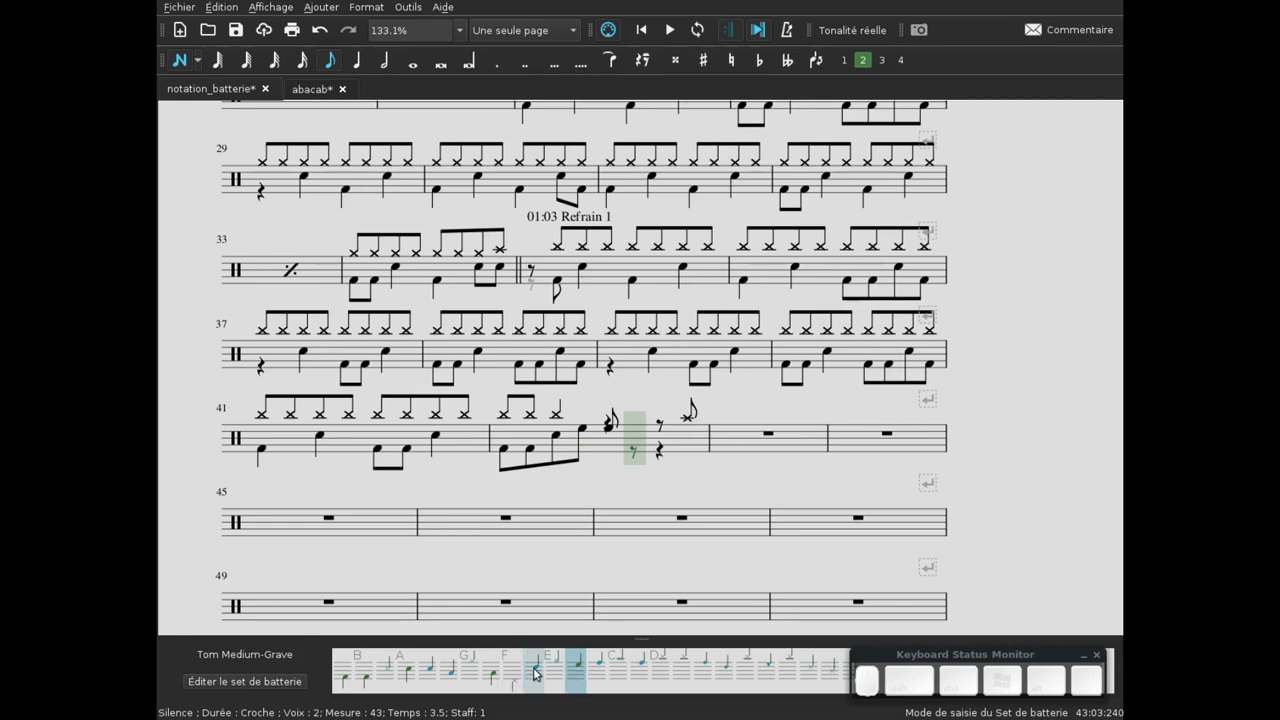
- Add floor tom eighths to the fill and move the beat-4 tom into the second voice
left_click(543, 673)
left_click(458, 678)
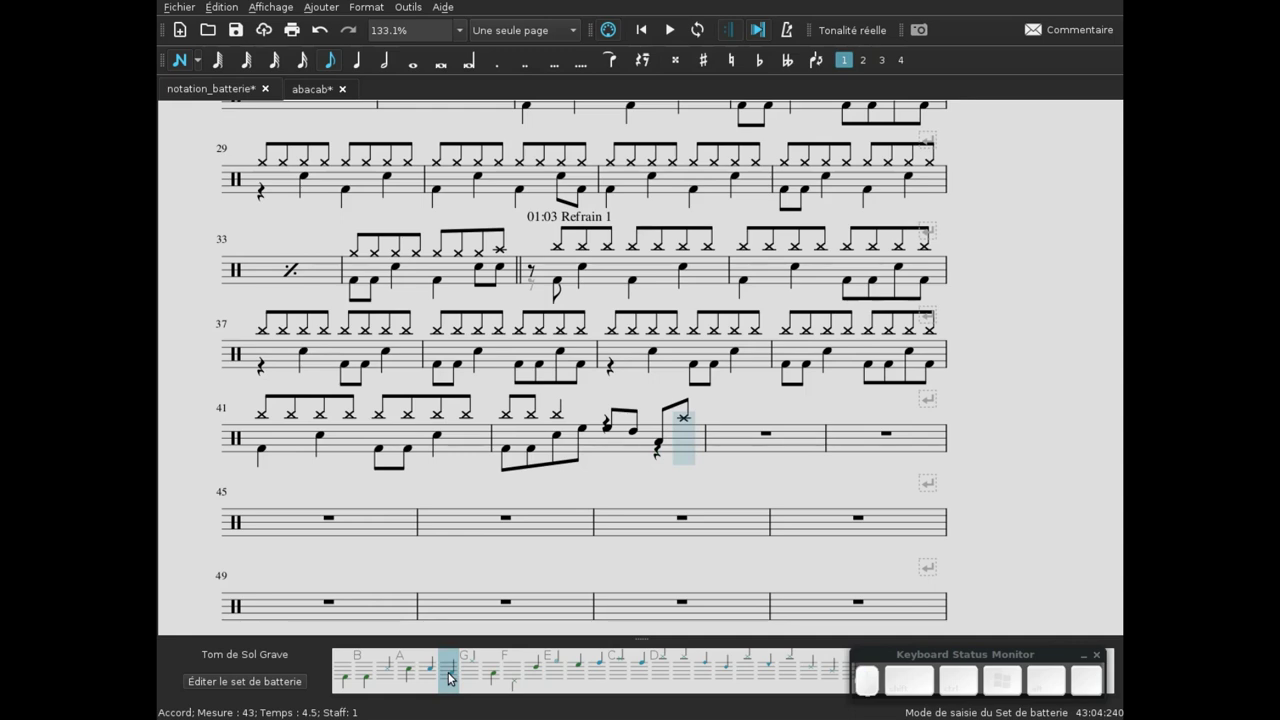
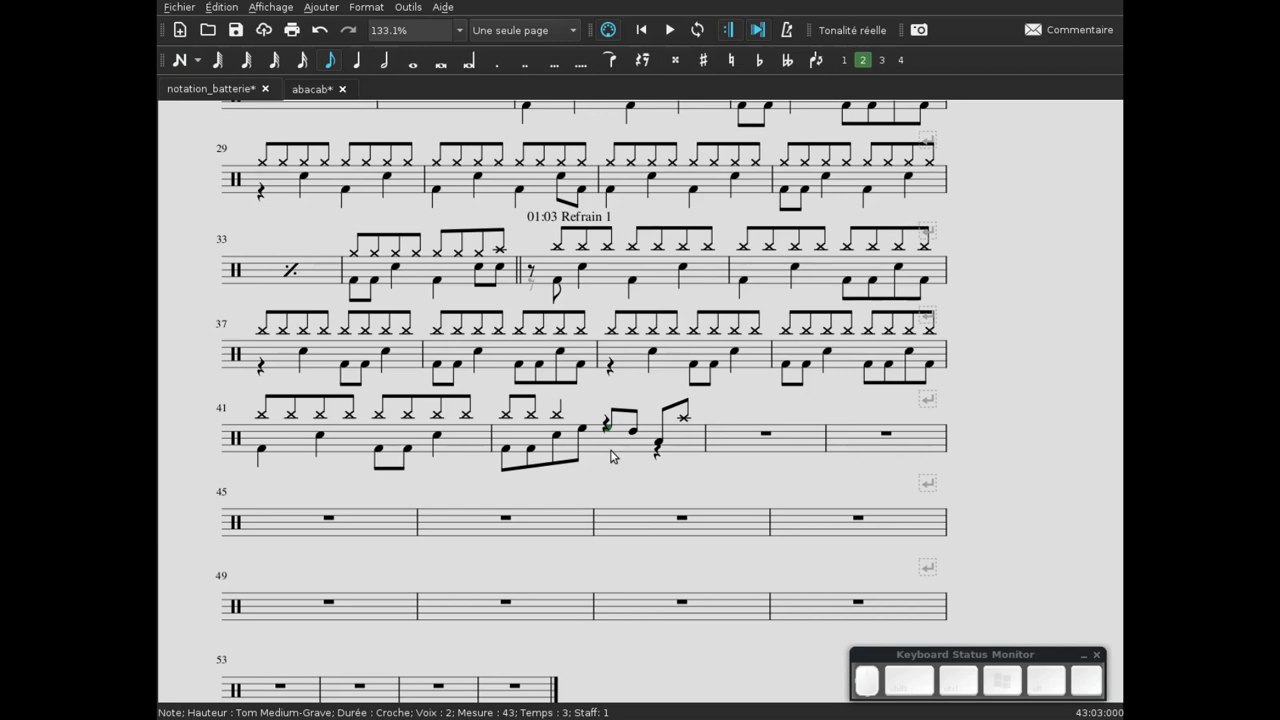
key("x")
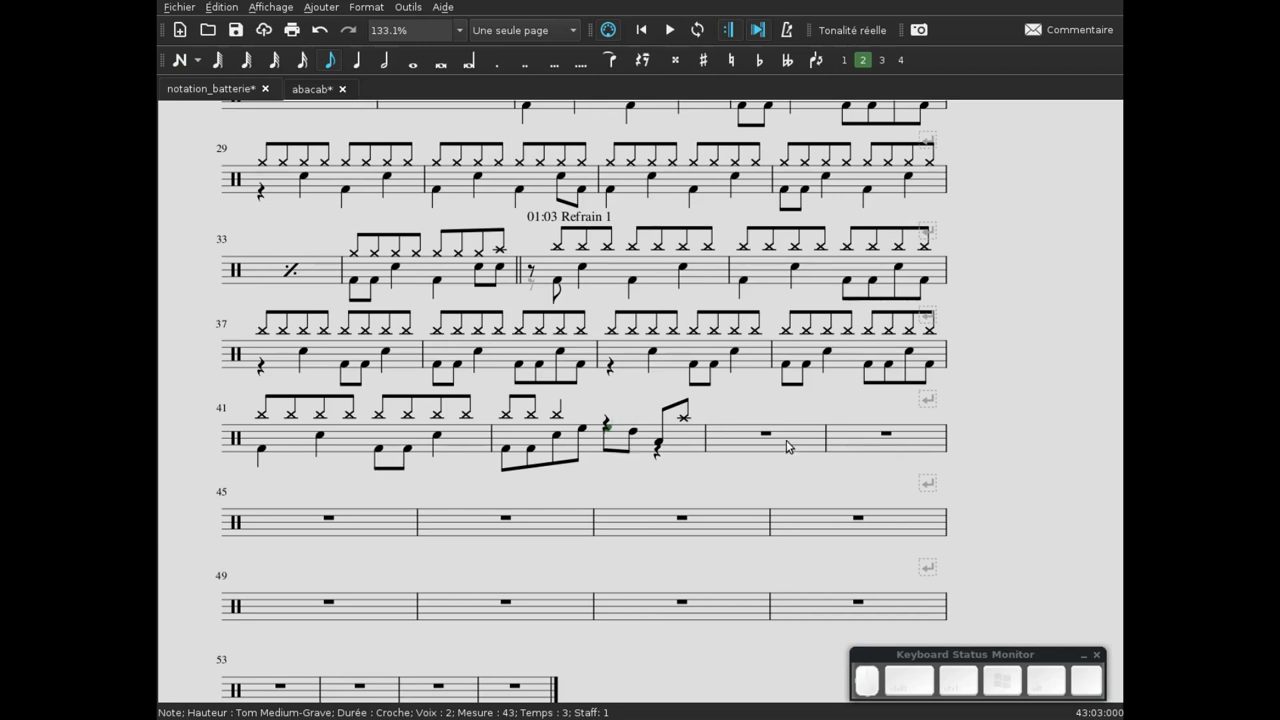
left_click(664, 438)
key("x")
key("x")
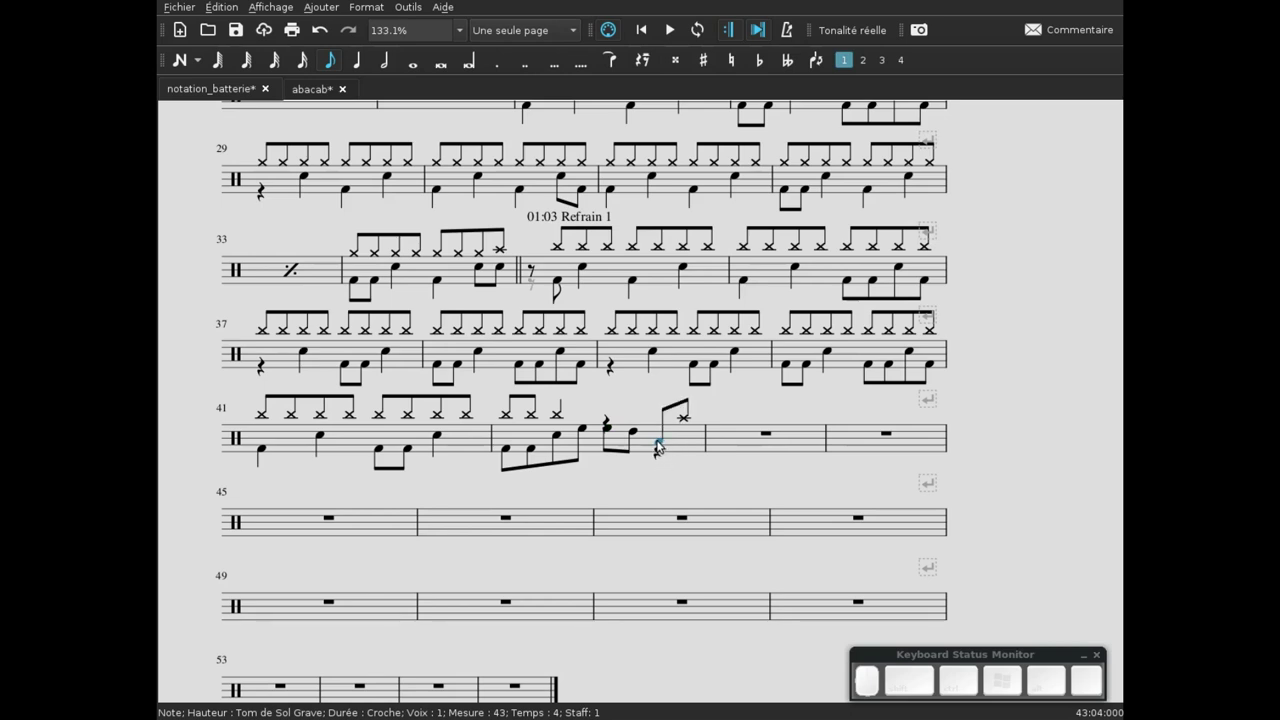
left_click(660, 438)
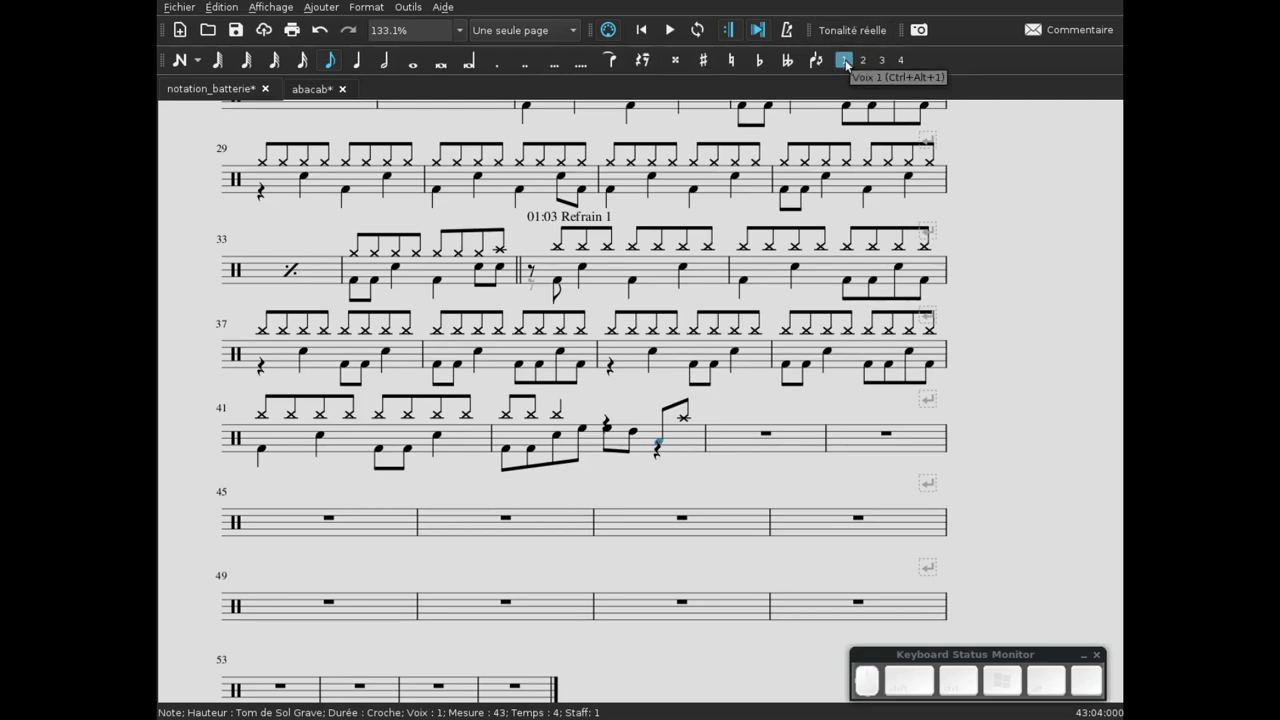
left_click(863, 59)
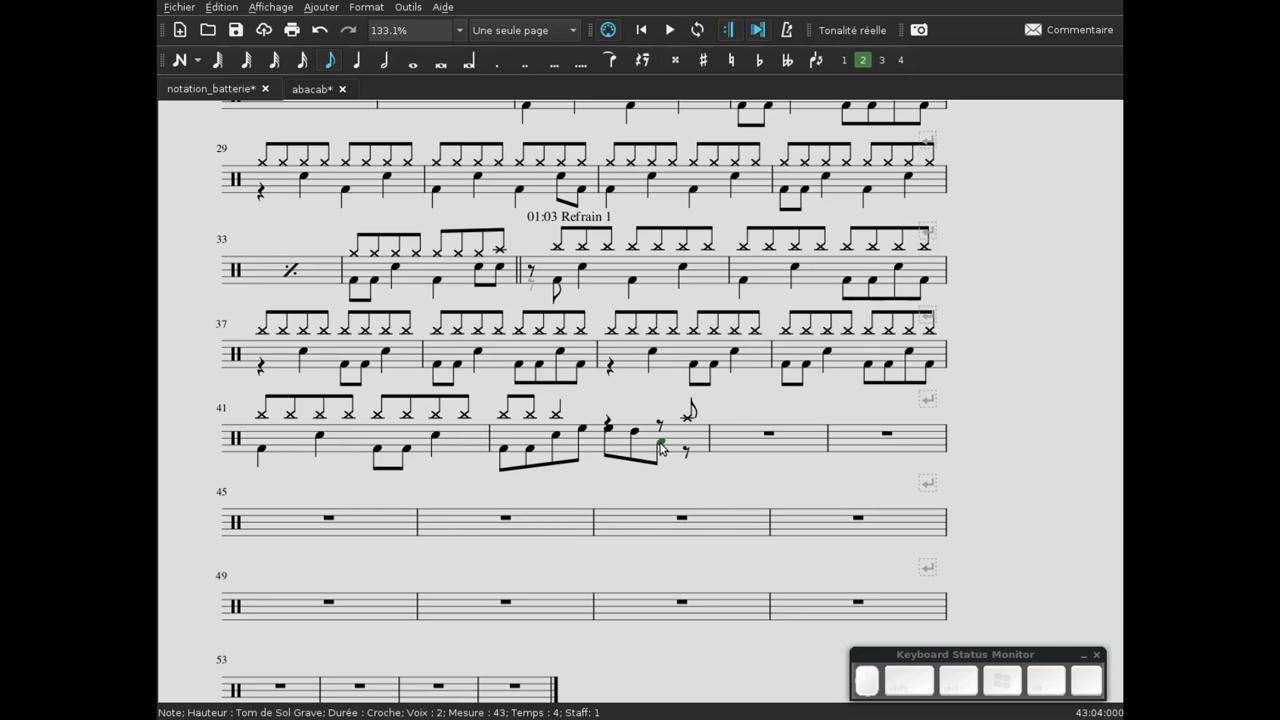
- Put a bass drum on the last eighth of the fill bar
left_click(691, 449)
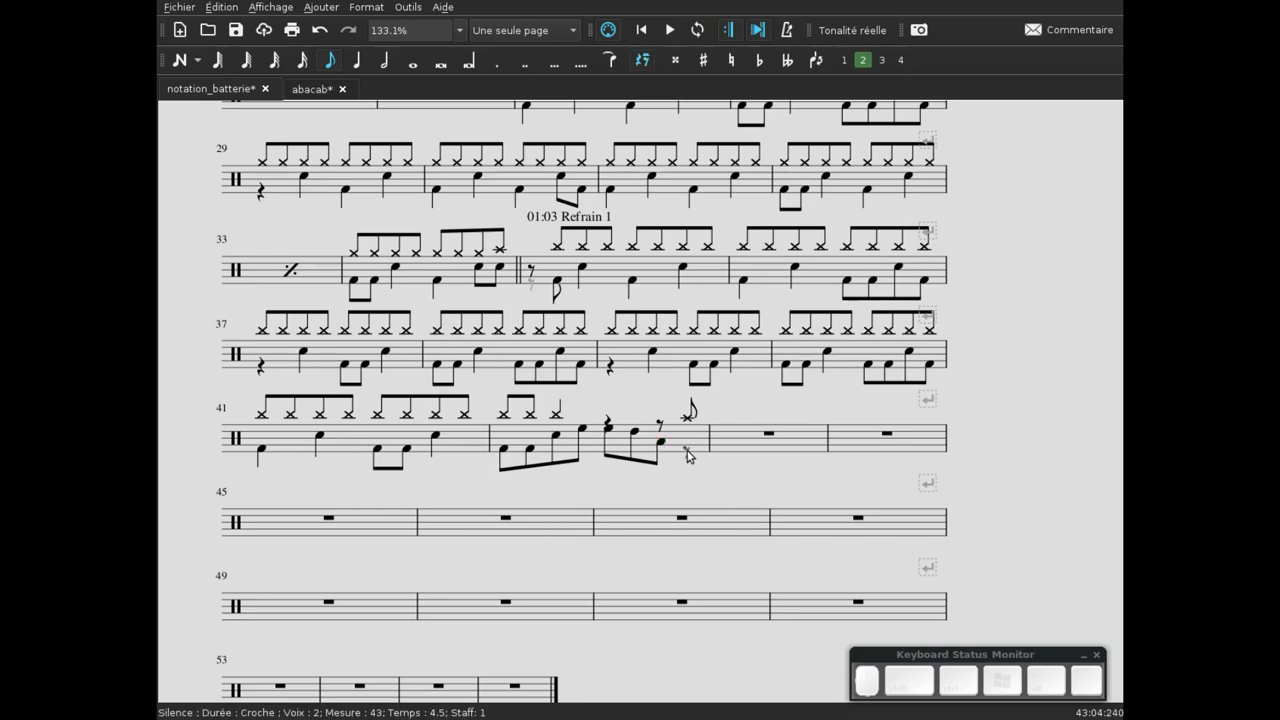
key("n")
key("4")
key("b")
key("Escape")
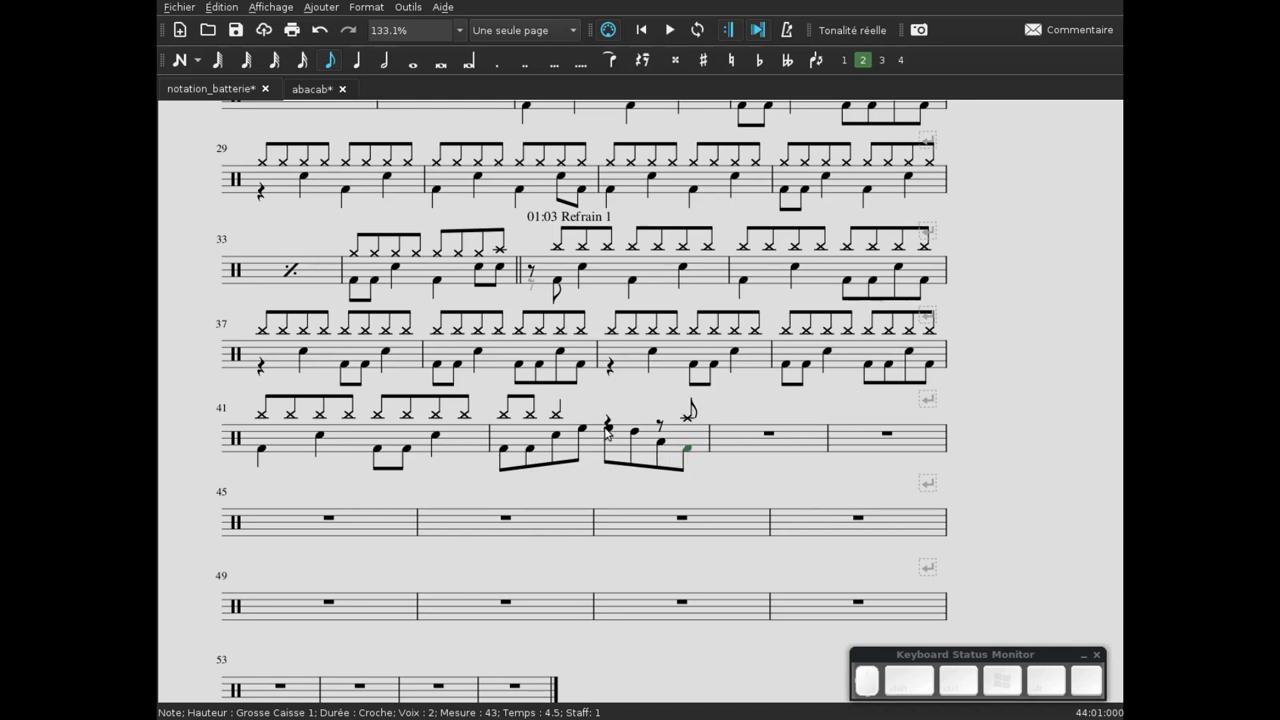
- Raise the upper-voice quarter rests so they sit above the beamed toms
left_click(614, 417)
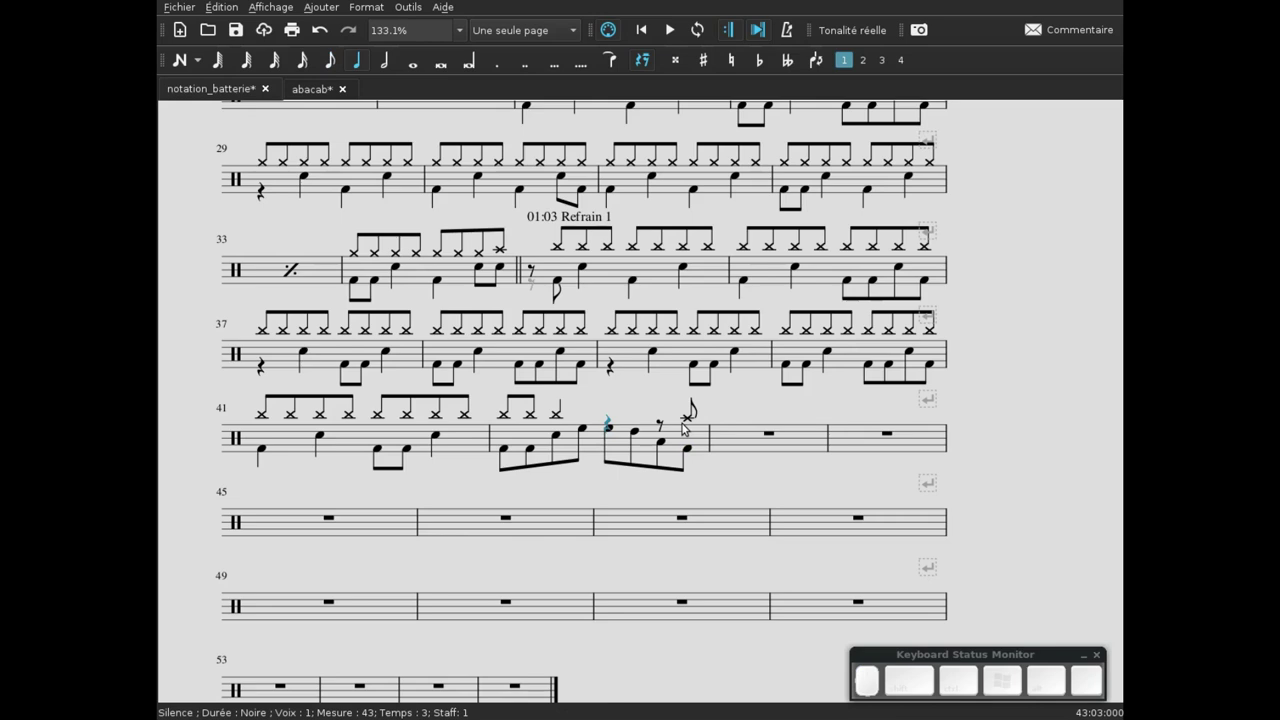
scroll("up", 3)
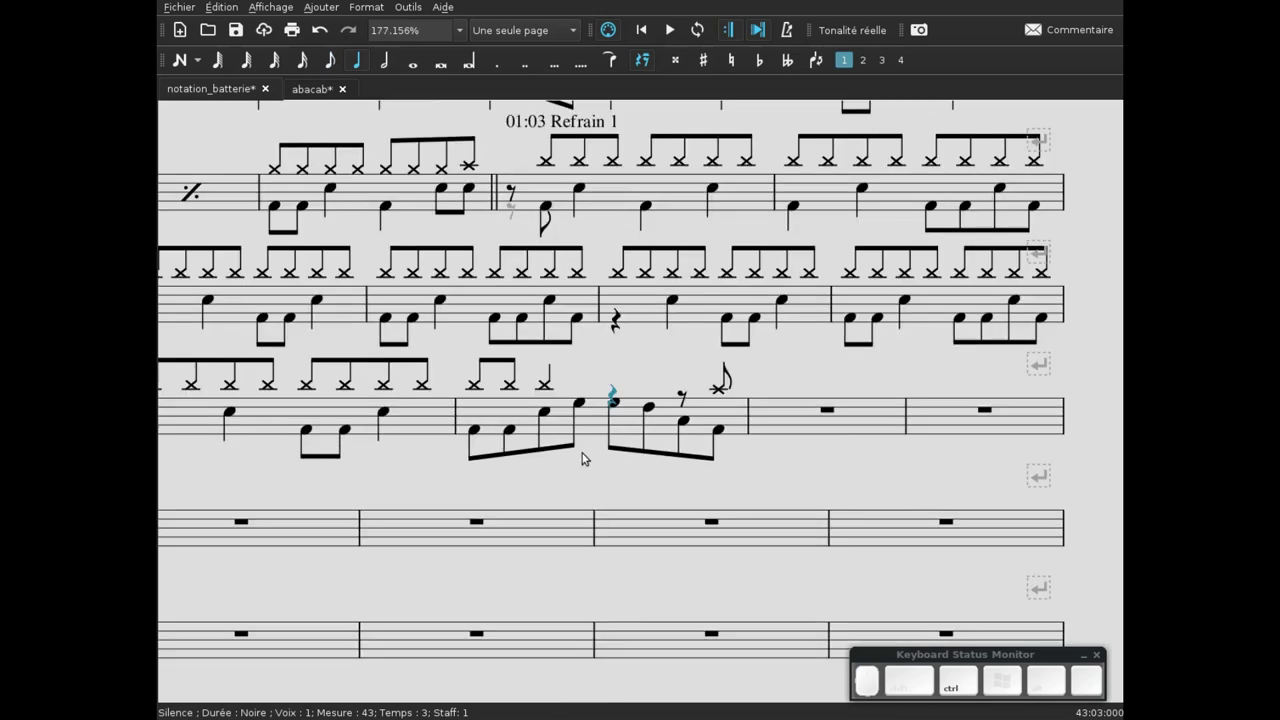
left_click(594, 485)
scroll("up", 3)
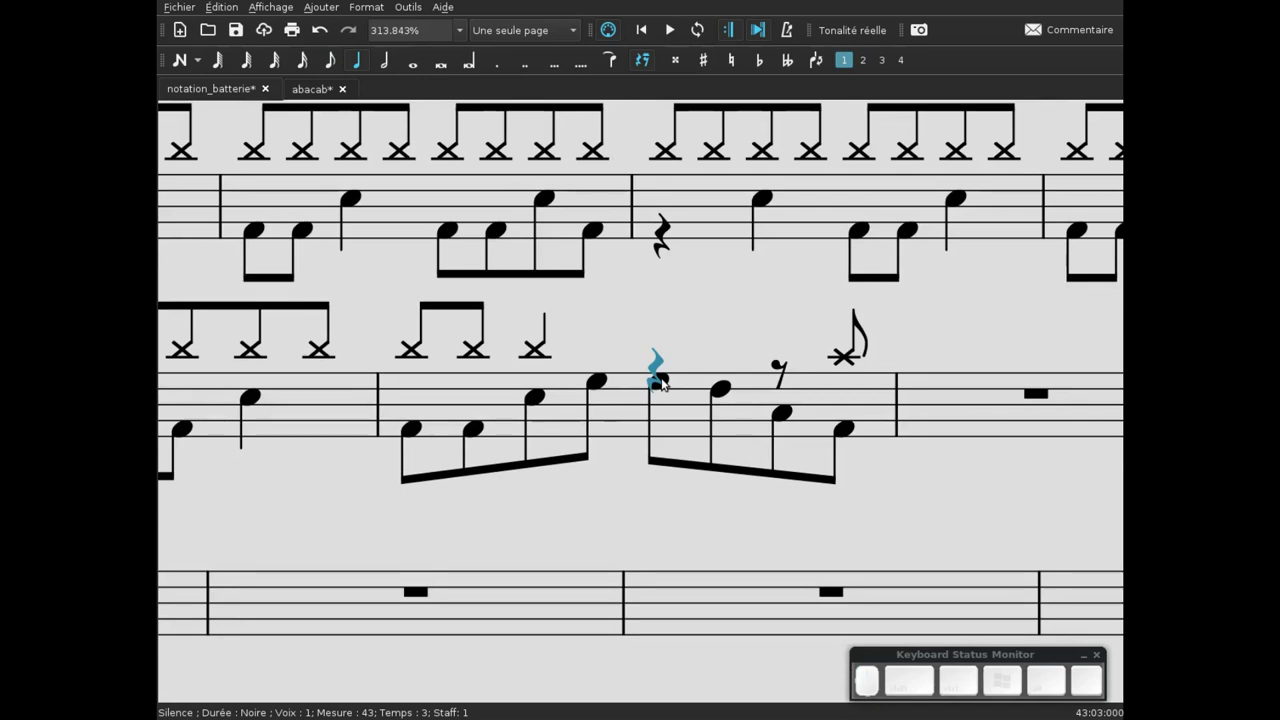
key("Up")
key("Up")
key("Down")
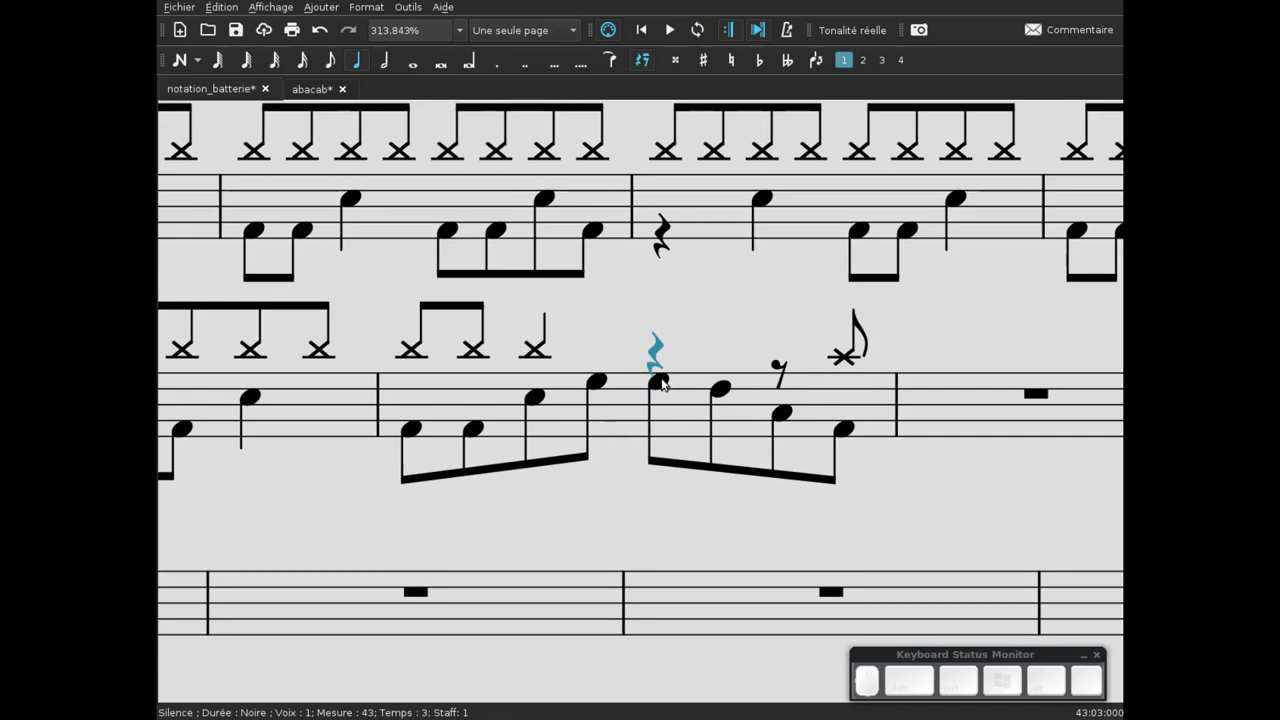
key("Up")
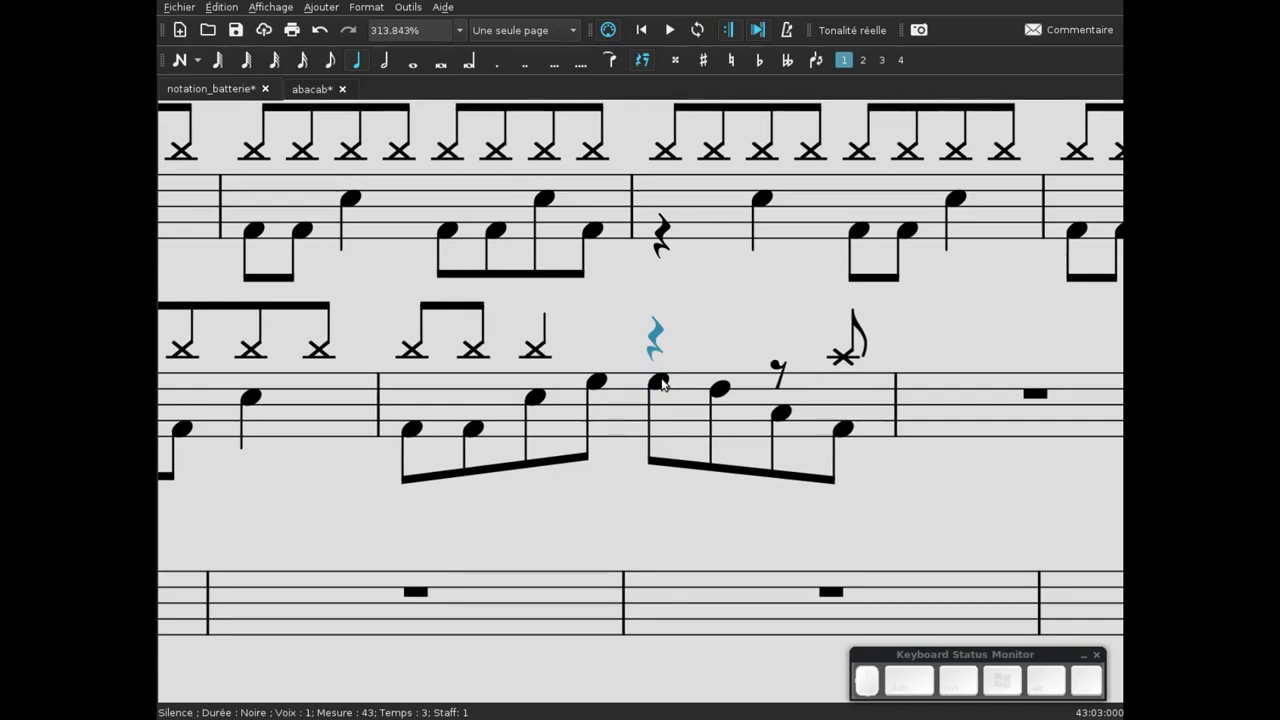
left_click(778, 372)
key("Up")
scroll("down", 3)
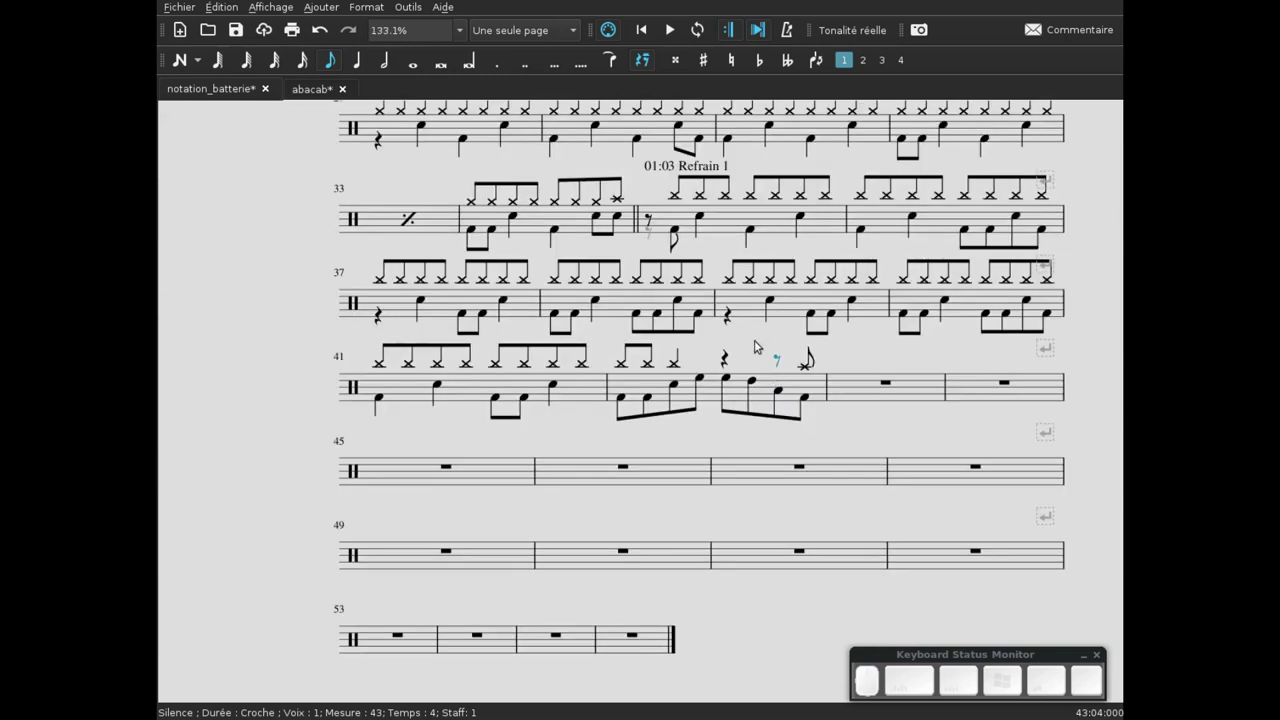
- Close the fill bar with a double barline and paste the Couplet 2 section after it
left_click(548, 528)
left_click(685, 557)
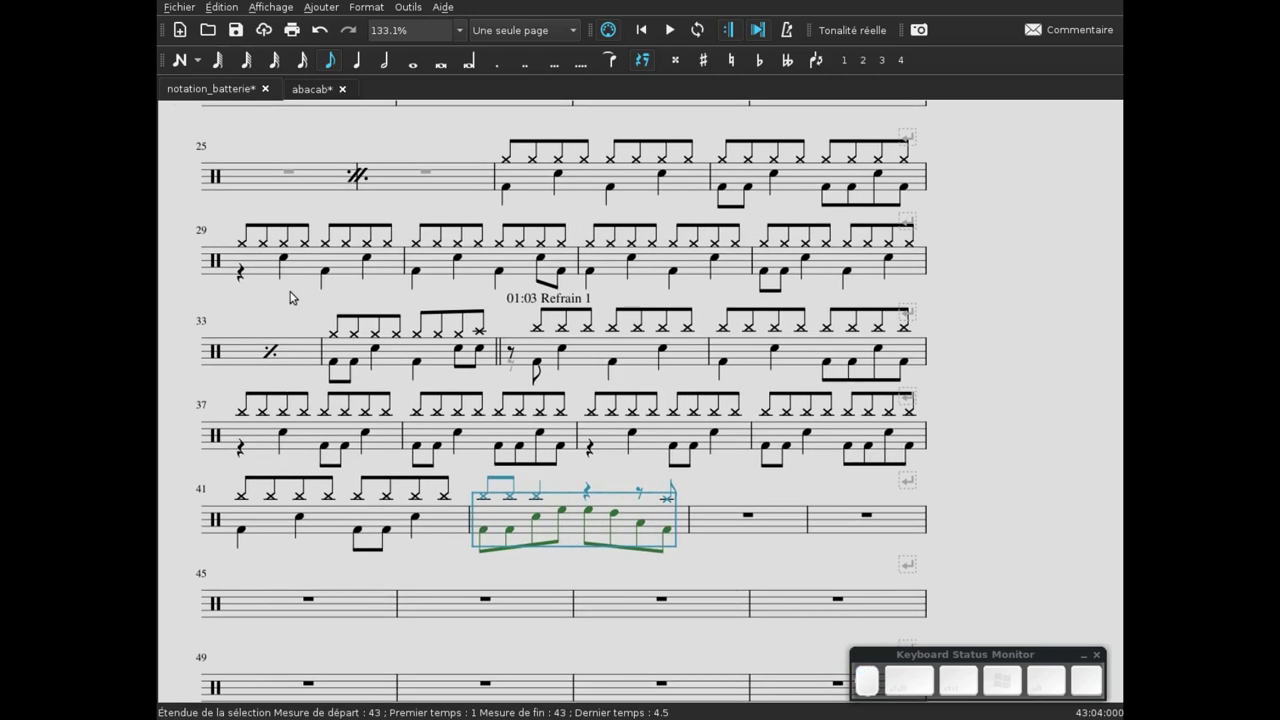
key("F9")
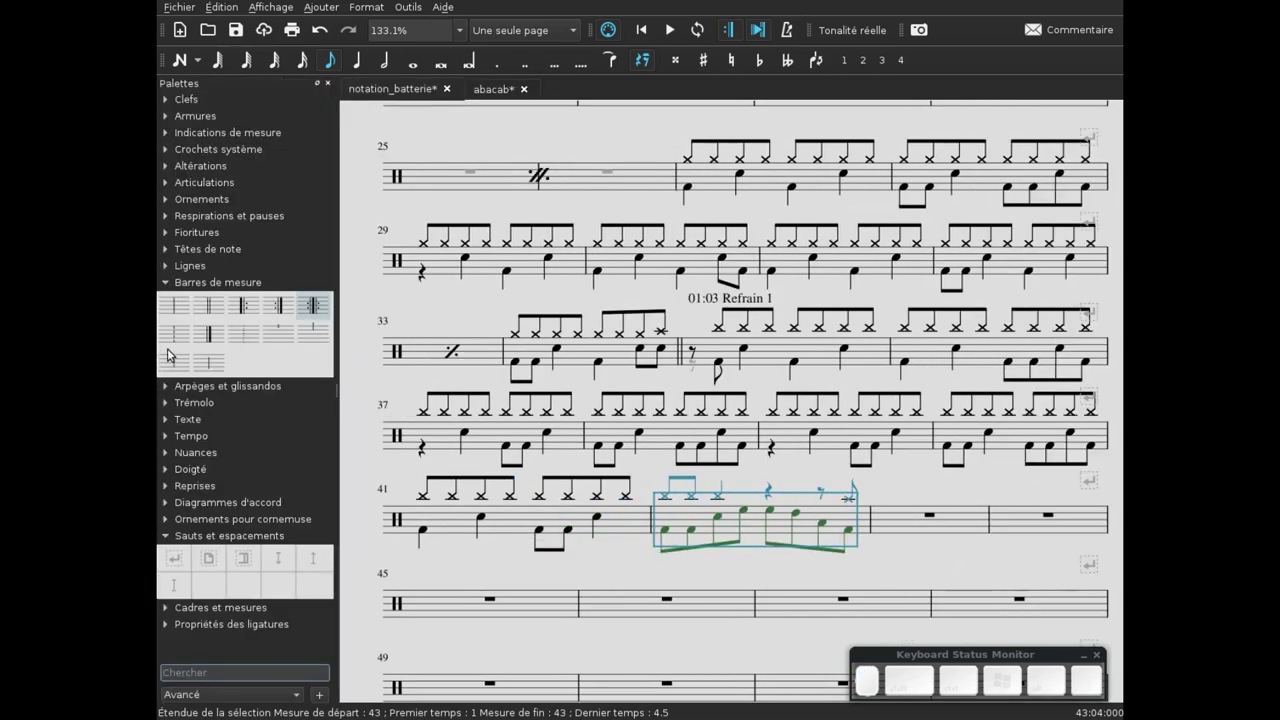
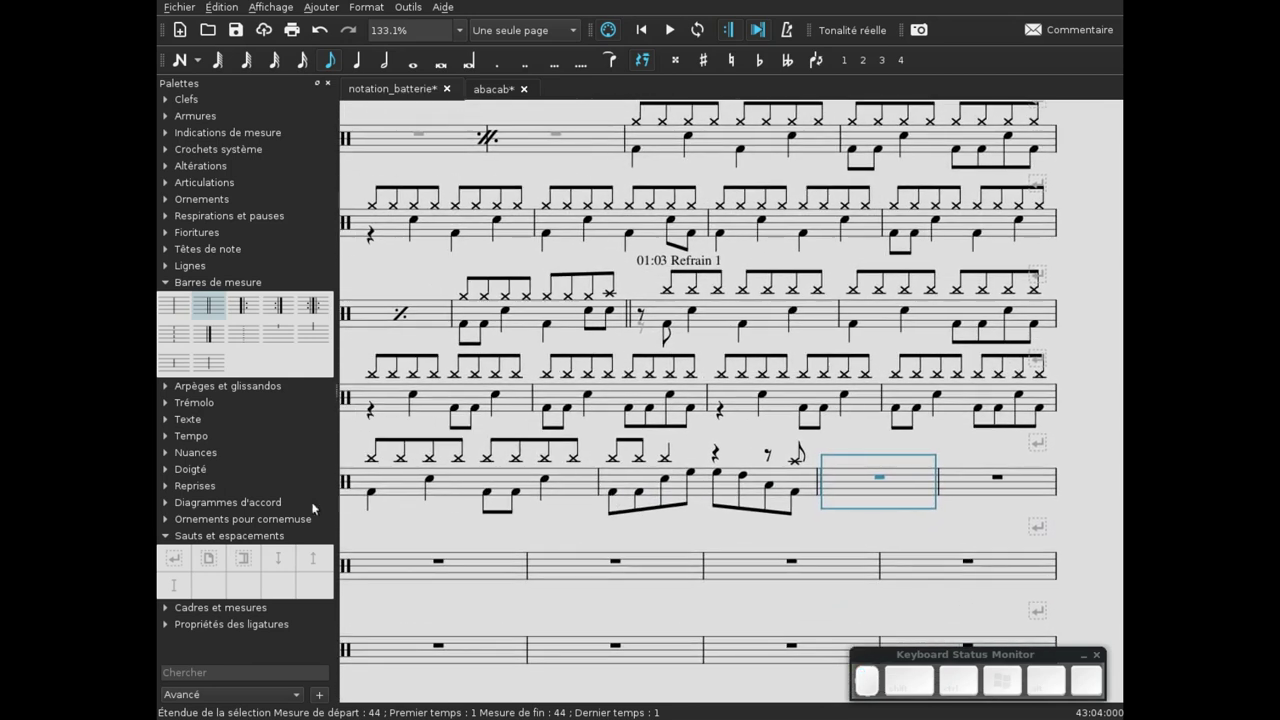
key("space")
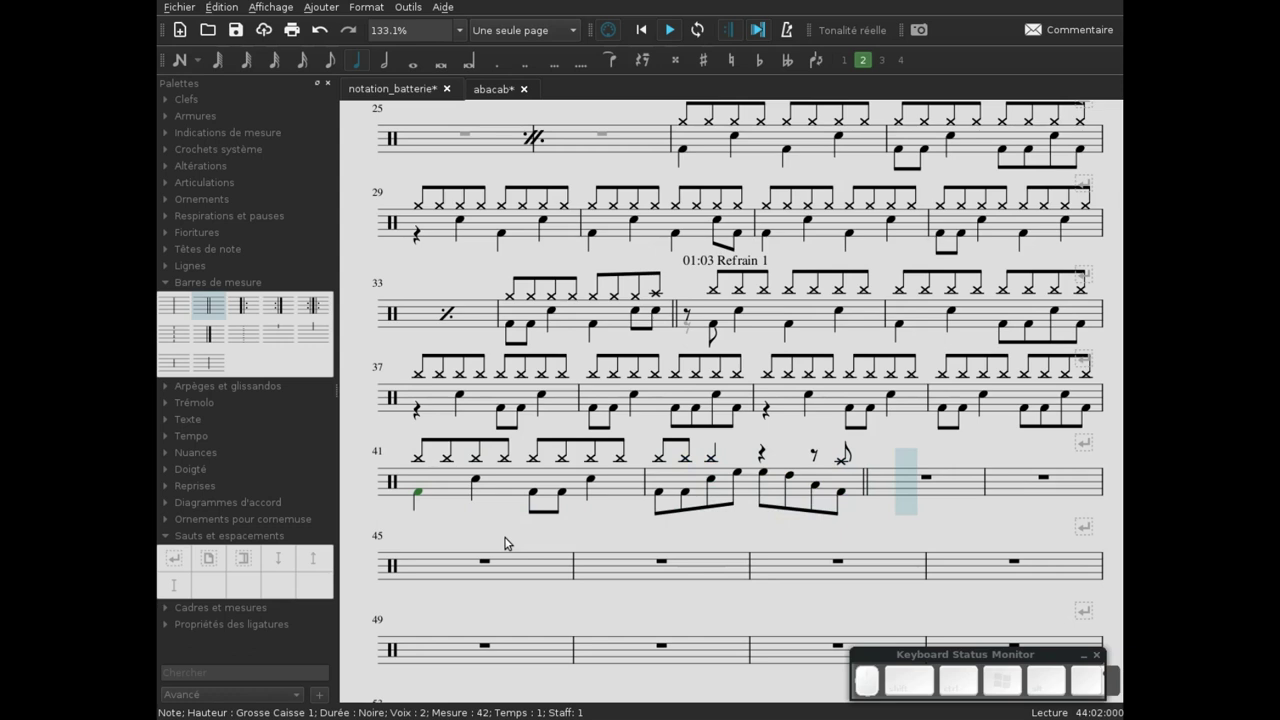
key("space")
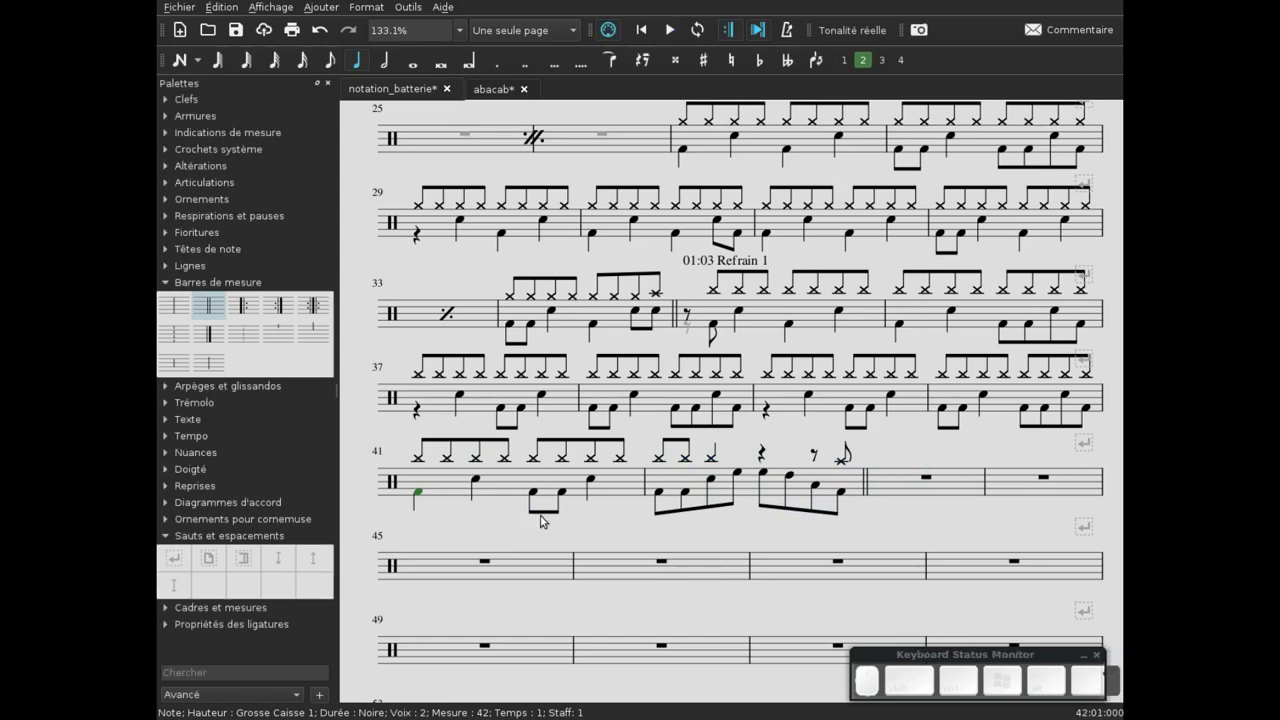
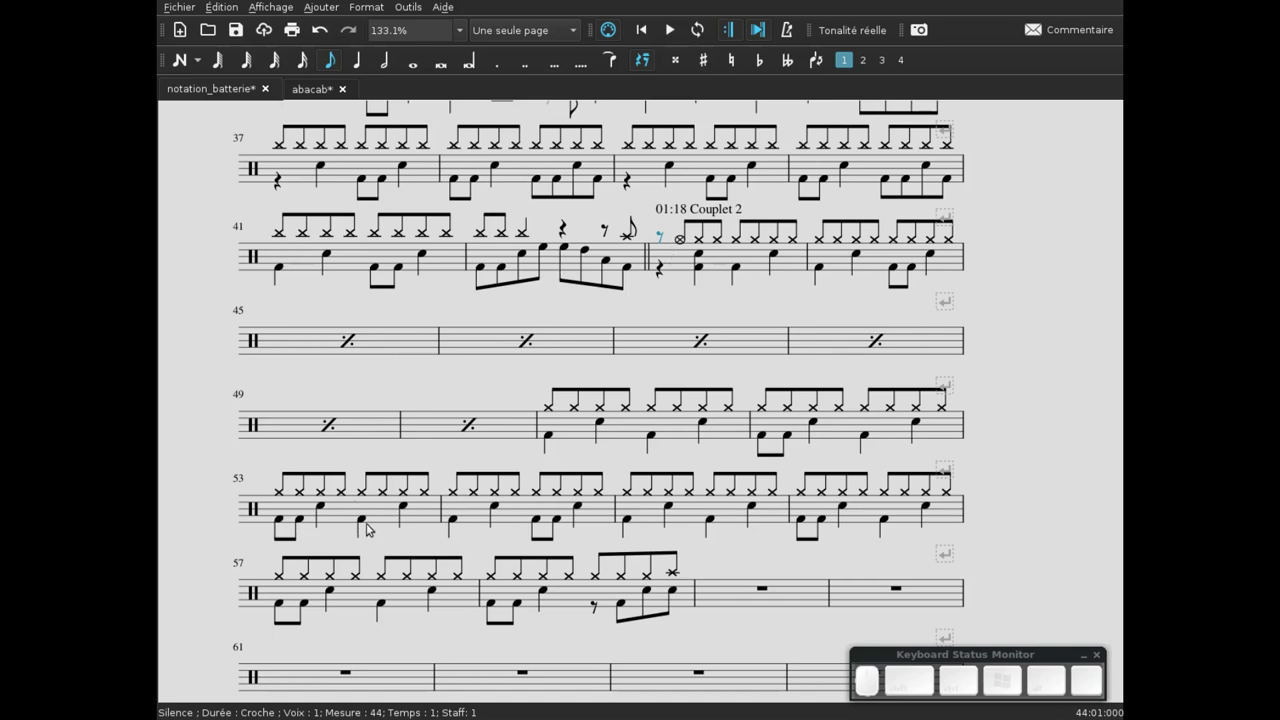
- End Couplet 2 with a double barline and paste the Refrain 2 groove into the following bar
left_click(753, 569)
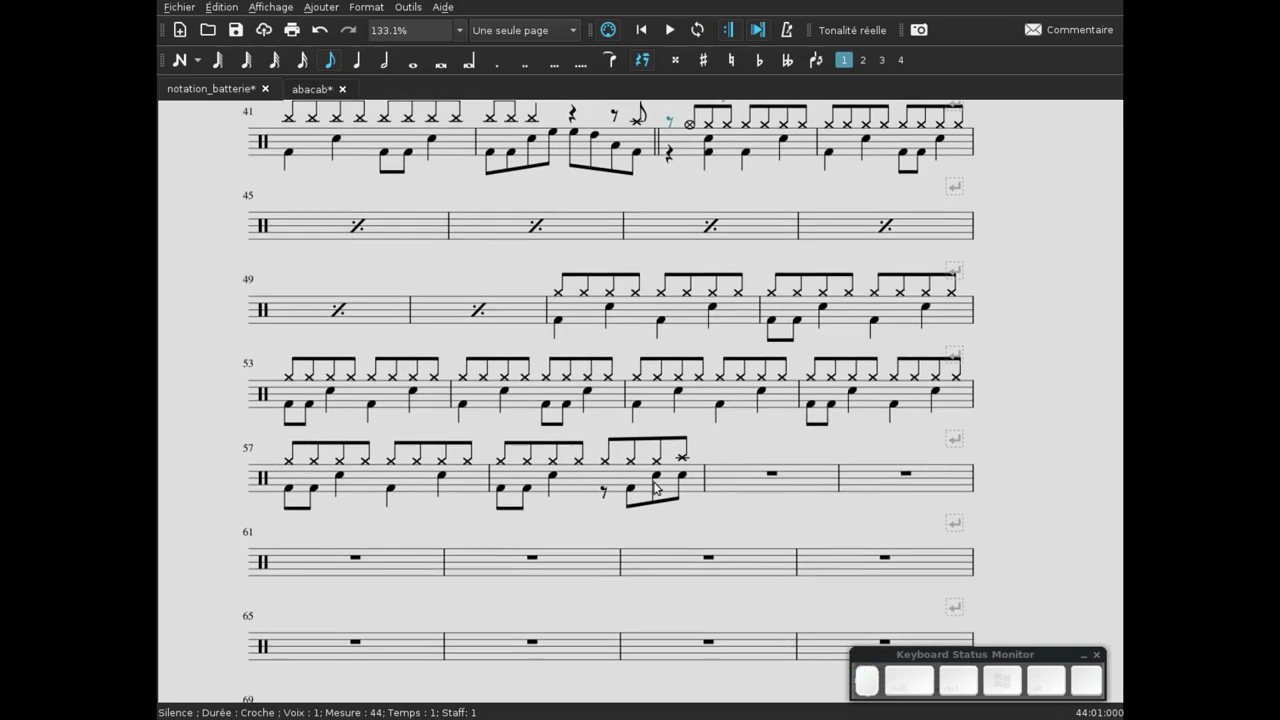
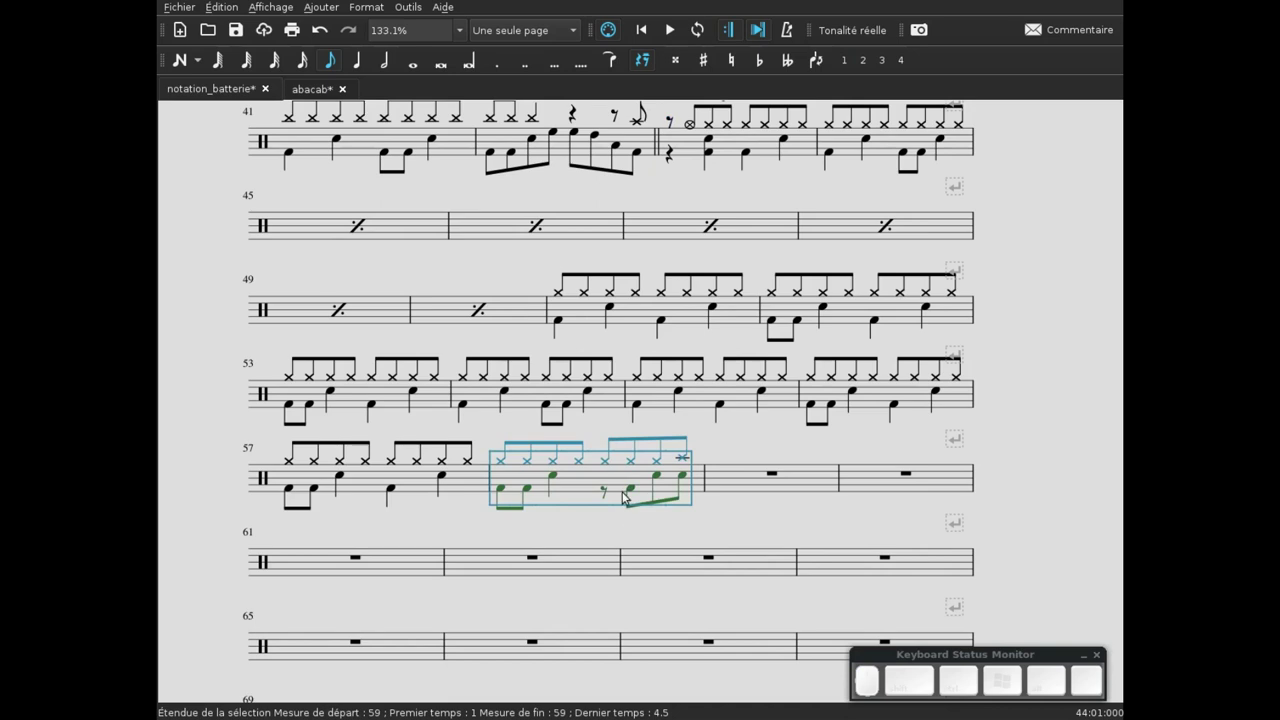
left_click(581, 529)
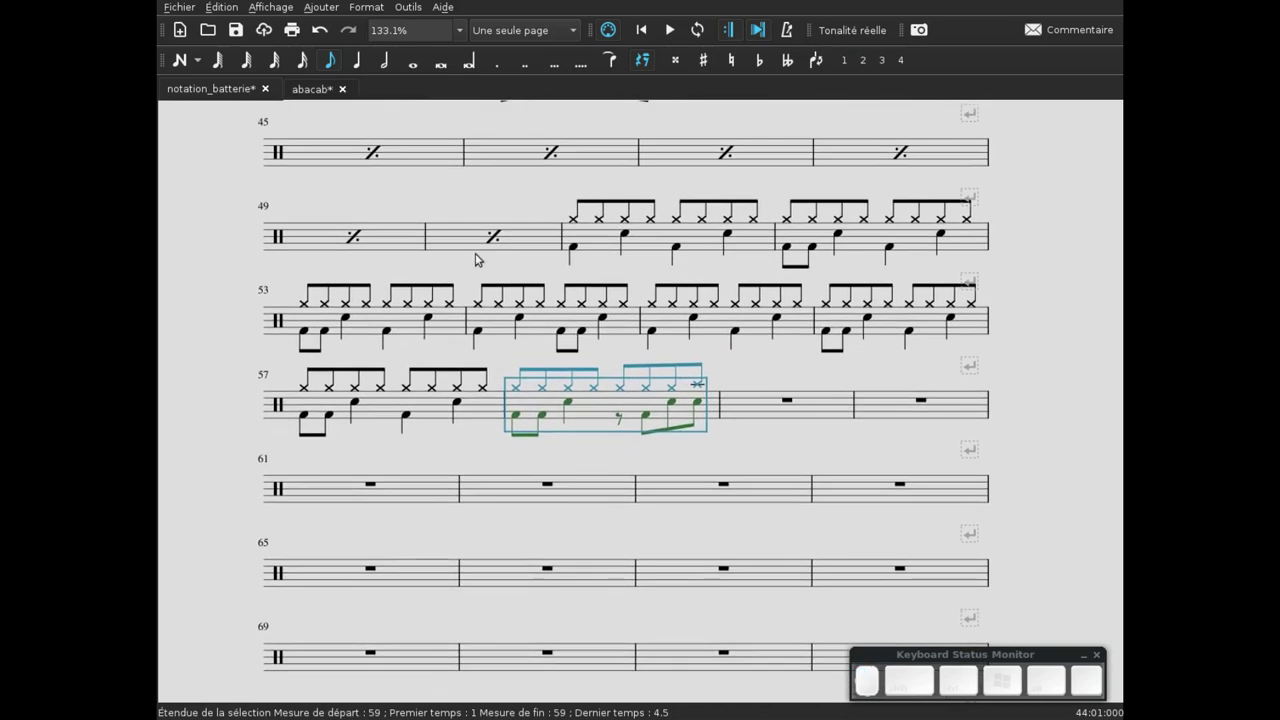
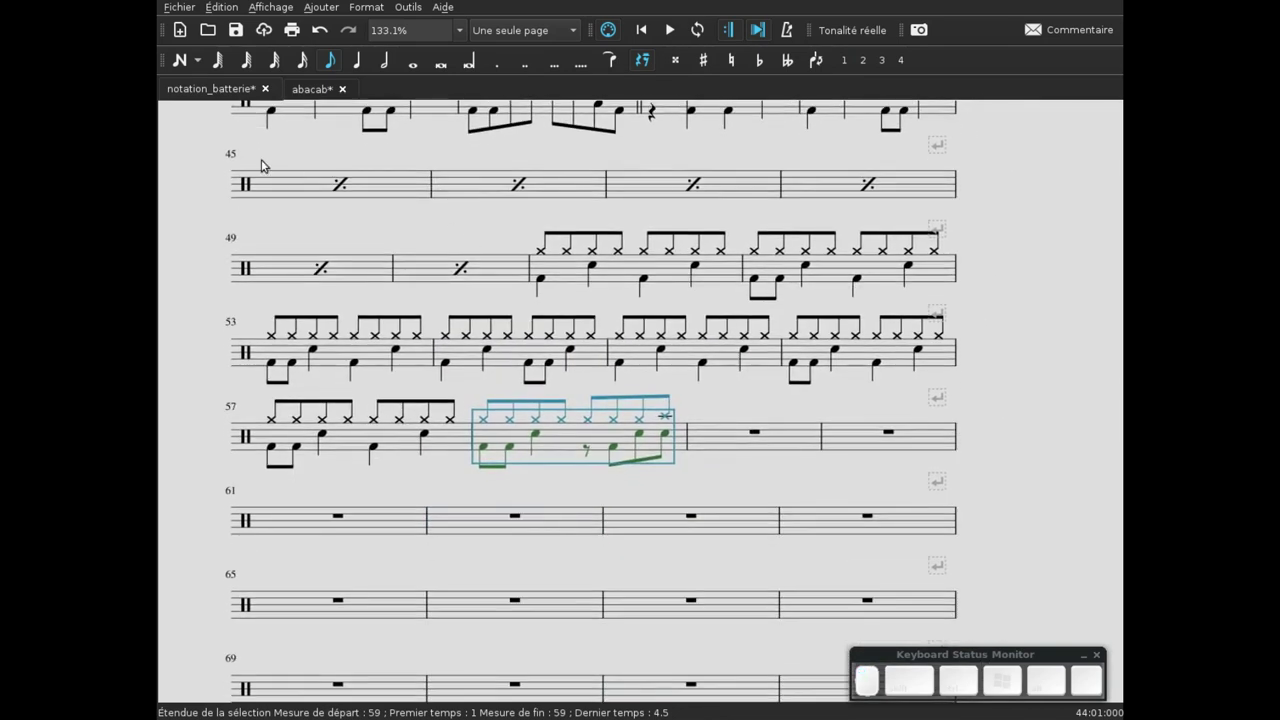
key("F9")
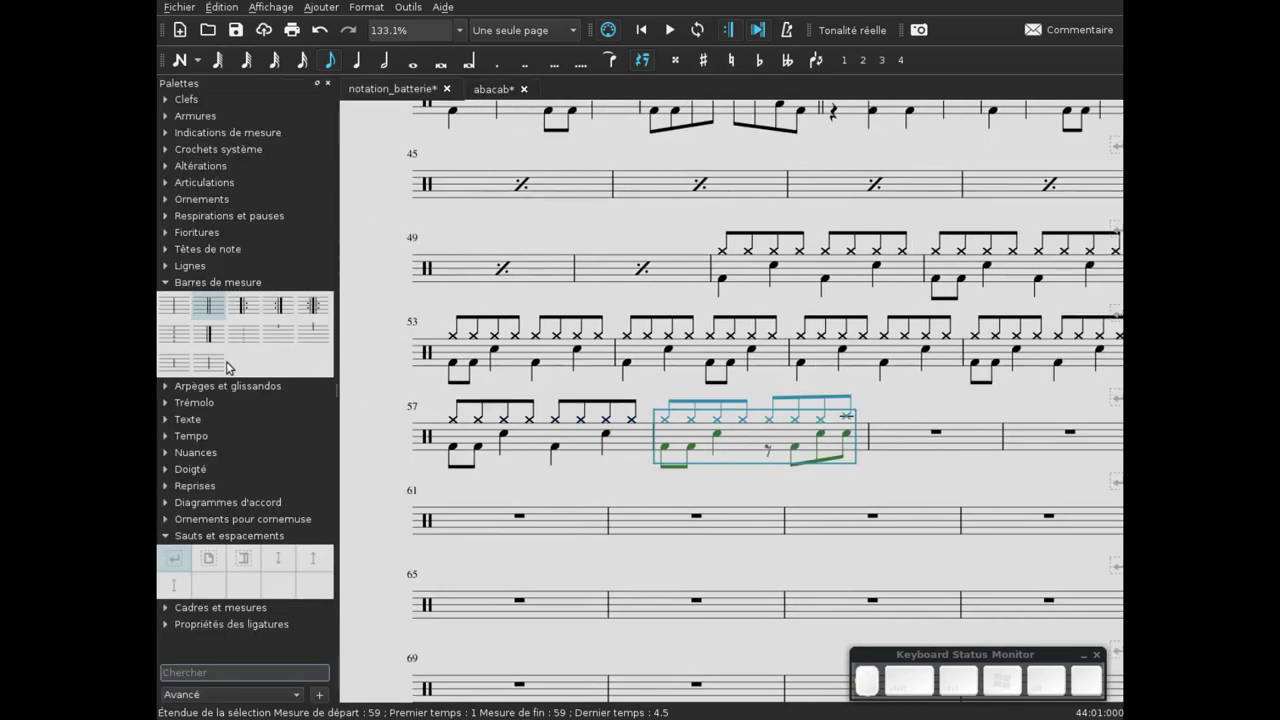
left_click(211, 300)
key("F9")
left_click(684, 486)
left_click(710, 483)
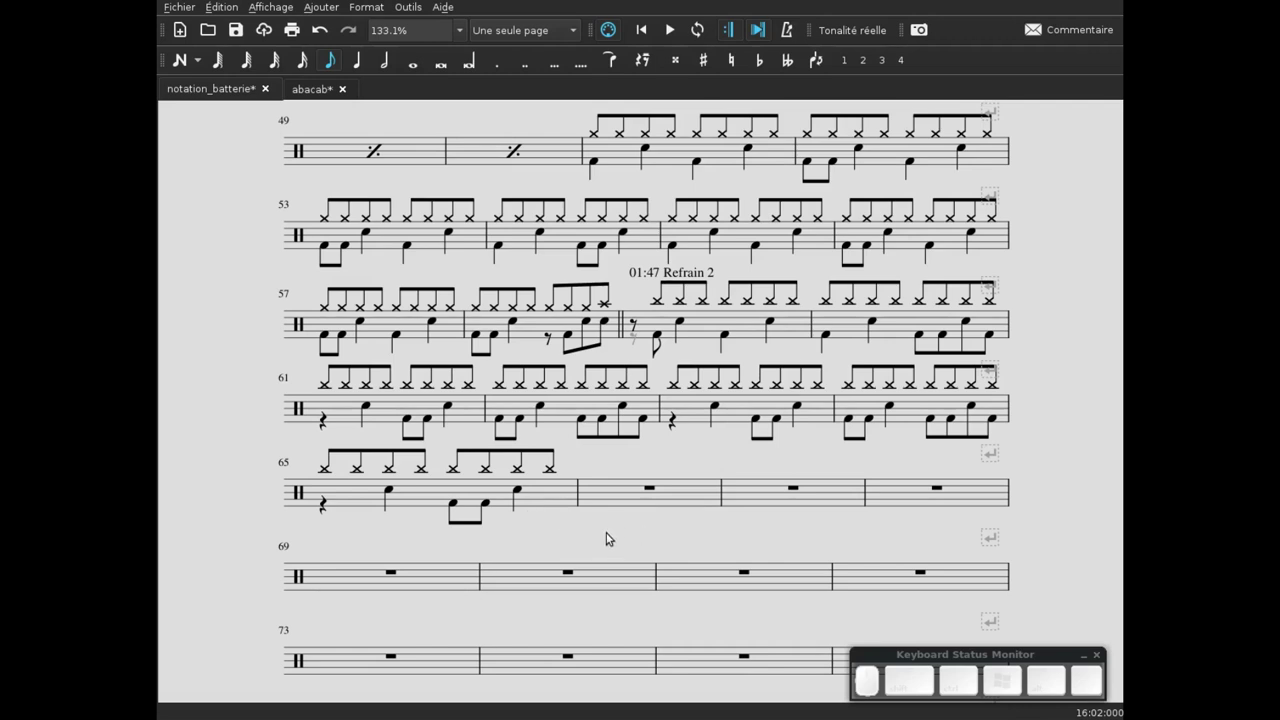
left_click(616, 538)
double_click(1044, 233)
scroll("up", 3)
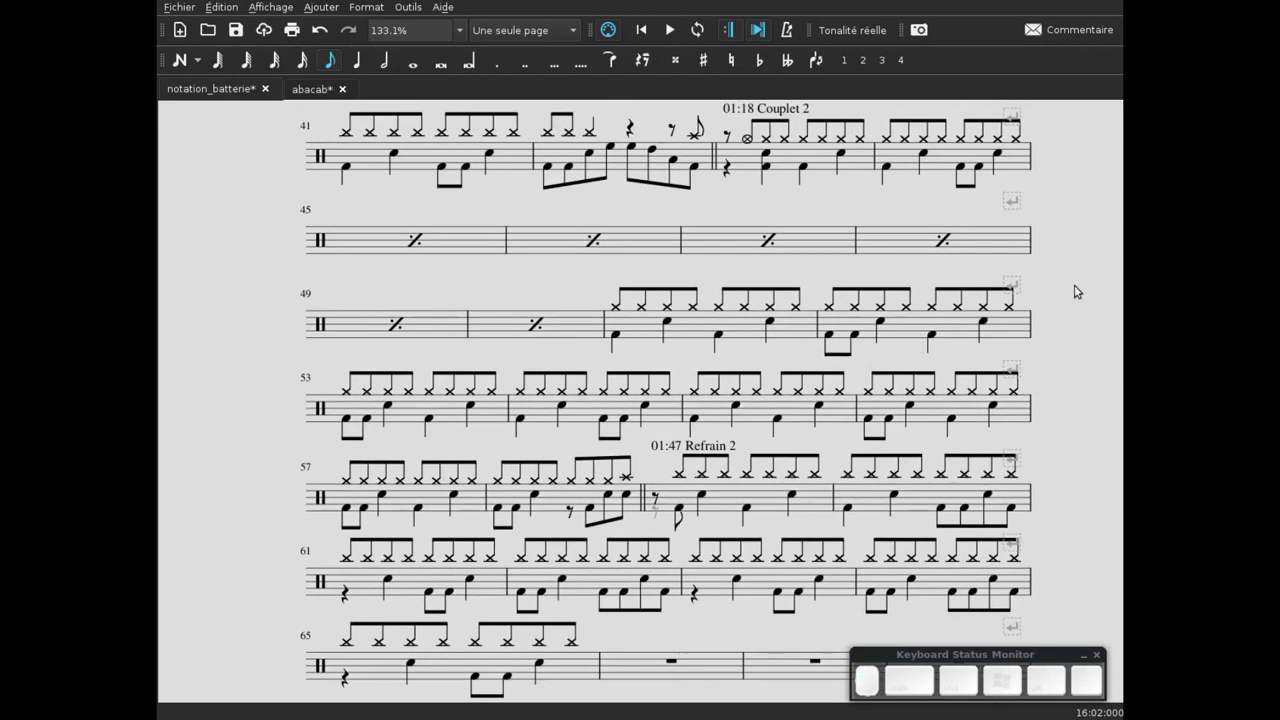
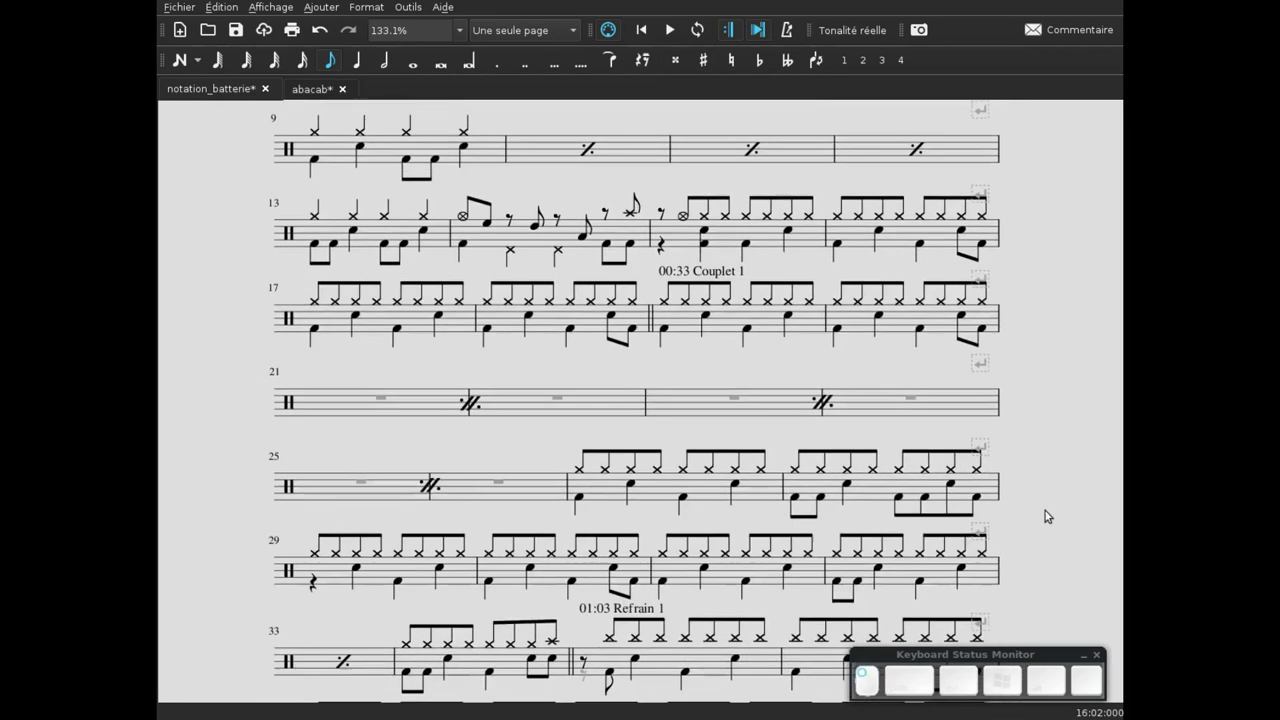
scroll("up", 3)
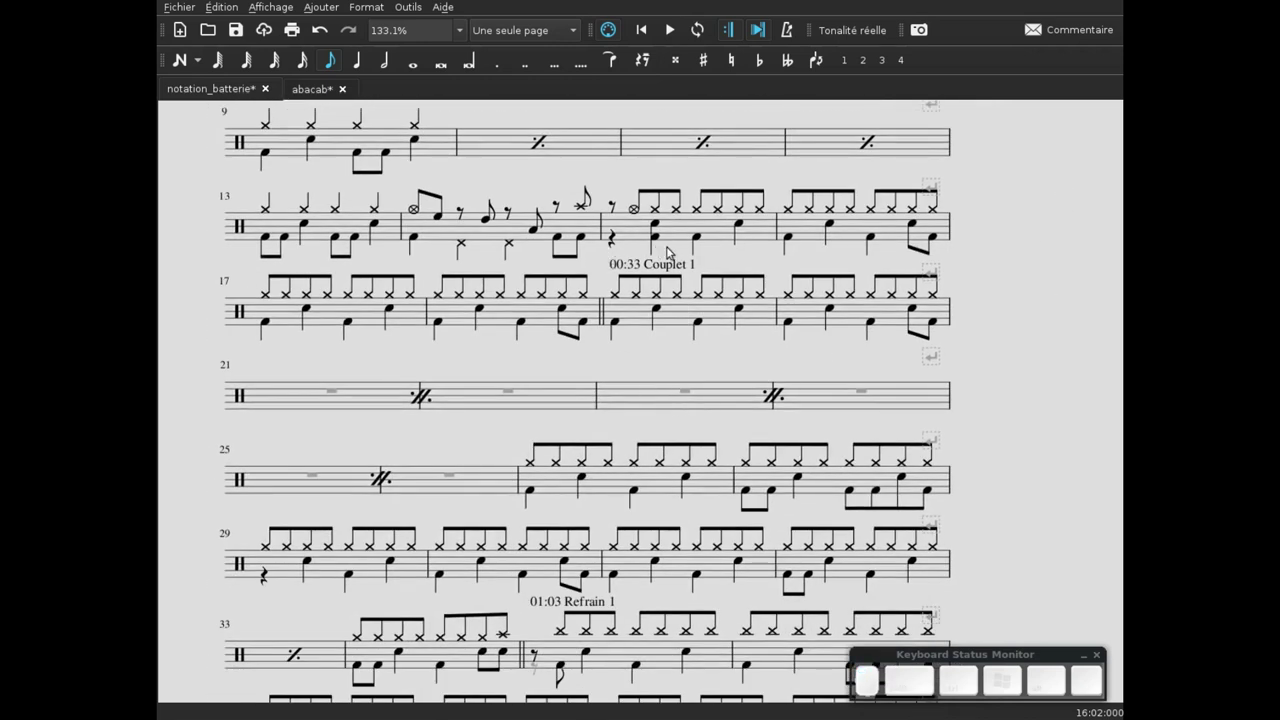
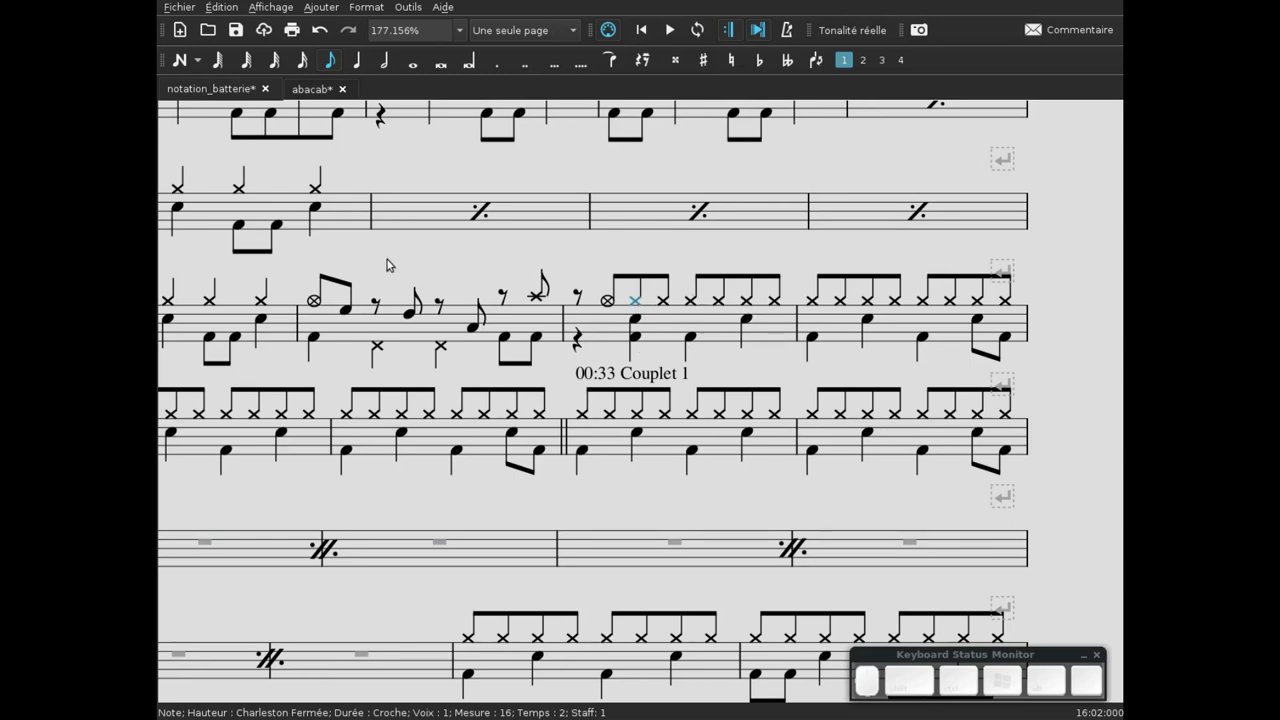
- Put an accent on the hi-hat opening the Couplet 1 groove from the Articulations palette
left_click(395, 256)
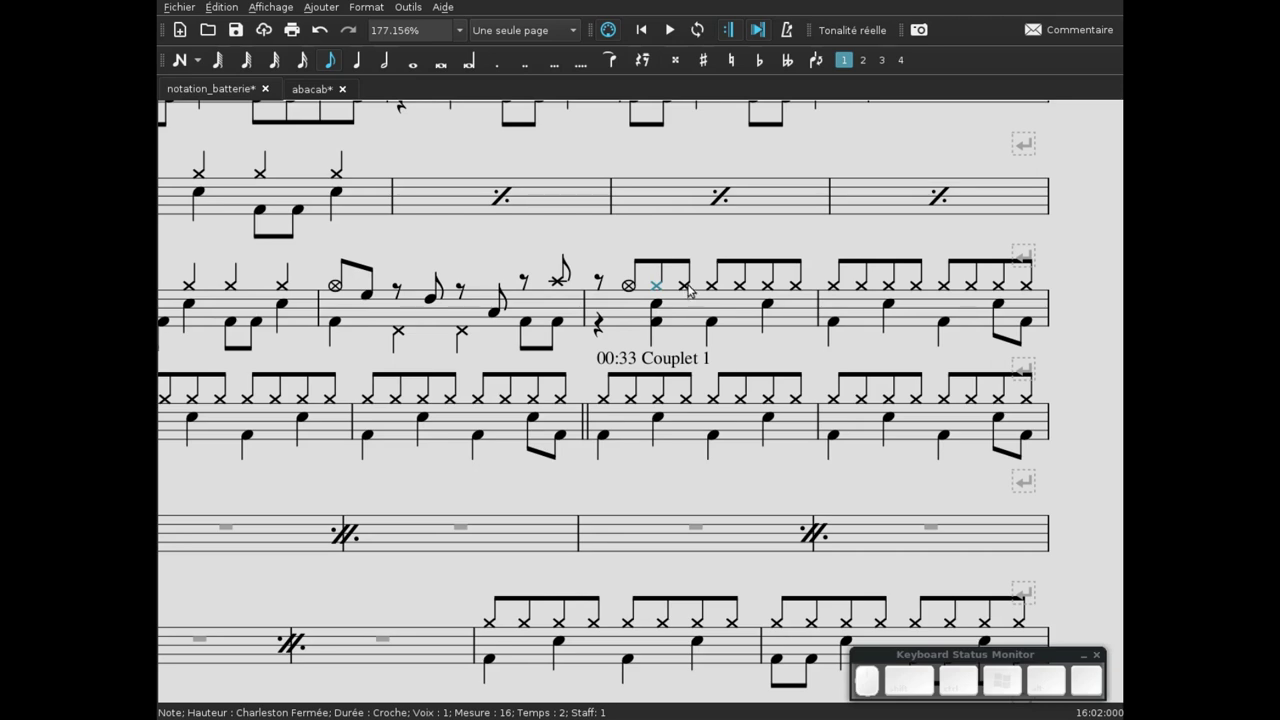
key("F9")
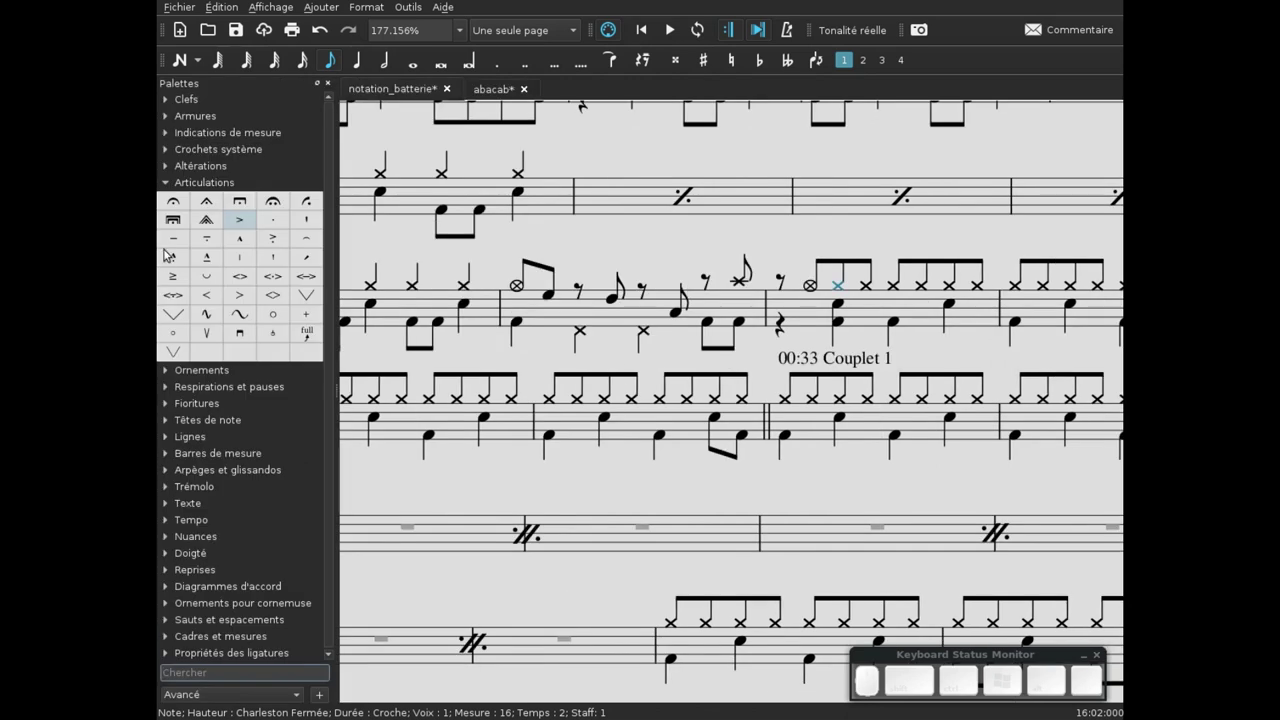
double_click(166, 180)
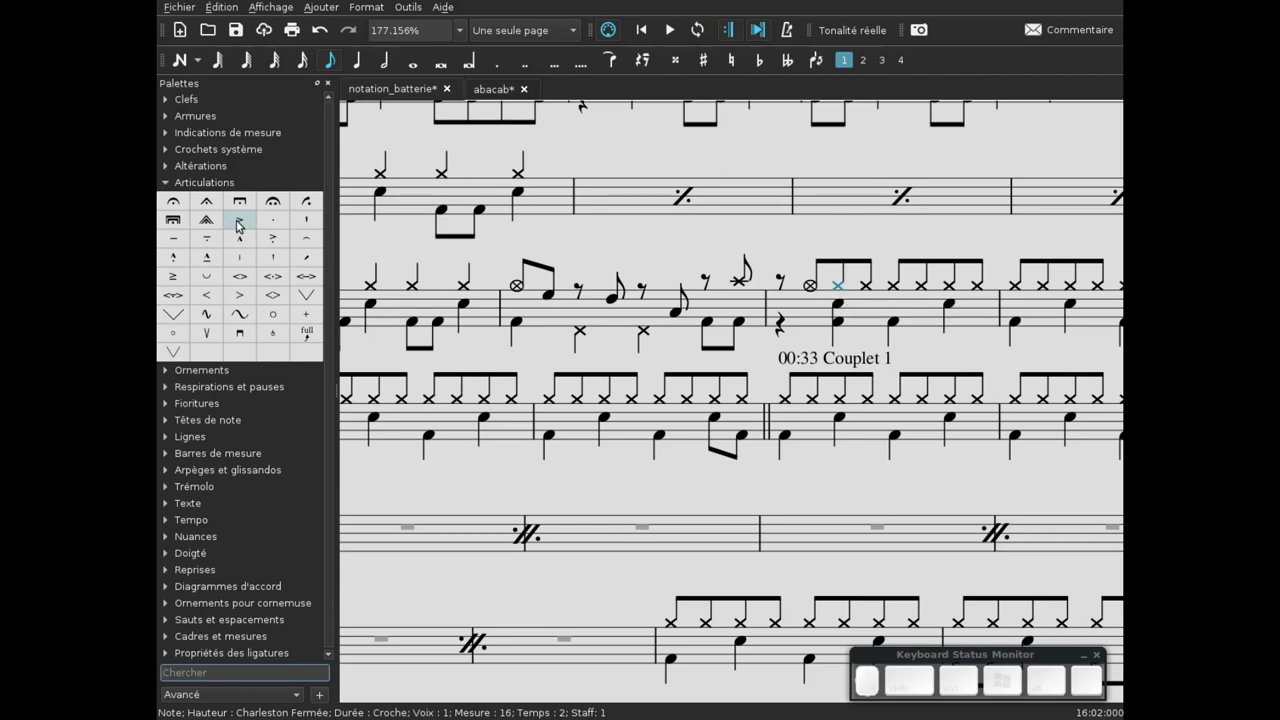
scroll("up", 3)
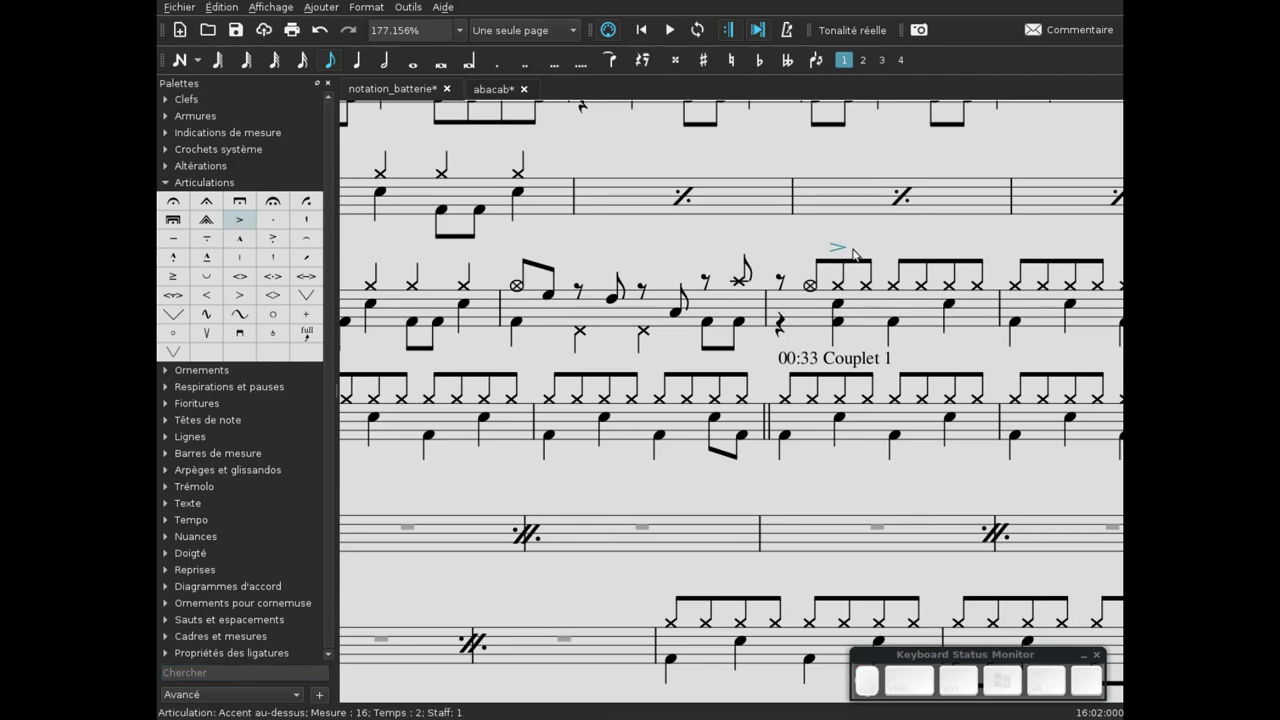
scroll("up", 3)
scroll("up", 3)
- Ctrl+select the remaining on-beat hi-hats of the opening bars for accenting
left_click(704, 229)
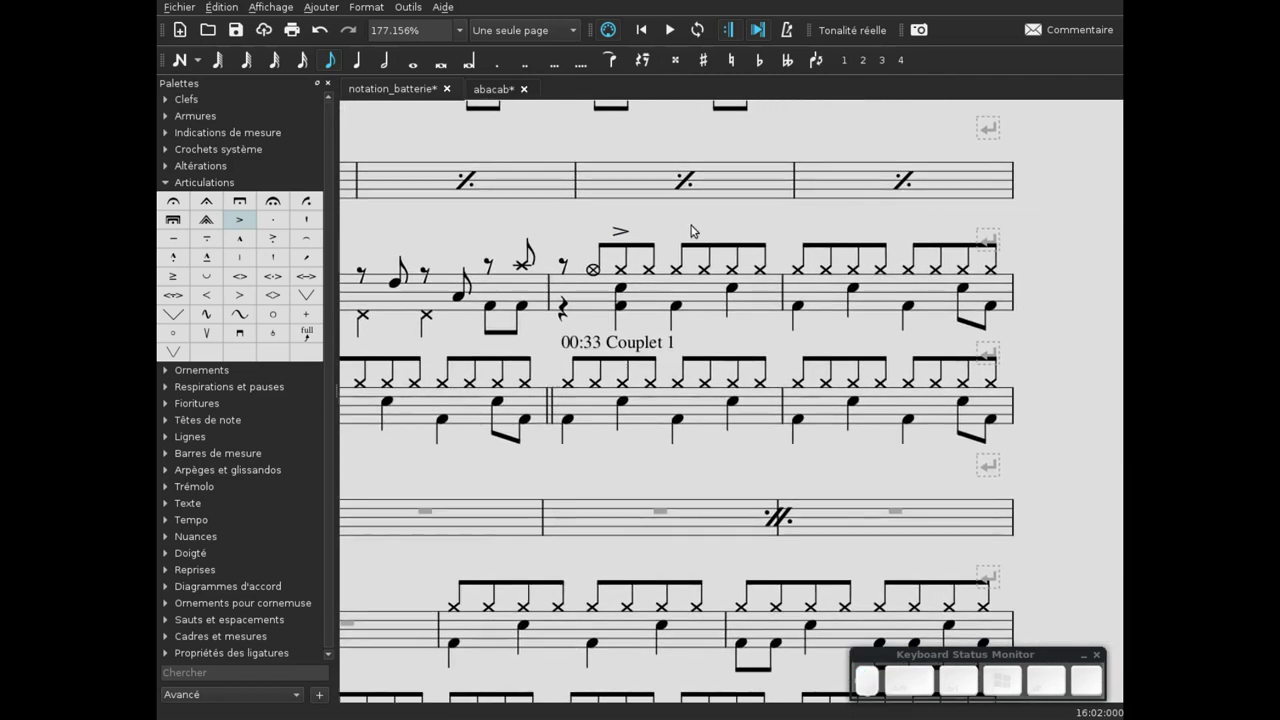
left_click(679, 272)
left_click(737, 269)
left_click(806, 272)
left_click(859, 270)
left_click(922, 276)
left_click(965, 268)
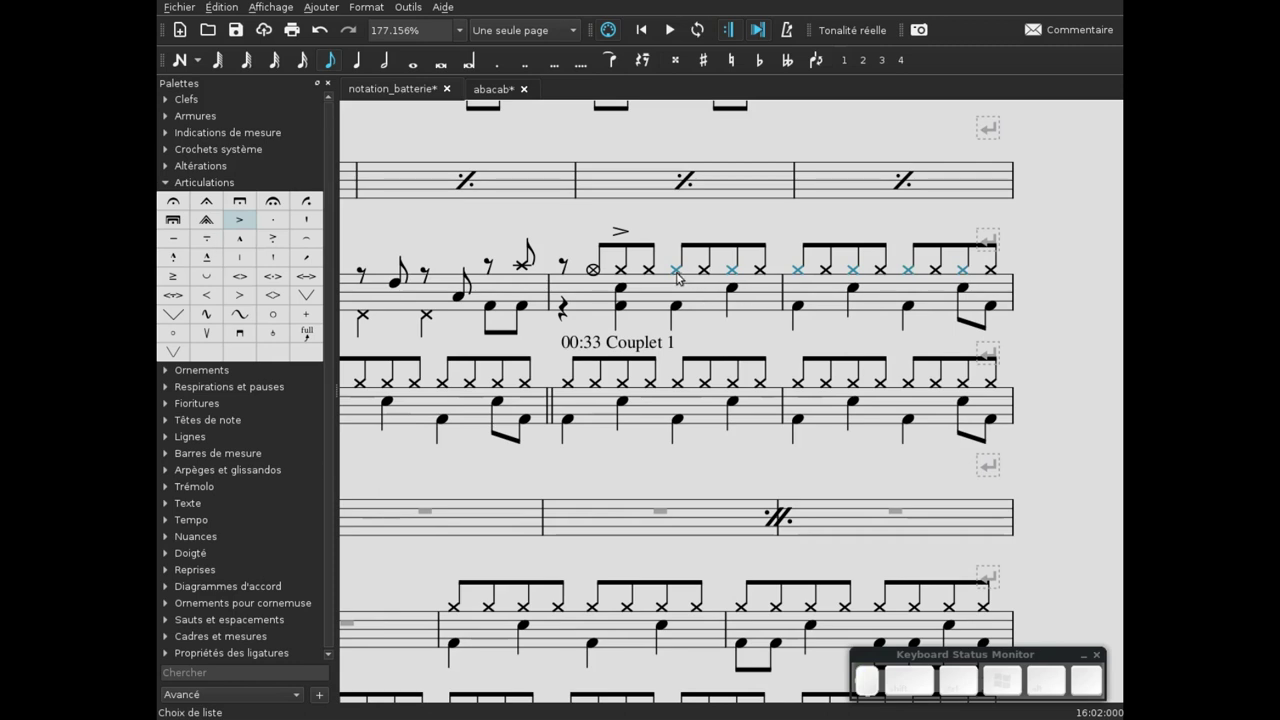
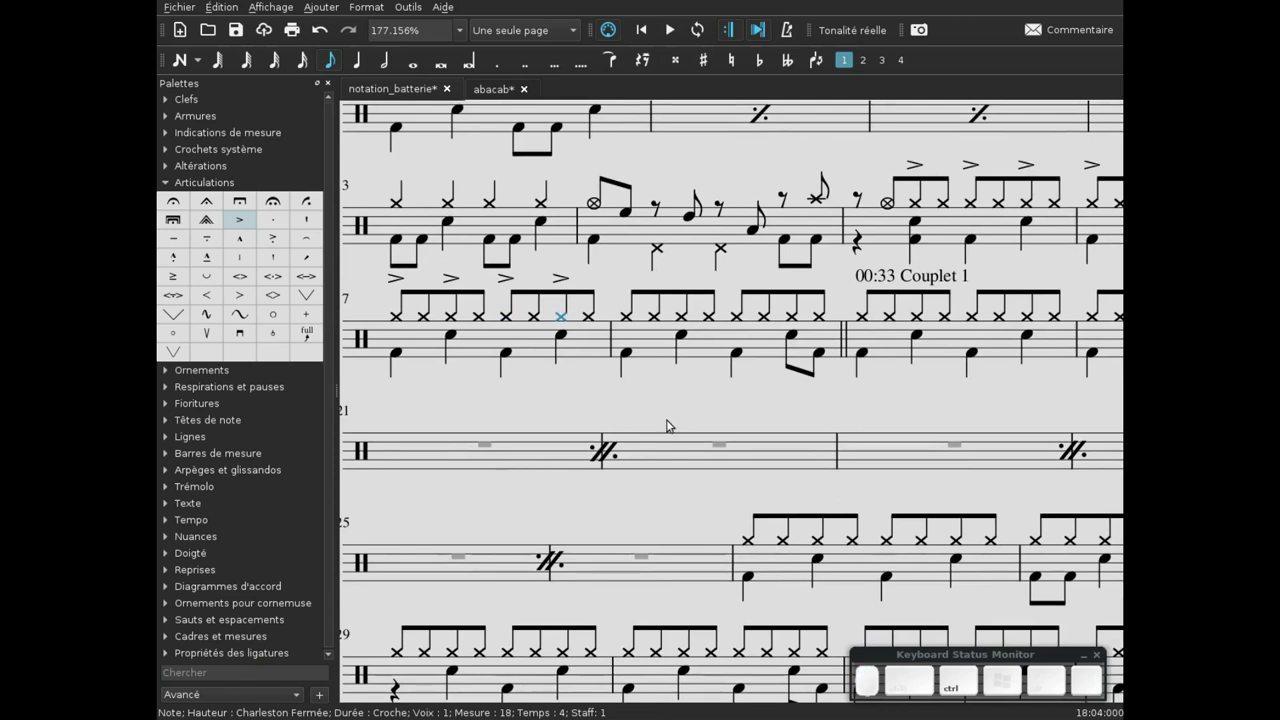
- Finish the 'simile...' staff text after the Couplet 1 accents and deselect it
scroll("down", 3)
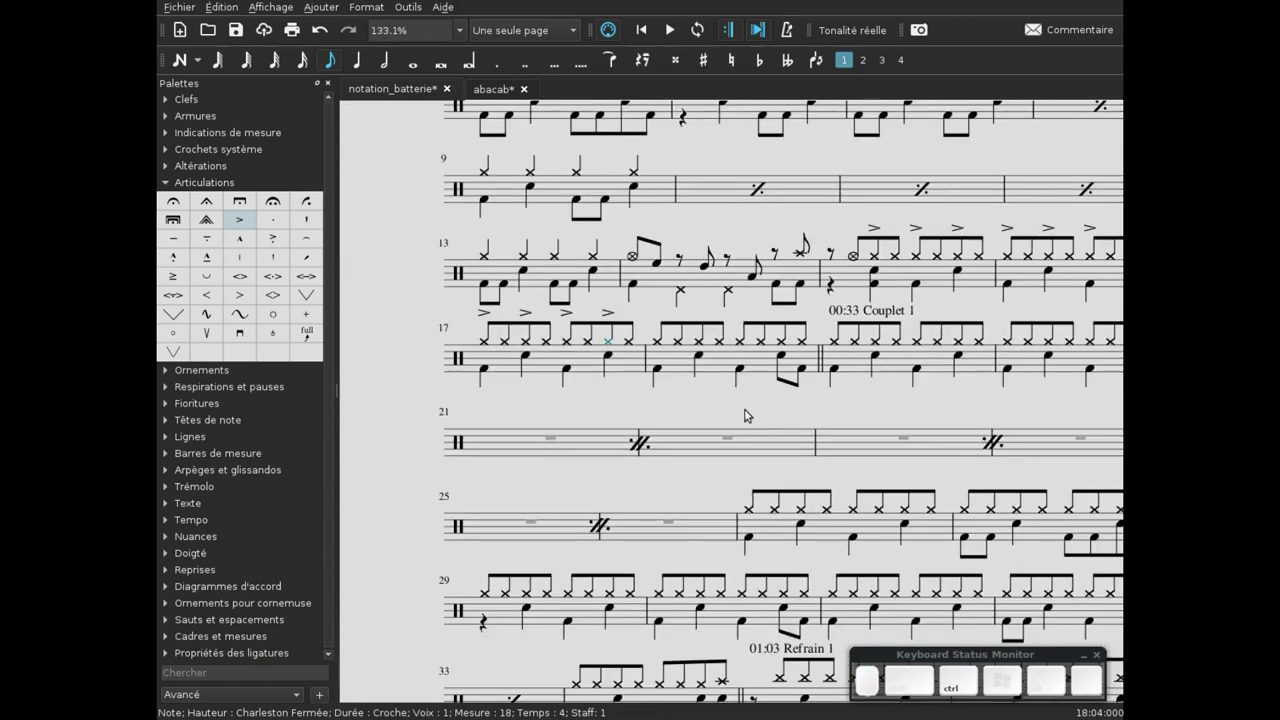
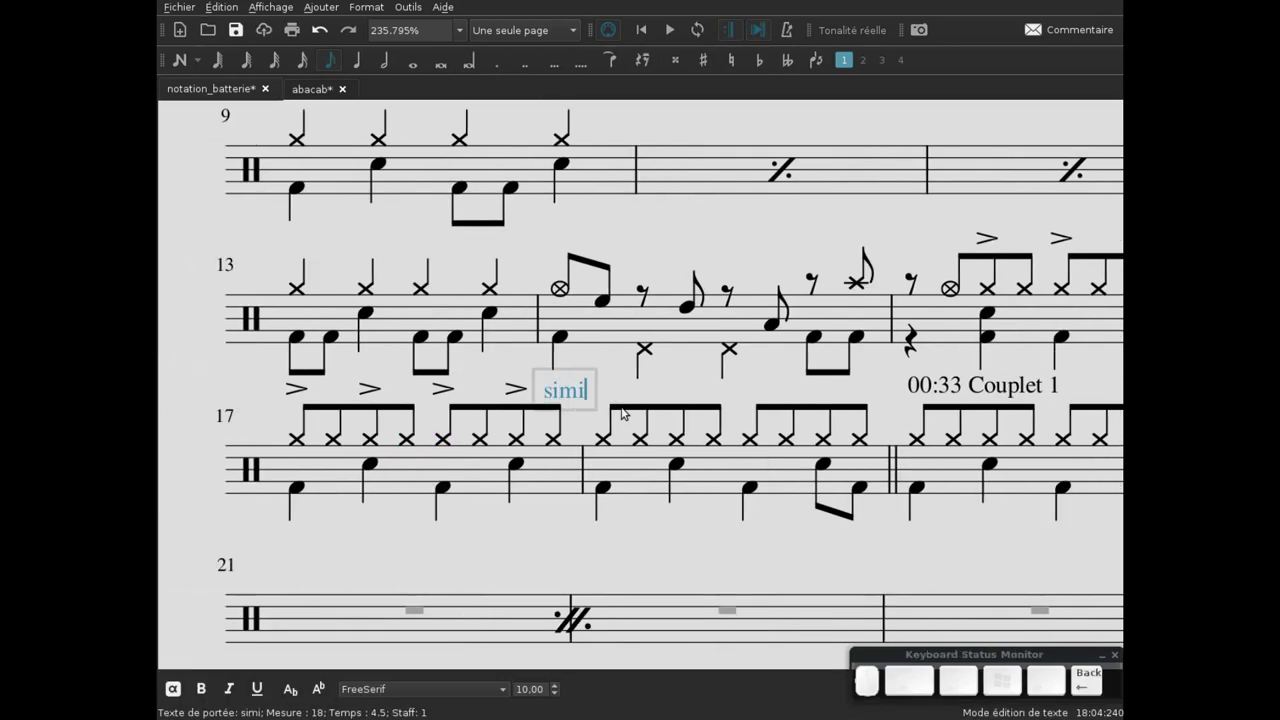
key("shift+;")
key("Escape")
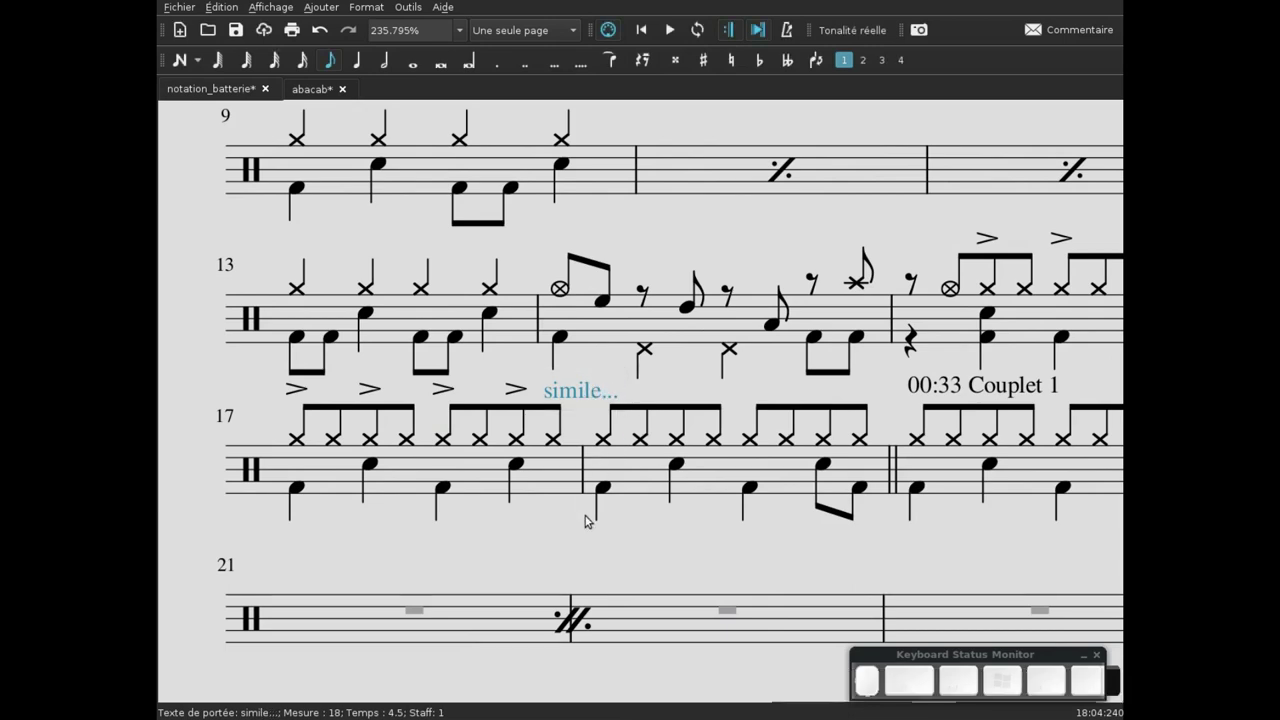
left_click(587, 535)
left_click(584, 534)
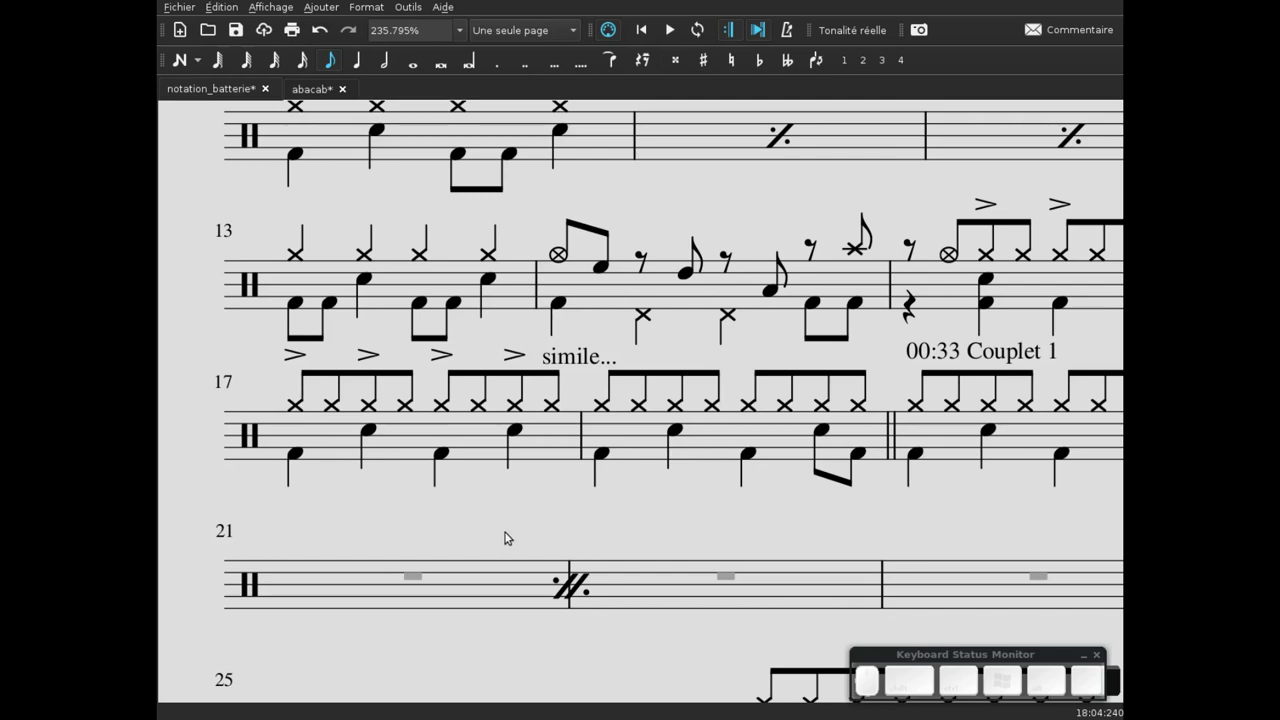
left_click(512, 537)
scroll("down", 3)
scroll("down", 3)
left_click(633, 460)
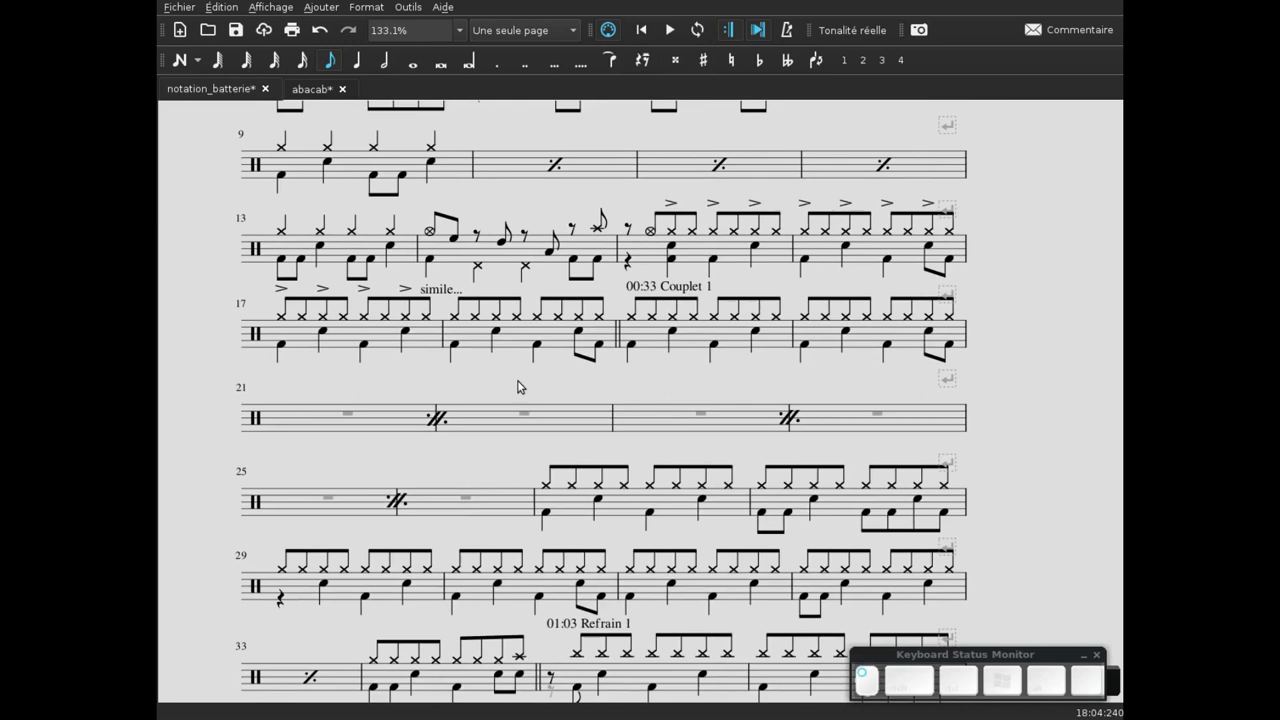
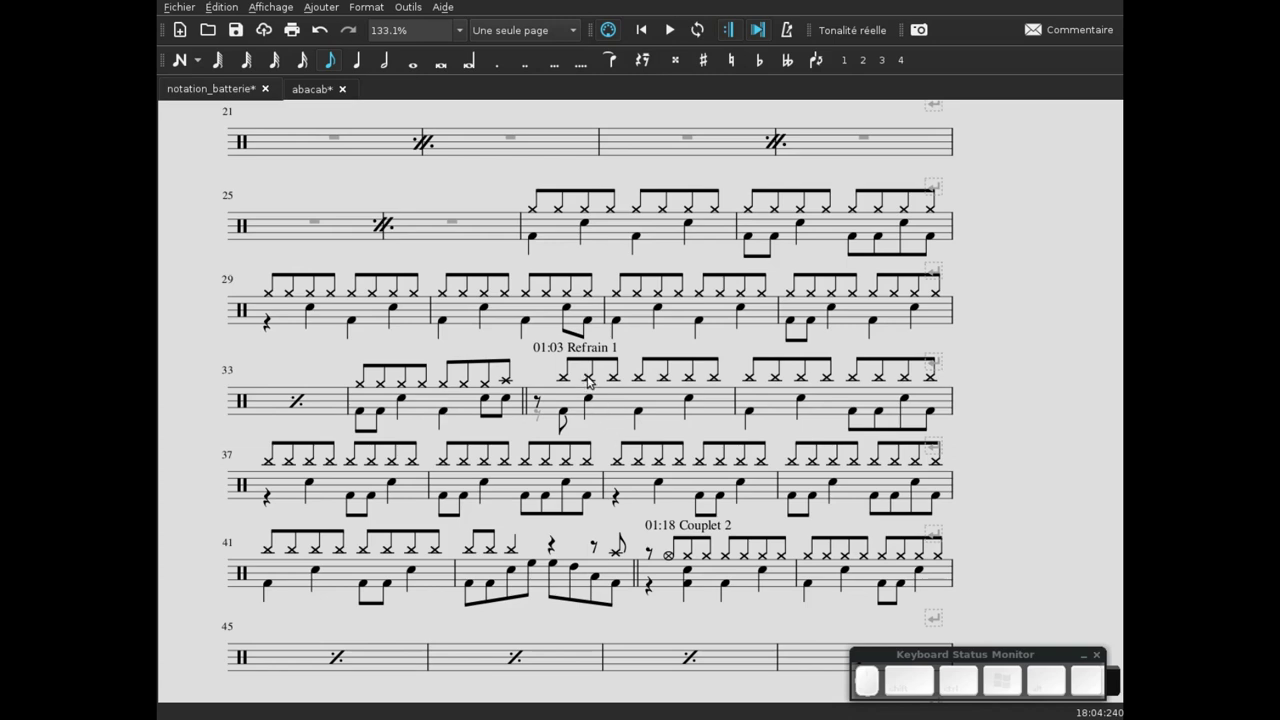
- Accent the selected on-beat hi-hats opening Refrain 1 from the Articulations palette
left_click(592, 375)
left_click(643, 375)
scroll("up", 3)
left_click(753, 377)
scroll("up", 3)
scroll("up", 3)
scroll("up", 3)
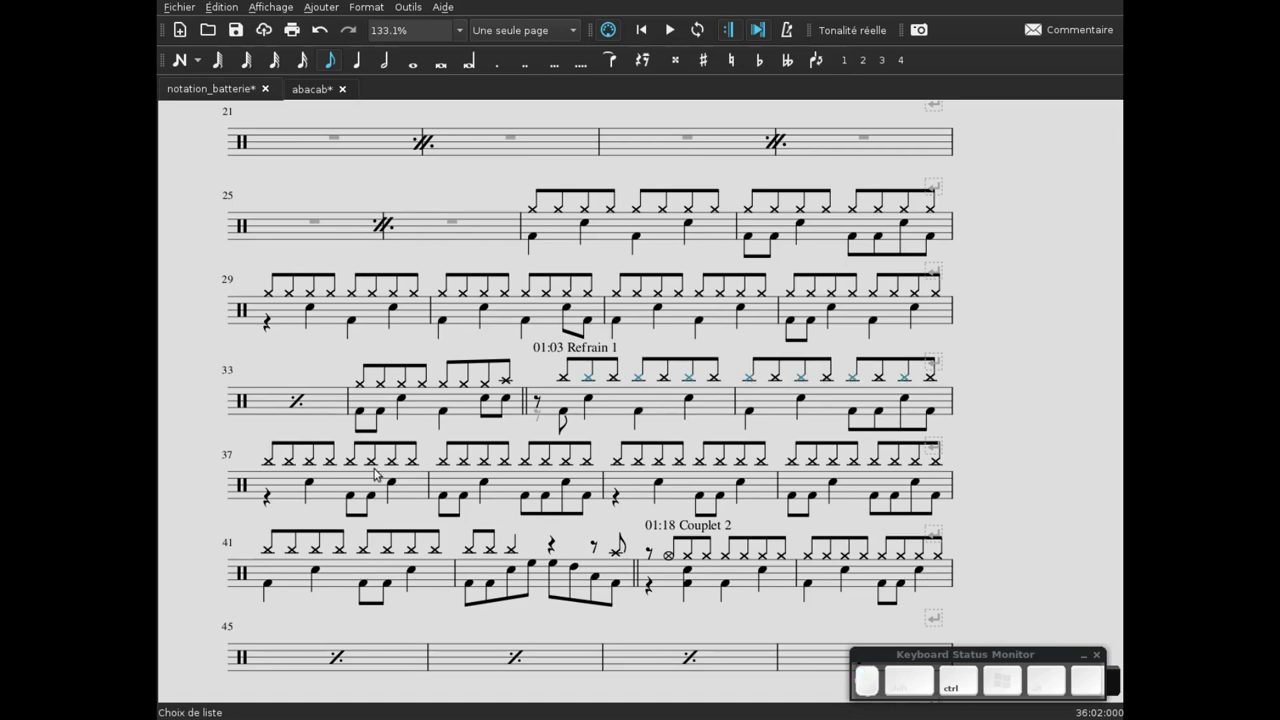
key("F9")
scroll("up", 3)
left_click(633, 351)
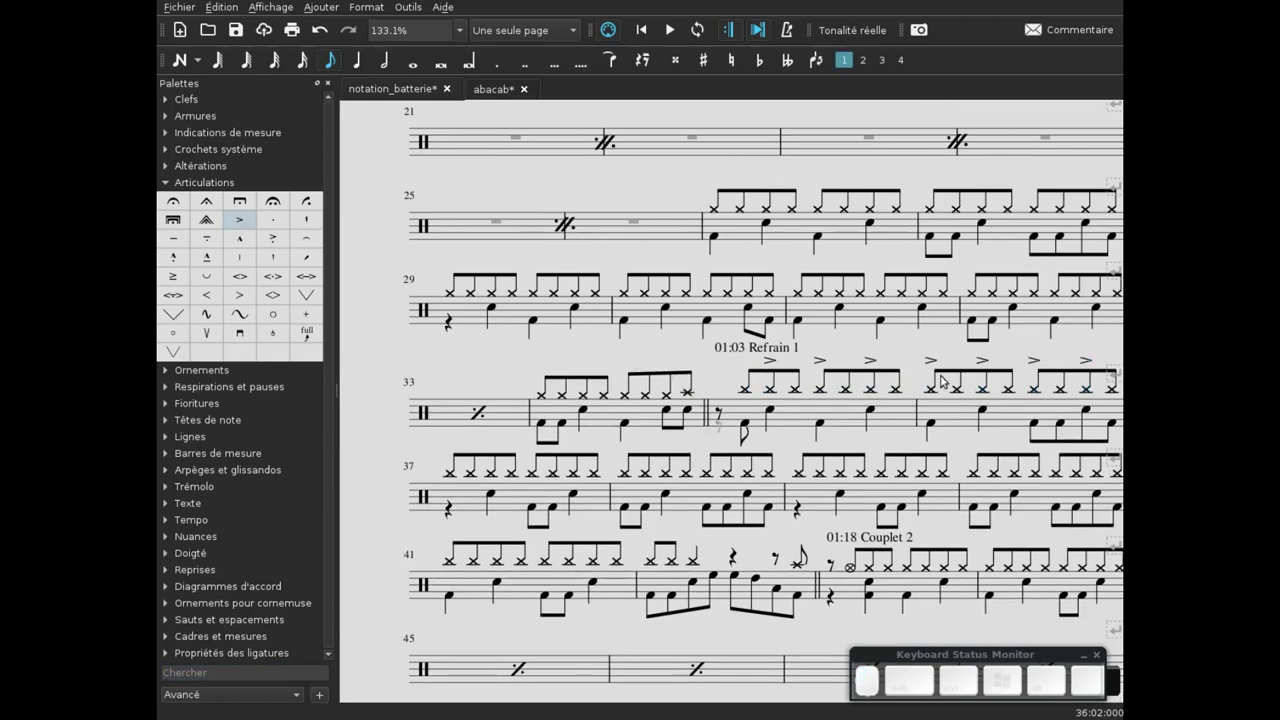
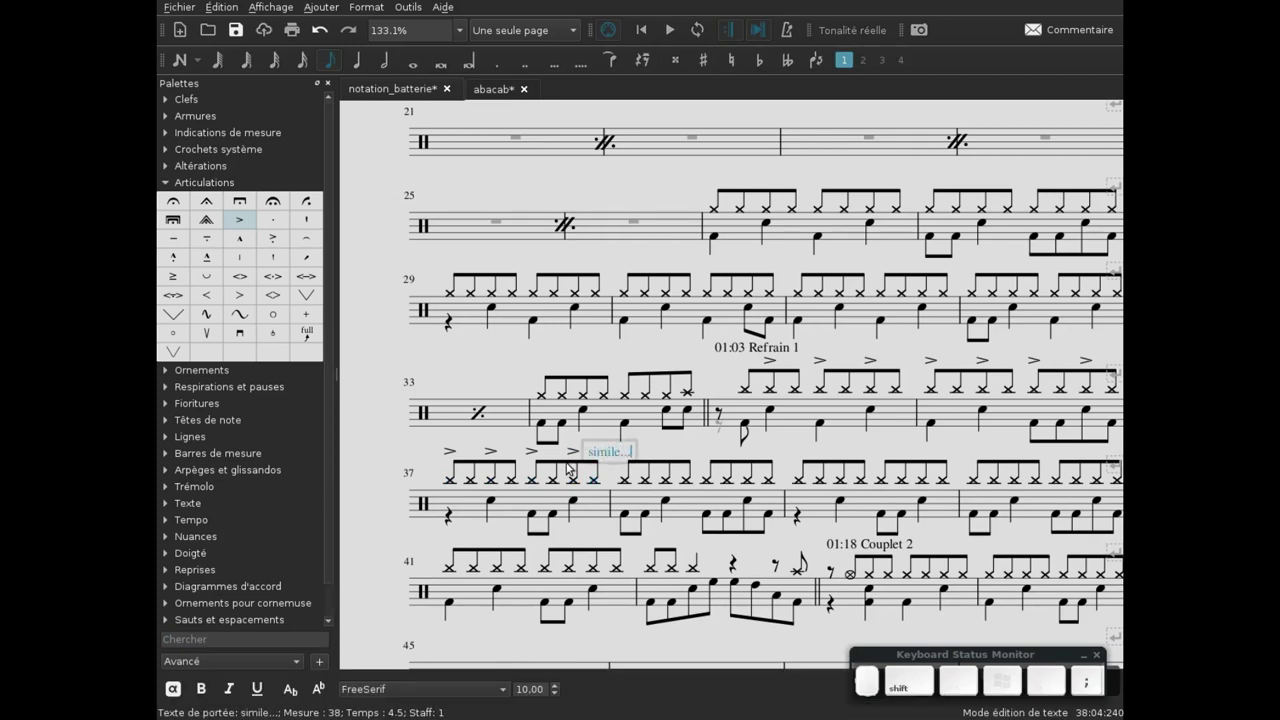
- Place a second 'simile...' staff text in Refrain 1 and hide the palettes
scroll("up", 3)
scroll("up", 3)
scroll("up", 3)
left_click(1048, 555)
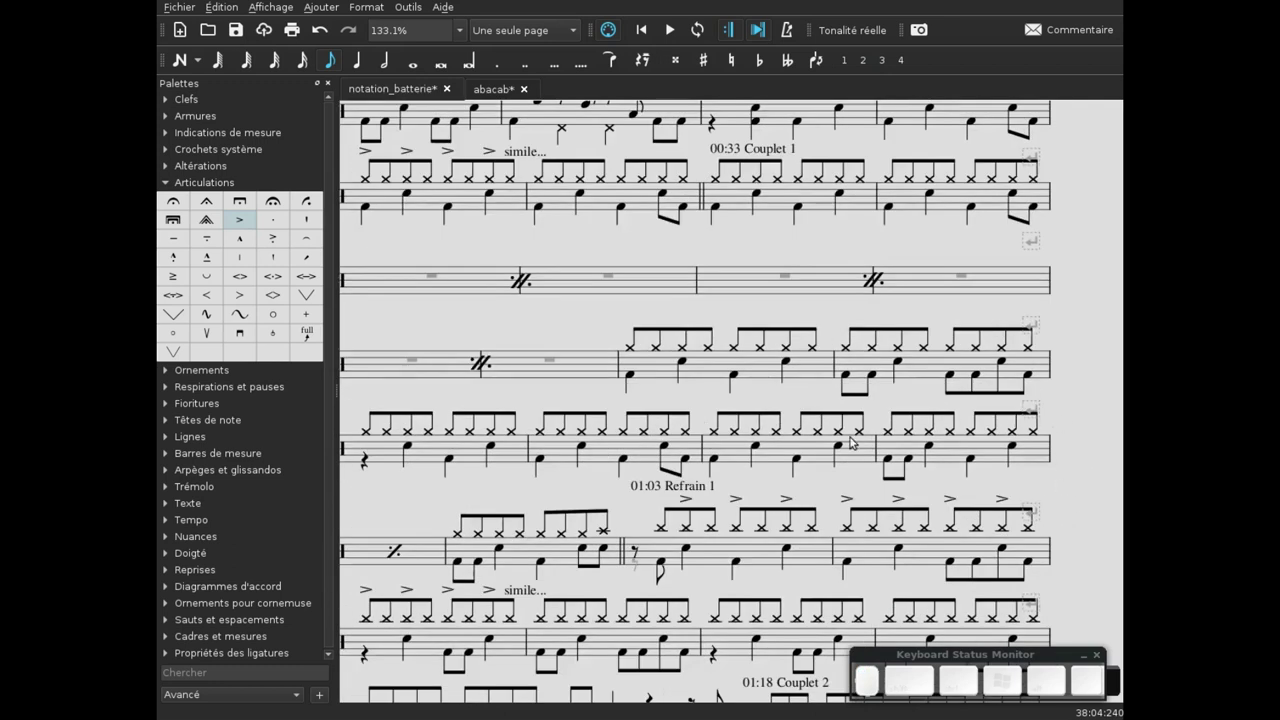
key("F9")
left_click(951, 233)
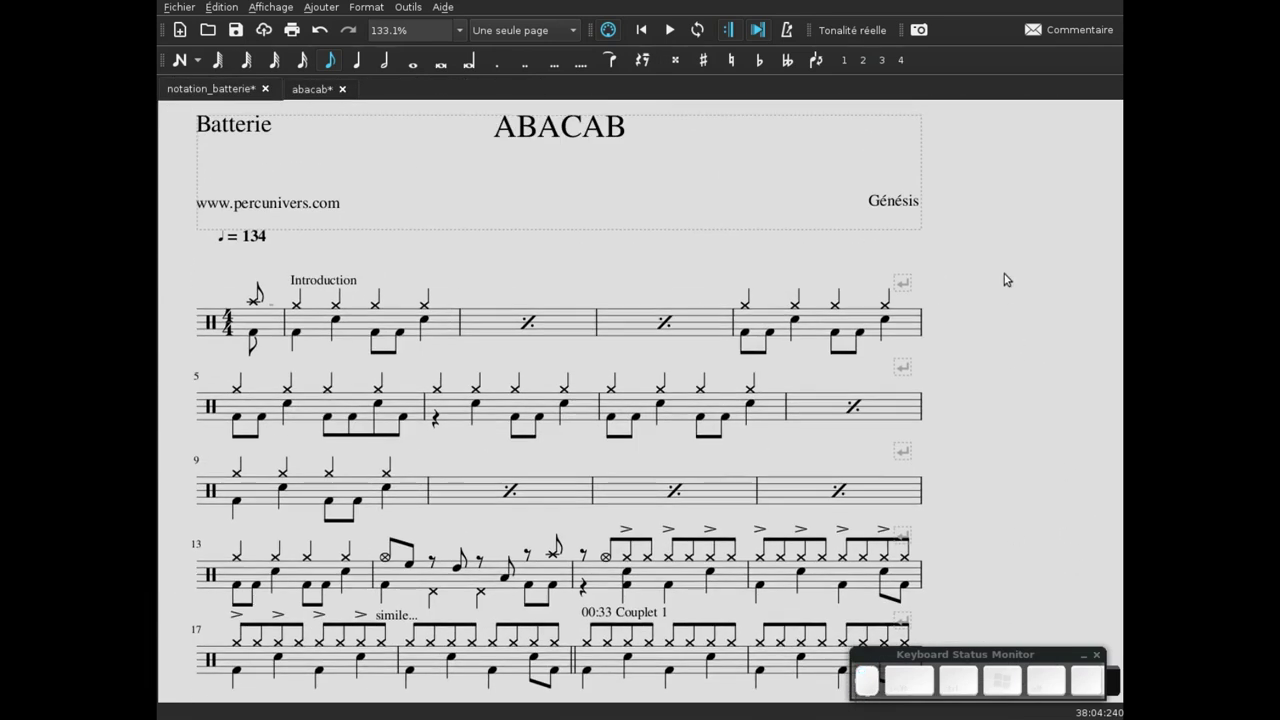
- Extend the composer credit to 'Génésis 1981 - Phil Collins' and deselect it
left_click(1035, 260)
left_click(908, 249)
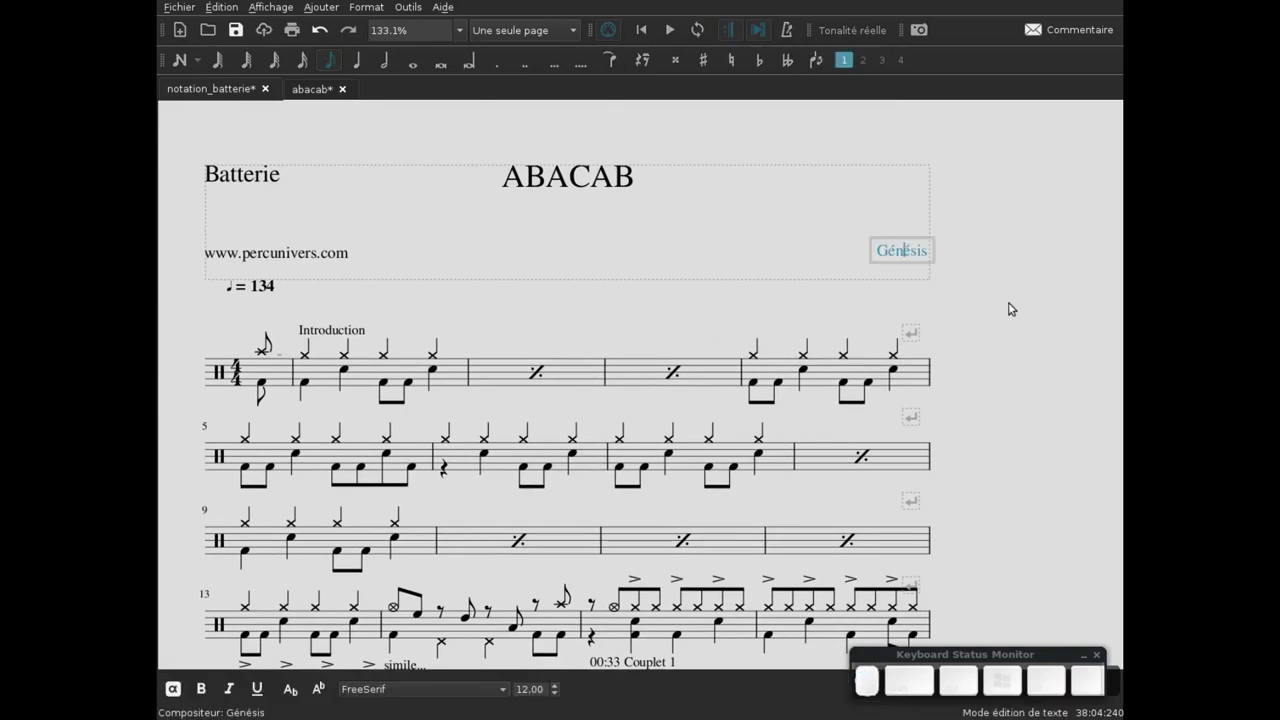
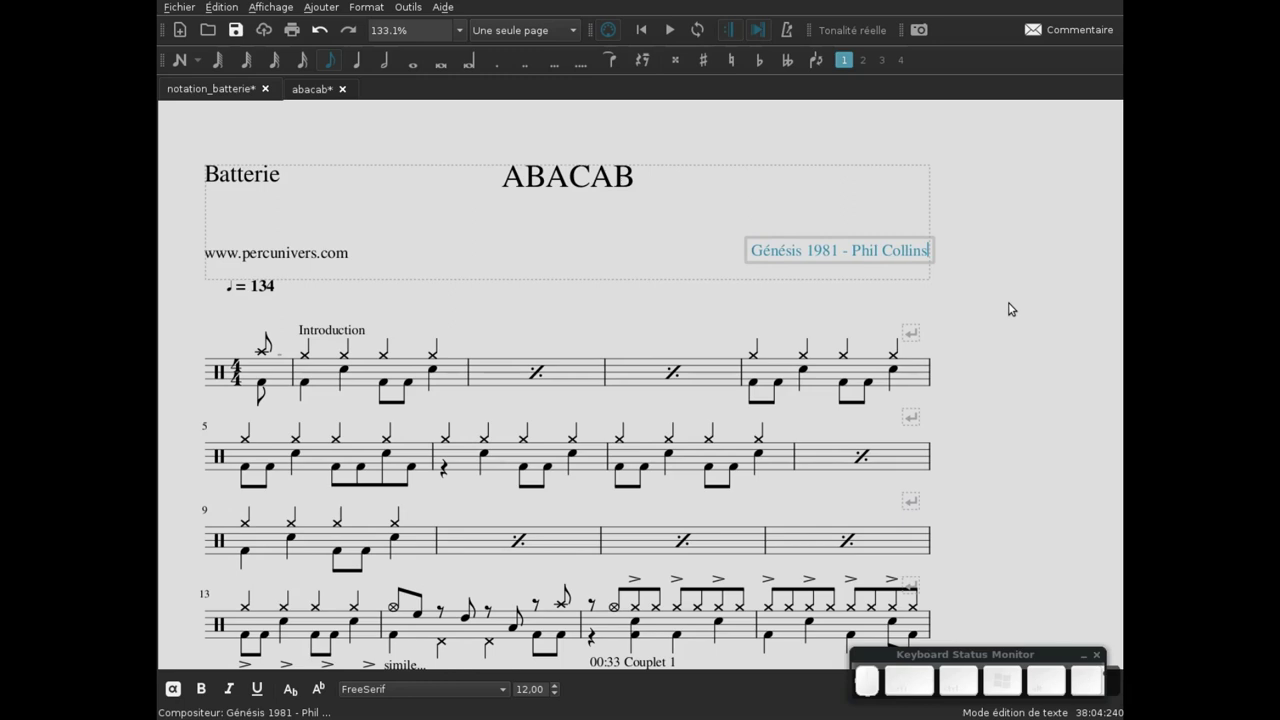
key("Escape")
left_click(687, 294)
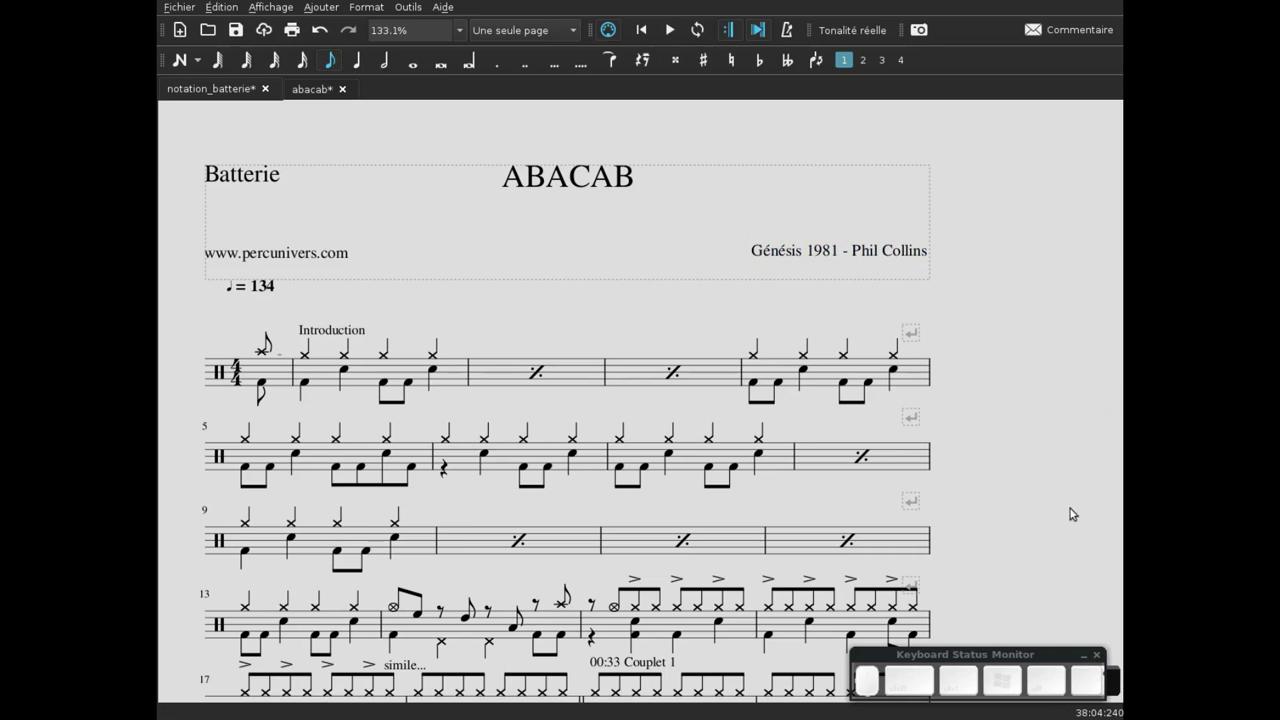
left_click(1008, 426)
left_click(1037, 500)
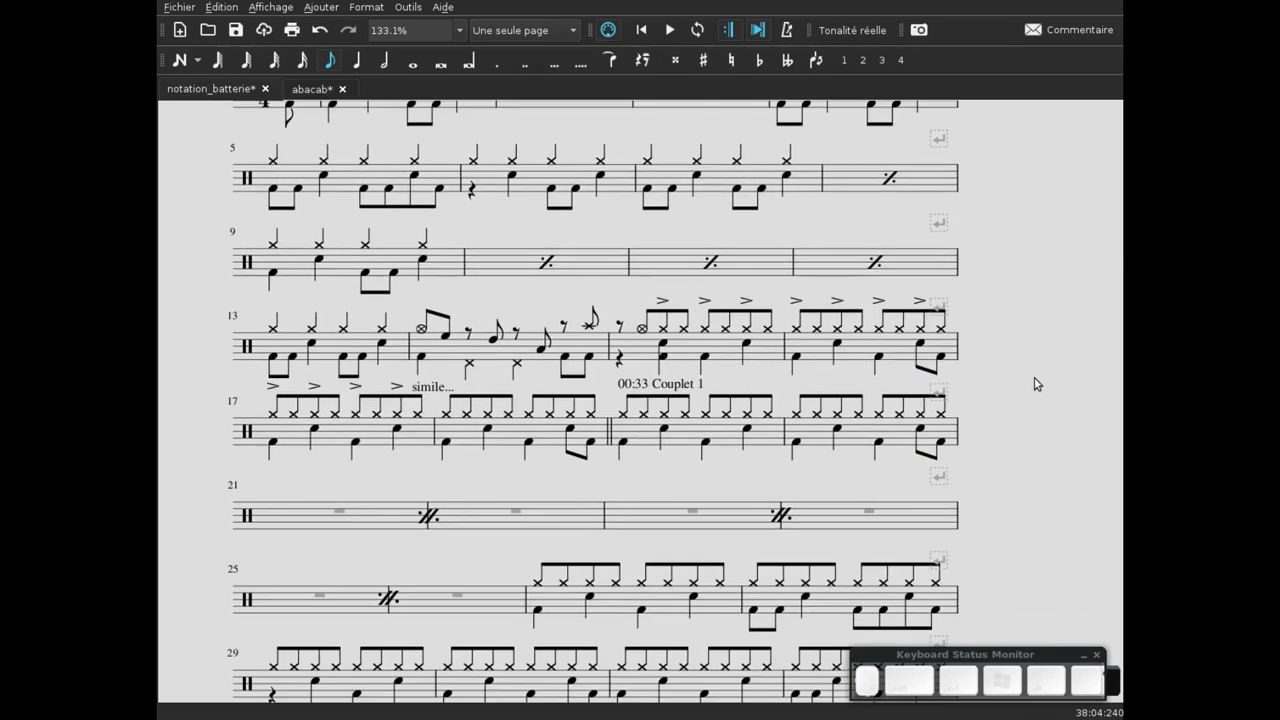
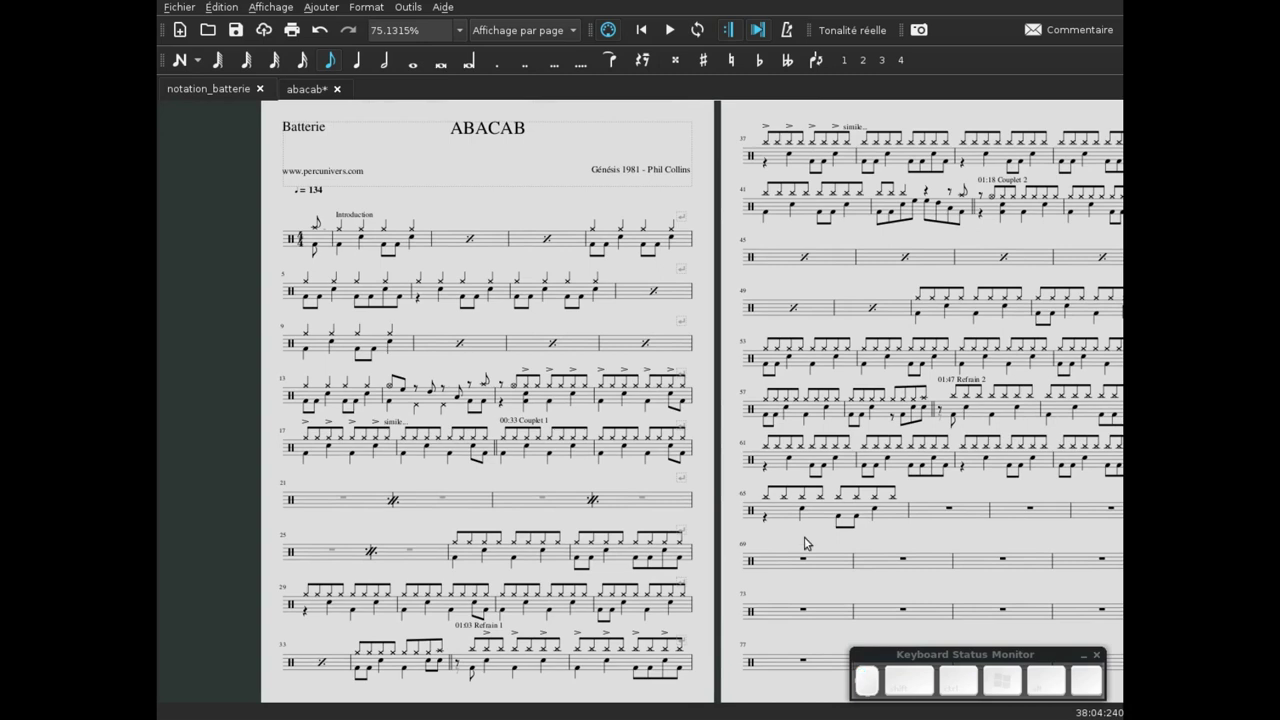
- Switch to page view and zoom out to review the two score pages
scroll("up", 3)
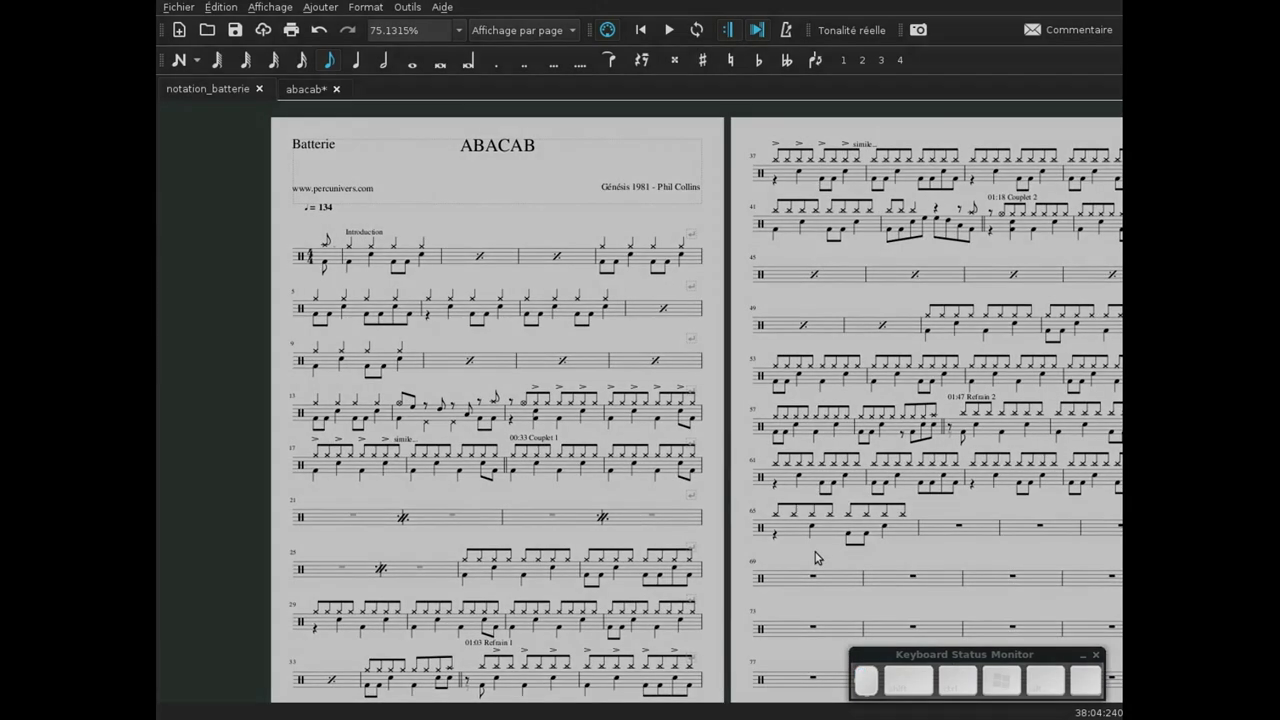